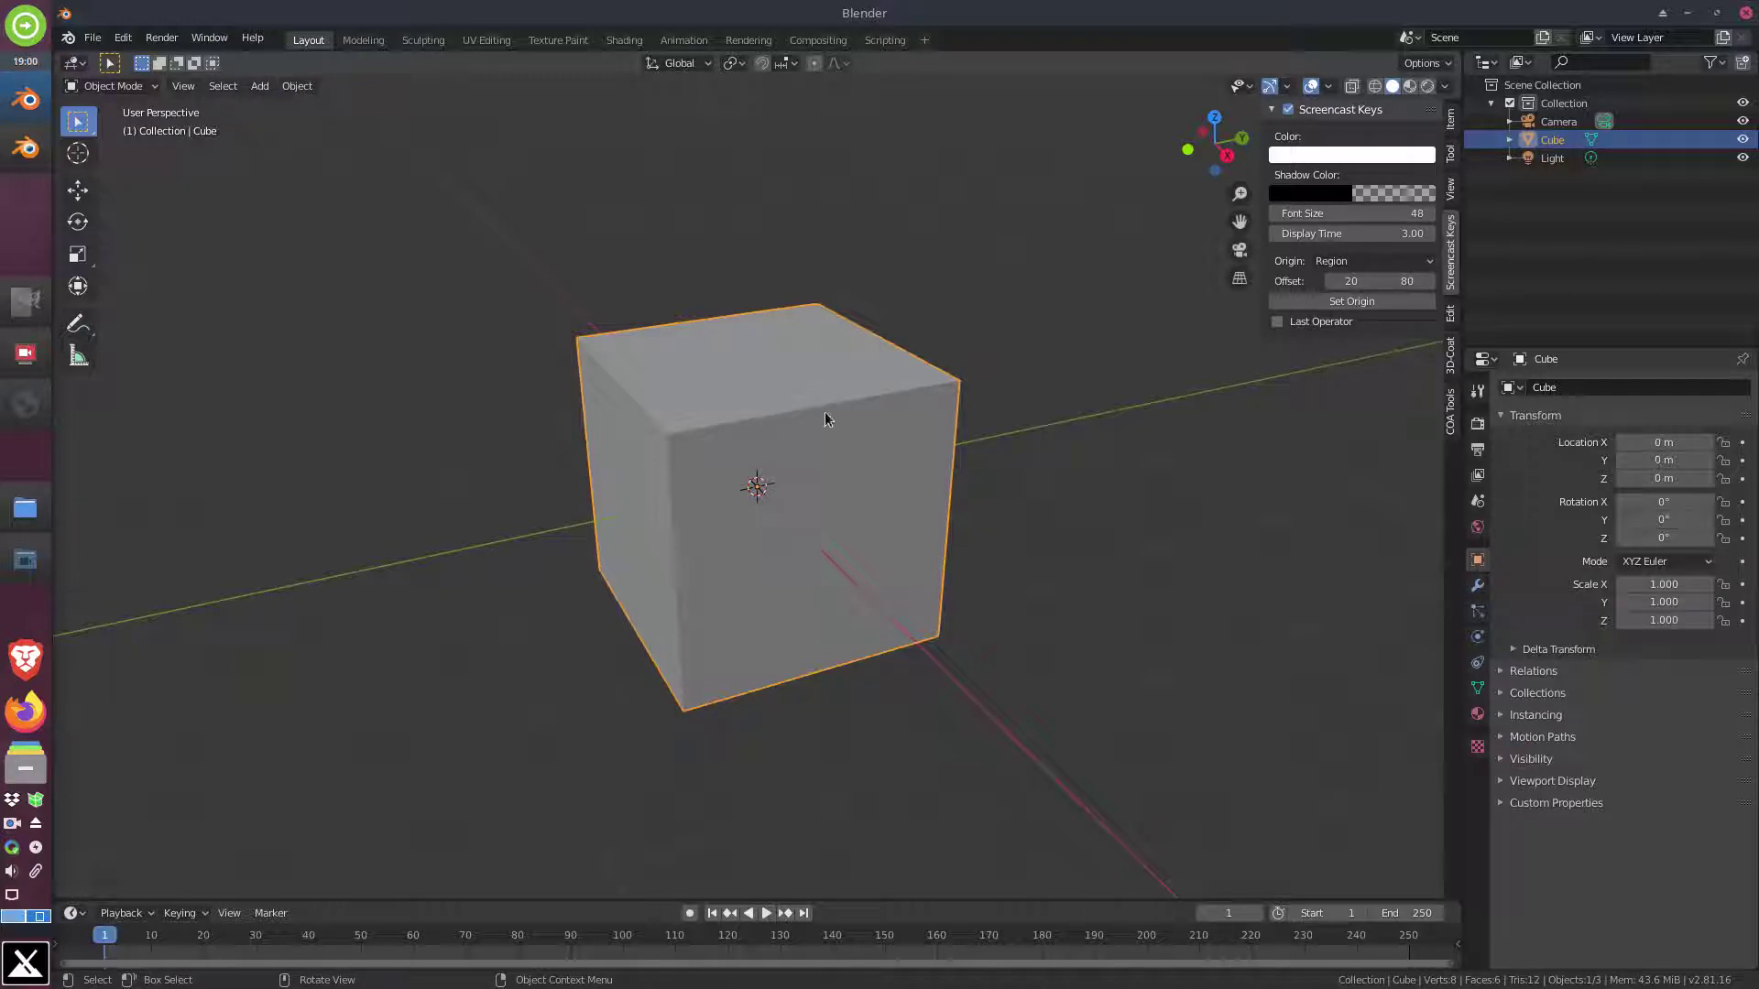
Add a vertical and a horizontal loop cut (Ctrl+R) around the selected cube
click(118, 93)
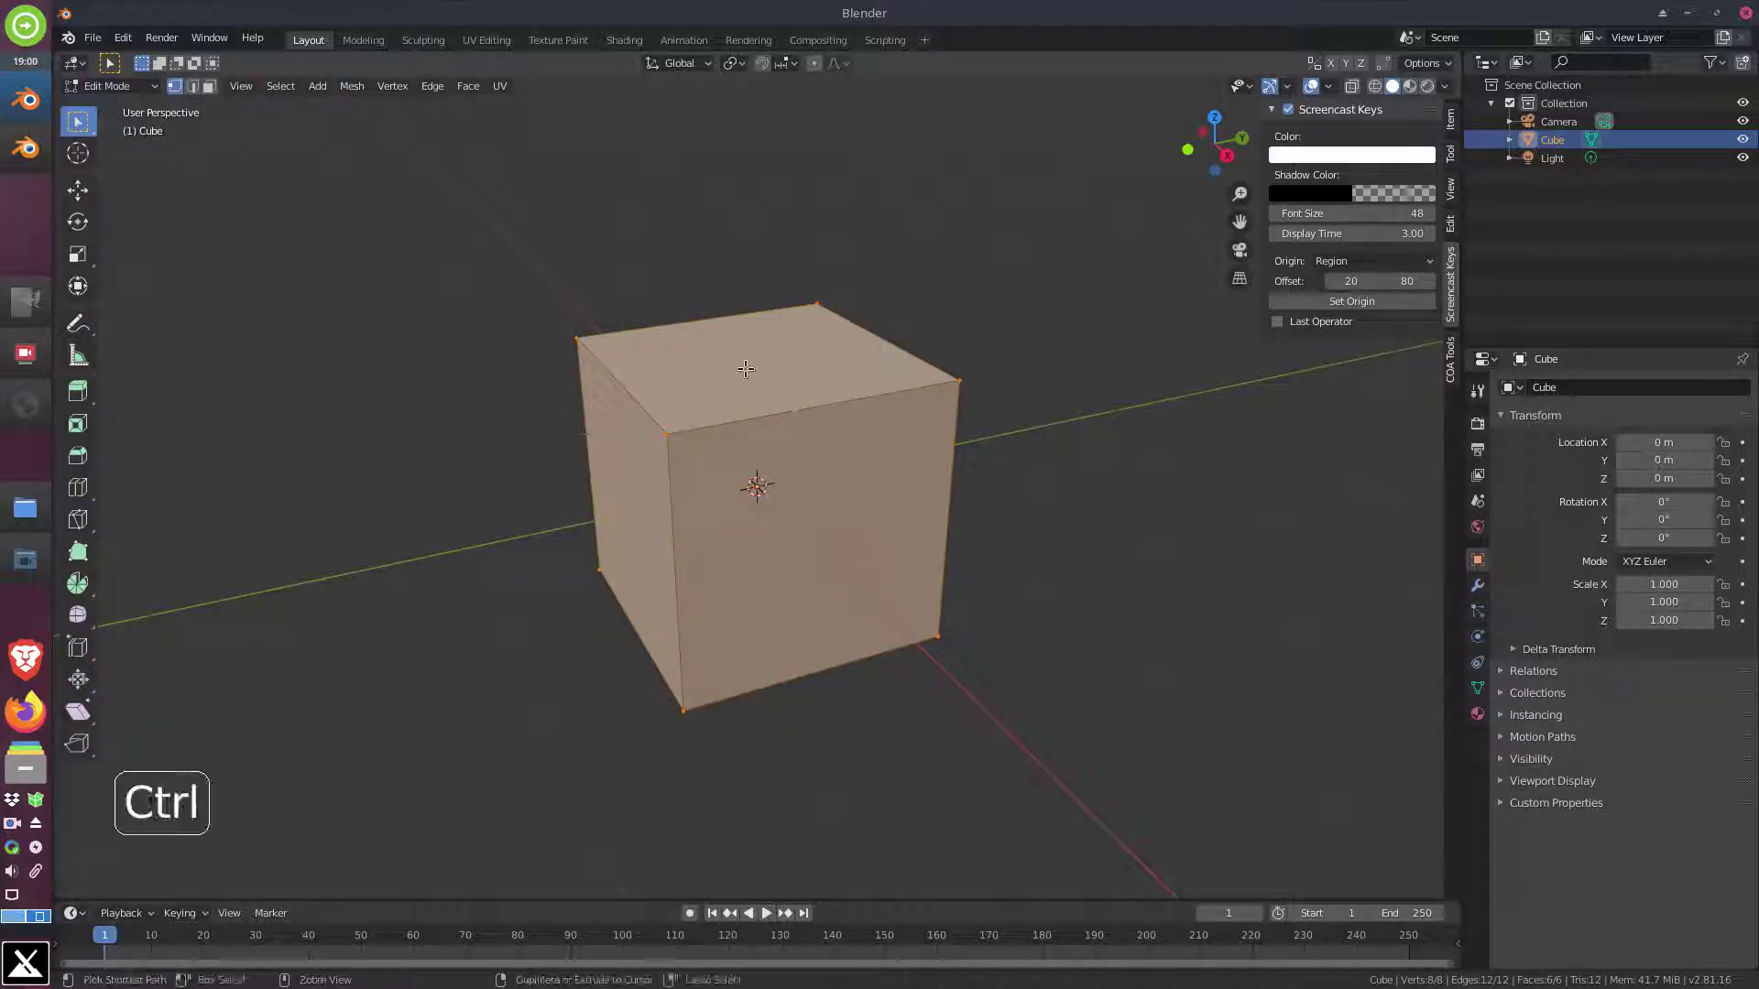
key(ctrl+r)
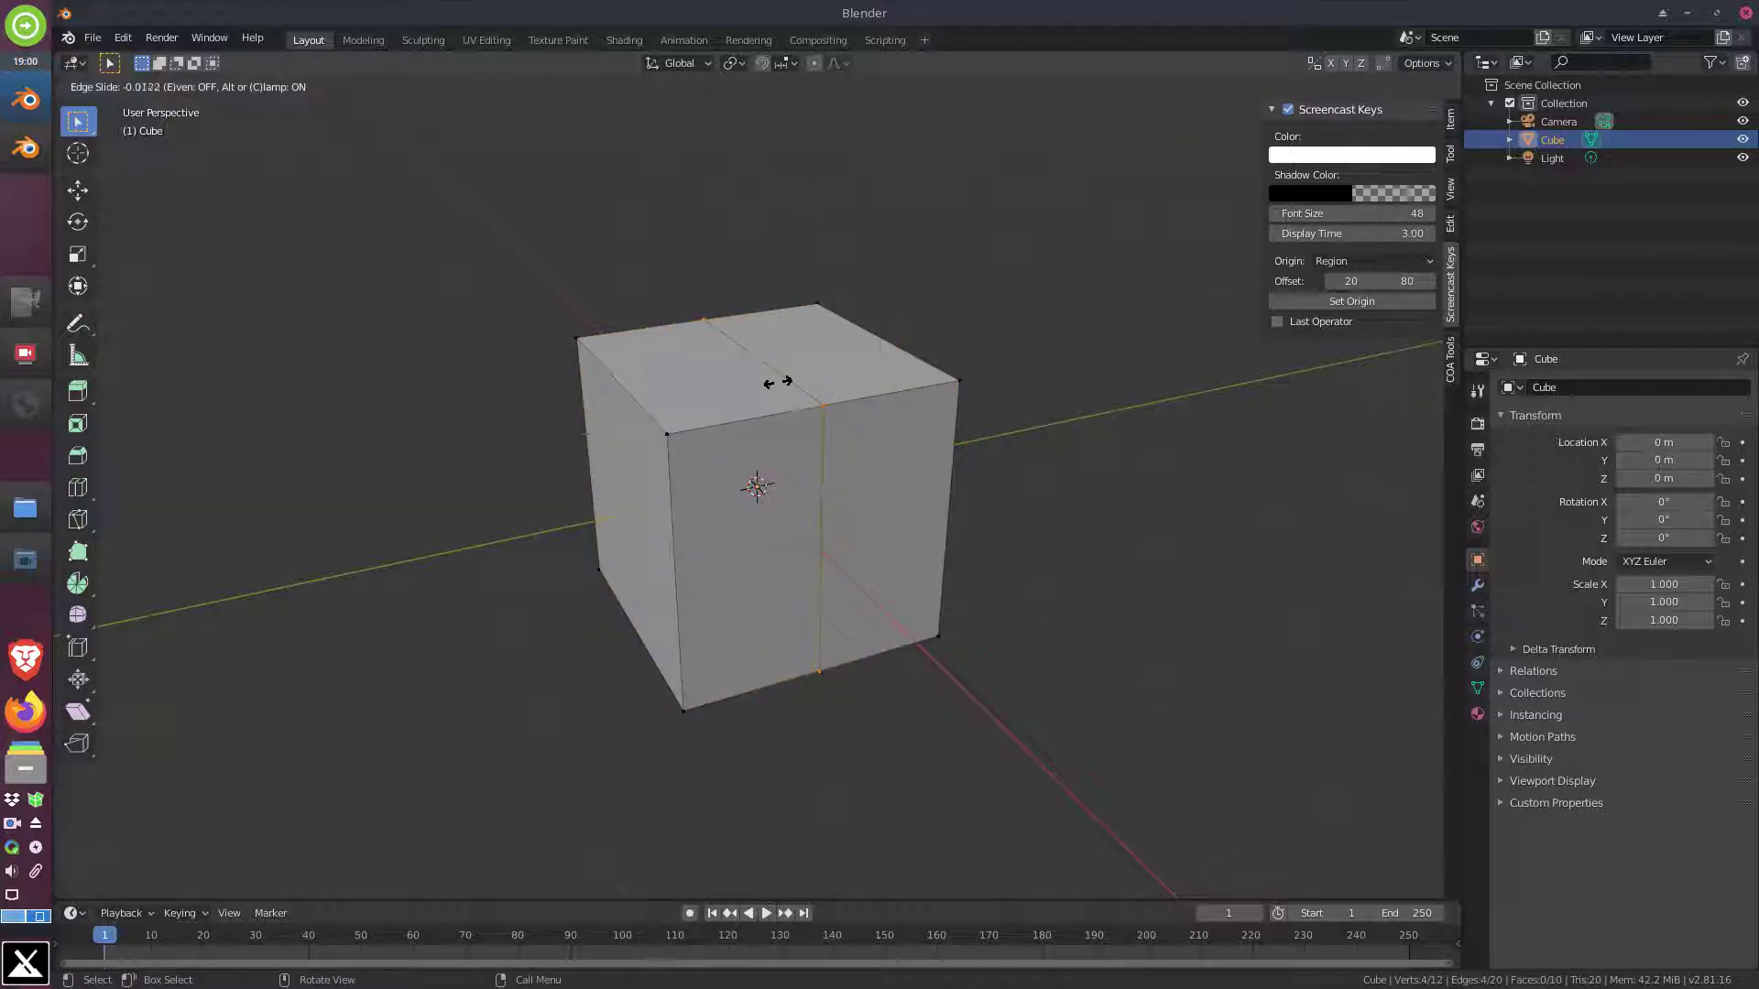
key(Return)
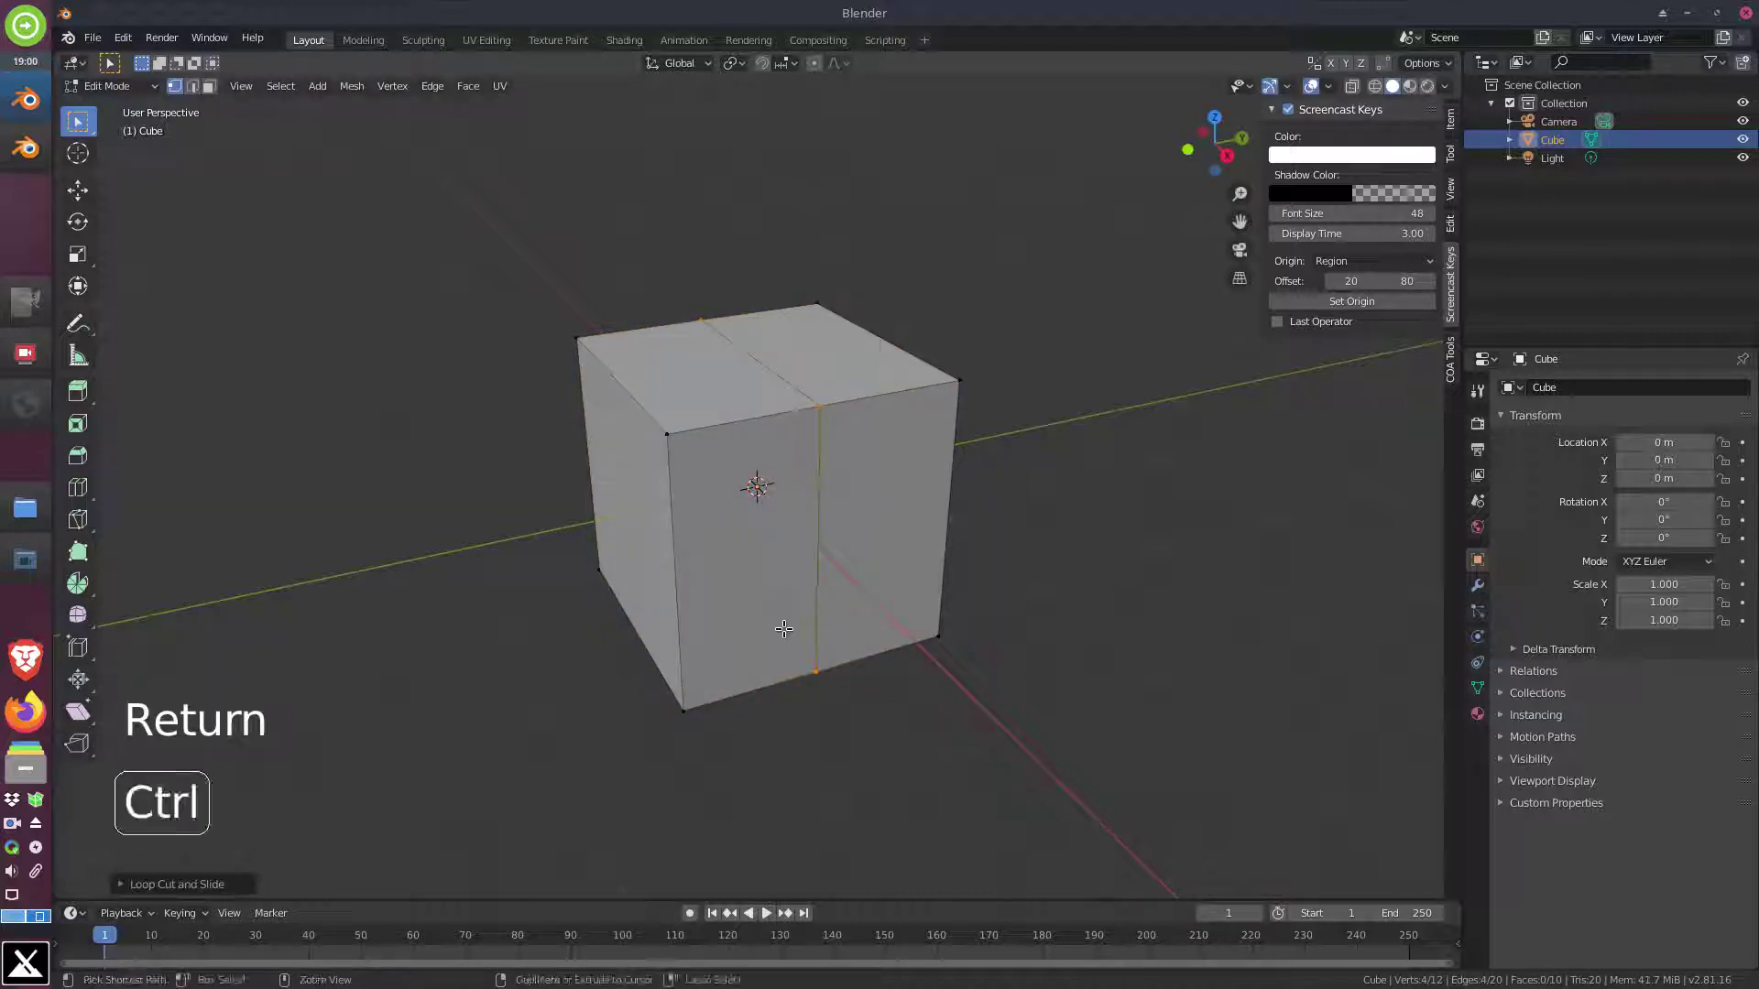
key(ctrl+r)
key(Return)
key(ctrl+r)
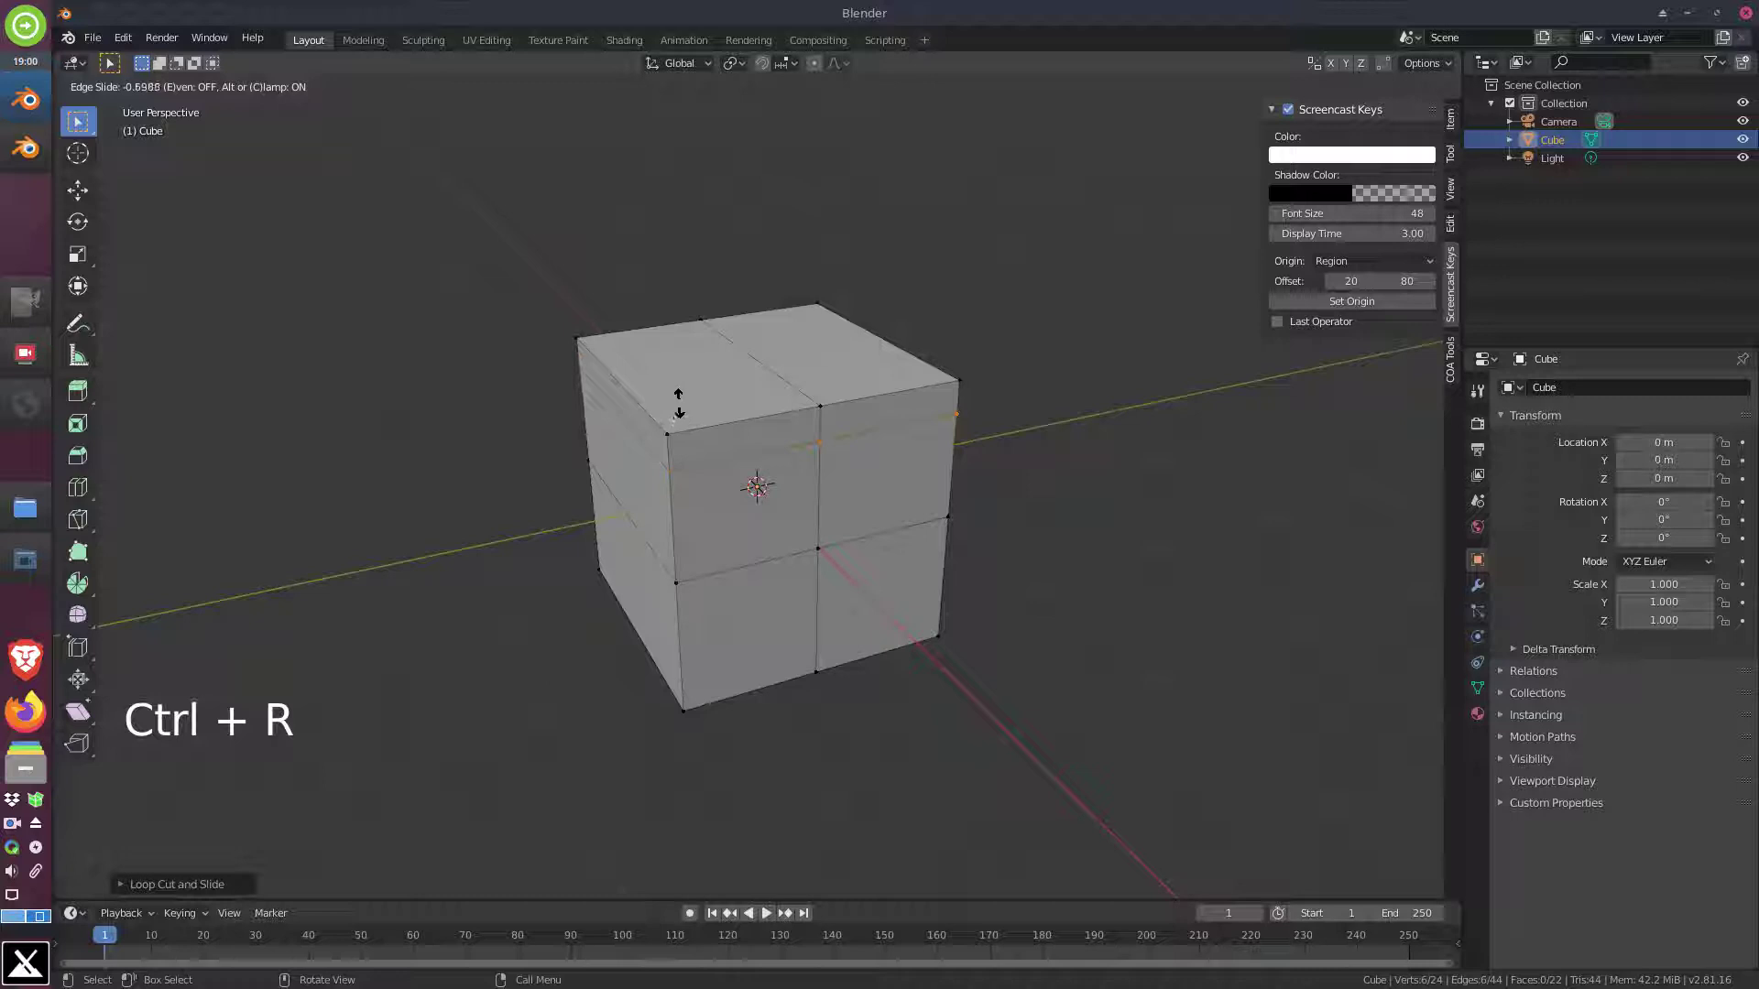
key(Return)
key(Return)
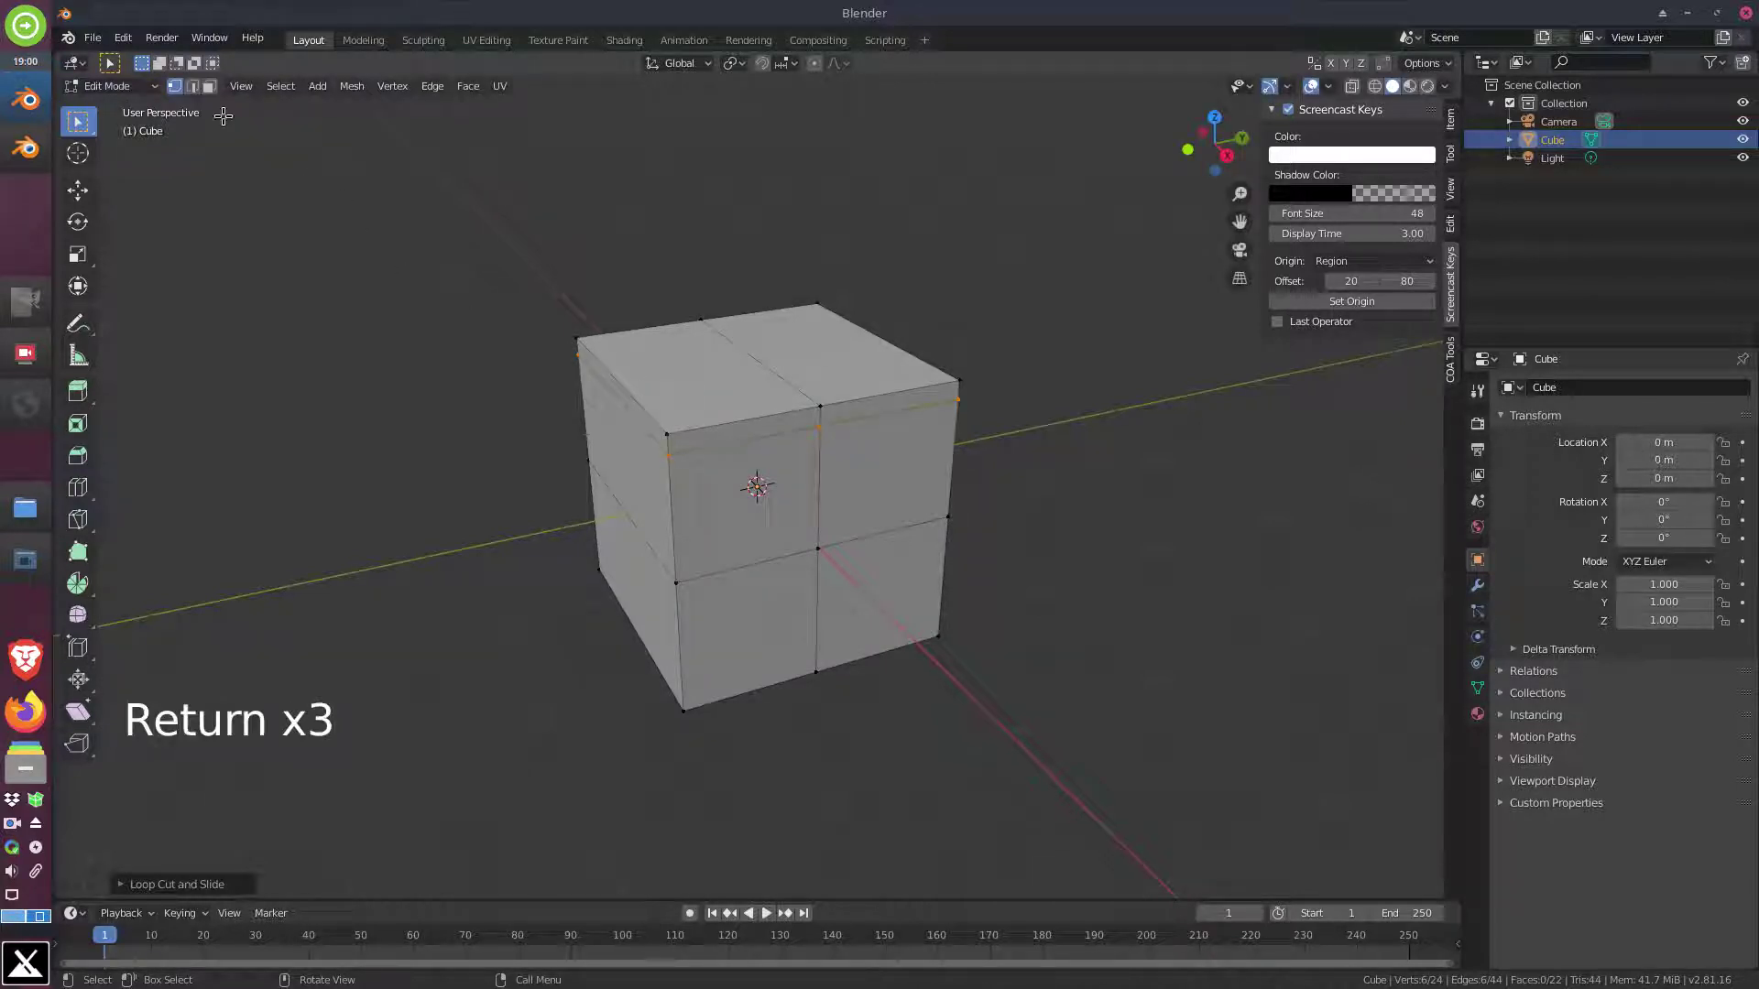
click(213, 89)
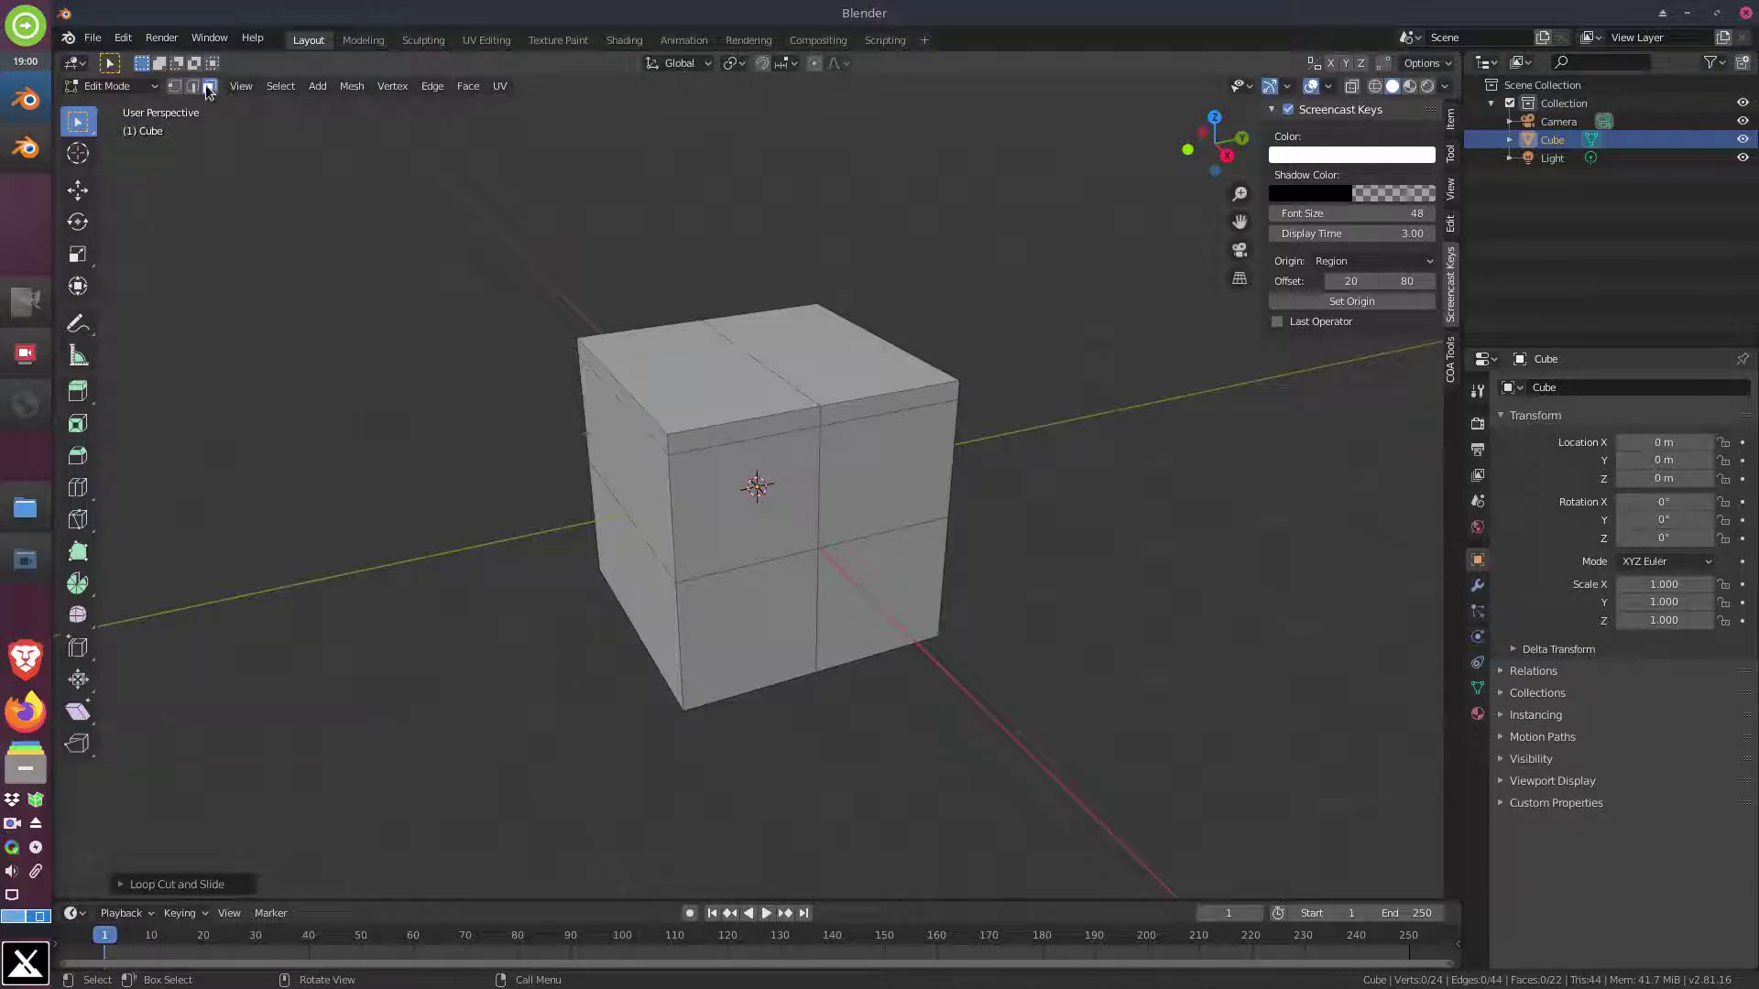
click(742, 506)
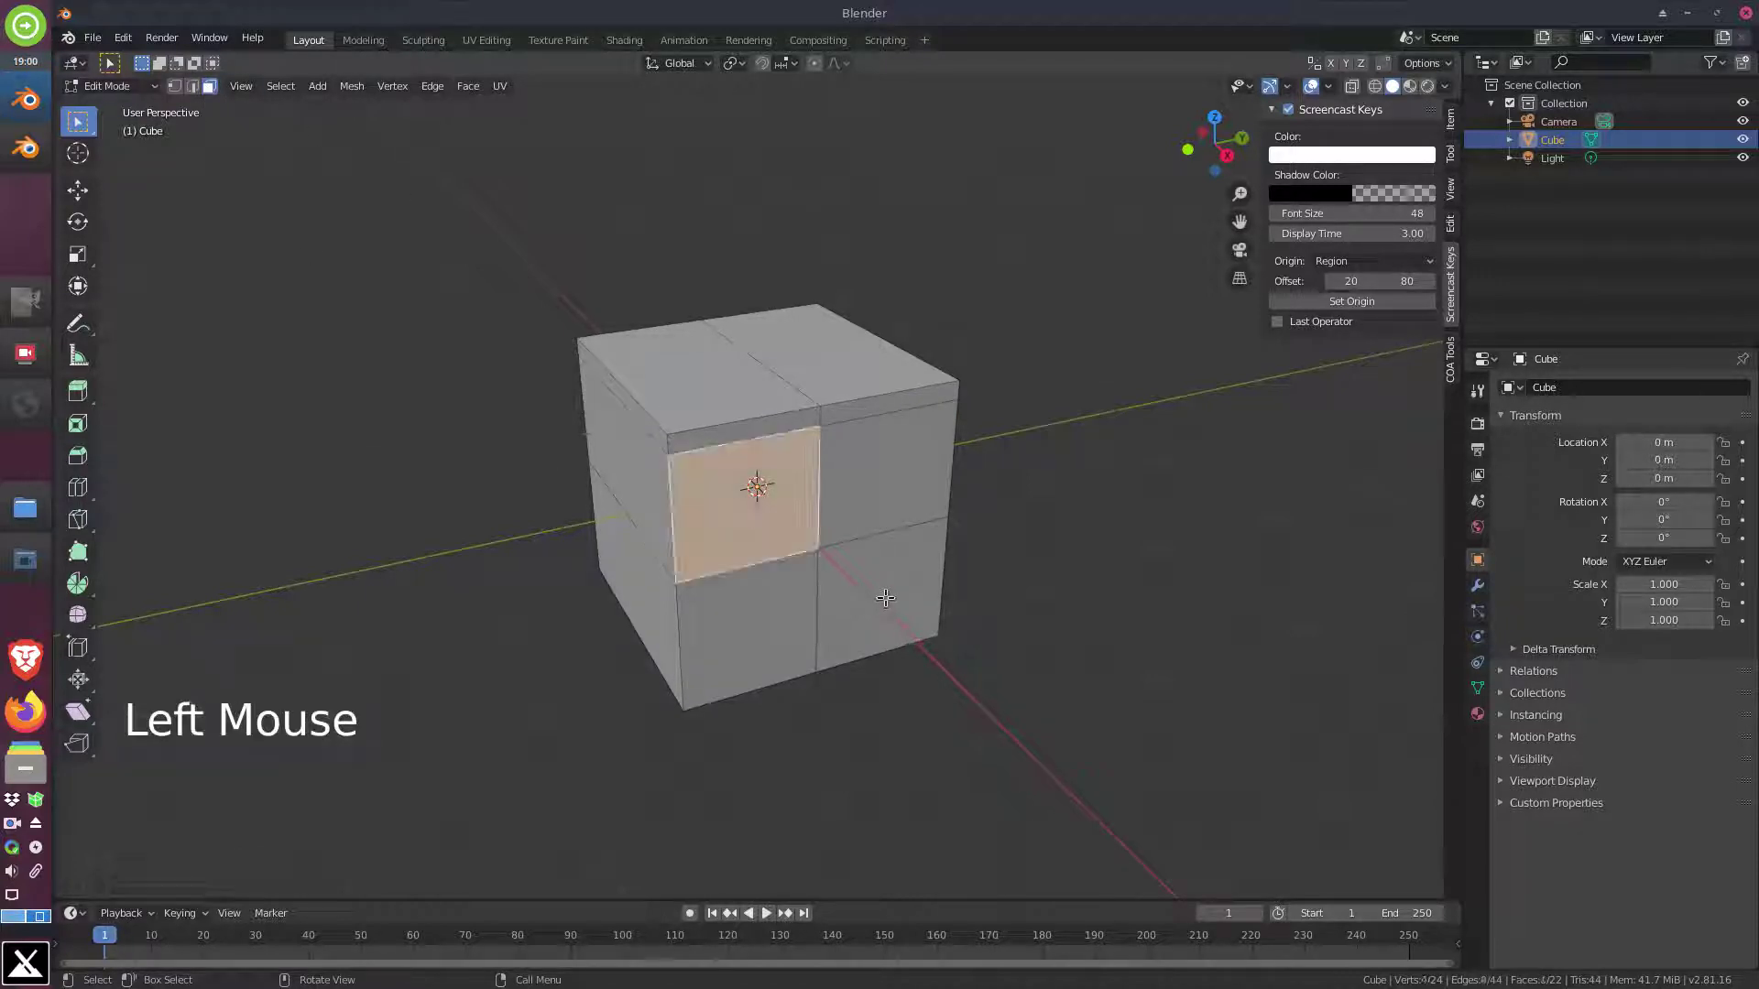
click(882, 589)
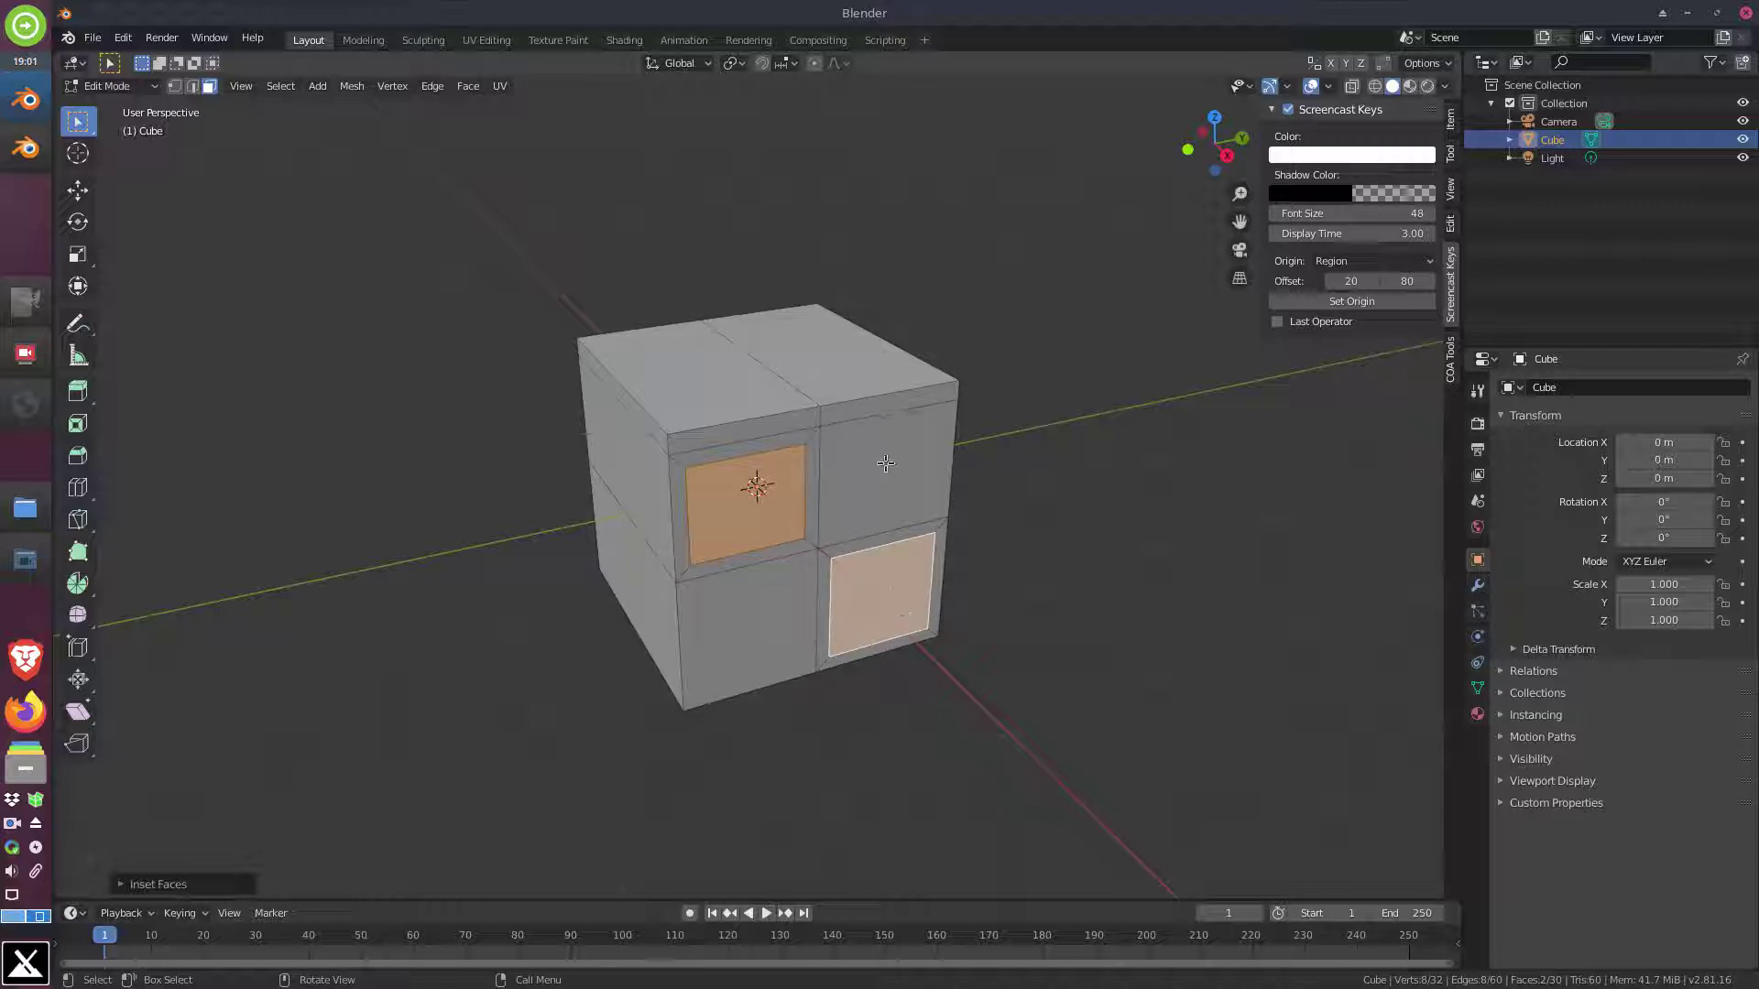
click(886, 460)
click(771, 612)
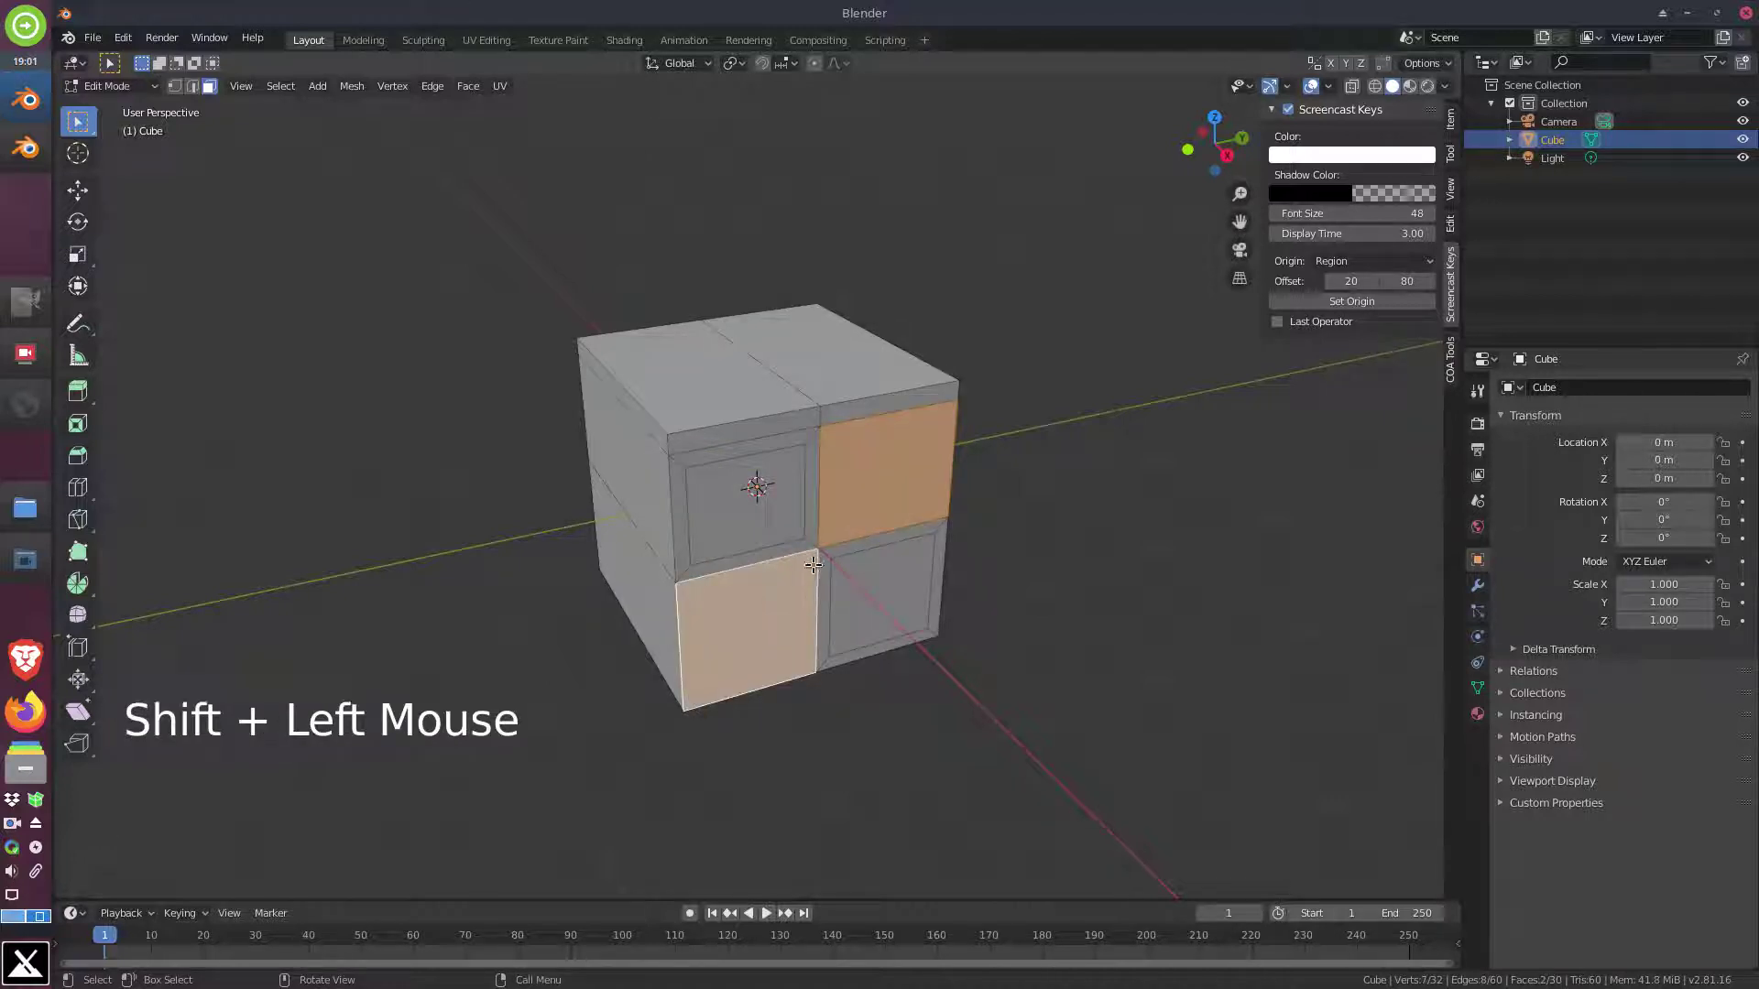
text(|)
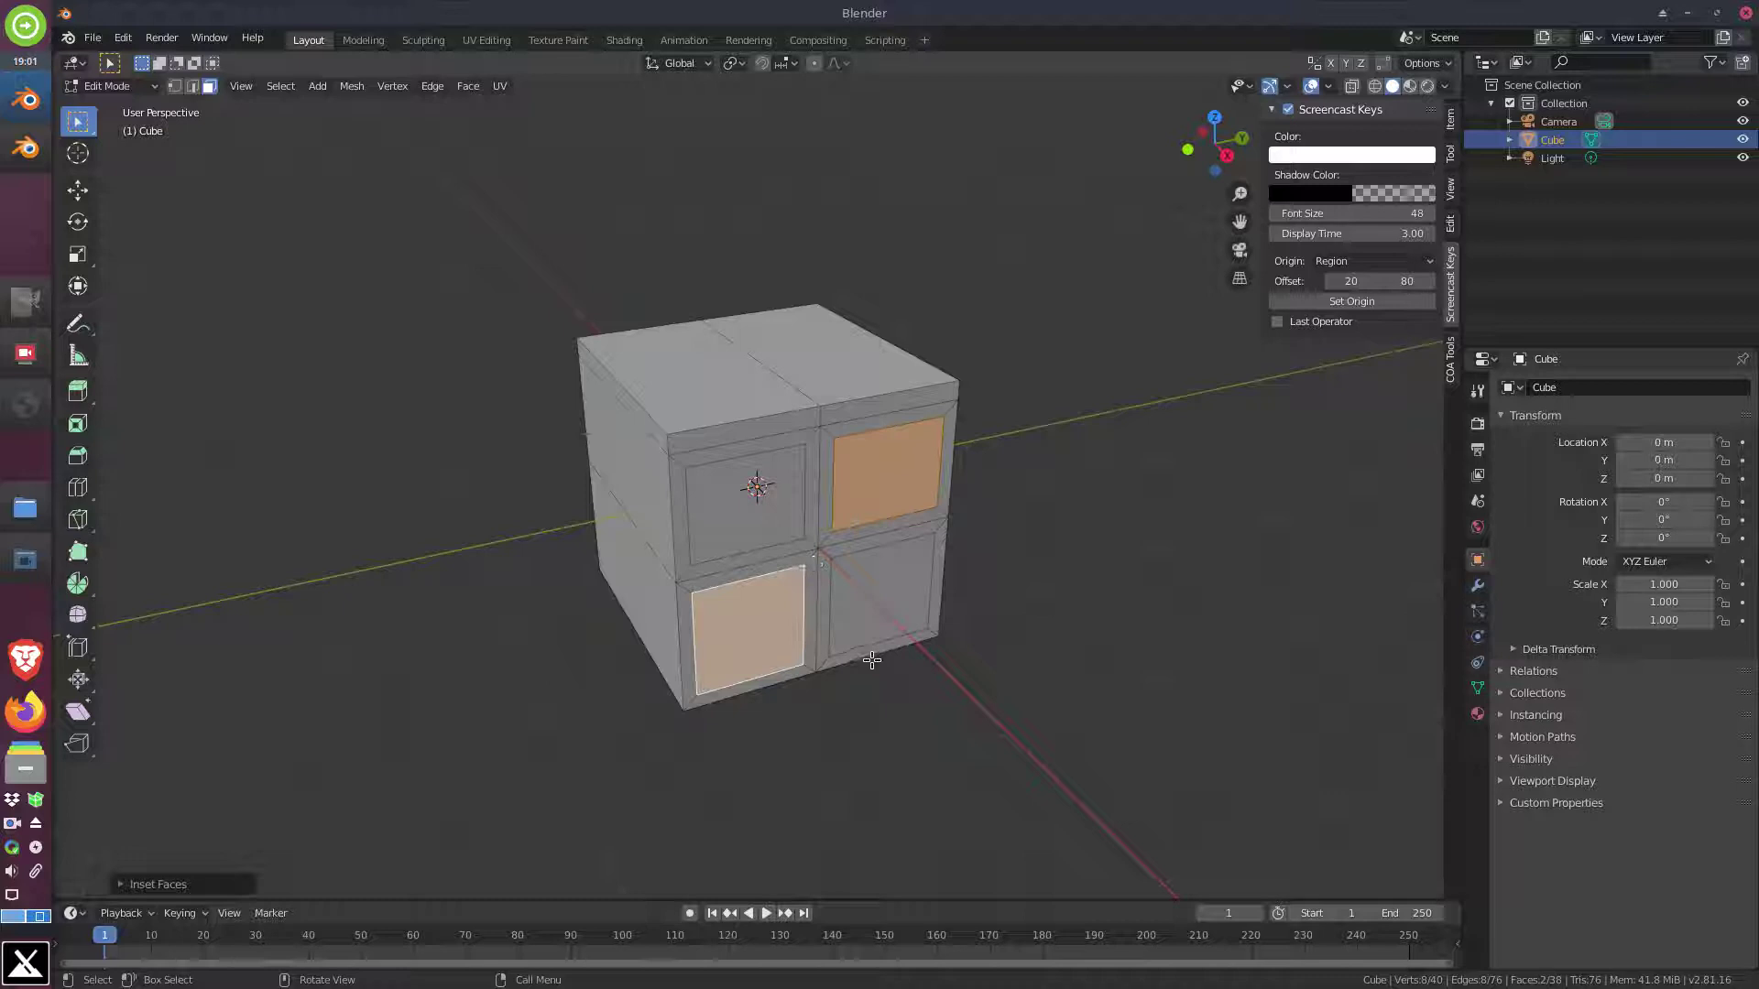
scroll(up, 3)
scroll(up, 3)
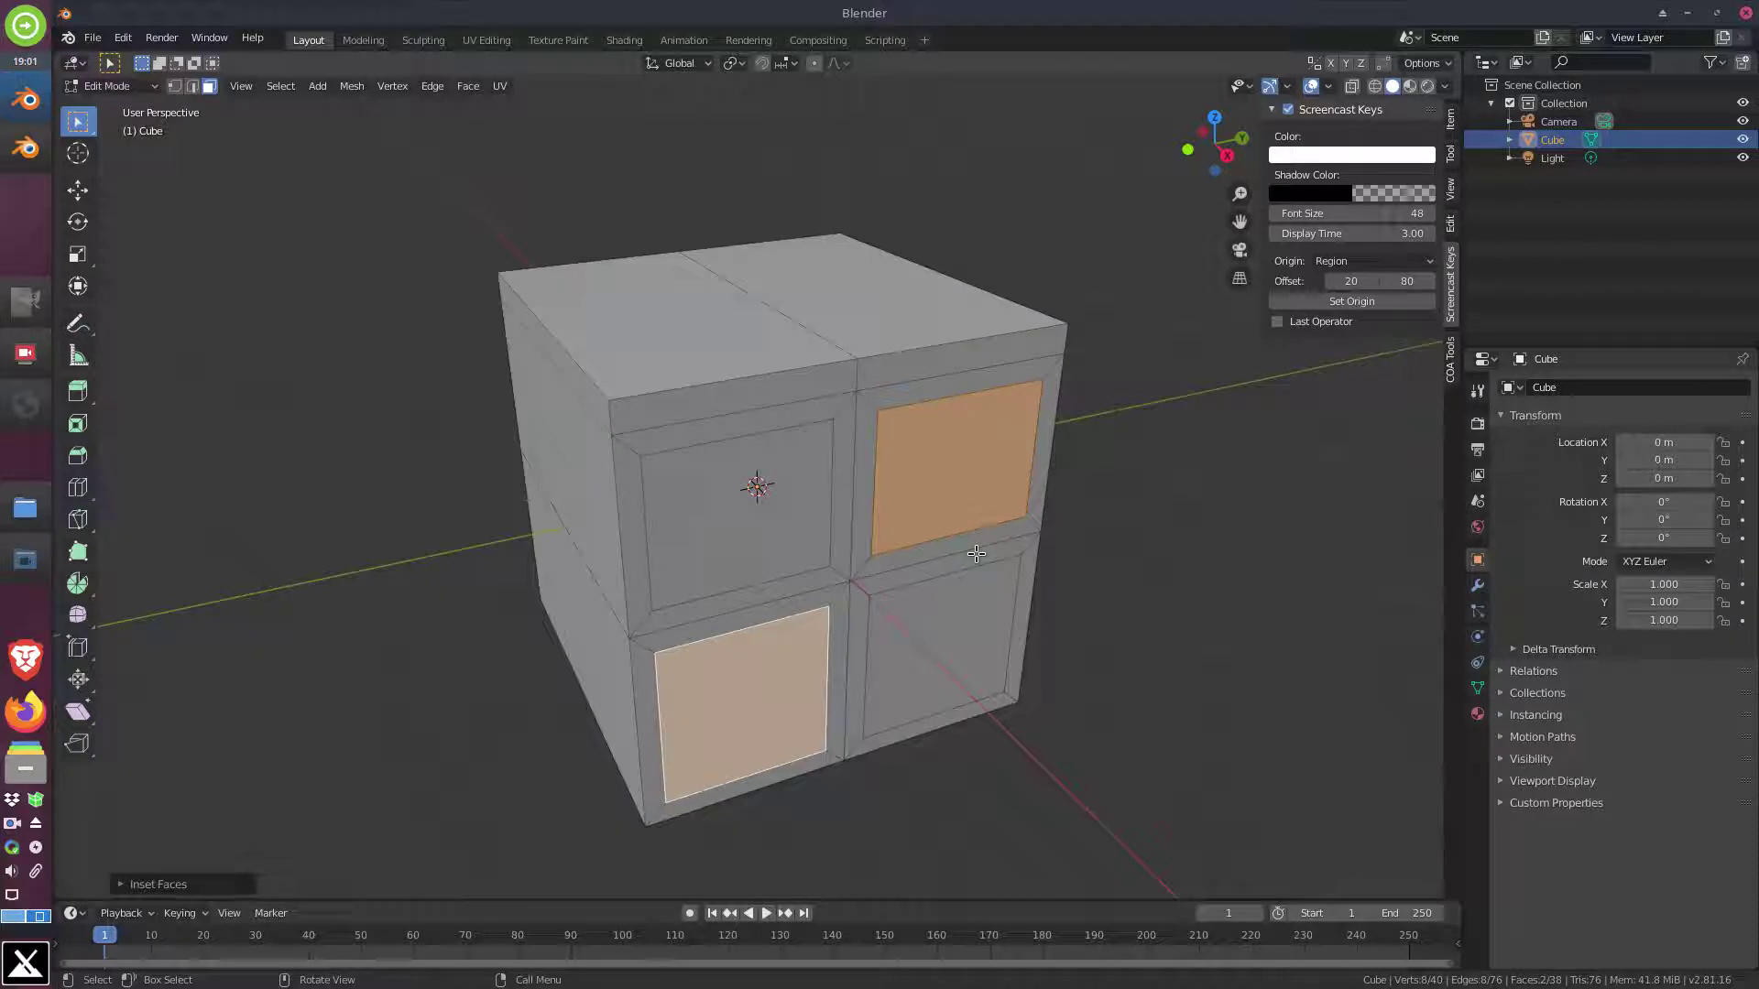
key(ctrl+z)
key(ctrl+z)
key(ctrl+z)
key(ctrl+z)
key(ctrl+z)
click(955, 493)
click(799, 513)
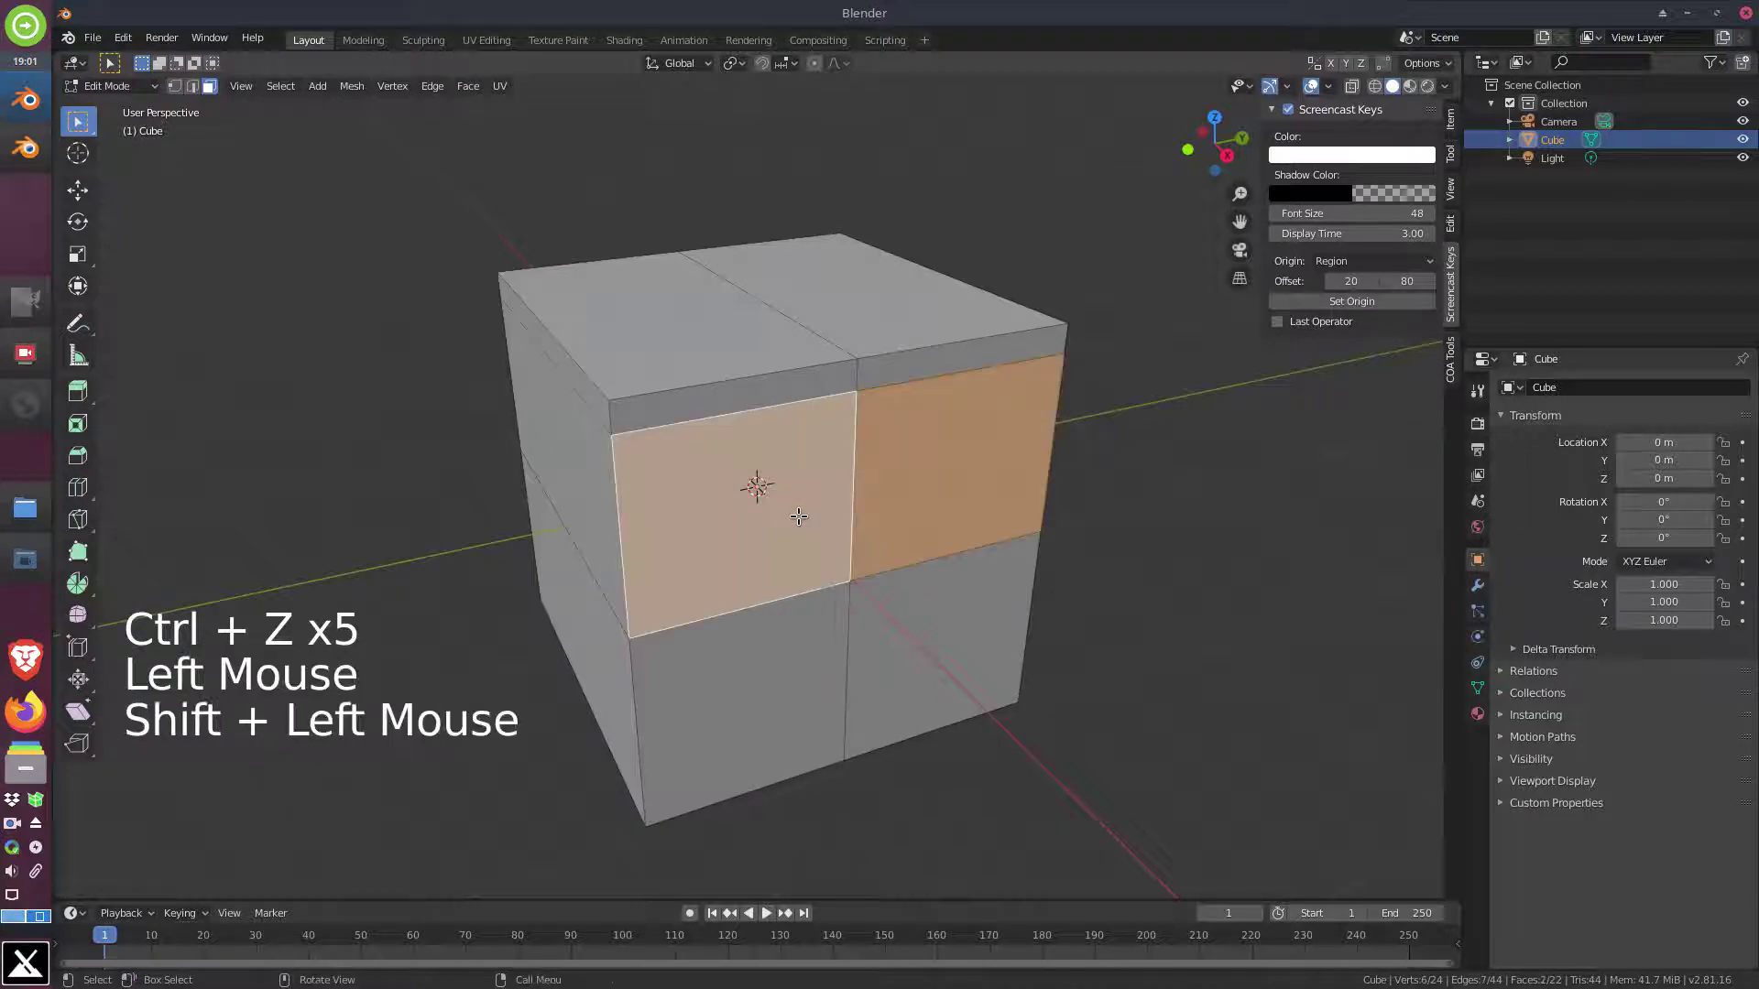
key(i)
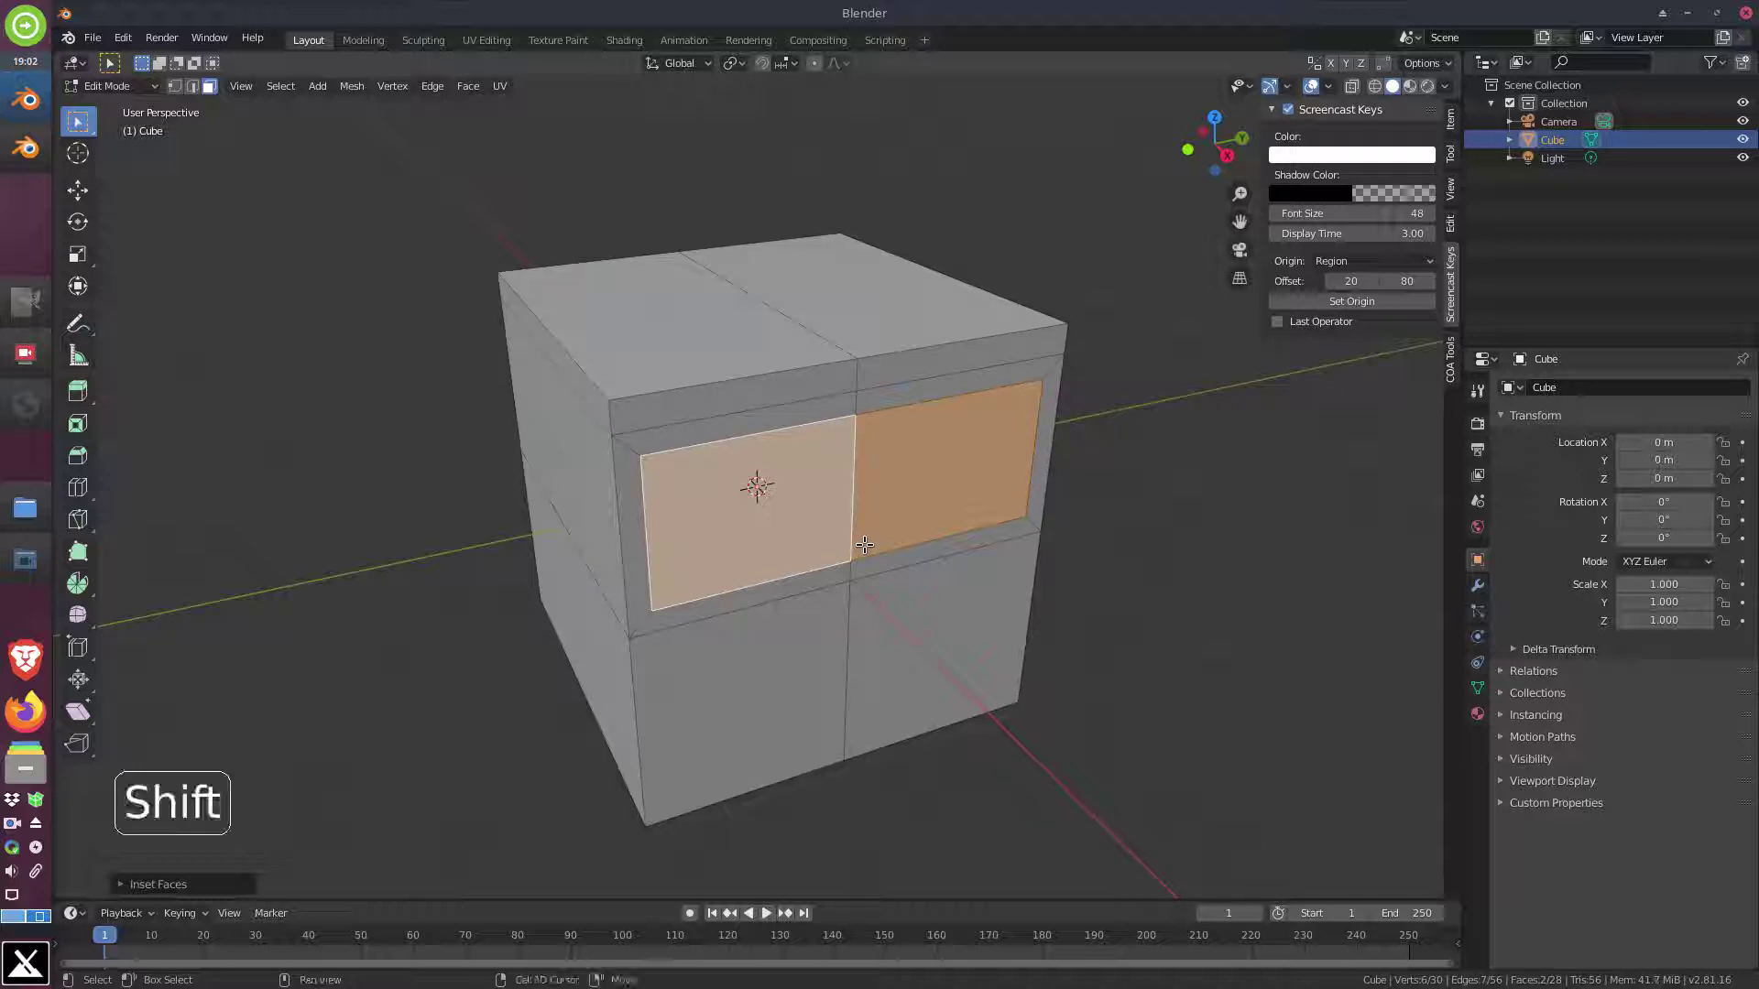
key(ctrl+shift+z)
key(ctrl+shift+z)
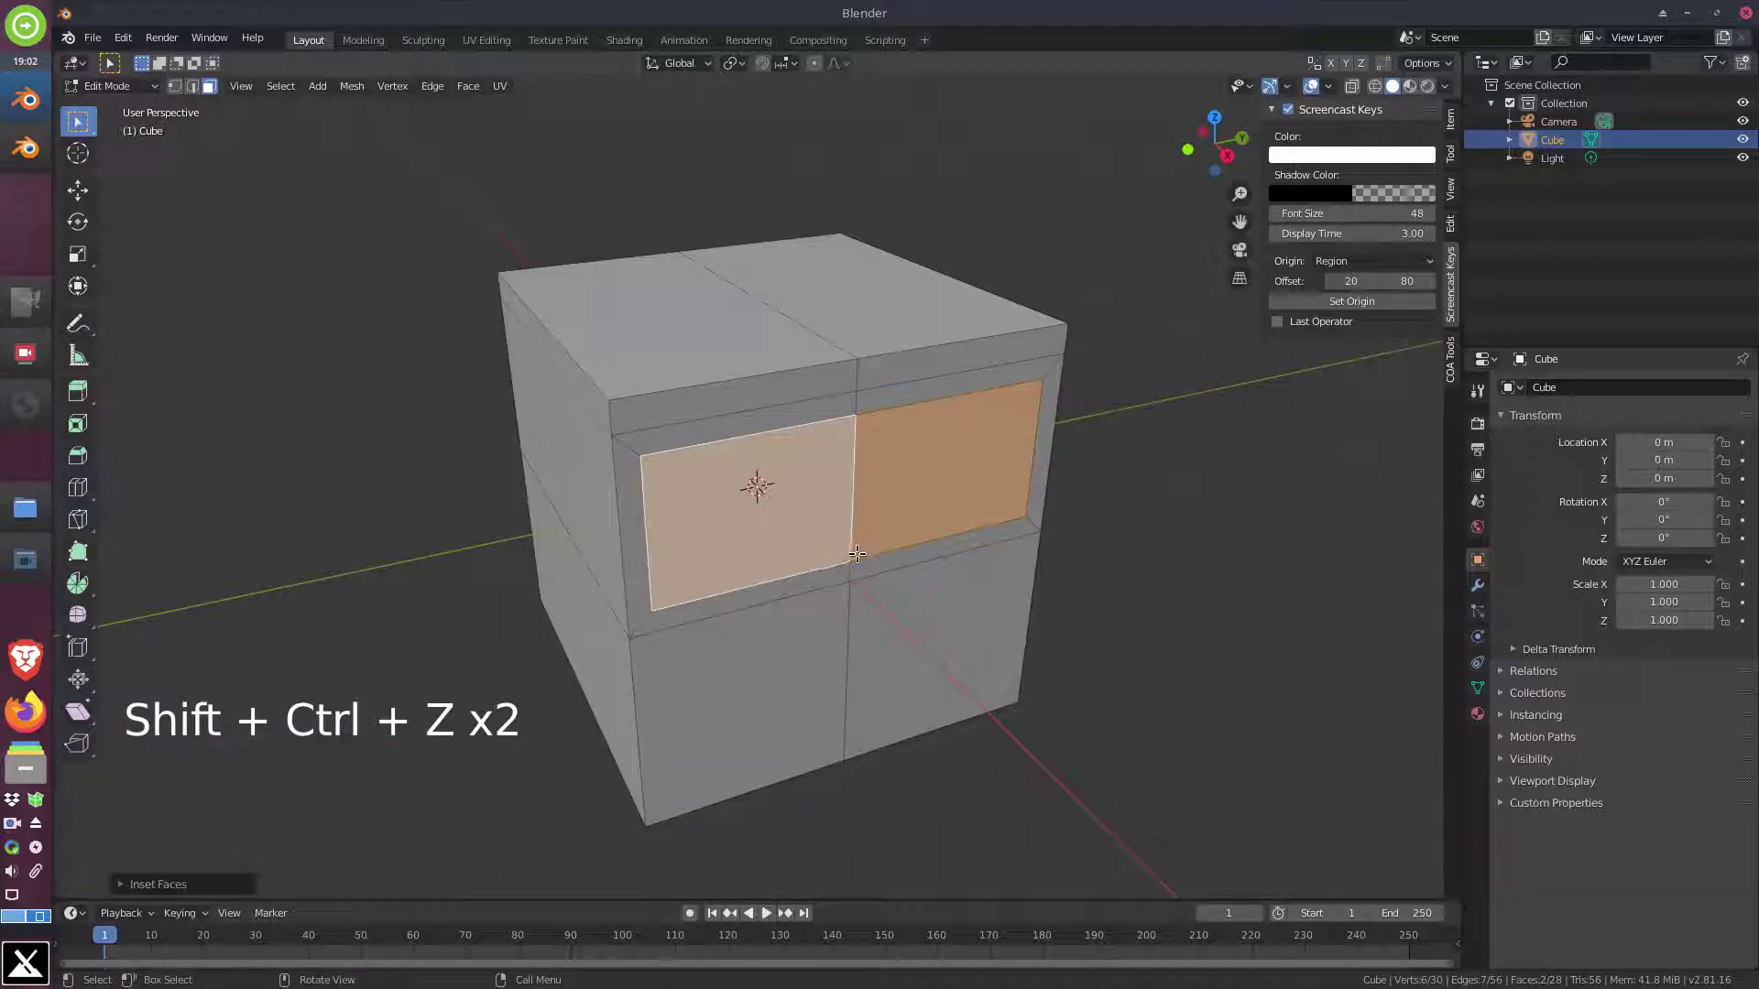
key(a)
key(a)
key(ctrl+shift+z)
key(ctrl+shift+z)
key(ctrl+shift+z)
key(Escape)
key(ctrl+z)
key(ctrl+z)
key(ctrl+z)
key(ctrl+z)
key(ctrl+z)
key(ctrl+z)
key(ctrl+z)
key(ctrl+z)
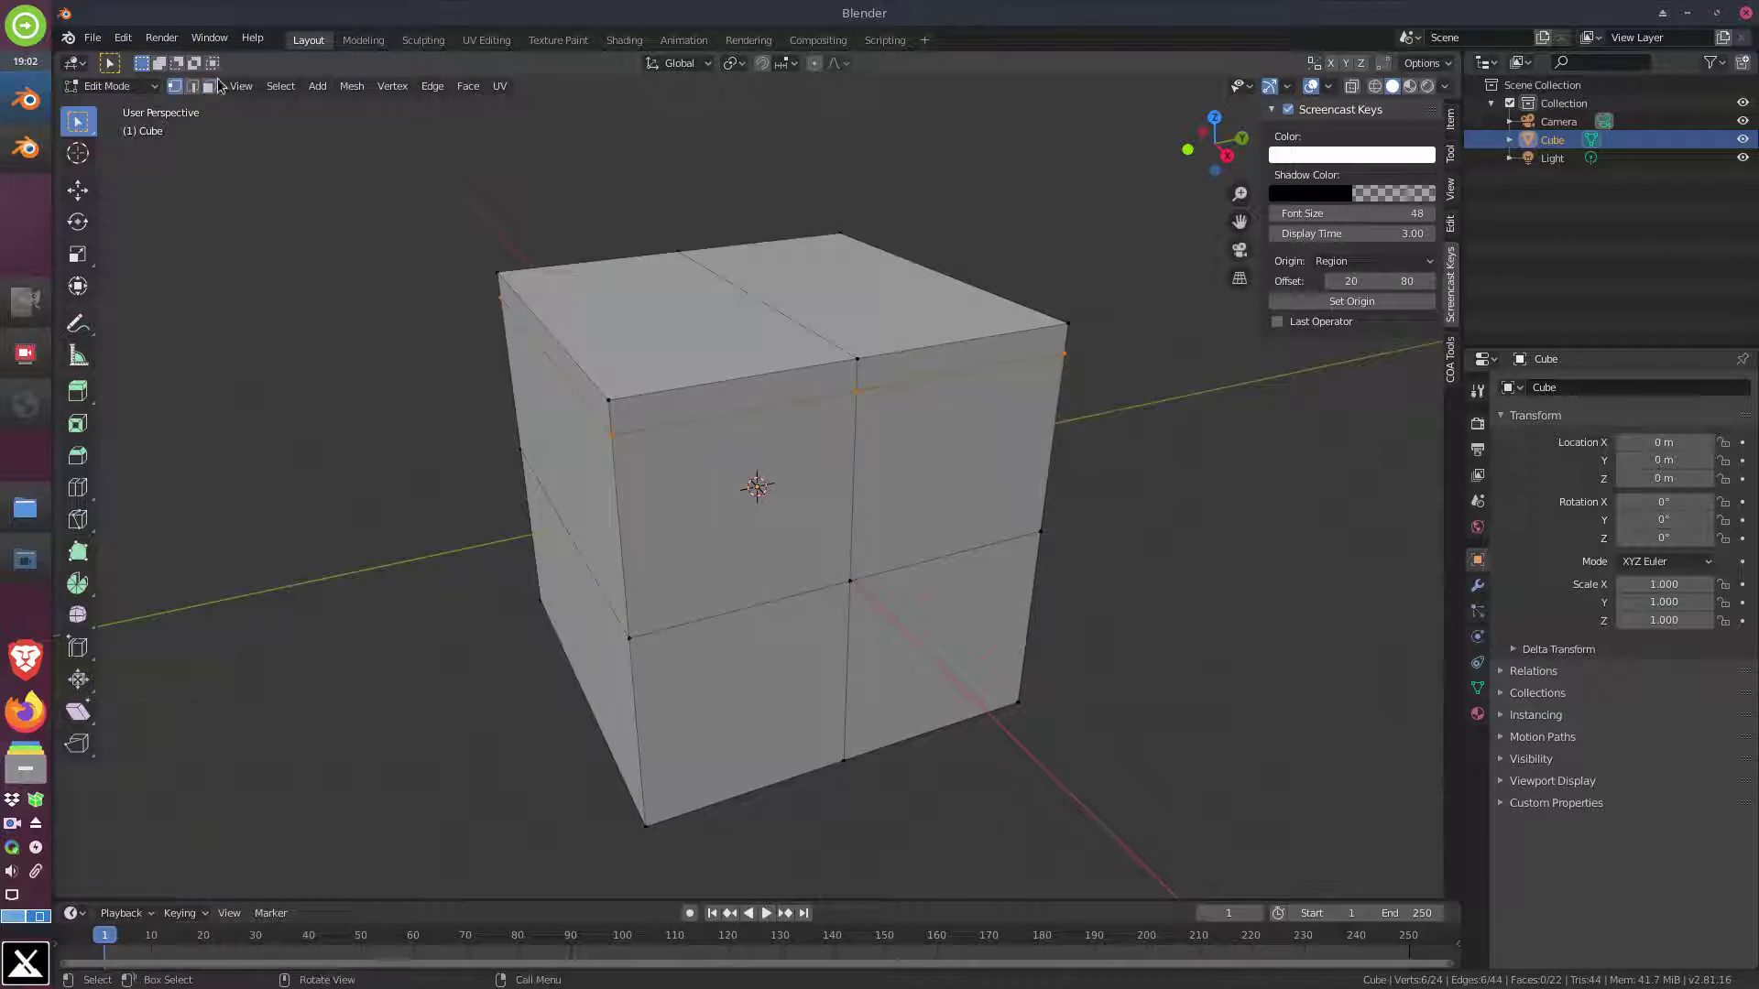
In face select, inset the upper-left and lower-right front quarter faces together
click(216, 88)
click(729, 484)
double_click(939, 652)
key(i)
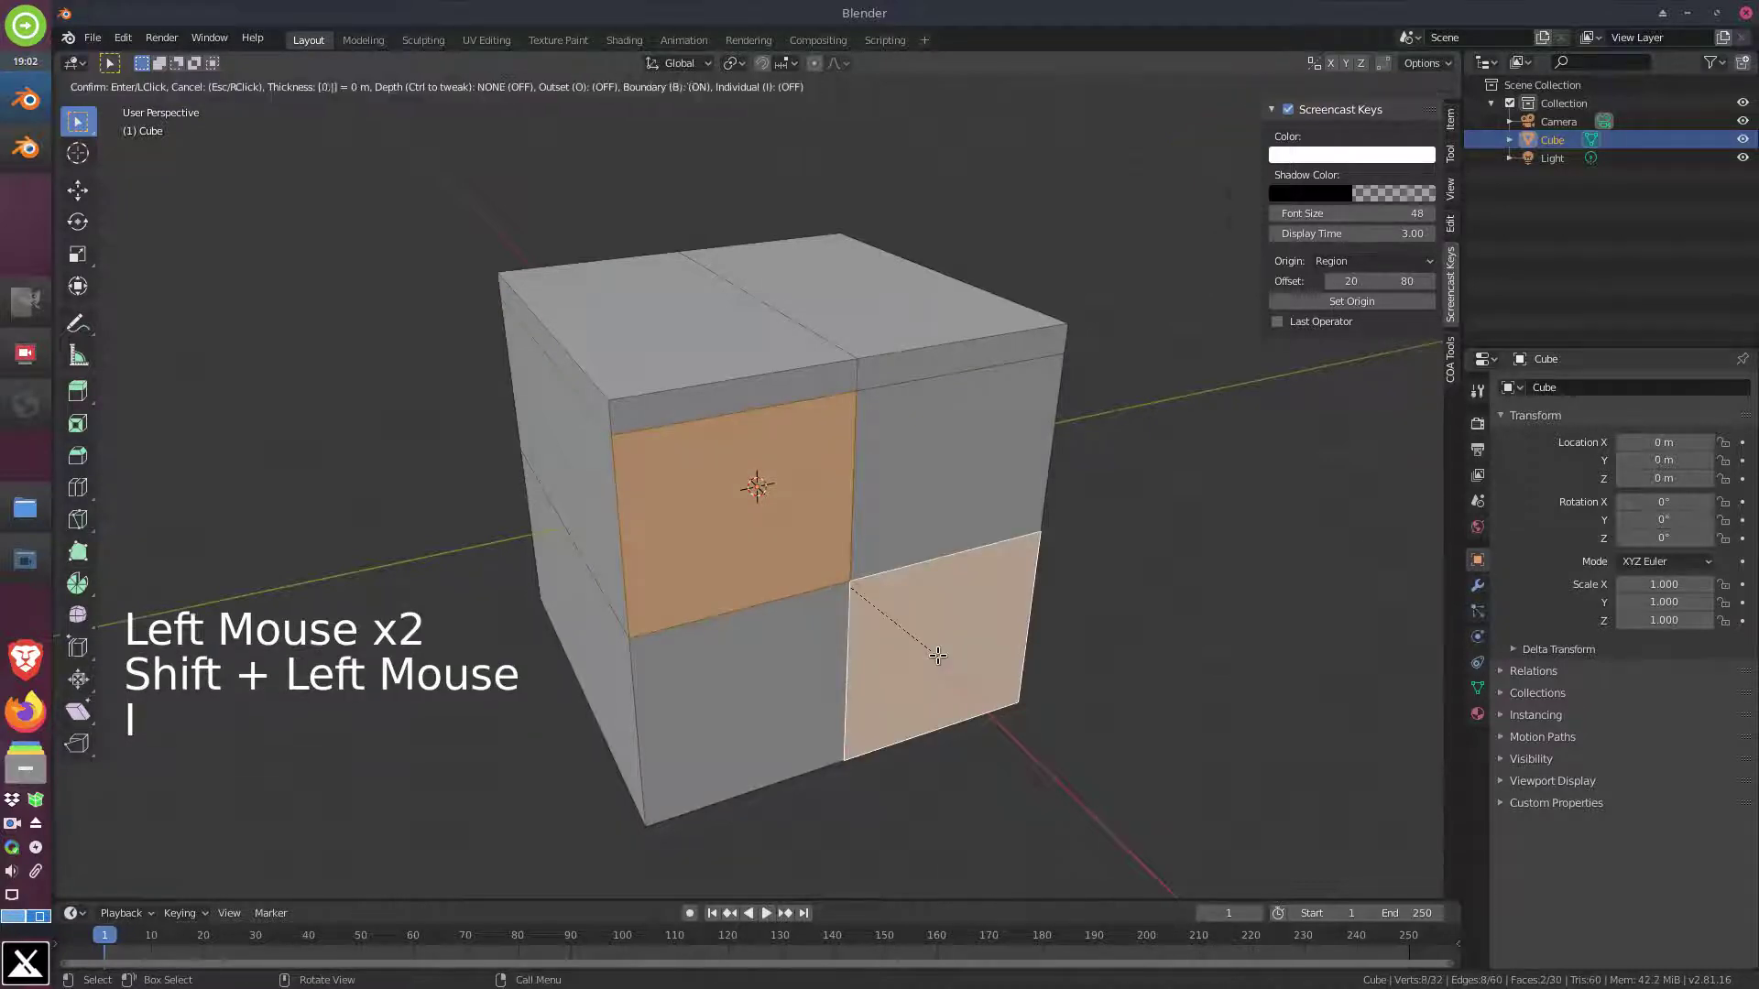
click(939, 484)
Inset the remaining two diagonal front quarter faces
click(767, 705)
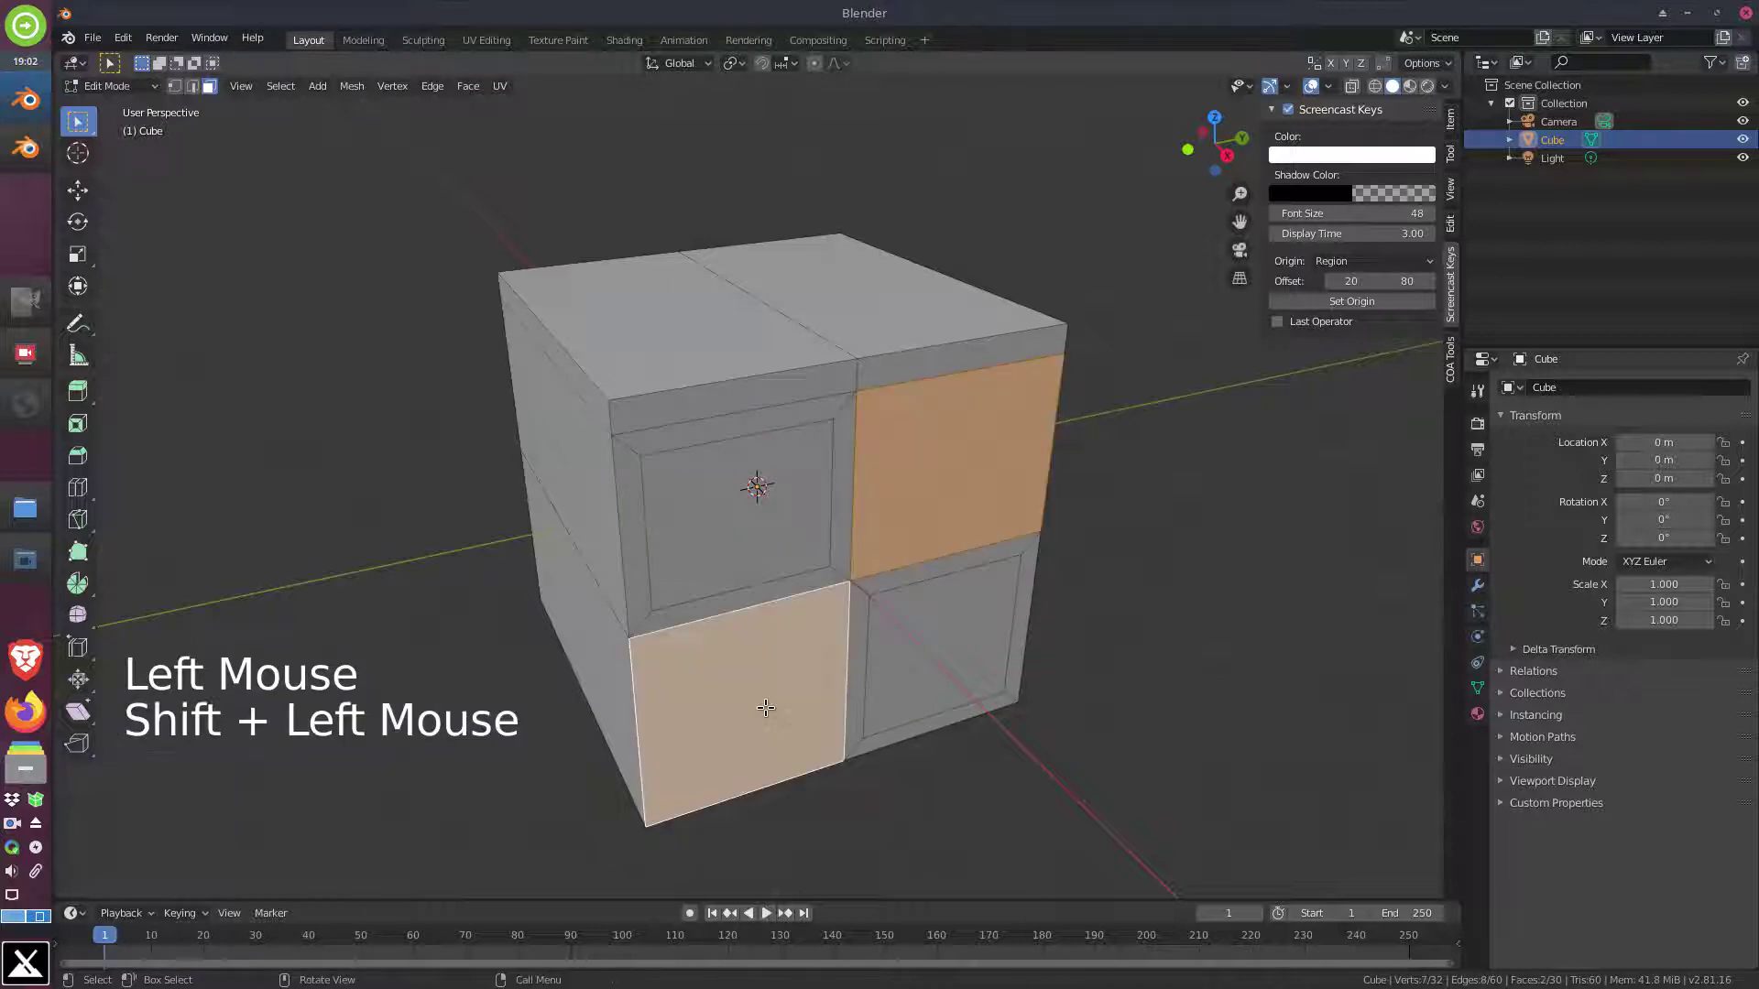
key(i)
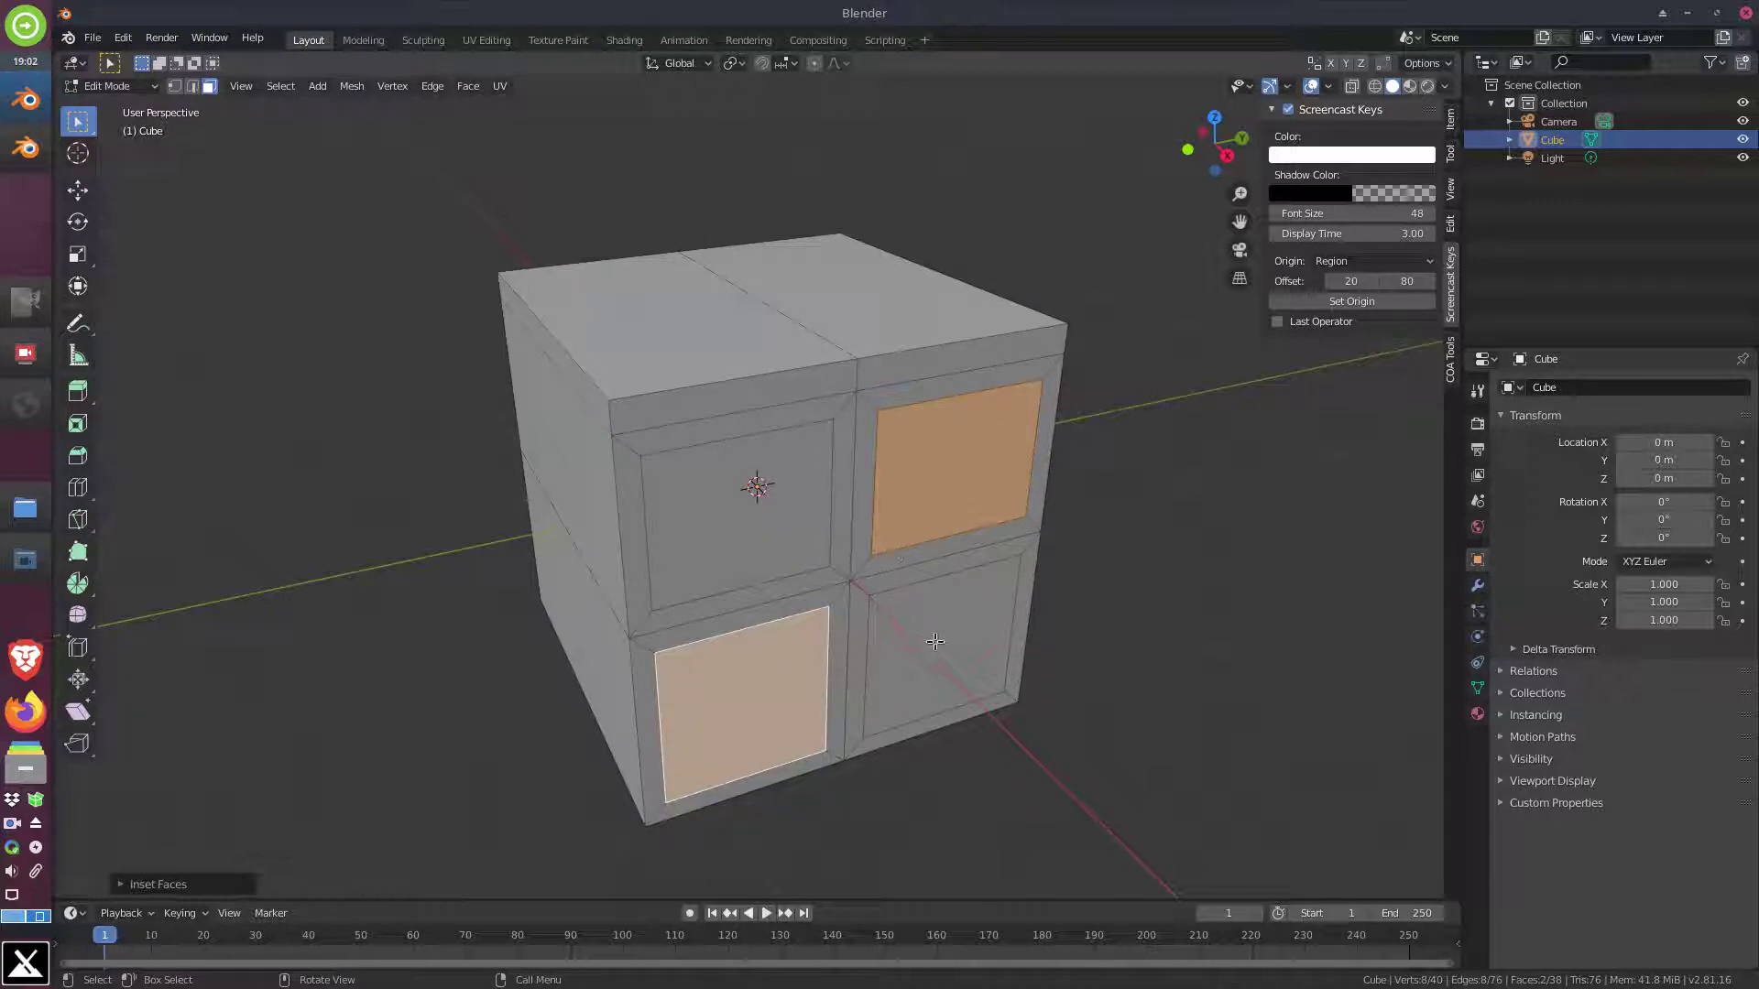
Move the lower-right inset panel straight down to the cube's bottom edge in side view
scroll(up, 3)
middle_click(987, 657)
scroll(down, 3)
middle_click(822, 406)
click(218, 87)
middle_click(776, 349)
click(798, 352)
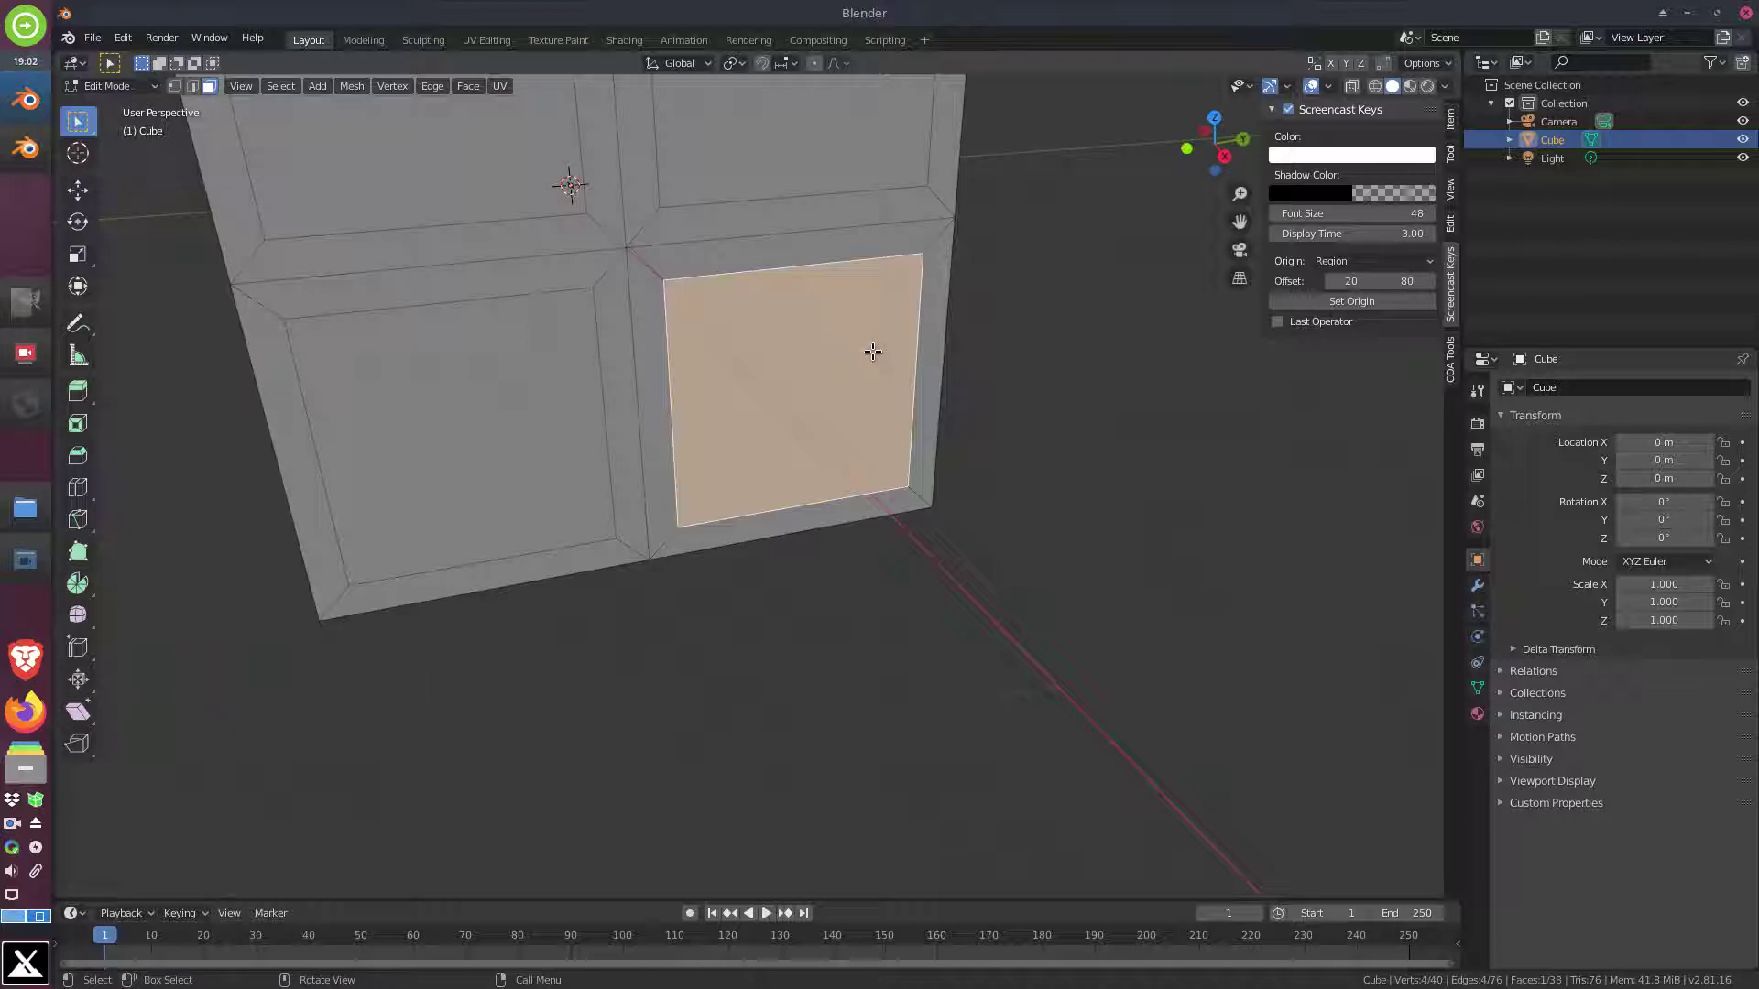
key(g)
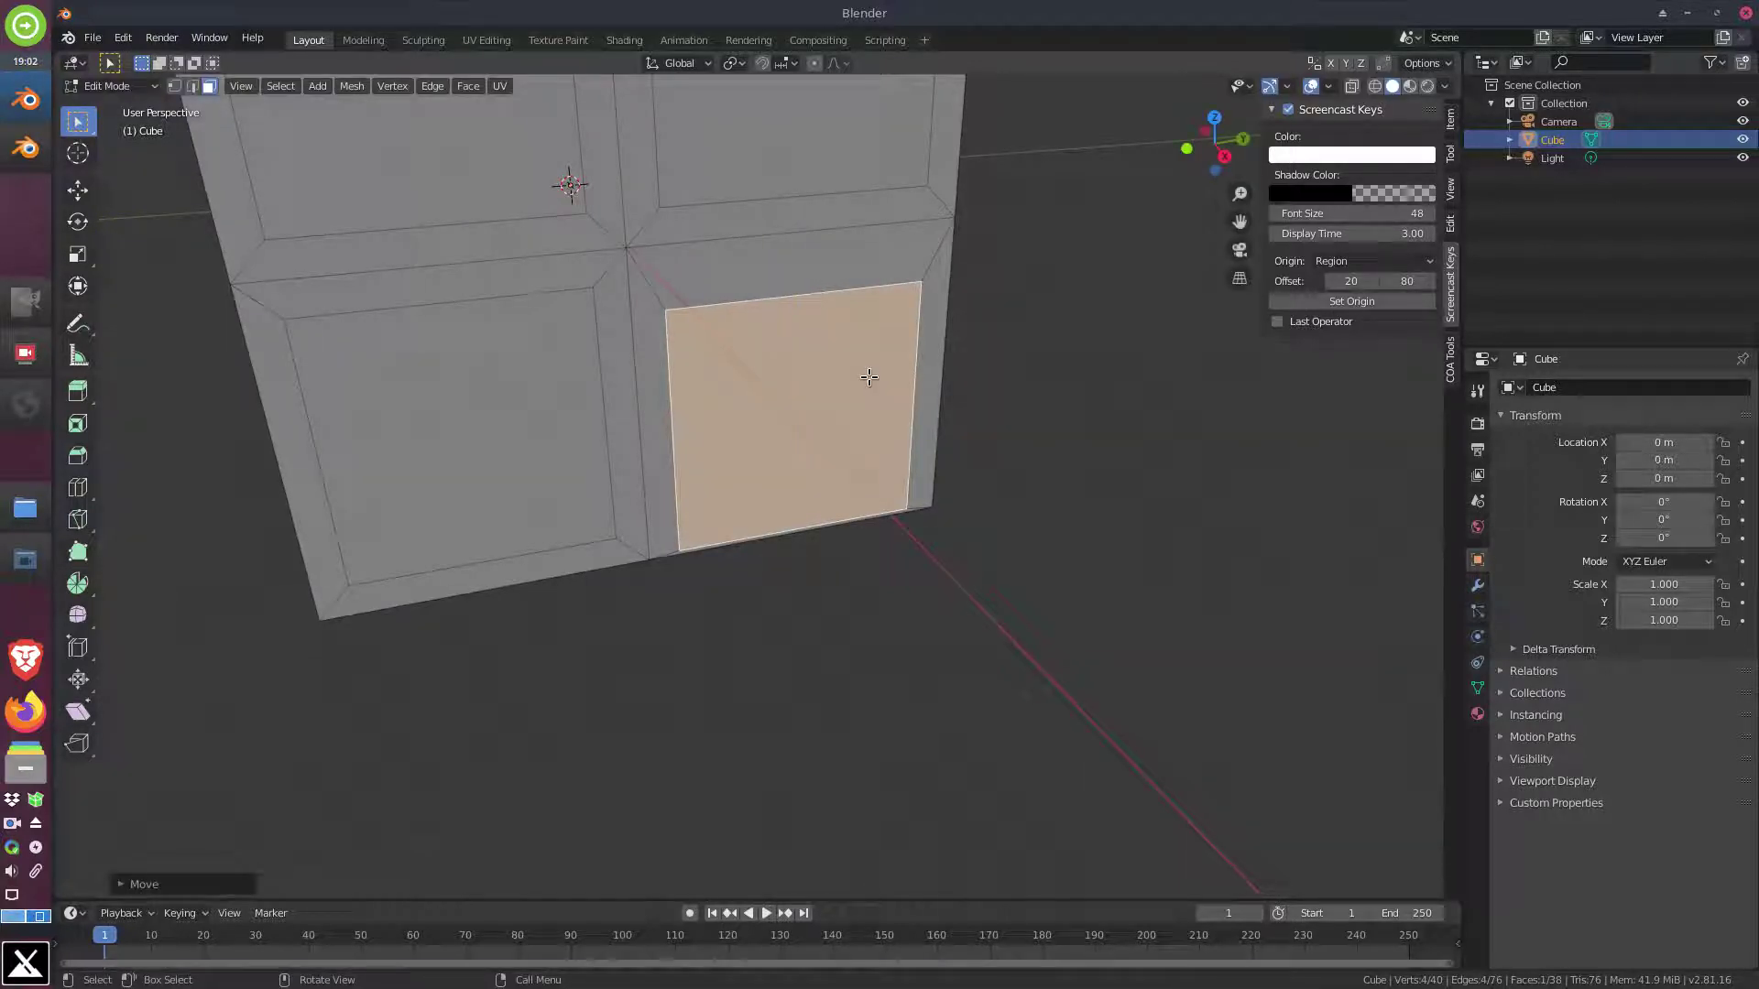
key(KP_1)
key(KP_3)
middle_click(536, 312)
scroll(up, 3)
middle_click(976, 668)
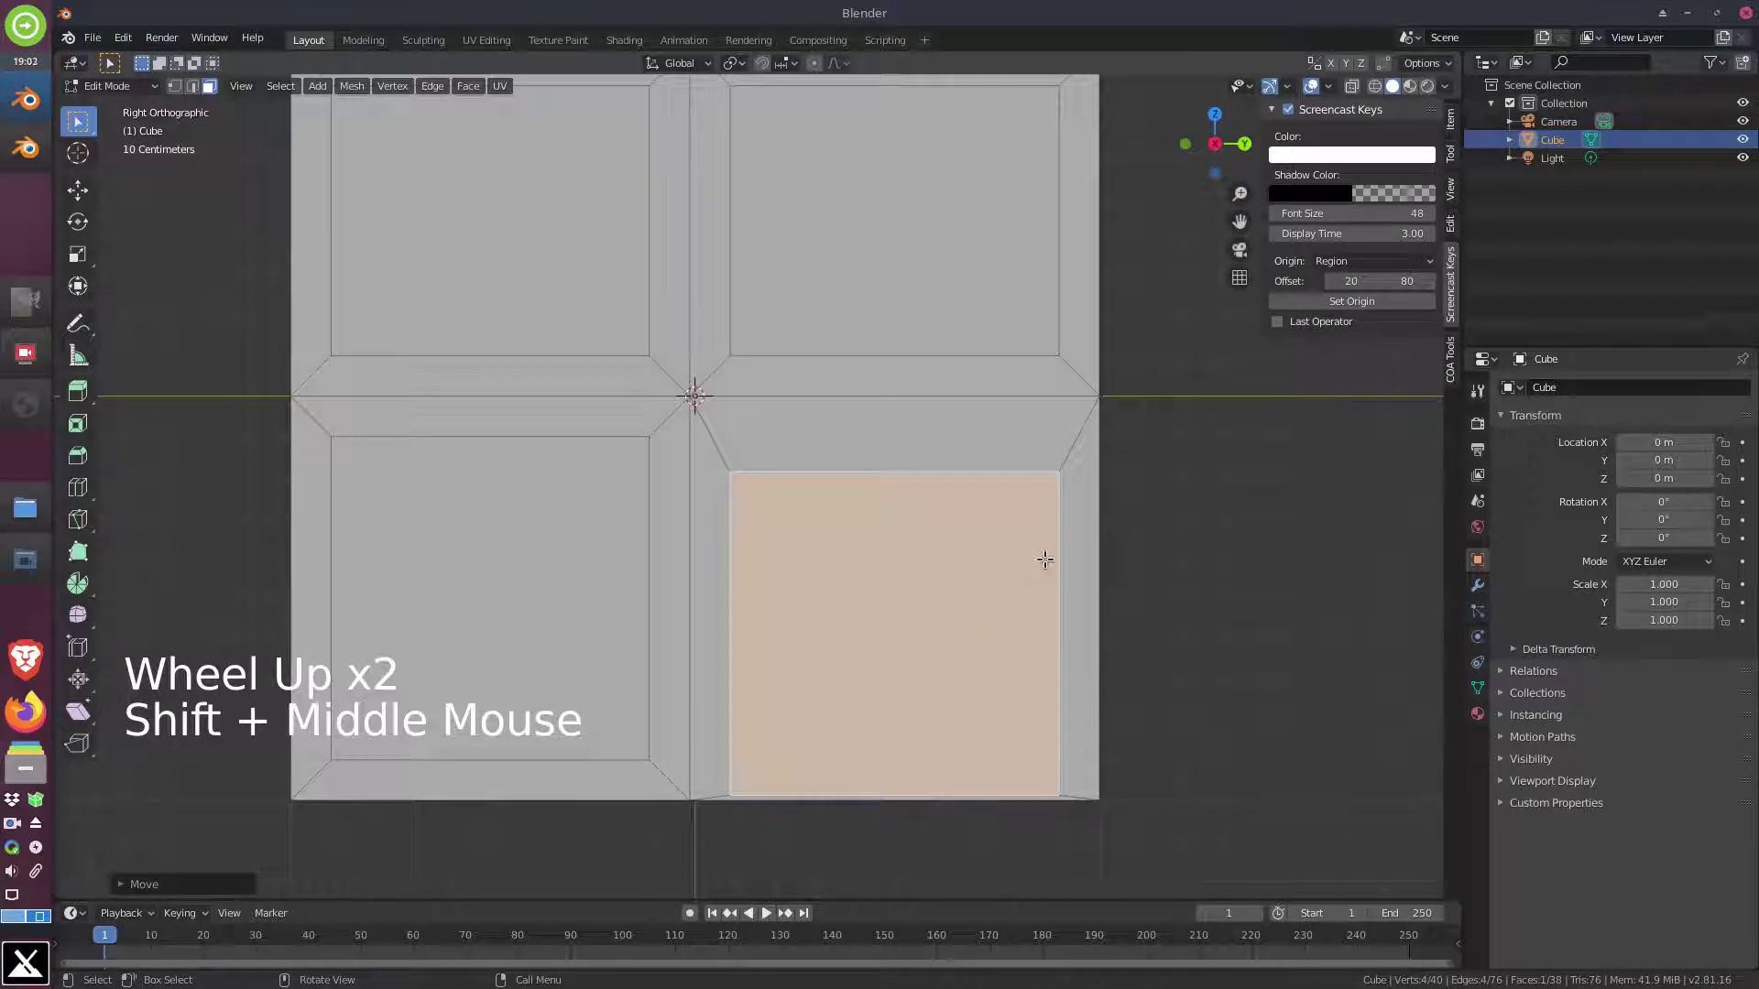
key(g)
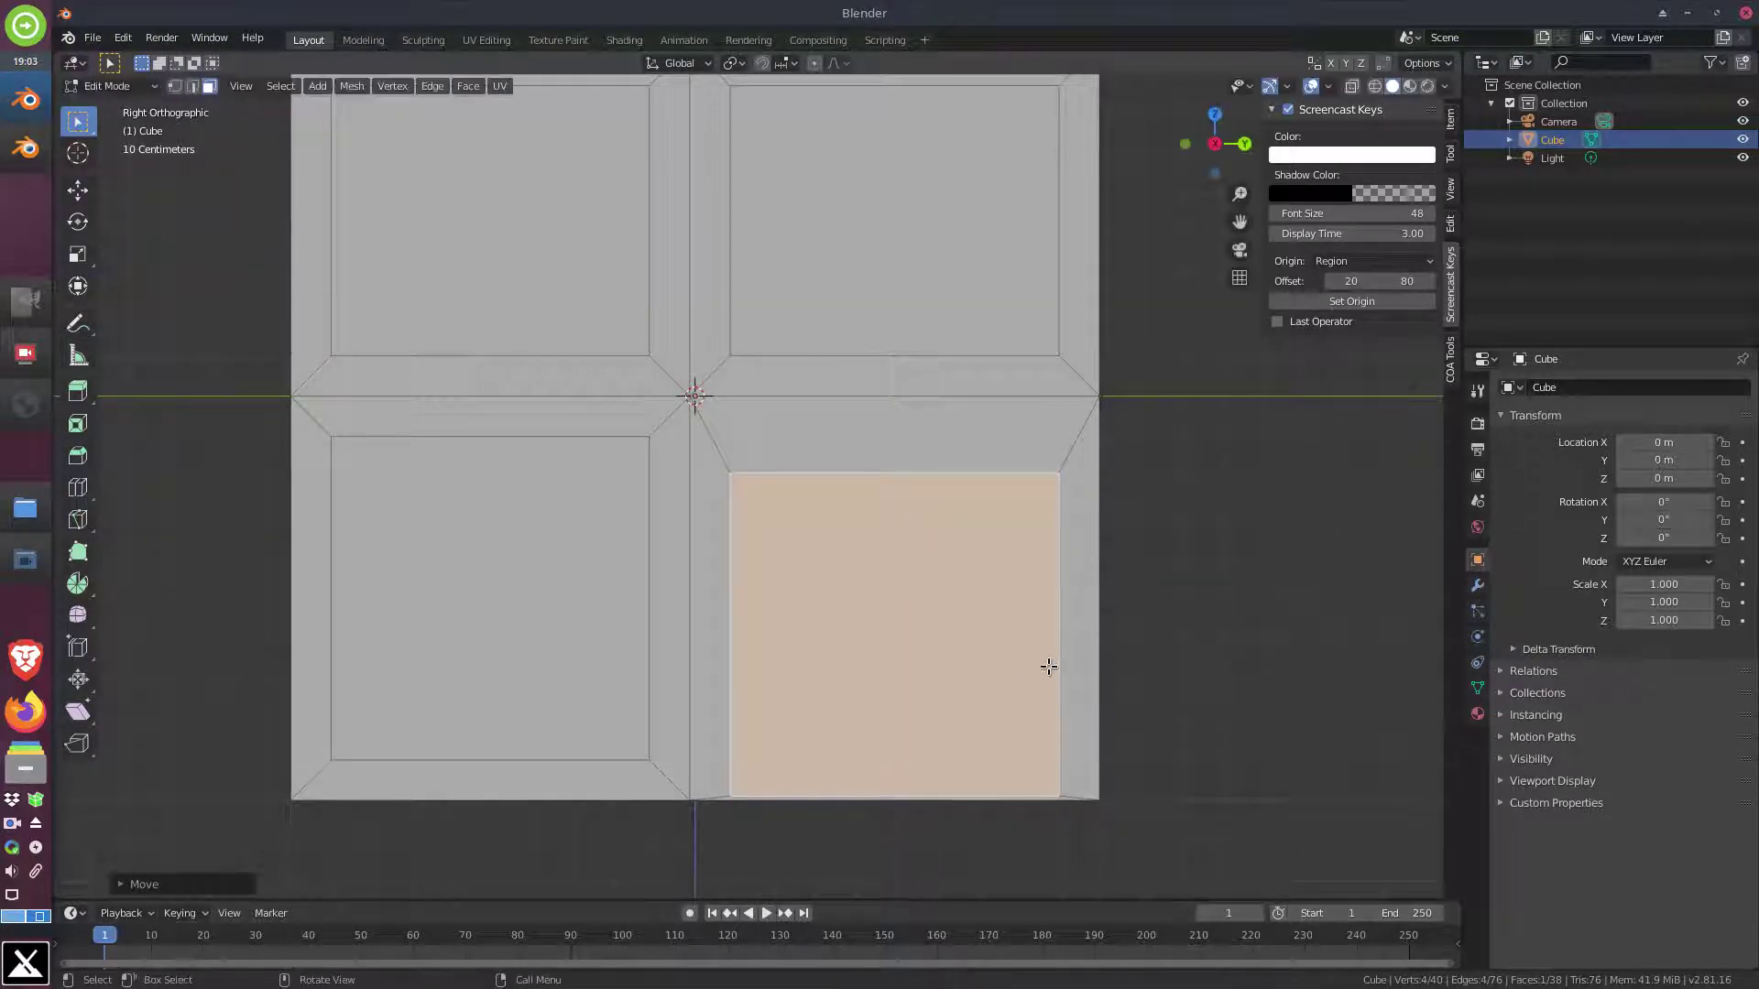
Scale the lowered panel sideways to half width so it reads as a narrow door
scroll(up, 3)
middle_click(1043, 623)
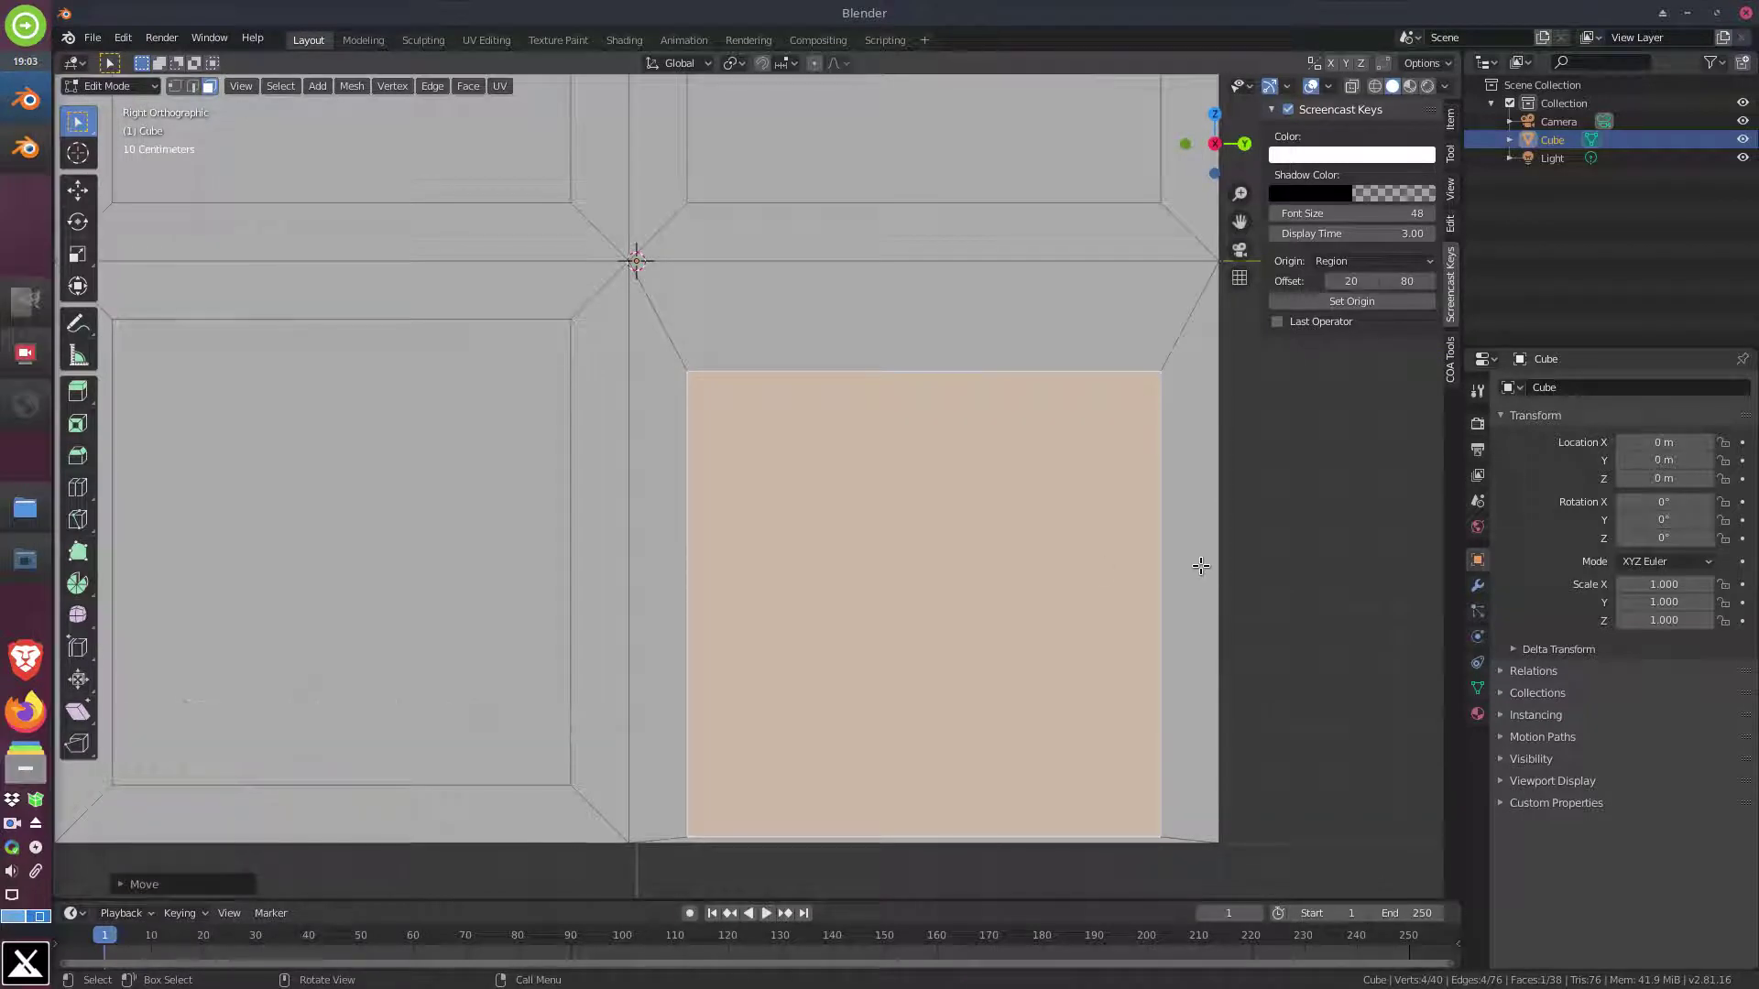
key(s)
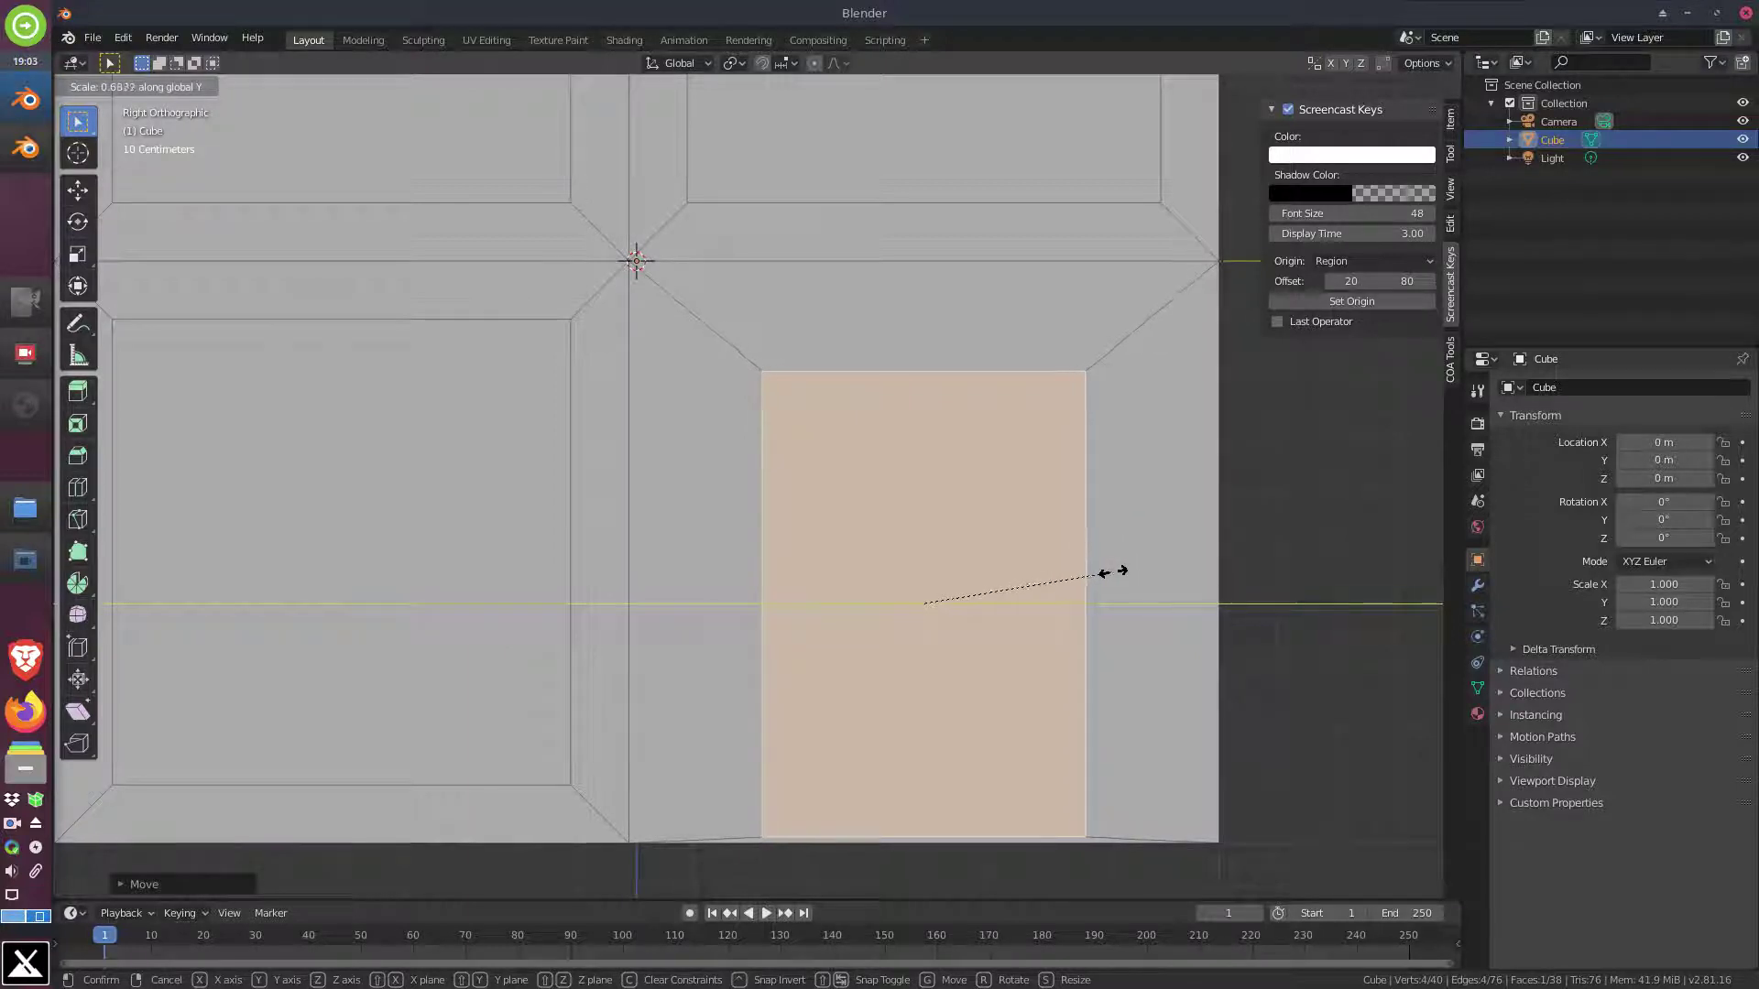
middle_click(703, 487)
scroll(down, 3)
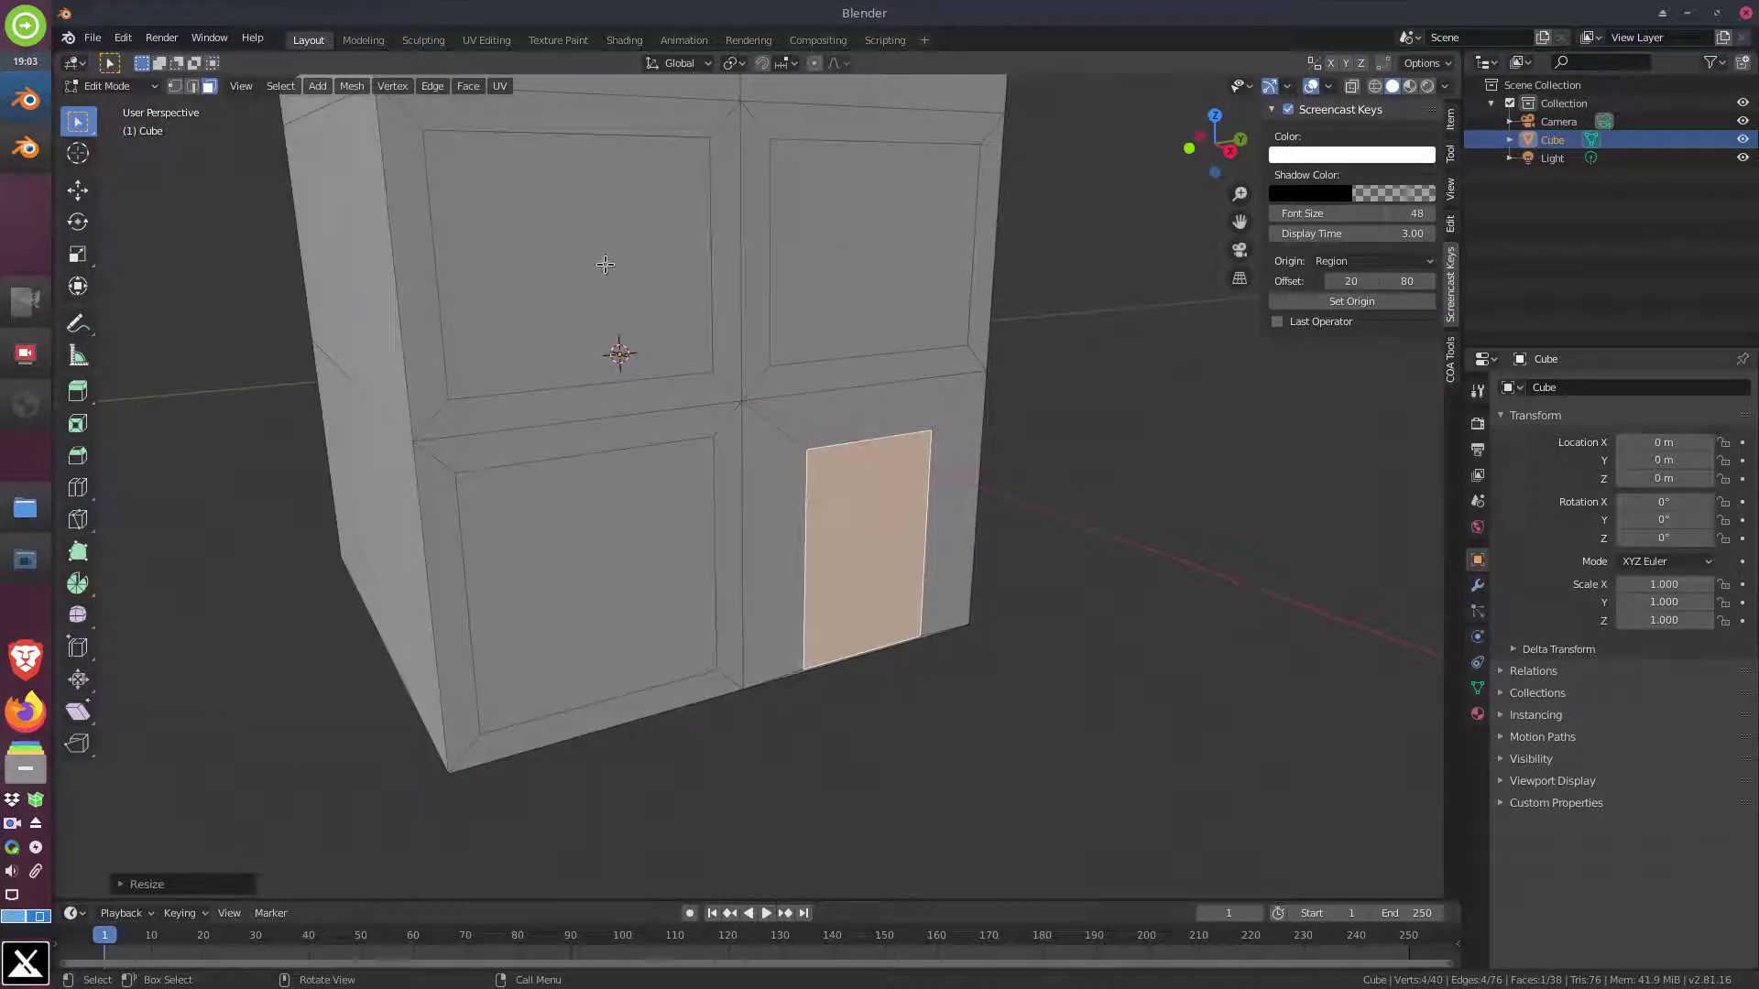
Extrude the selected window and door panels inward to form recessed openings
click(605, 260)
click(875, 230)
click(653, 548)
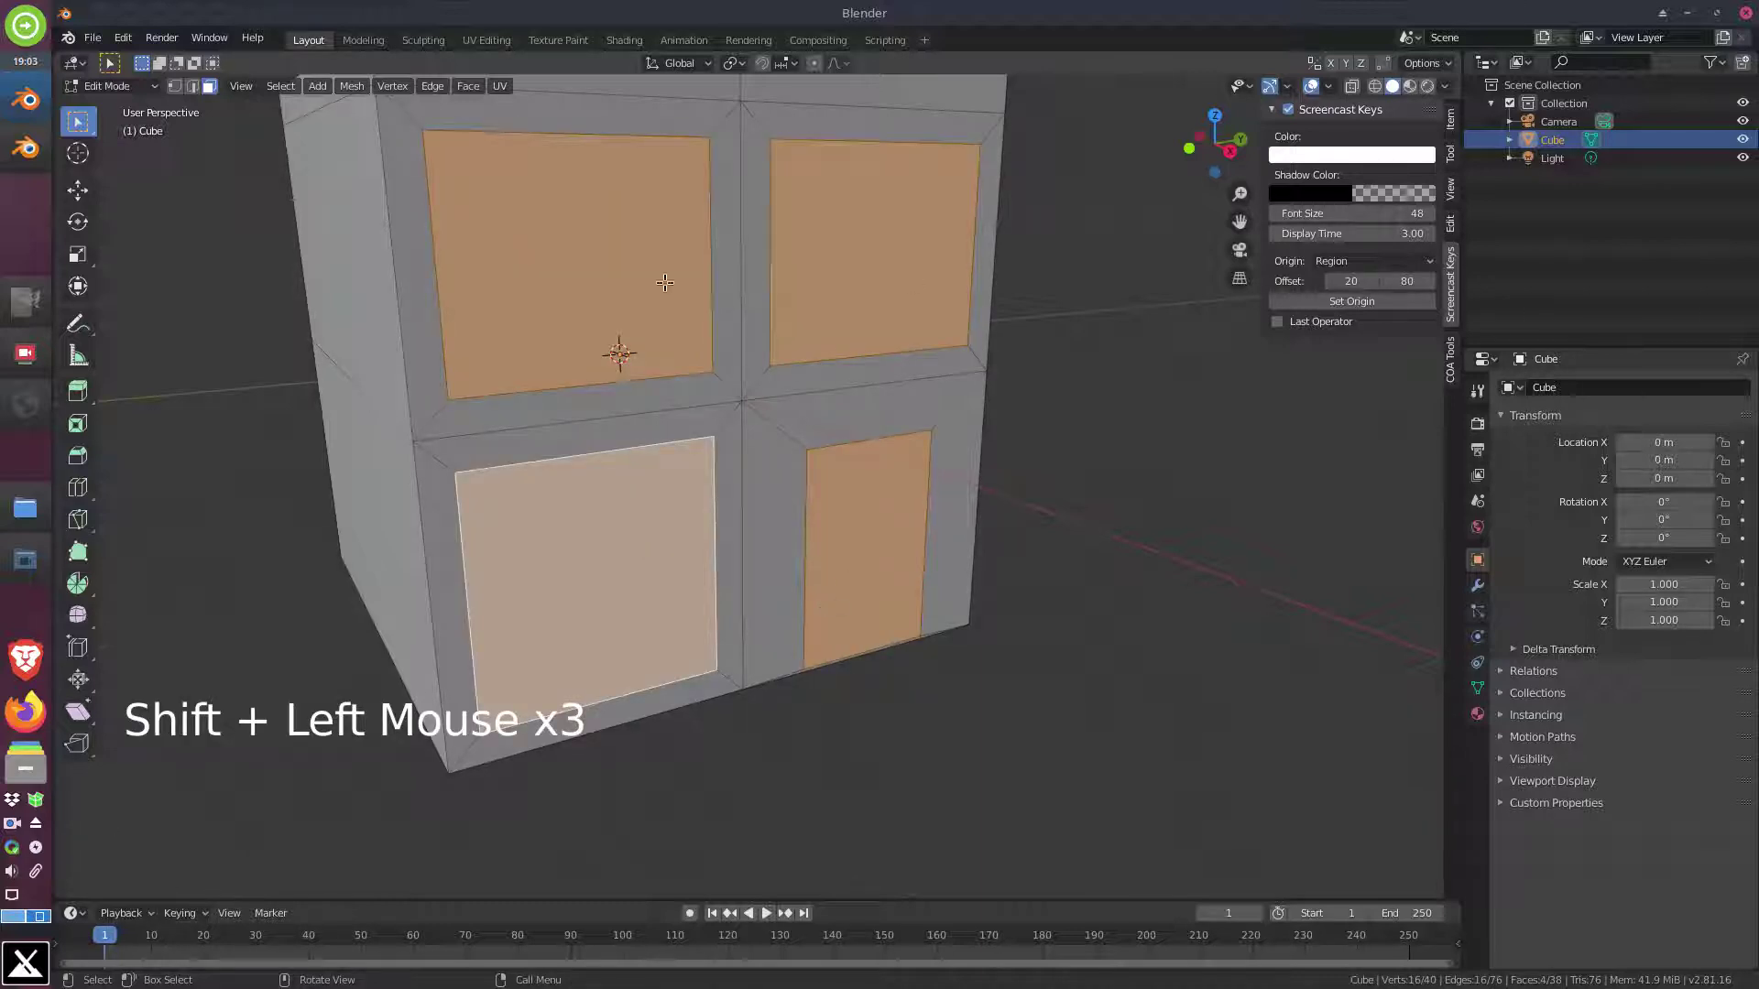
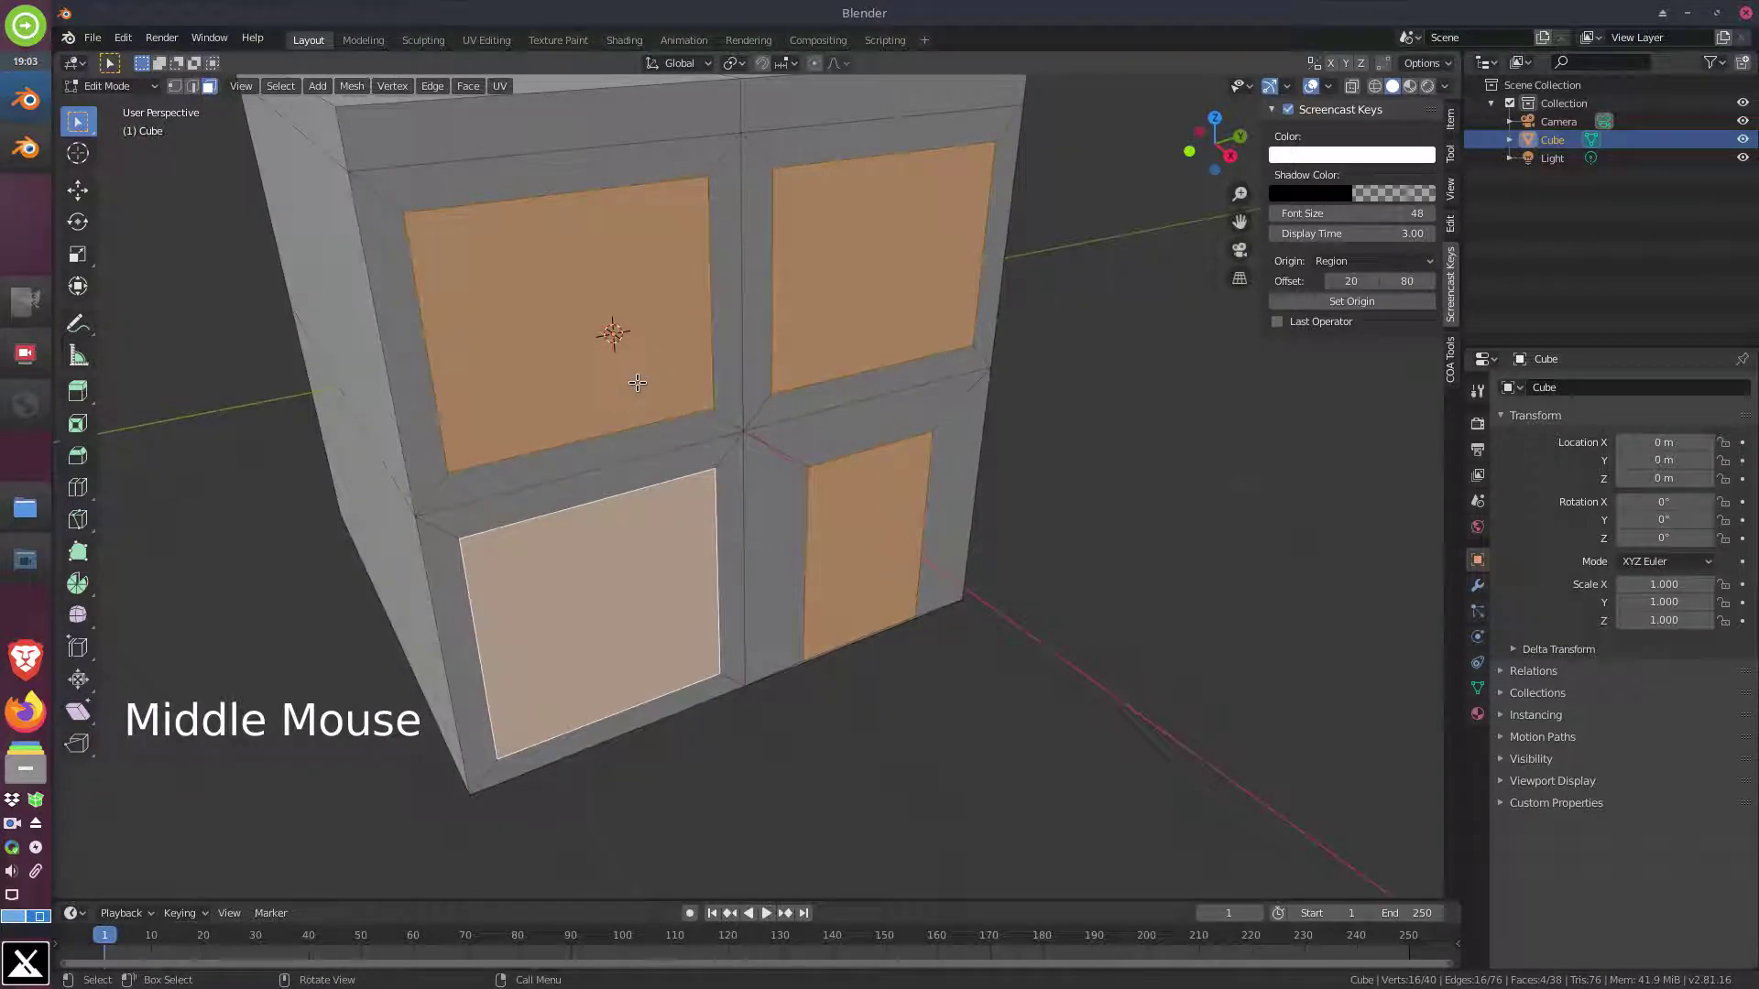
key(e)
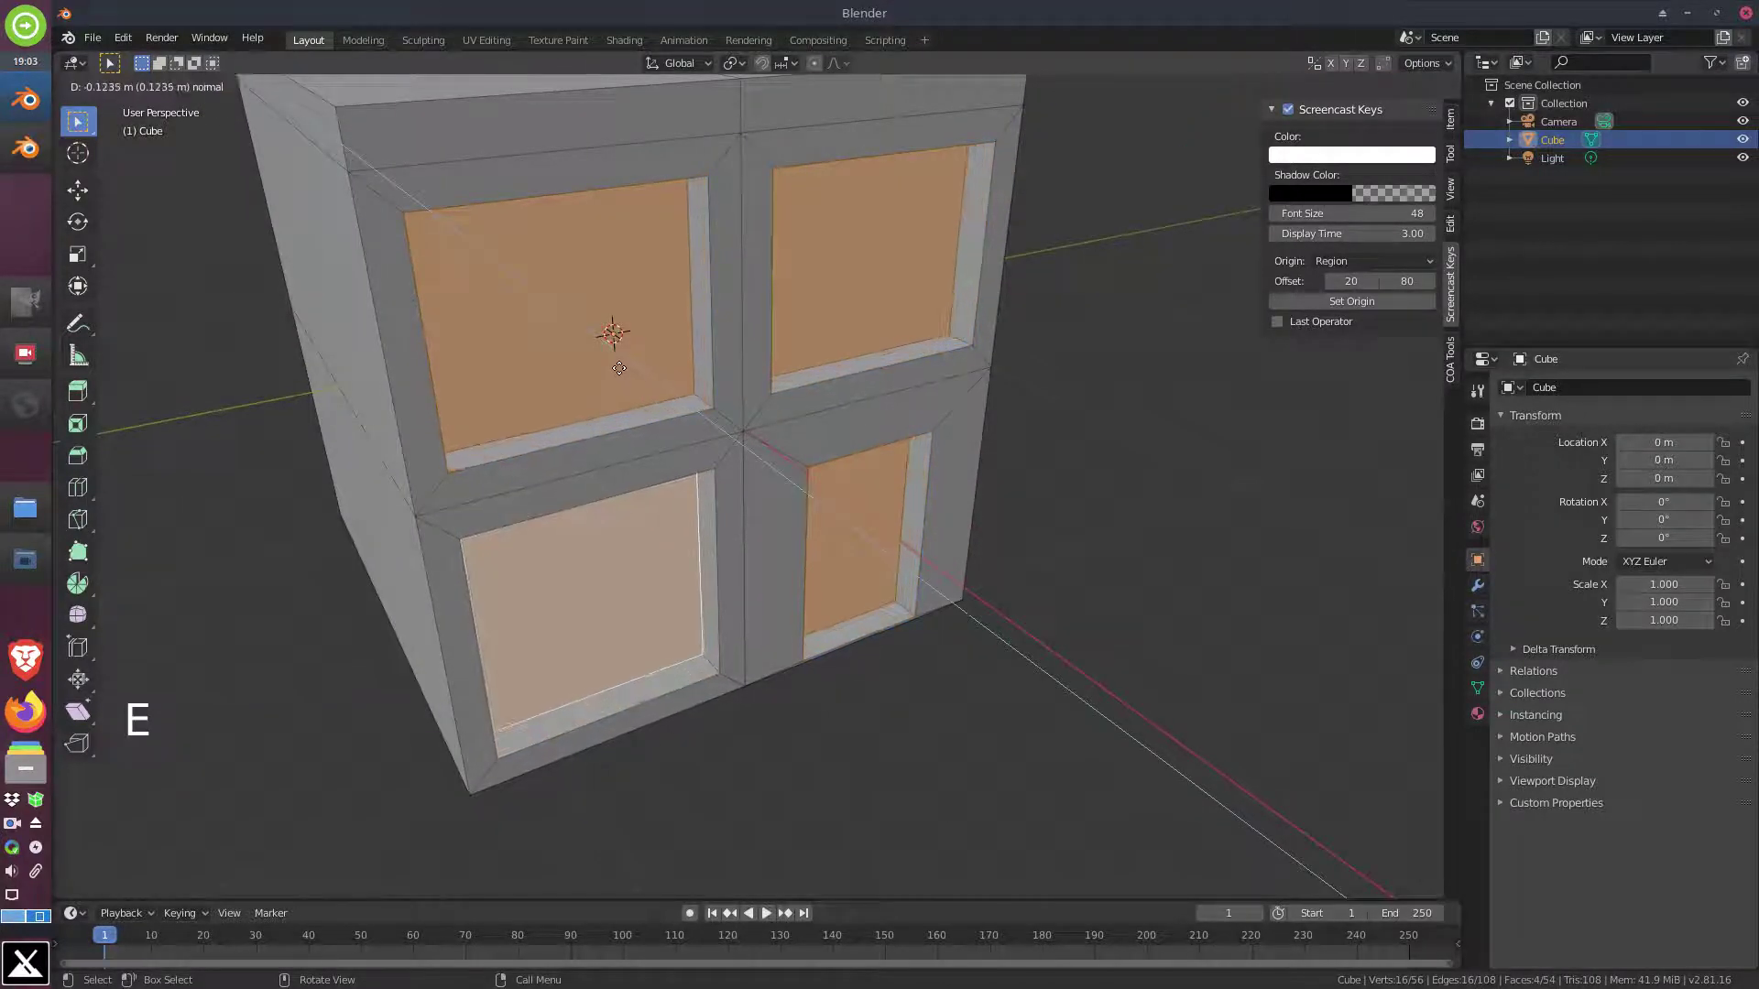
middle_click(806, 552)
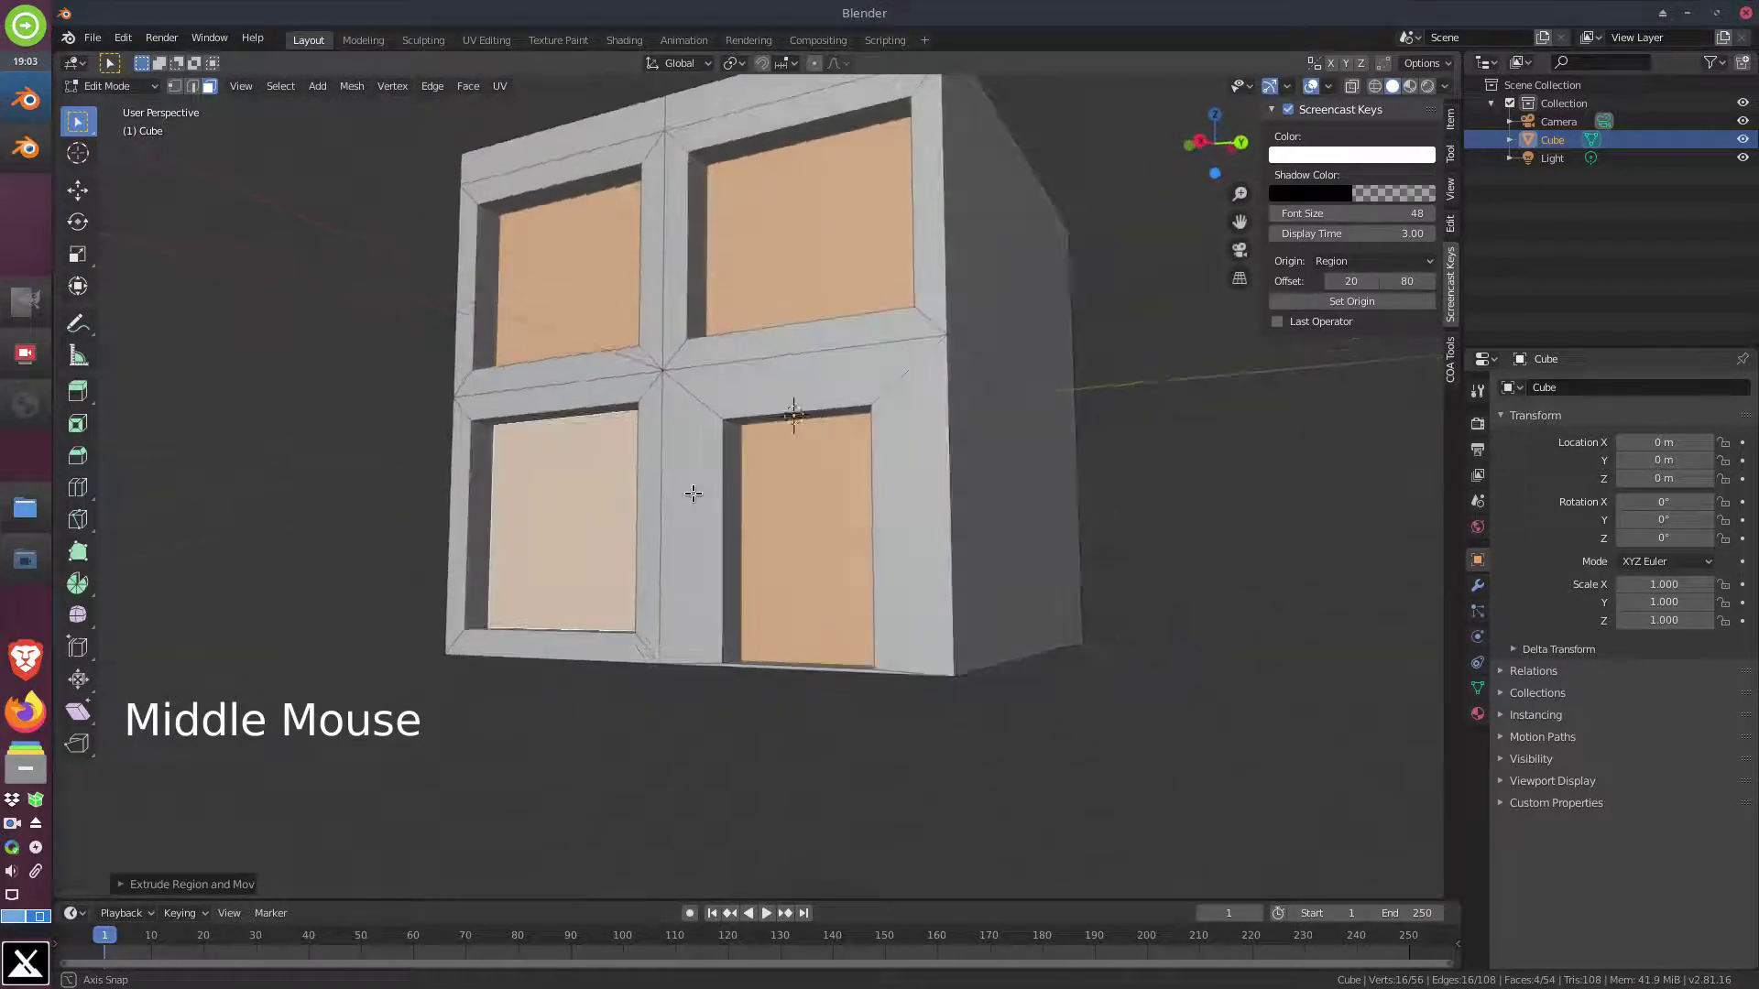
Reselect the inner window and door panes on the house front
click(652, 265)
click(583, 287)
click(826, 278)
click(650, 544)
double_click(614, 545)
middle_click(828, 296)
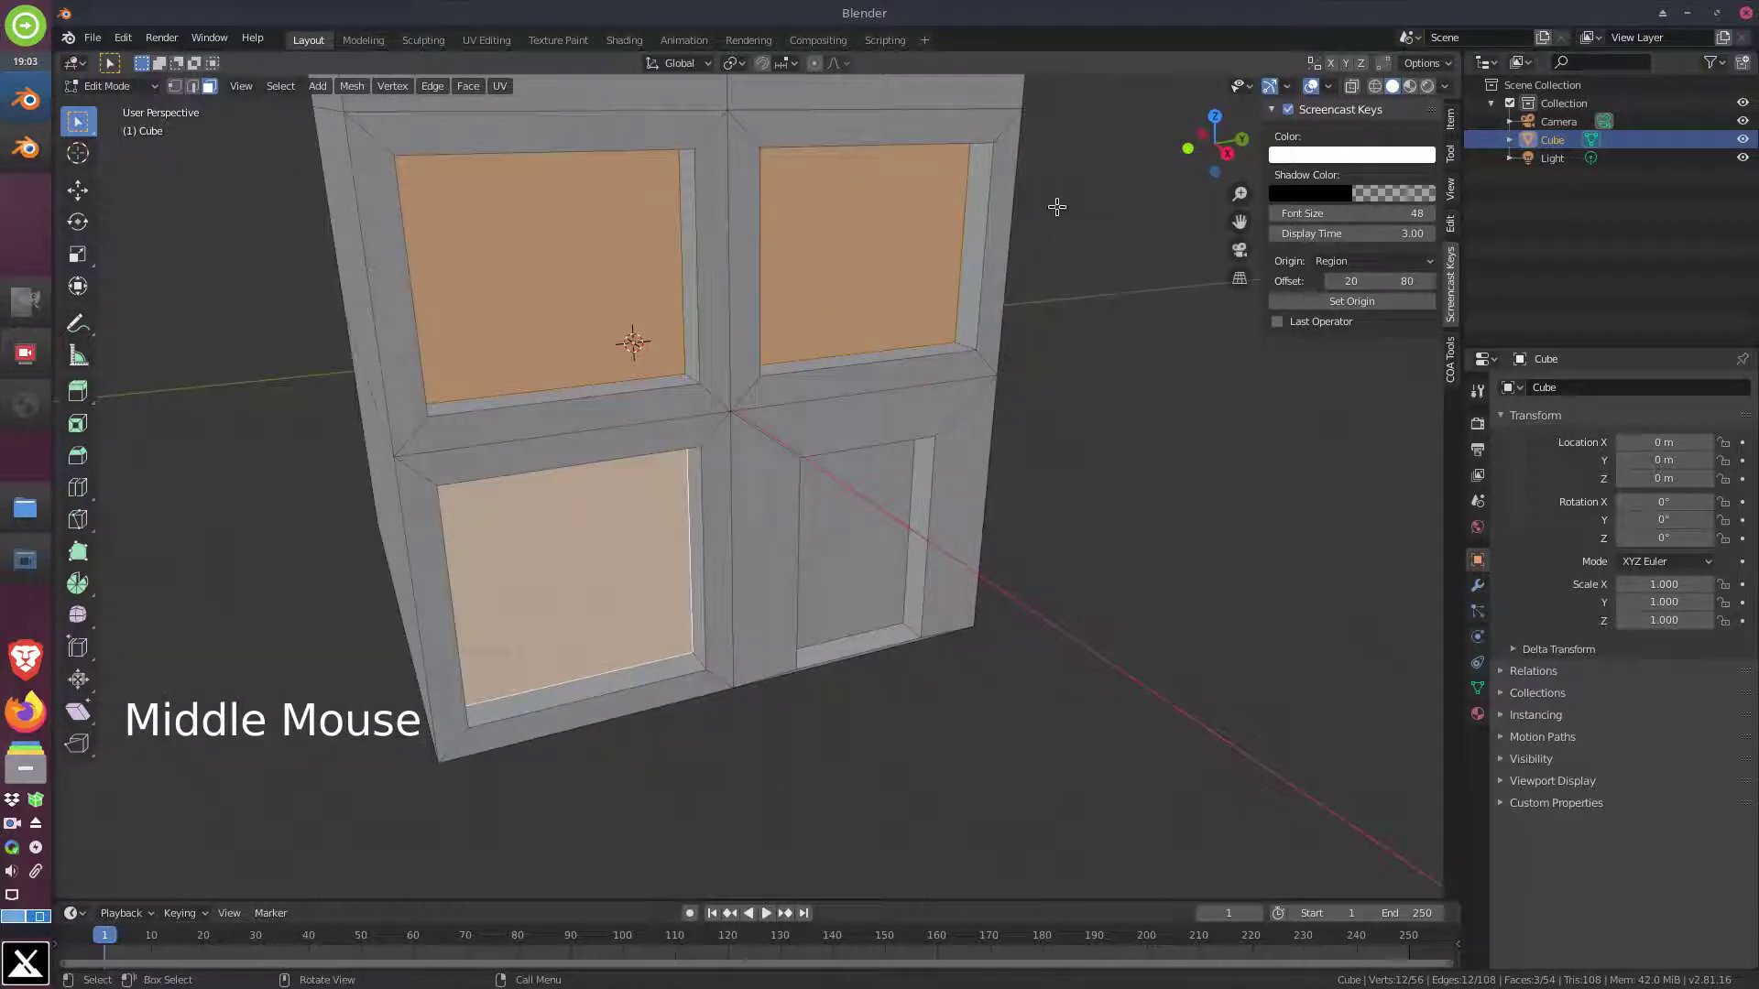
Inset the window panes a second time and extrude them inward into the wall
key(i)
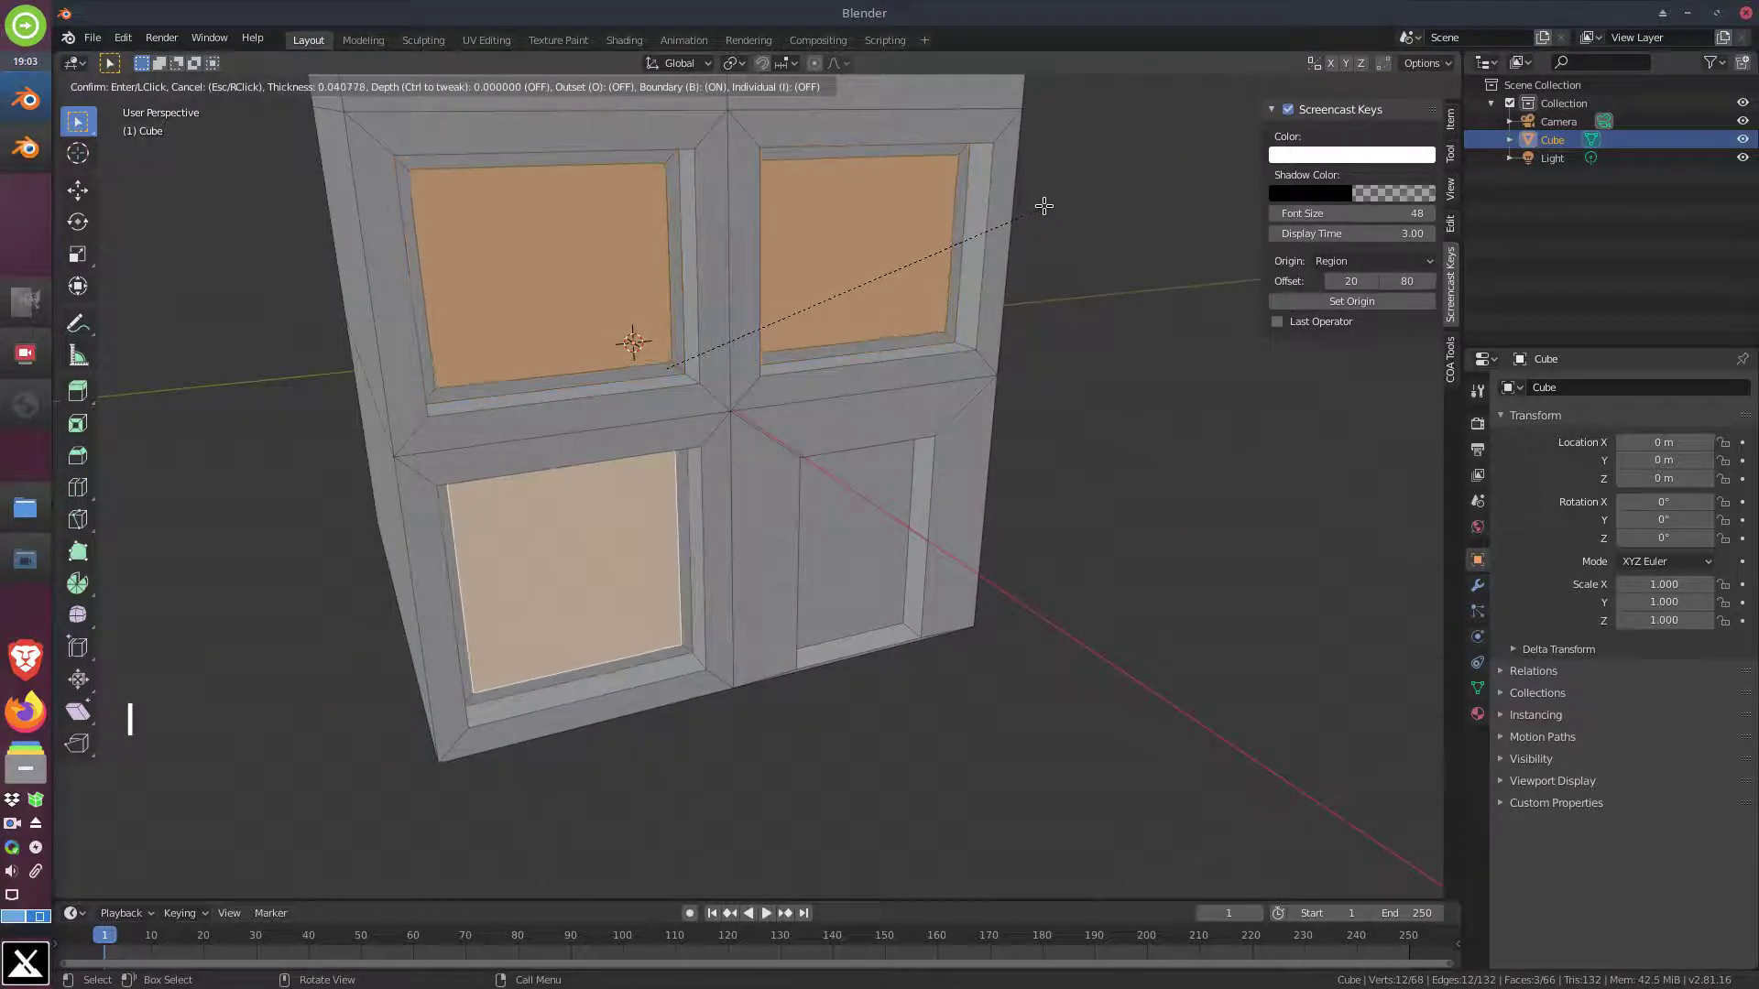
middle_click(797, 322)
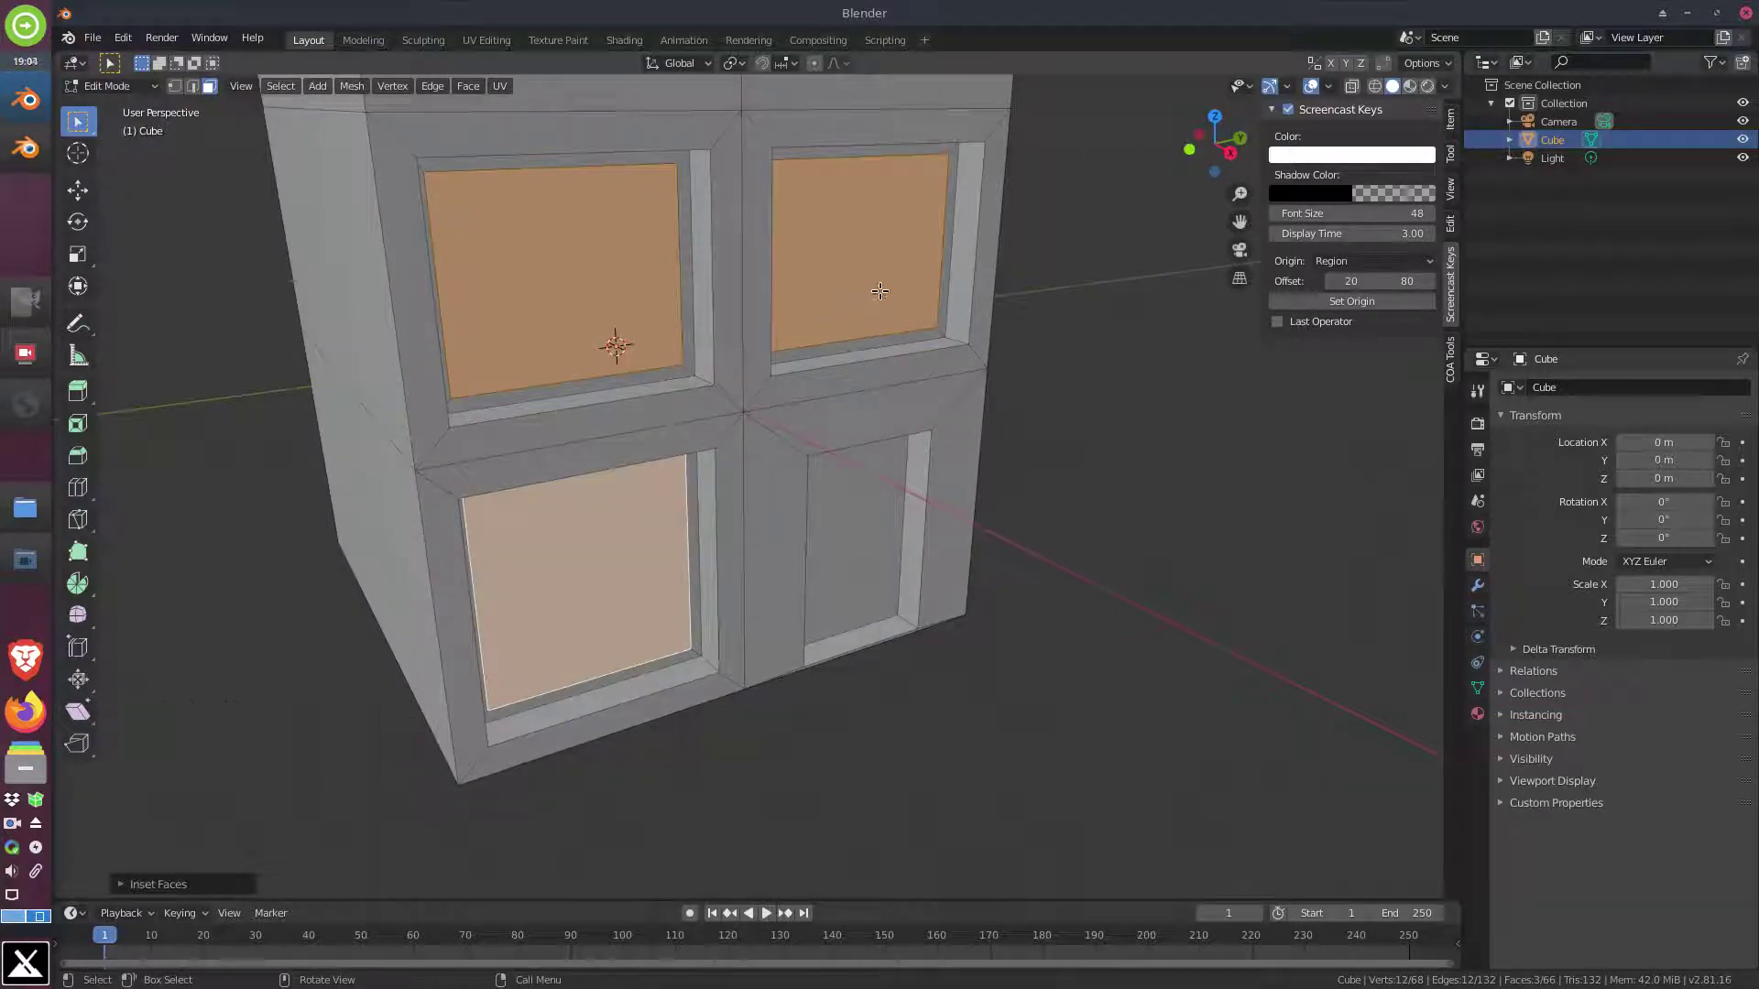
key(e)
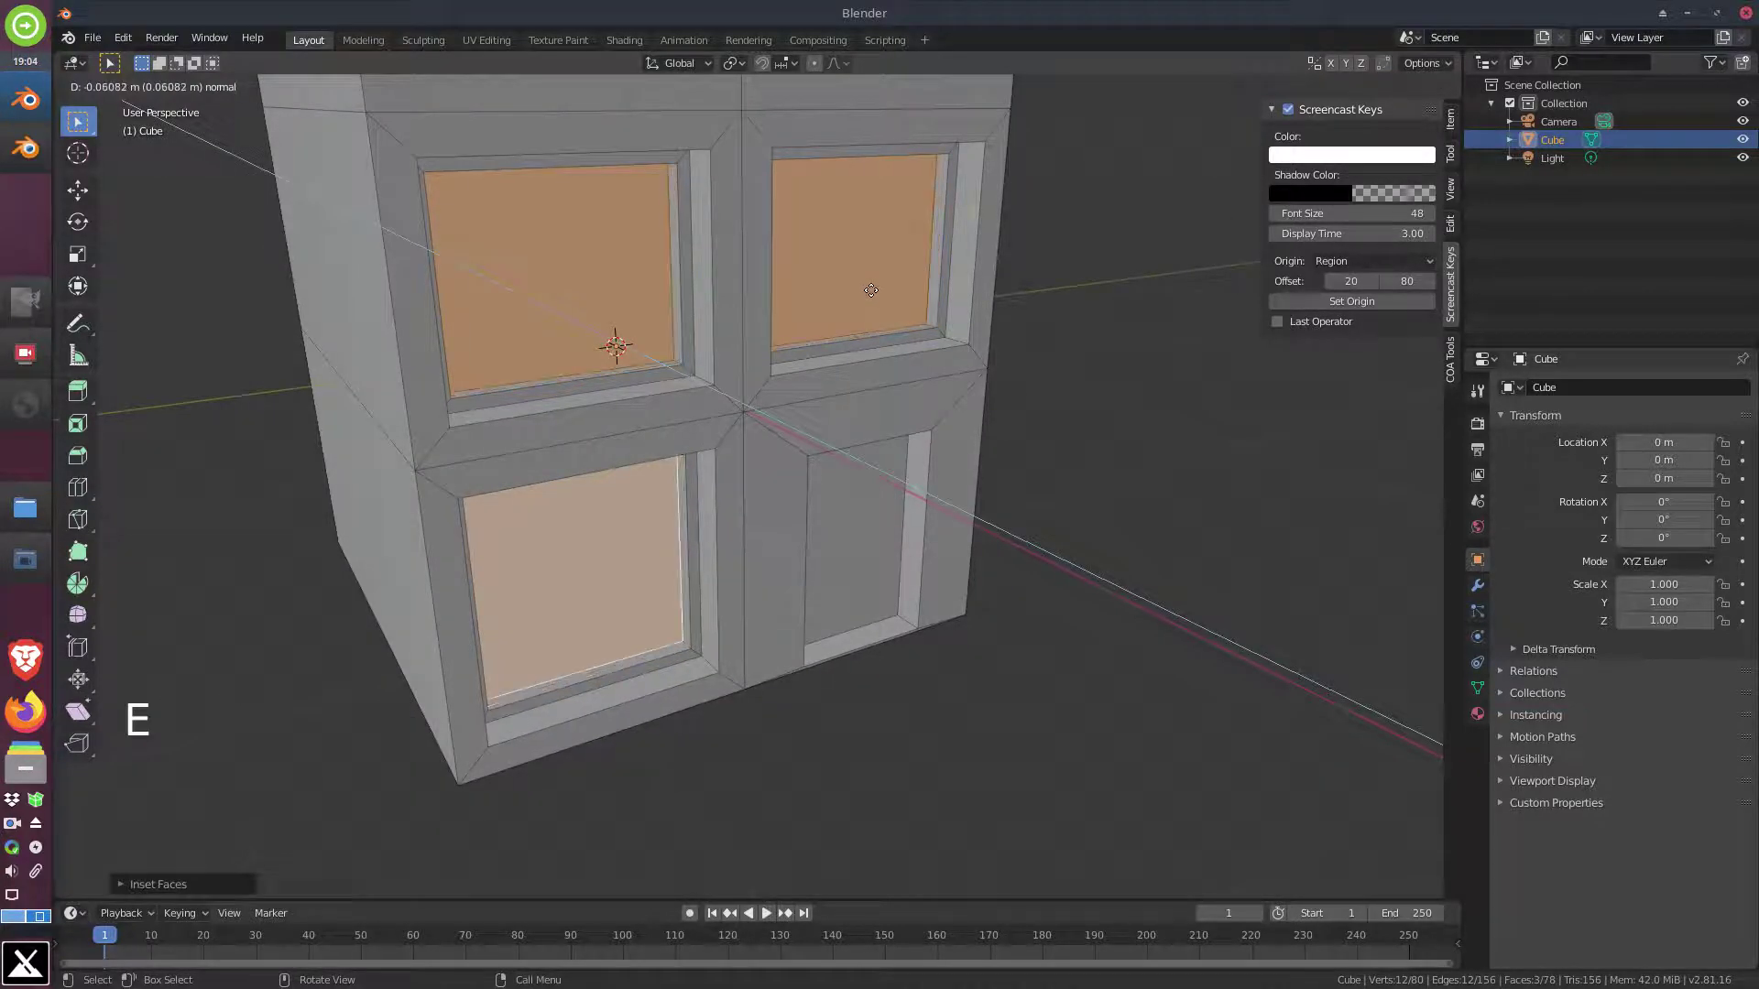
scroll(up, 3)
middle_click(827, 285)
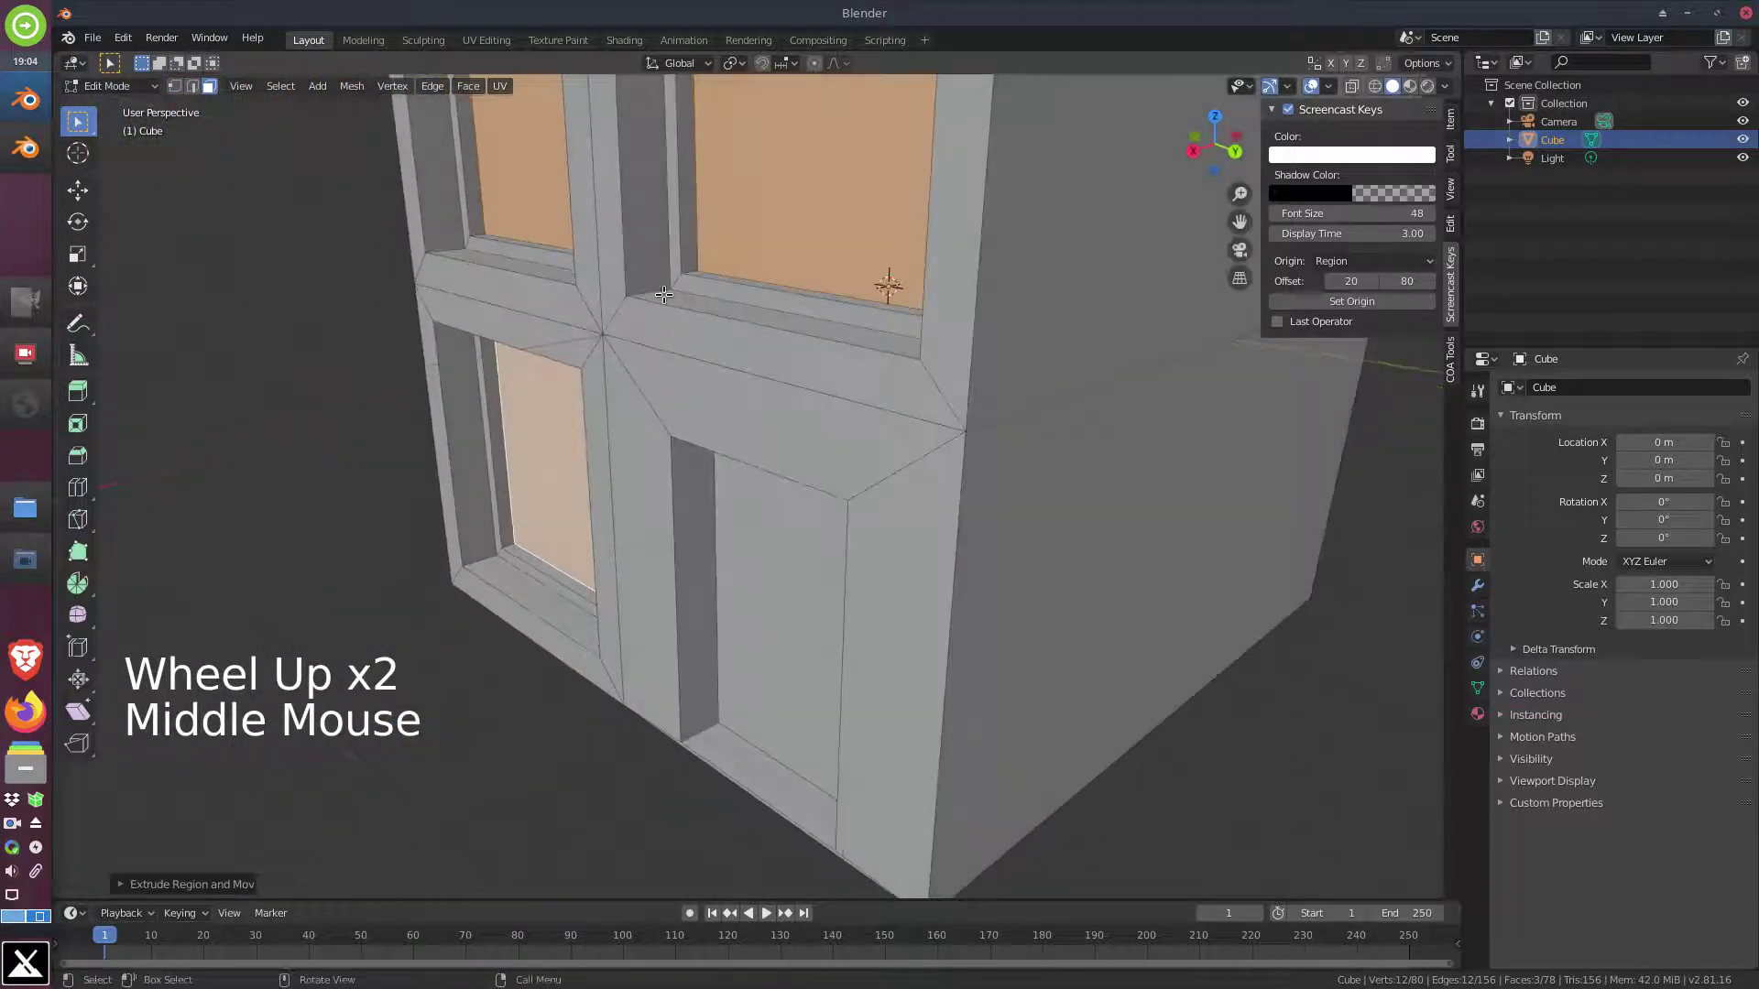
scroll(down, 3)
middle_click(676, 287)
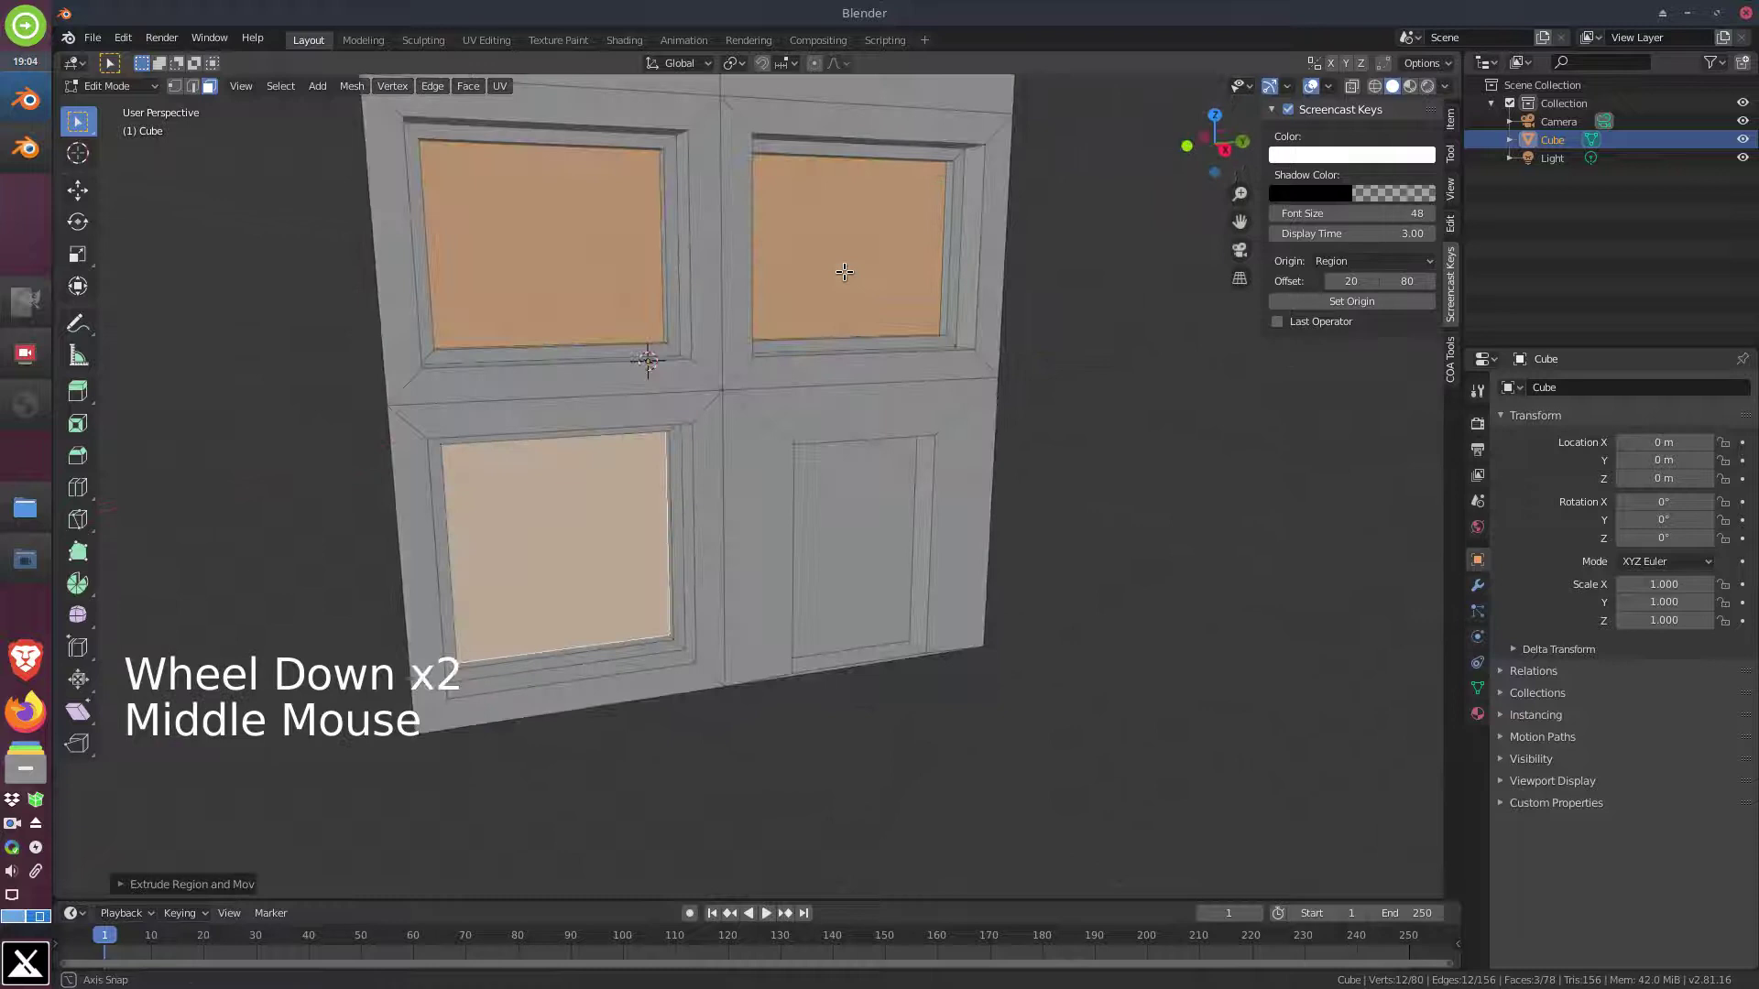
middle_click(812, 260)
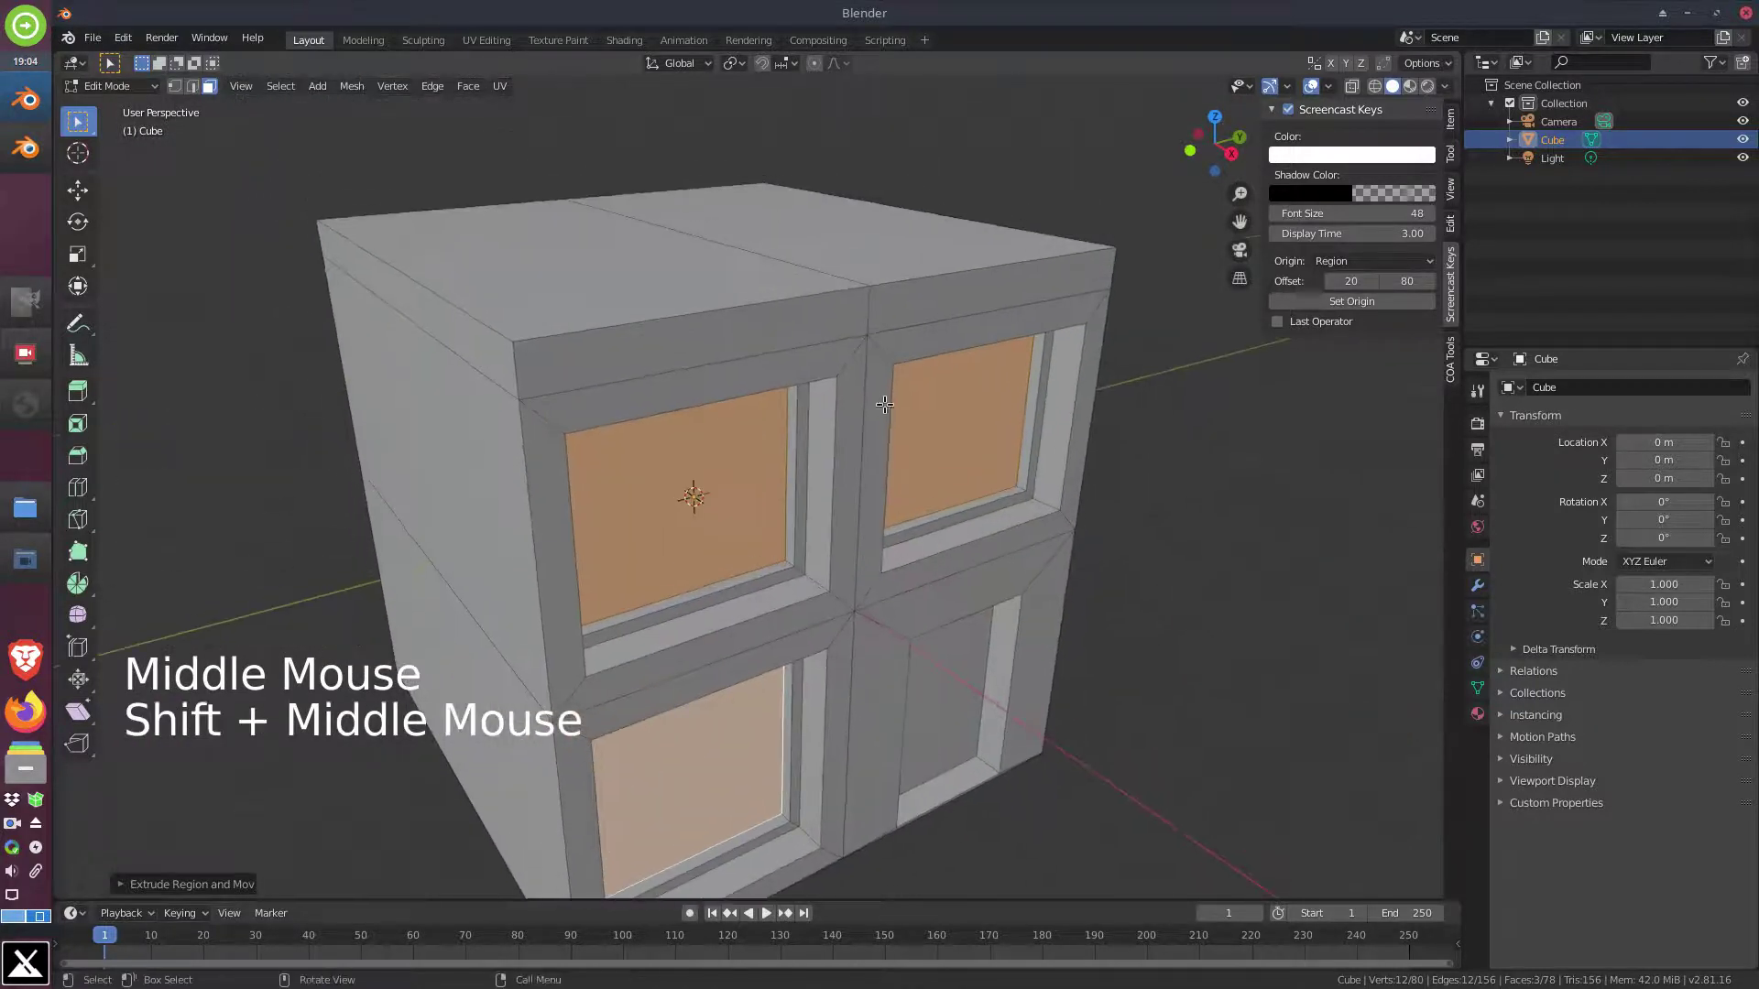
In edge select mode, pick the middle edge across the cube's top face
click(199, 87)
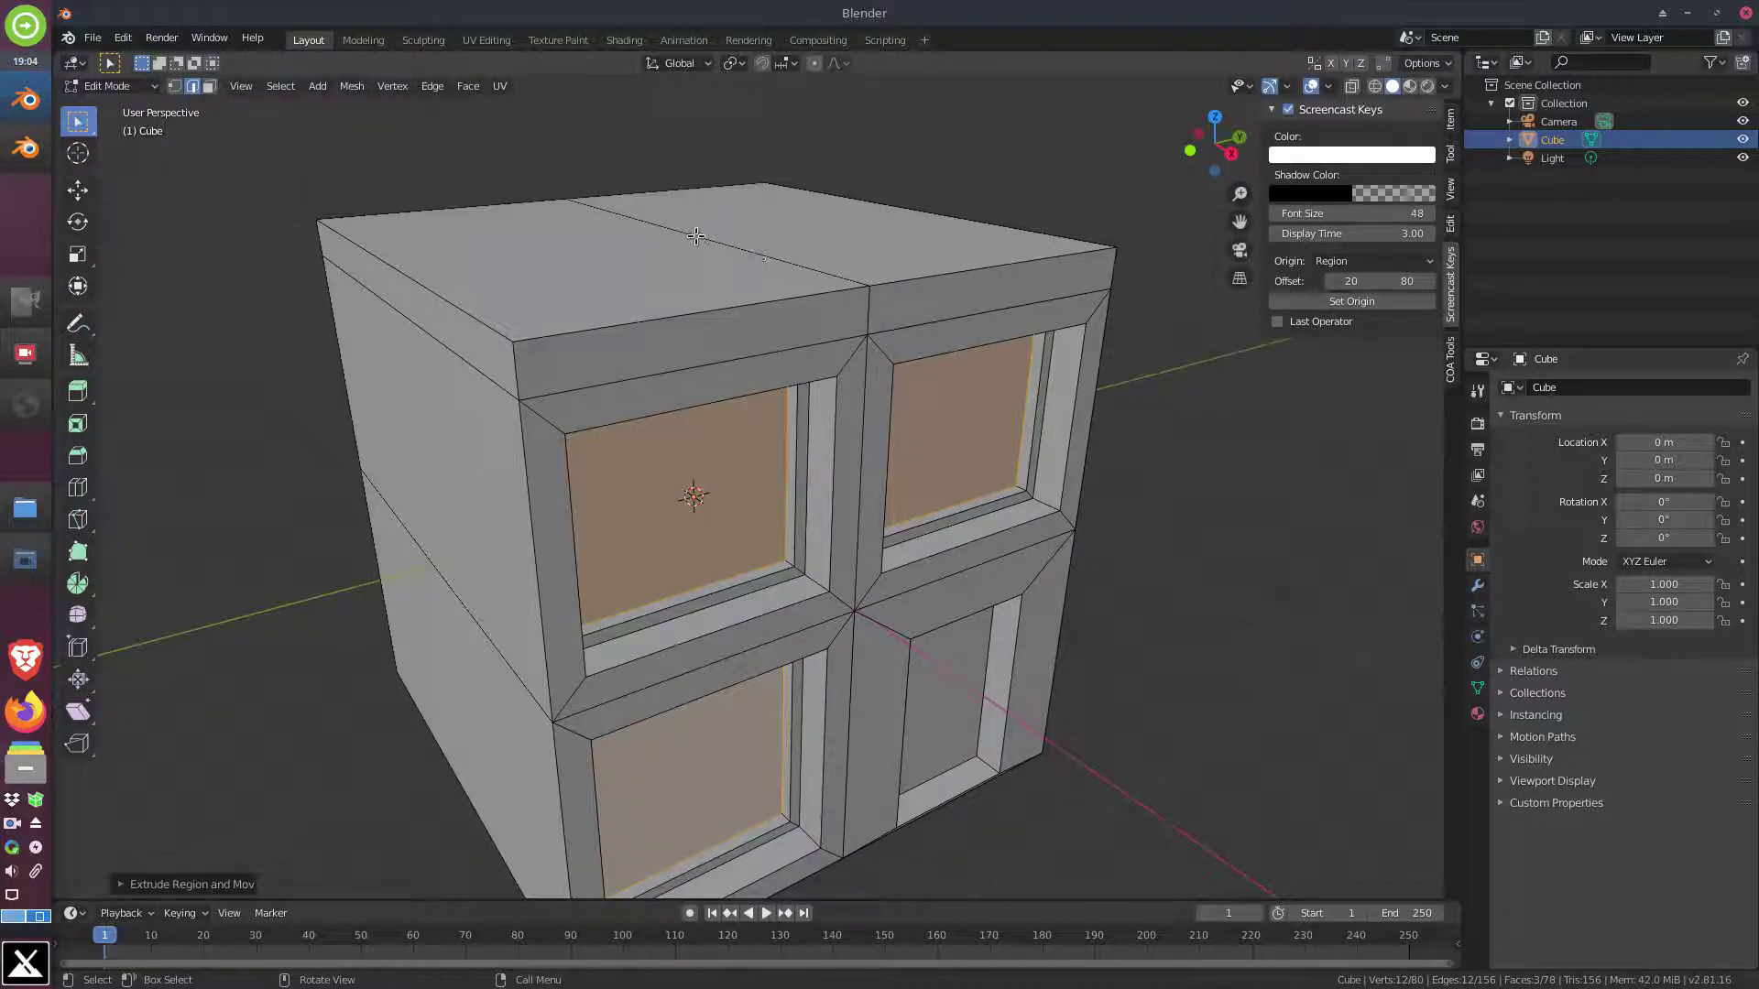
click(198, 90)
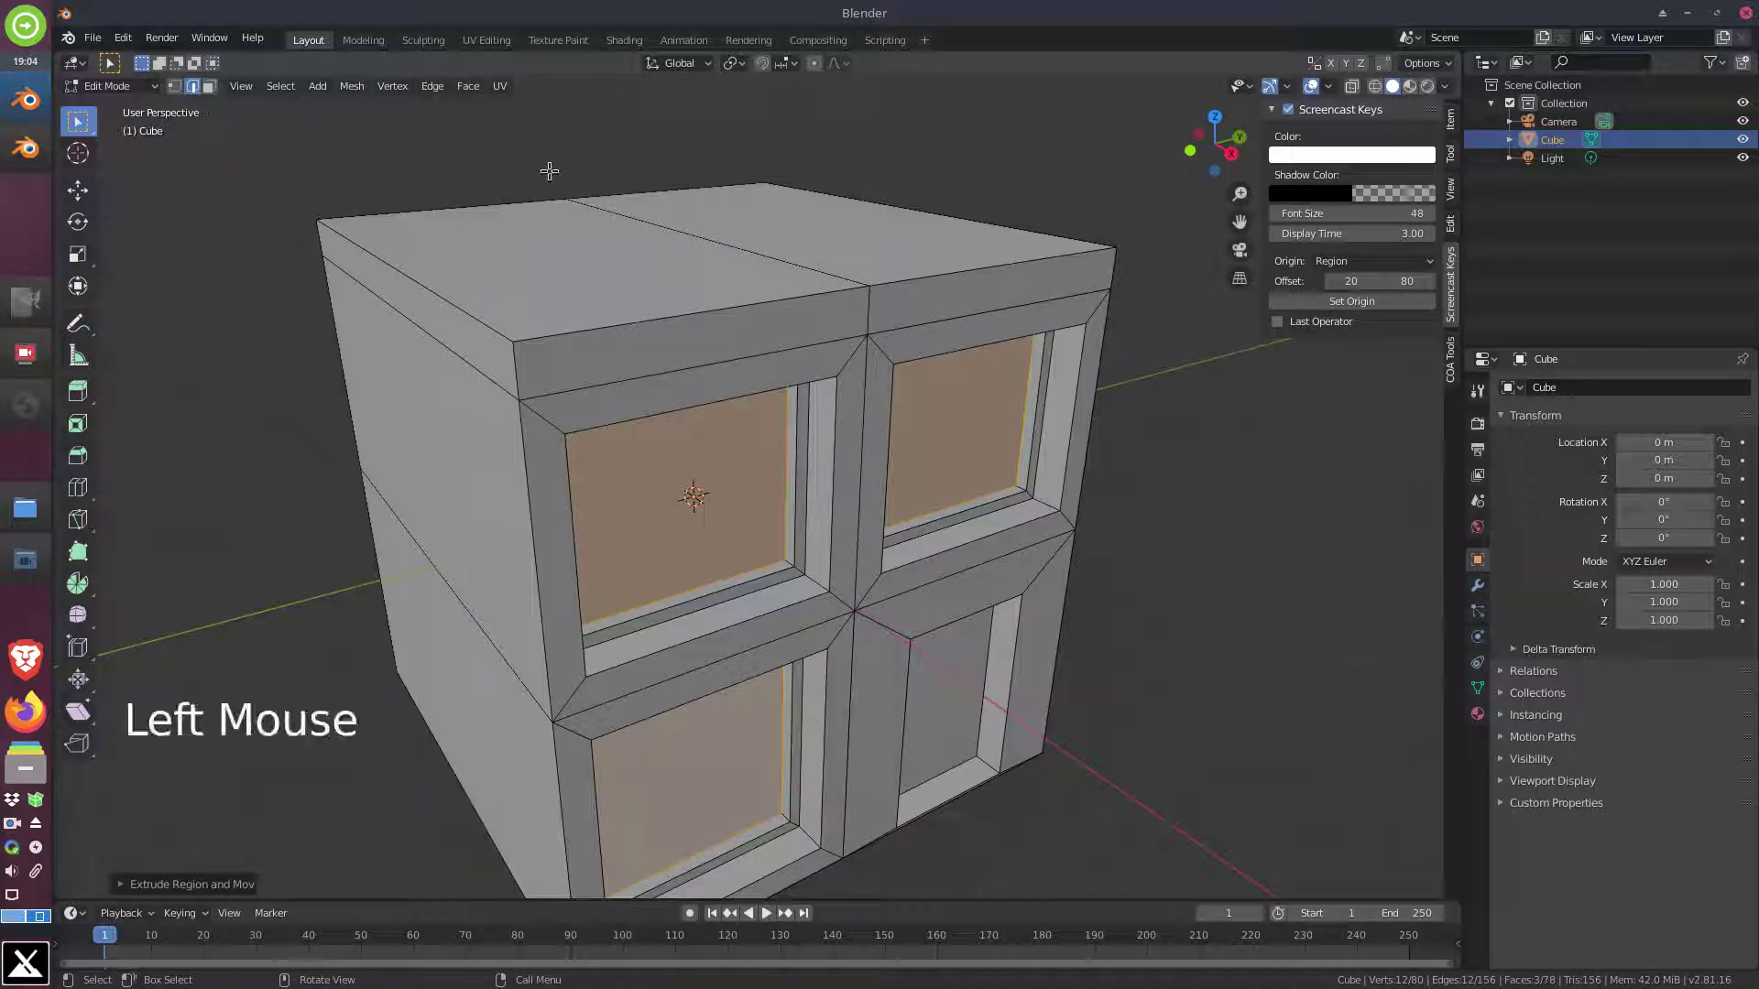
click(693, 231)
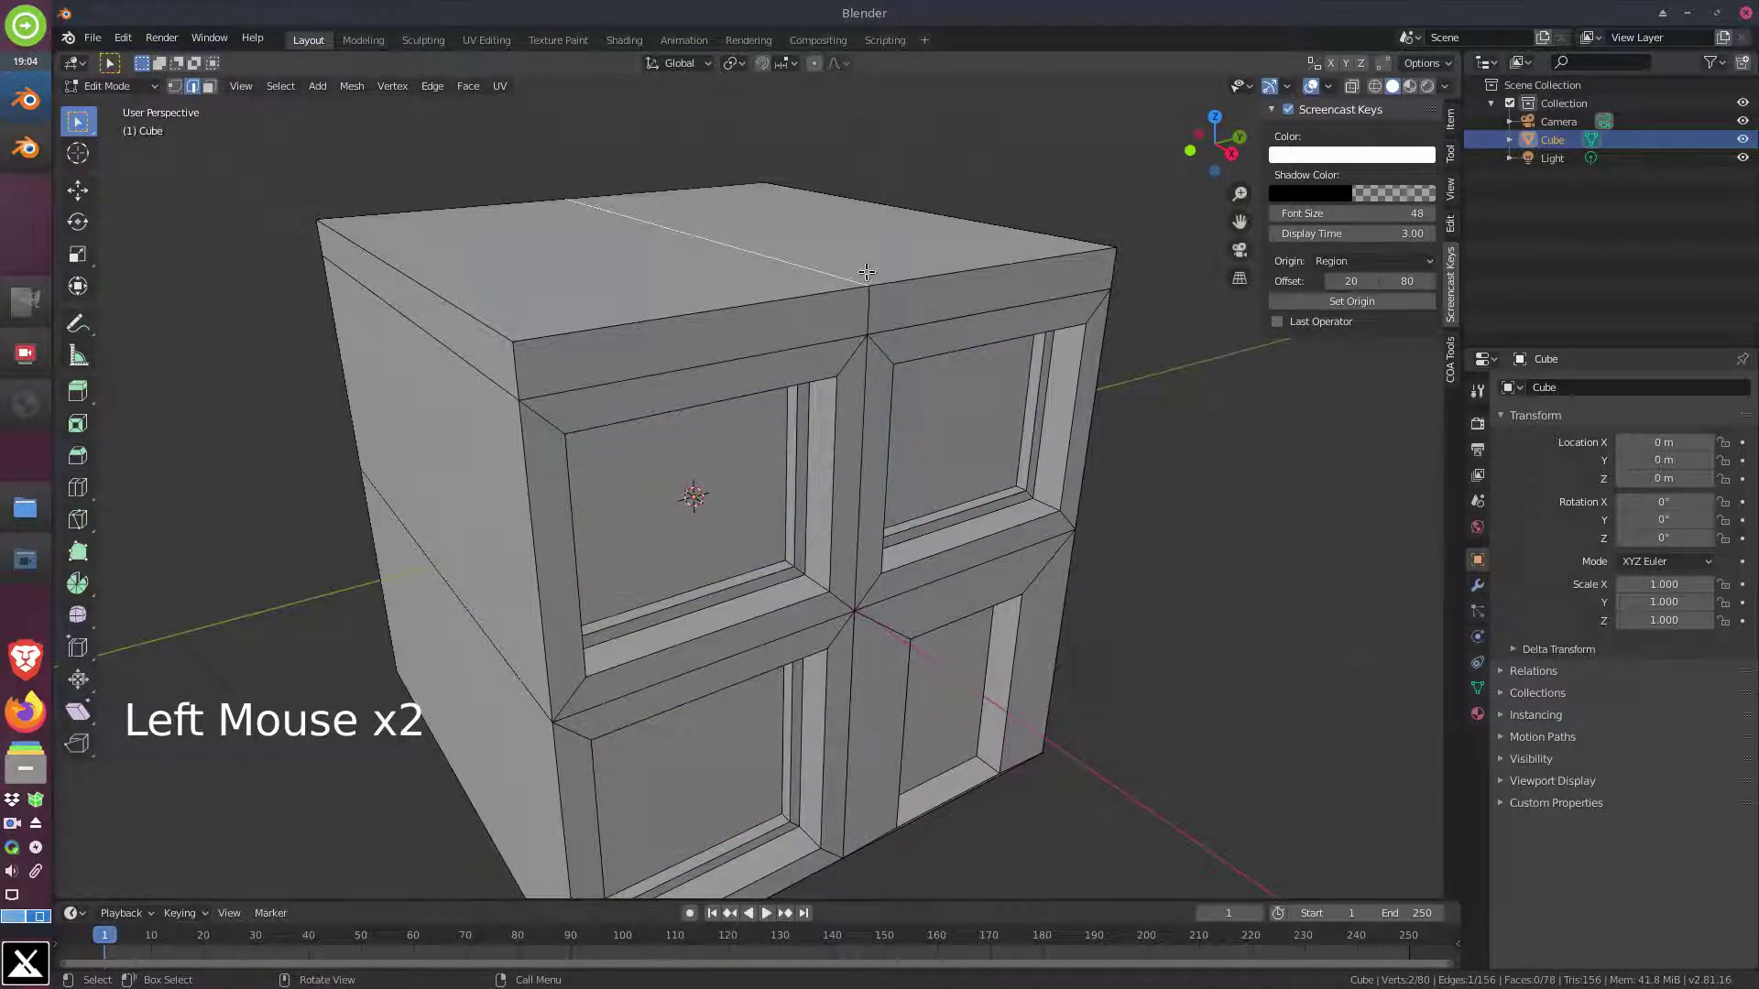
Move the top middle edge up along Z into a roof ridge and select a roof edge
scroll(down, 3)
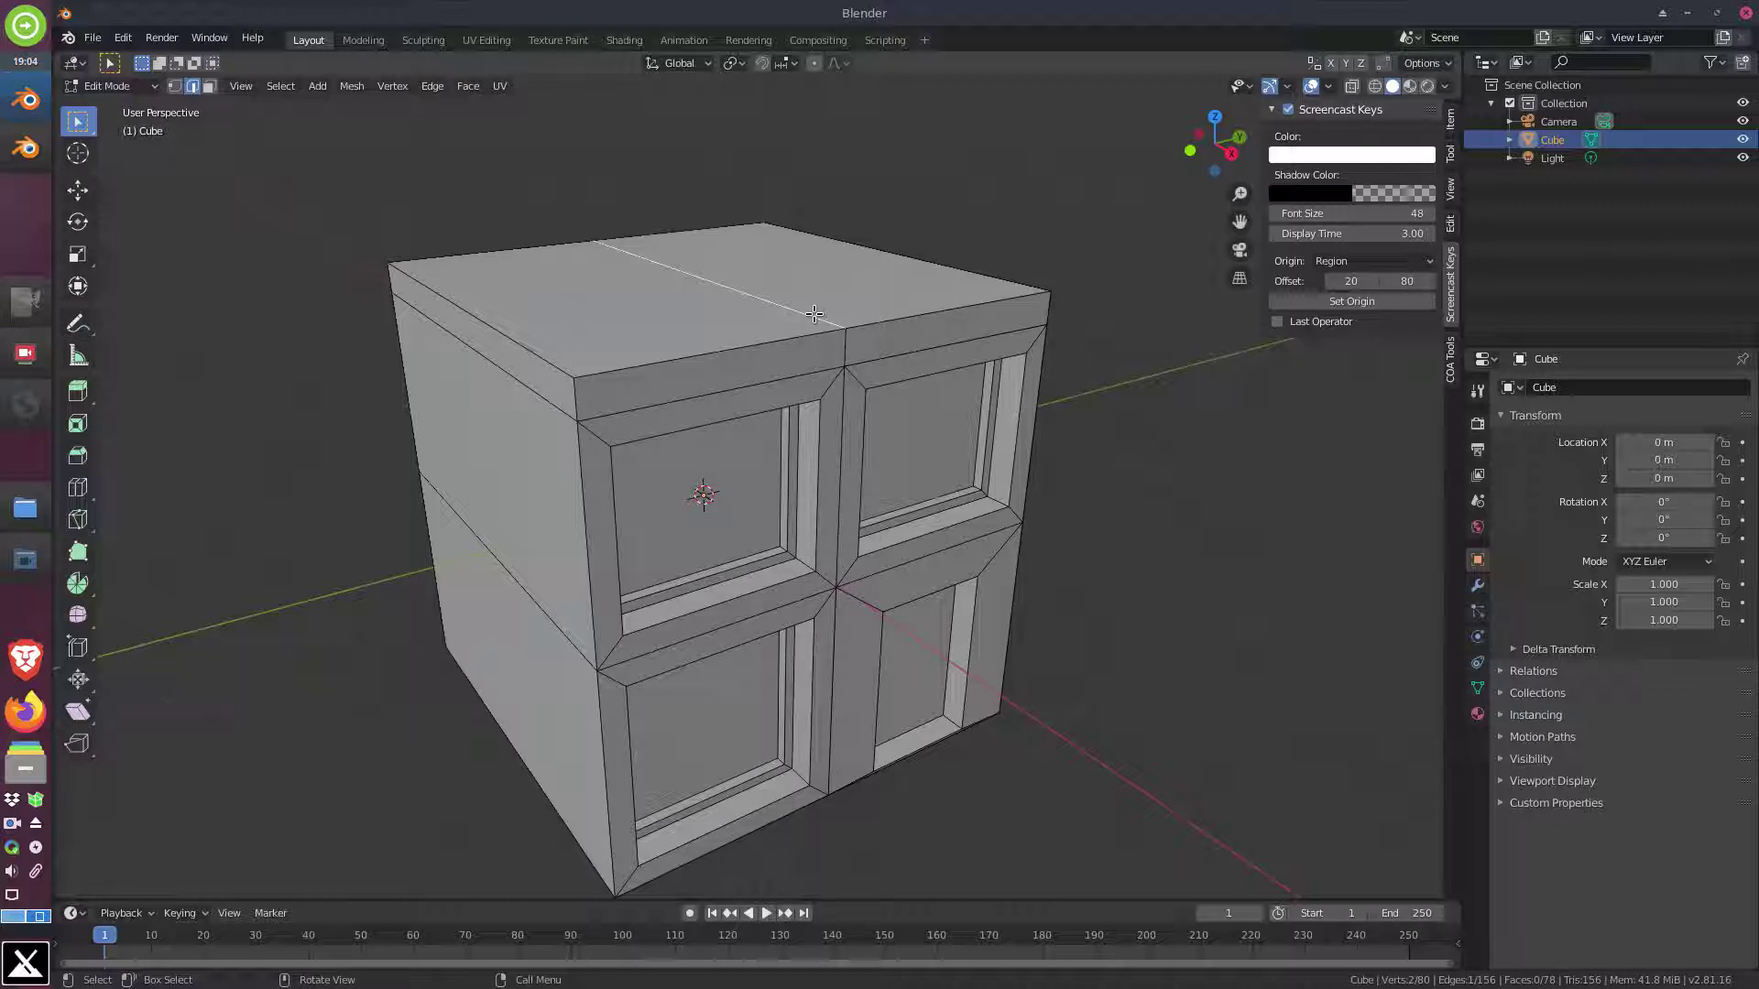
key(g)
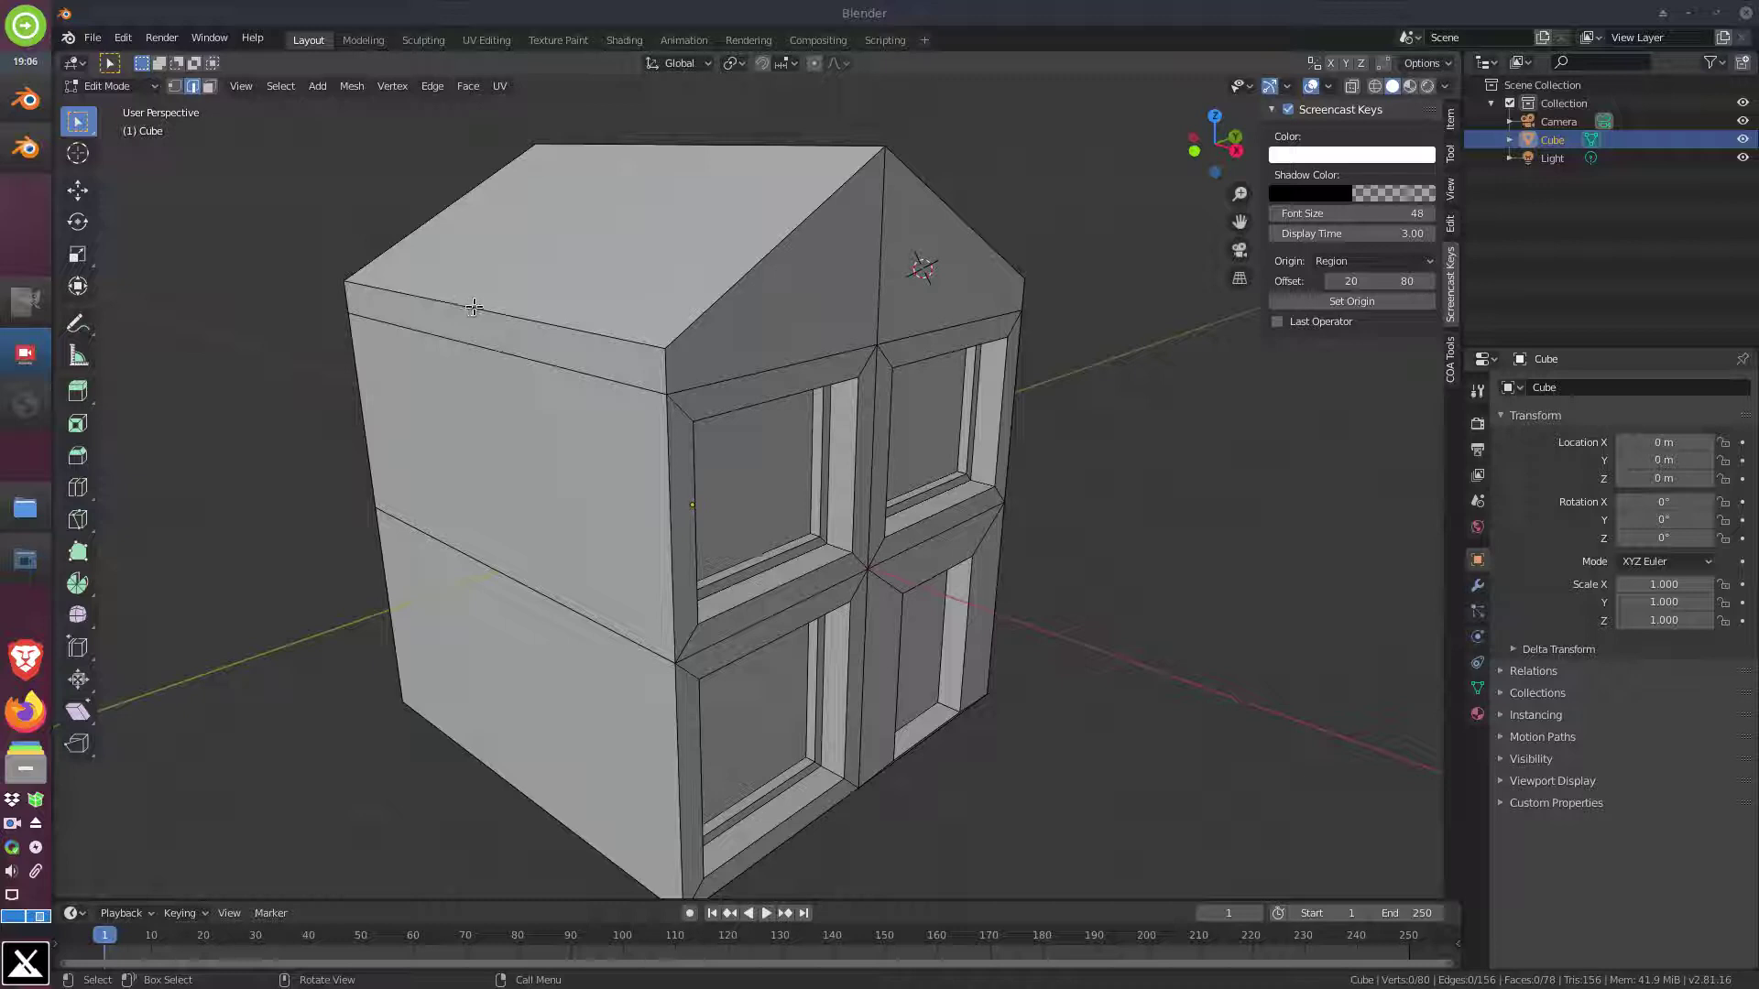
right_click(479, 311)
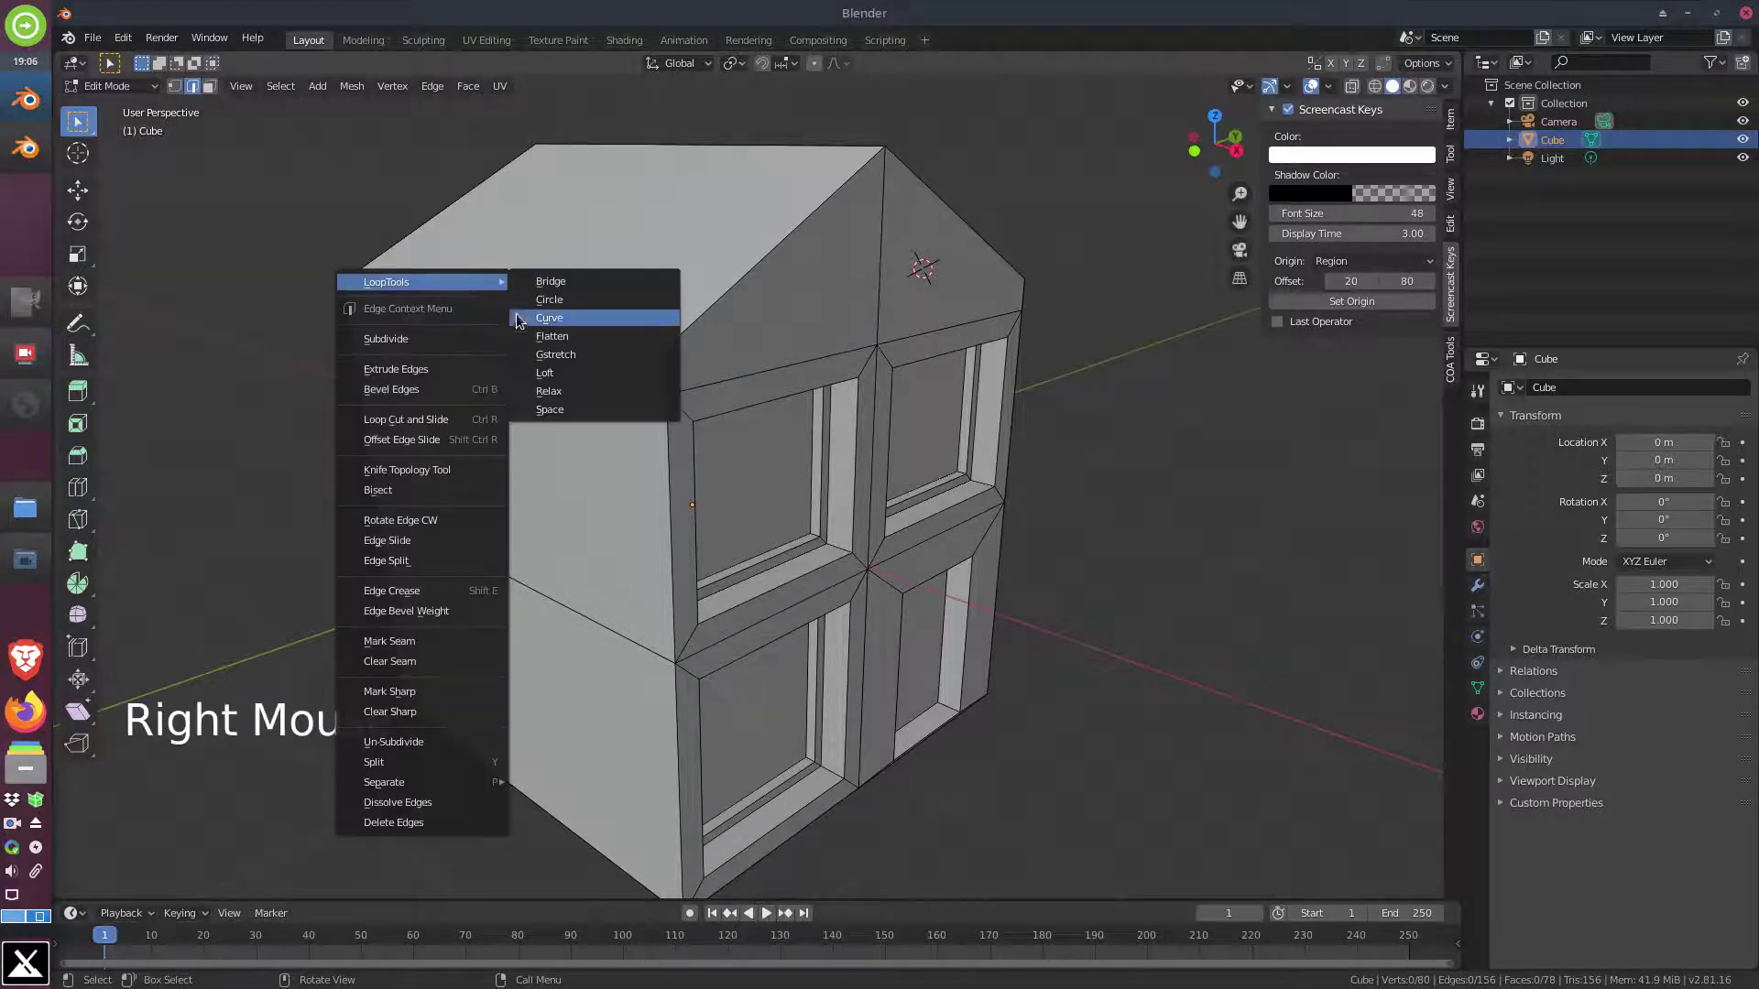
click(518, 316)
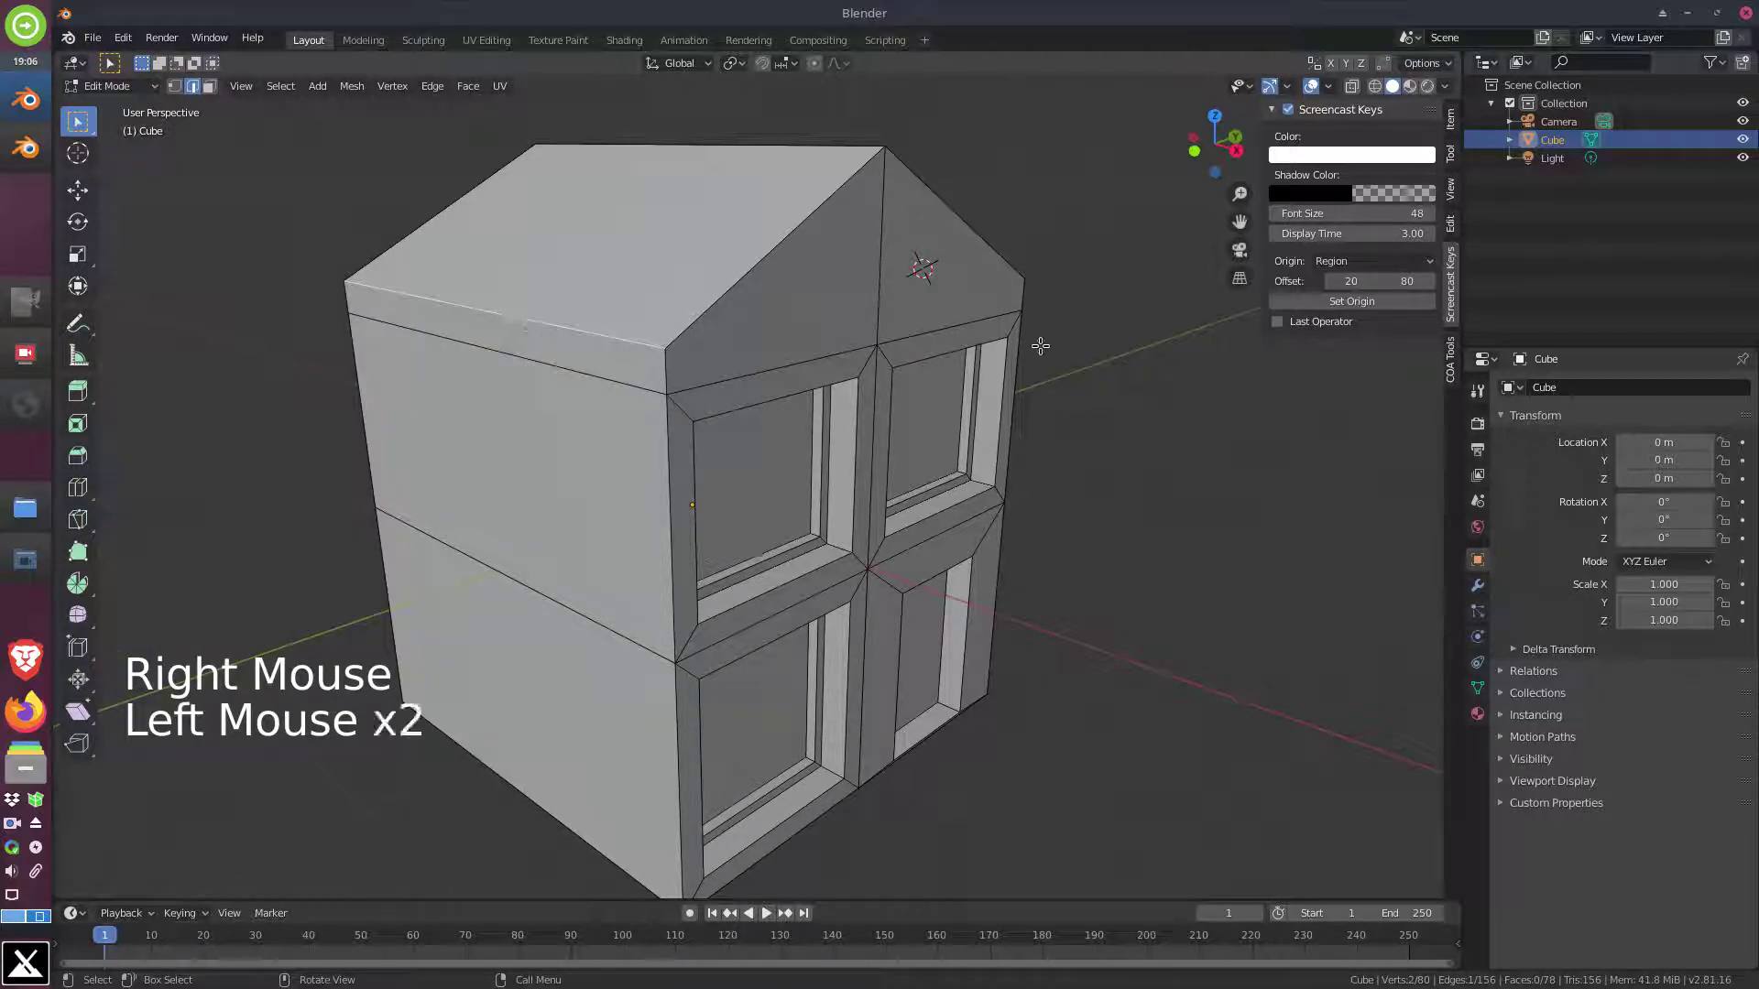
middle_click(1104, 386)
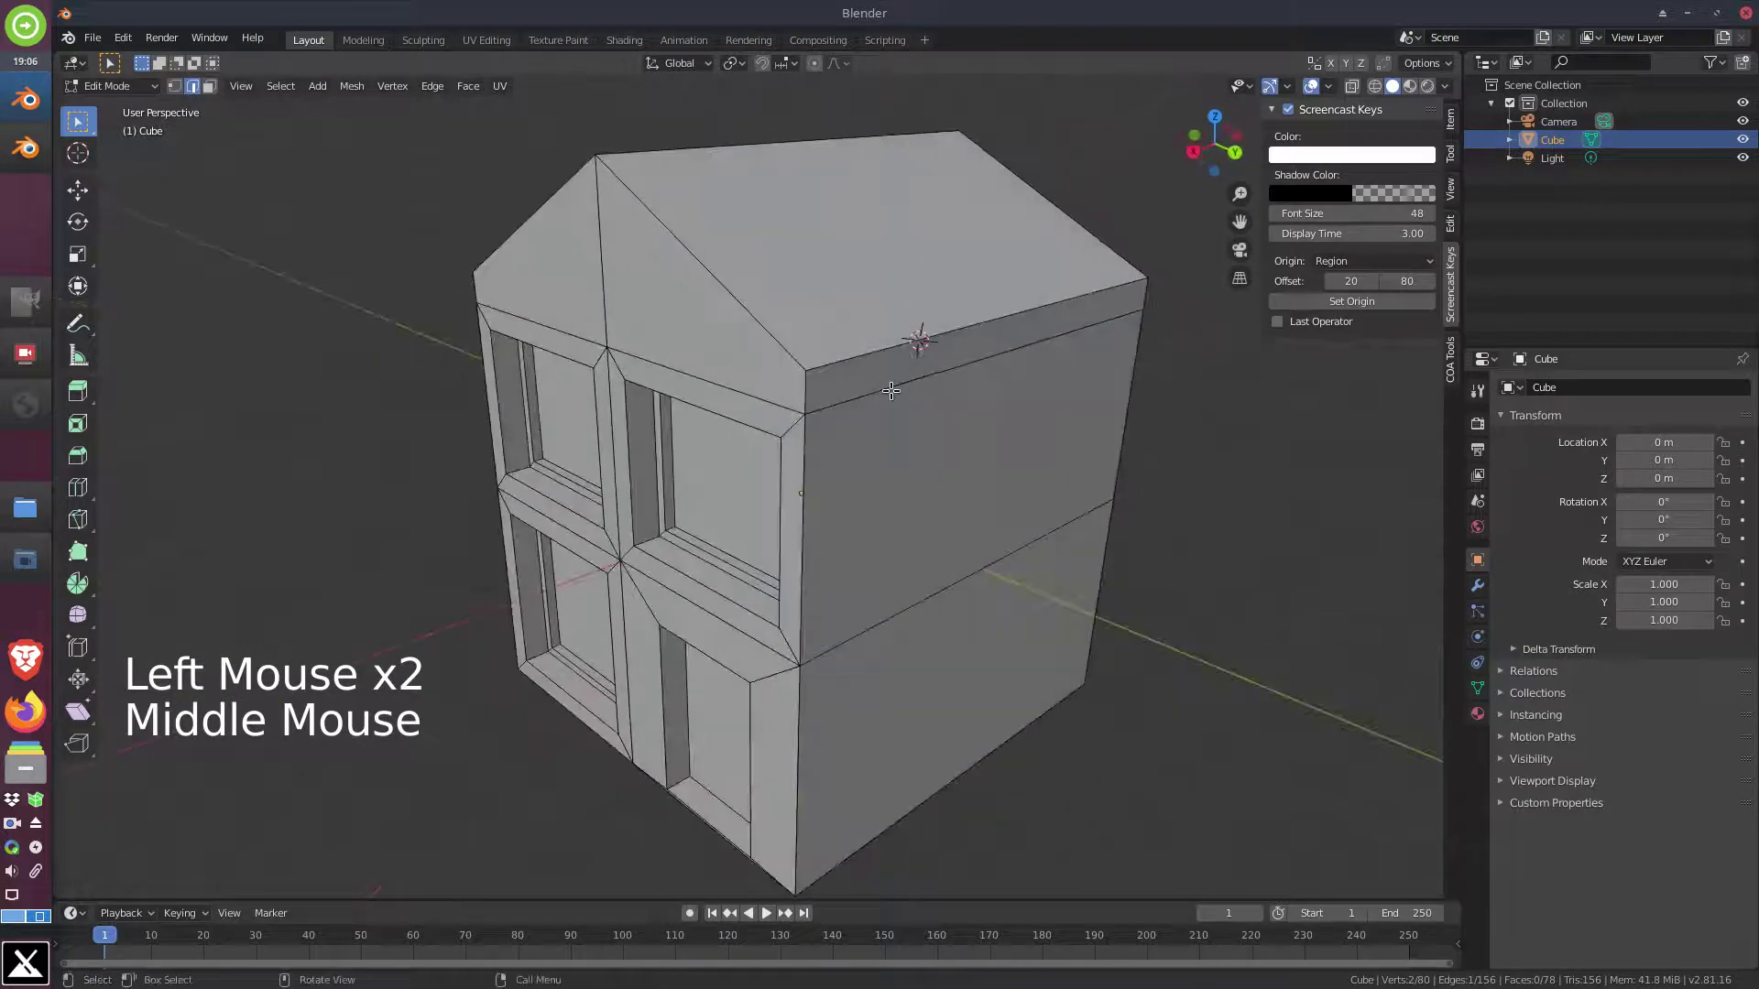
click(982, 318)
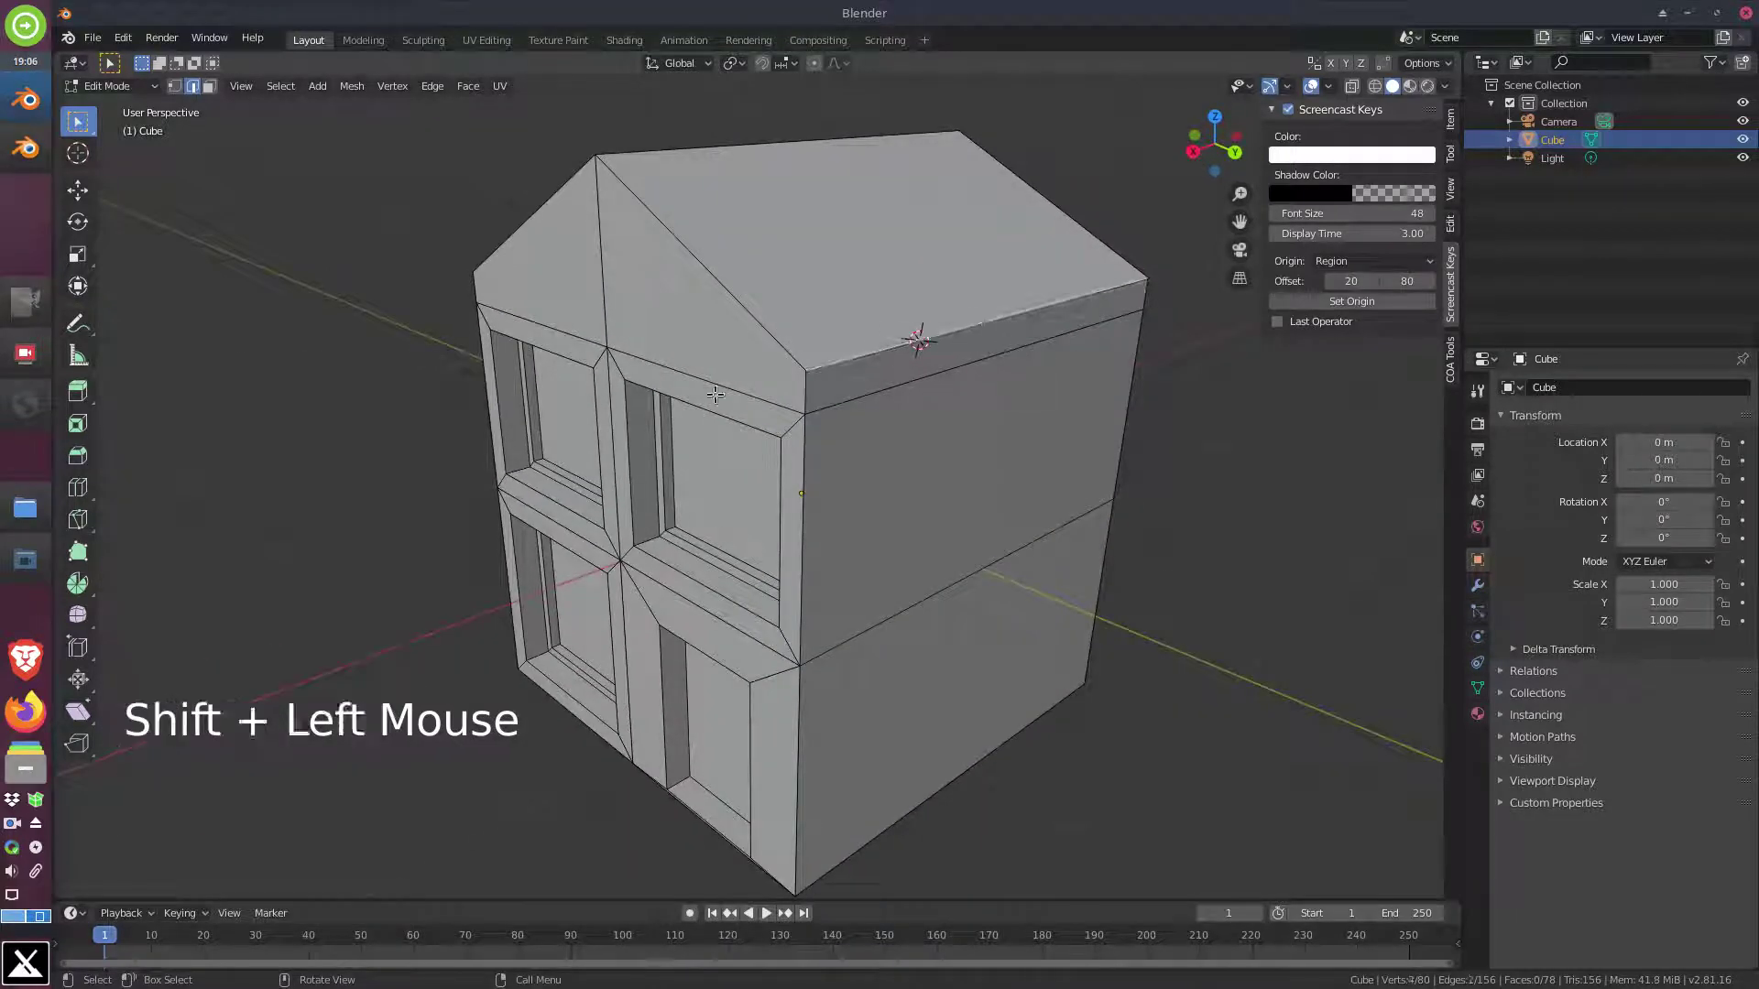
middle_click(692, 391)
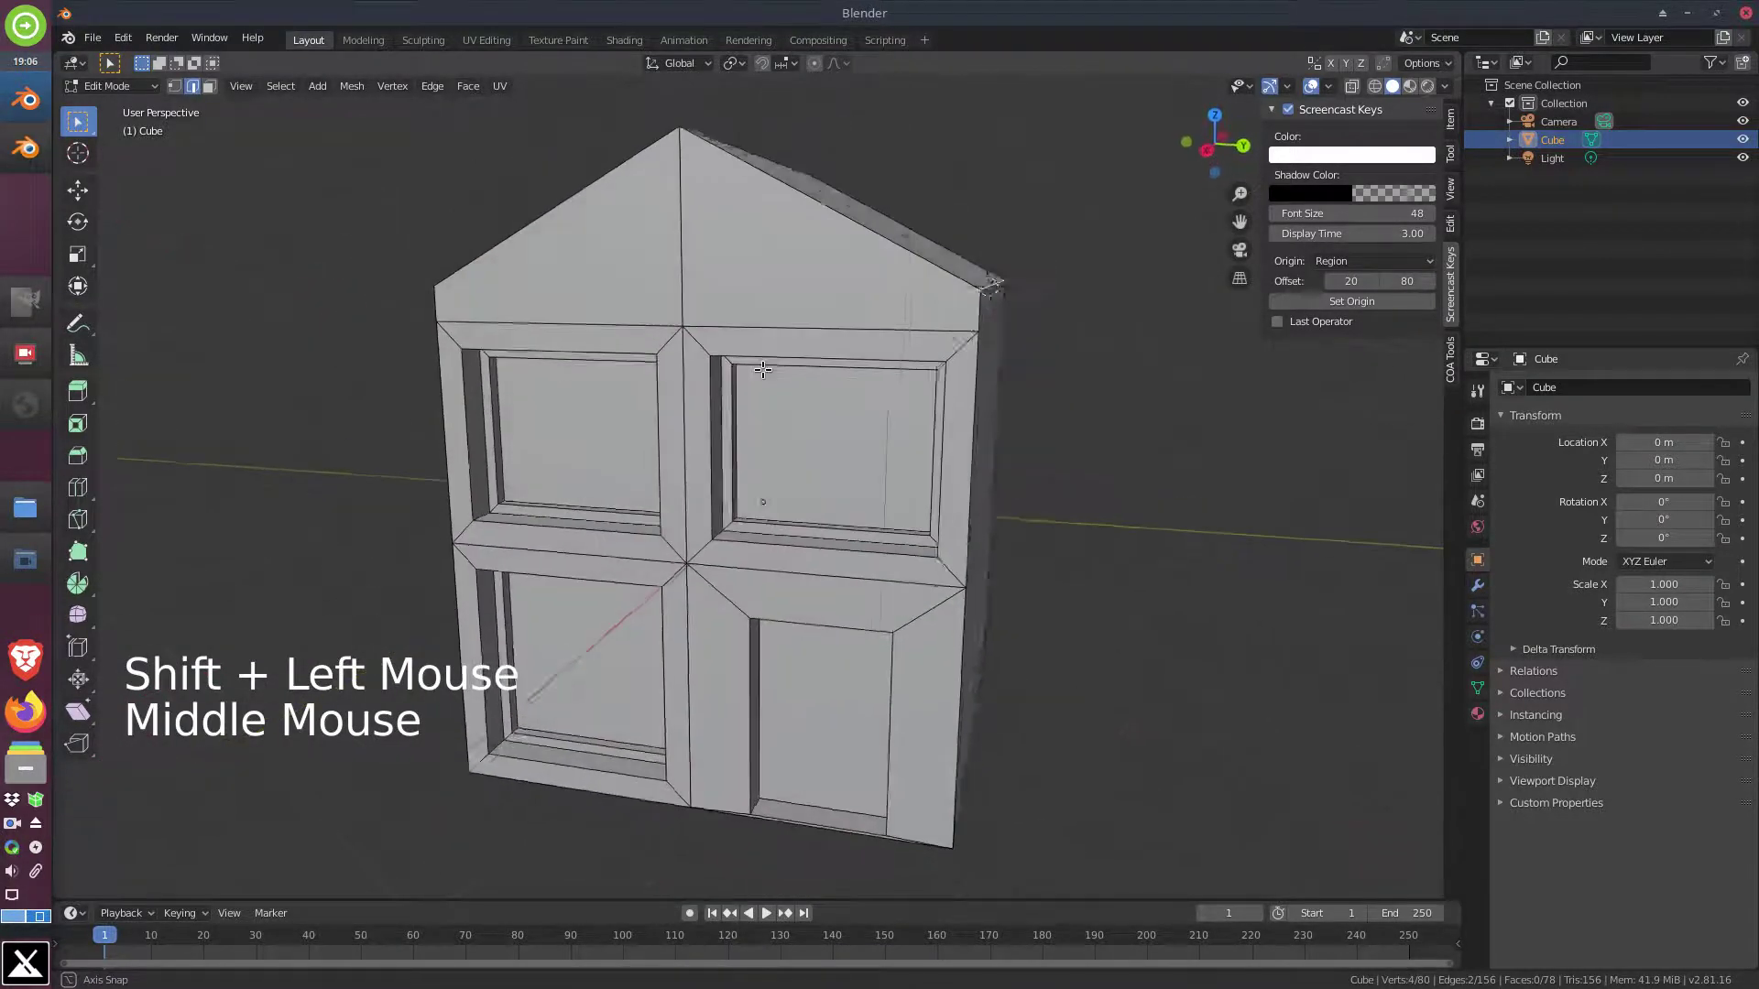
In right ortho view, scale the roof eave edges outward to overhang the walls
key(KP_3)
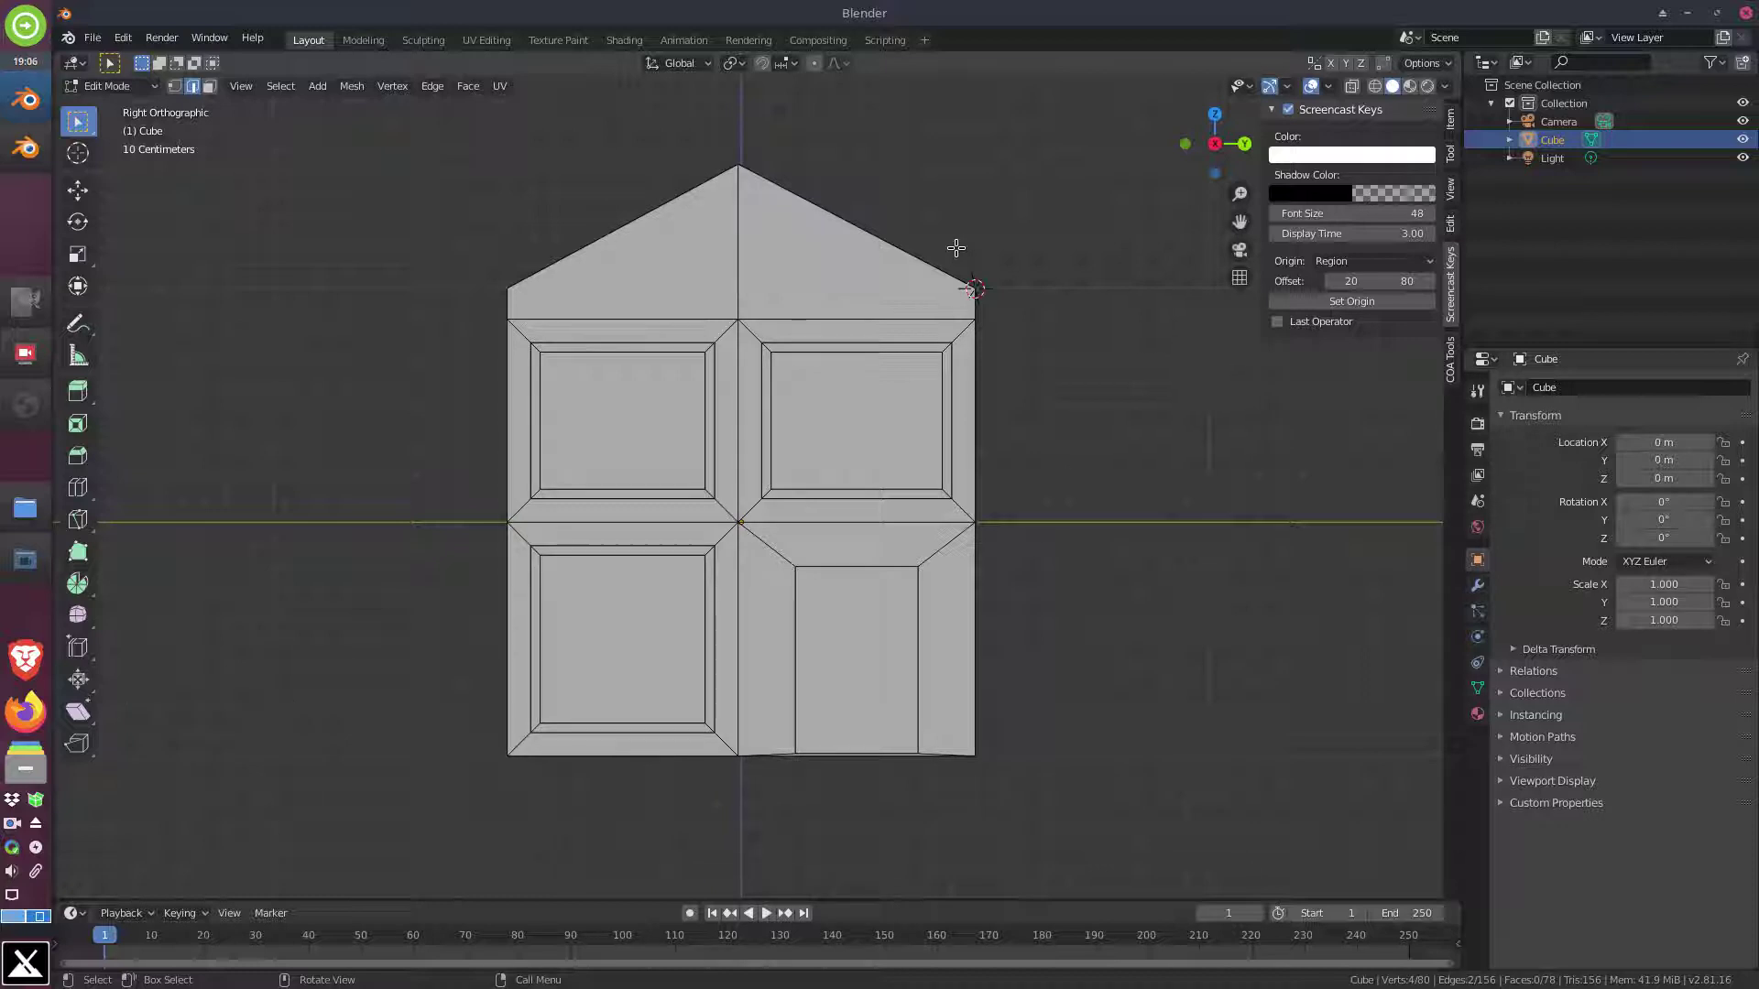
key(s)
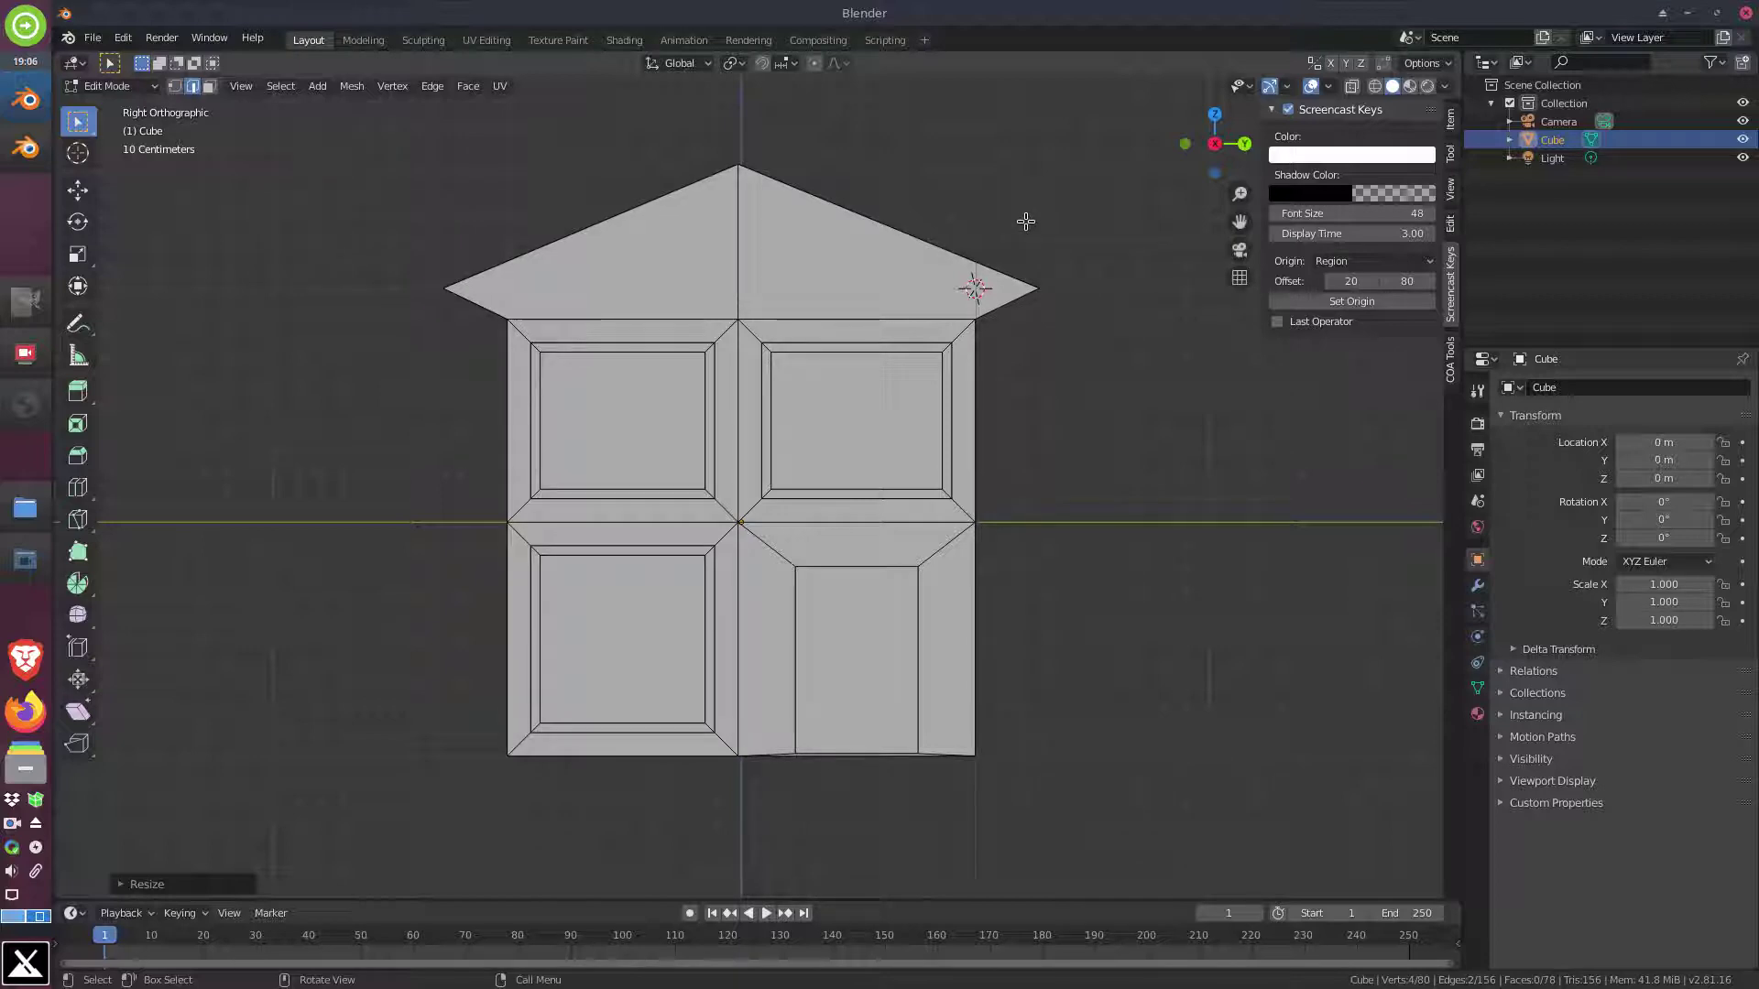
middle_click(715, 263)
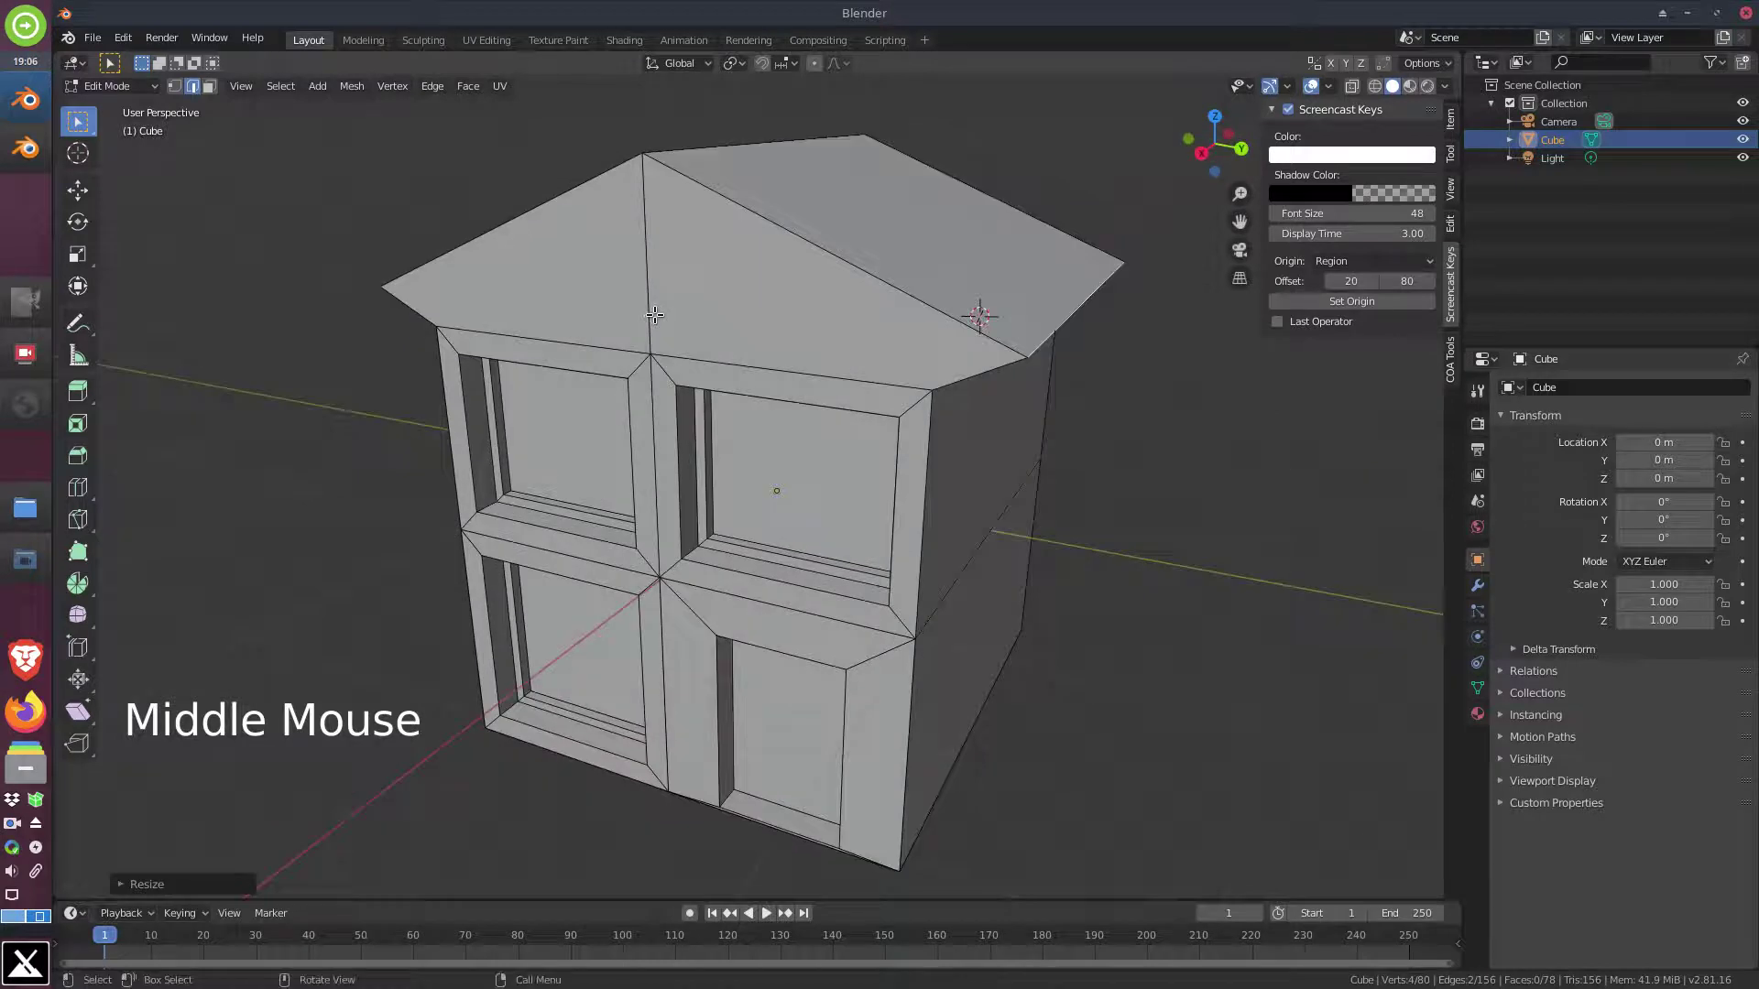
Move the overhanging eaves down slightly along Z in side view
key(KP_3)
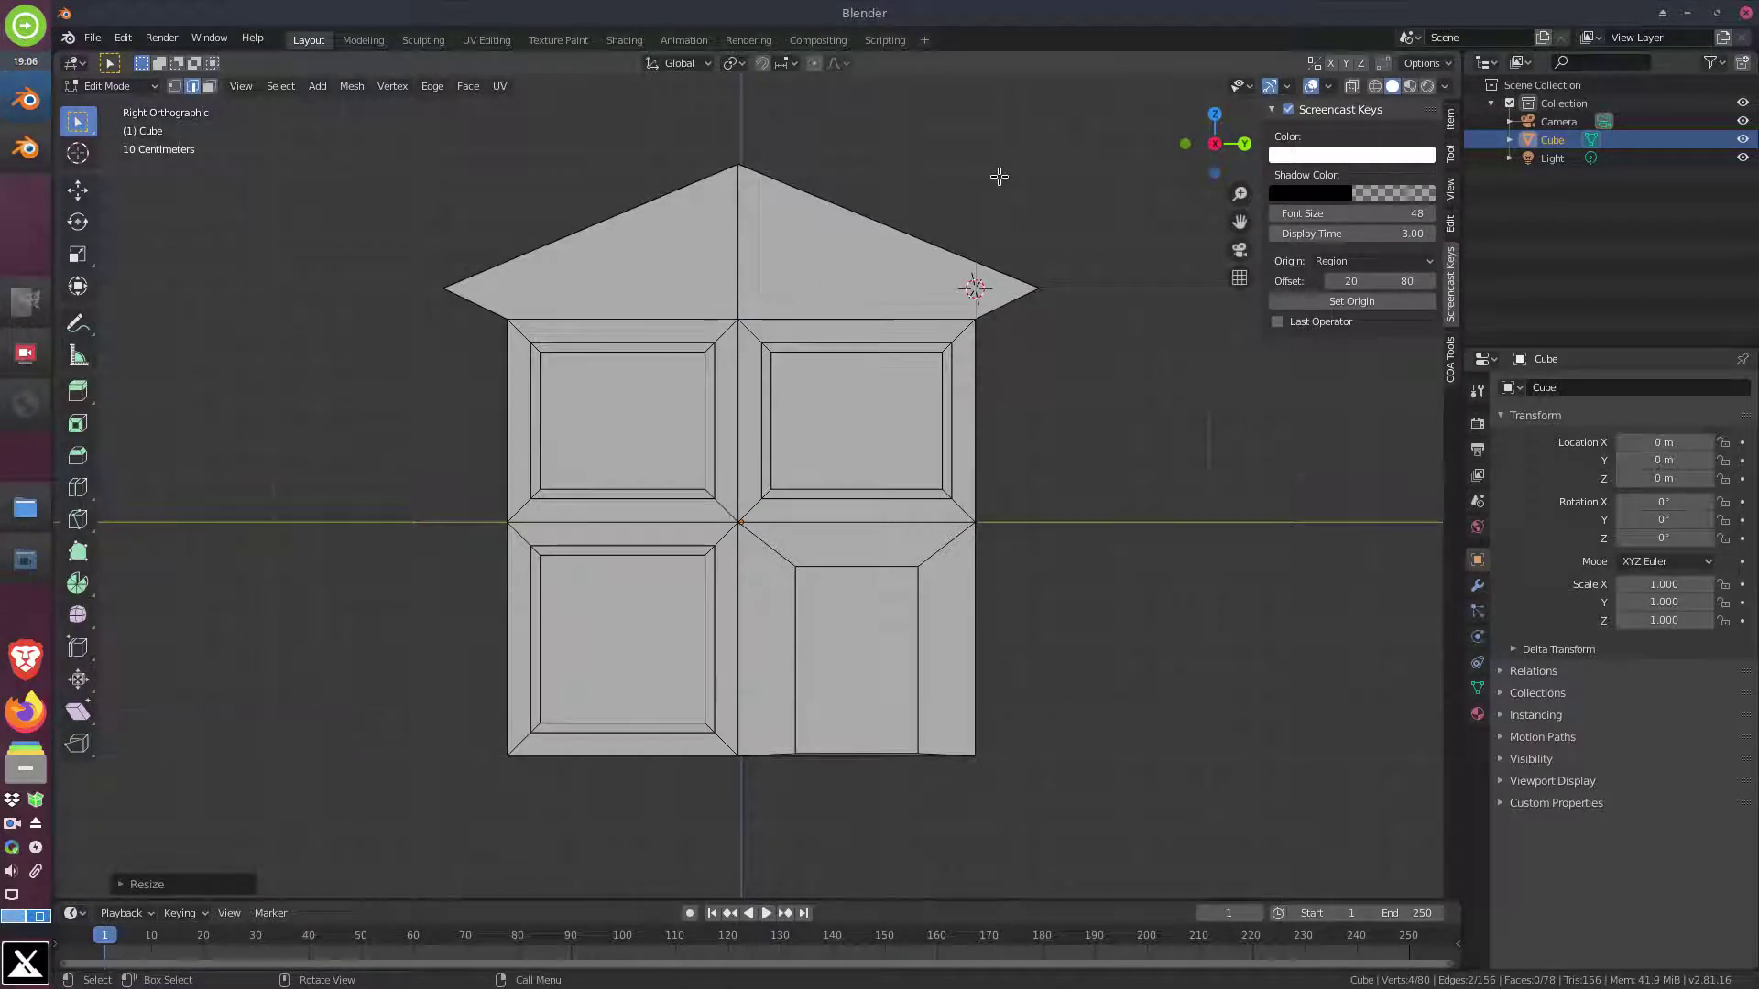
key(g)
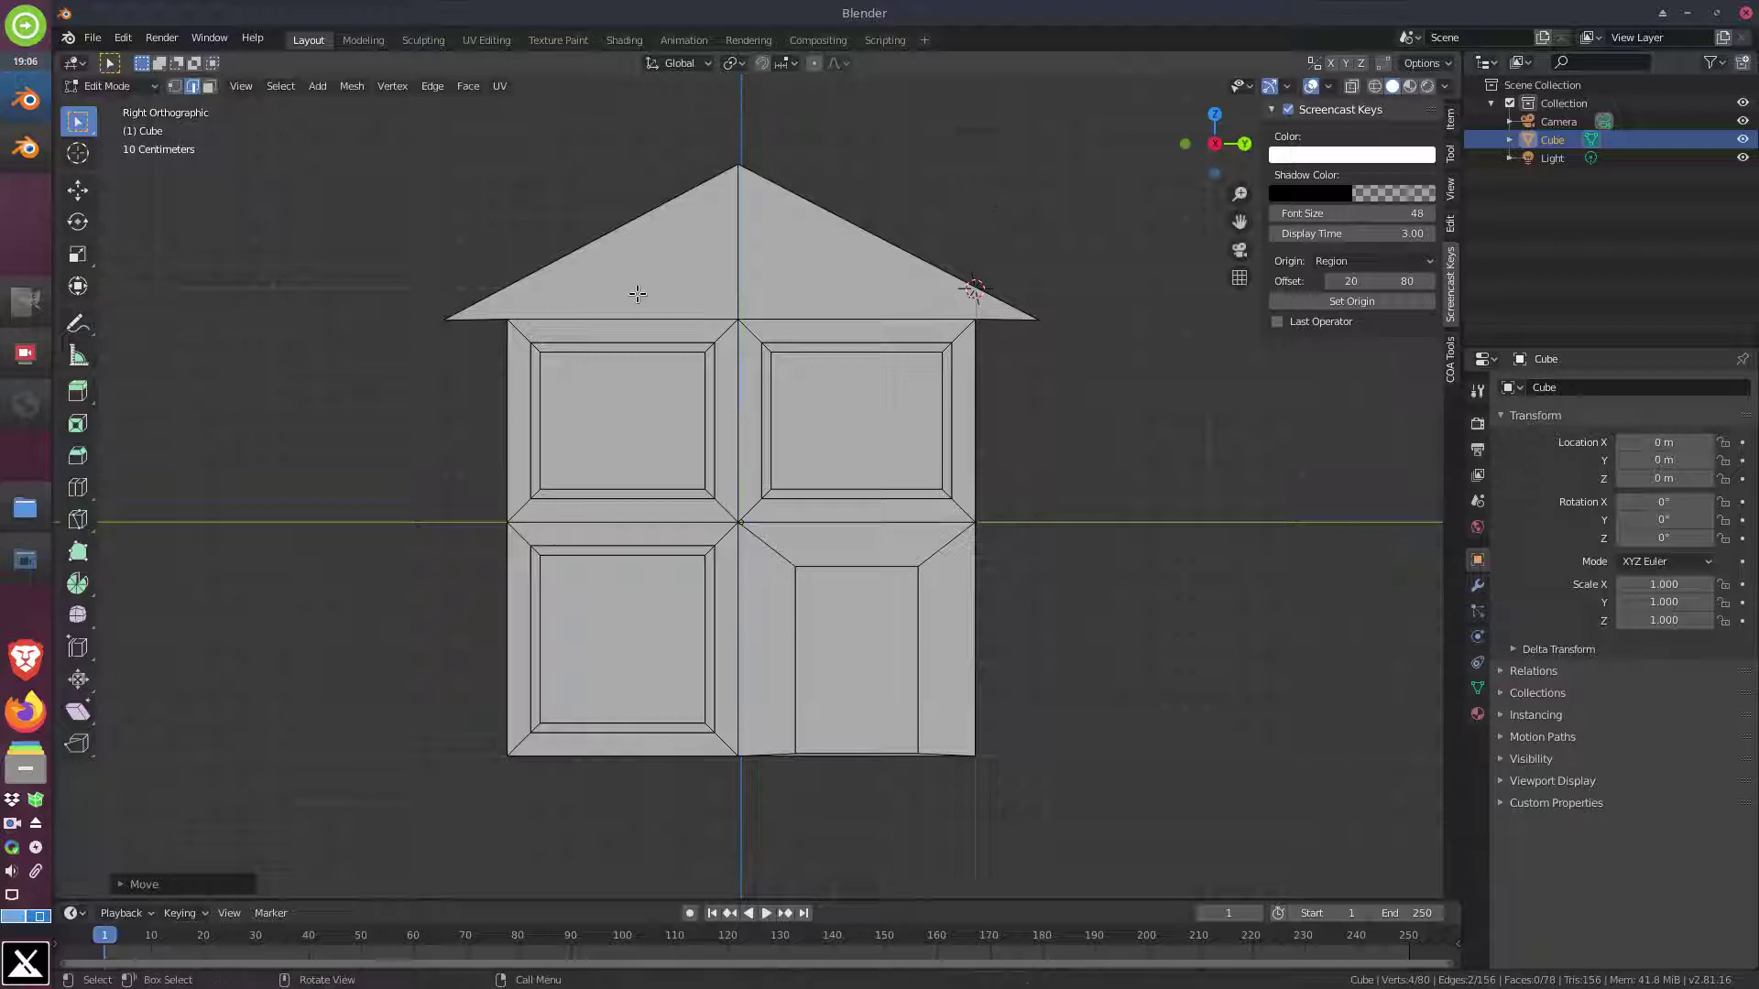
middle_click(646, 293)
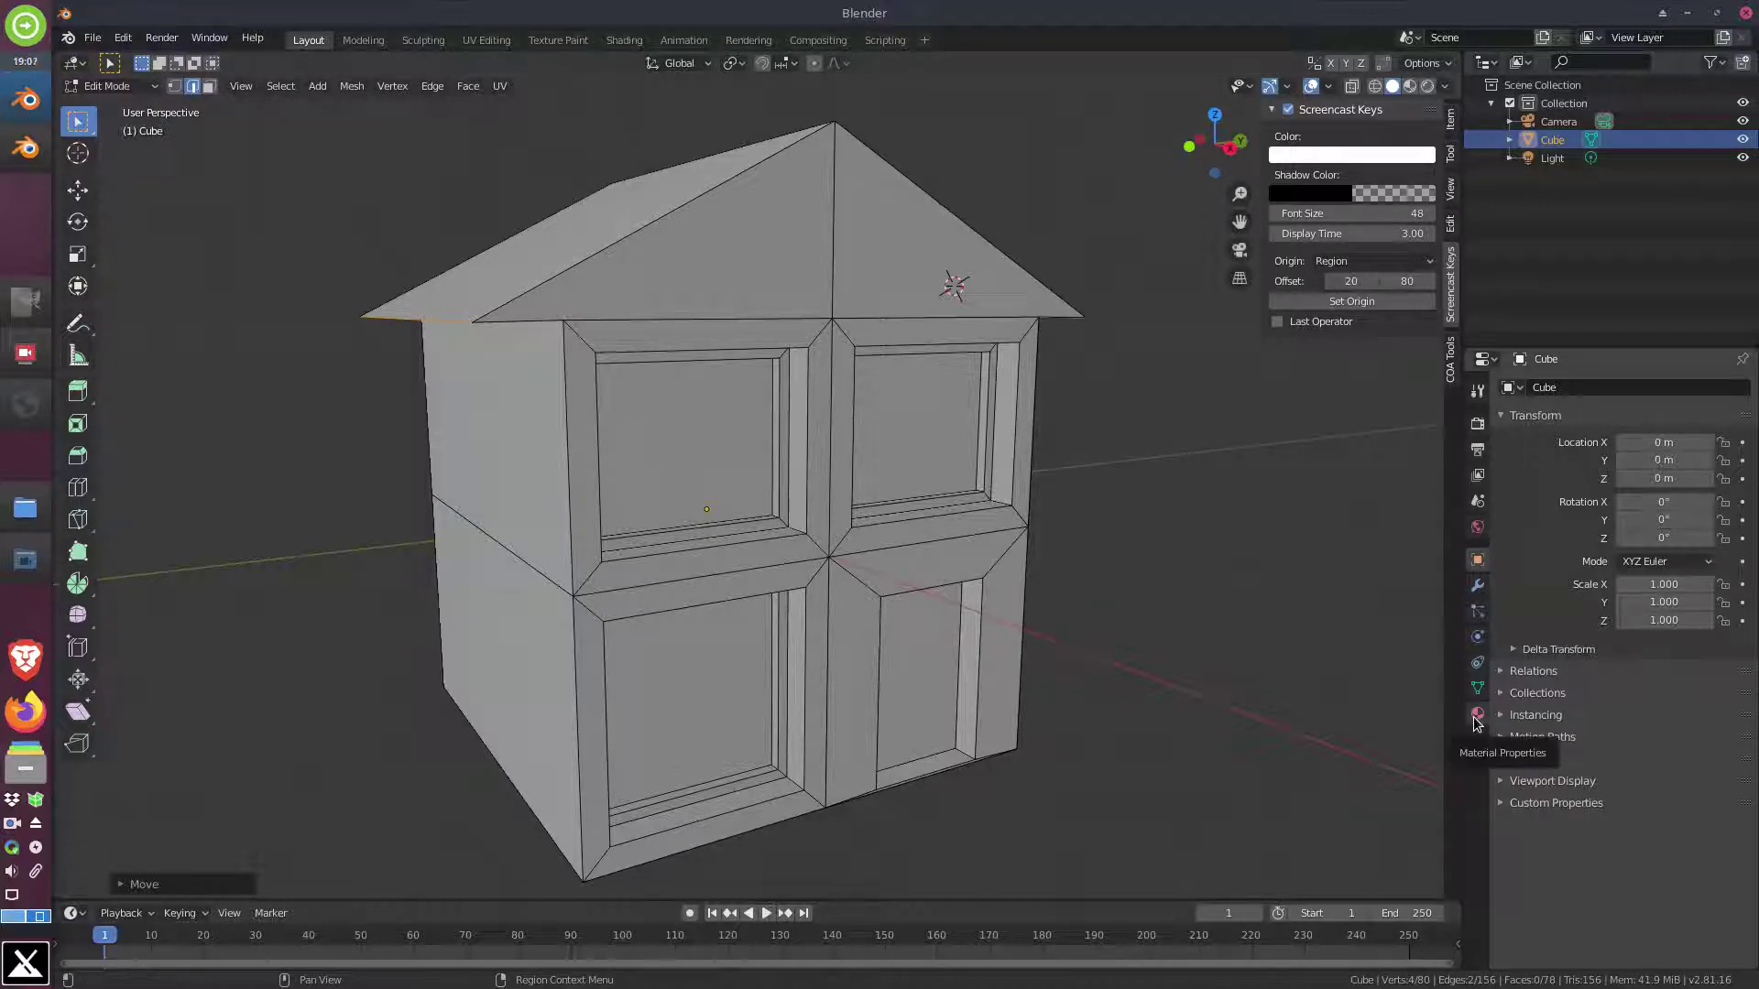
In Material Properties, rename the cube's material to 'paredes'
click(1481, 719)
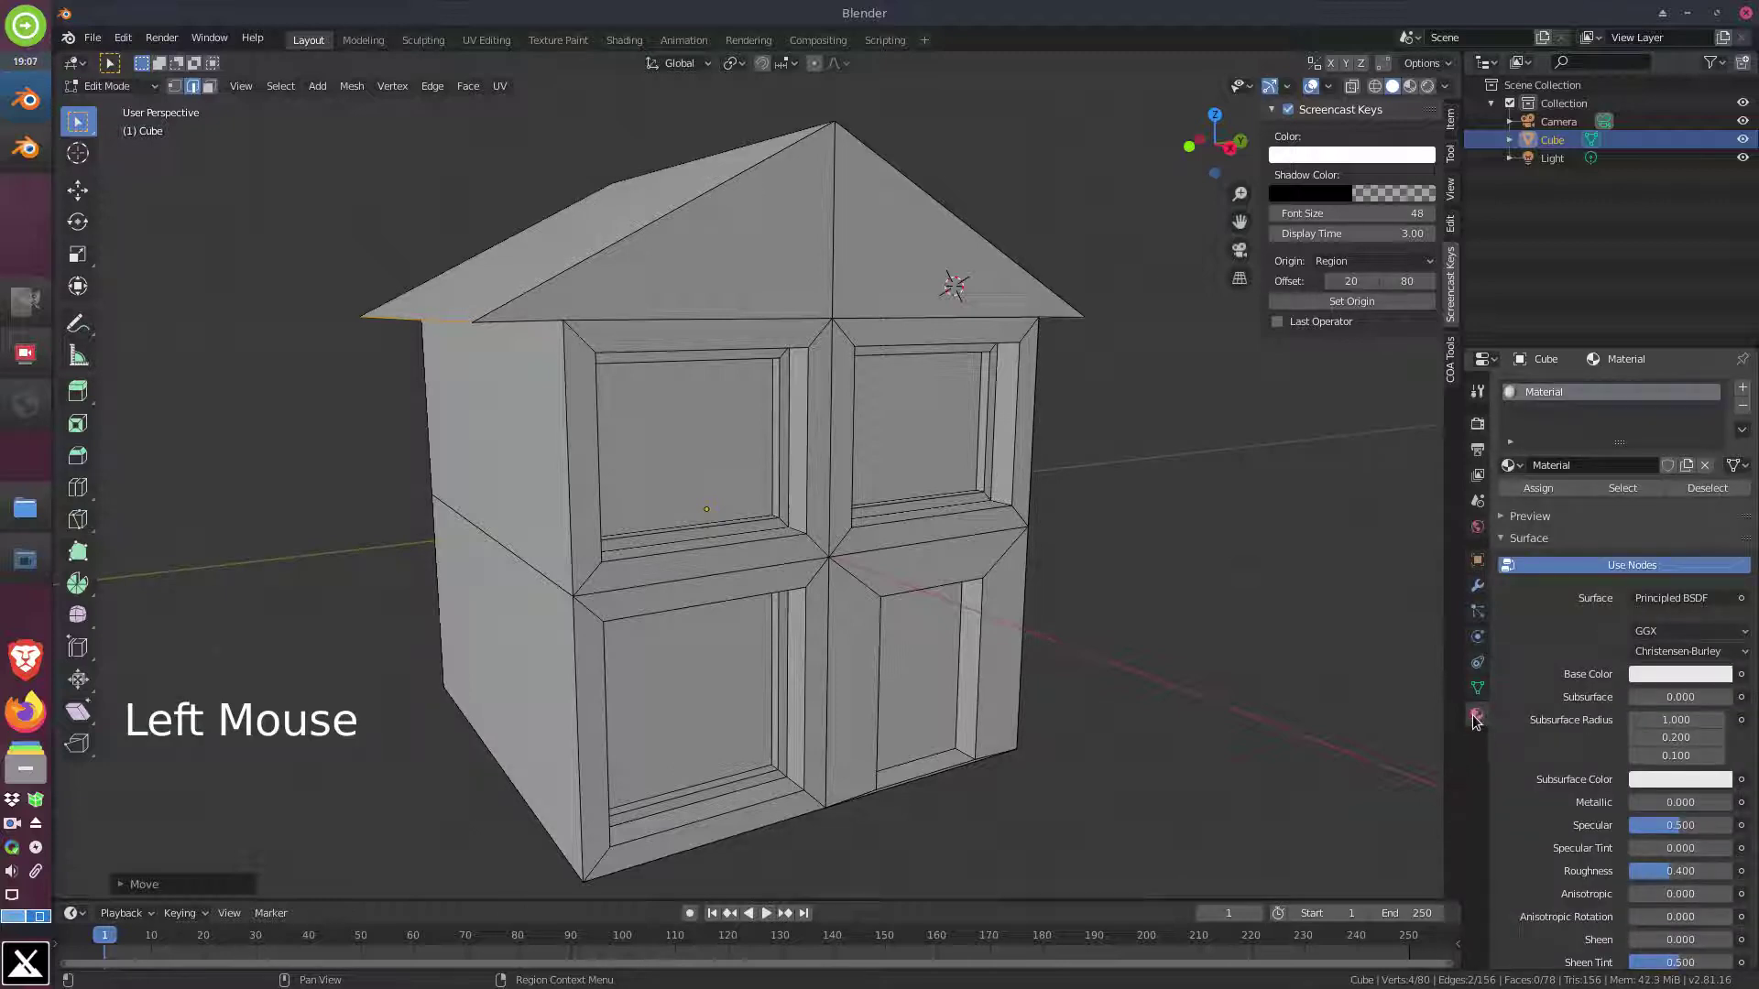
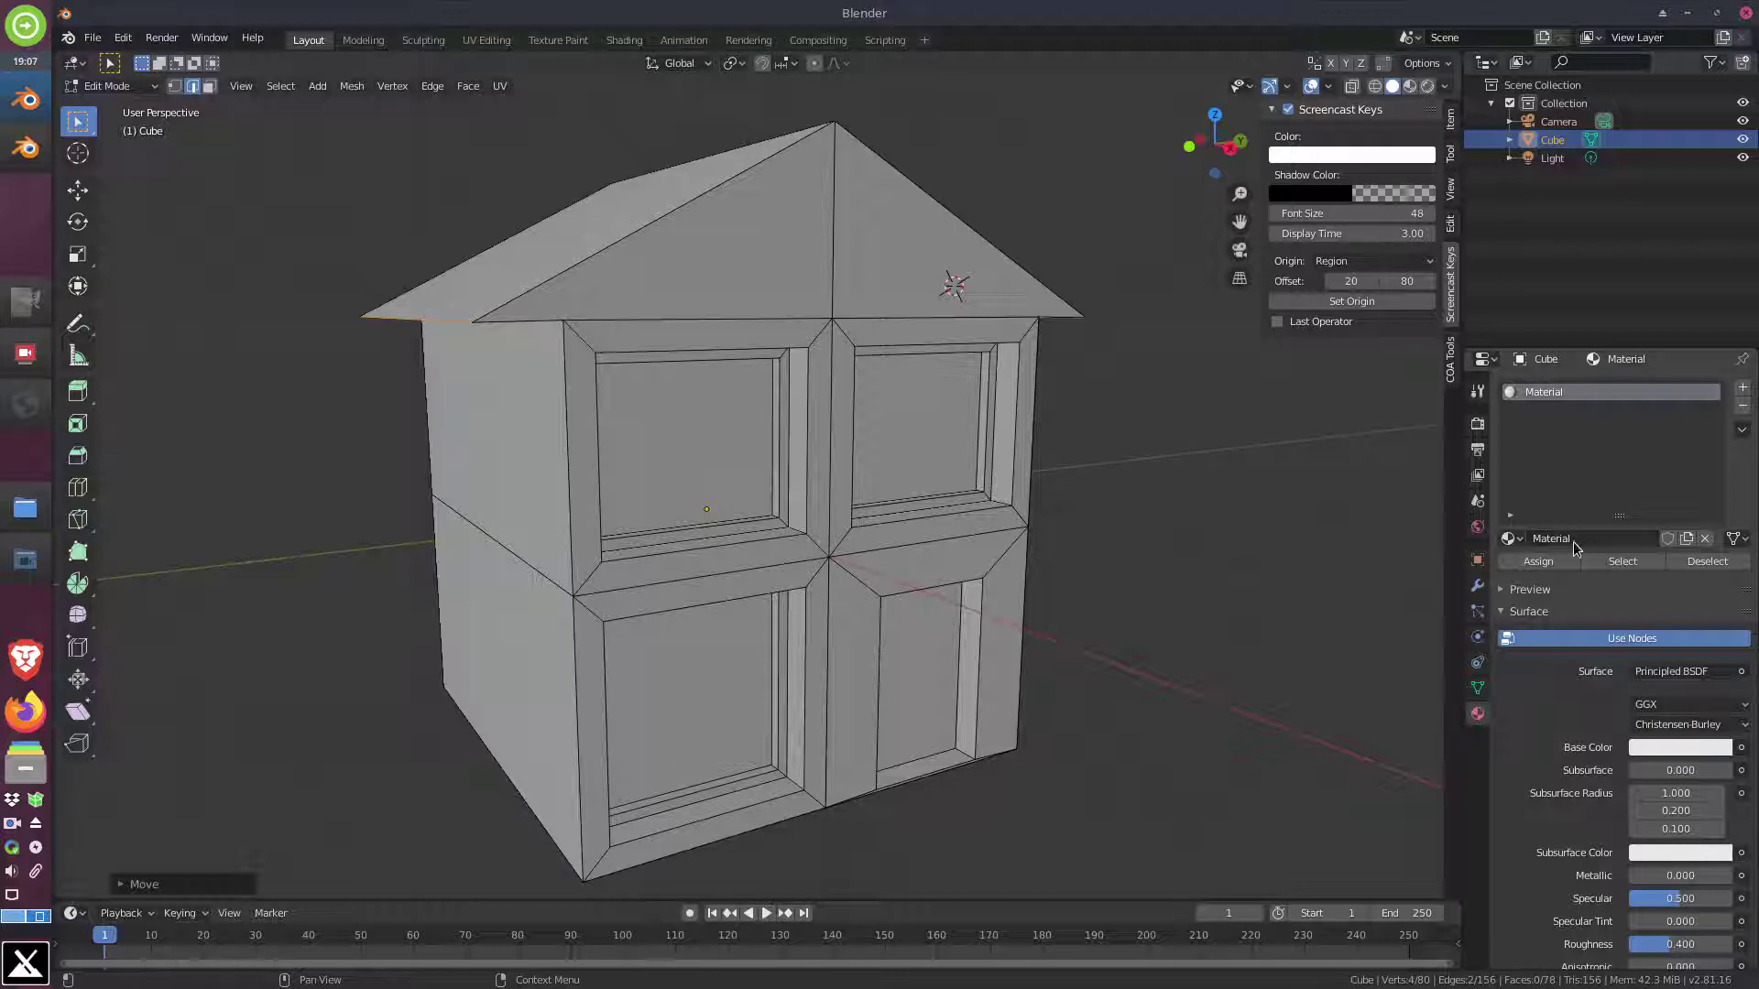
click(1581, 538)
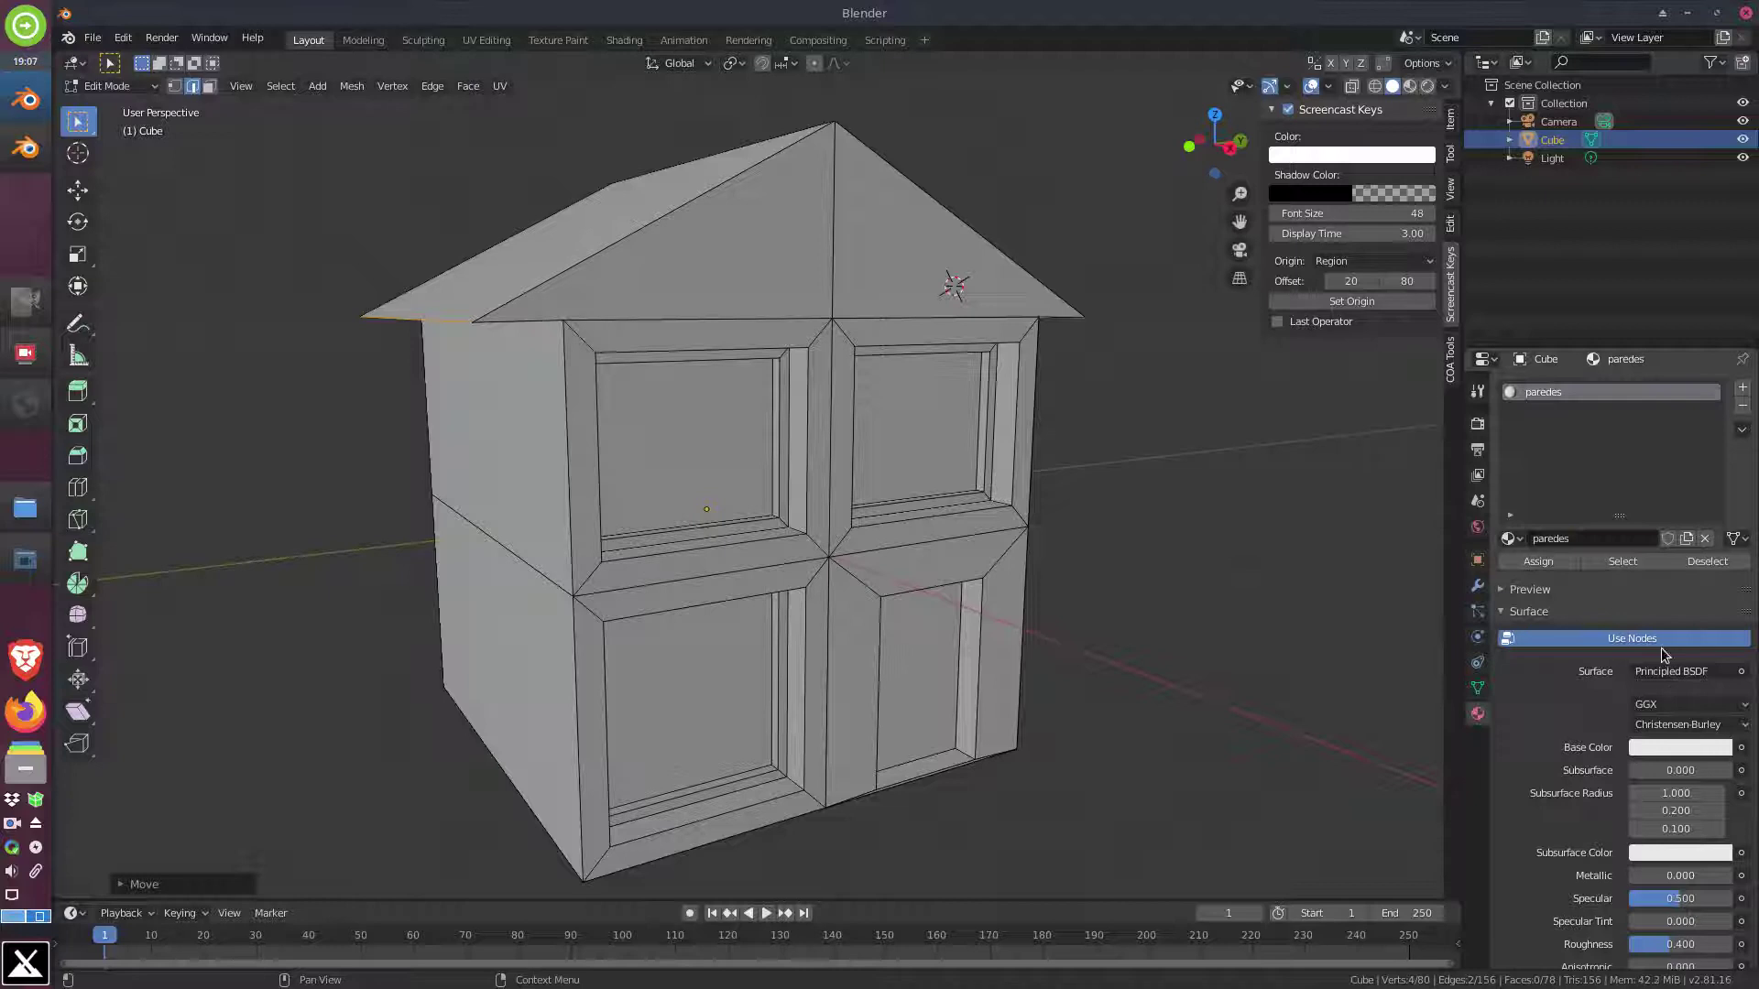
scroll(down, 3)
scroll(down, 3)
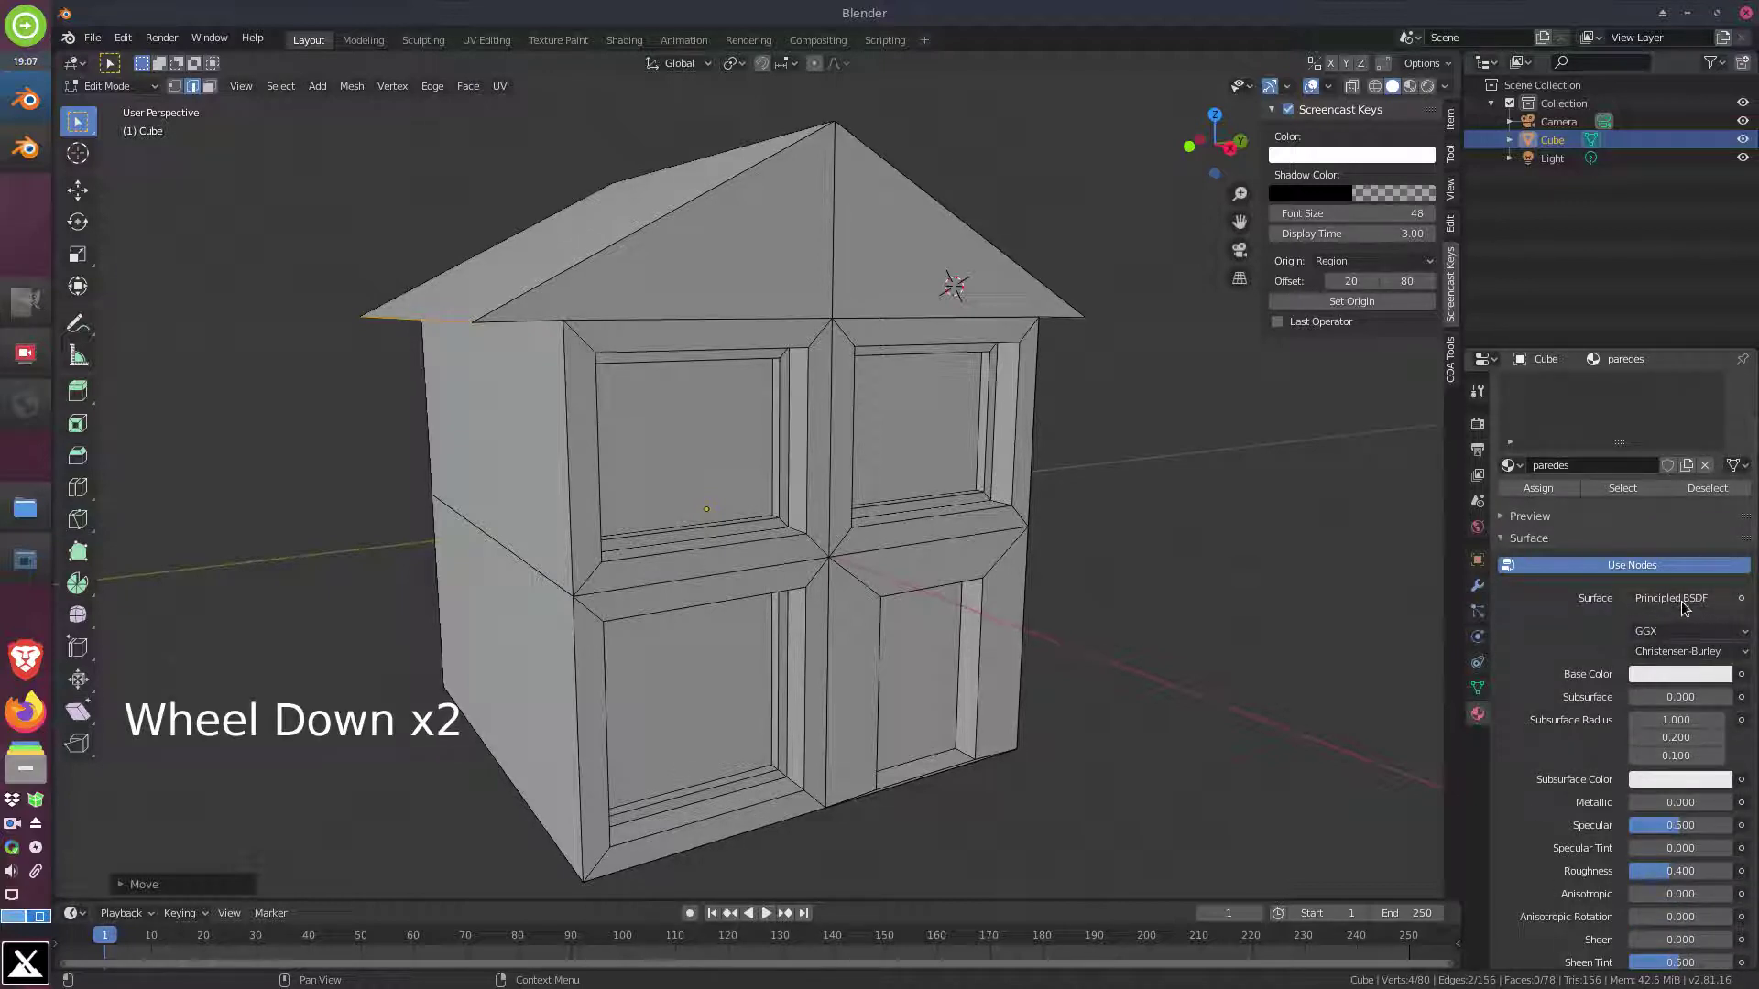
Add puerta, tejado, cristal and aluminio materials; aluminio grey, Metallic 1.0, Roughness 0.1
scroll(down, 3)
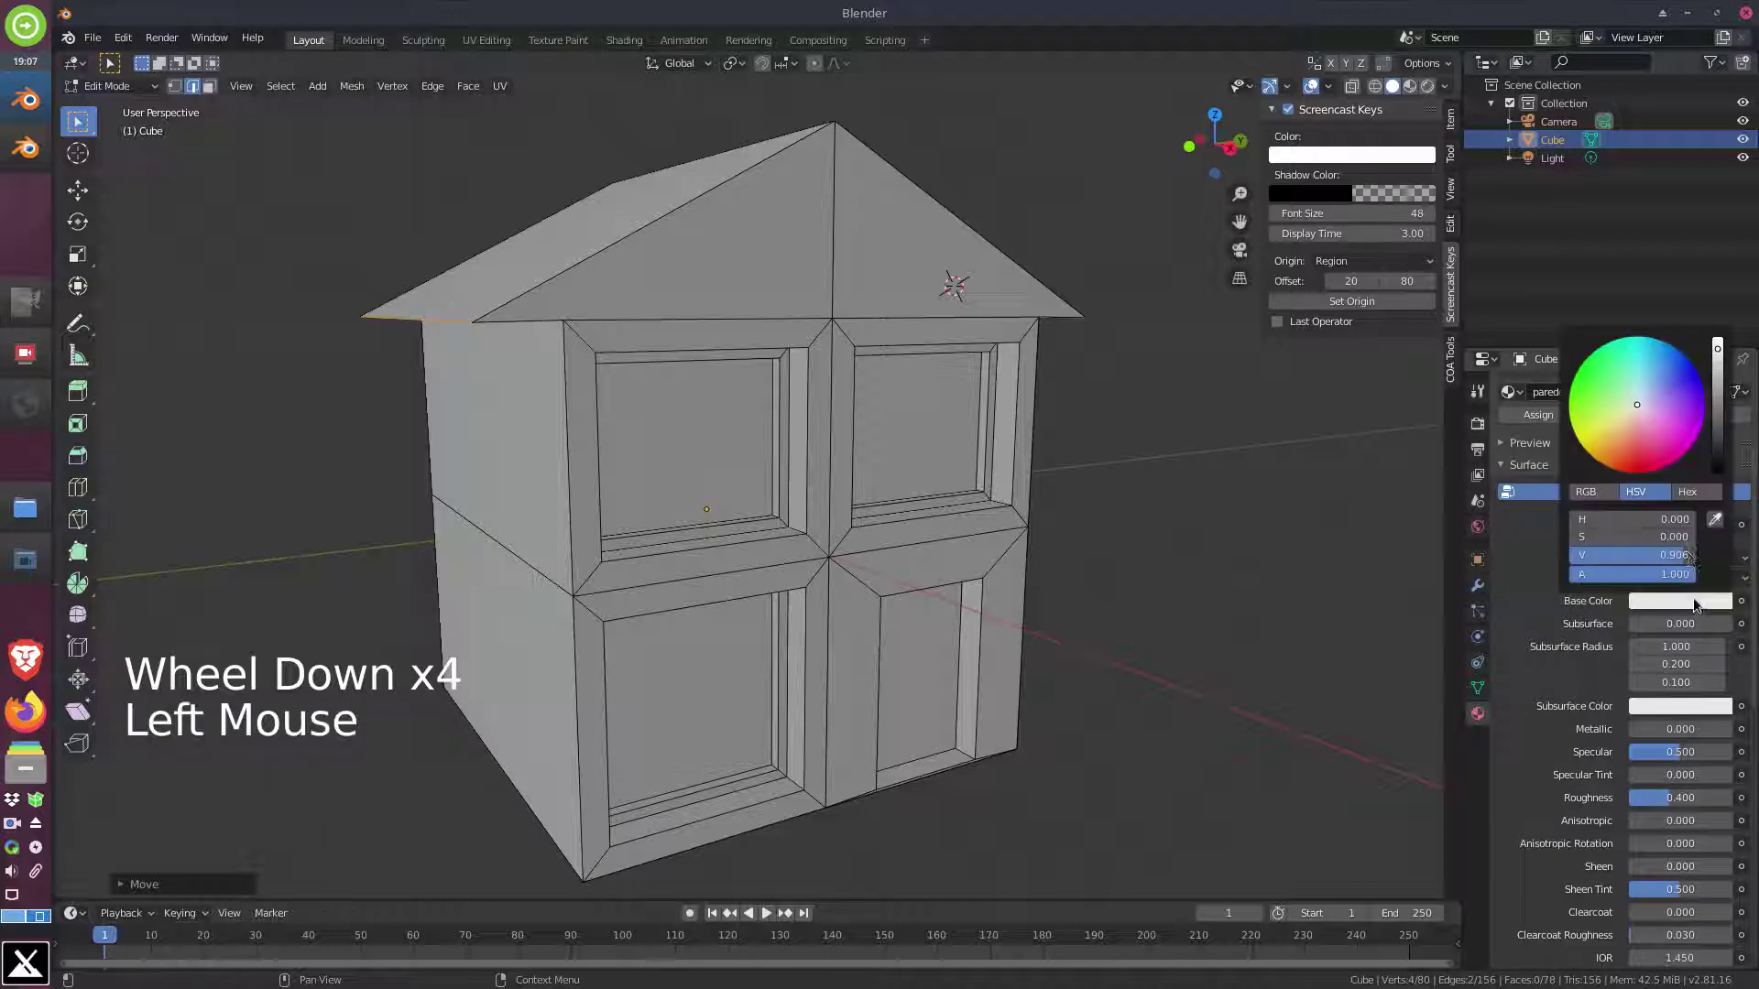
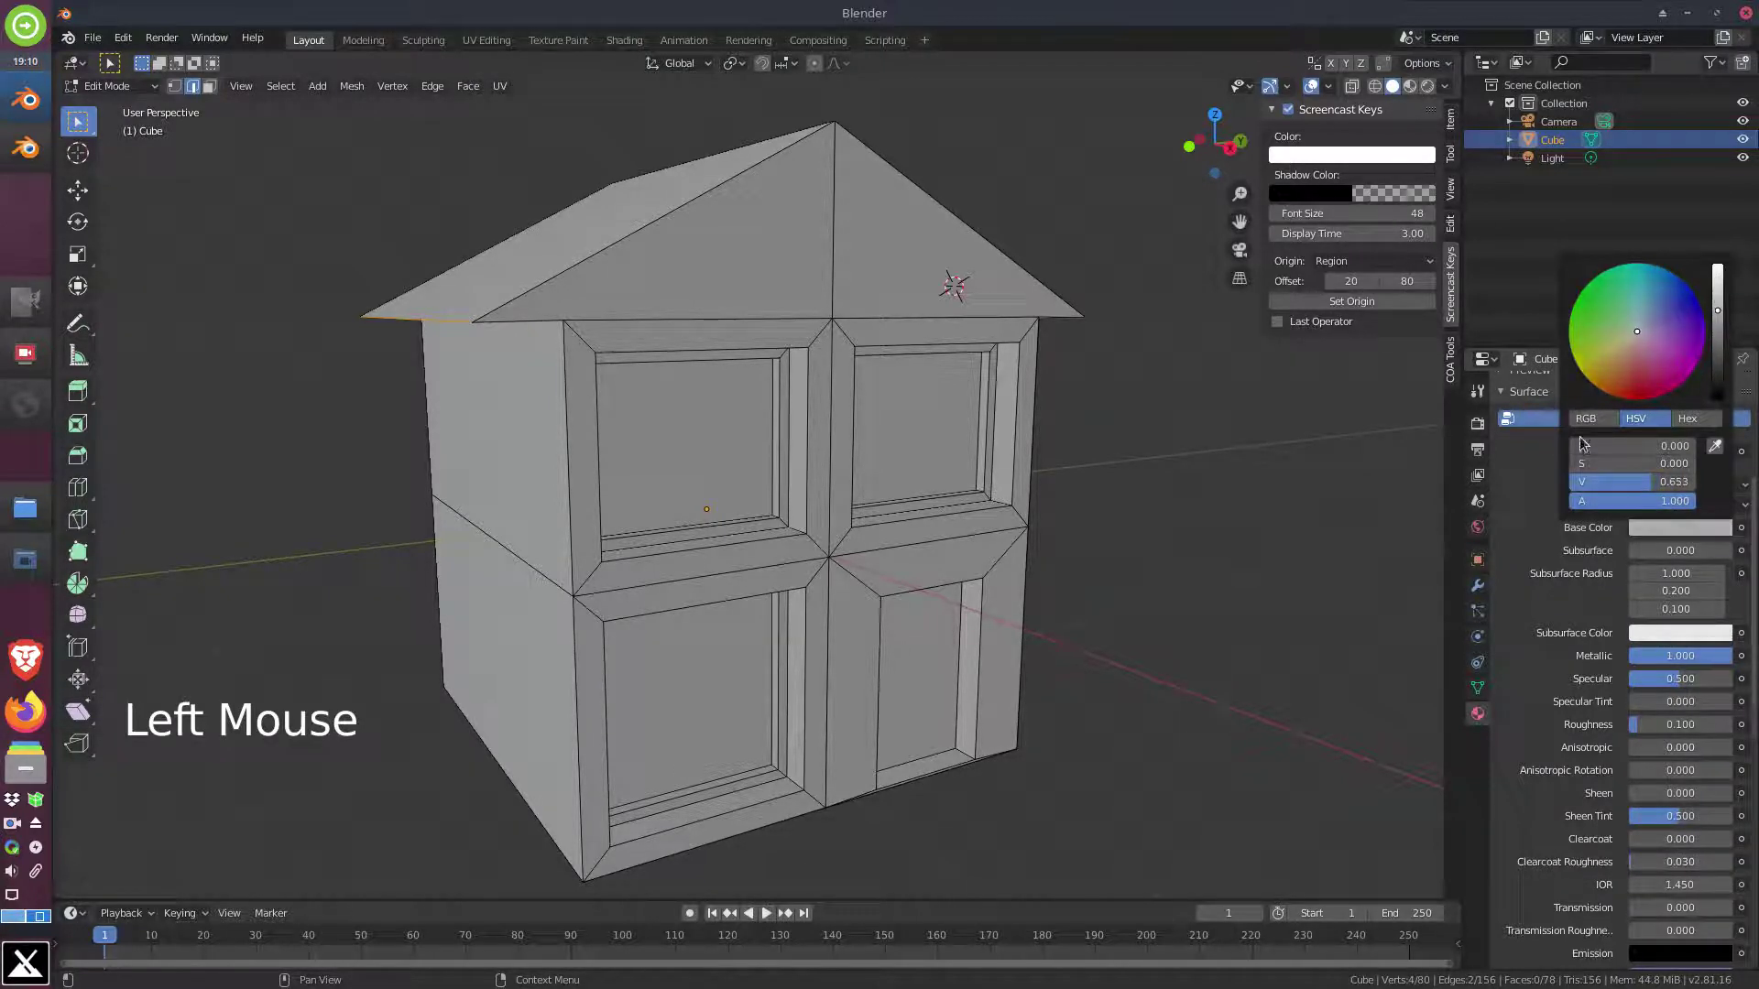
scroll(up, 3)
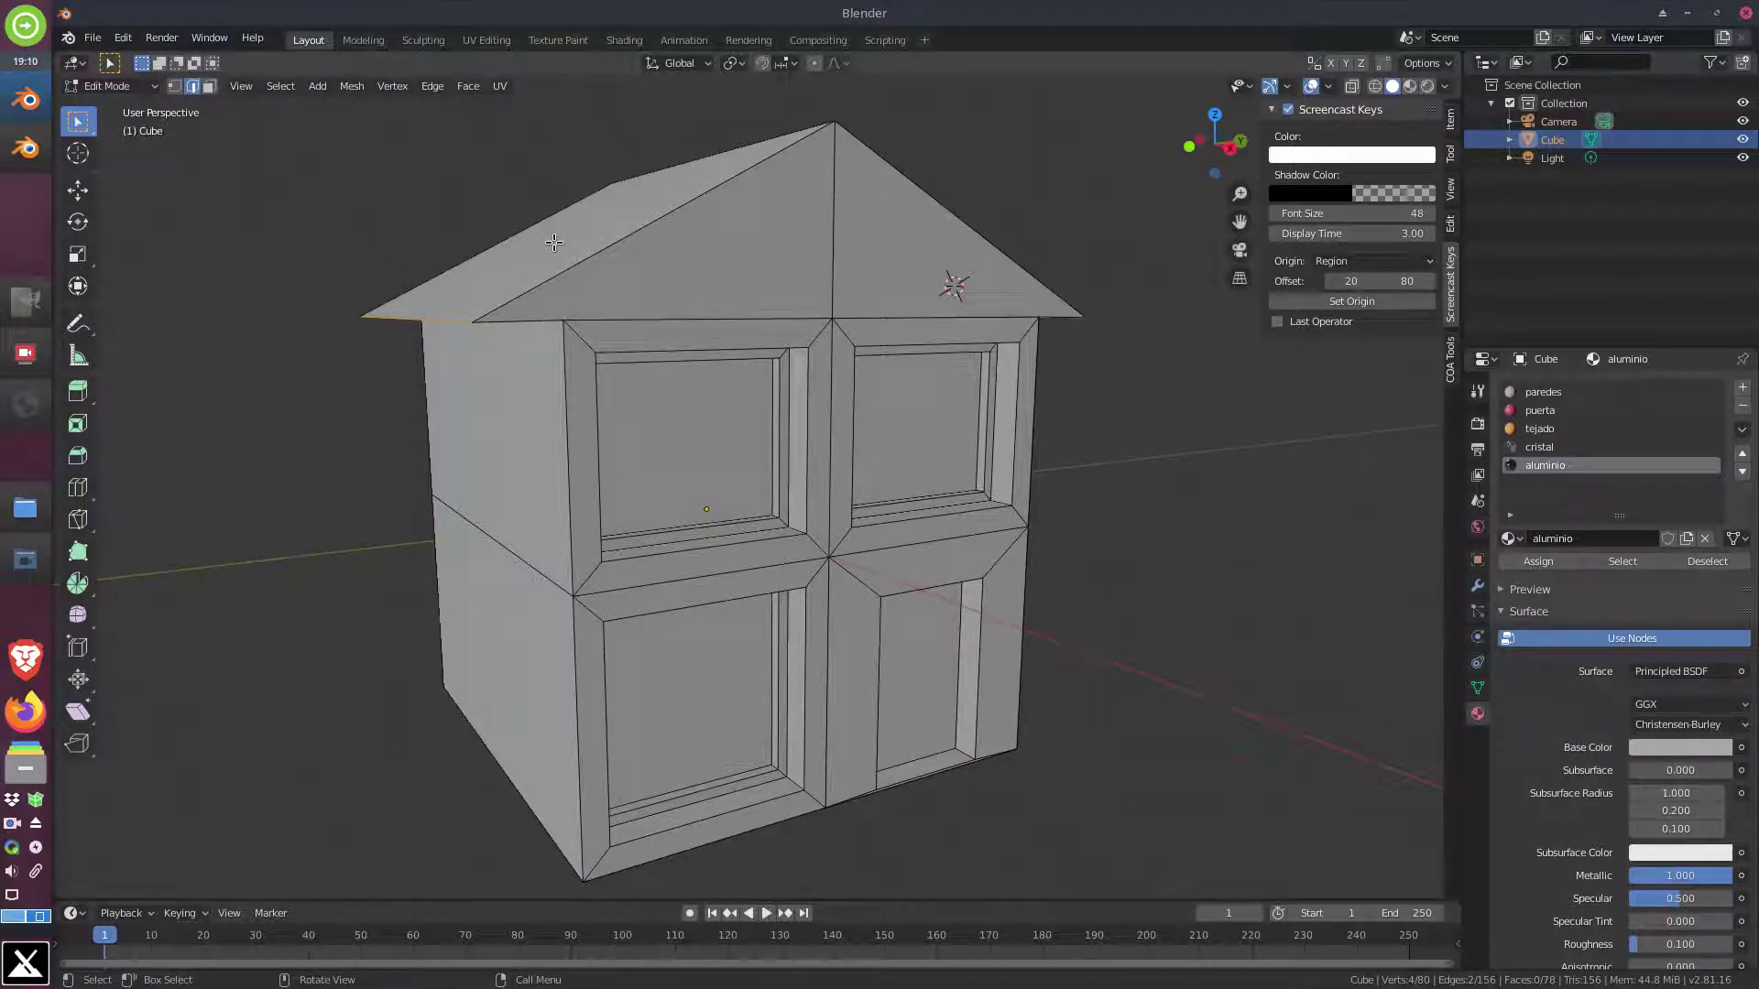
Make cristal the active material and show the house in Material Preview shading
click(210, 92)
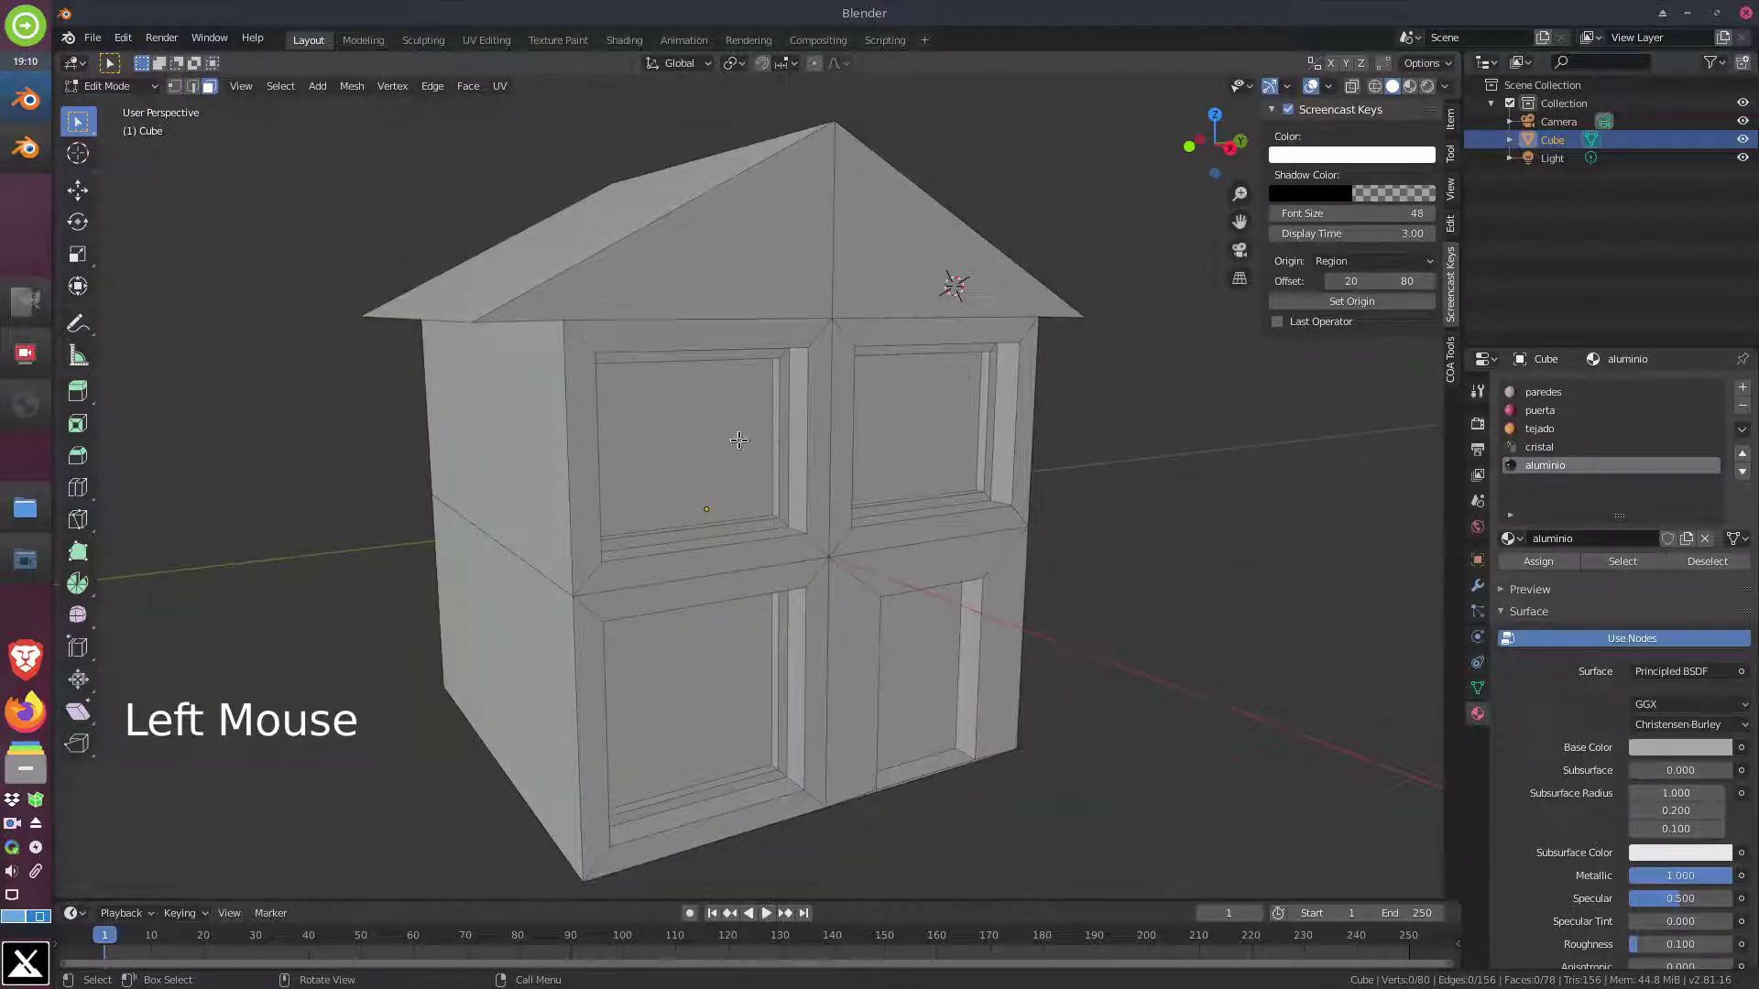
click(691, 425)
click(927, 422)
click(687, 680)
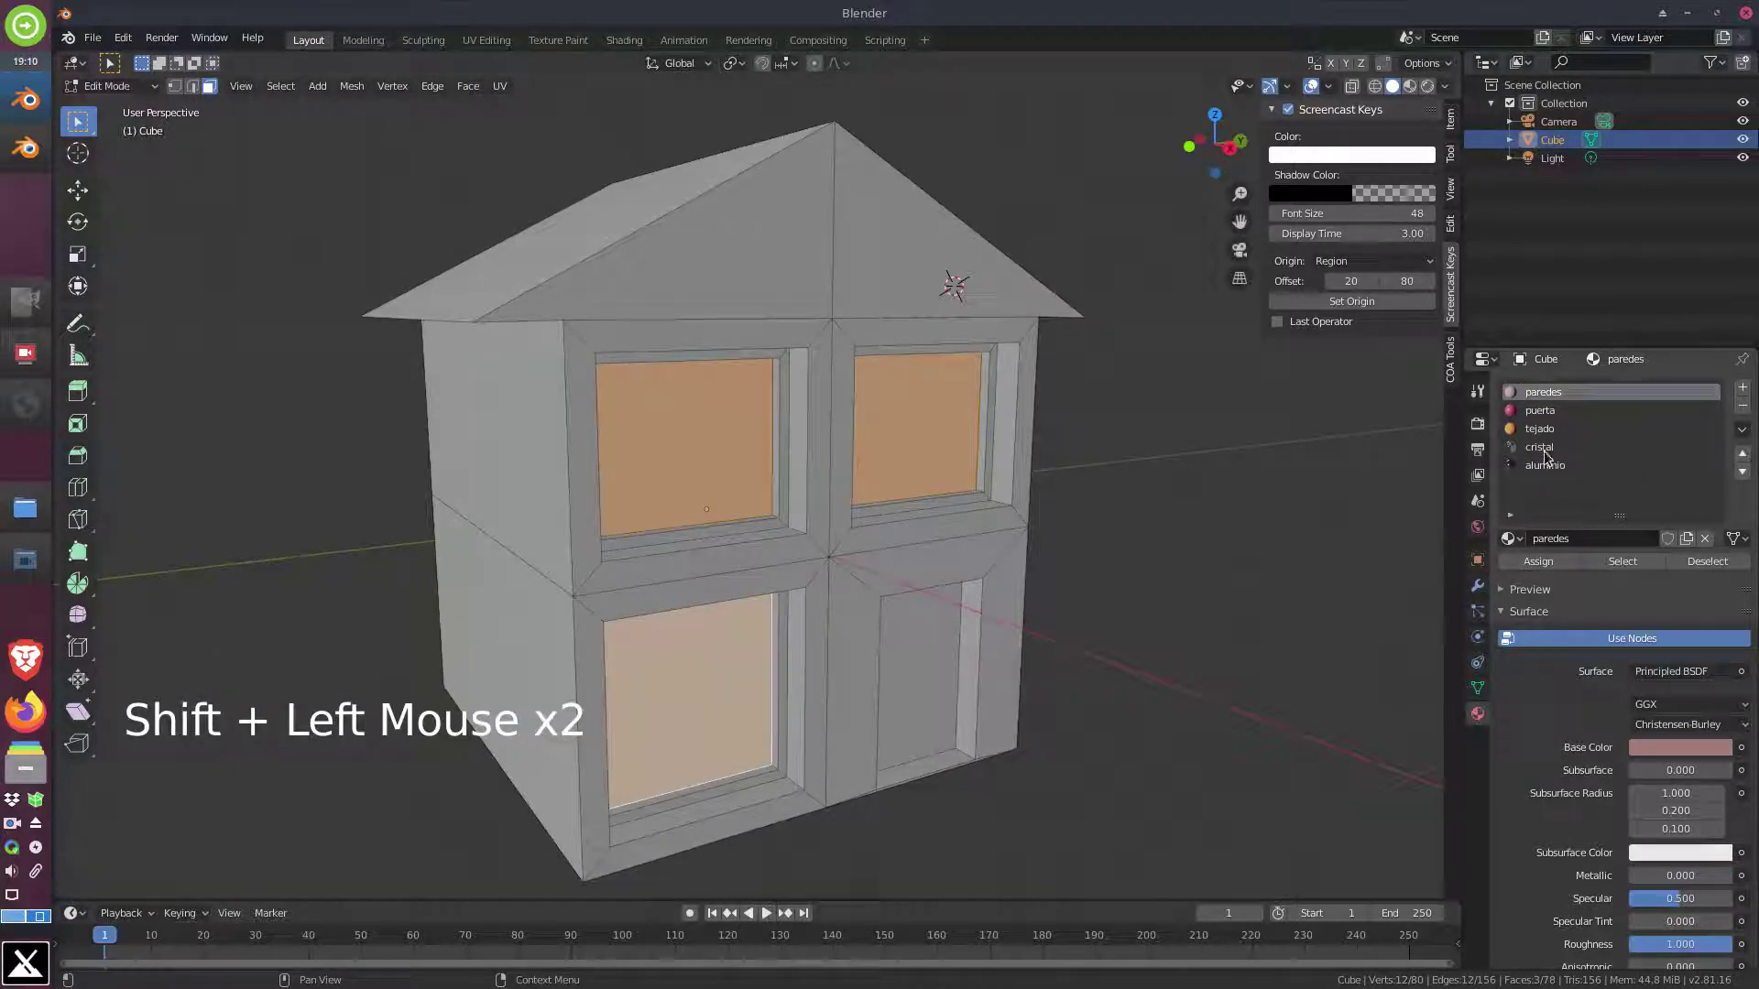
click(1551, 454)
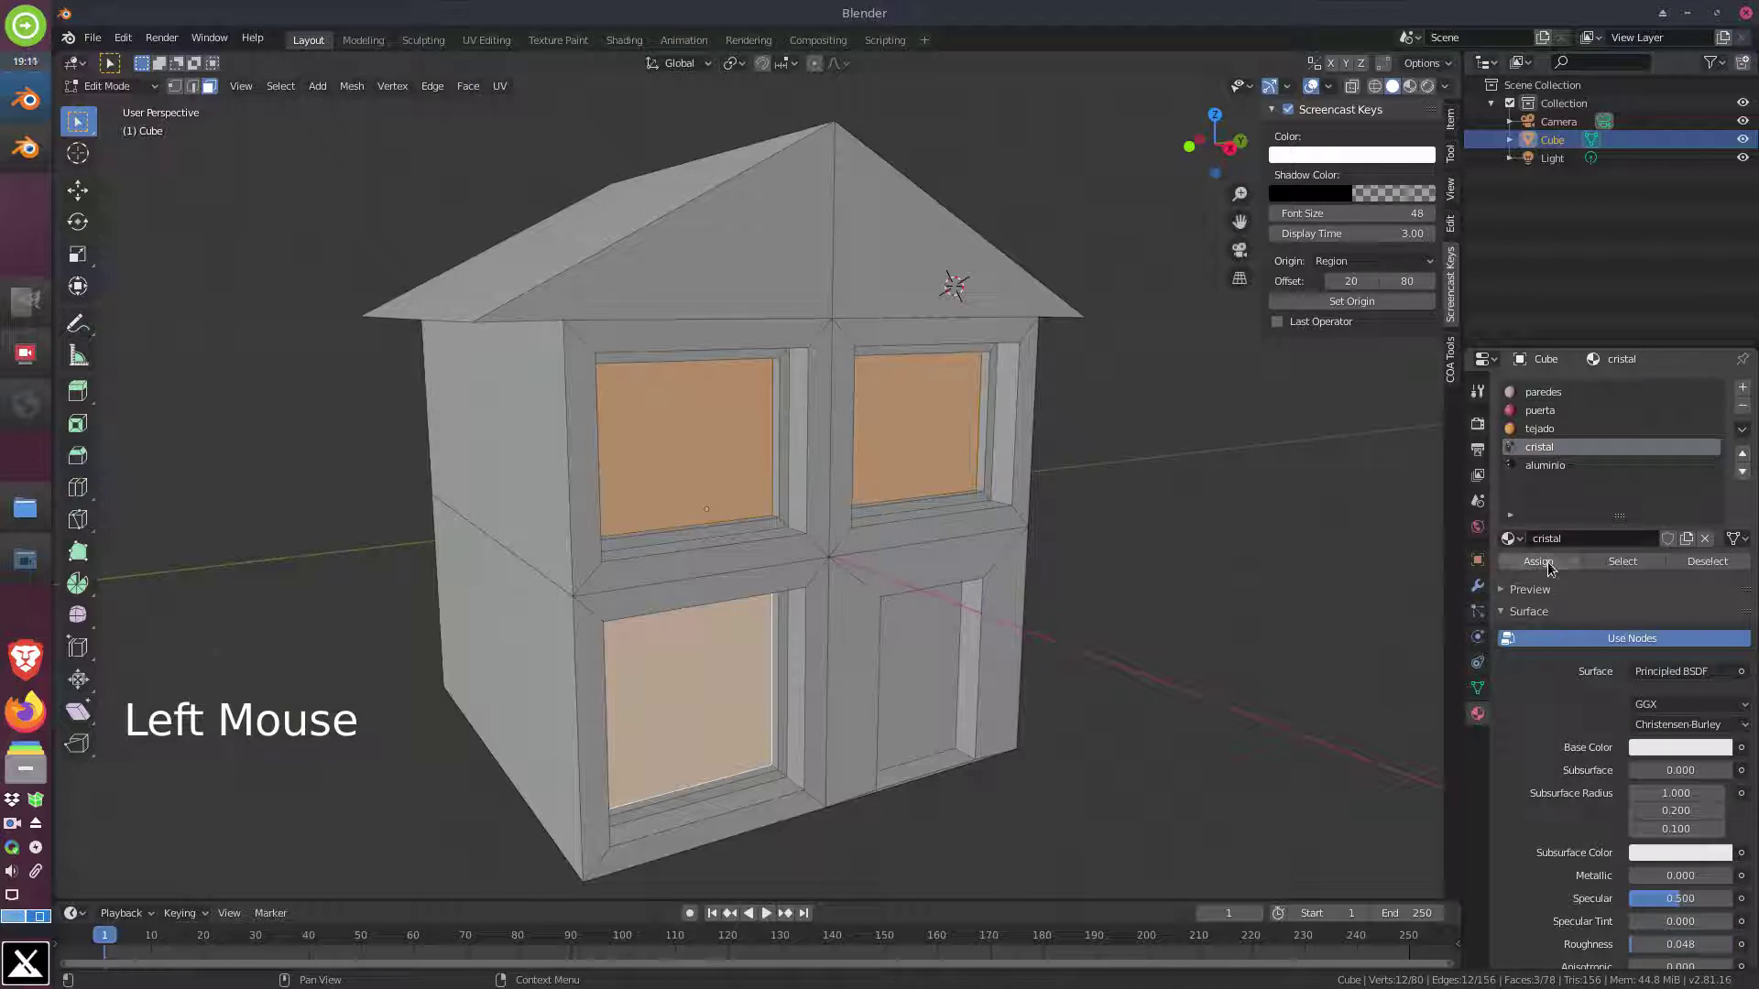
click(1554, 565)
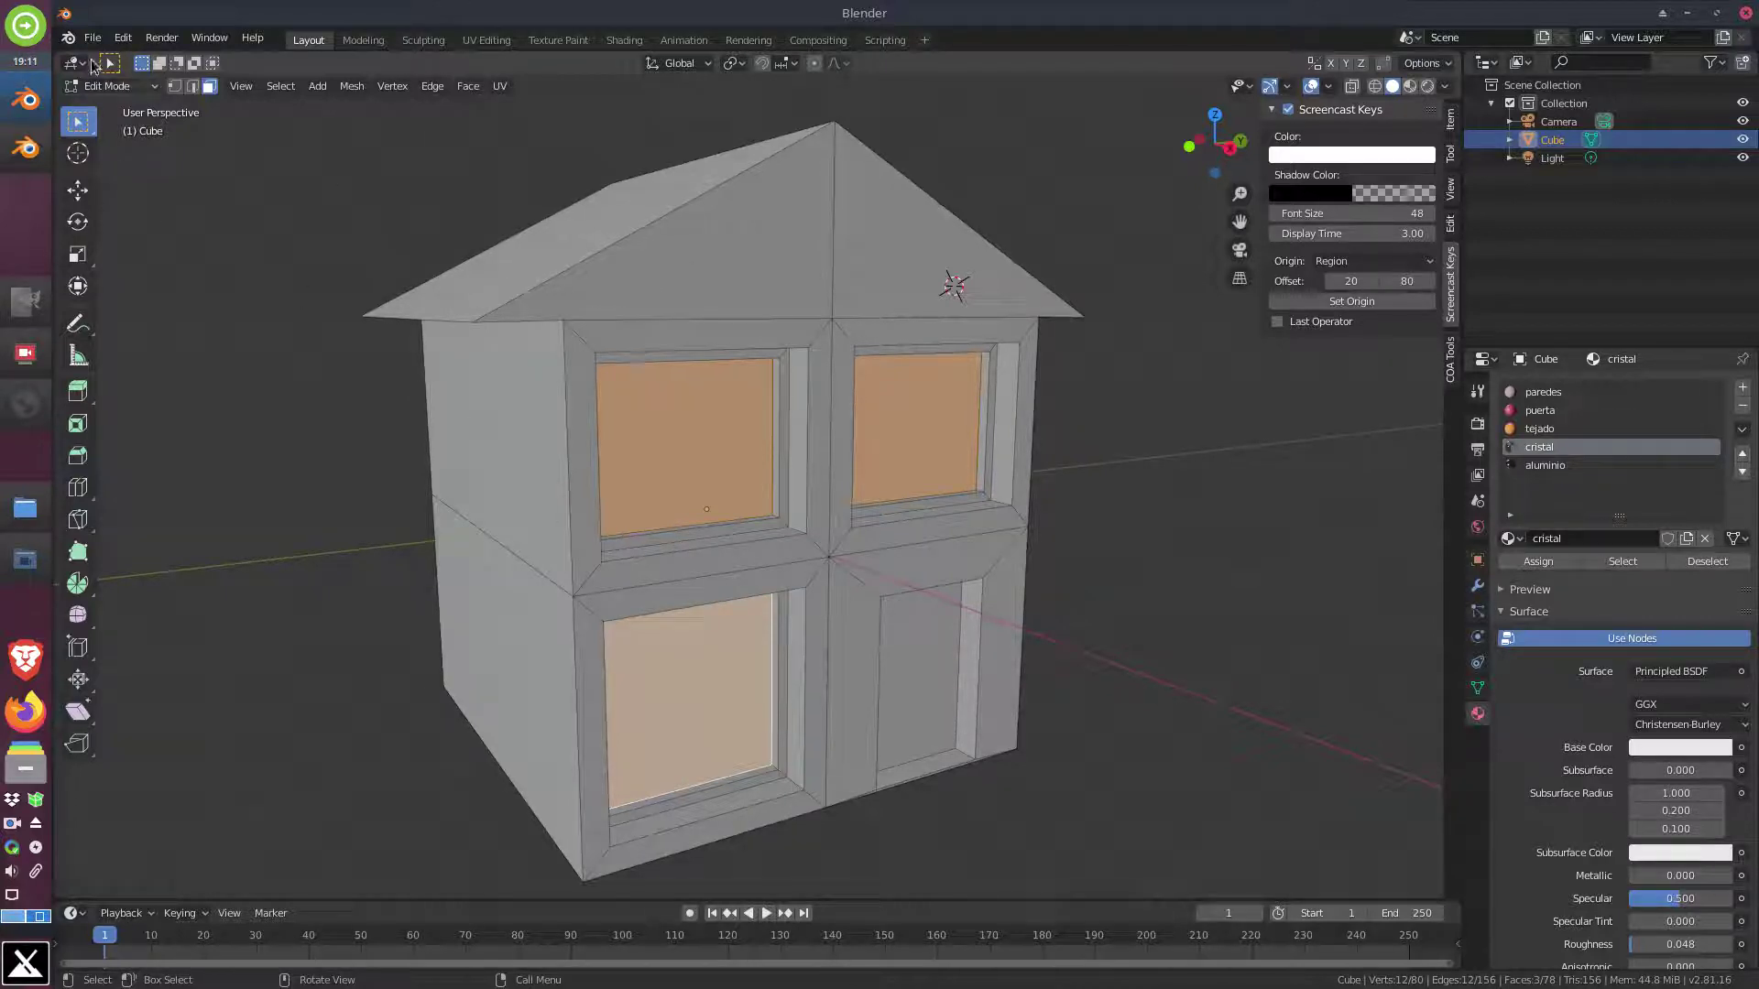
click(105, 40)
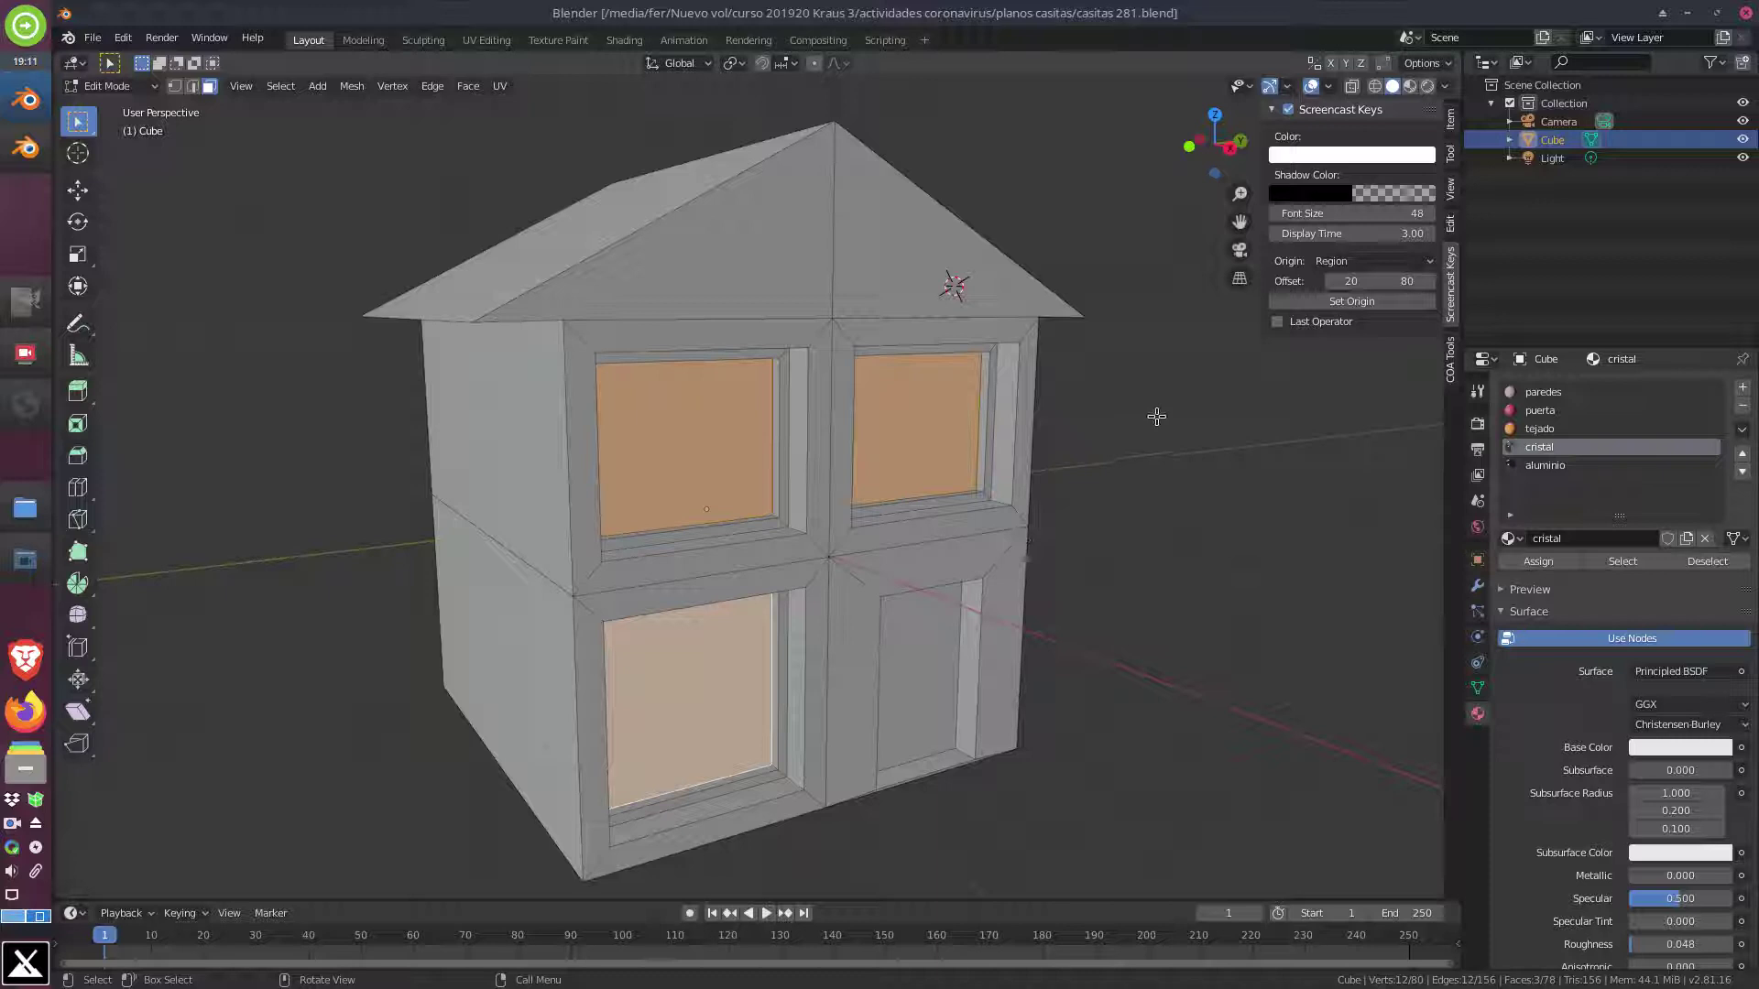
Assign the cristal glass material to the selected window panes and deselect them
key(z)
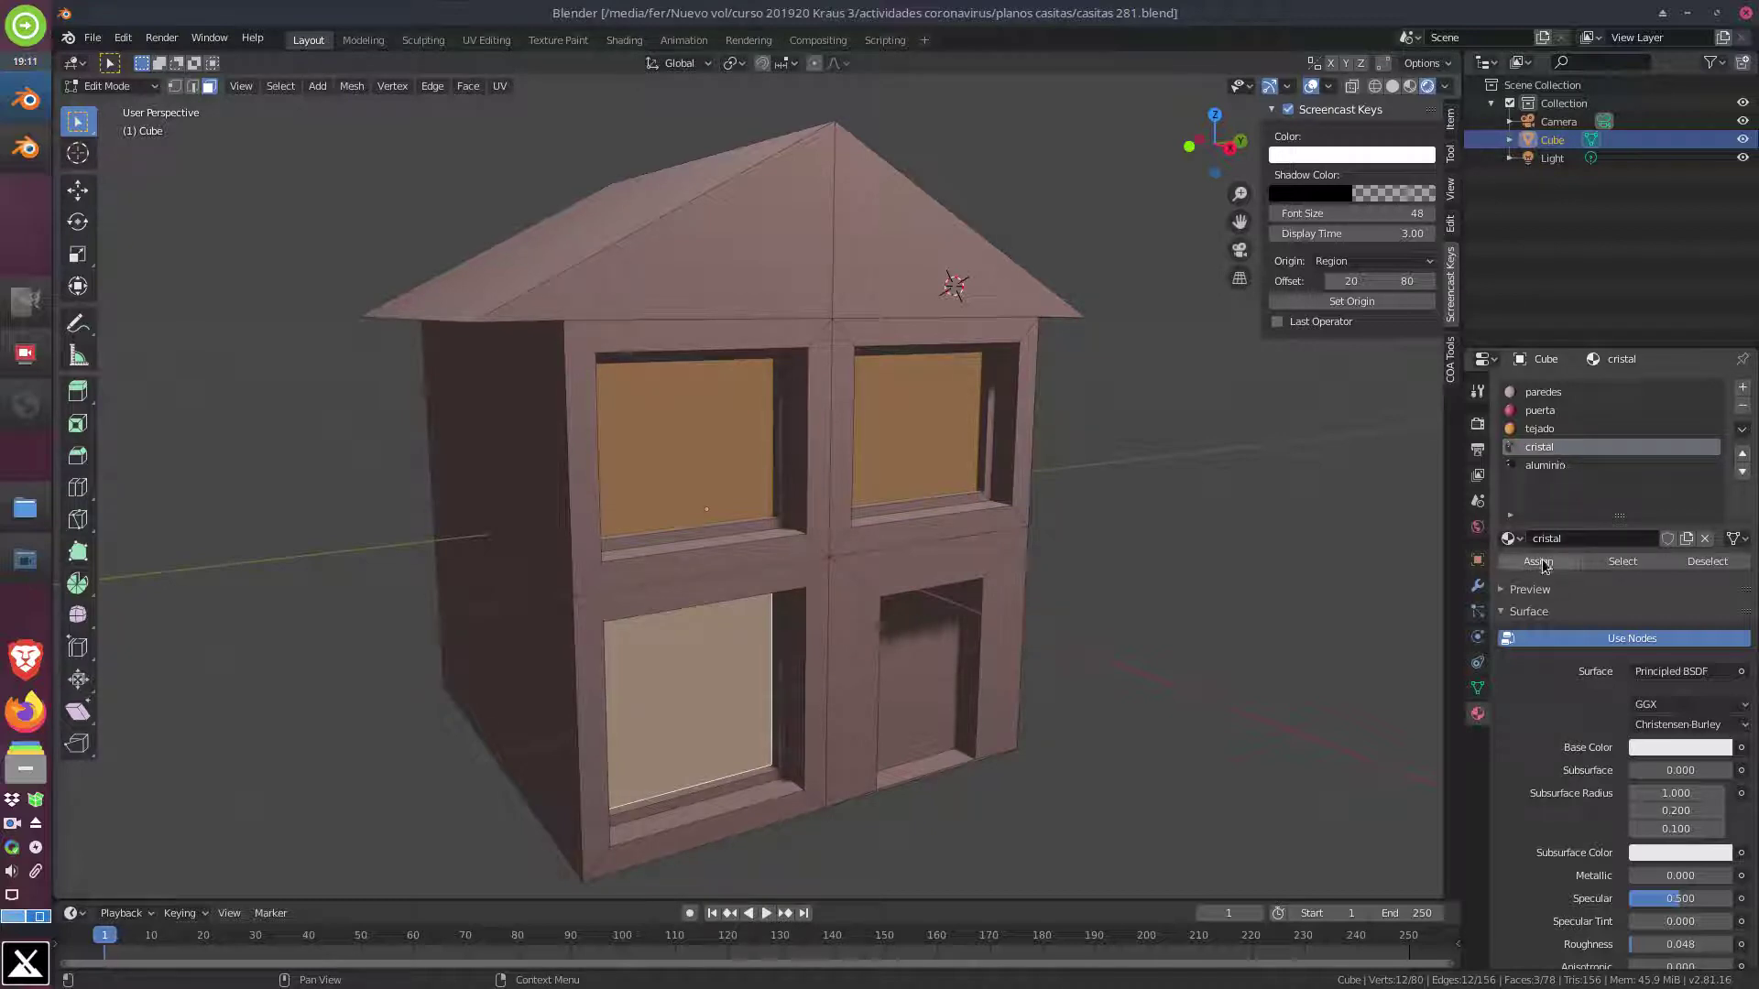
click(1549, 563)
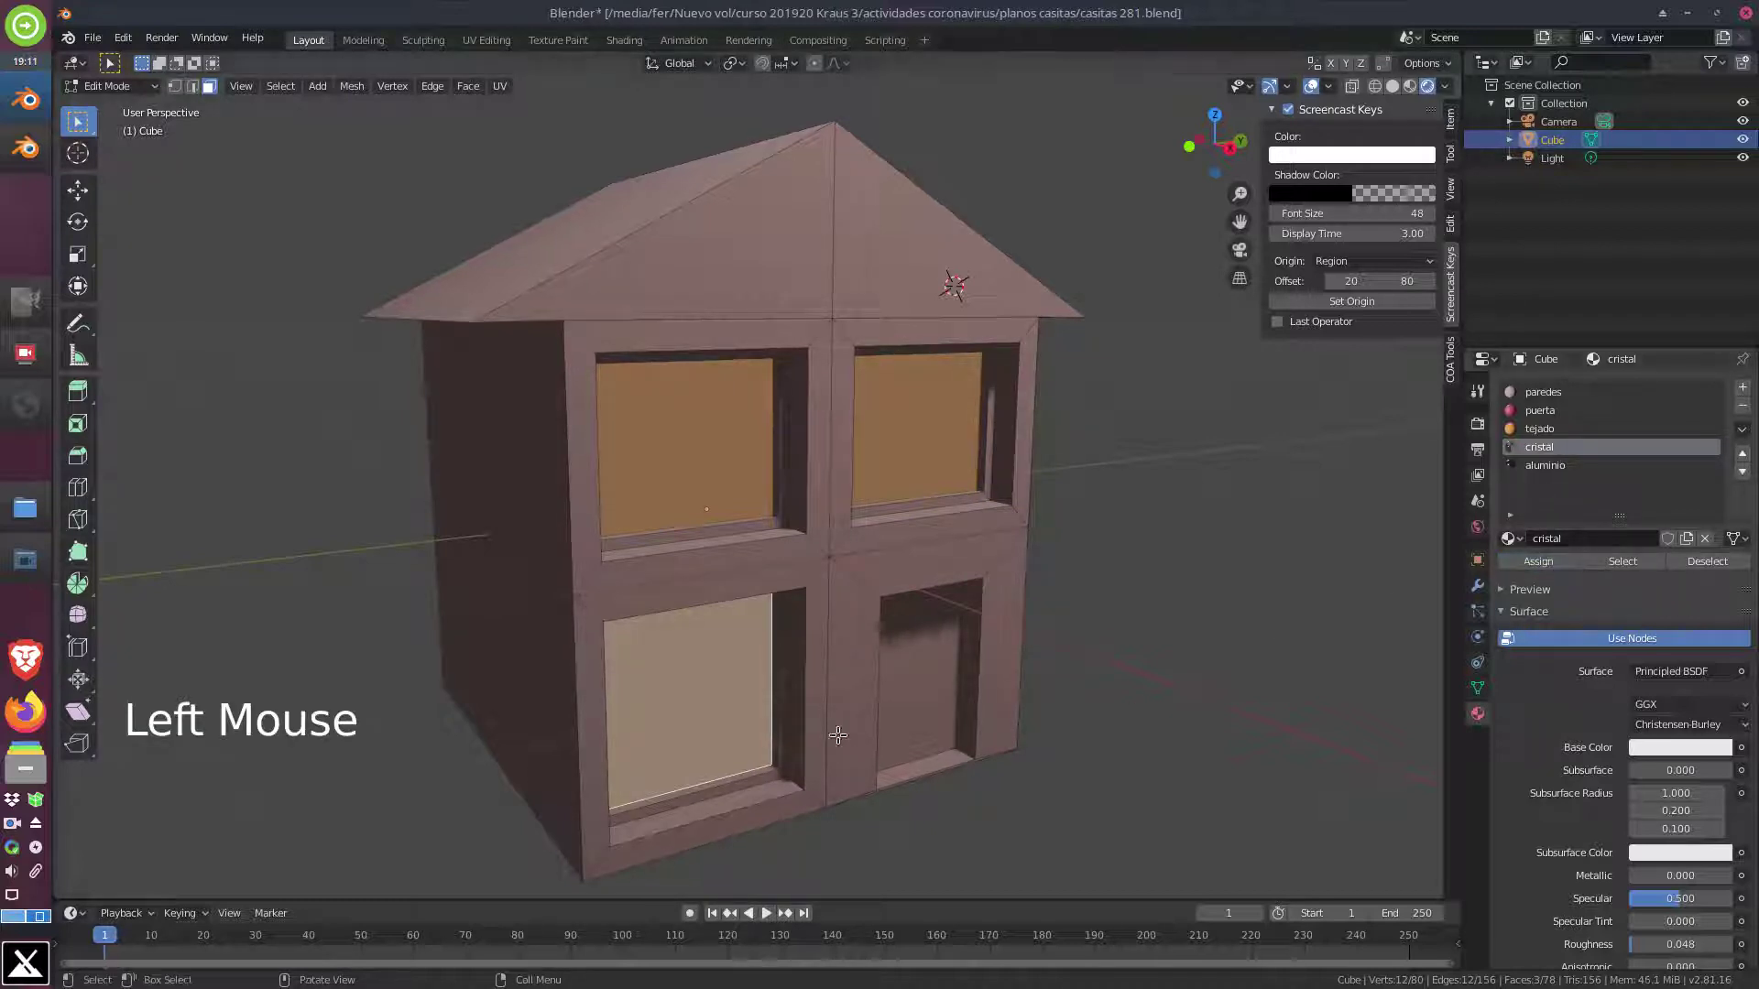
key(a)
key(a)
key(a)
key(a)
key(a)
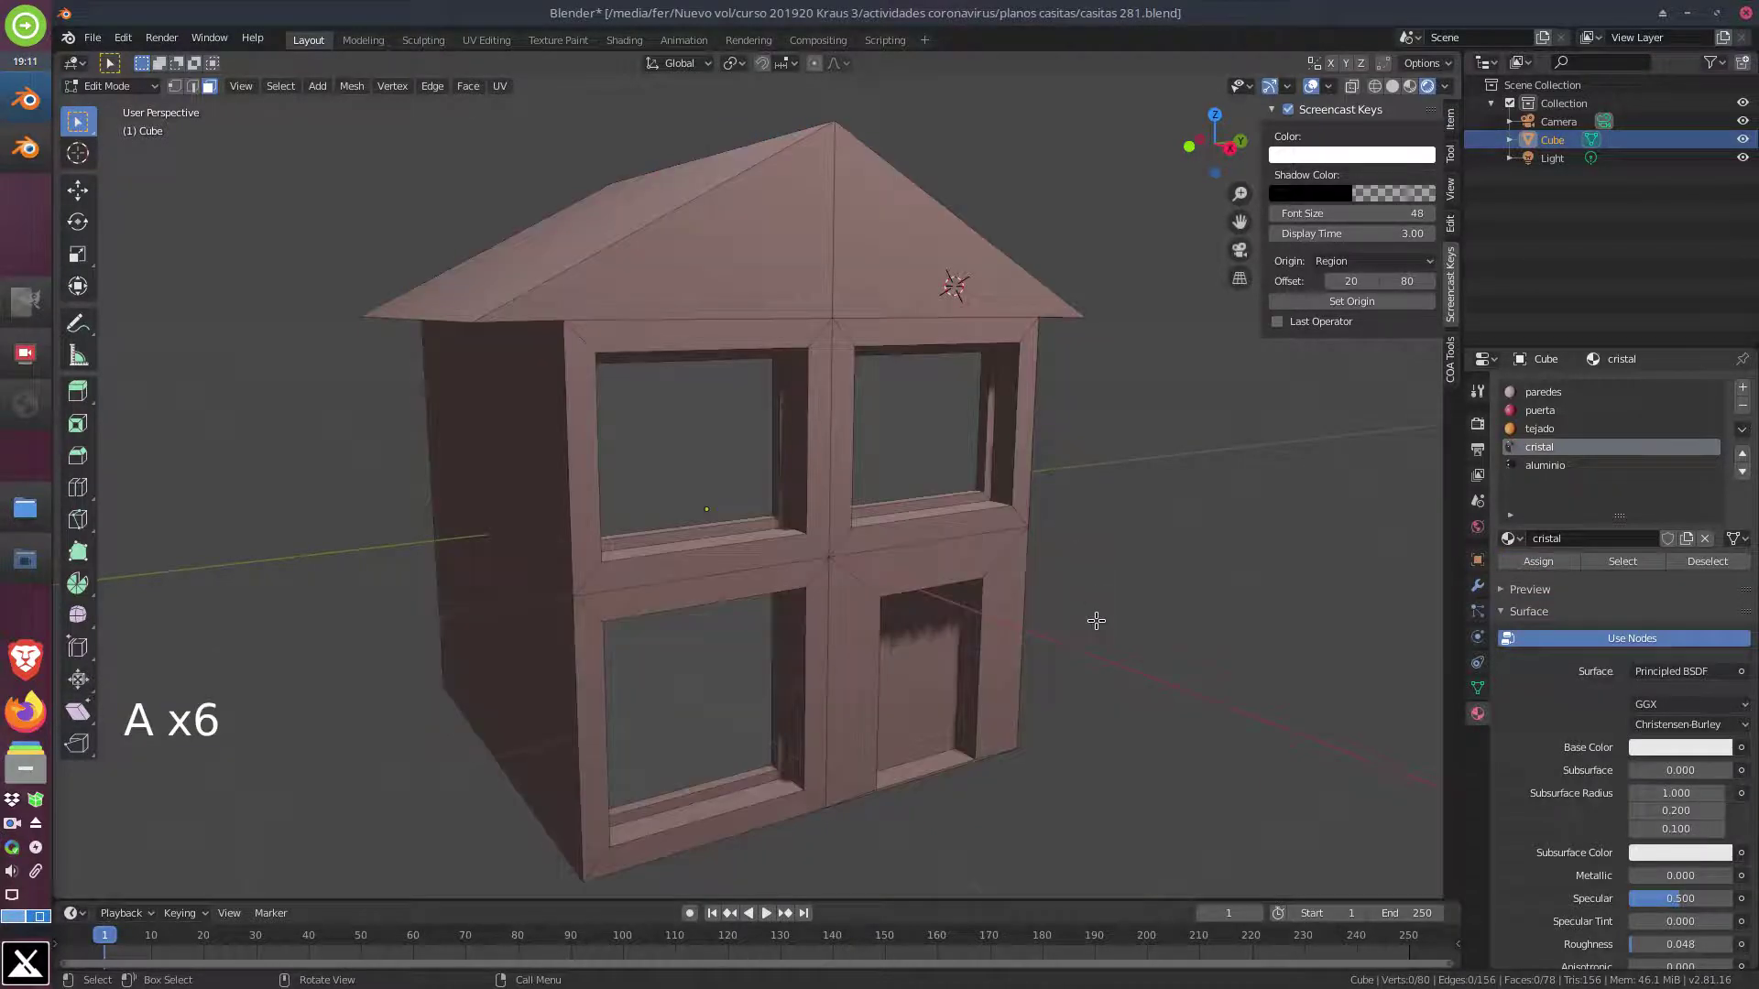
middle_click(1101, 617)
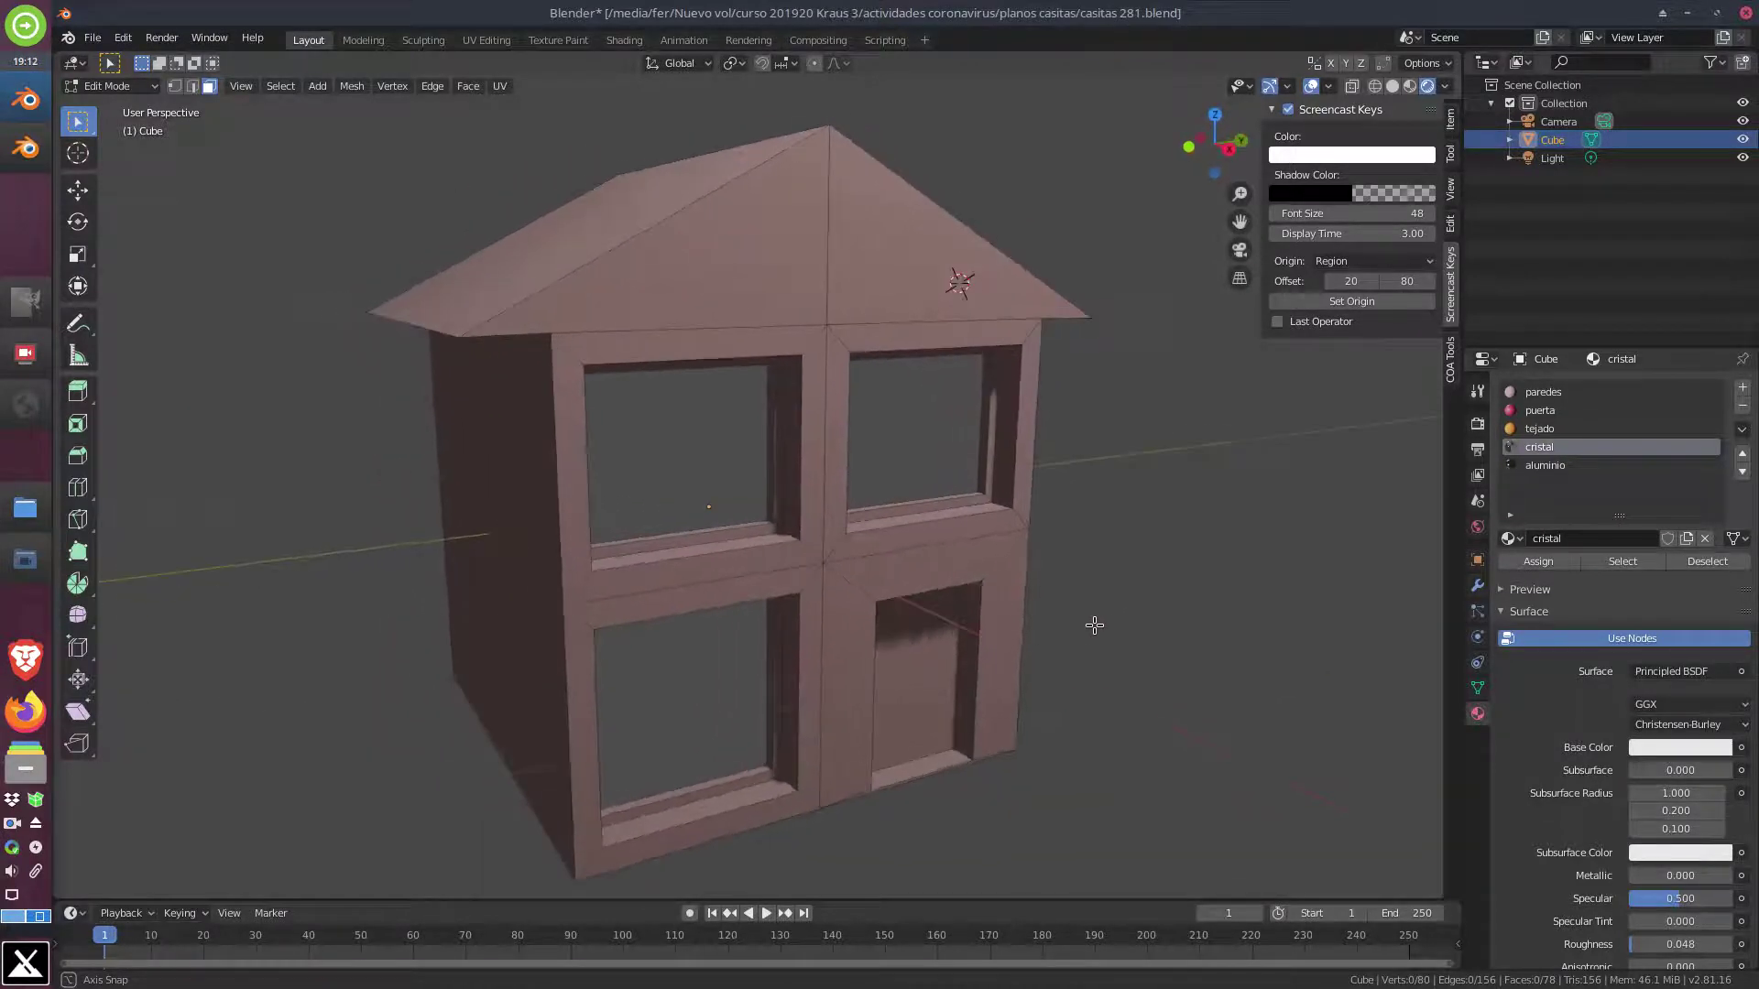
scroll(up, 3)
scroll(down, 3)
scroll(up, 3)
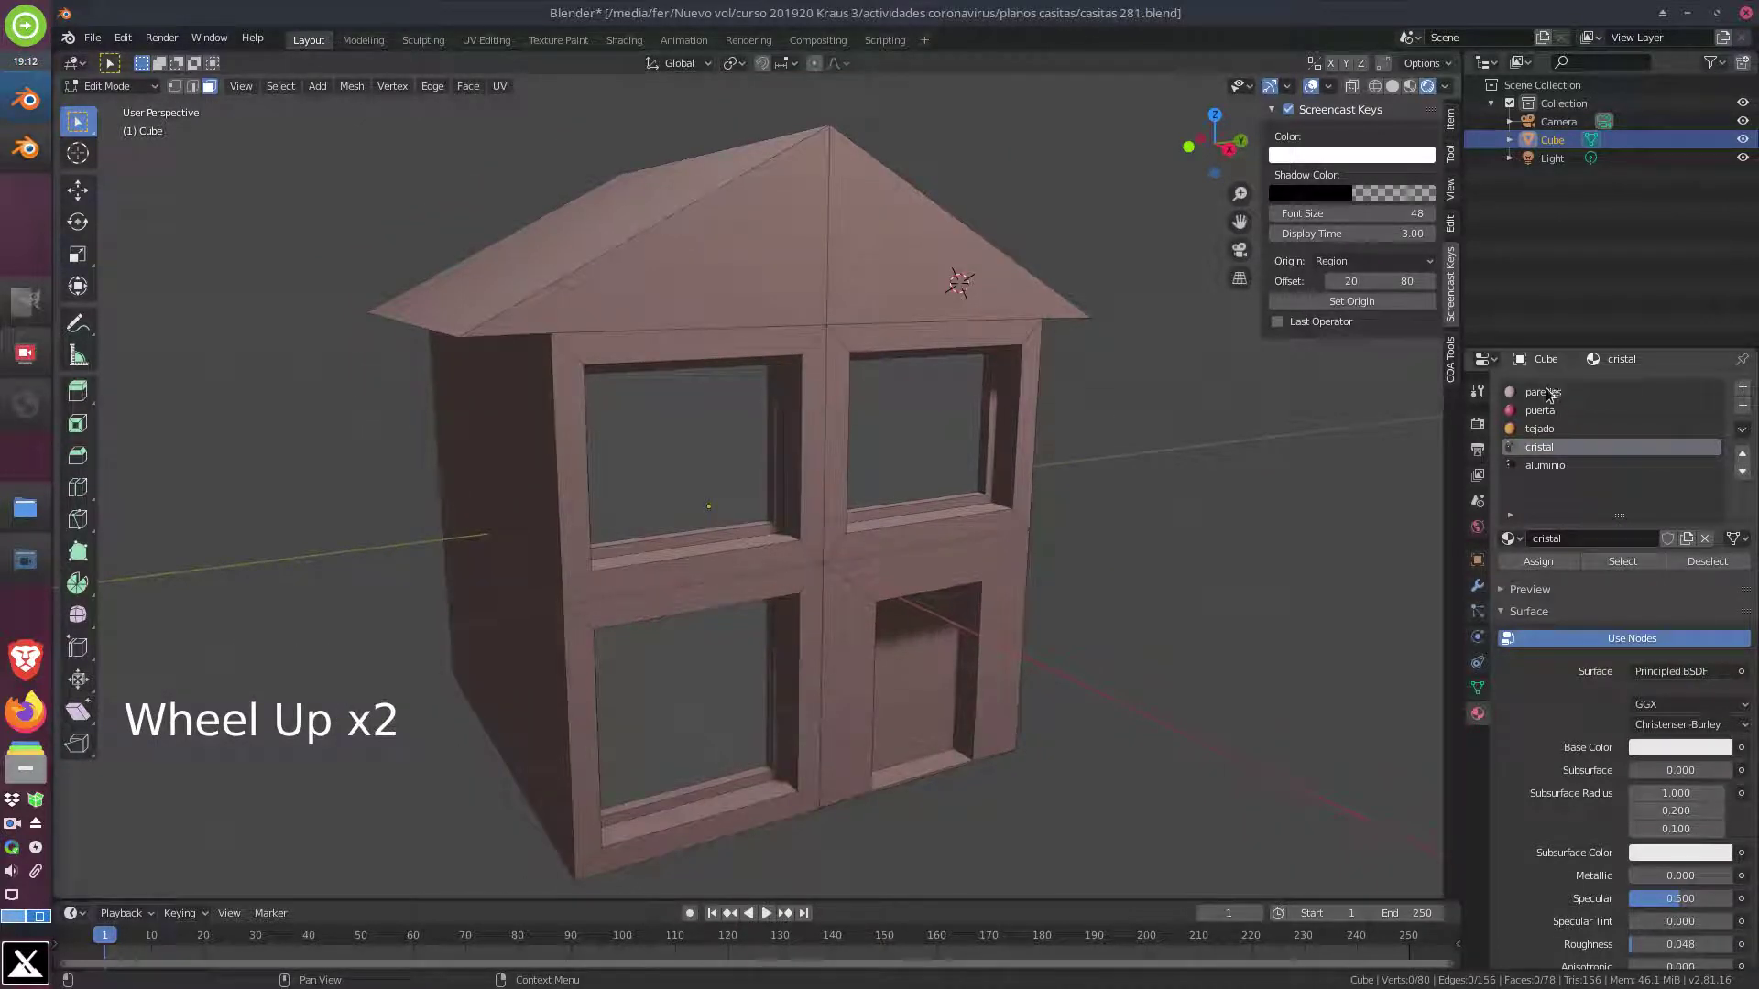
Change the paredes wall material's Base Color from pink to a muted beige grey
click(1560, 396)
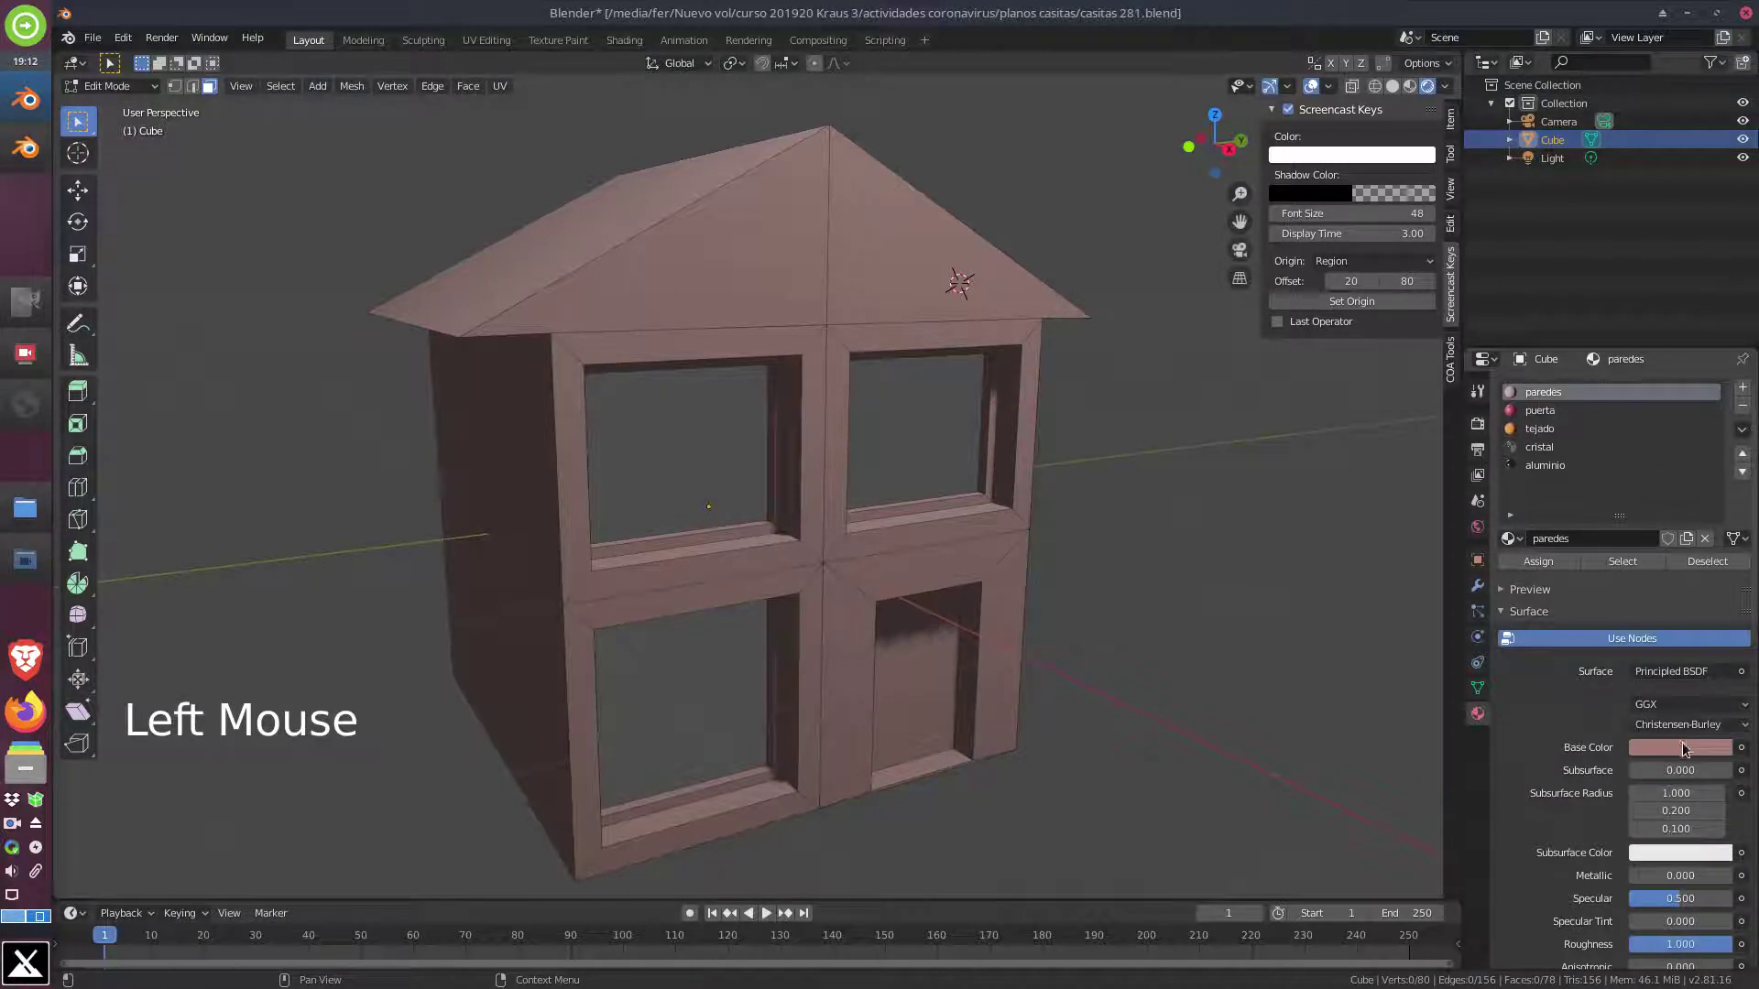
click(1692, 747)
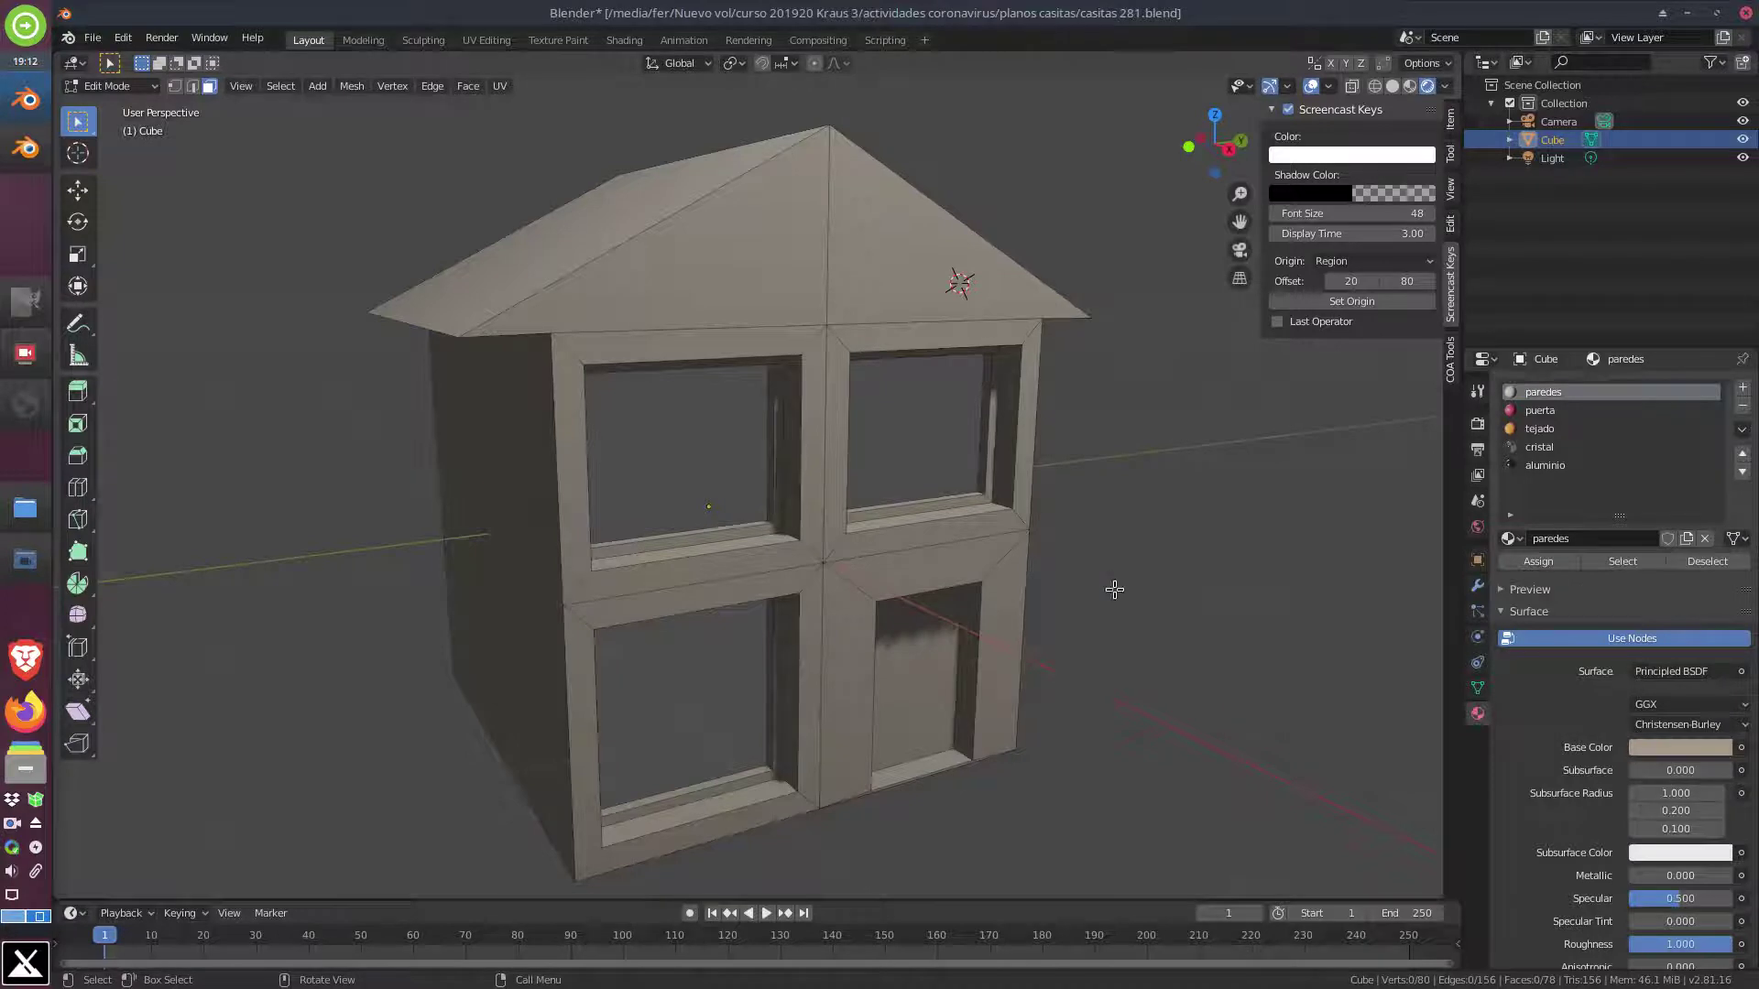
scroll(up, 3)
middle_click(987, 591)
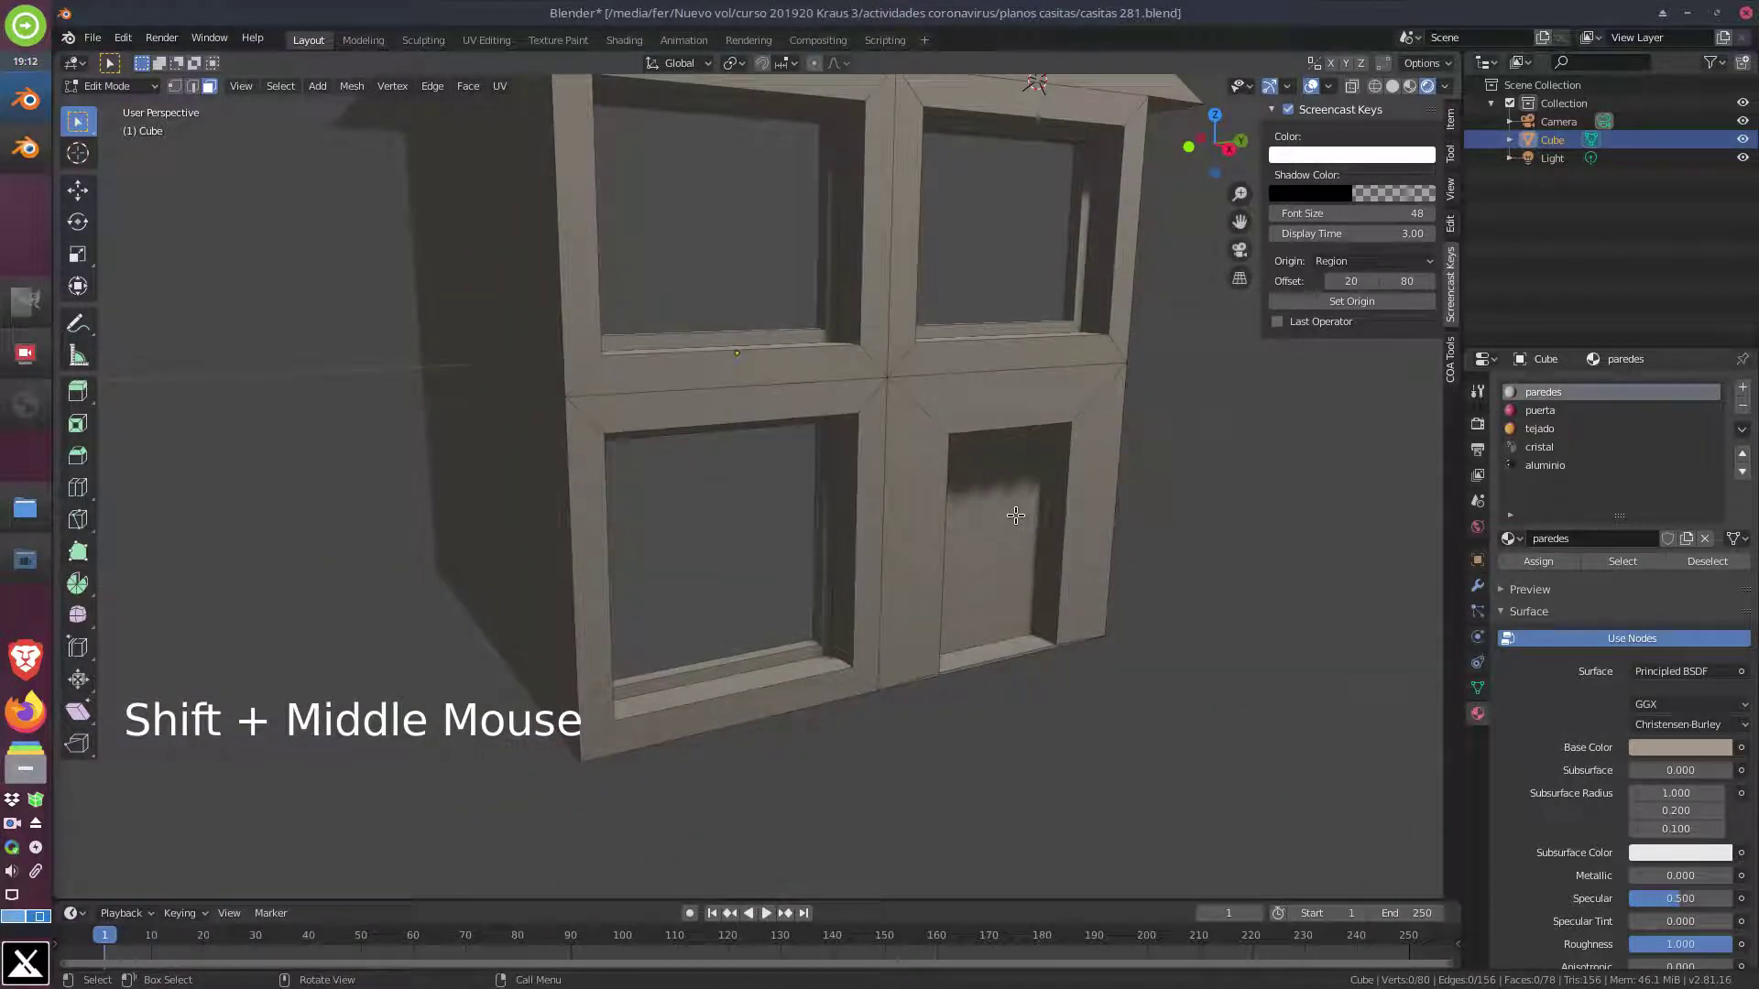
key(Escape)
key(a)
key(a)
key(a)
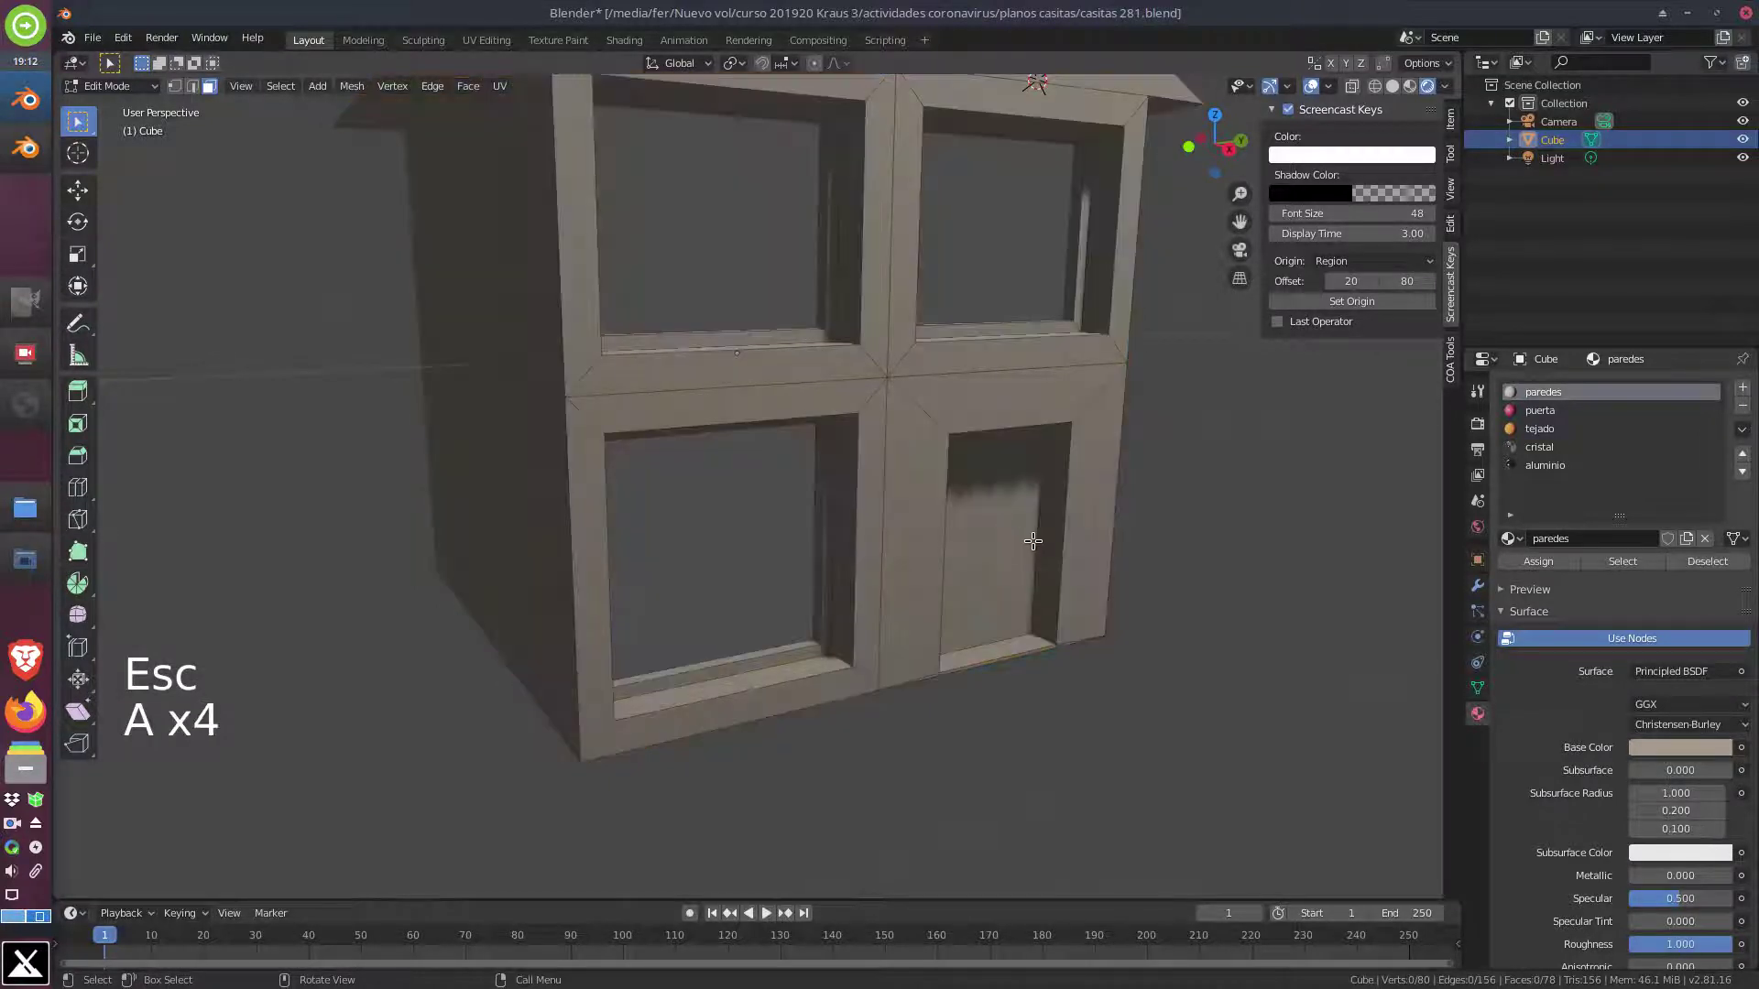
middle_click(1021, 544)
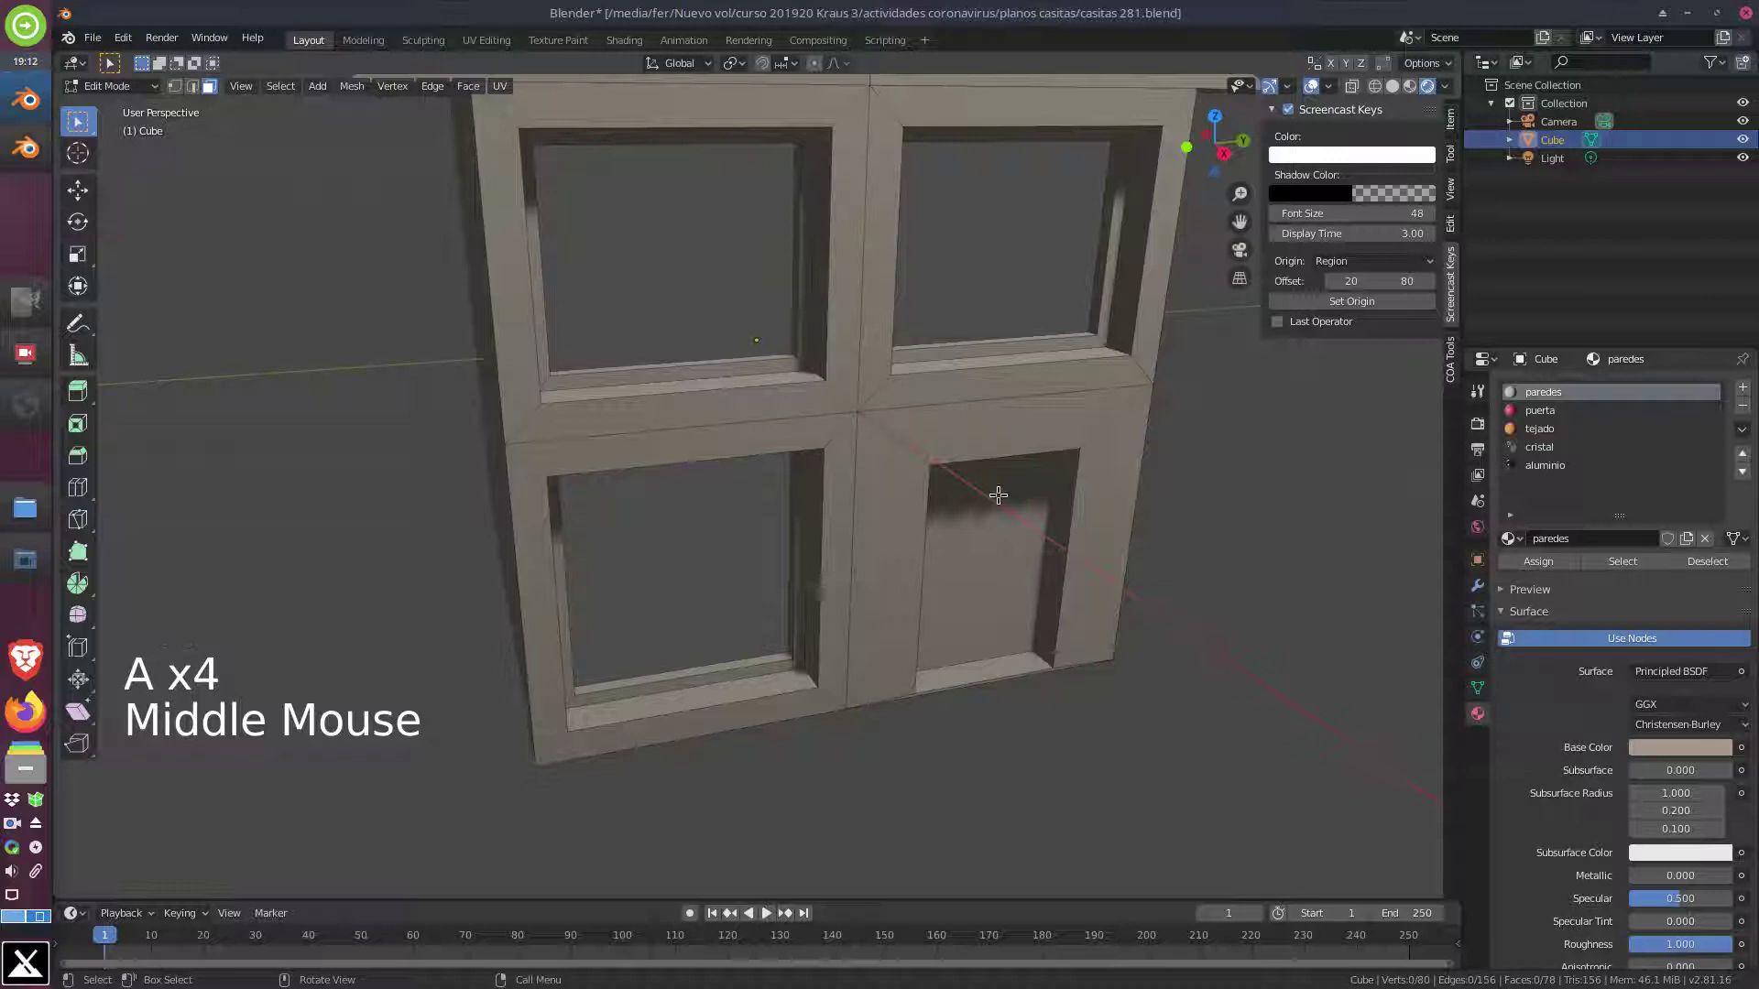
Select the door face and assign it the crimson puerta material
click(984, 520)
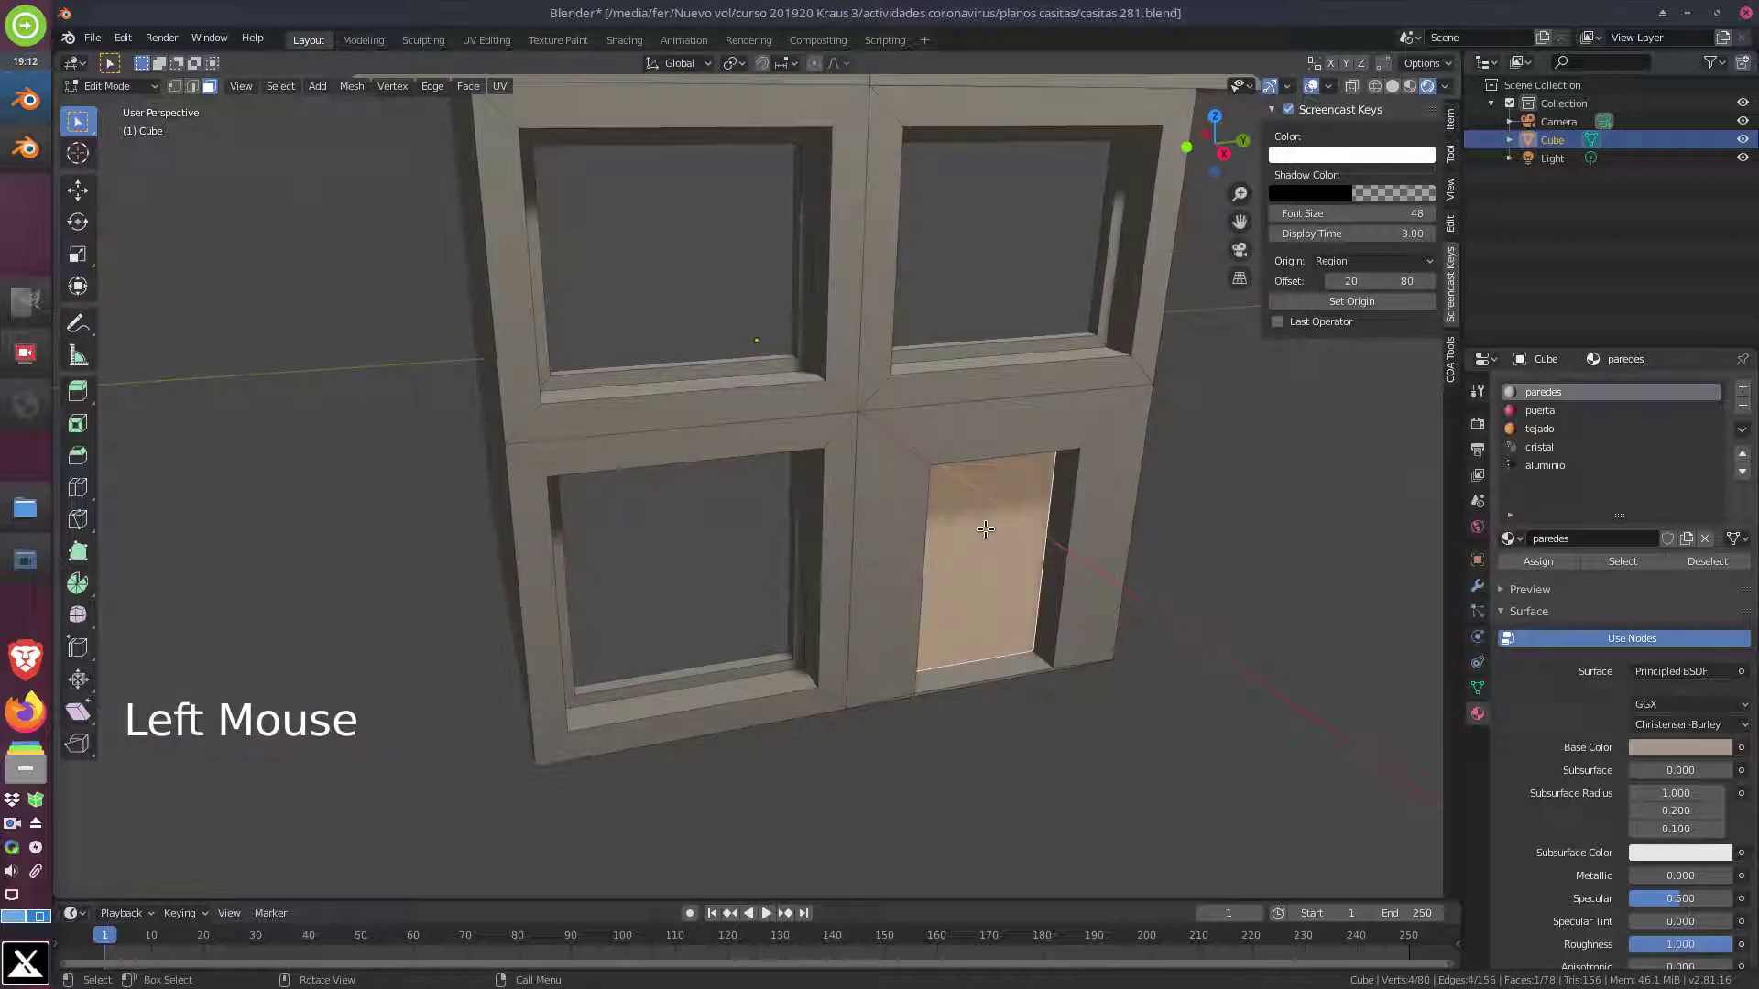
middle_click(1007, 525)
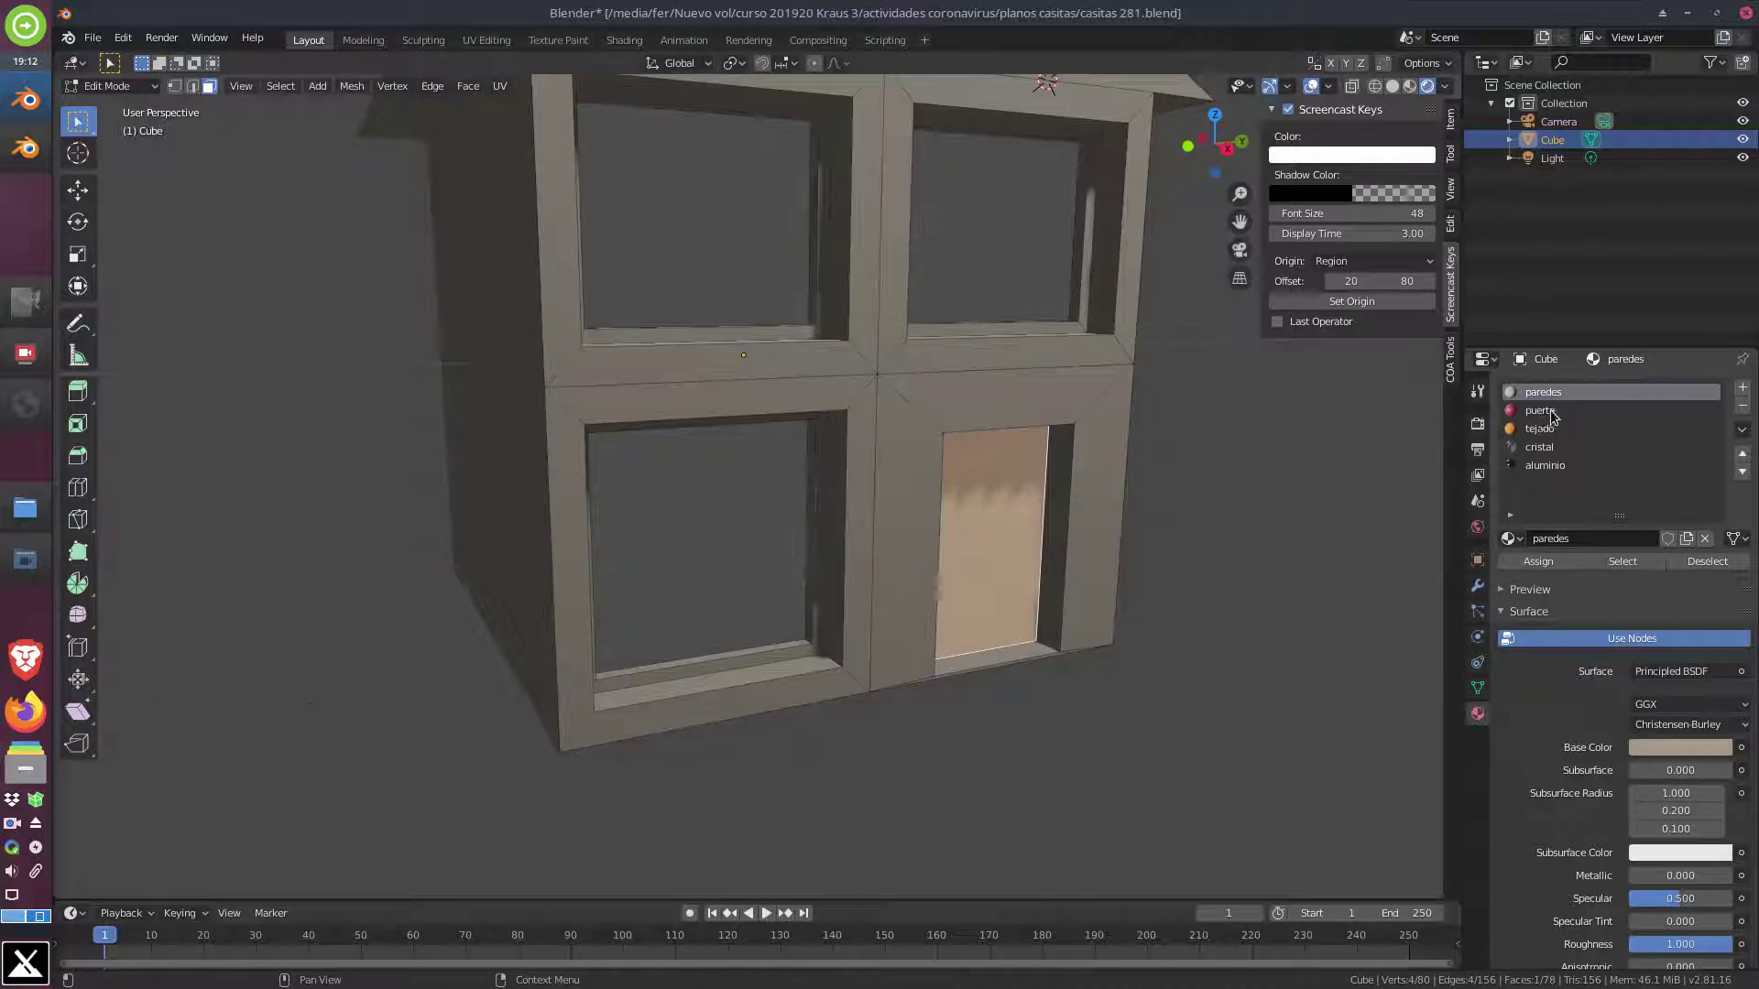
click(1556, 415)
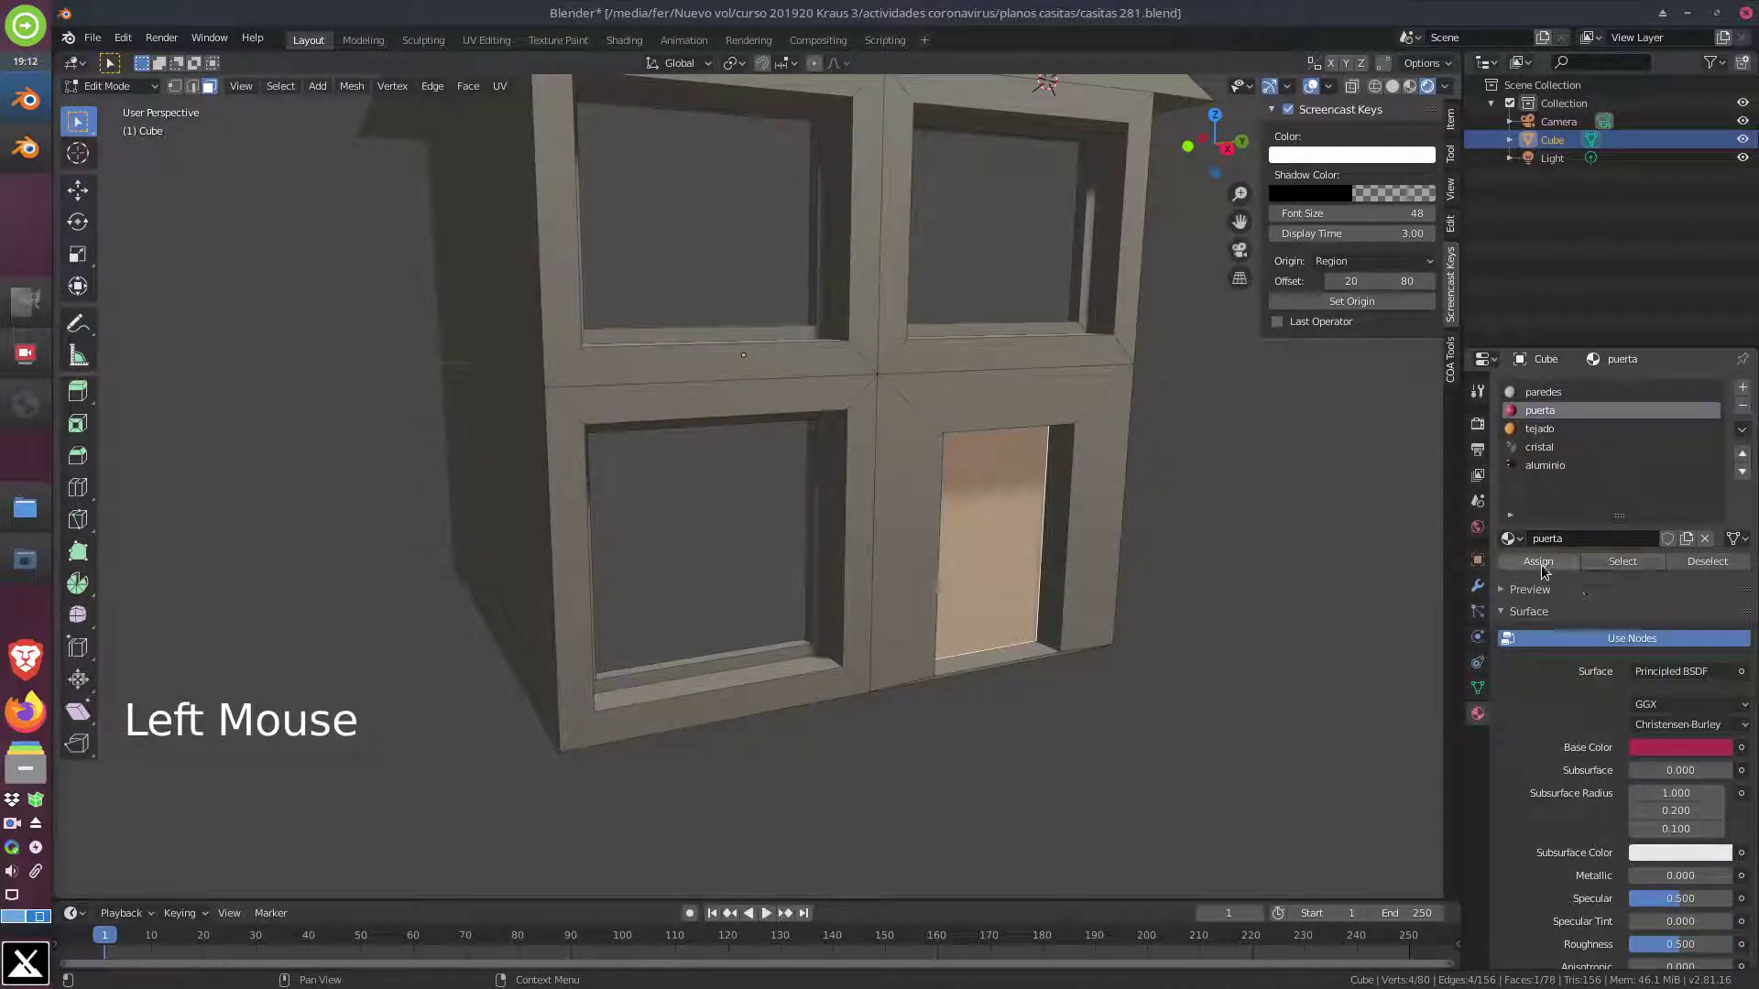
click(1546, 570)
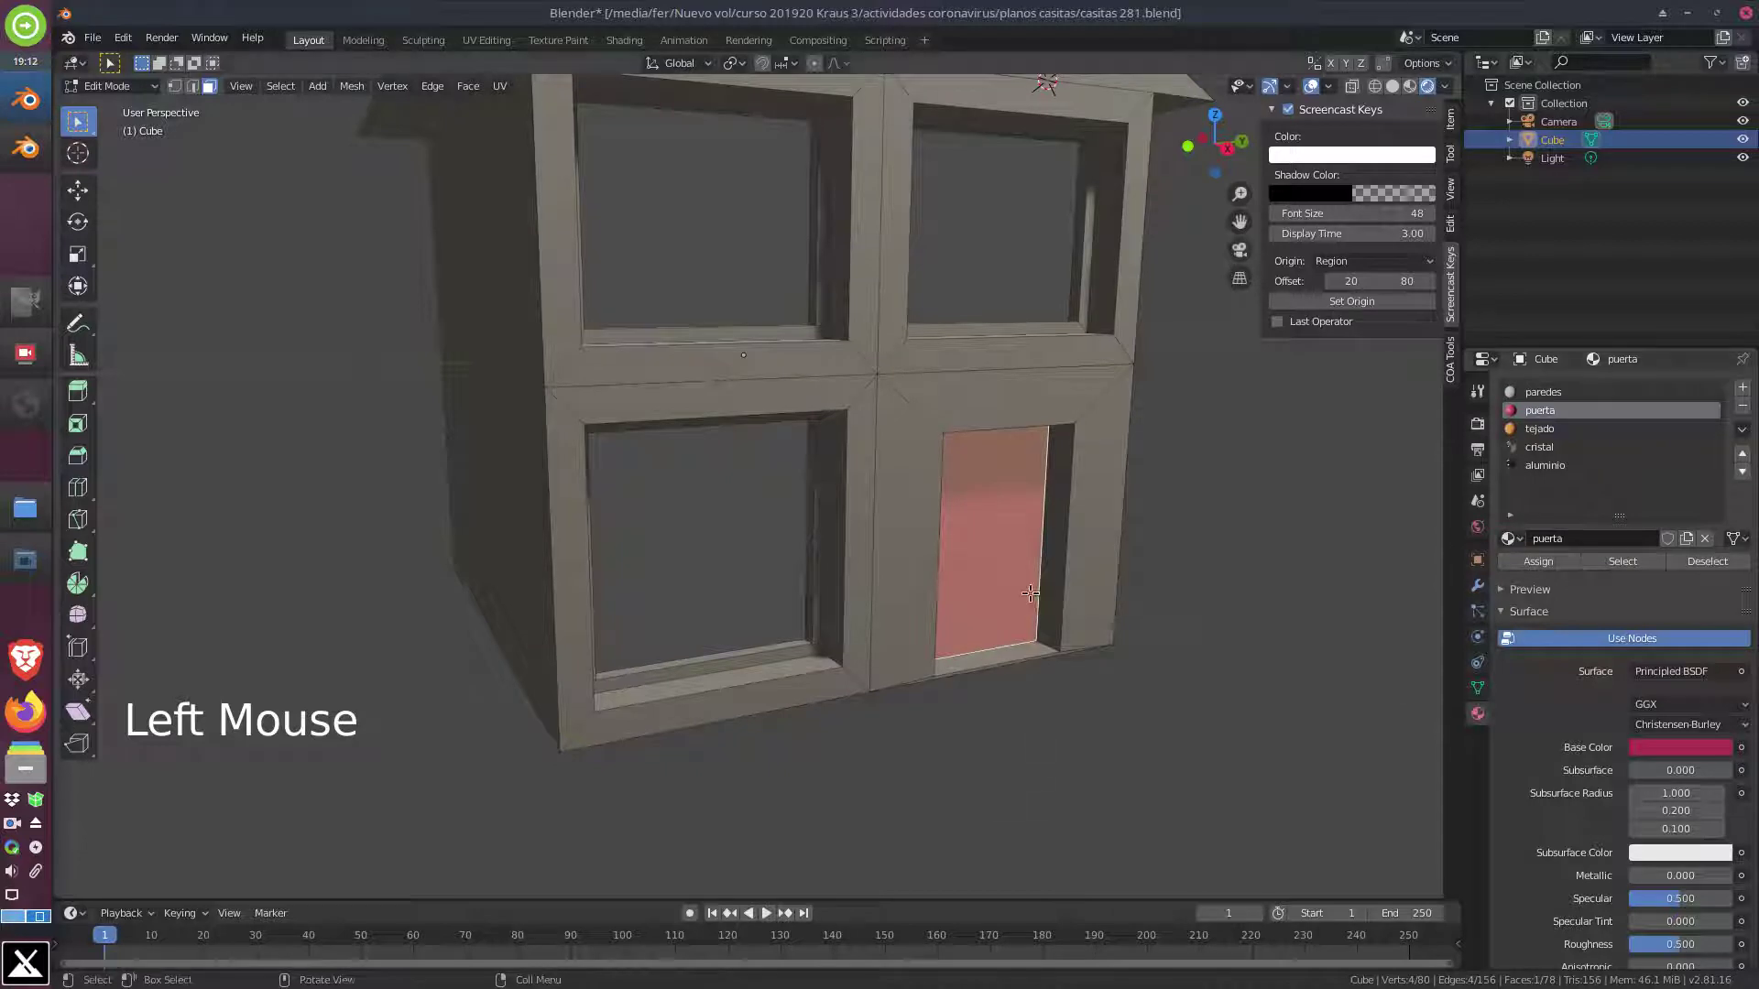
middle_click(933, 503)
middle_click(876, 498)
click(670, 200)
Shift-select all the roof faces from above, orbiting to reach each side
middle_click(1150, 376)
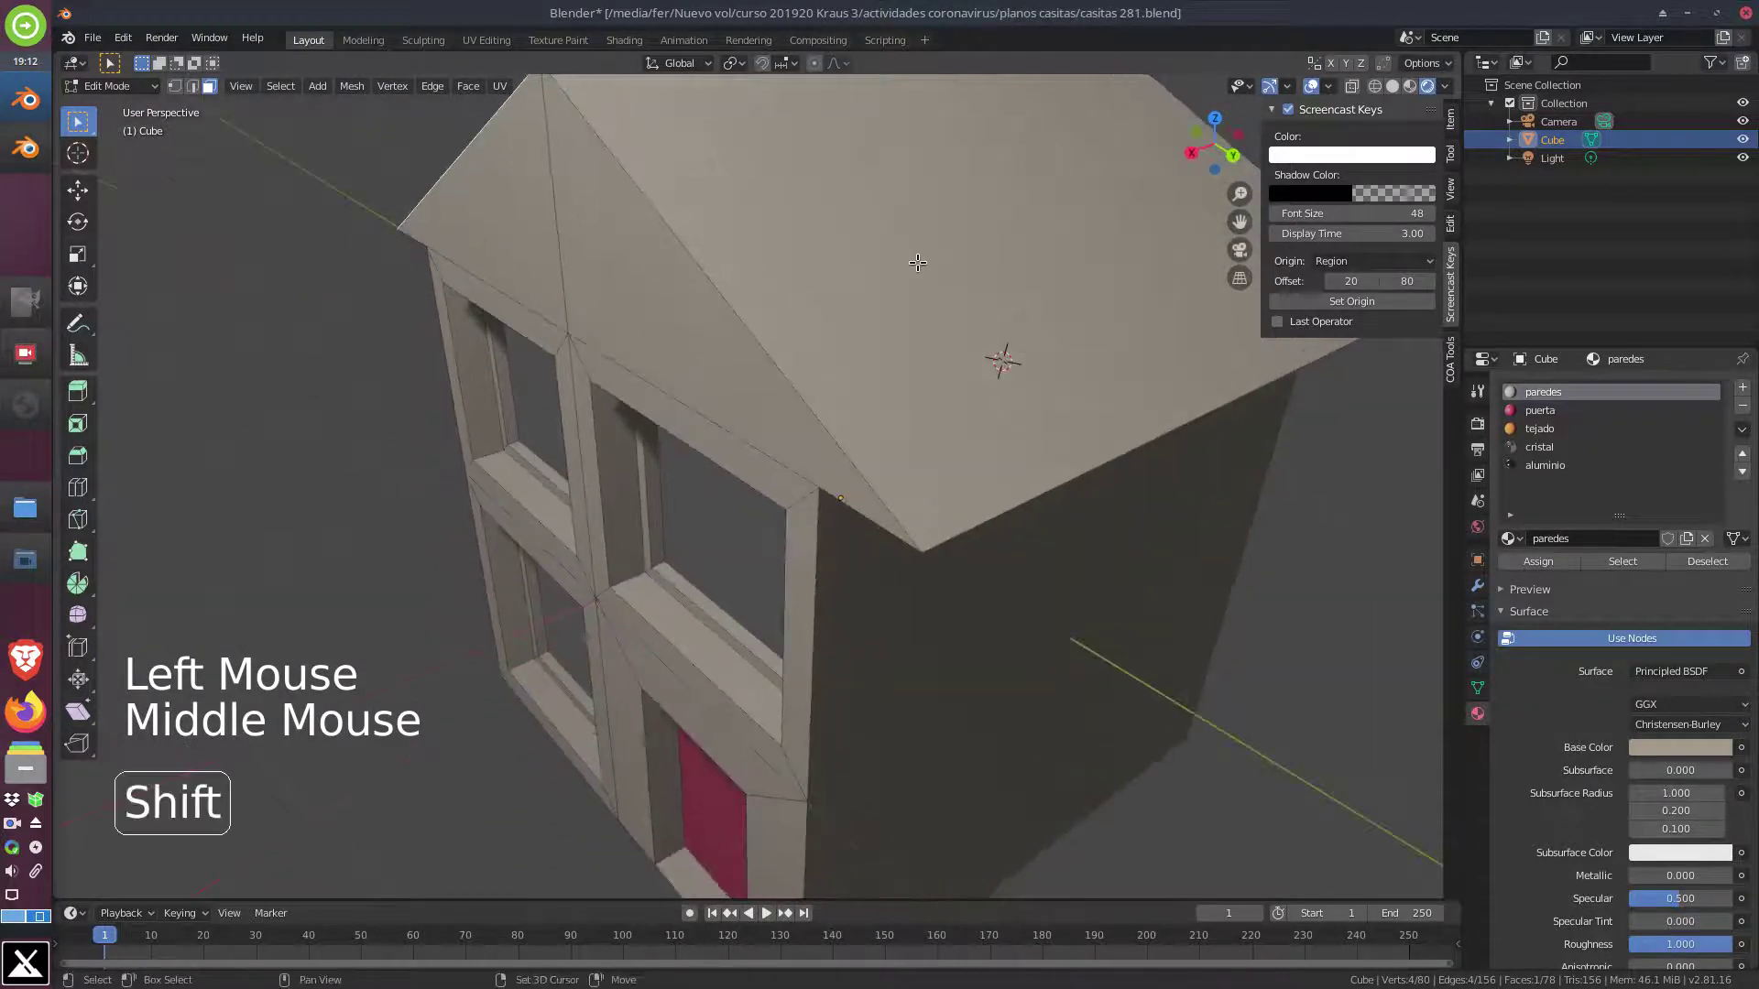
click(919, 259)
click(674, 303)
click(507, 254)
middle_click(432, 303)
click(485, 386)
click(298, 350)
middle_click(1122, 437)
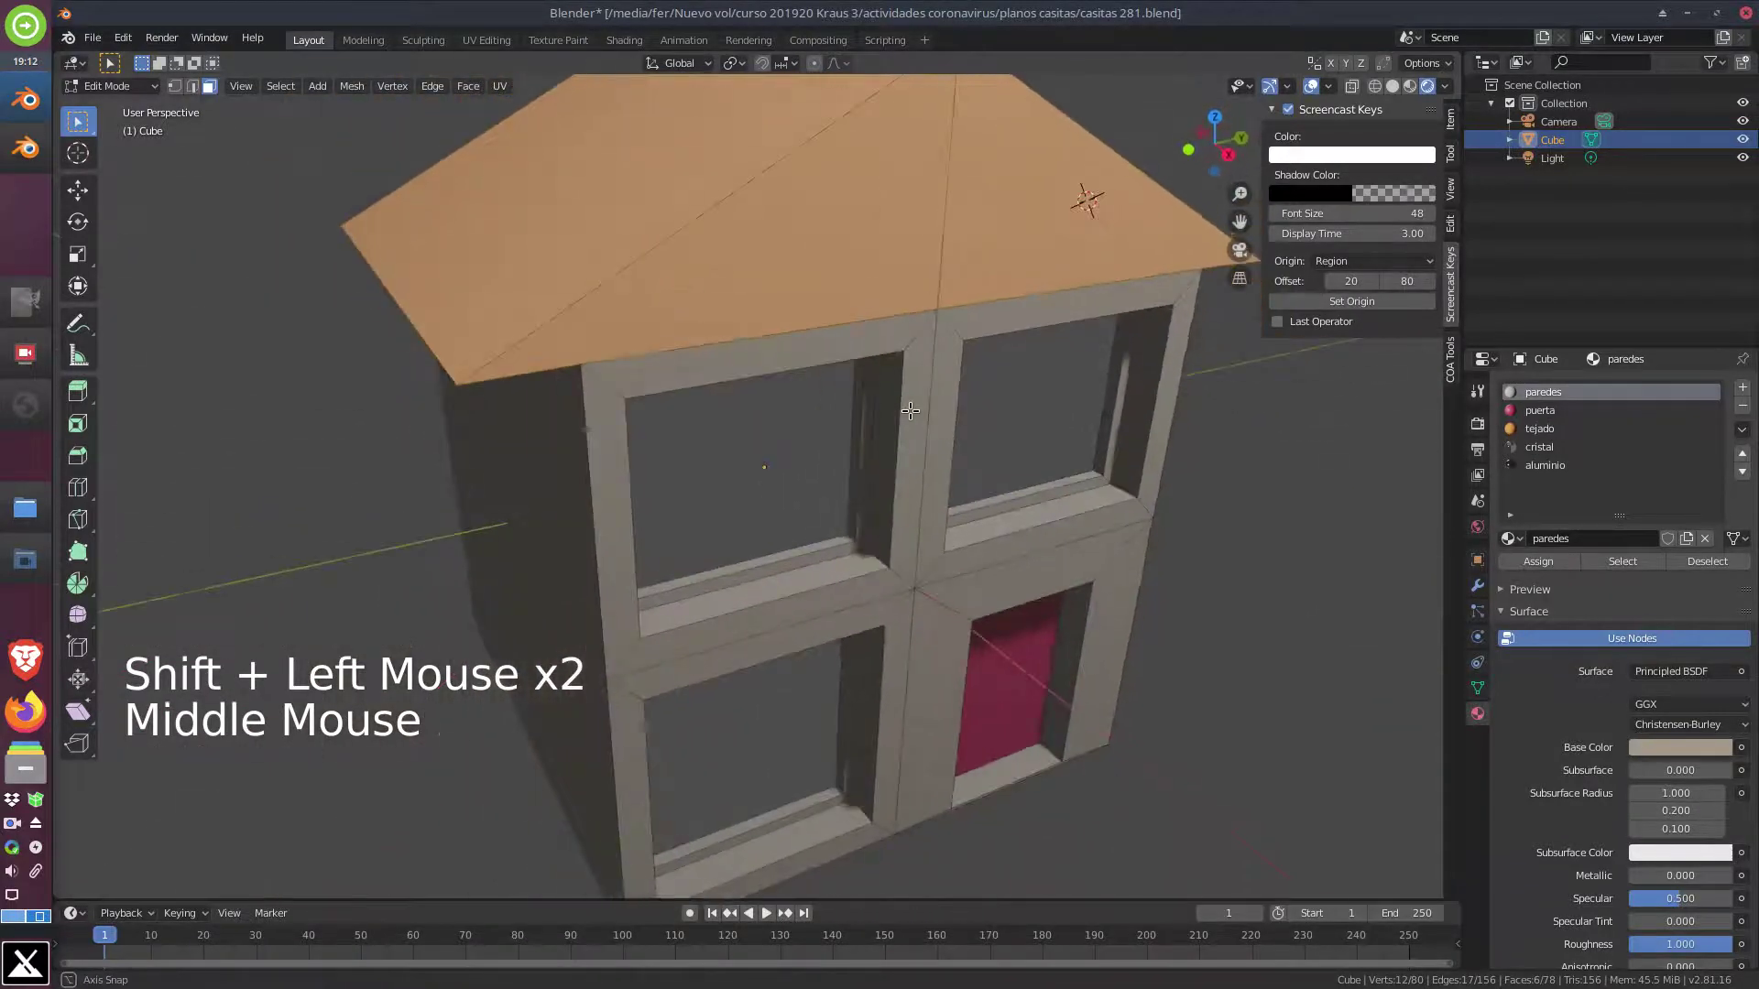
middle_click(945, 386)
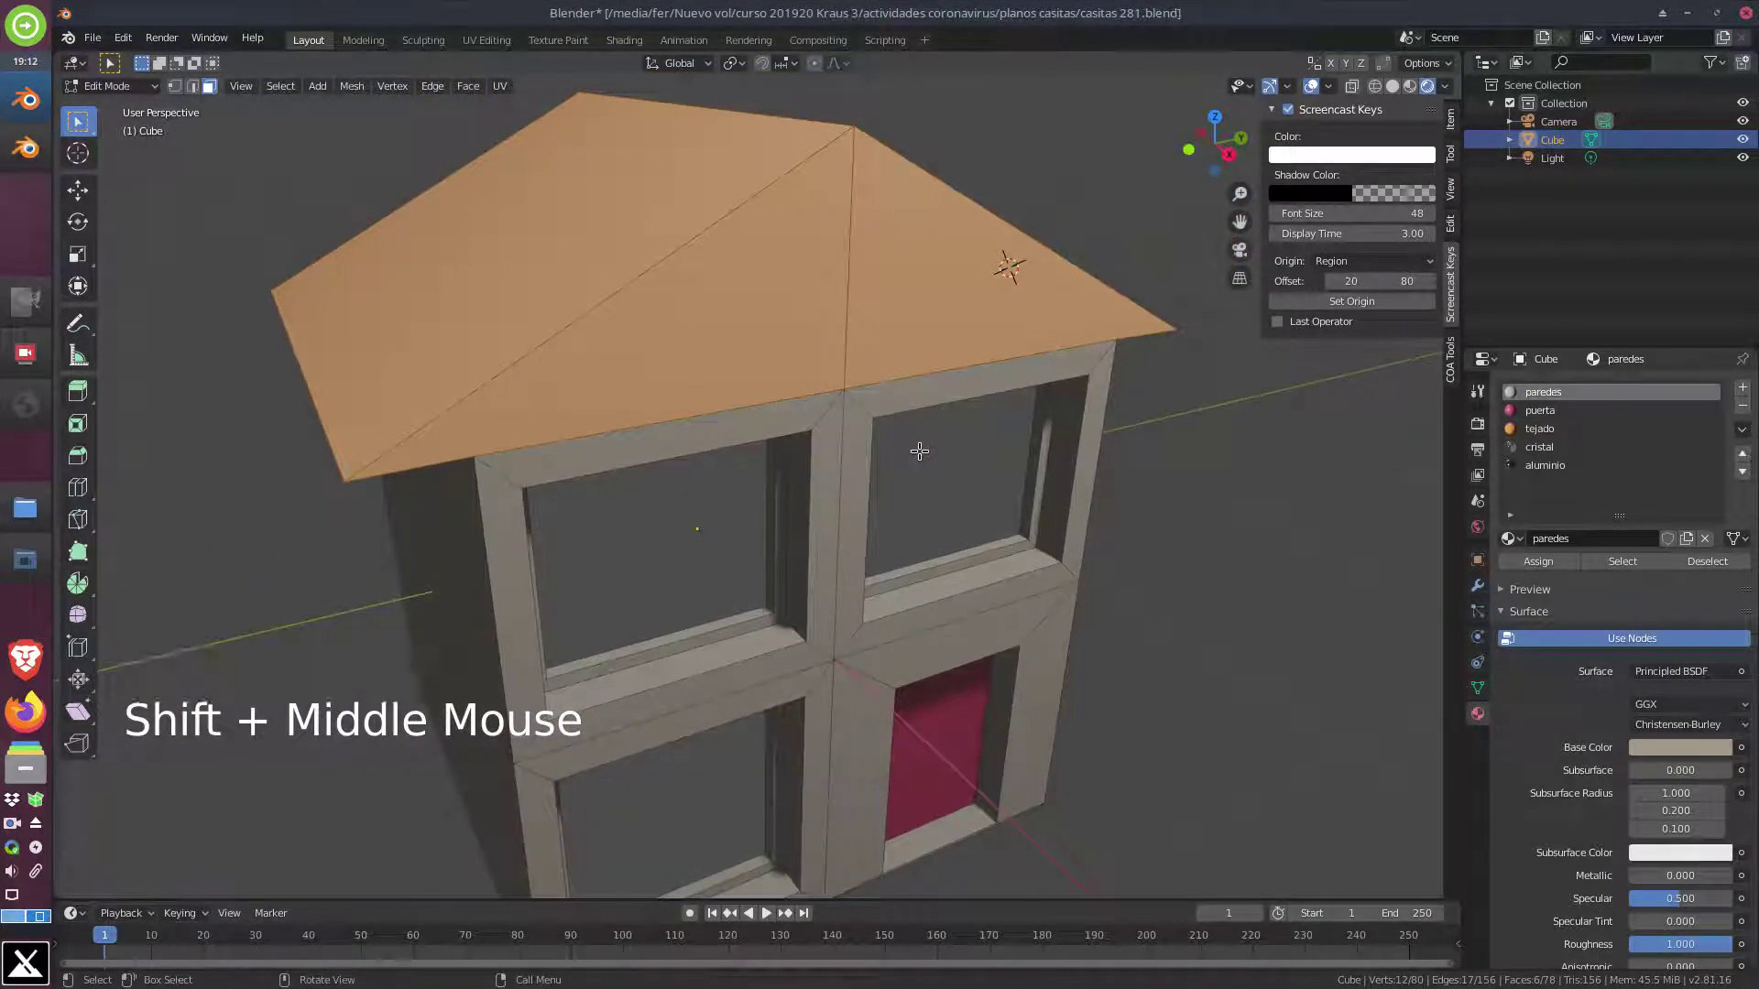
Assign the orange tejado material to the selected roof faces
click(1559, 434)
click(1568, 566)
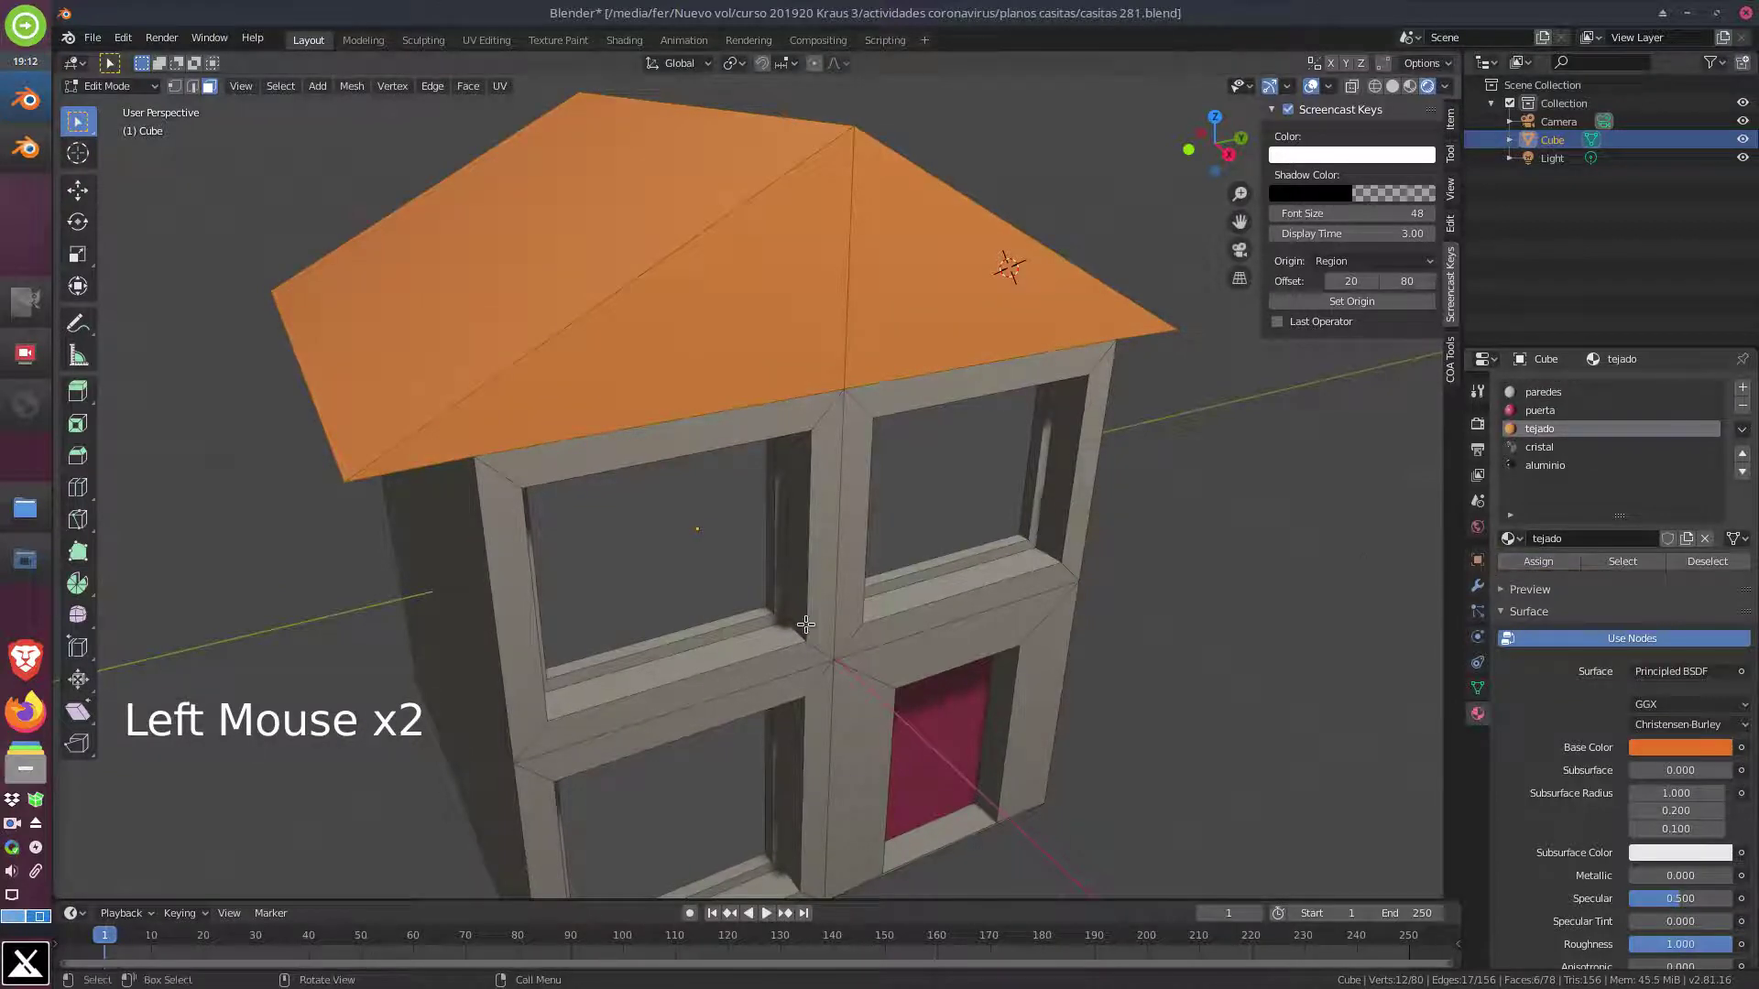
middle_click(805, 619)
scroll(down, 3)
middle_click(845, 616)
Zoom to the upper windows and circle-select the first window frame faces
scroll(up, 3)
scroll(up, 3)
middle_click(1007, 518)
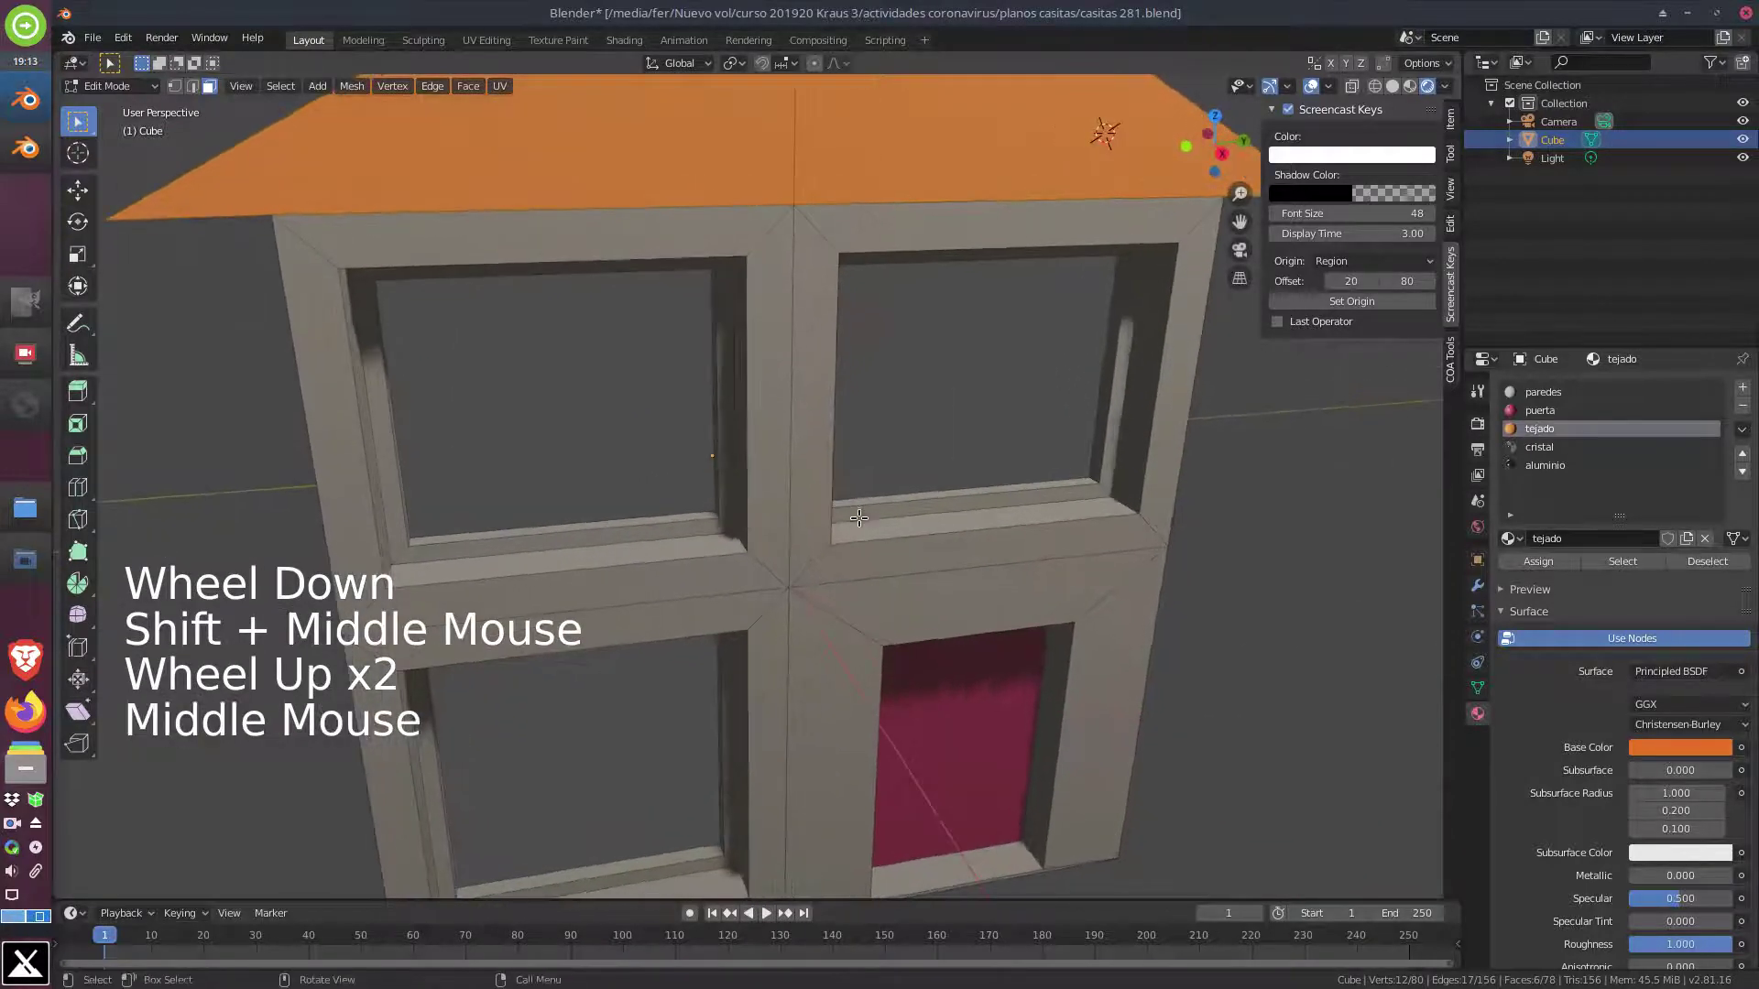
middle_click(936, 489)
middle_click(909, 480)
scroll(up, 3)
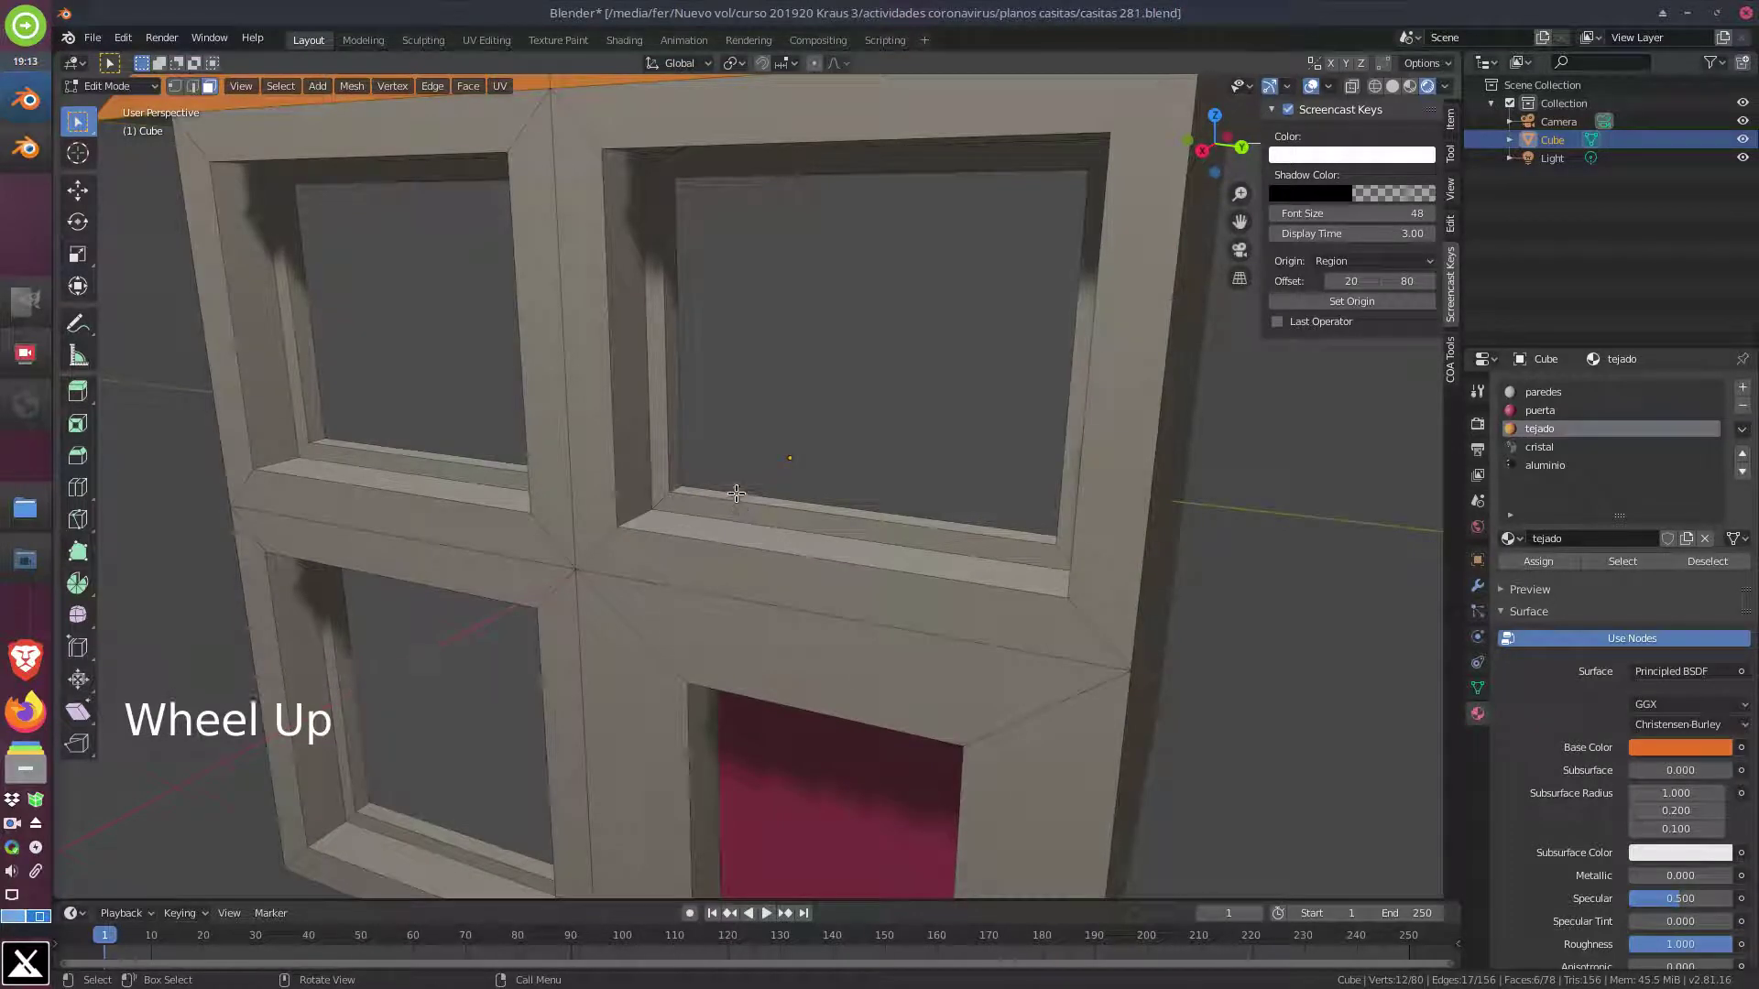
key(c)
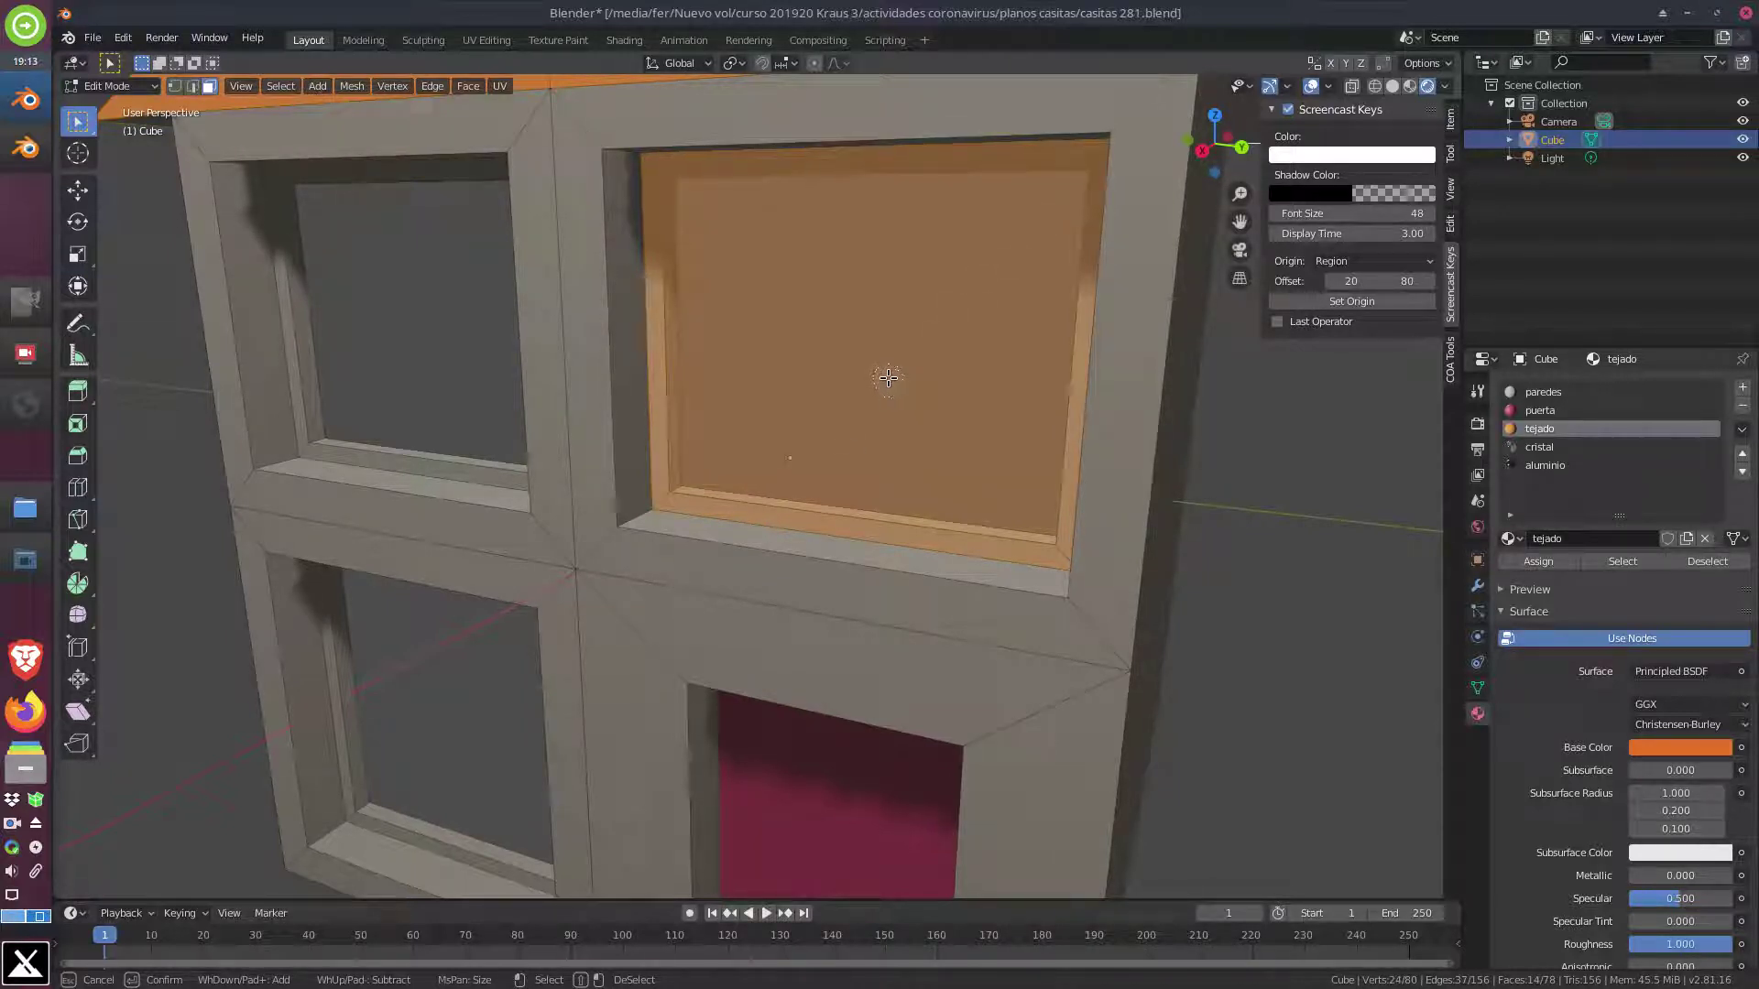
middle_click(851, 408)
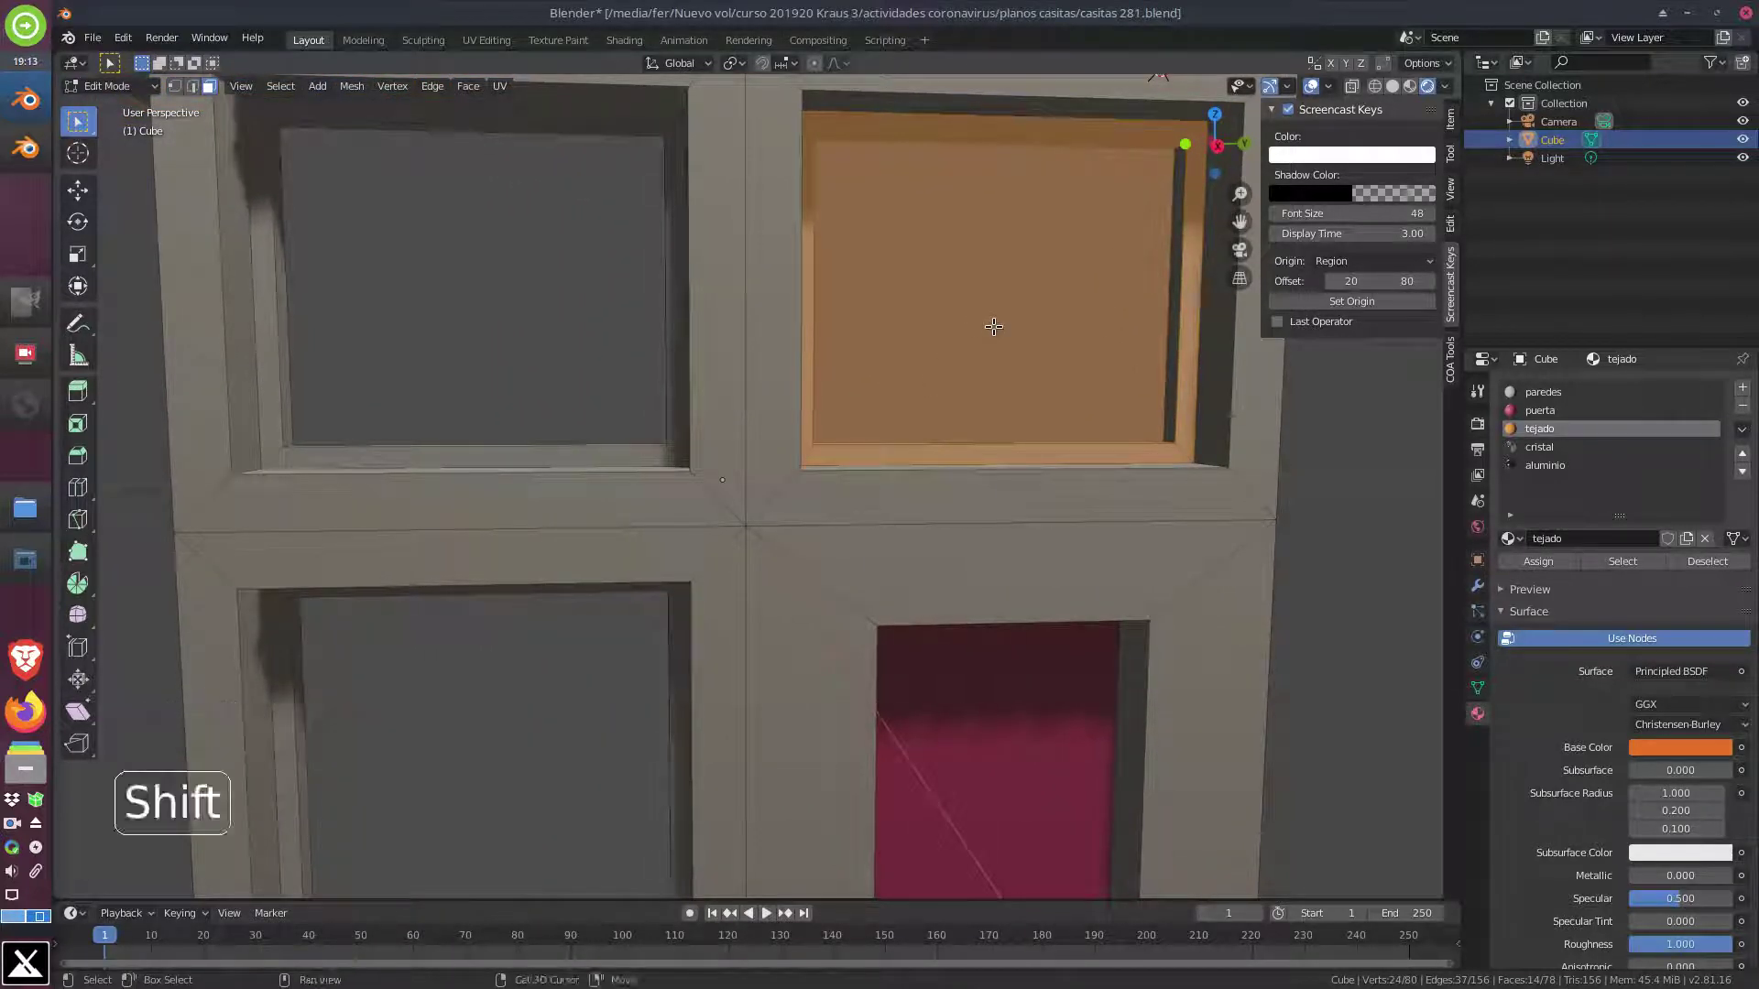
click(992, 319)
middle_click(977, 362)
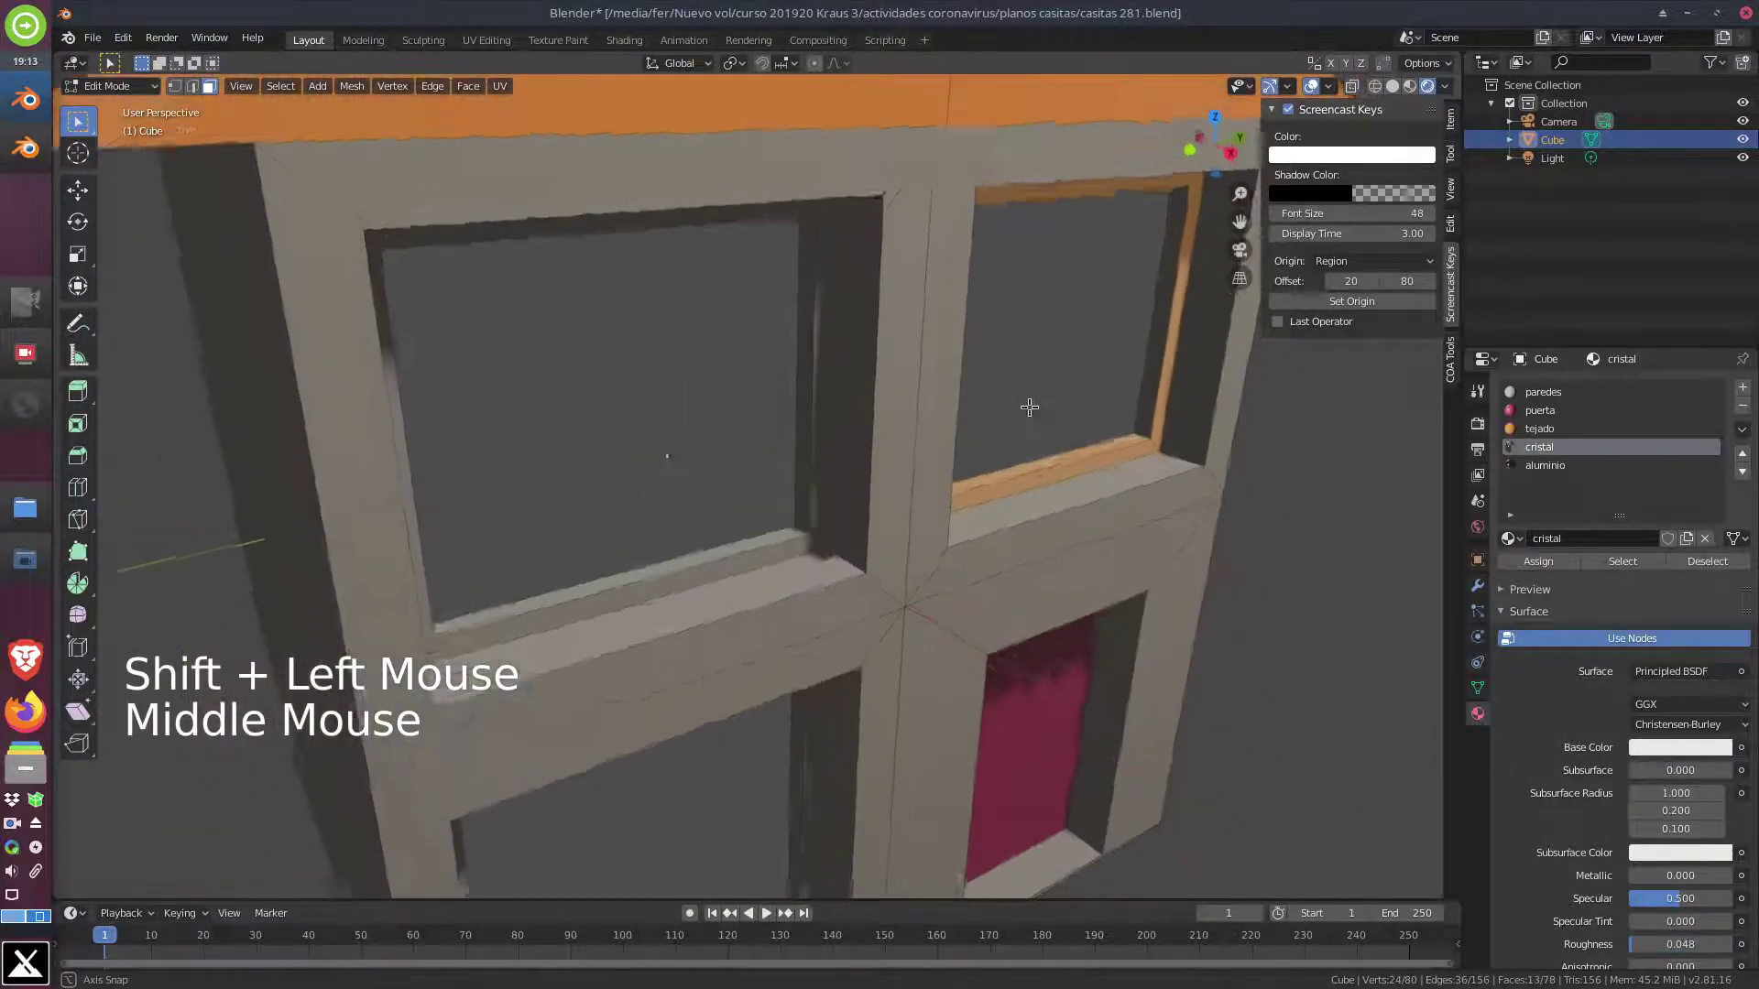
middle_click(1012, 417)
middle_click(893, 501)
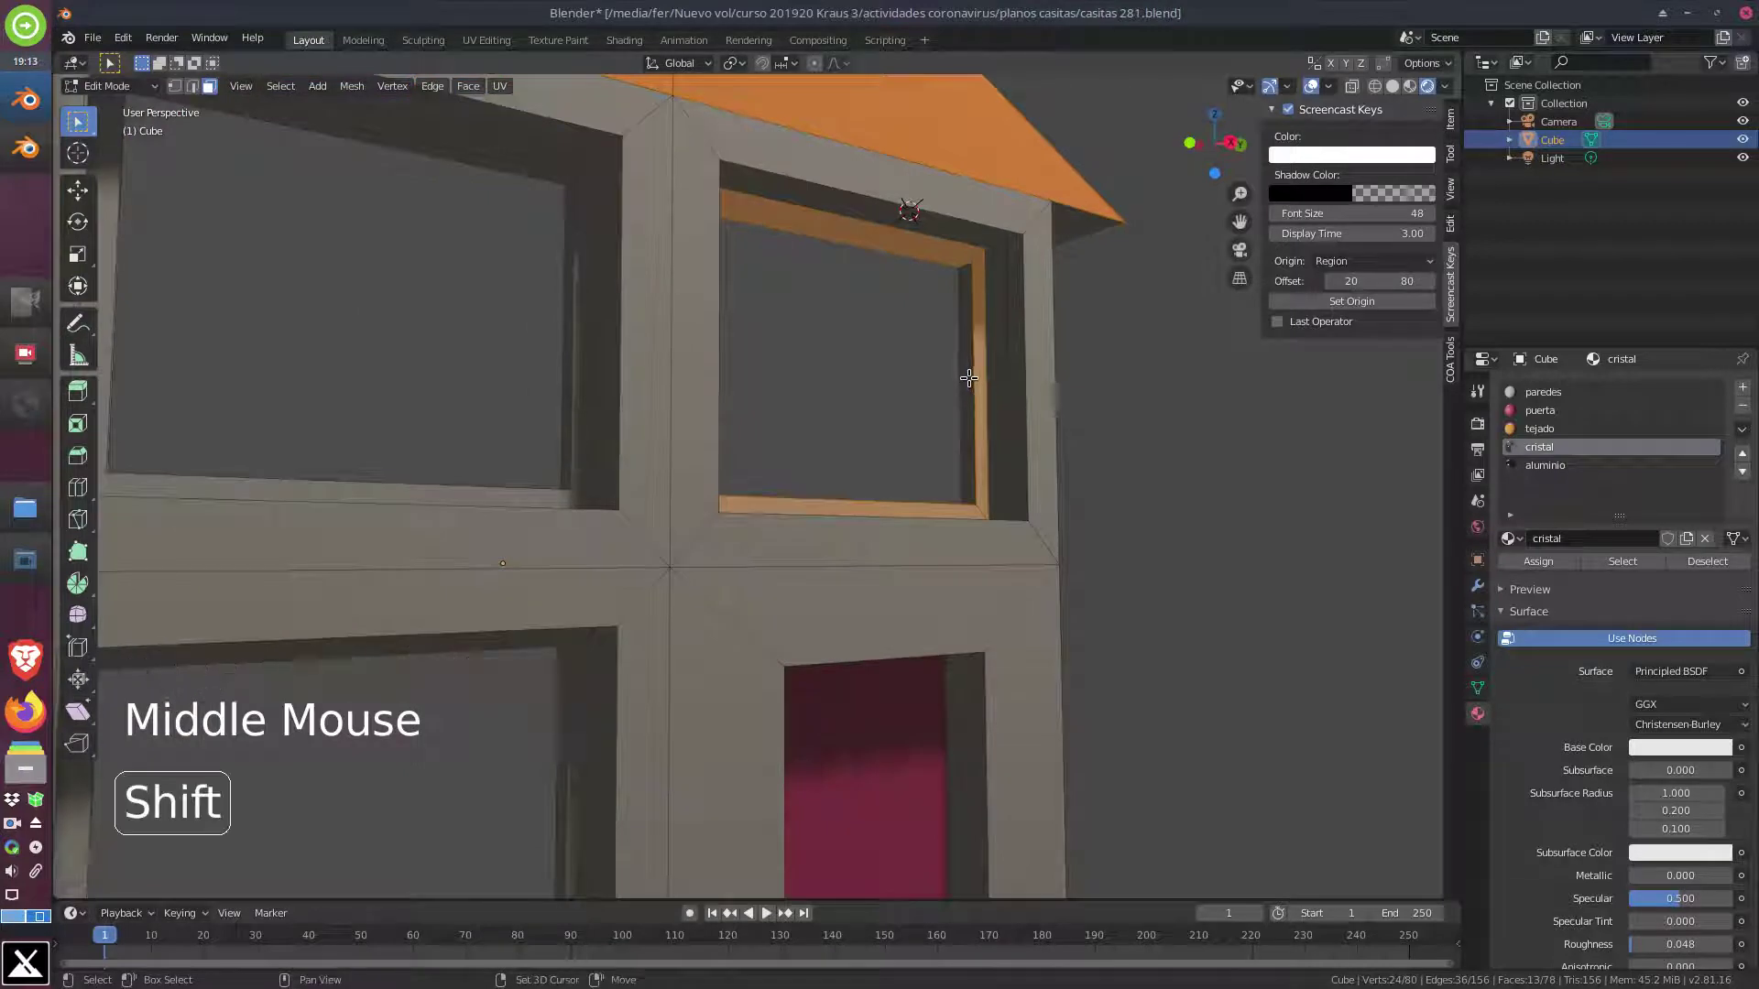
click(970, 375)
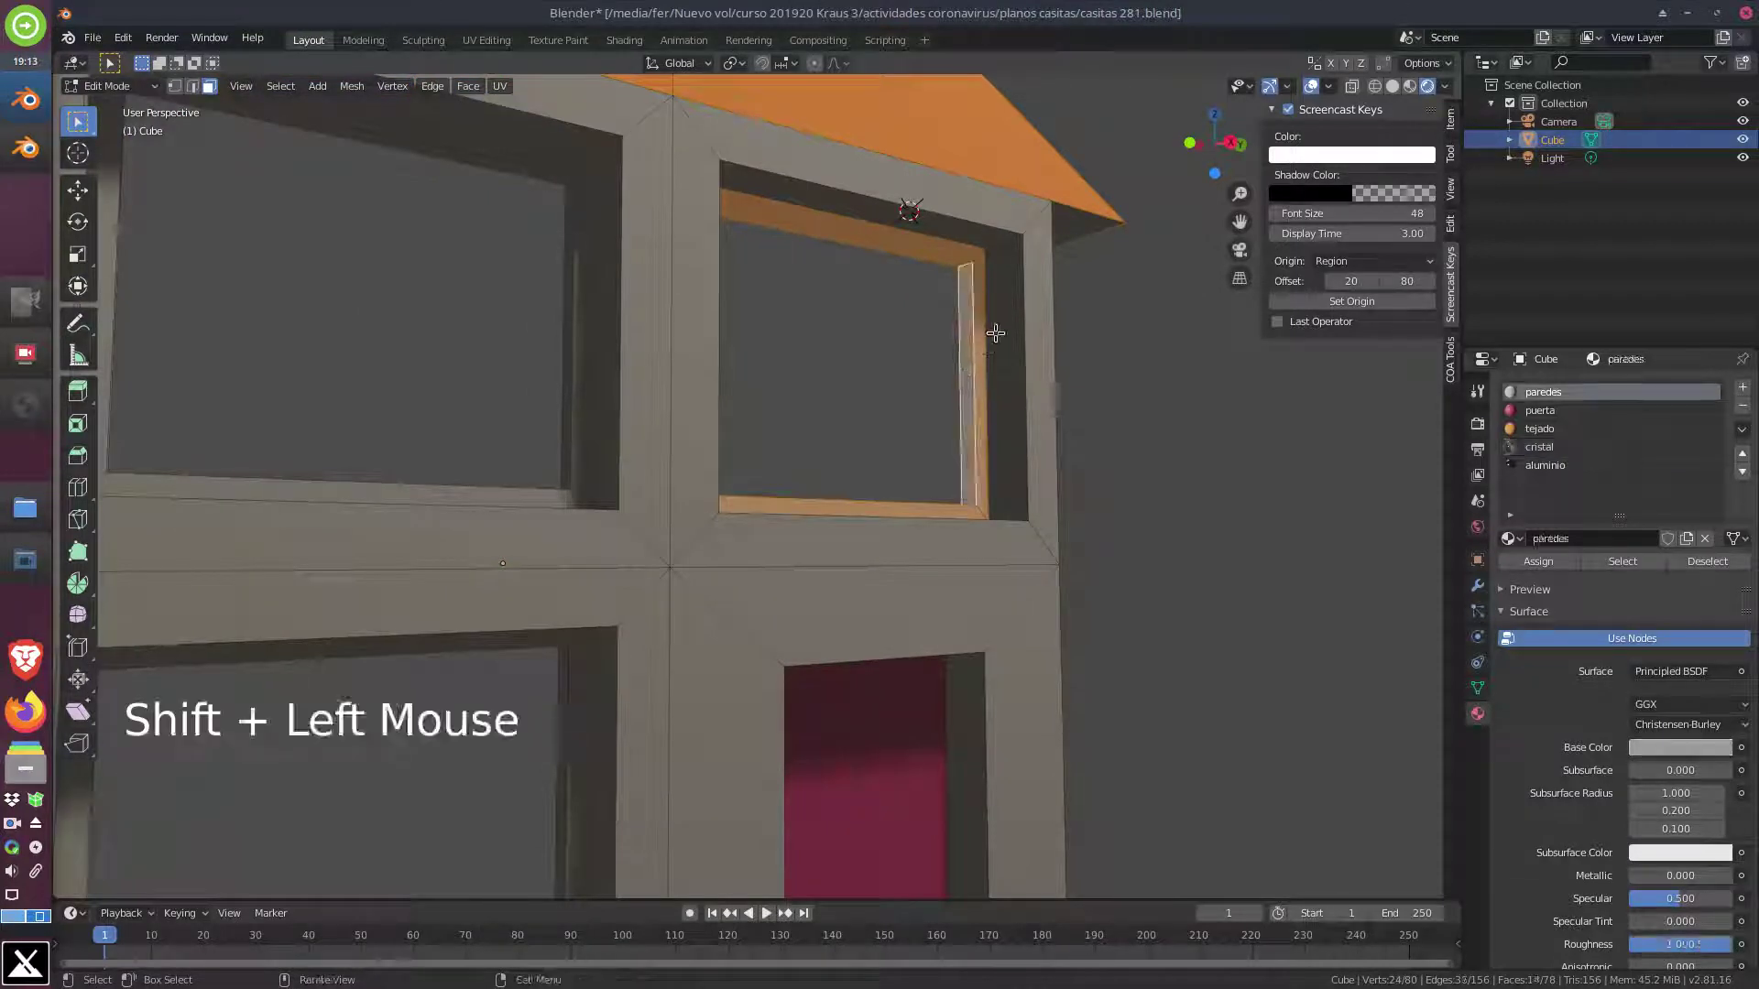
middle_click(970, 499)
middle_click(476, 454)
scroll(up, 3)
Add the upper frame edges and corners to the selection, checking from below
key(c)
scroll(up, 3)
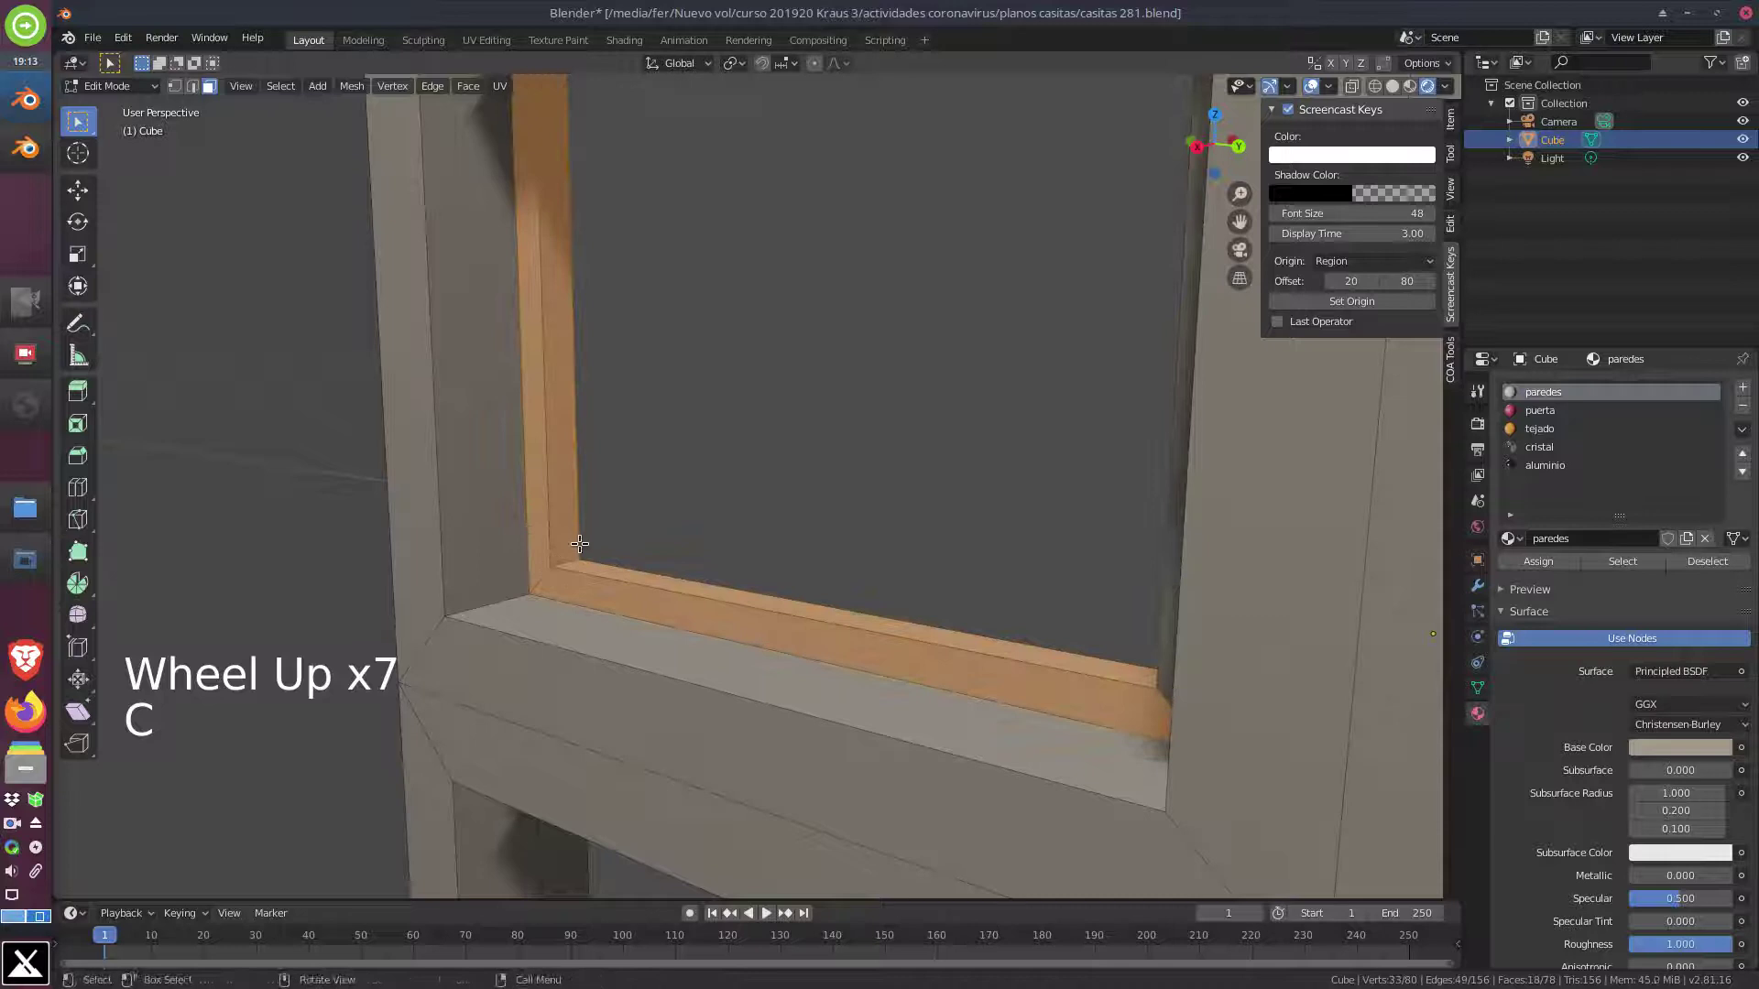
middle_click(621, 545)
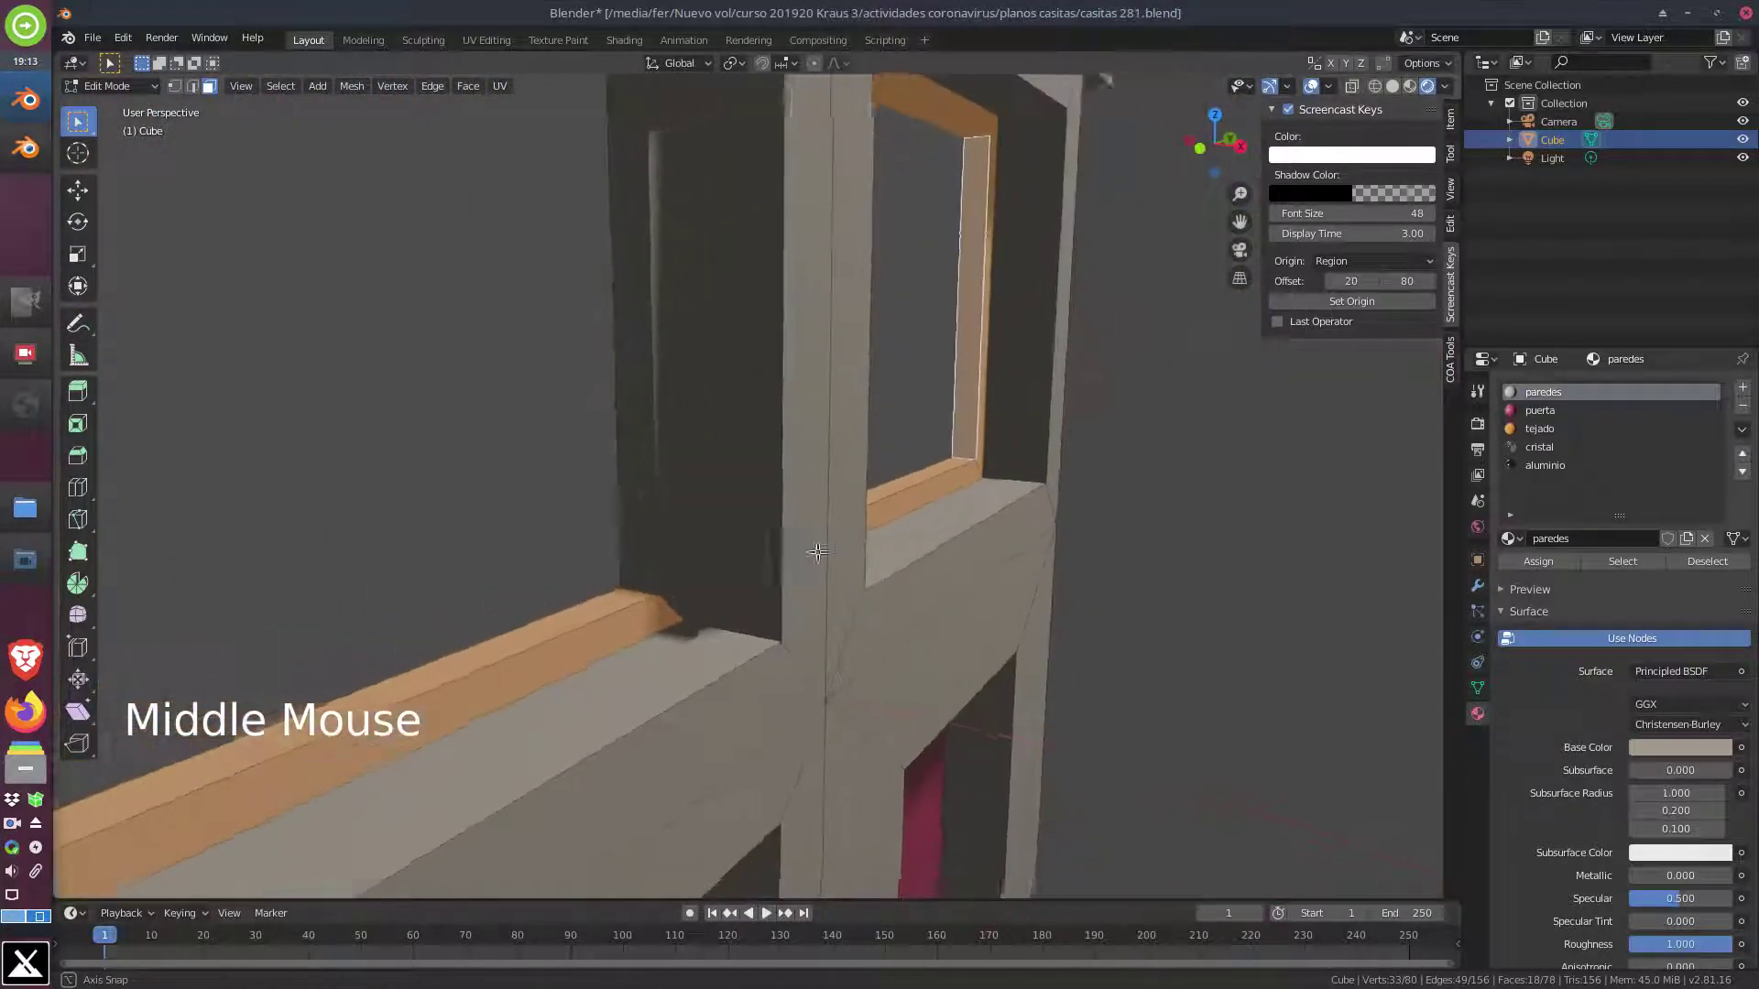
key(c)
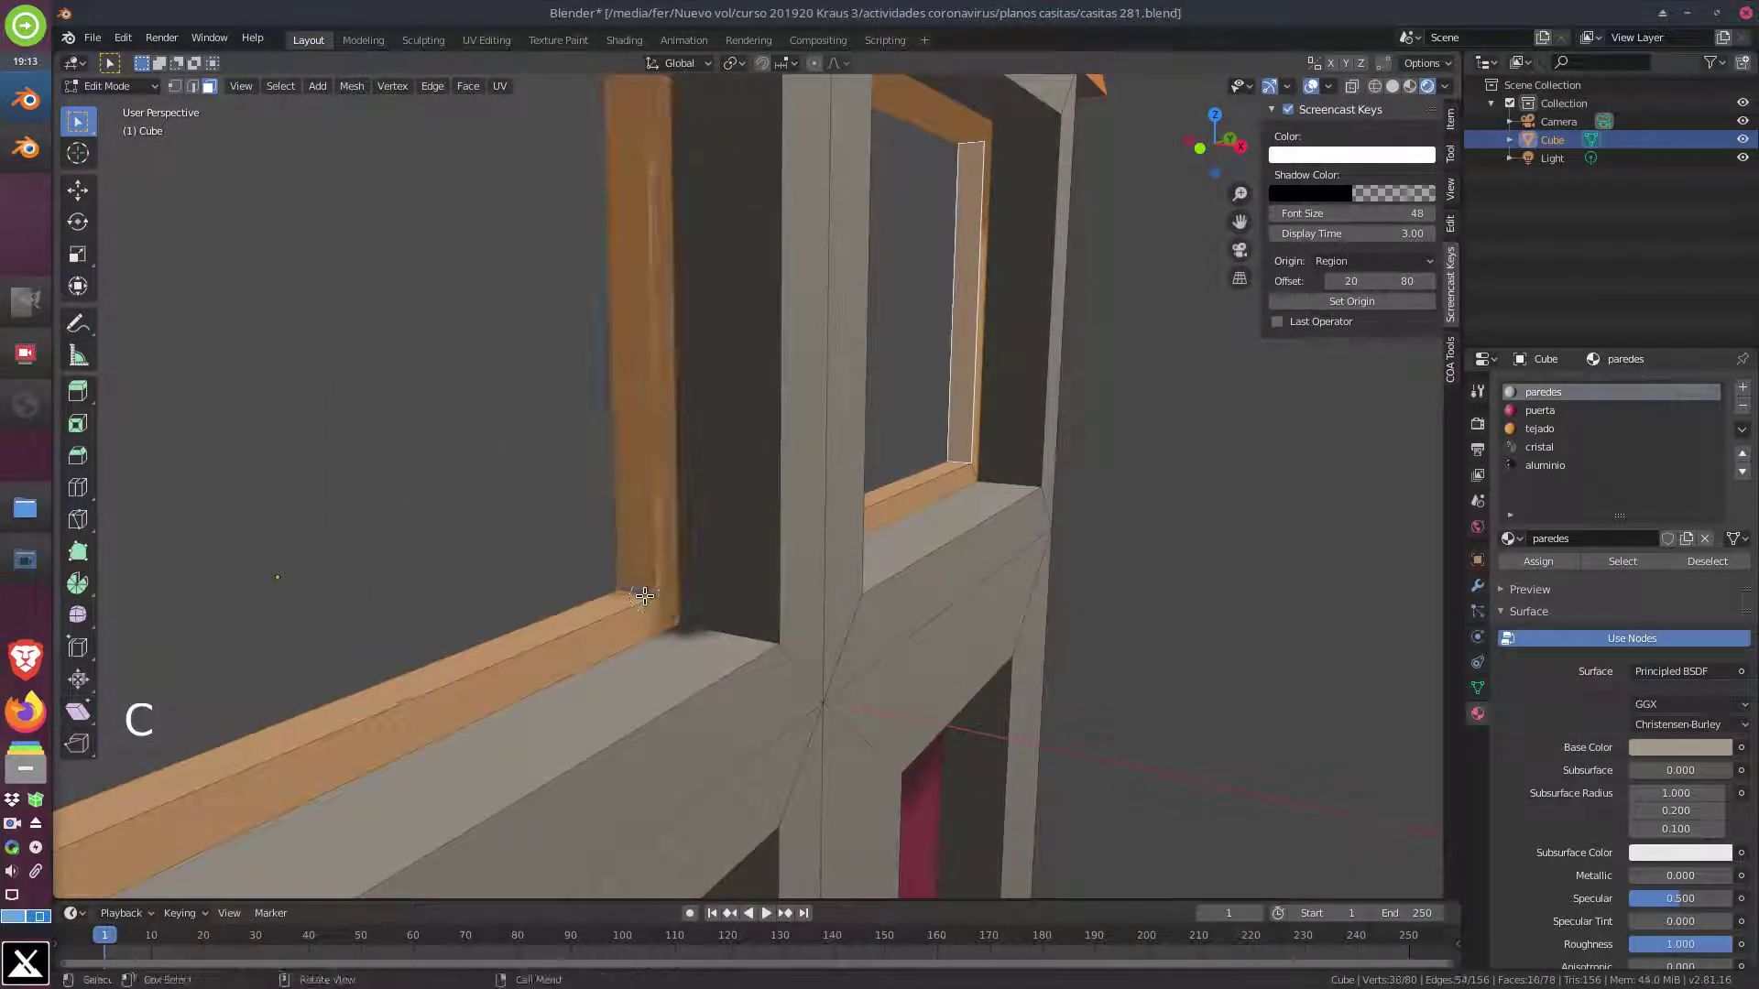
middle_click(670, 450)
middle_click(723, 641)
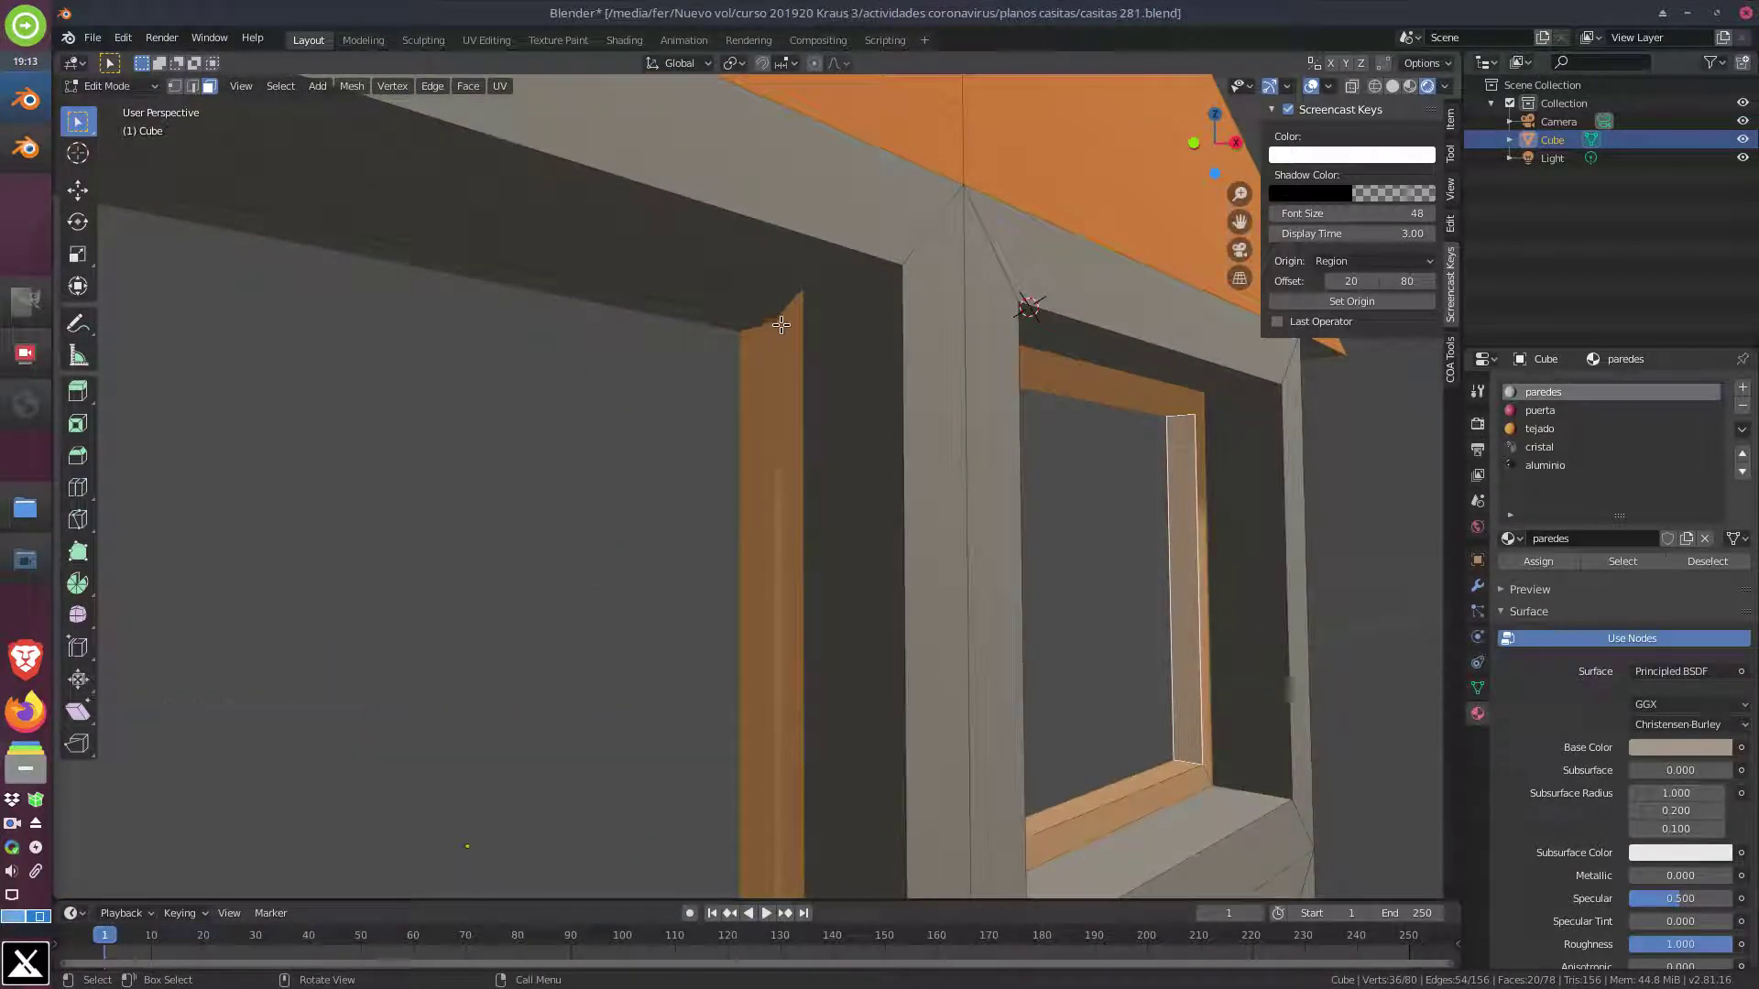
key(c)
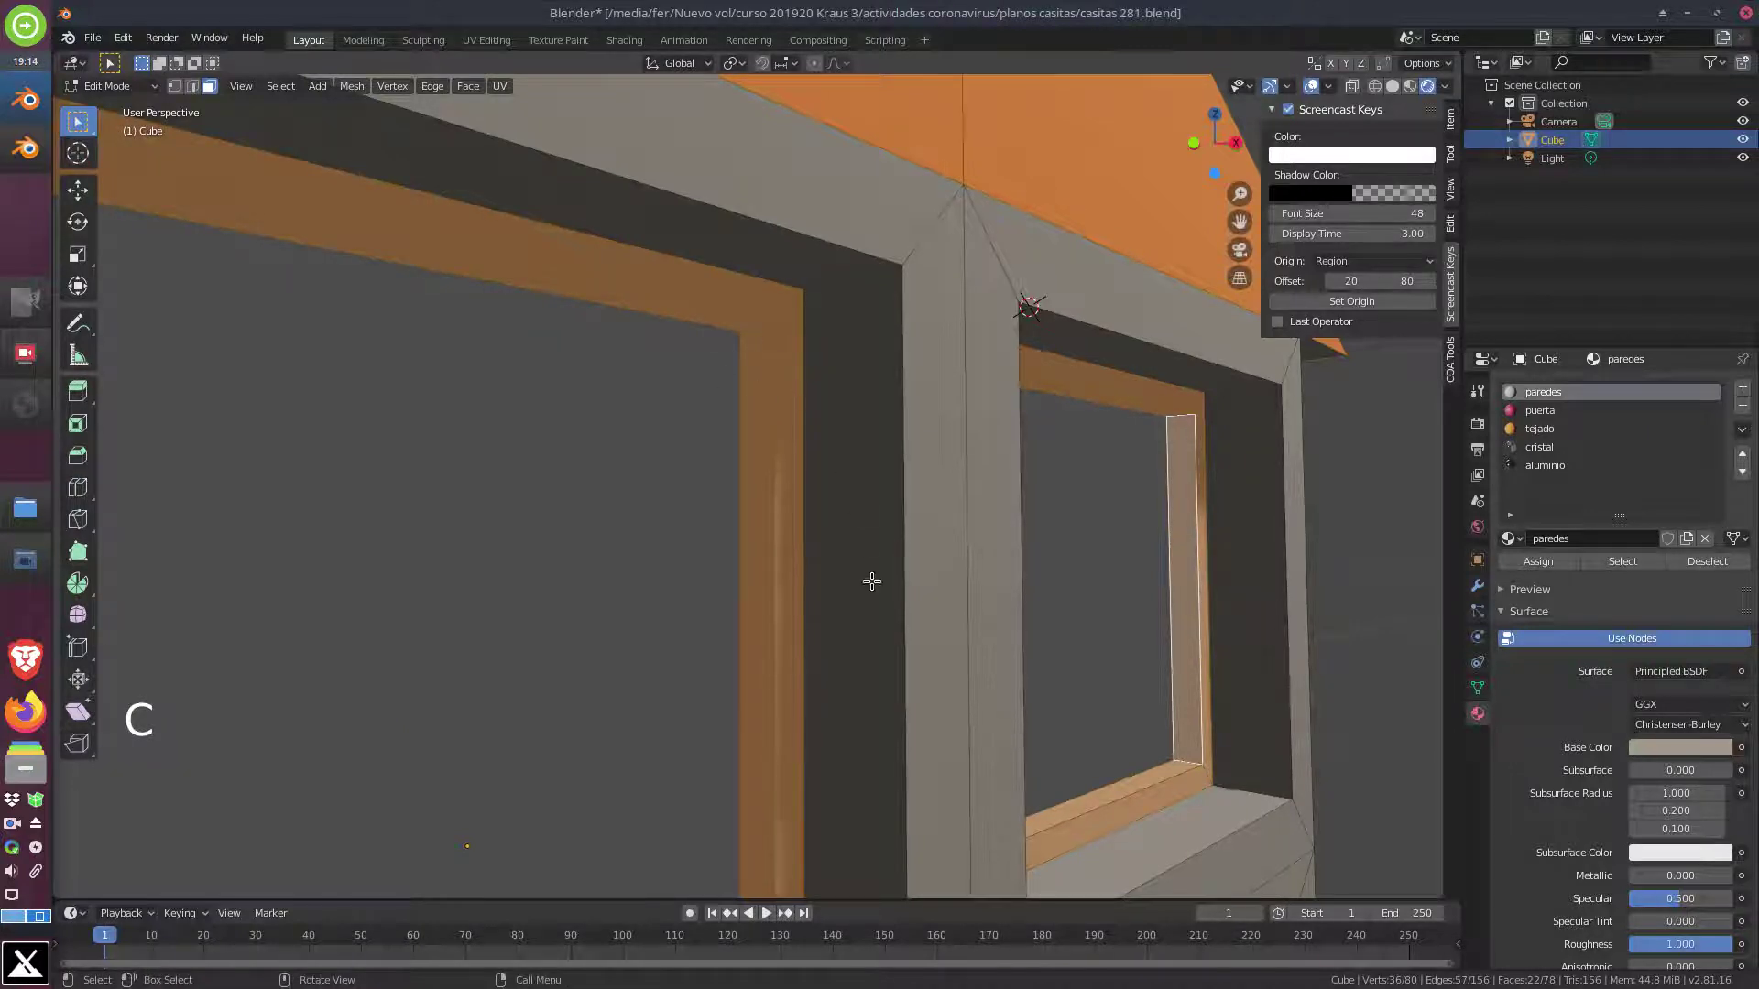
middle_click(861, 618)
scroll(down, 3)
middle_click(758, 712)
scroll(down, 3)
middle_click(620, 571)
Circle-select the lower frame and sill faces, then review the whole house front
scroll(up, 3)
key(c)
middle_click(578, 552)
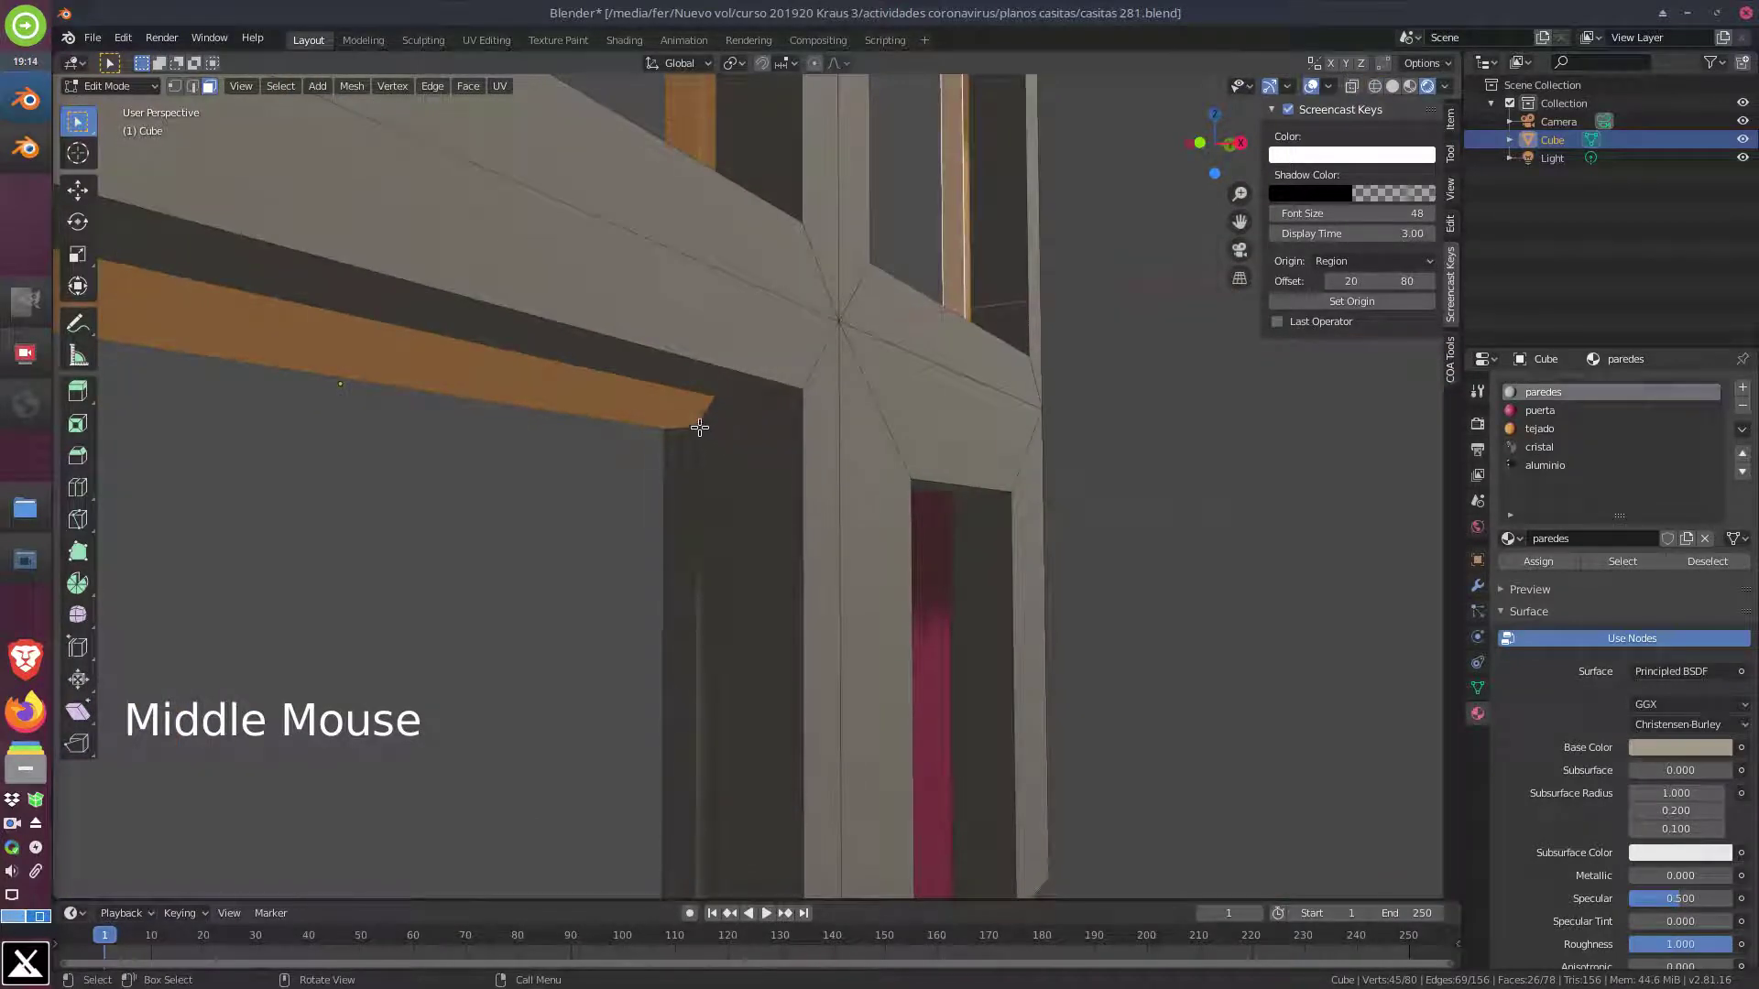
key(c)
middle_click(741, 716)
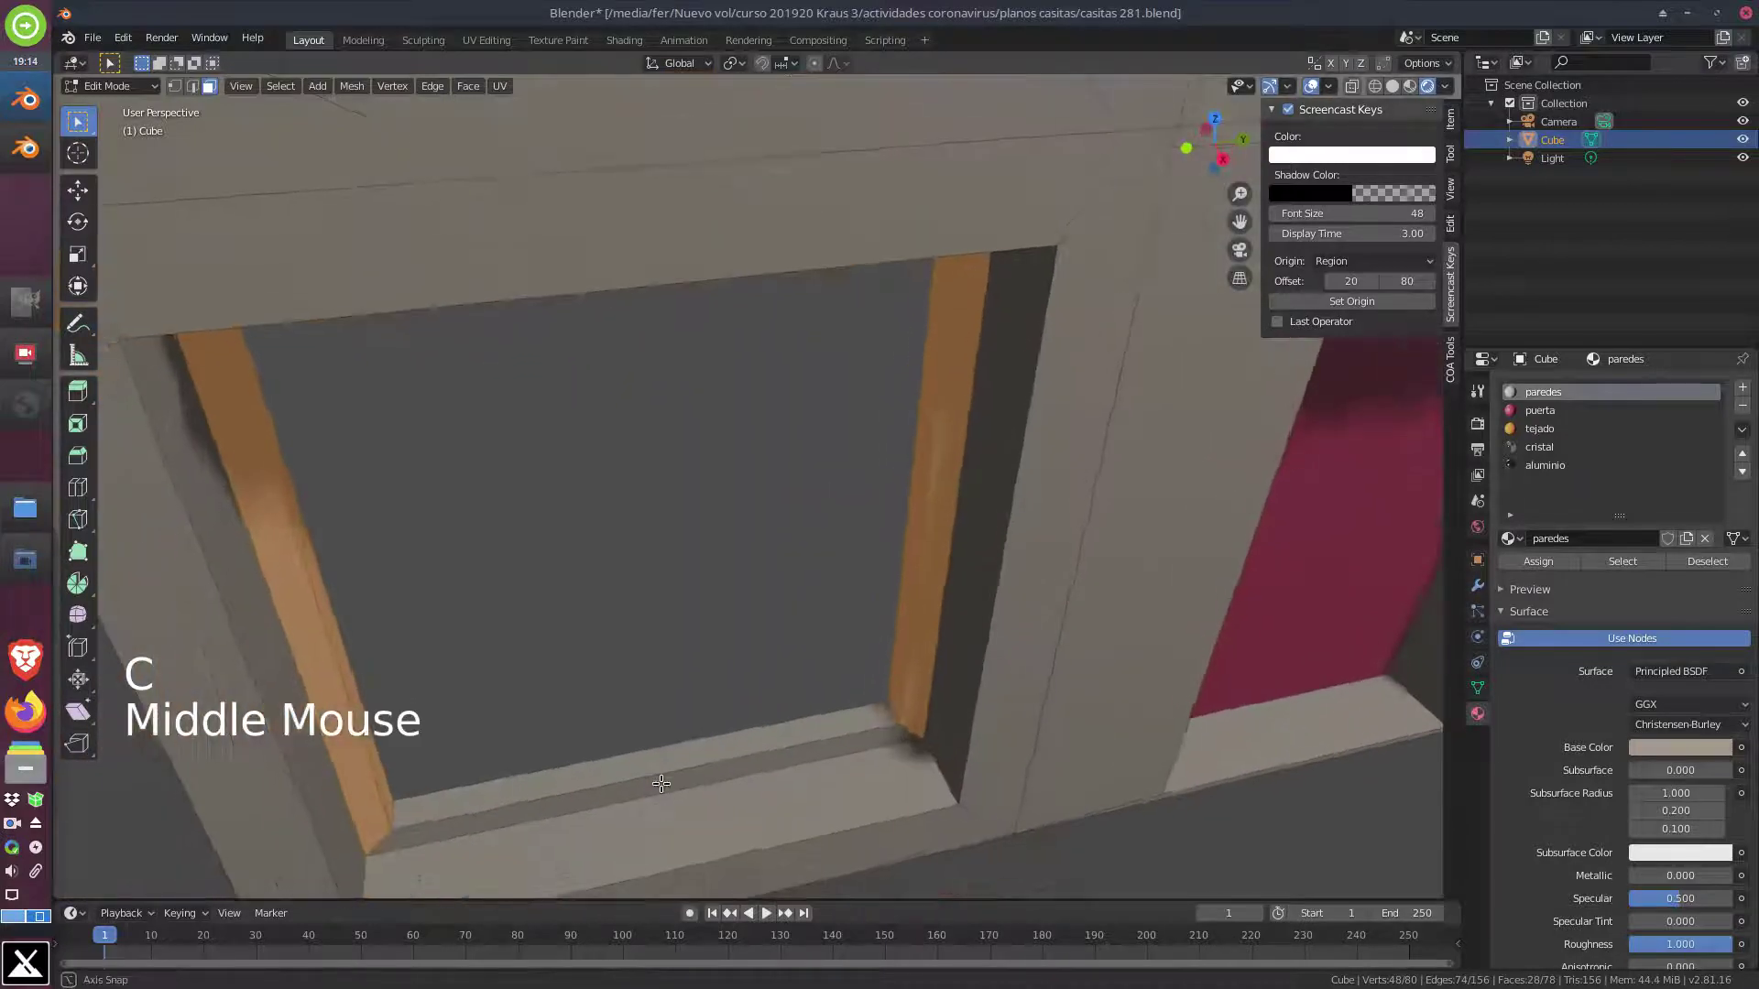
key(c)
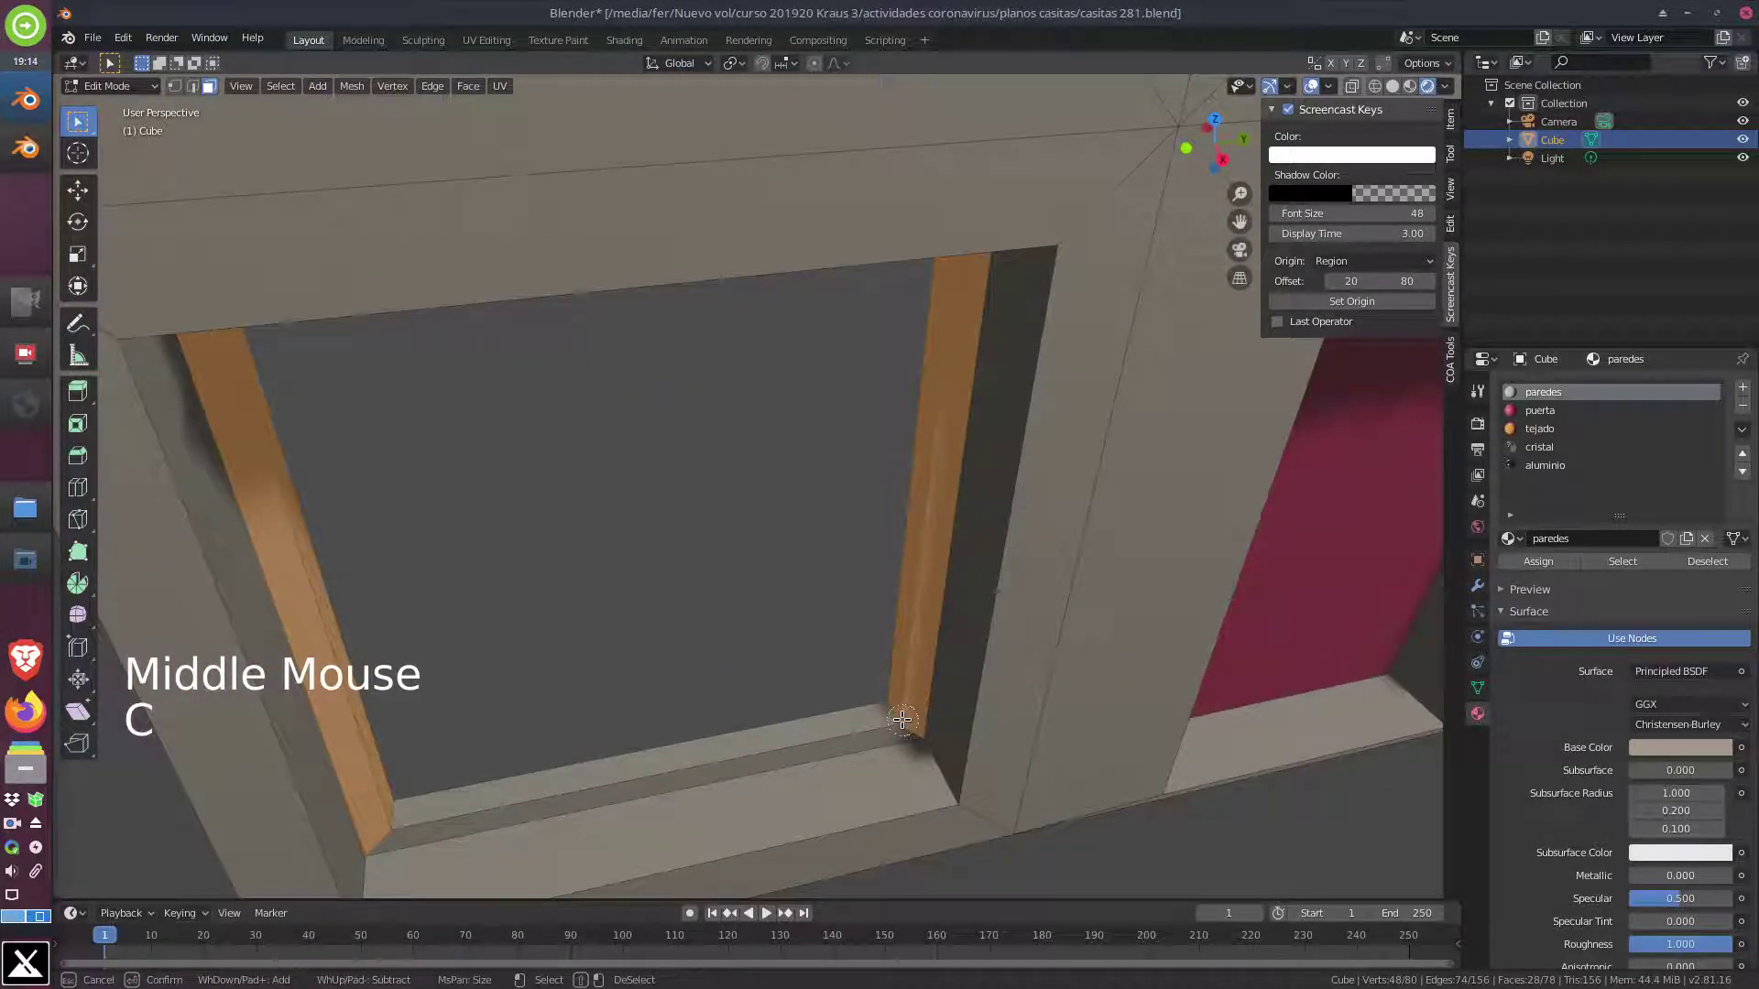
scroll(down, 3)
middle_click(967, 430)
scroll(down, 3)
scroll(down, 3)
middle_click(965, 437)
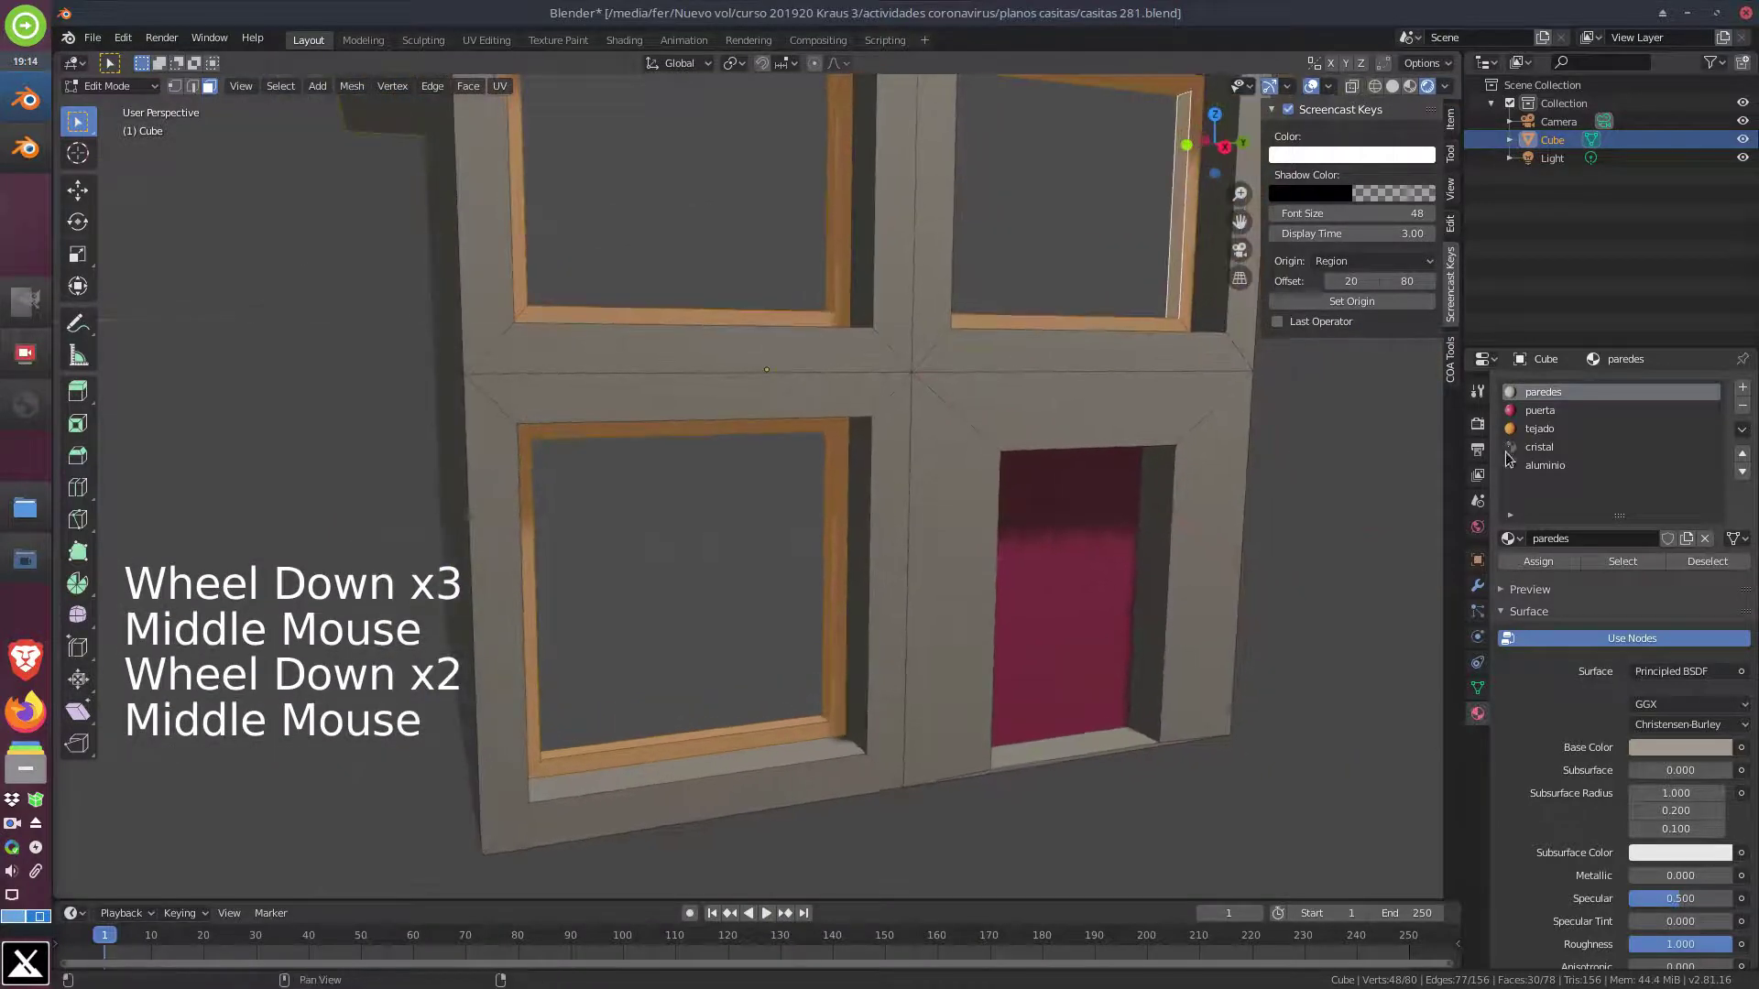
Assign the aluminio material to the selected frames and return to Object Mode
click(1550, 470)
click(1554, 563)
scroll(down, 3)
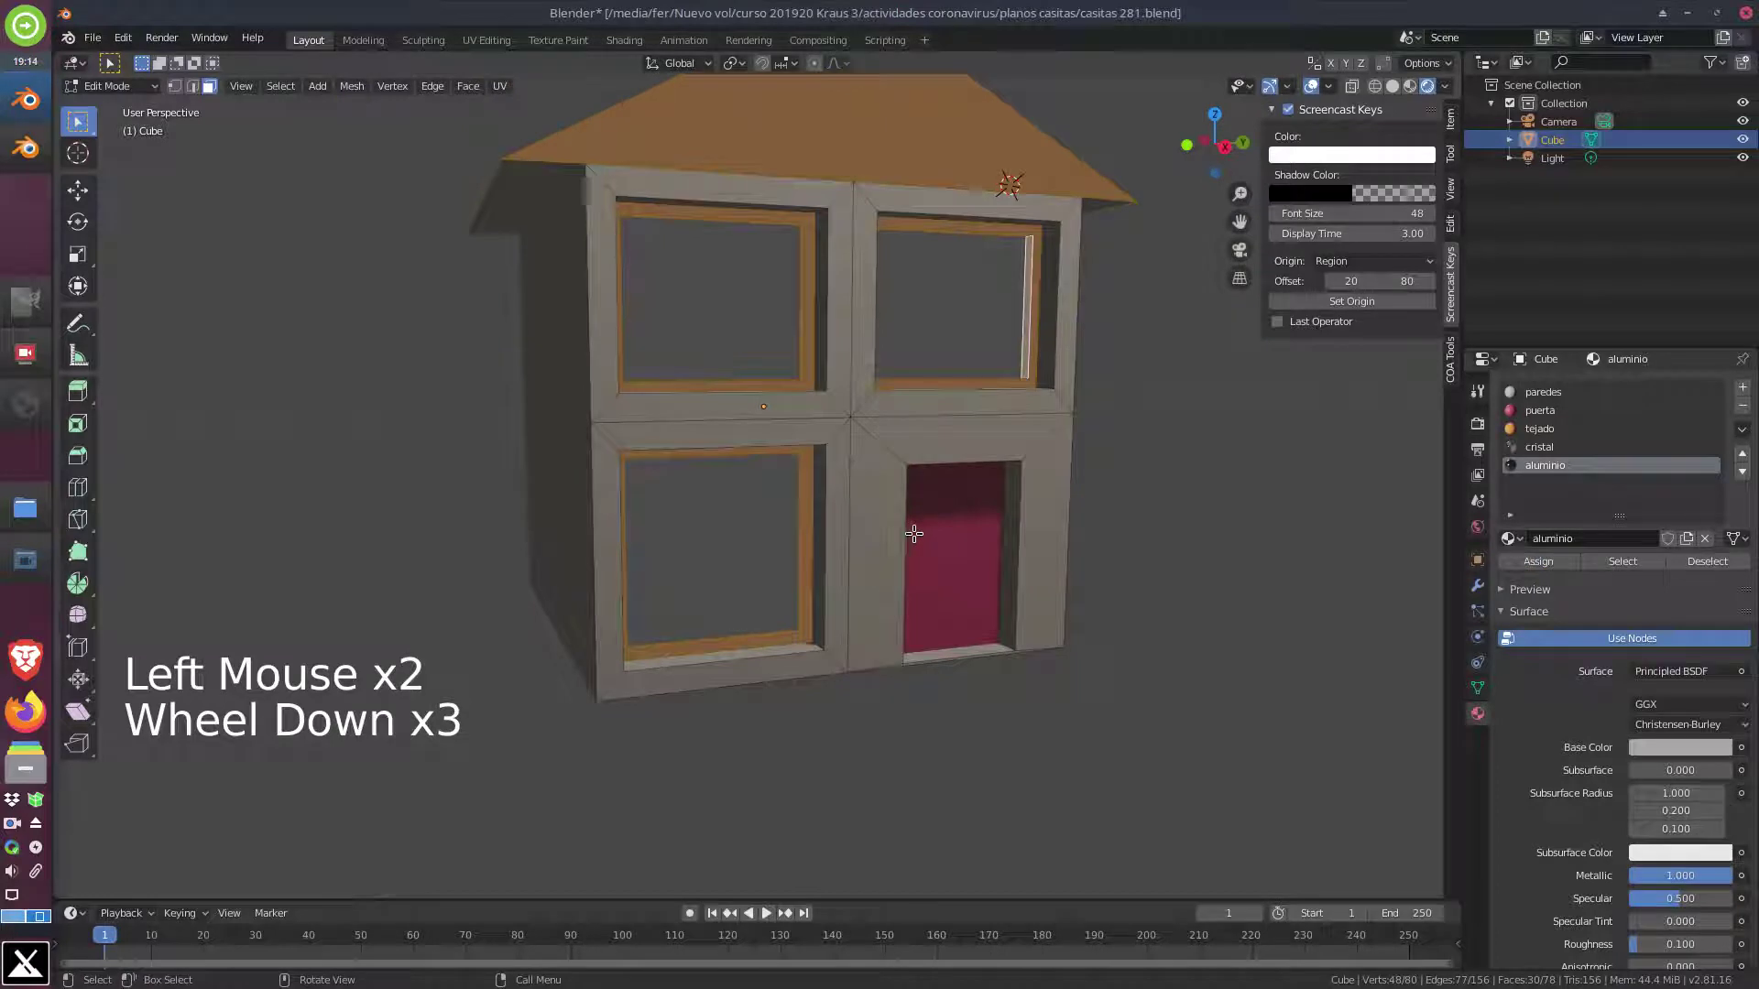
scroll(down, 3)
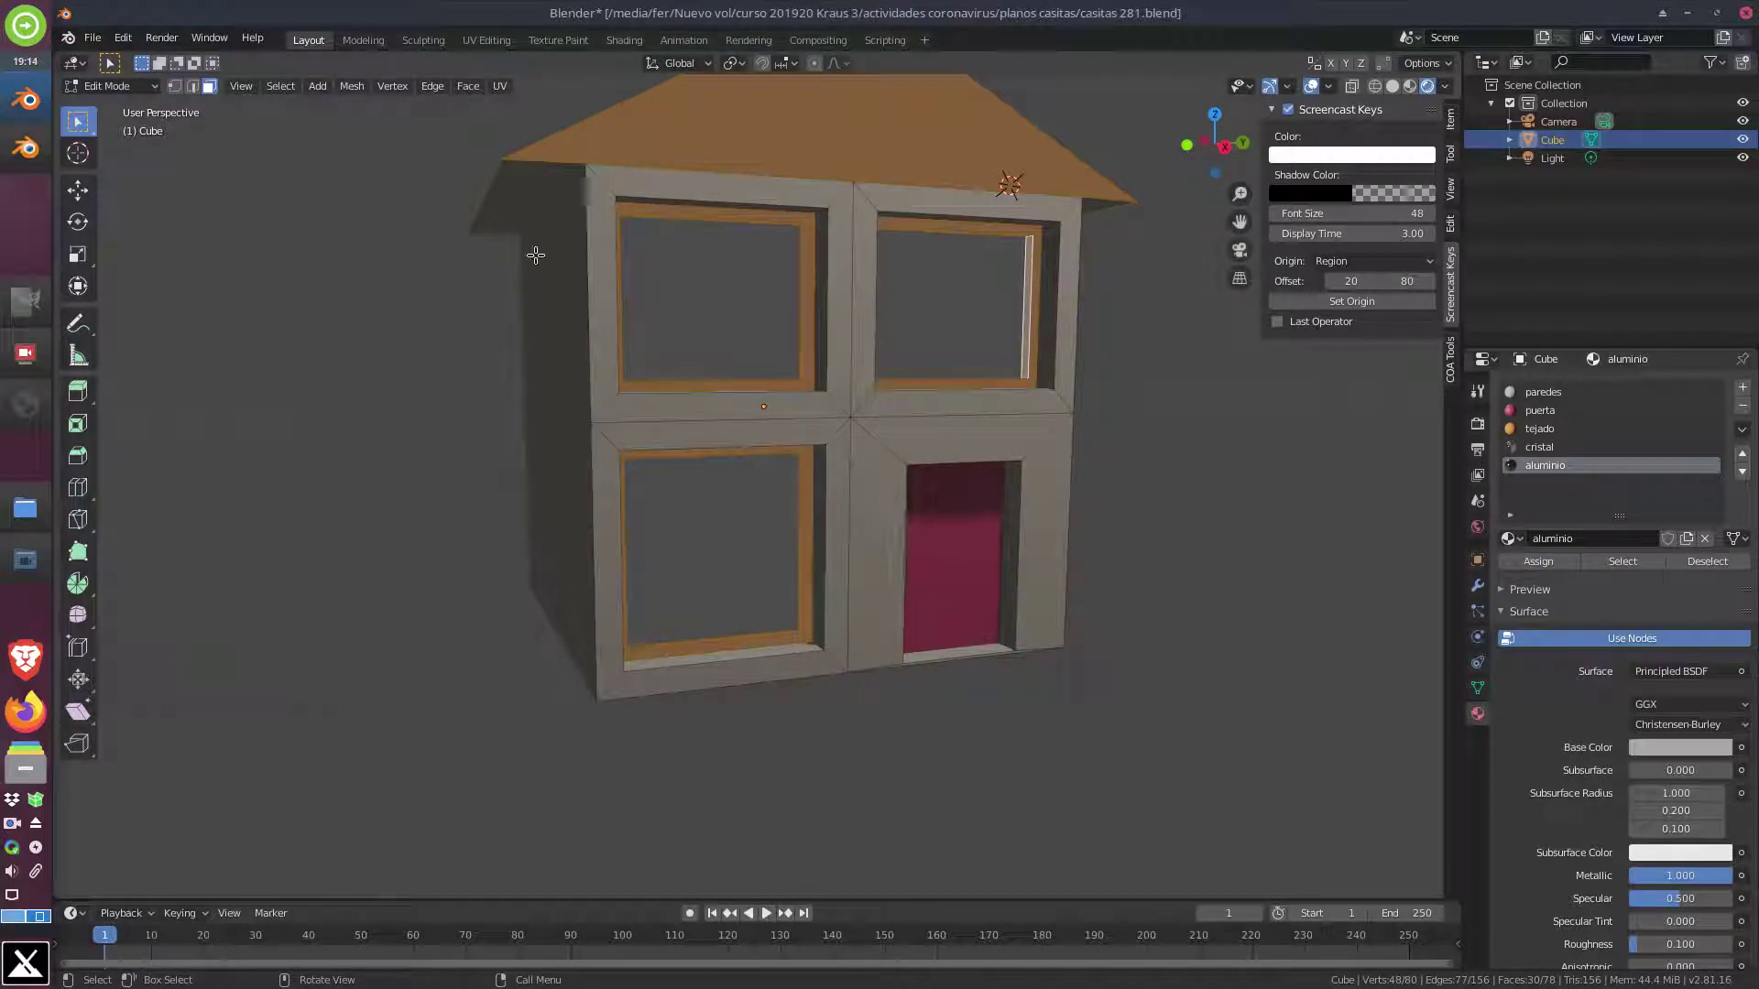
click(131, 95)
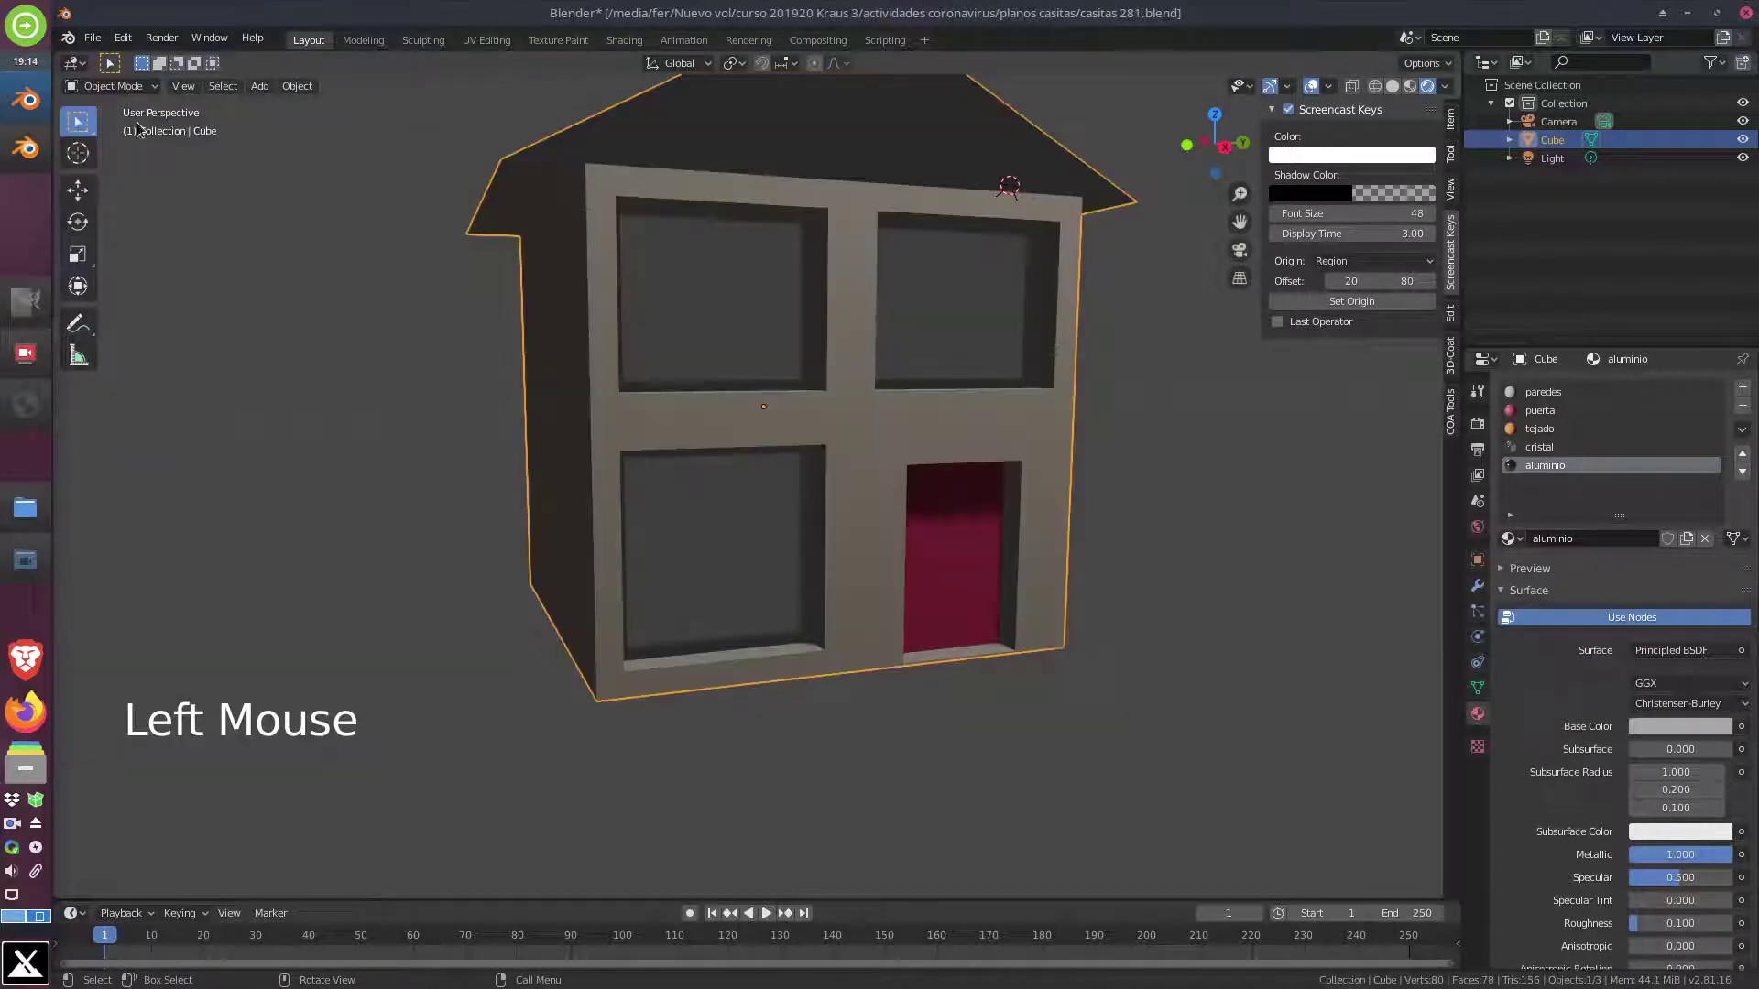
scroll(down, 3)
middle_click(823, 441)
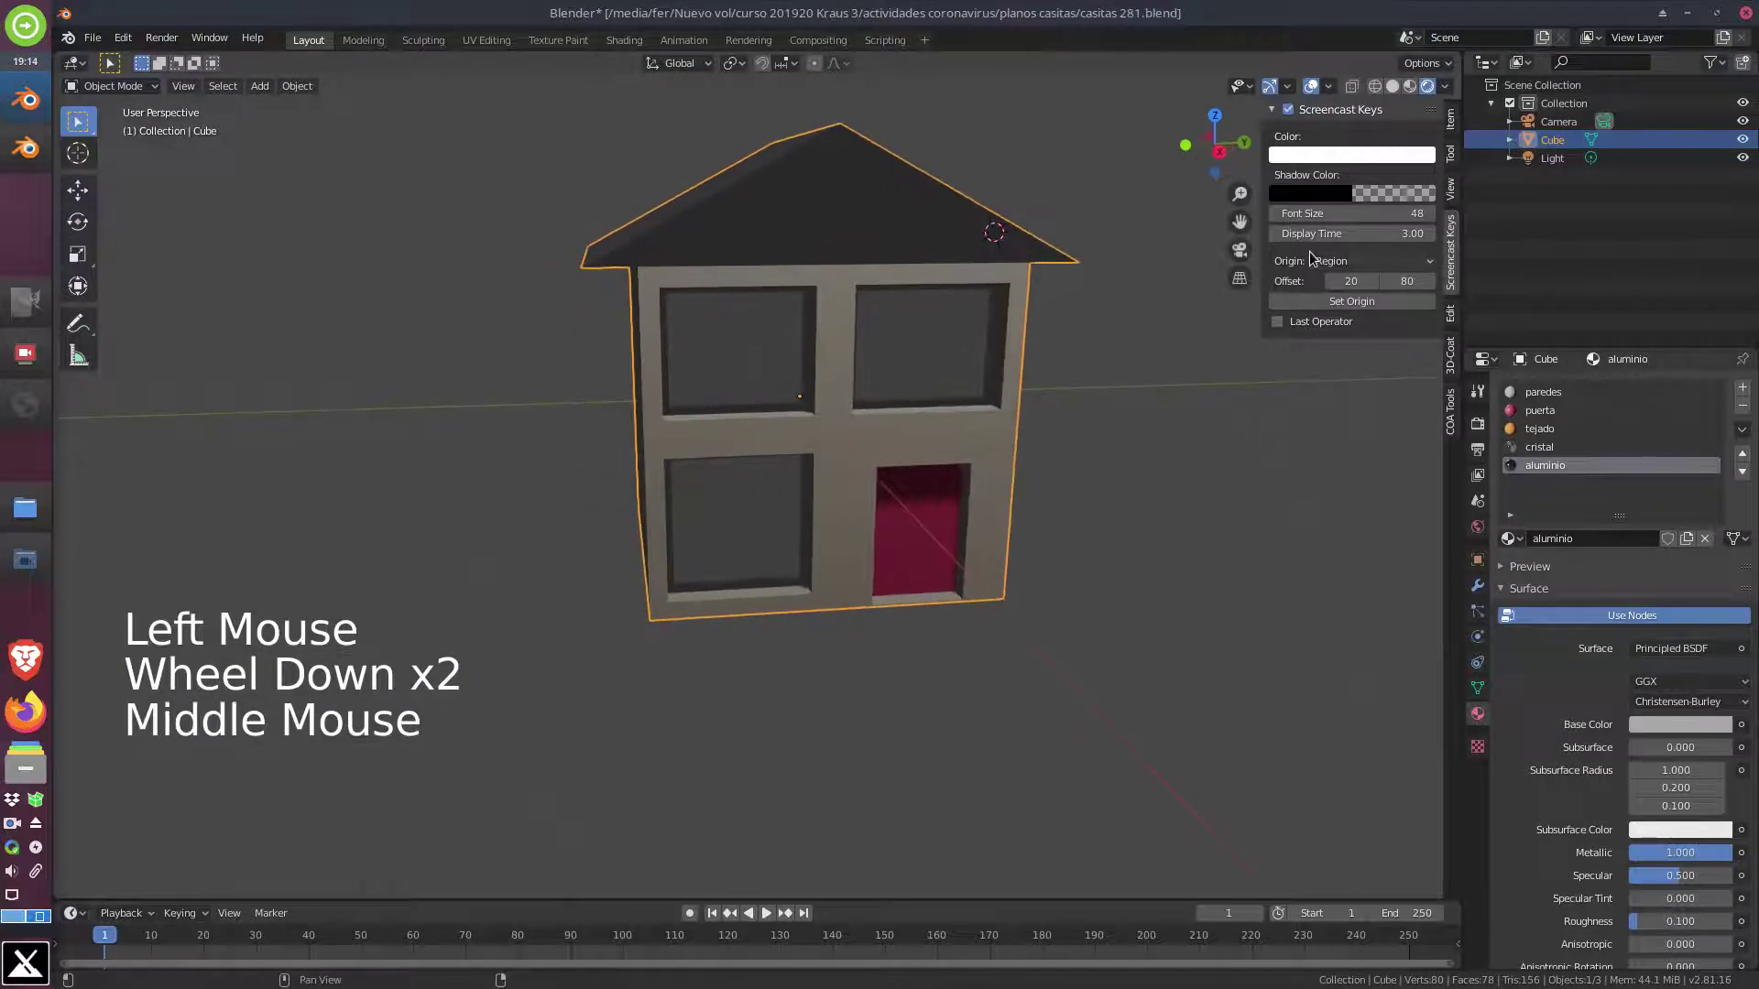
middle_click(742, 422)
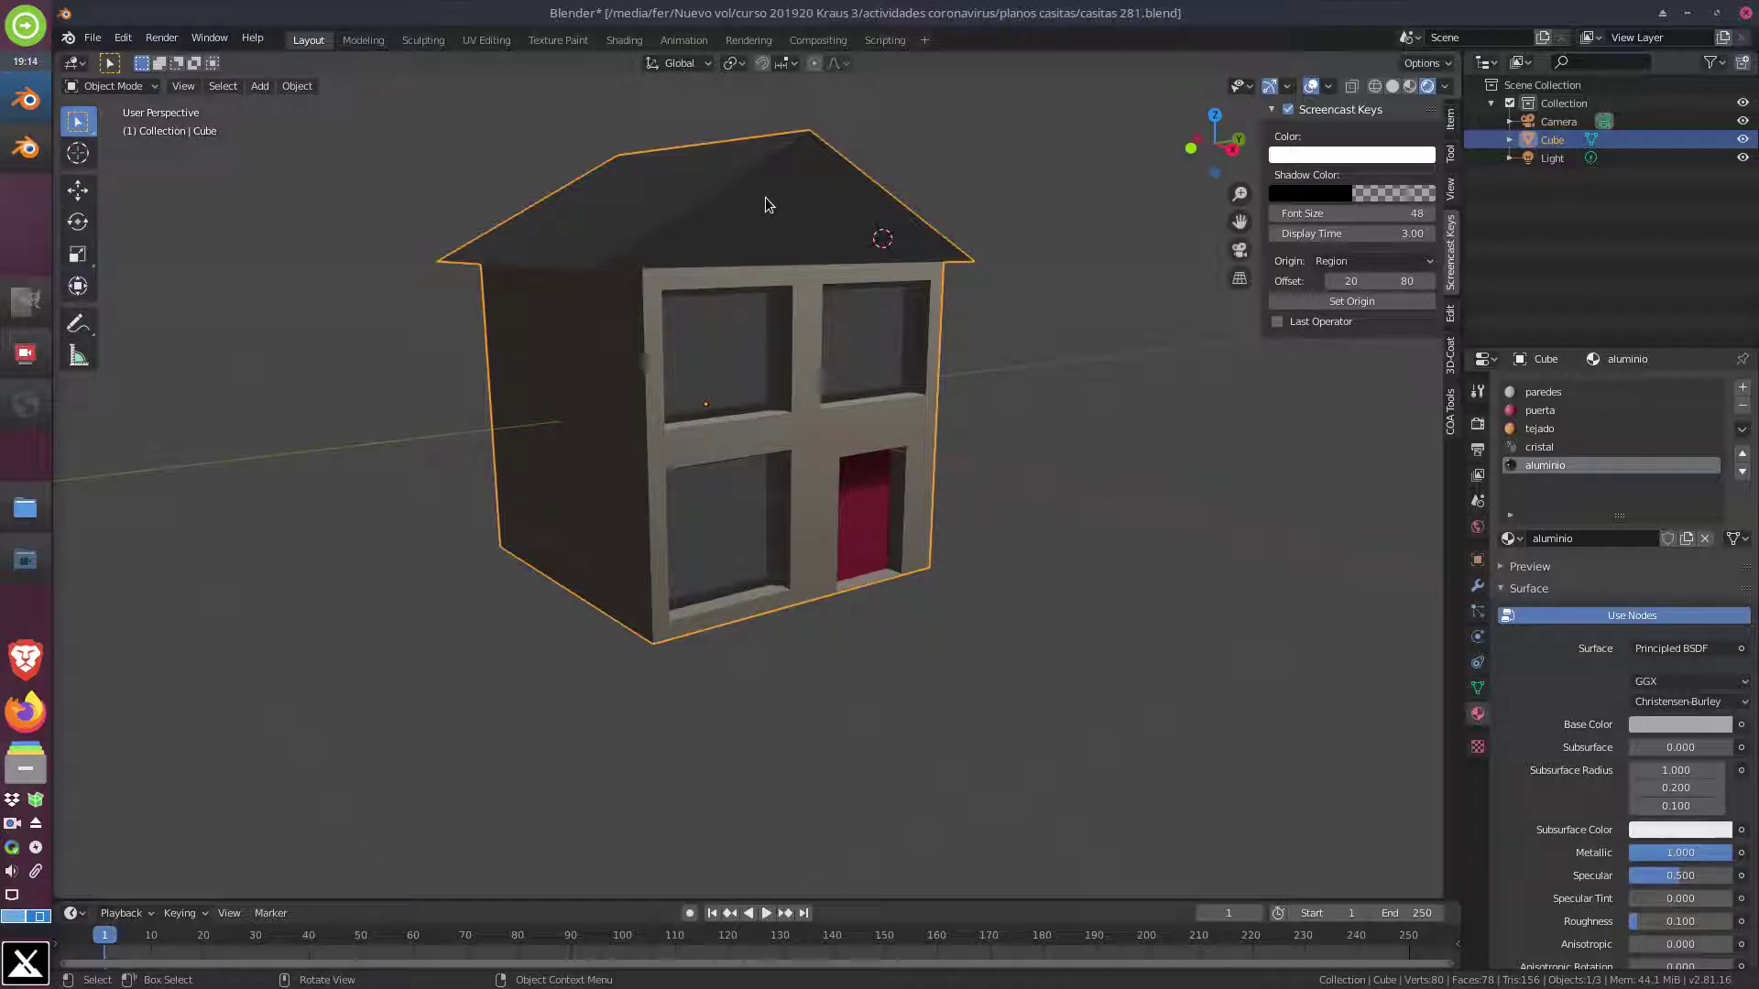
In Edit Mode select the roof faces, assign tejado, and return to Object Mode
key(Tab)
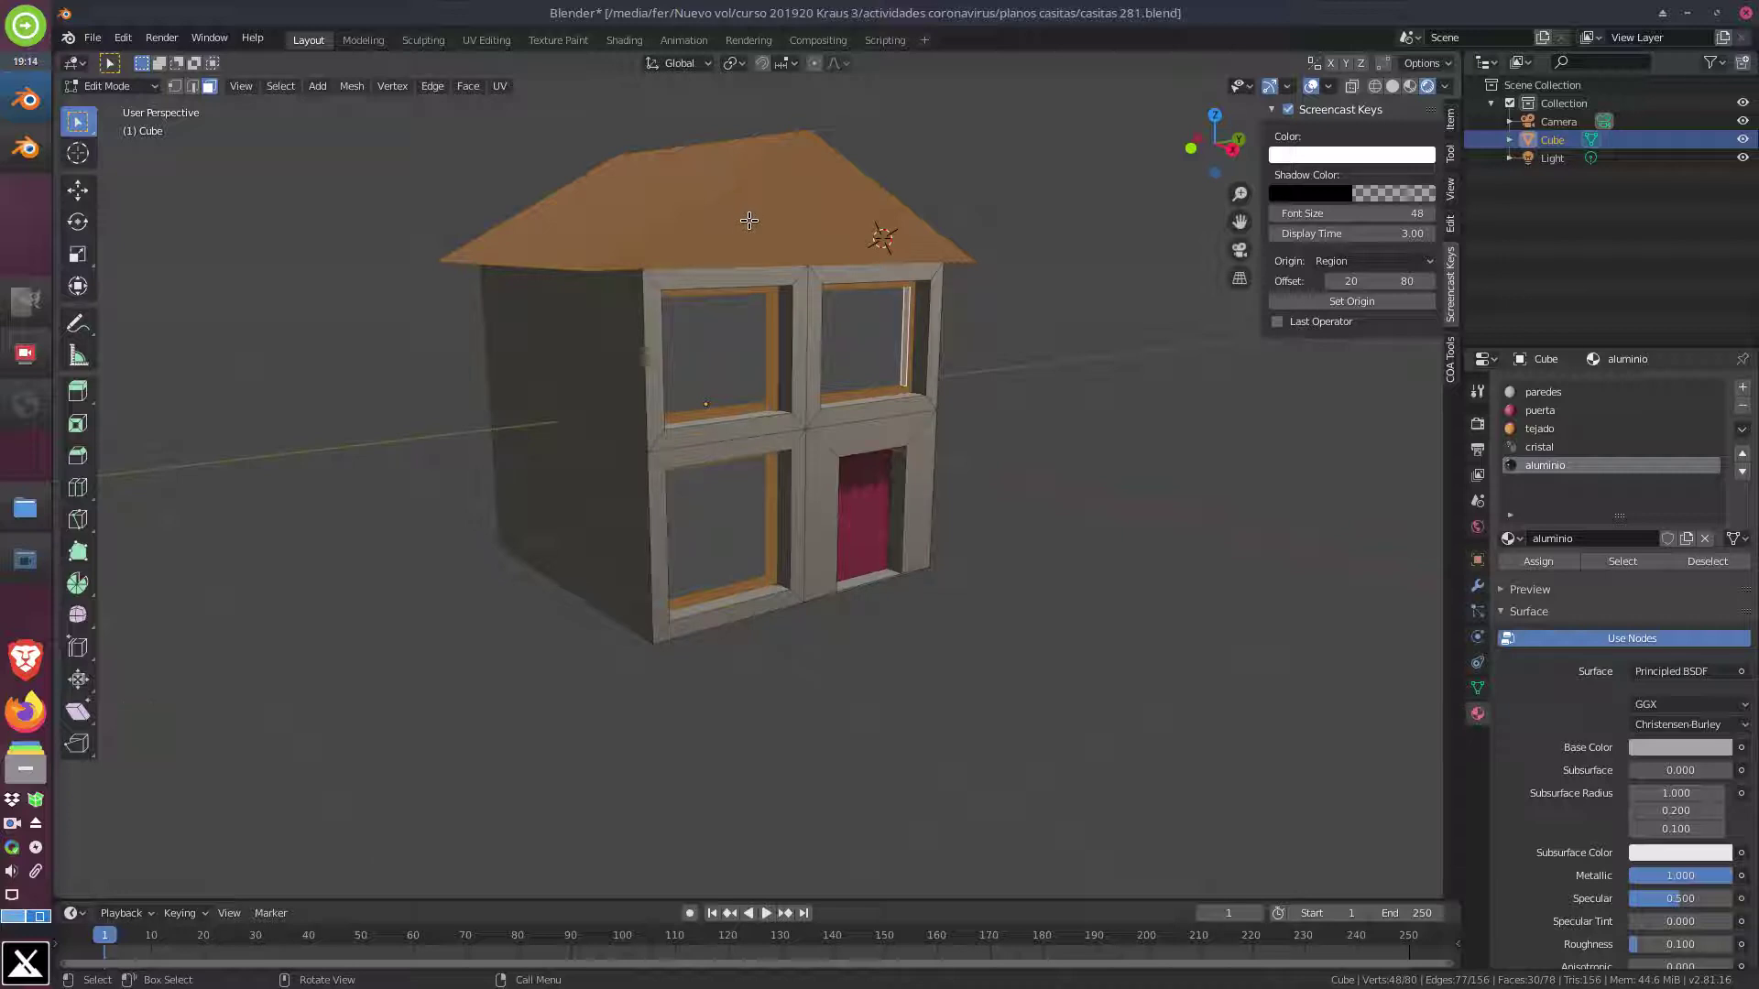
right_click(754, 225)
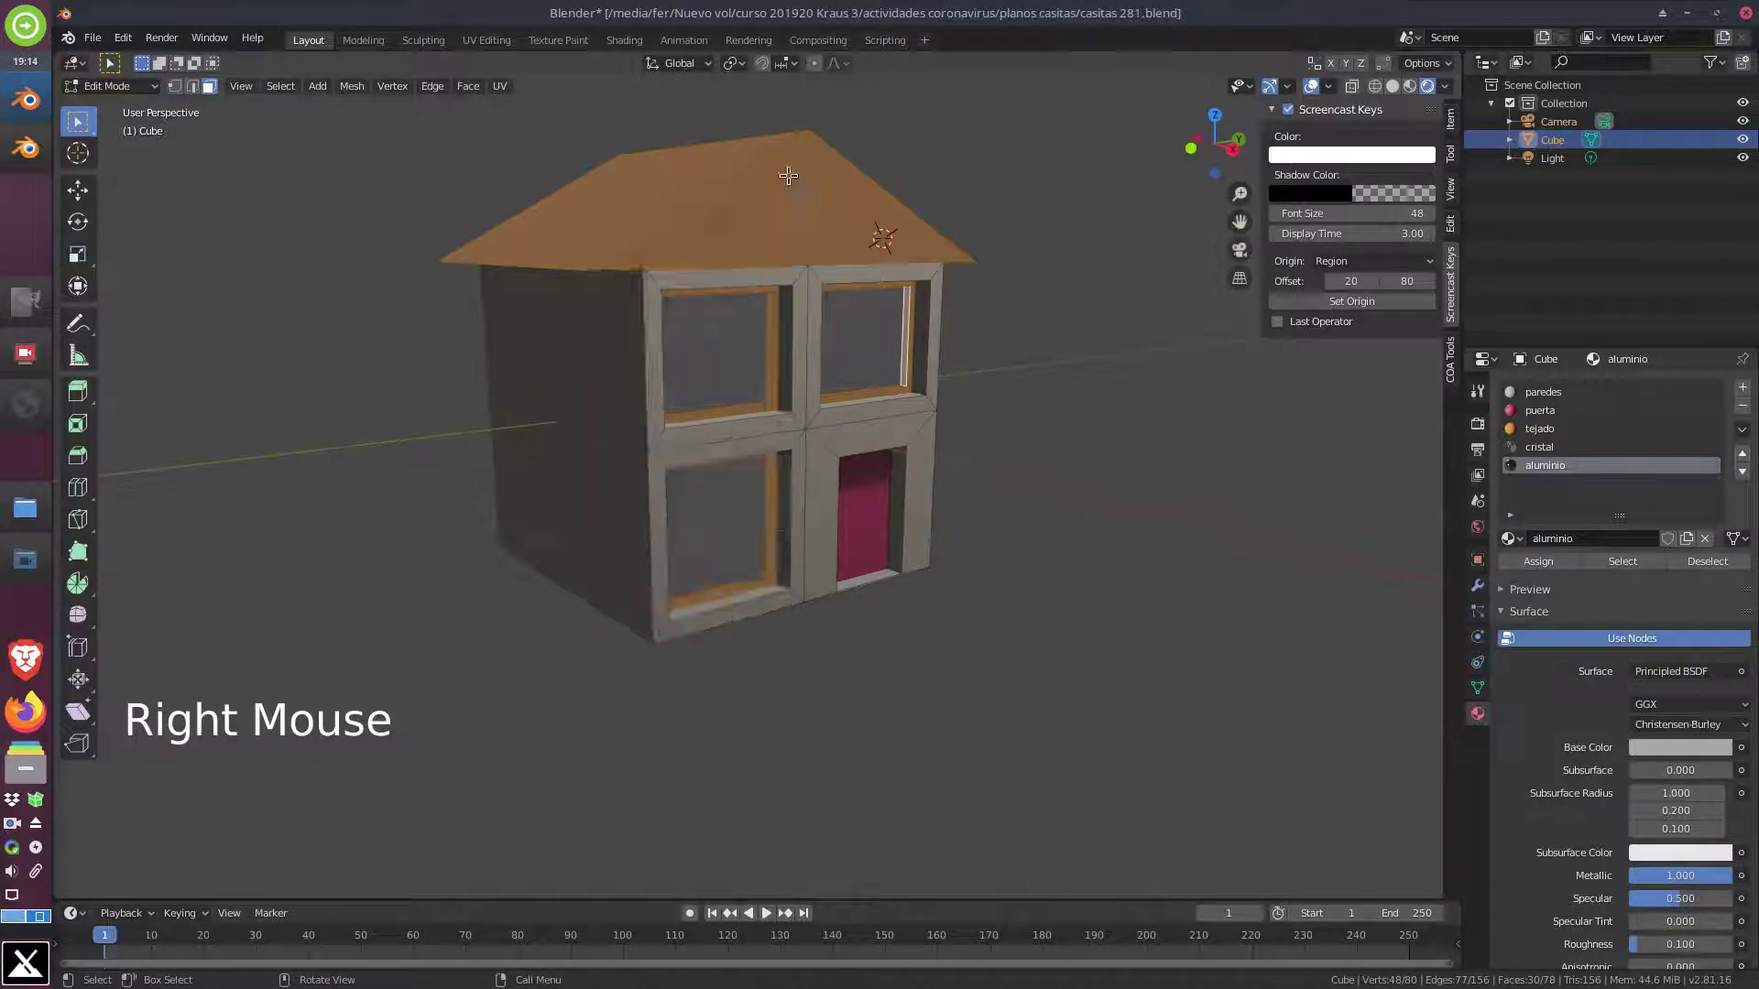
click(791, 187)
click(850, 211)
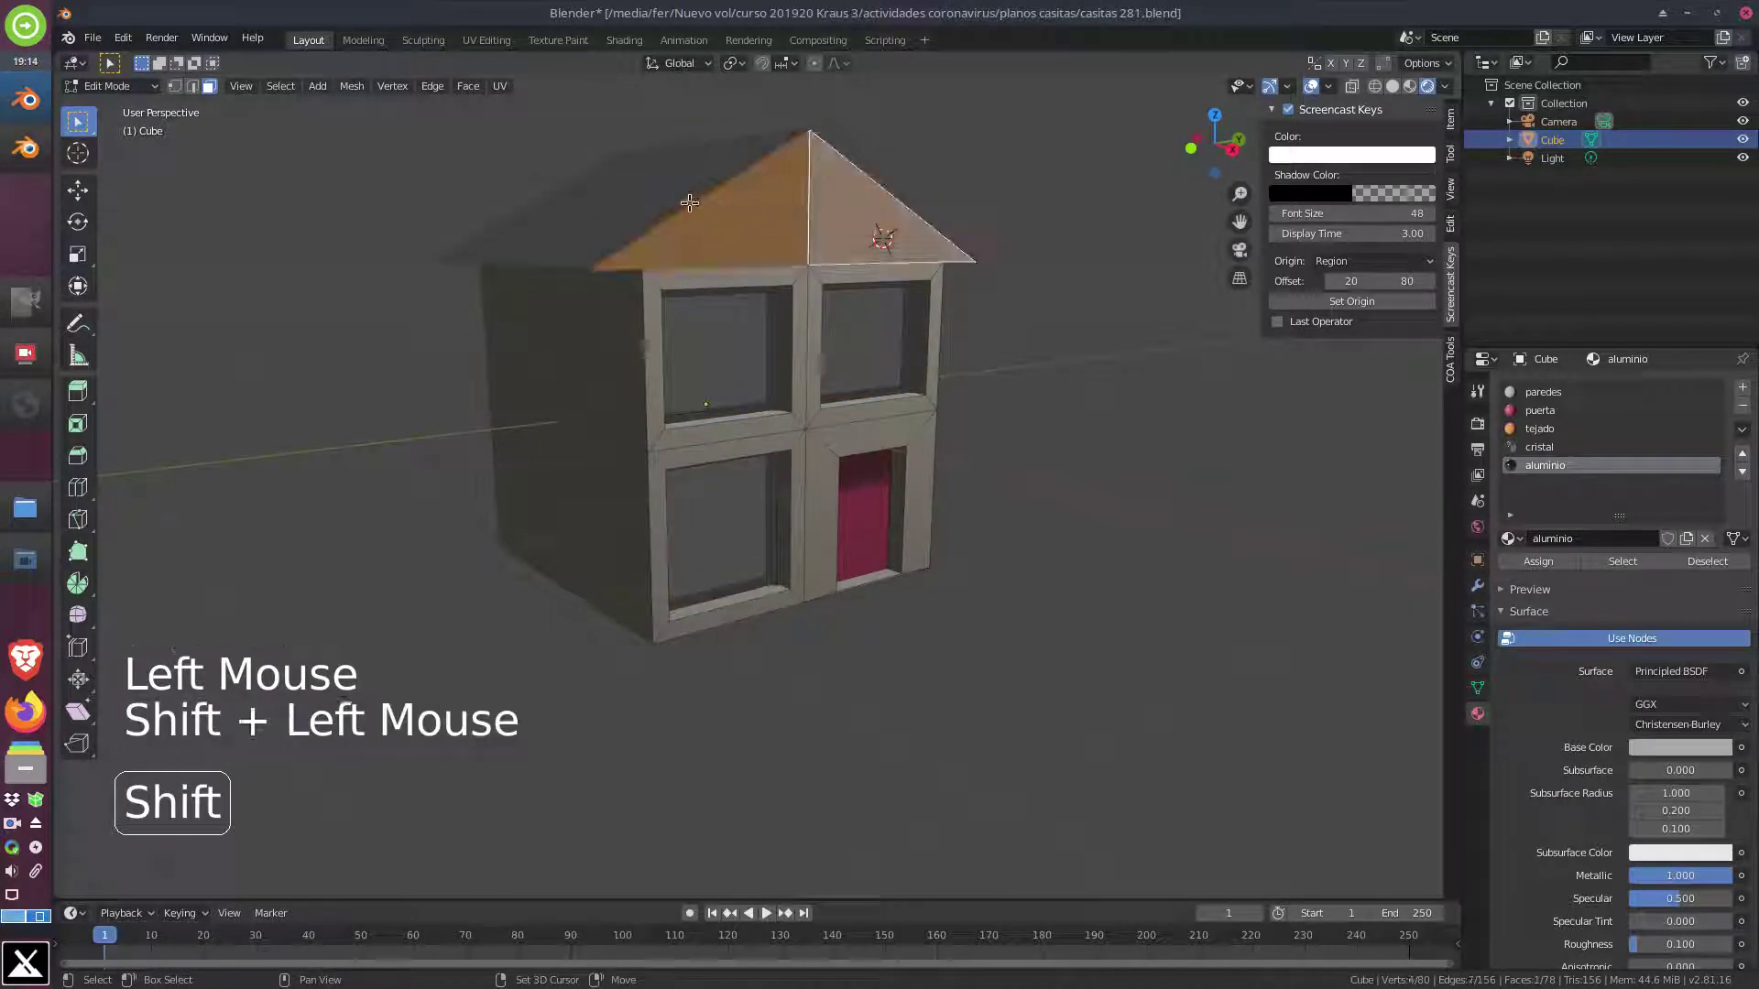
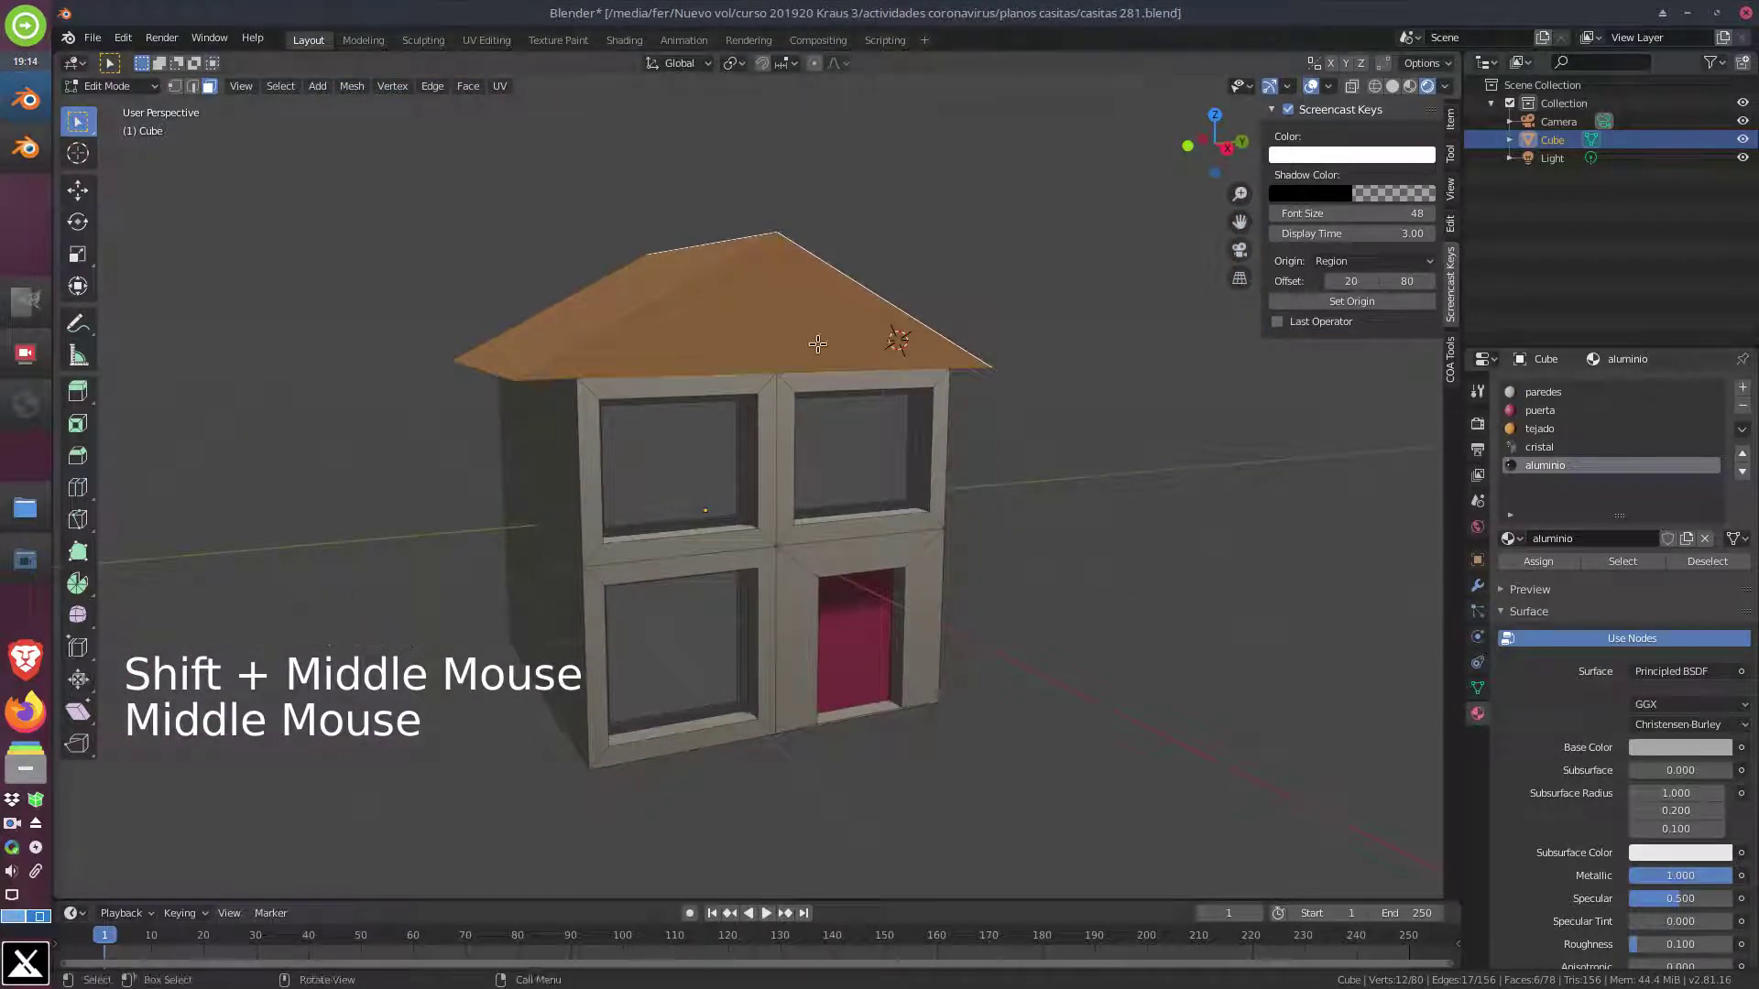
click(1555, 428)
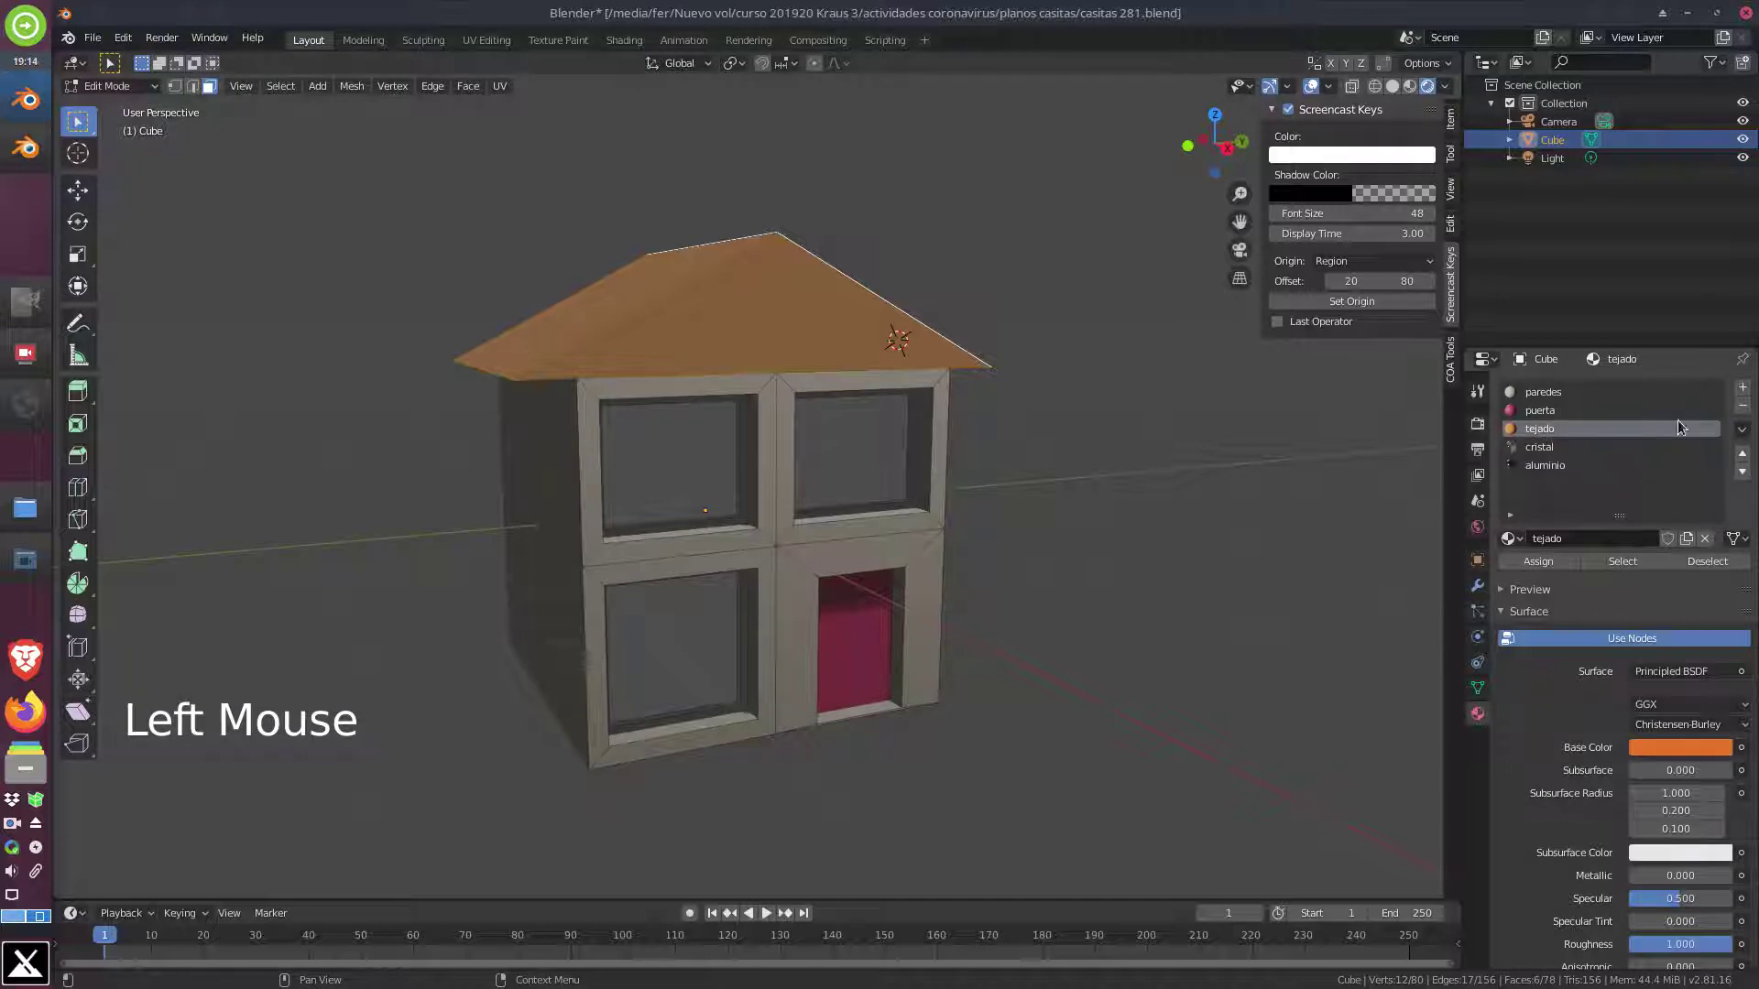
click(1561, 565)
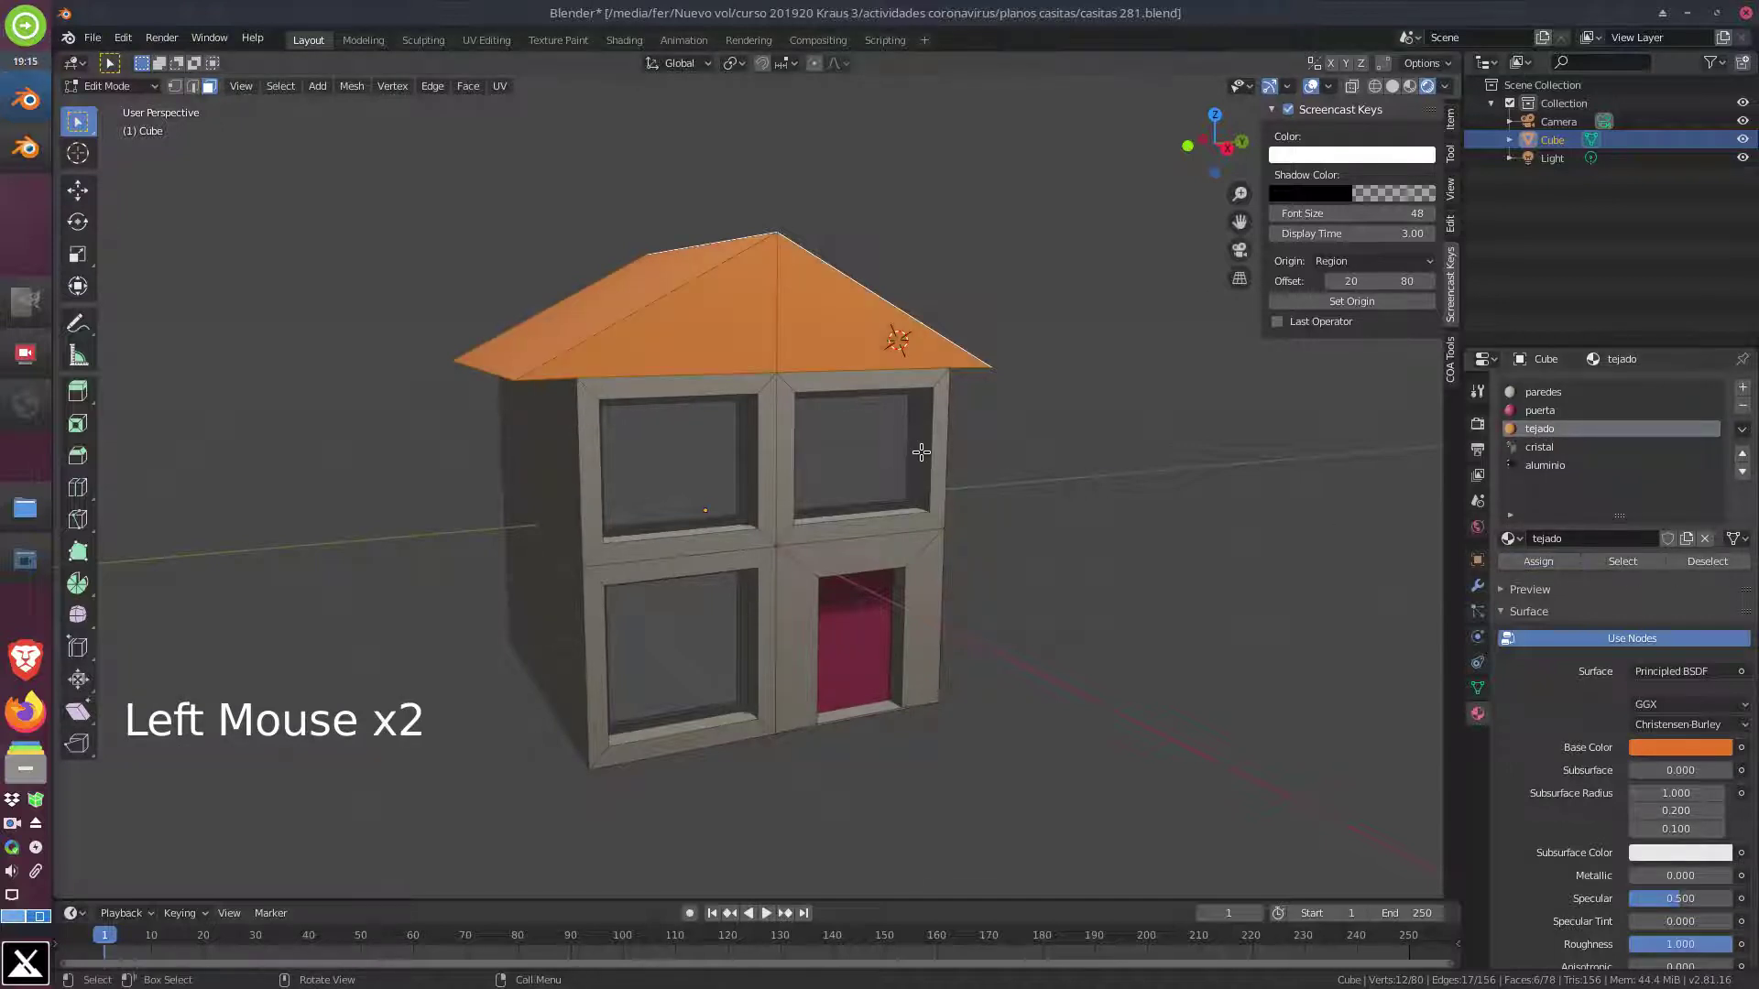
key(Tab)
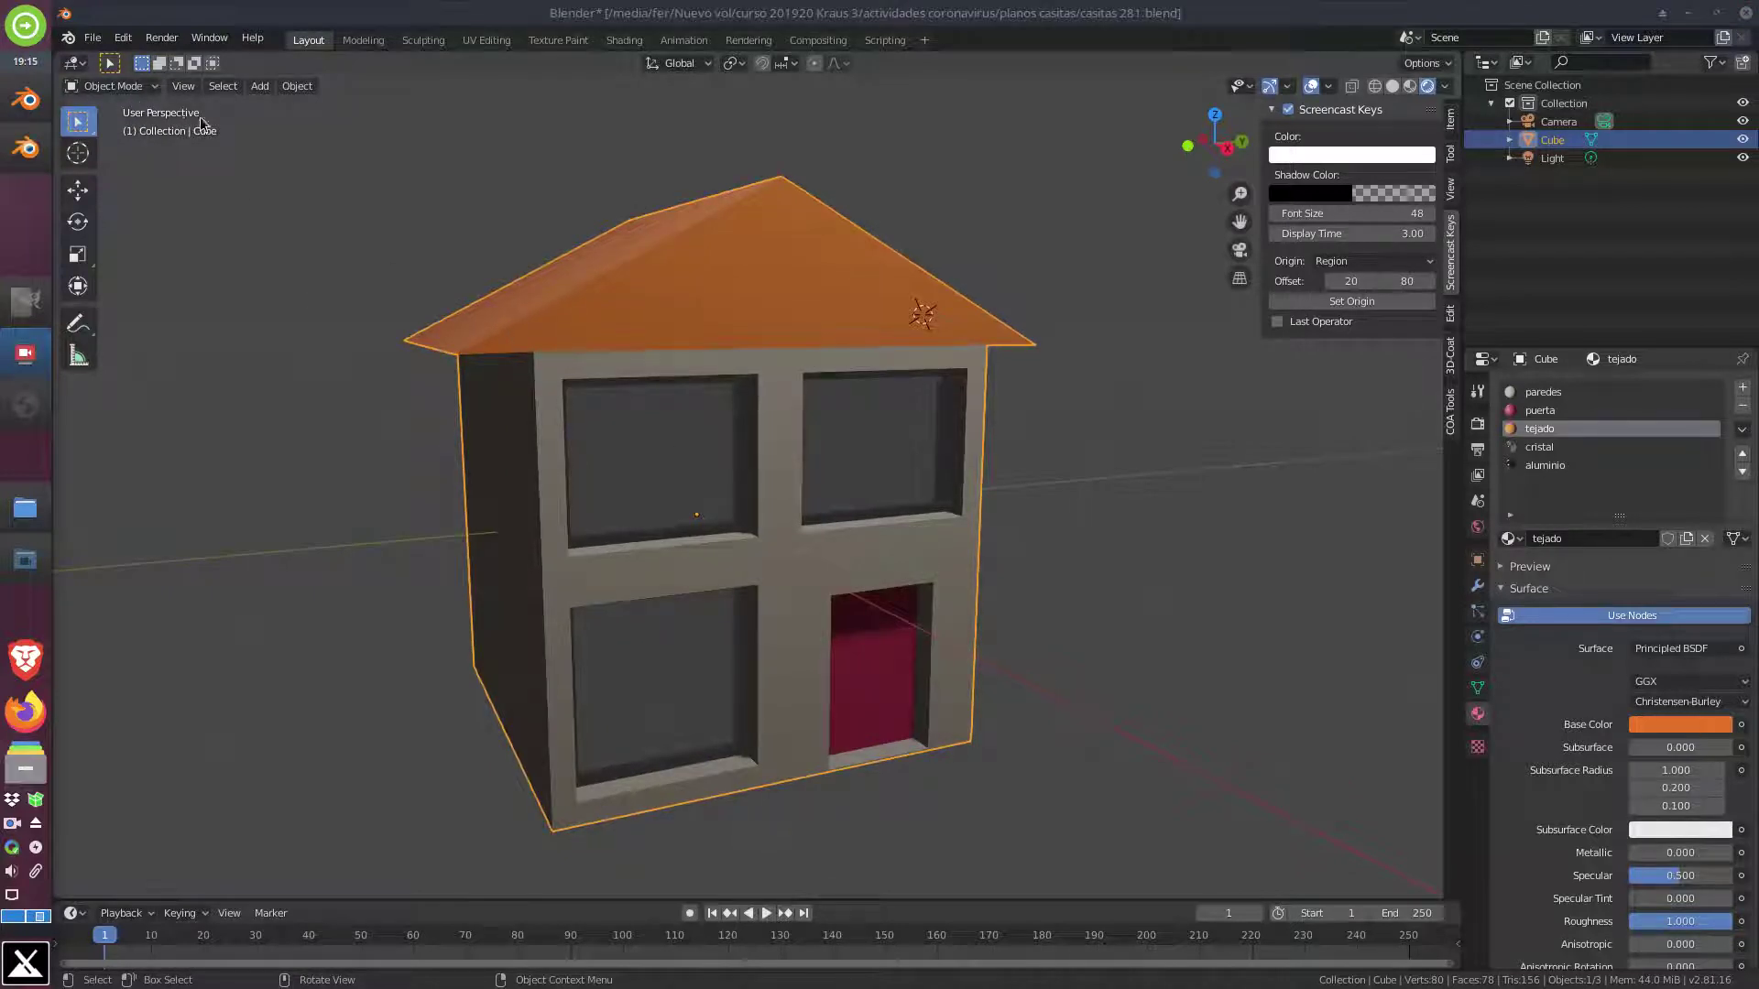
Zoom out and orbit to view the house from further away
scroll(down, 3)
scroll(down, 3)
middle_click(917, 495)
middle_click(668, 514)
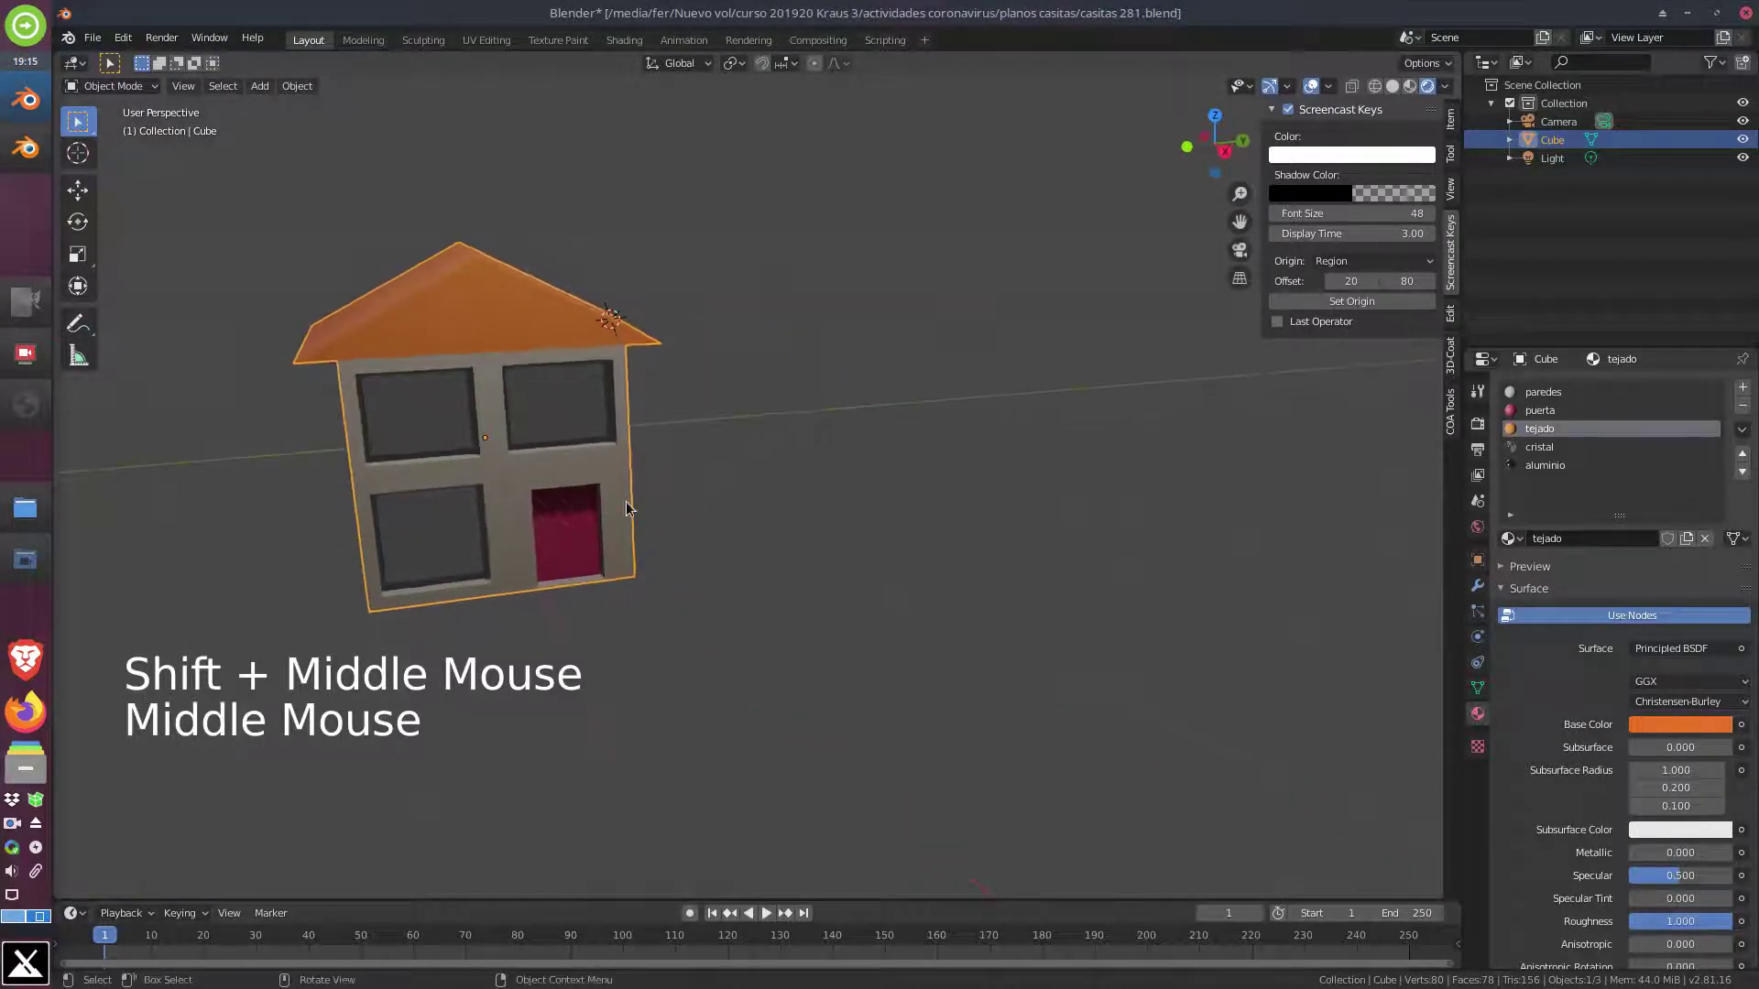
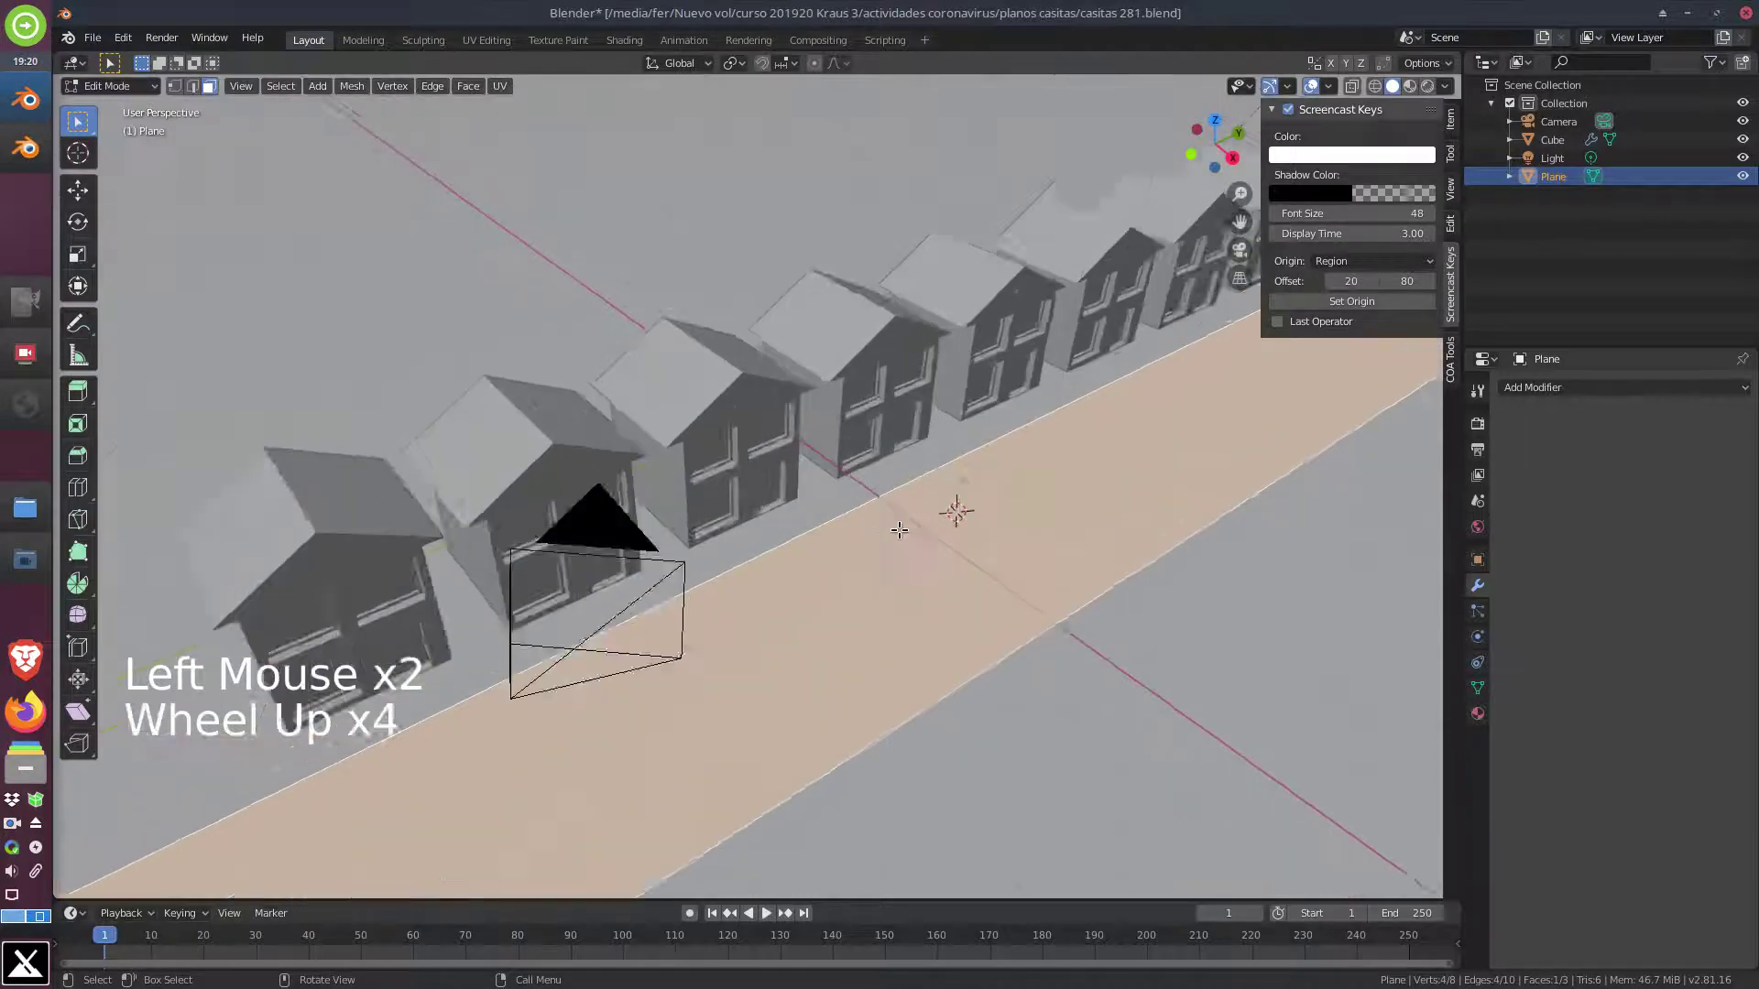
Extend the street plane by extrusion into a sidewalk strip and save the casitas 281 file
middle_click(941, 577)
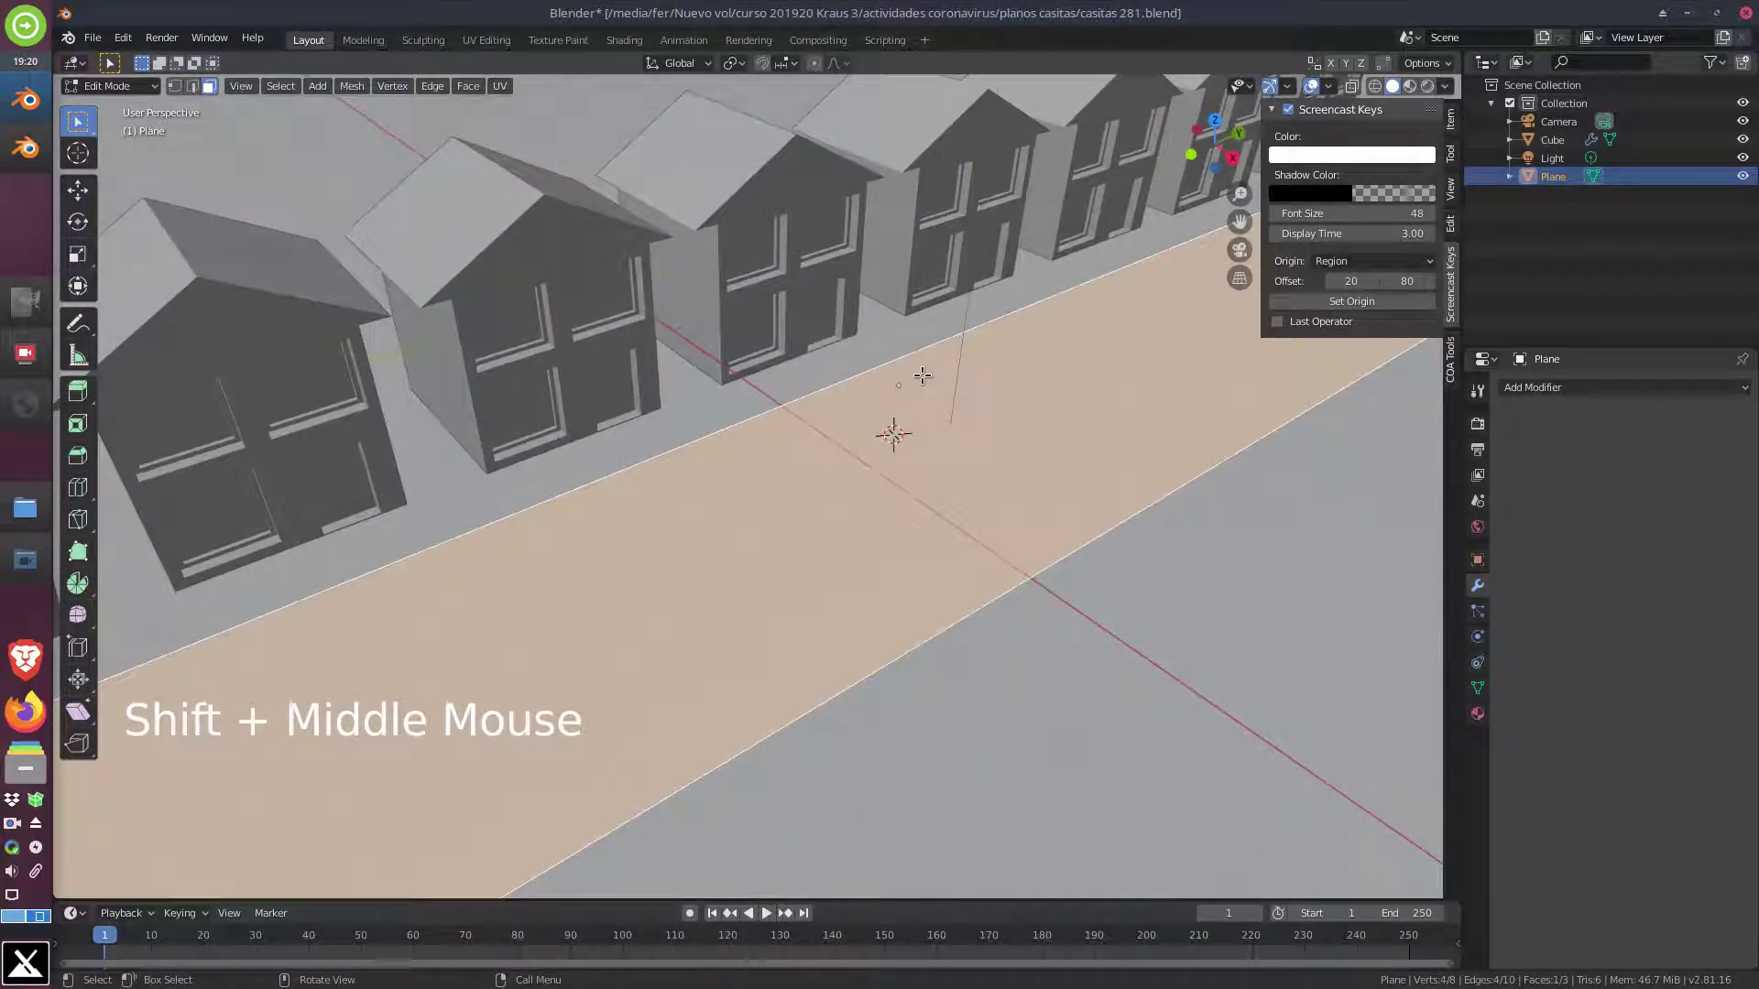
scroll(up, 3)
middle_click(767, 433)
middle_click(826, 591)
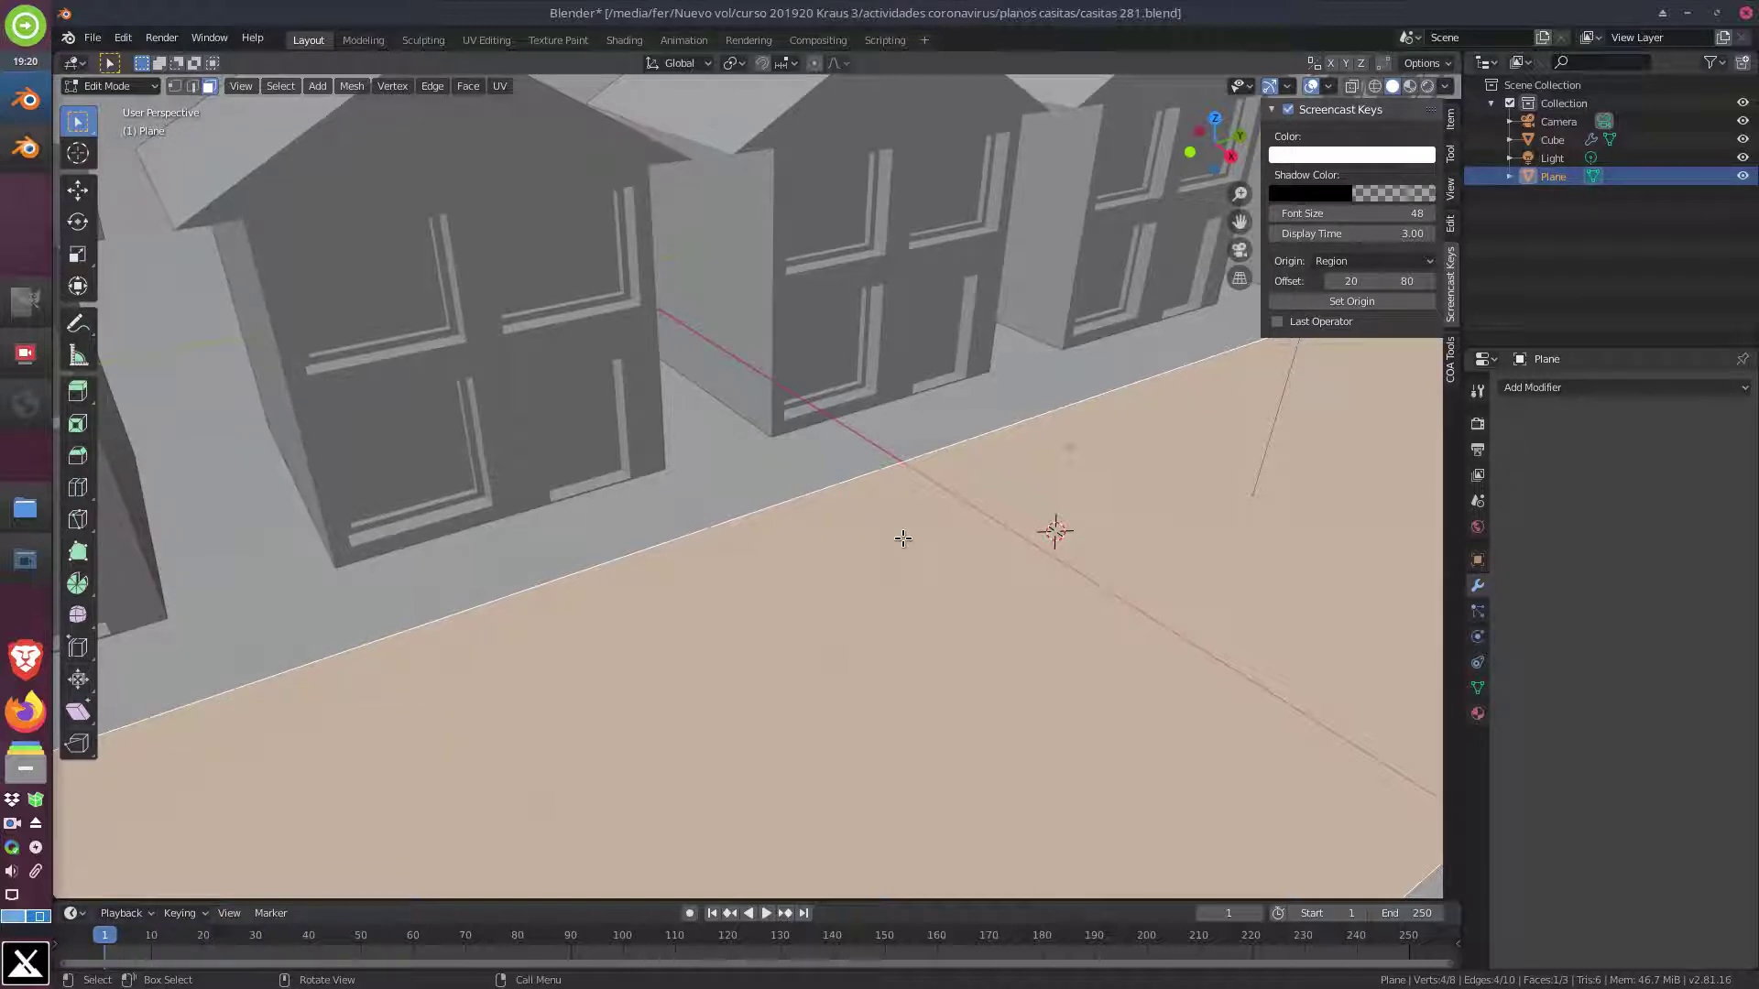
key(e)
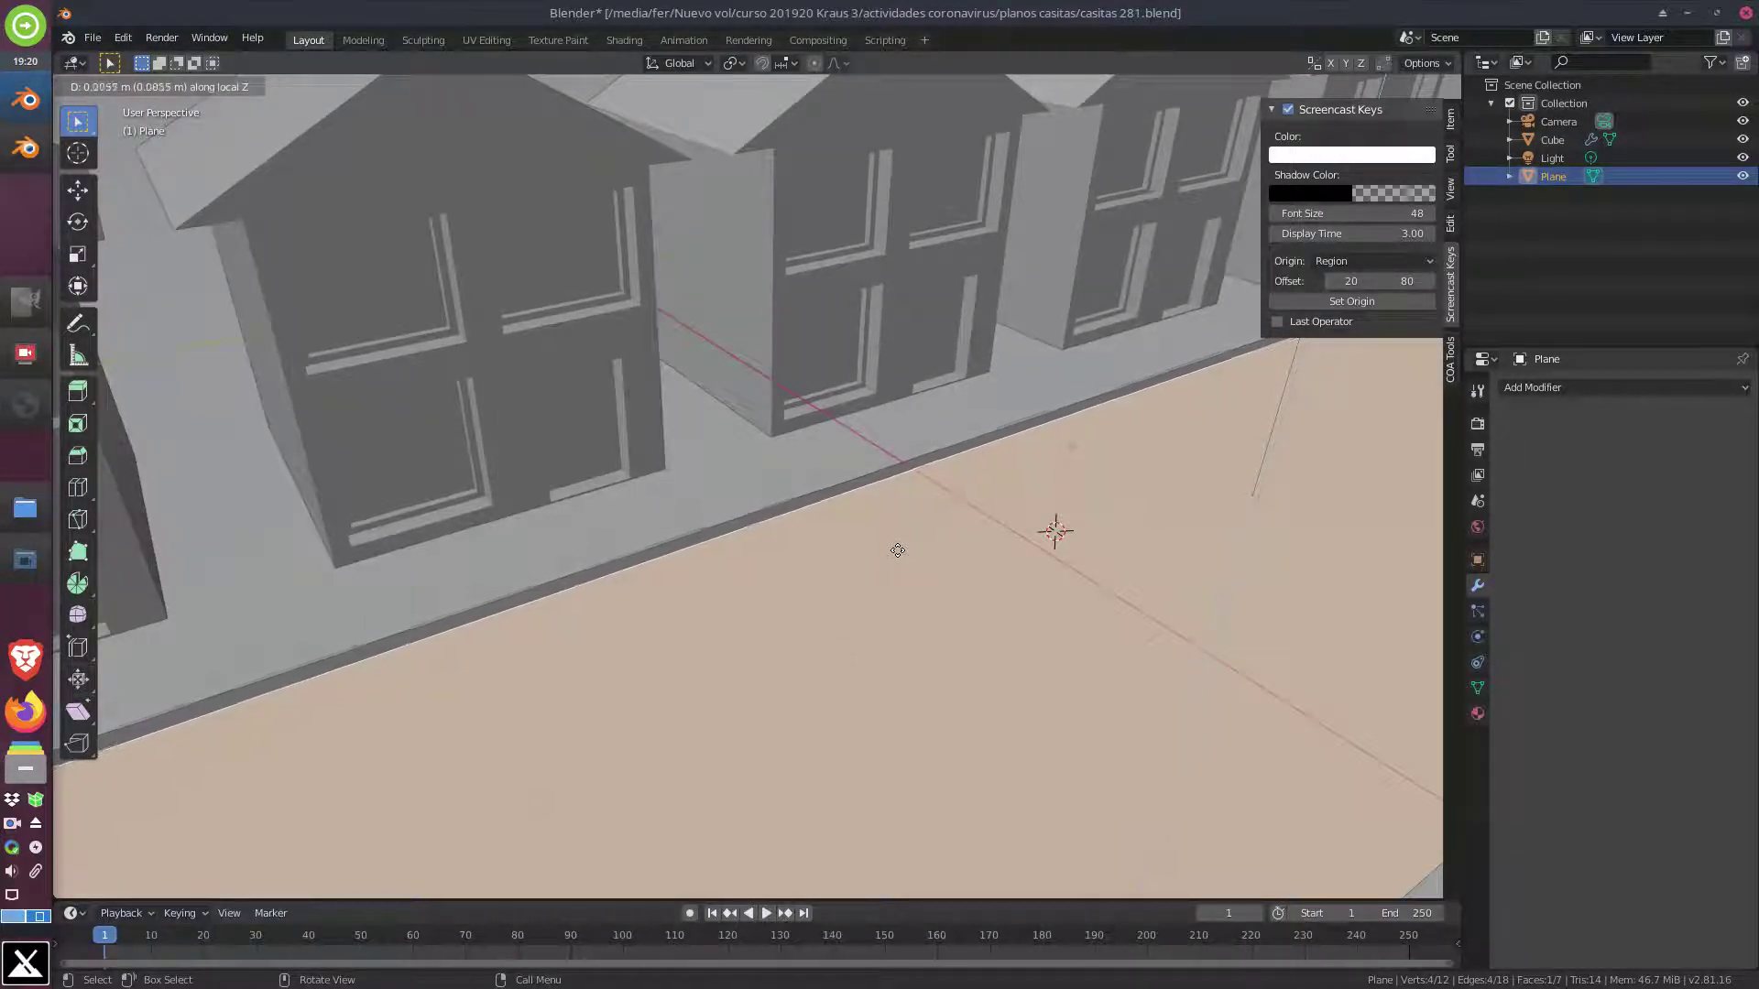
scroll(down, 3)
middle_click(819, 566)
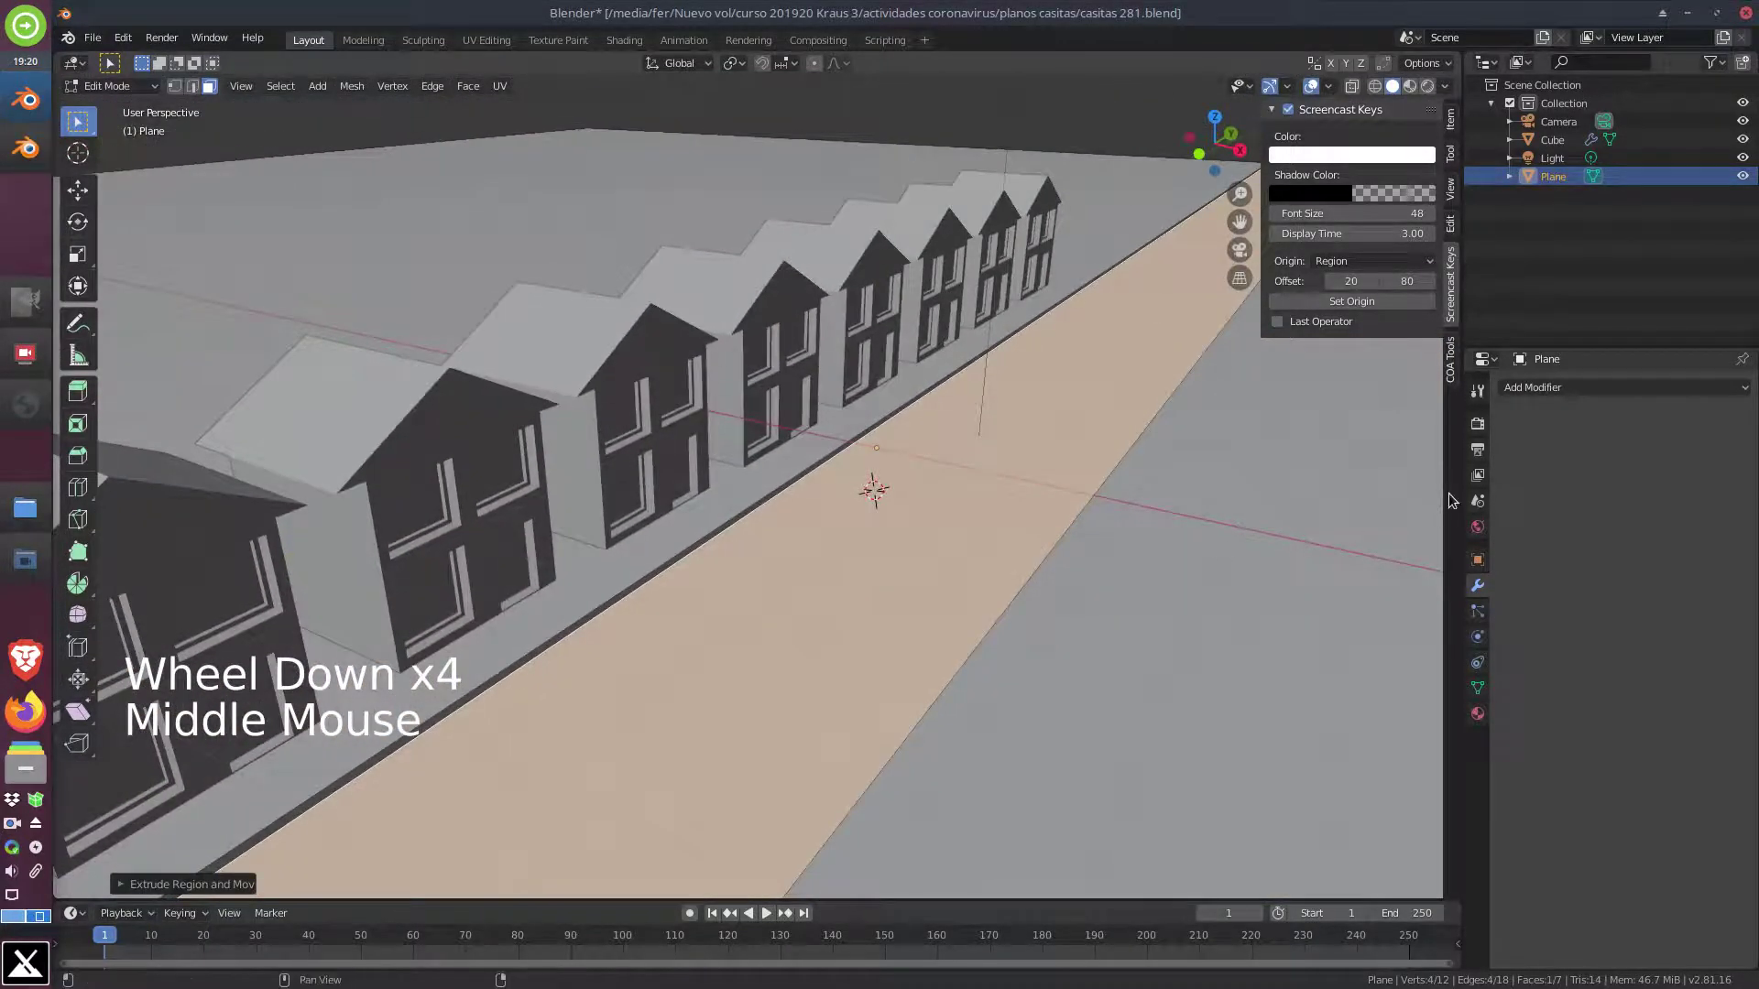
middle_click(1194, 480)
scroll(up, 3)
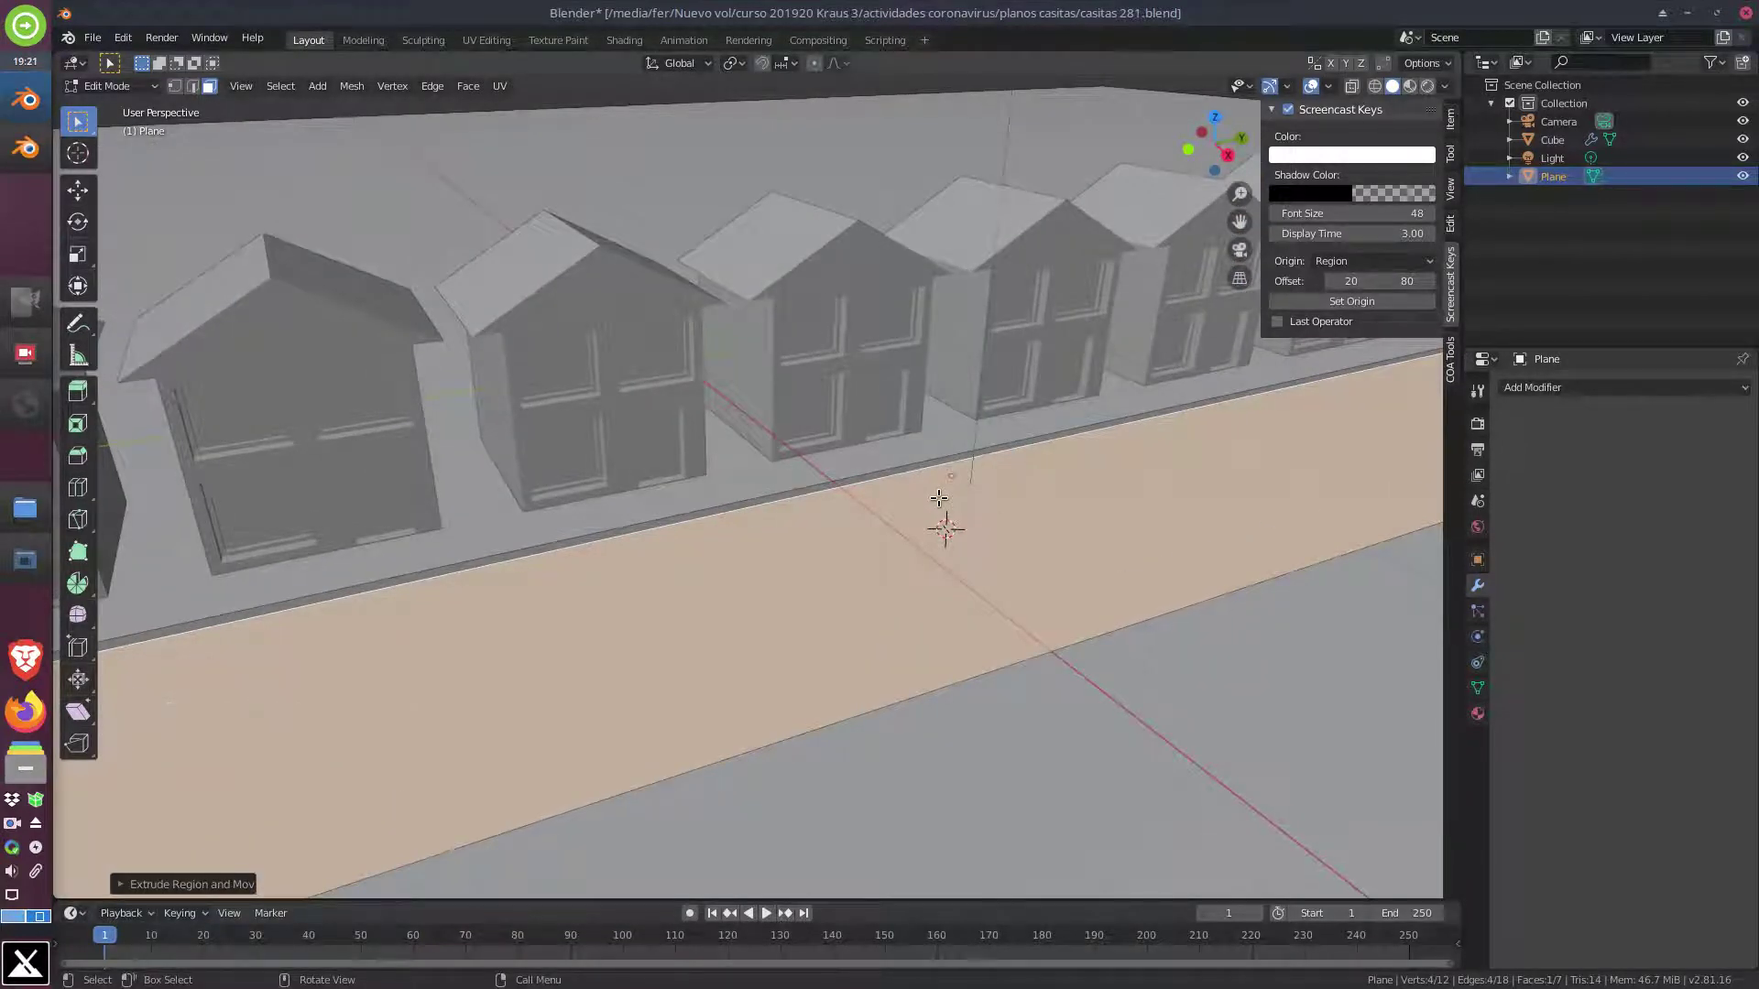
key(ctrl+s)
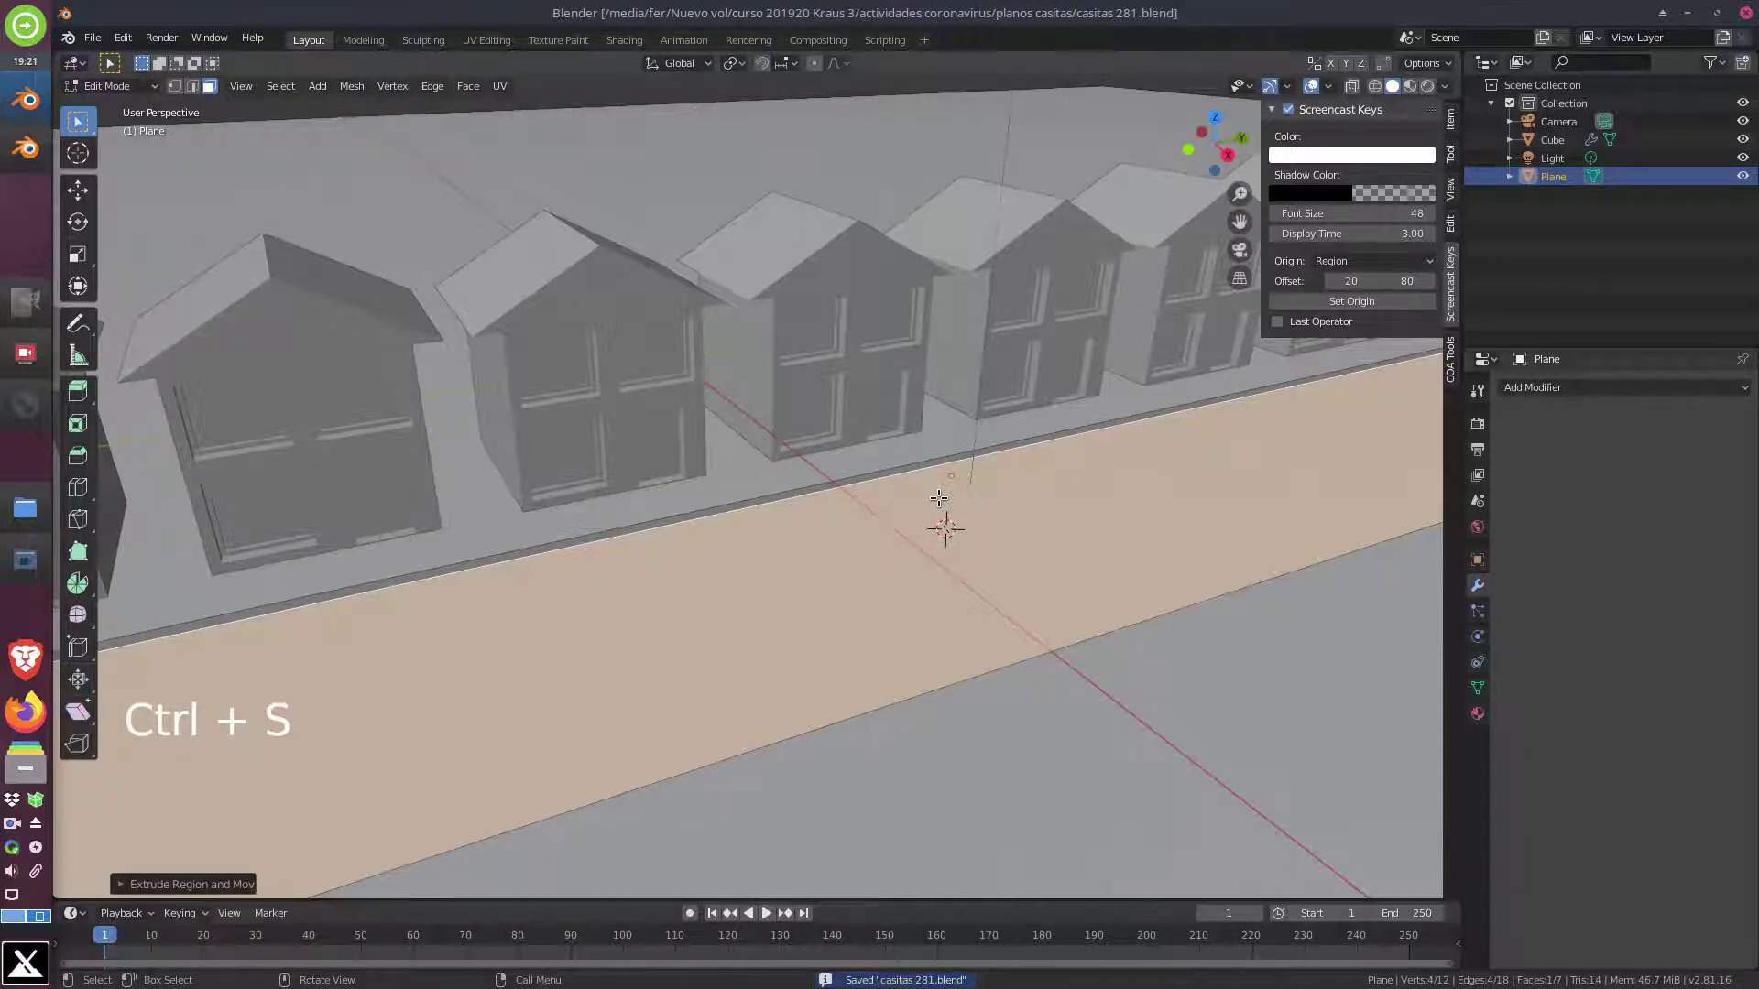
Create a plane material named carretera and add a second material slot
key(z)
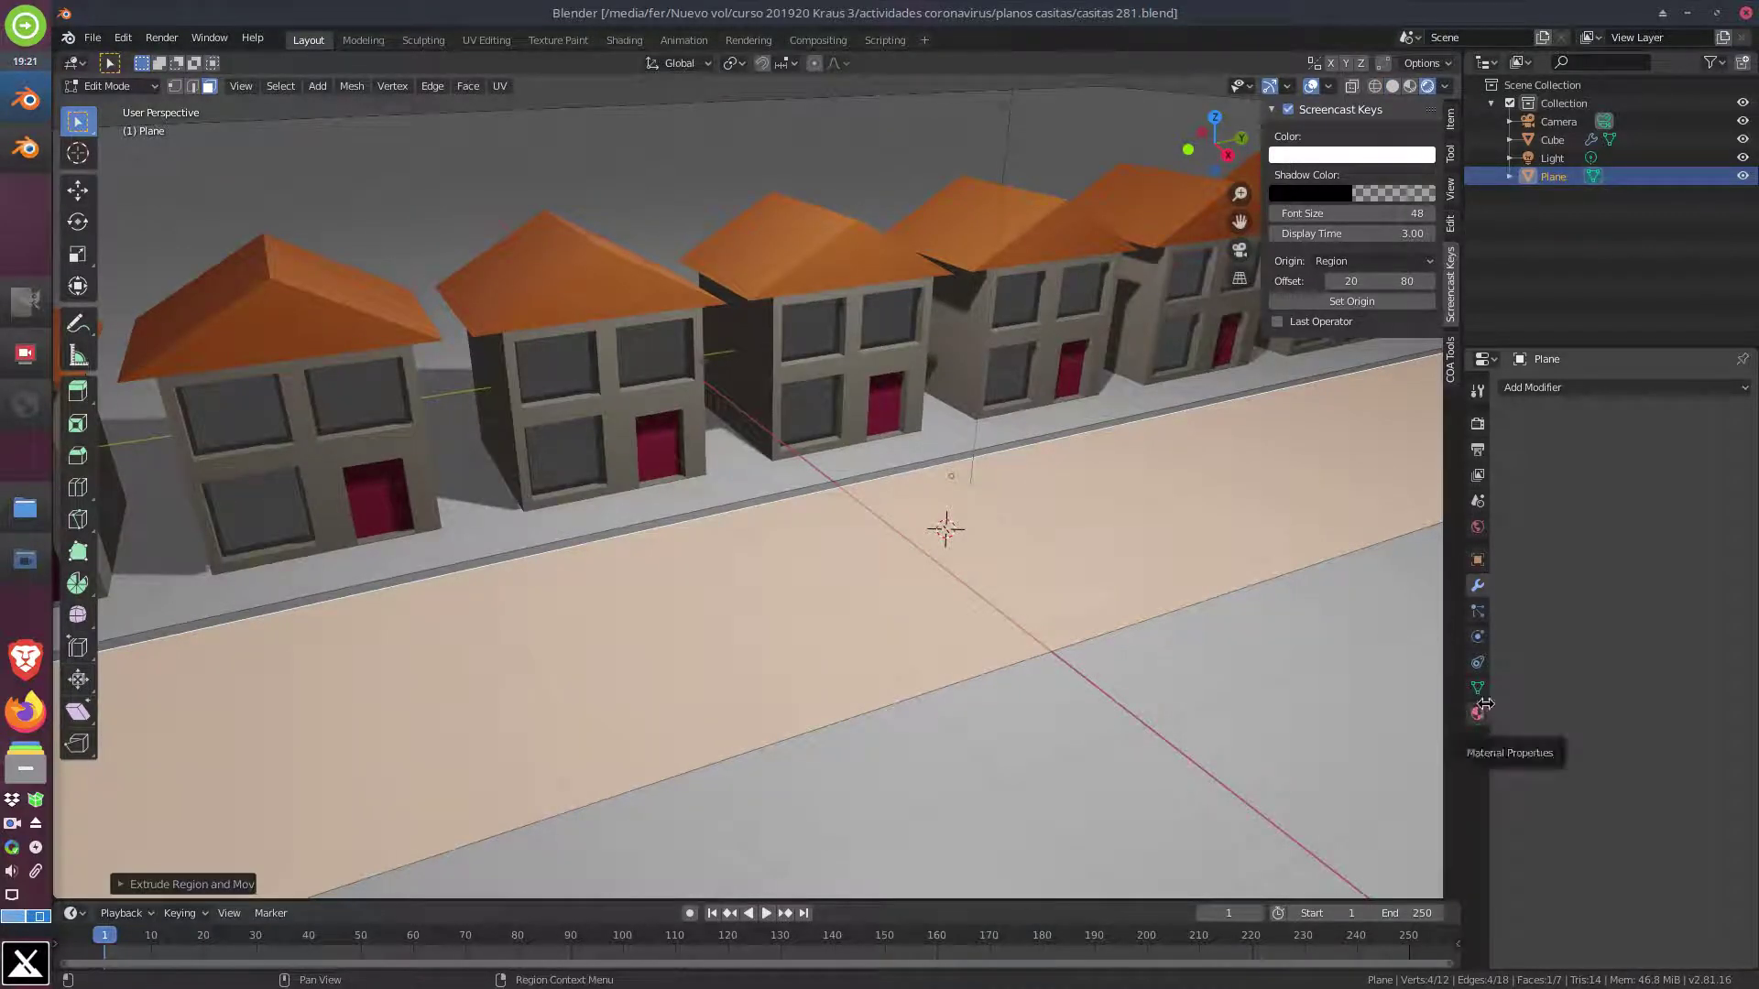
click(1484, 715)
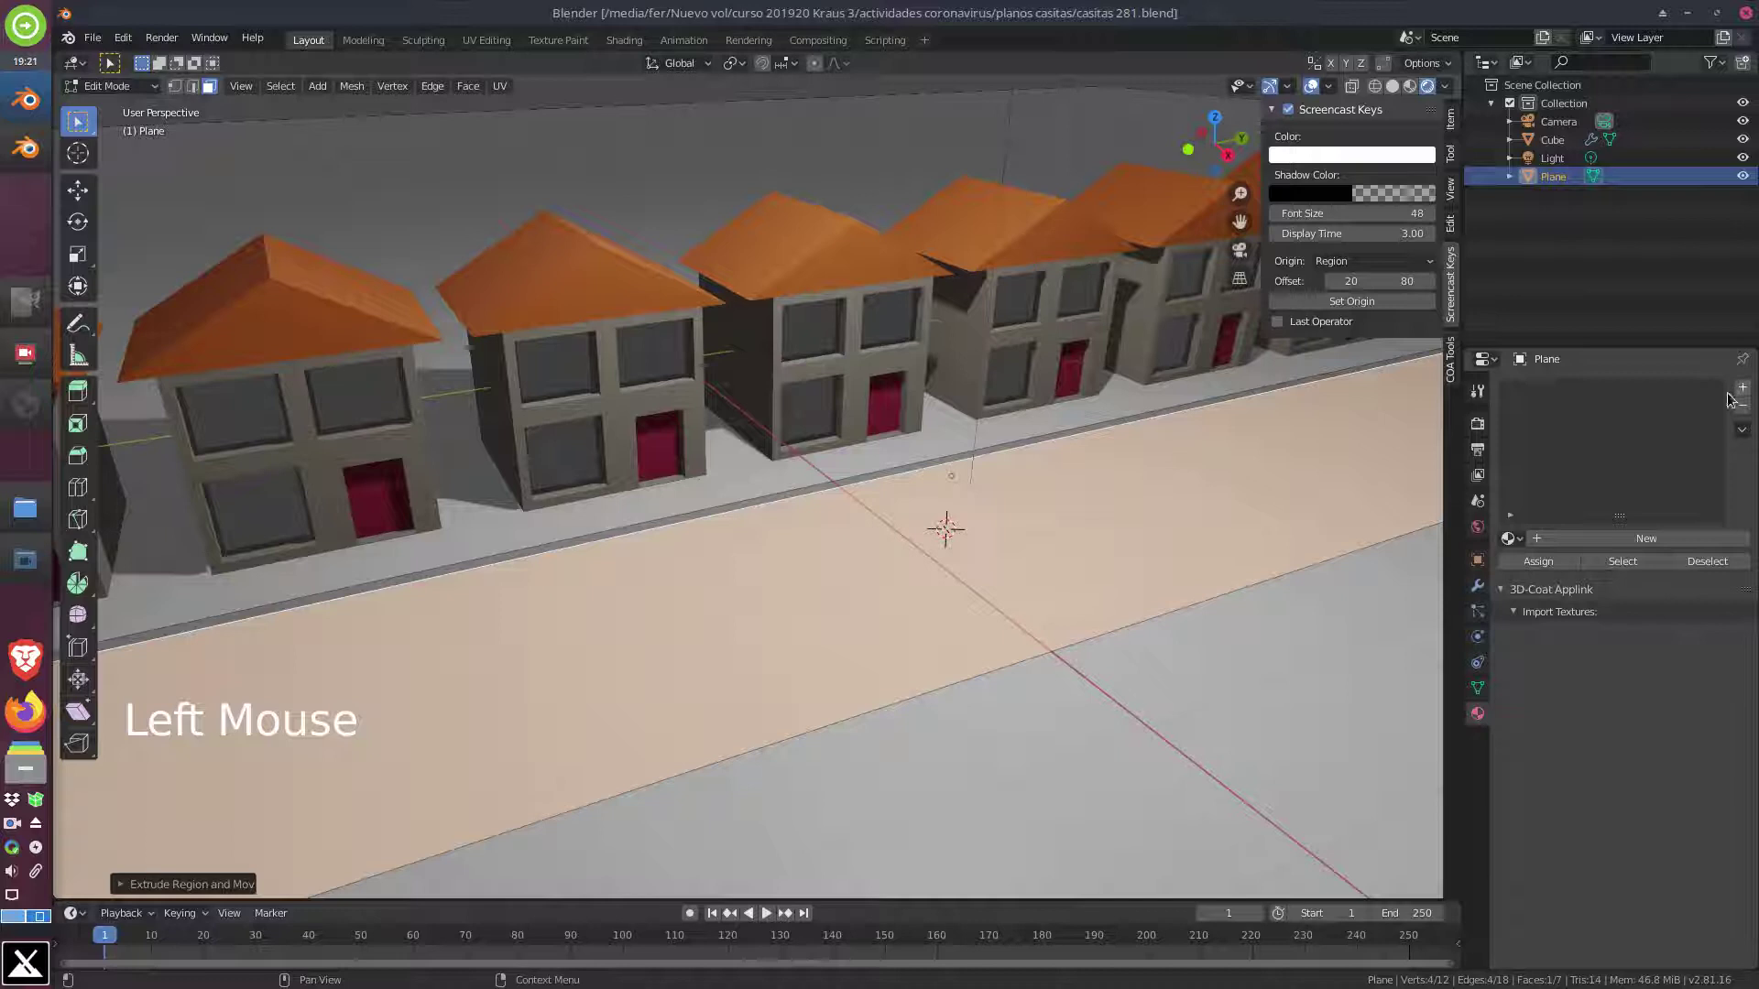
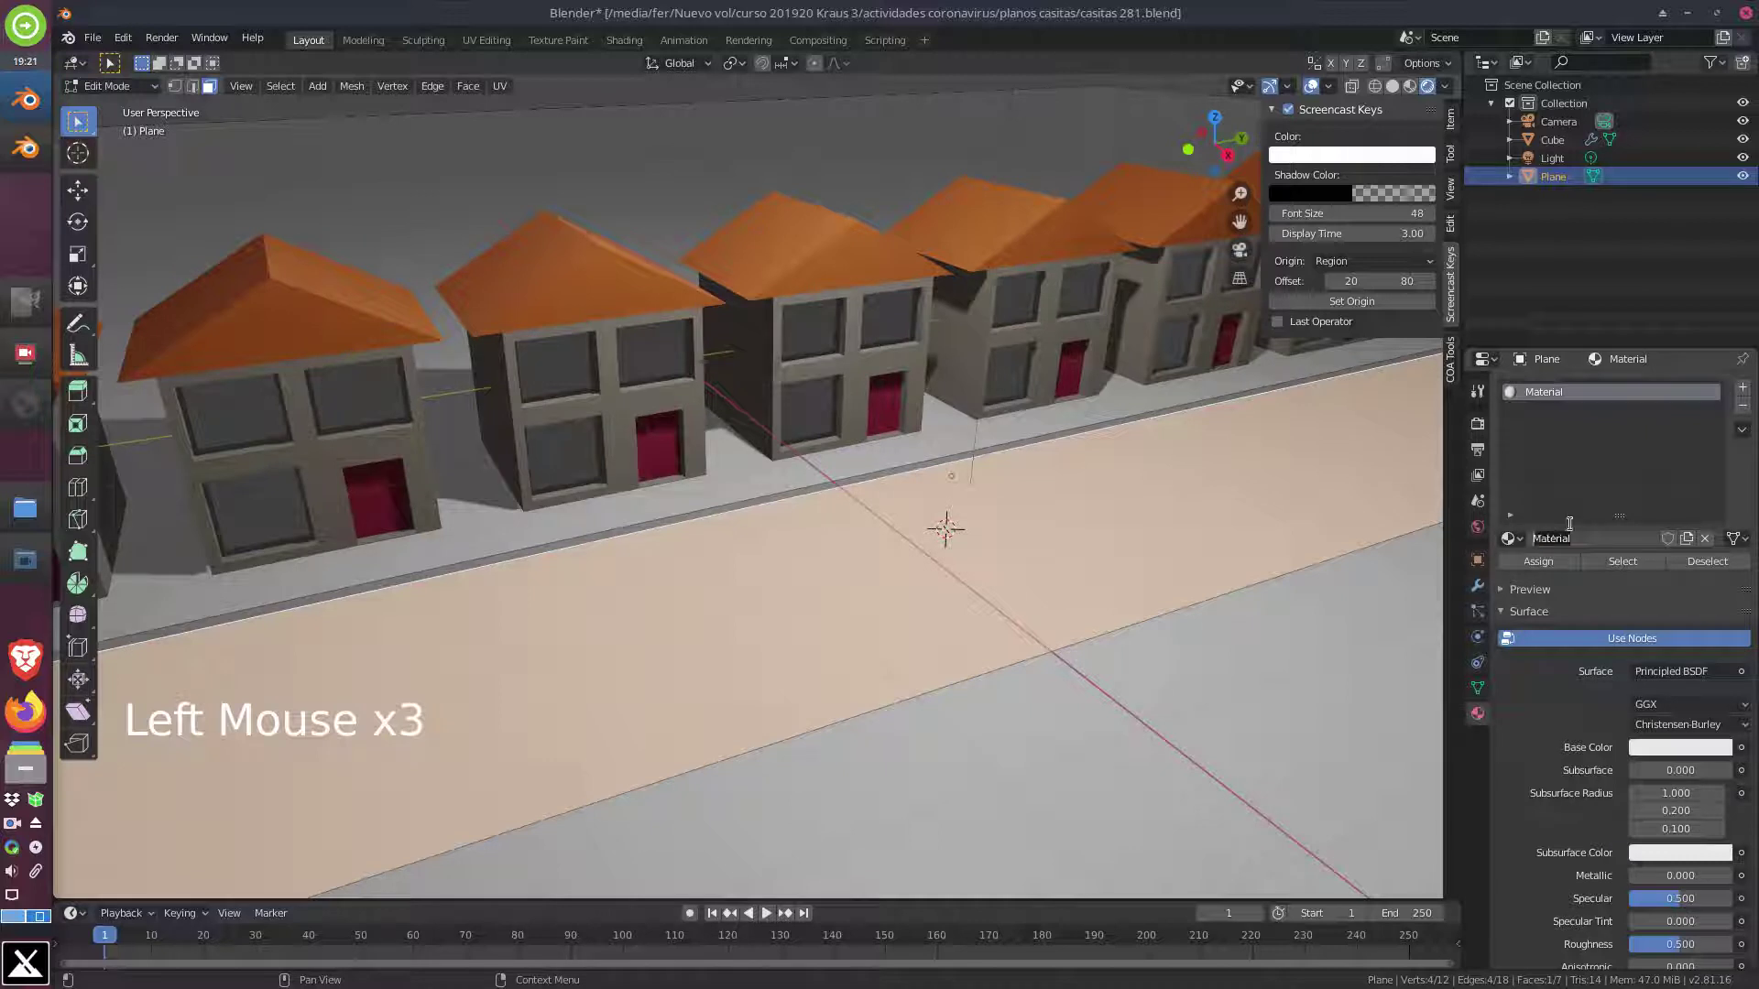
key(BackSpace)
key(BackSpace)
key(r)
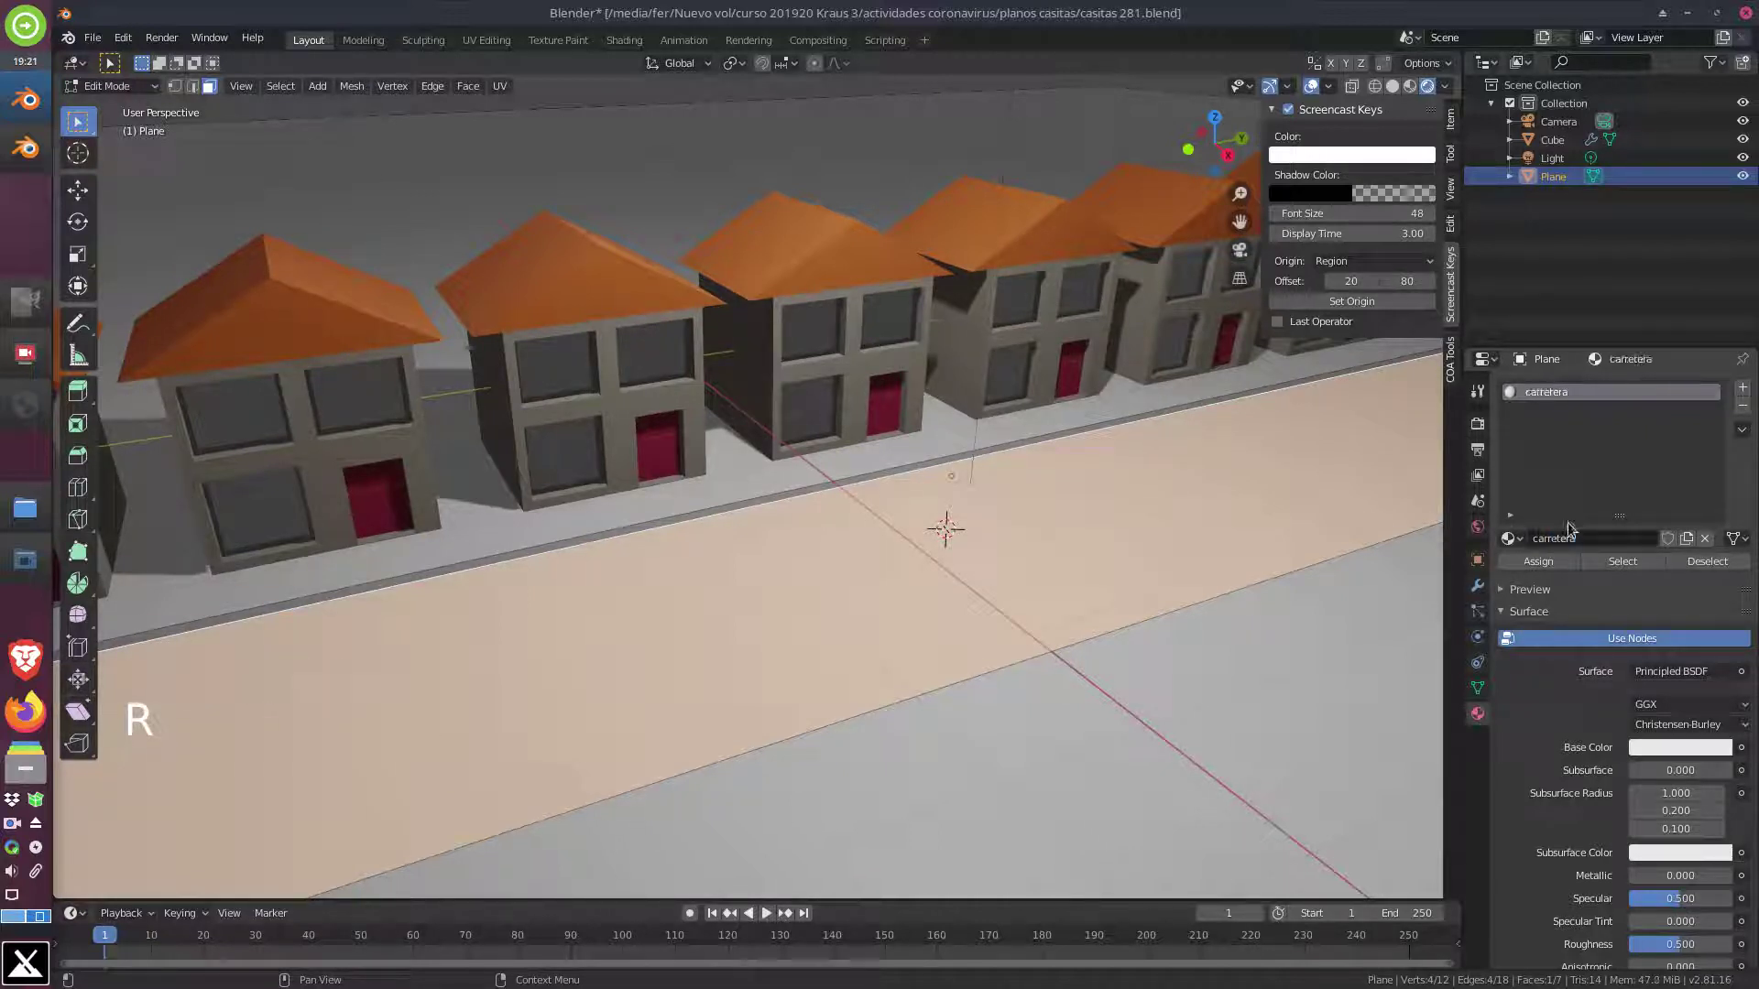
click(1745, 392)
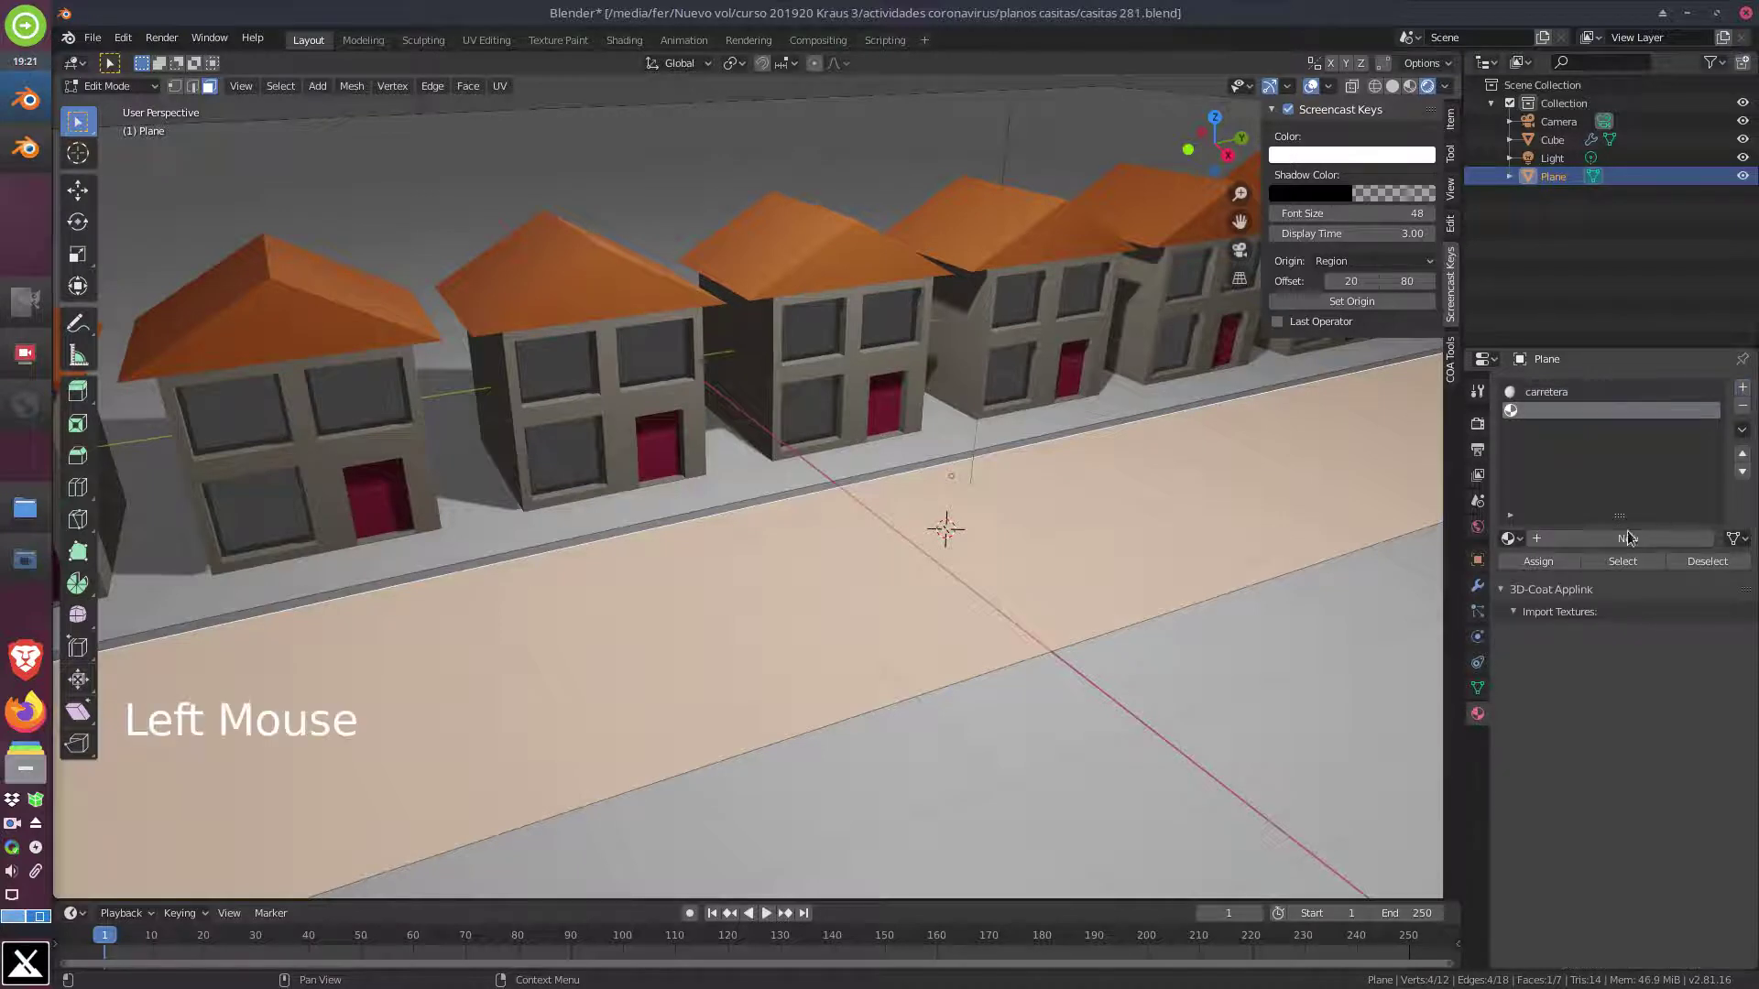
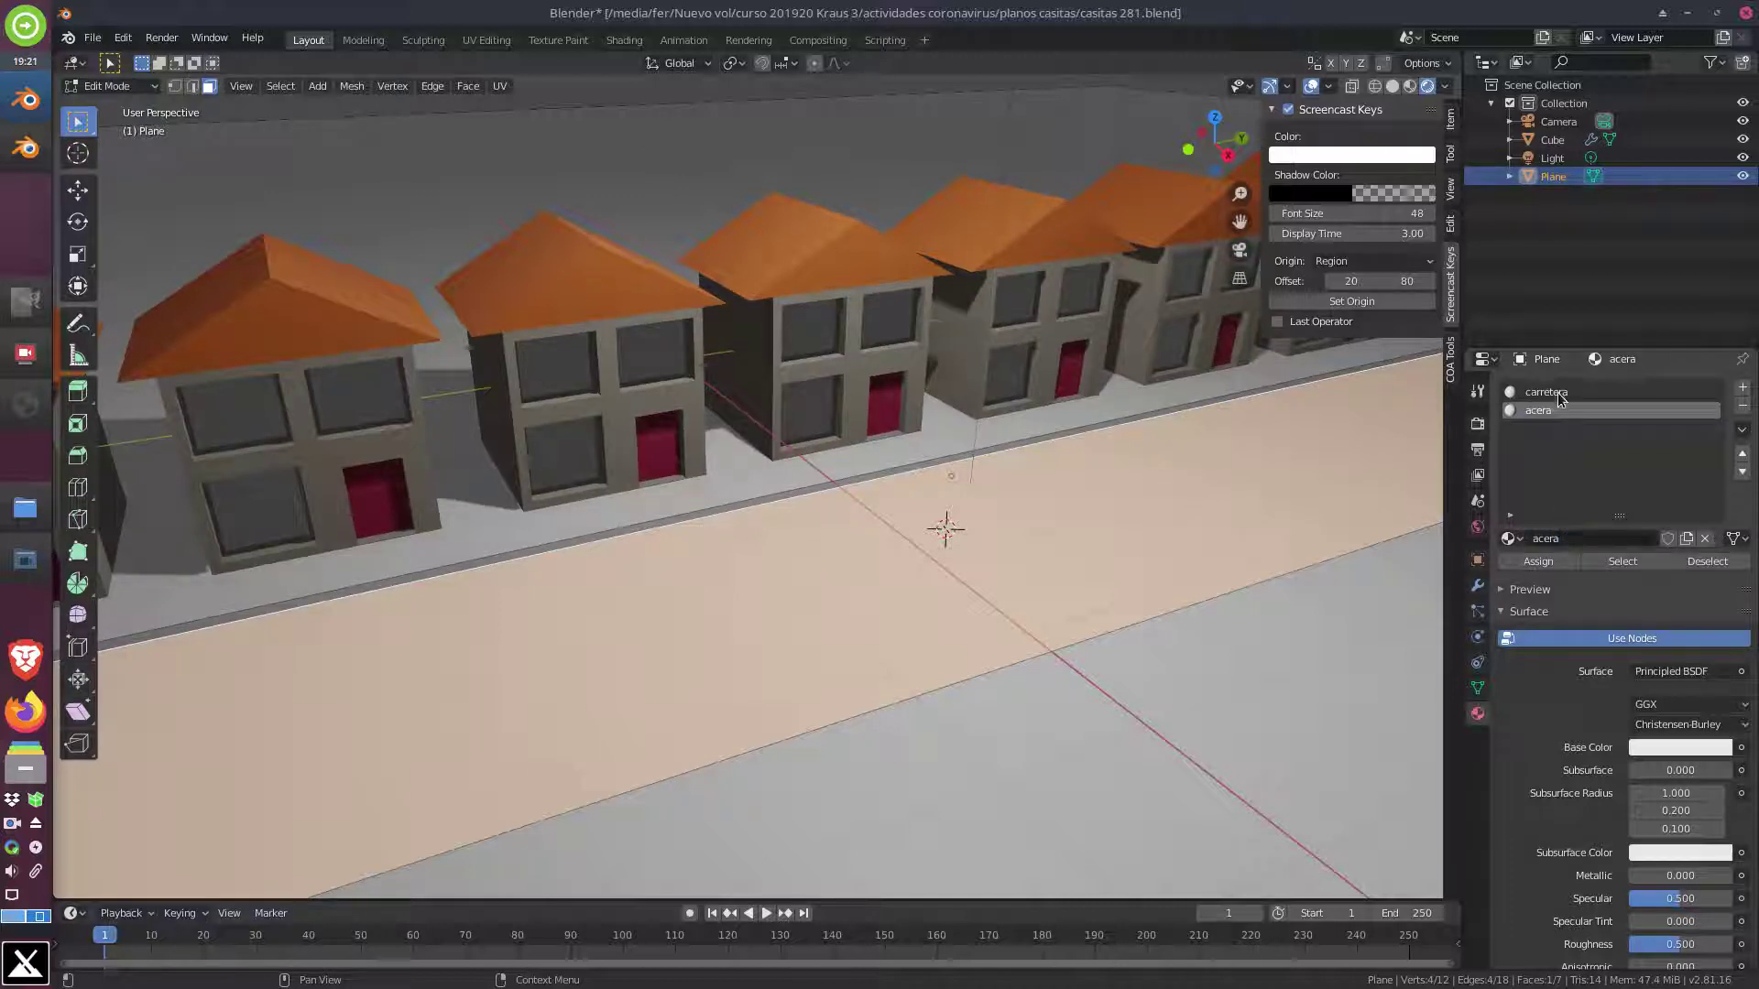
Give carretera a grey Base Color and Roughness 1.0
click(1564, 397)
scroll(down, 3)
click(1677, 670)
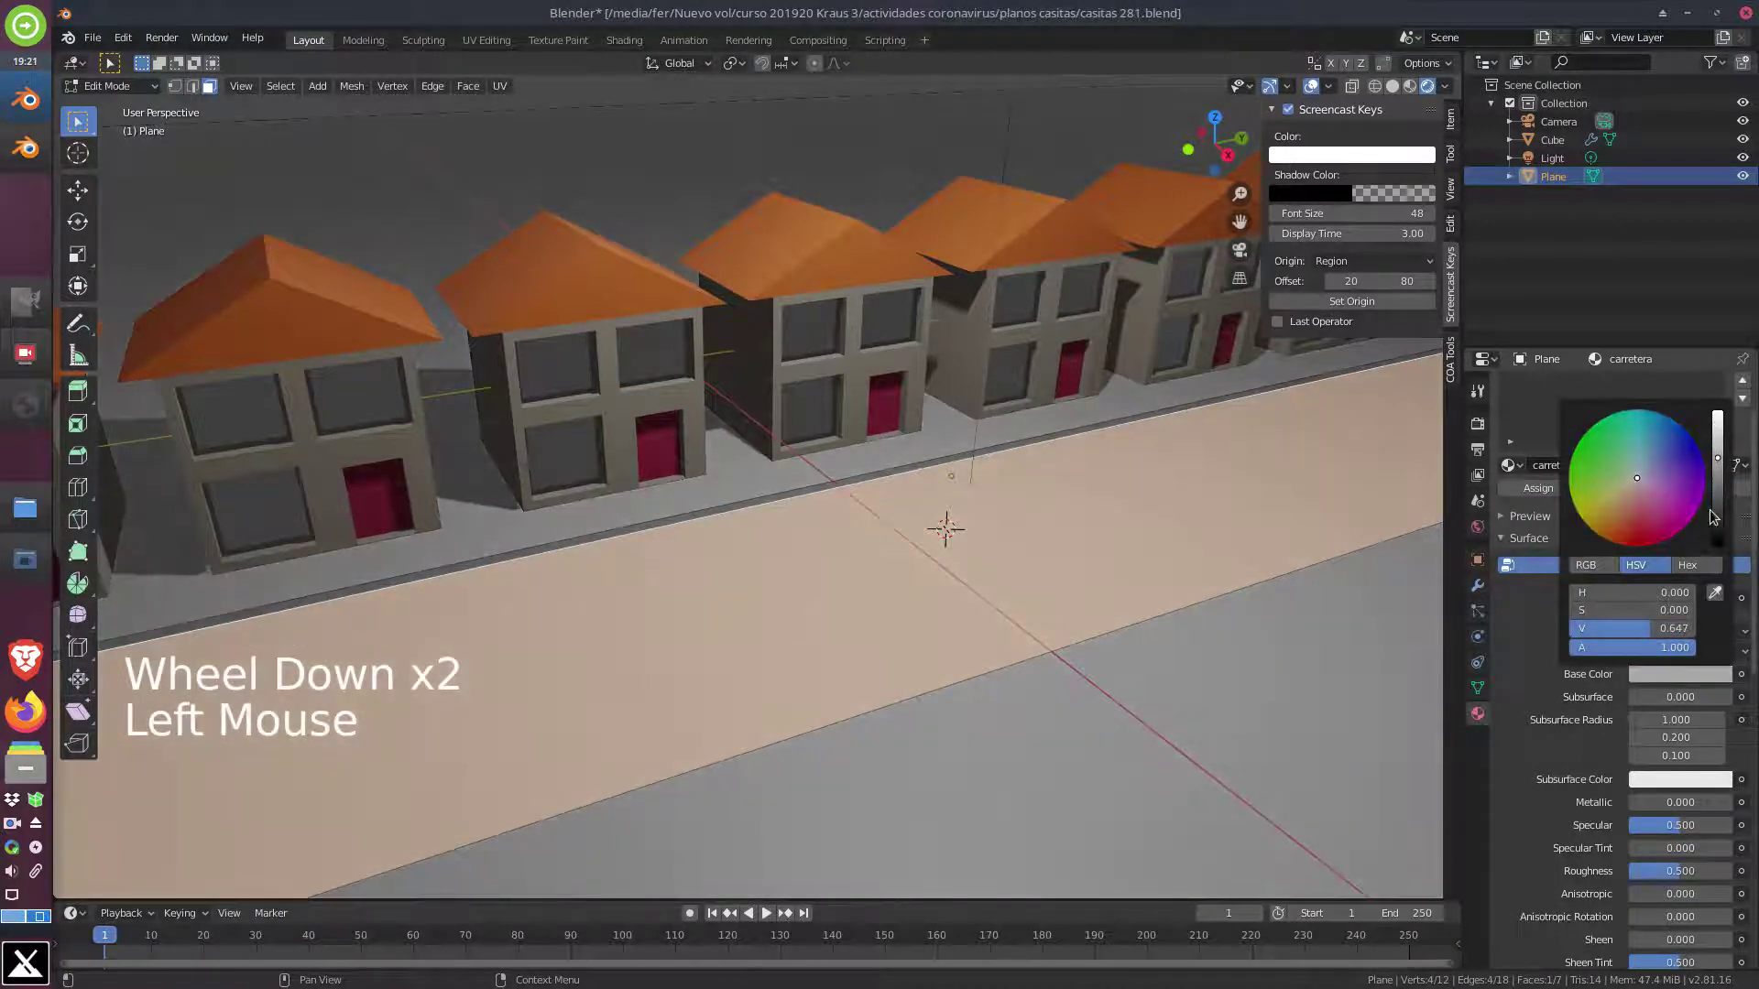
scroll(down, 3)
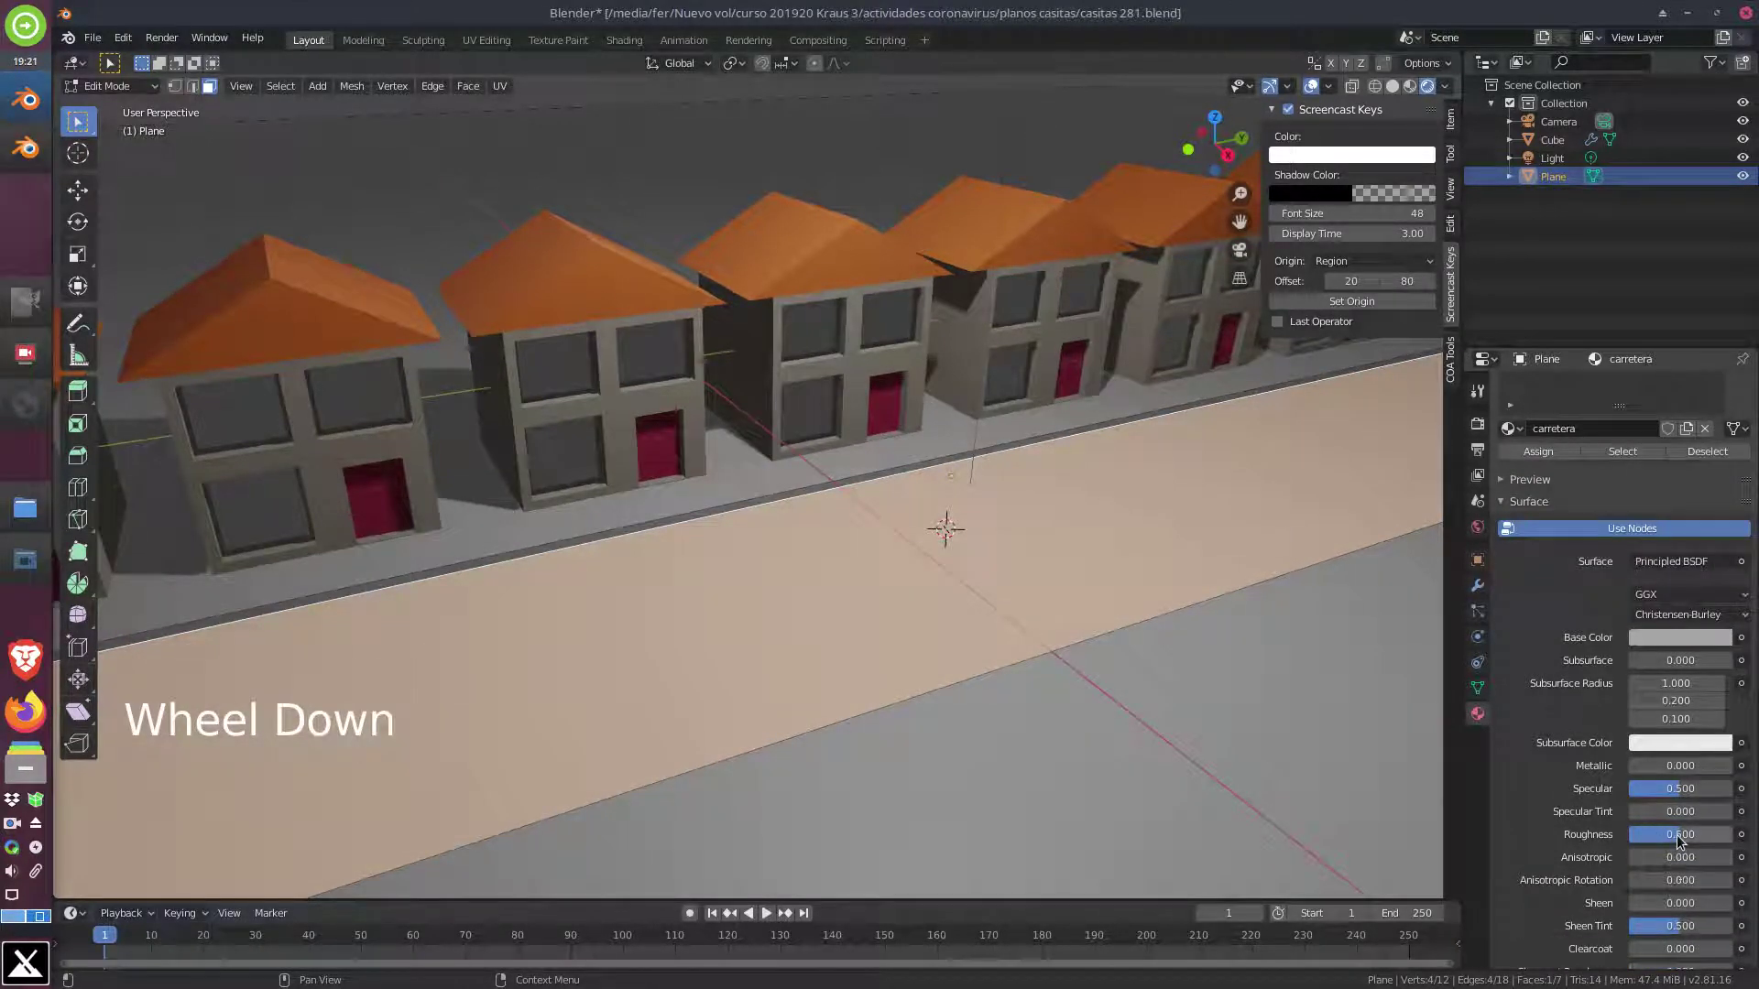
click(1694, 837)
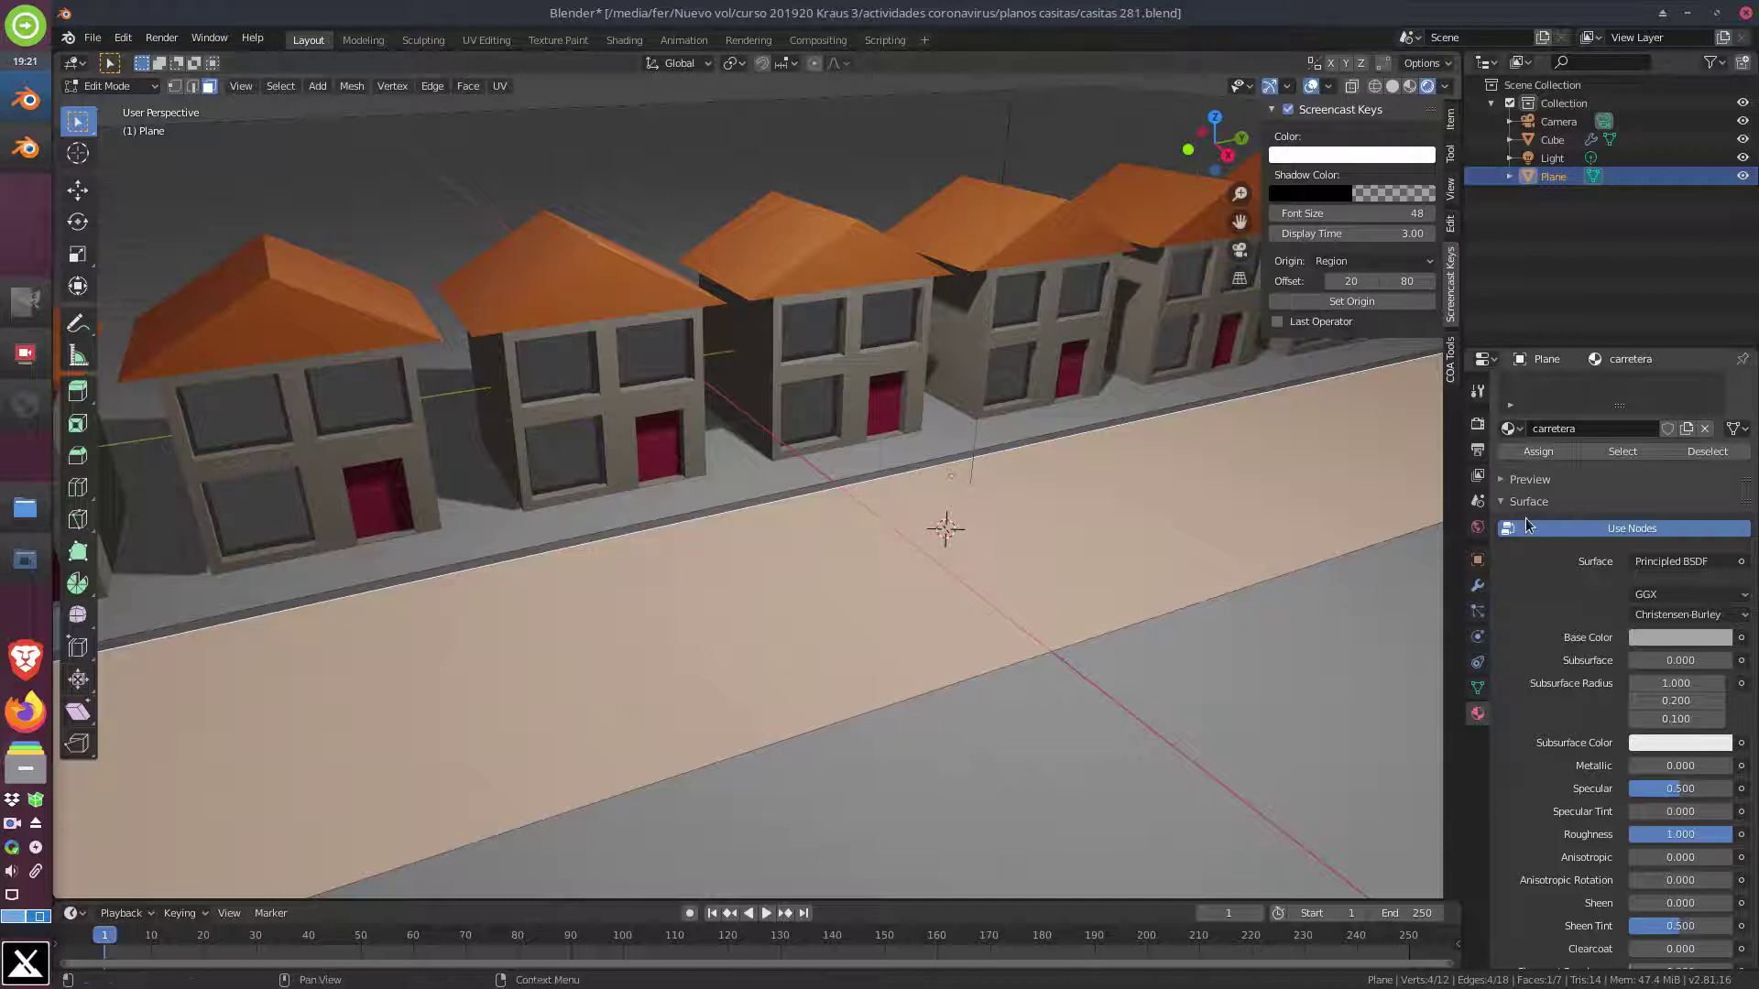
click(1558, 457)
middle_click(1011, 552)
scroll(up, 3)
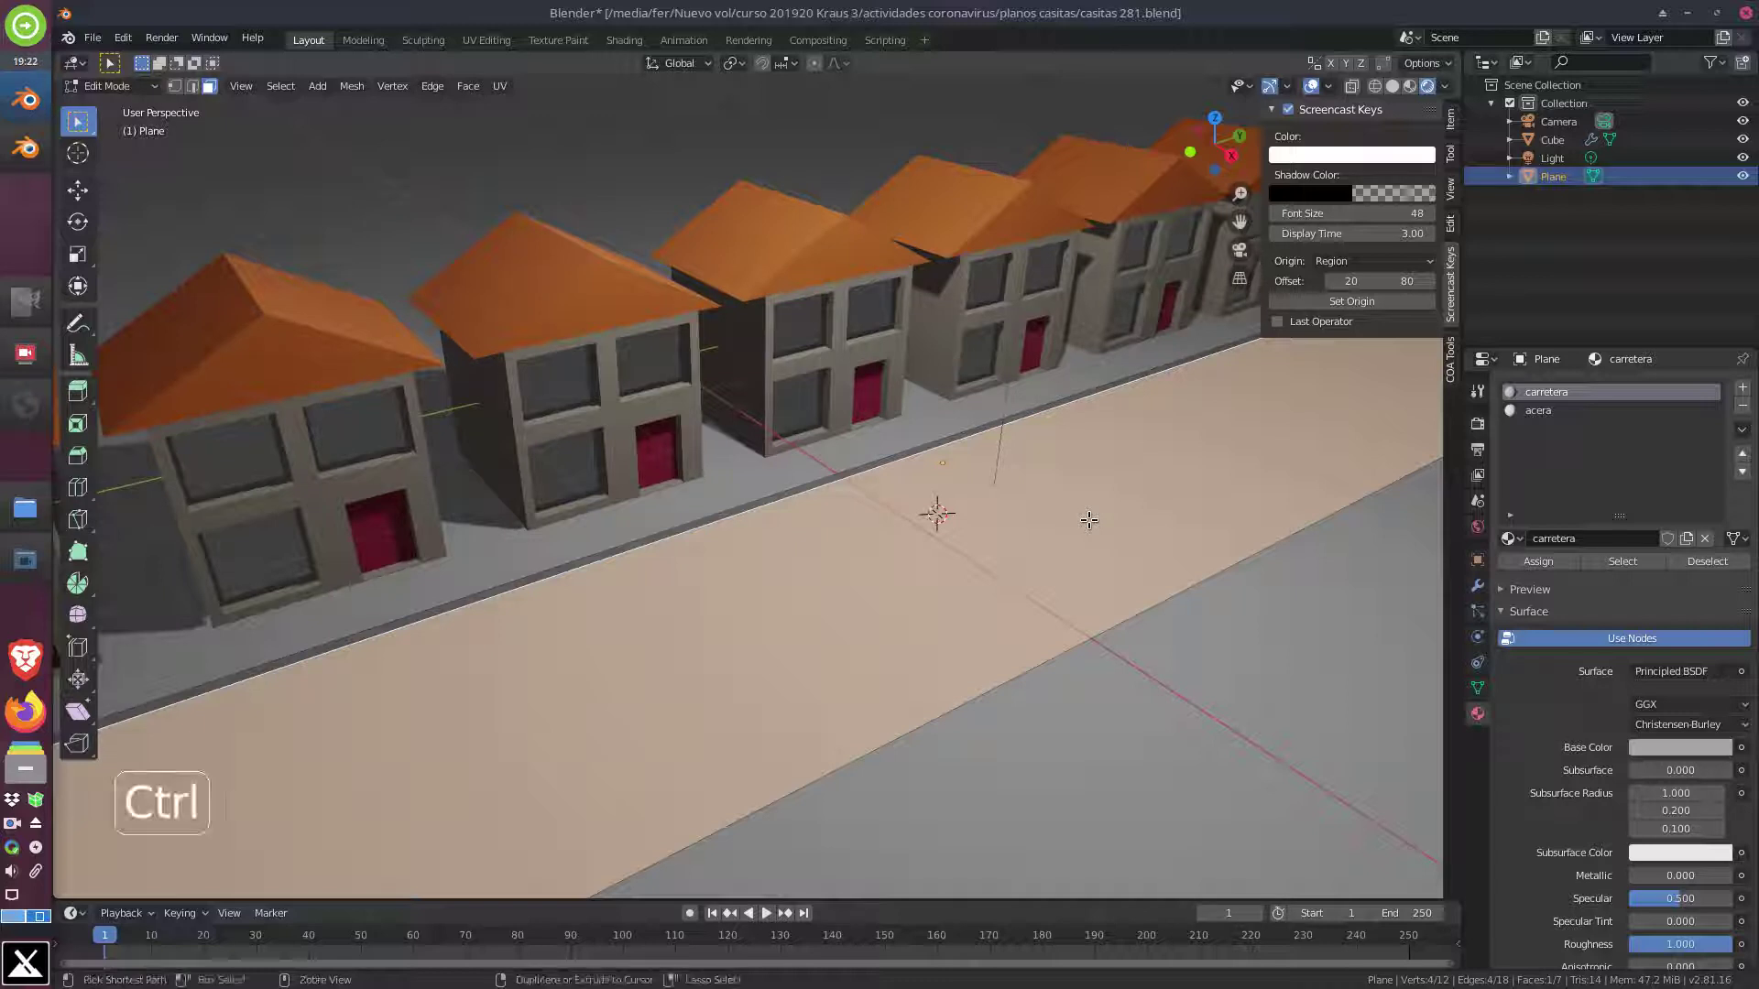
Invert the selection to the sidewalk faces, give acera a grey Base Color and assign it to them
key(ctrl+i)
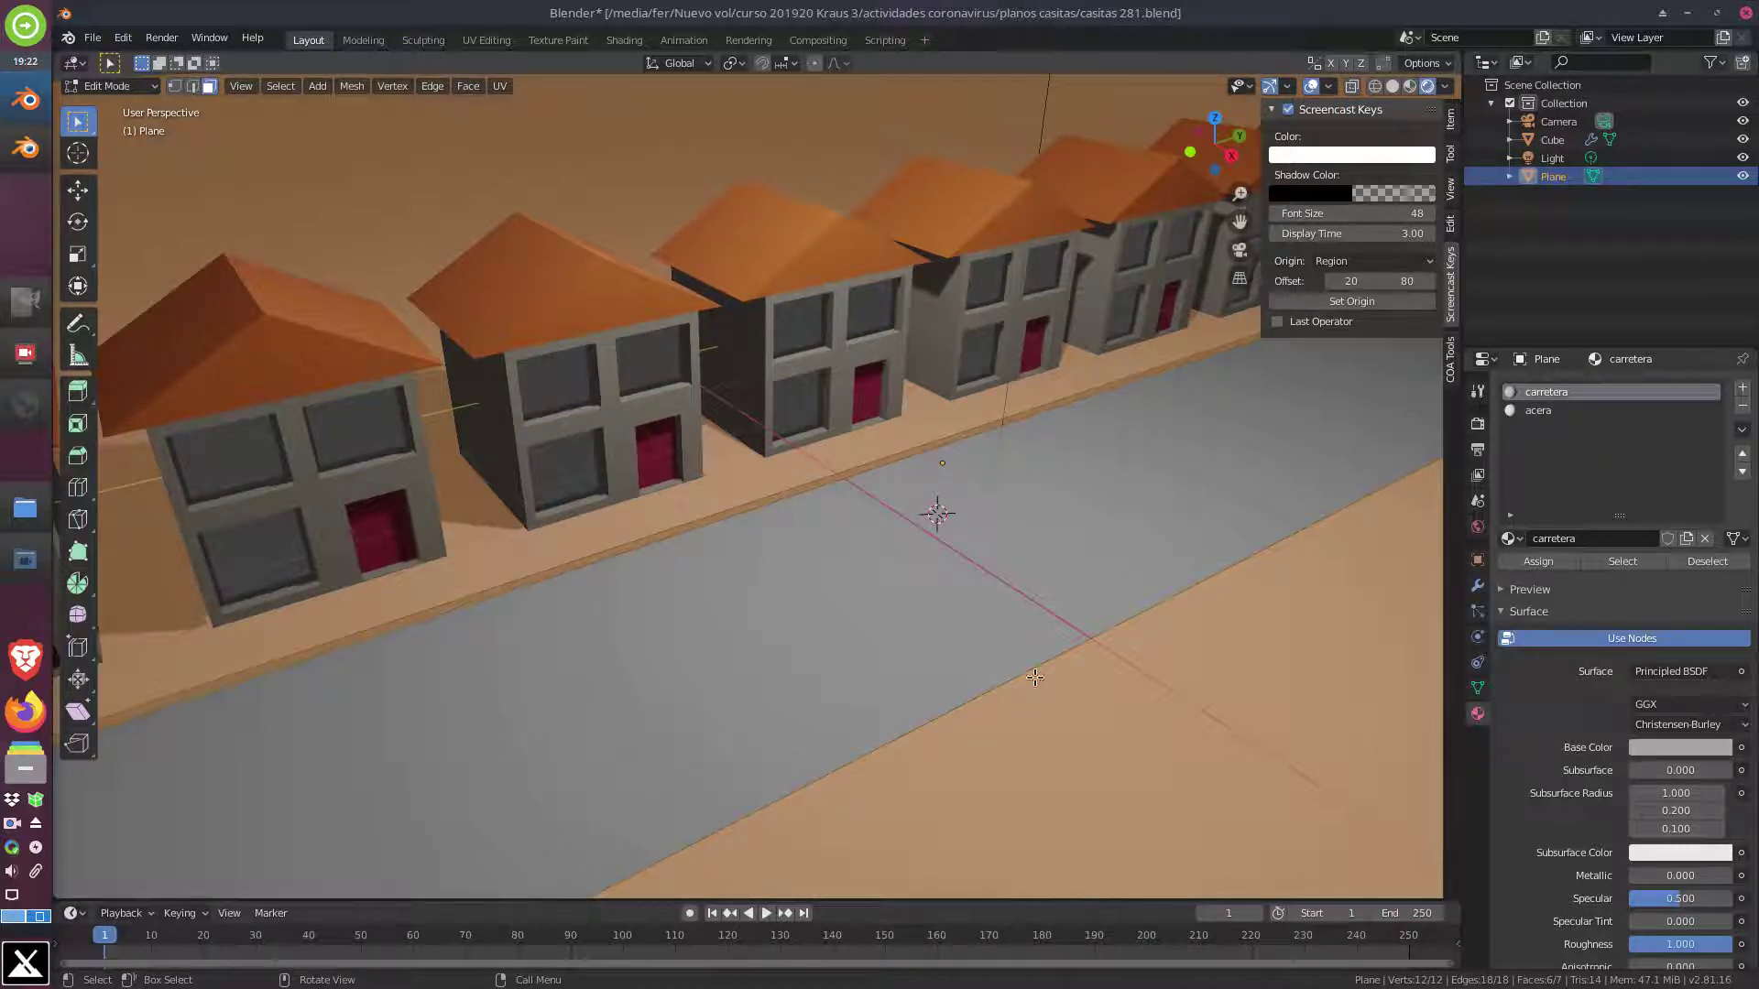
click(1549, 416)
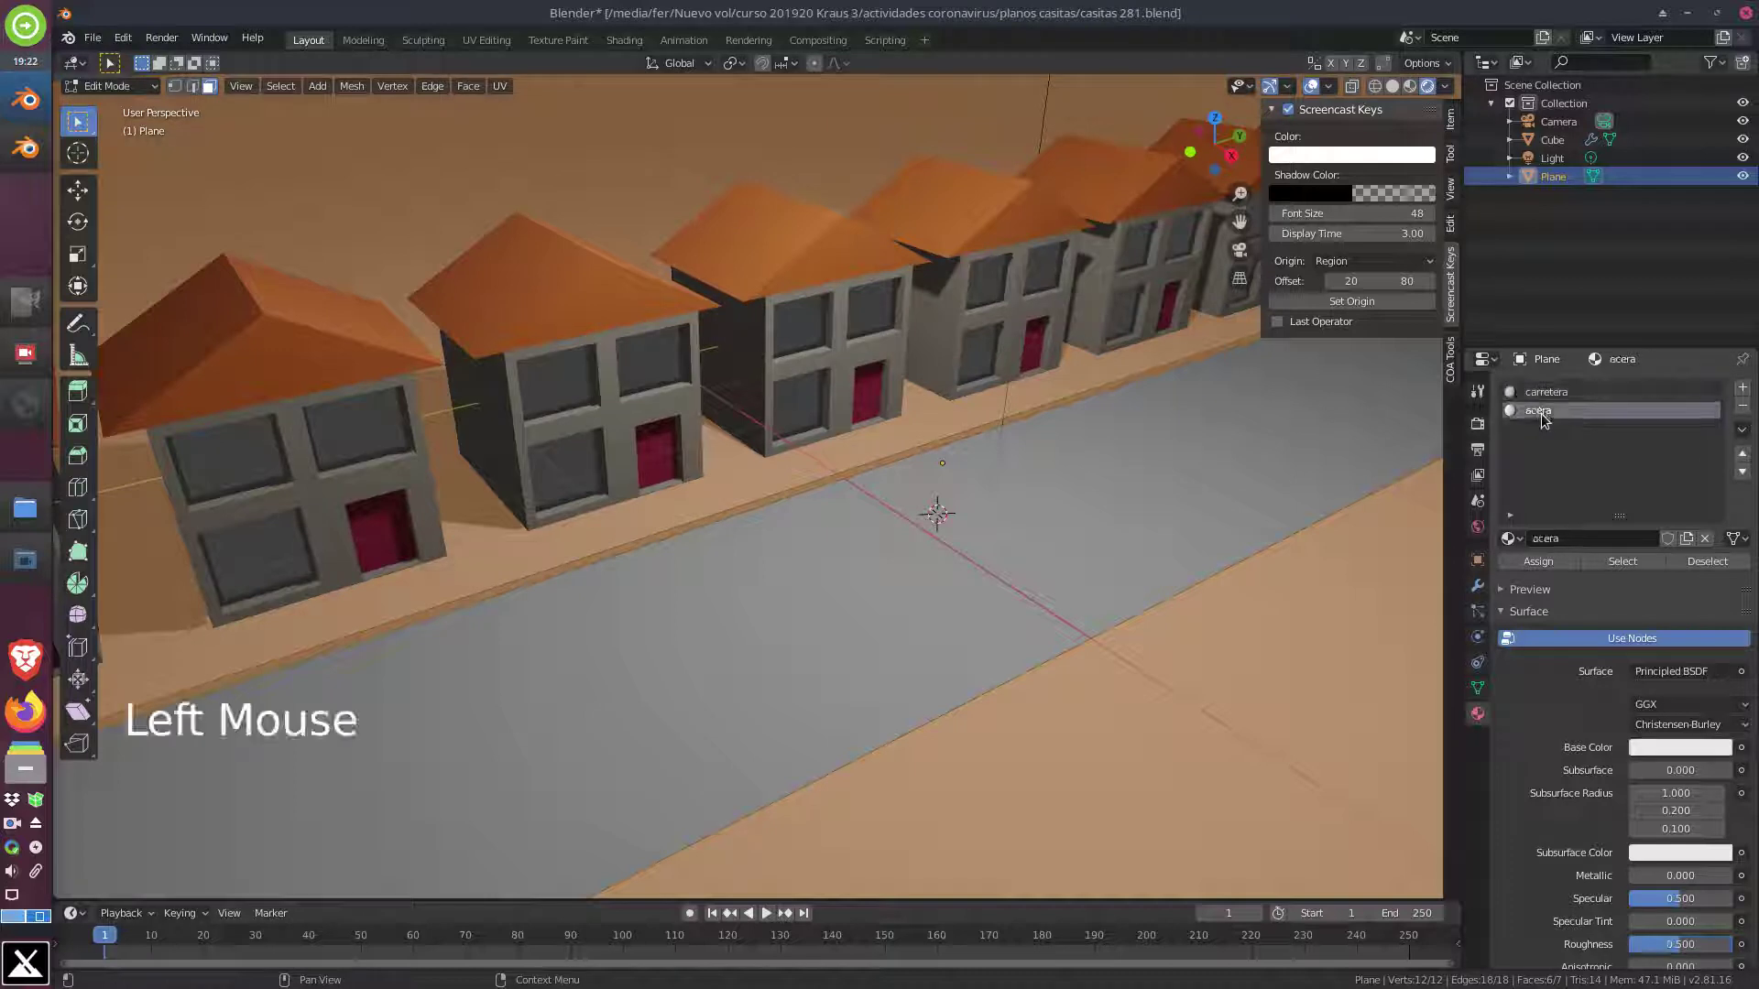
click(1668, 748)
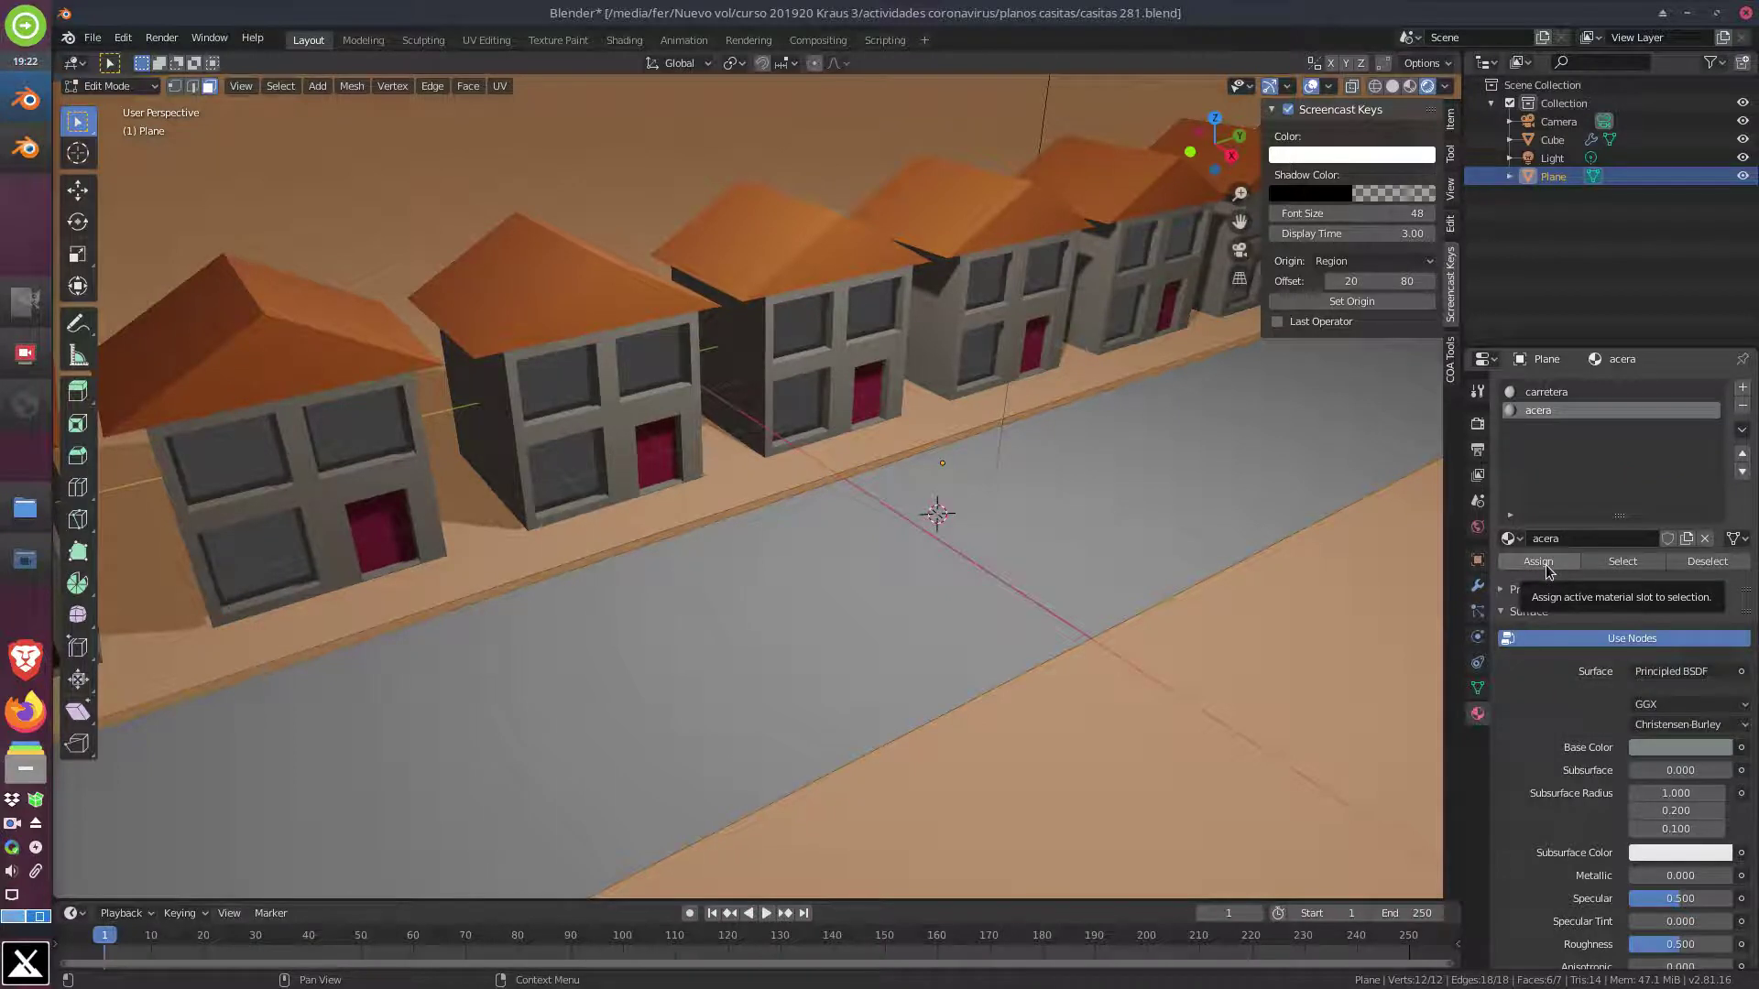
click(1553, 568)
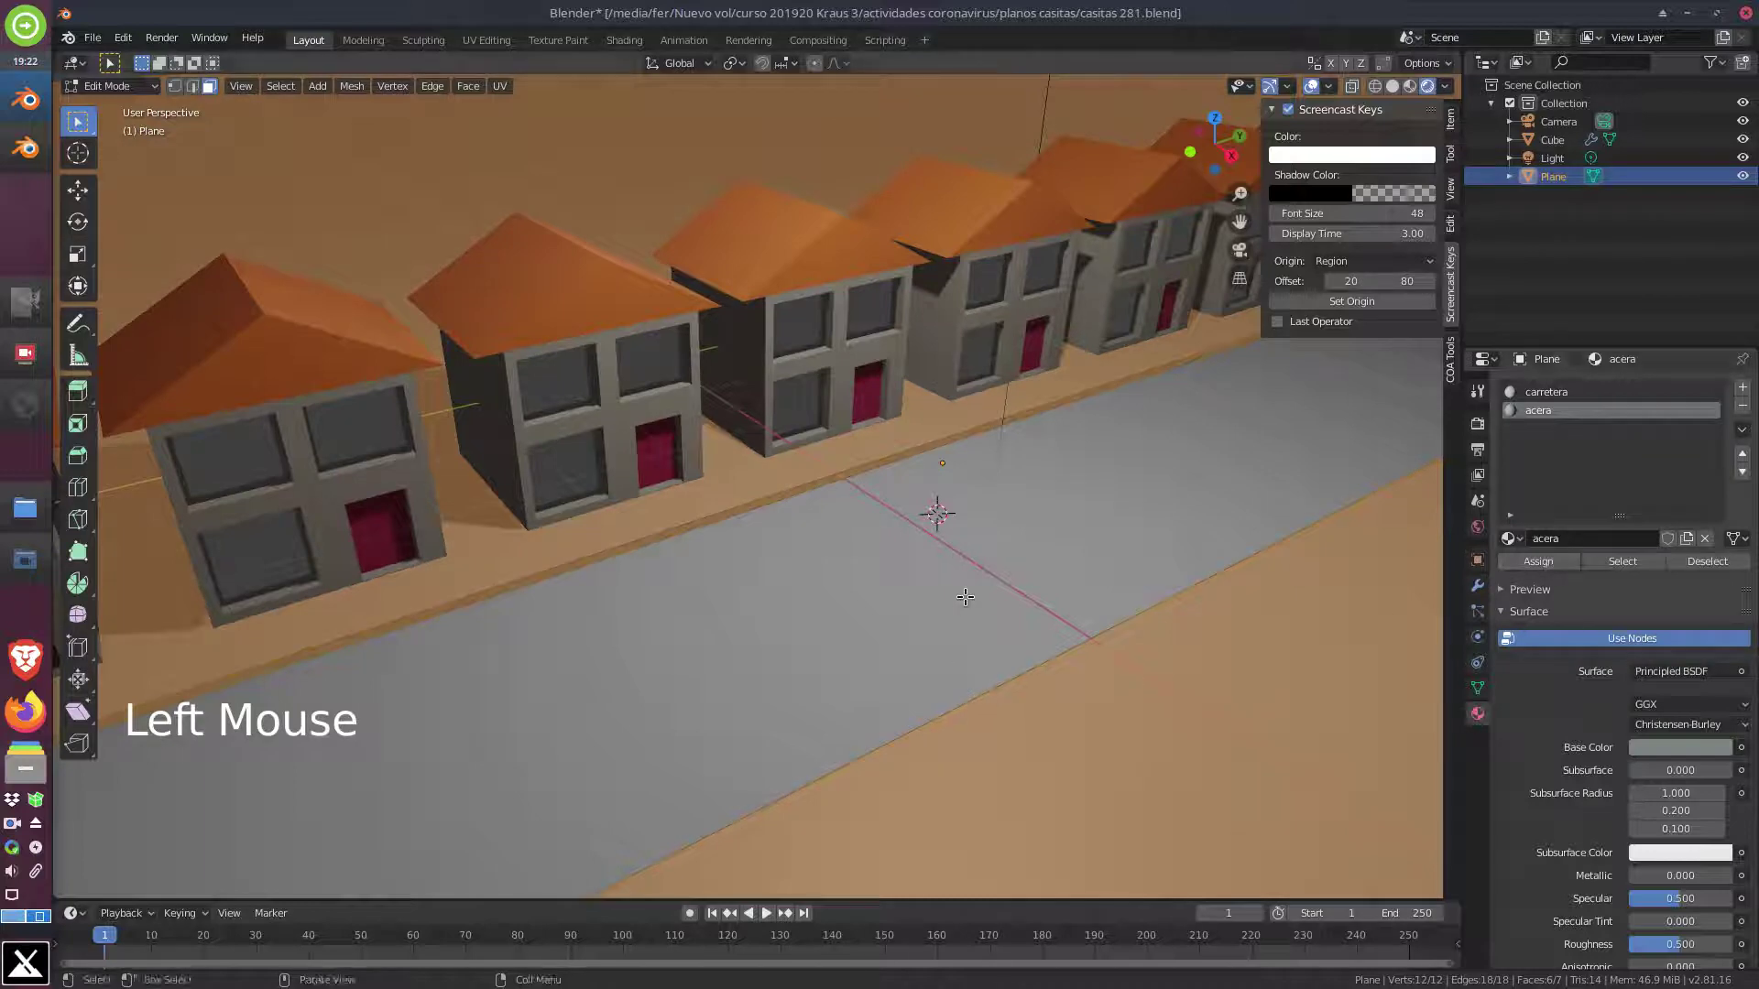
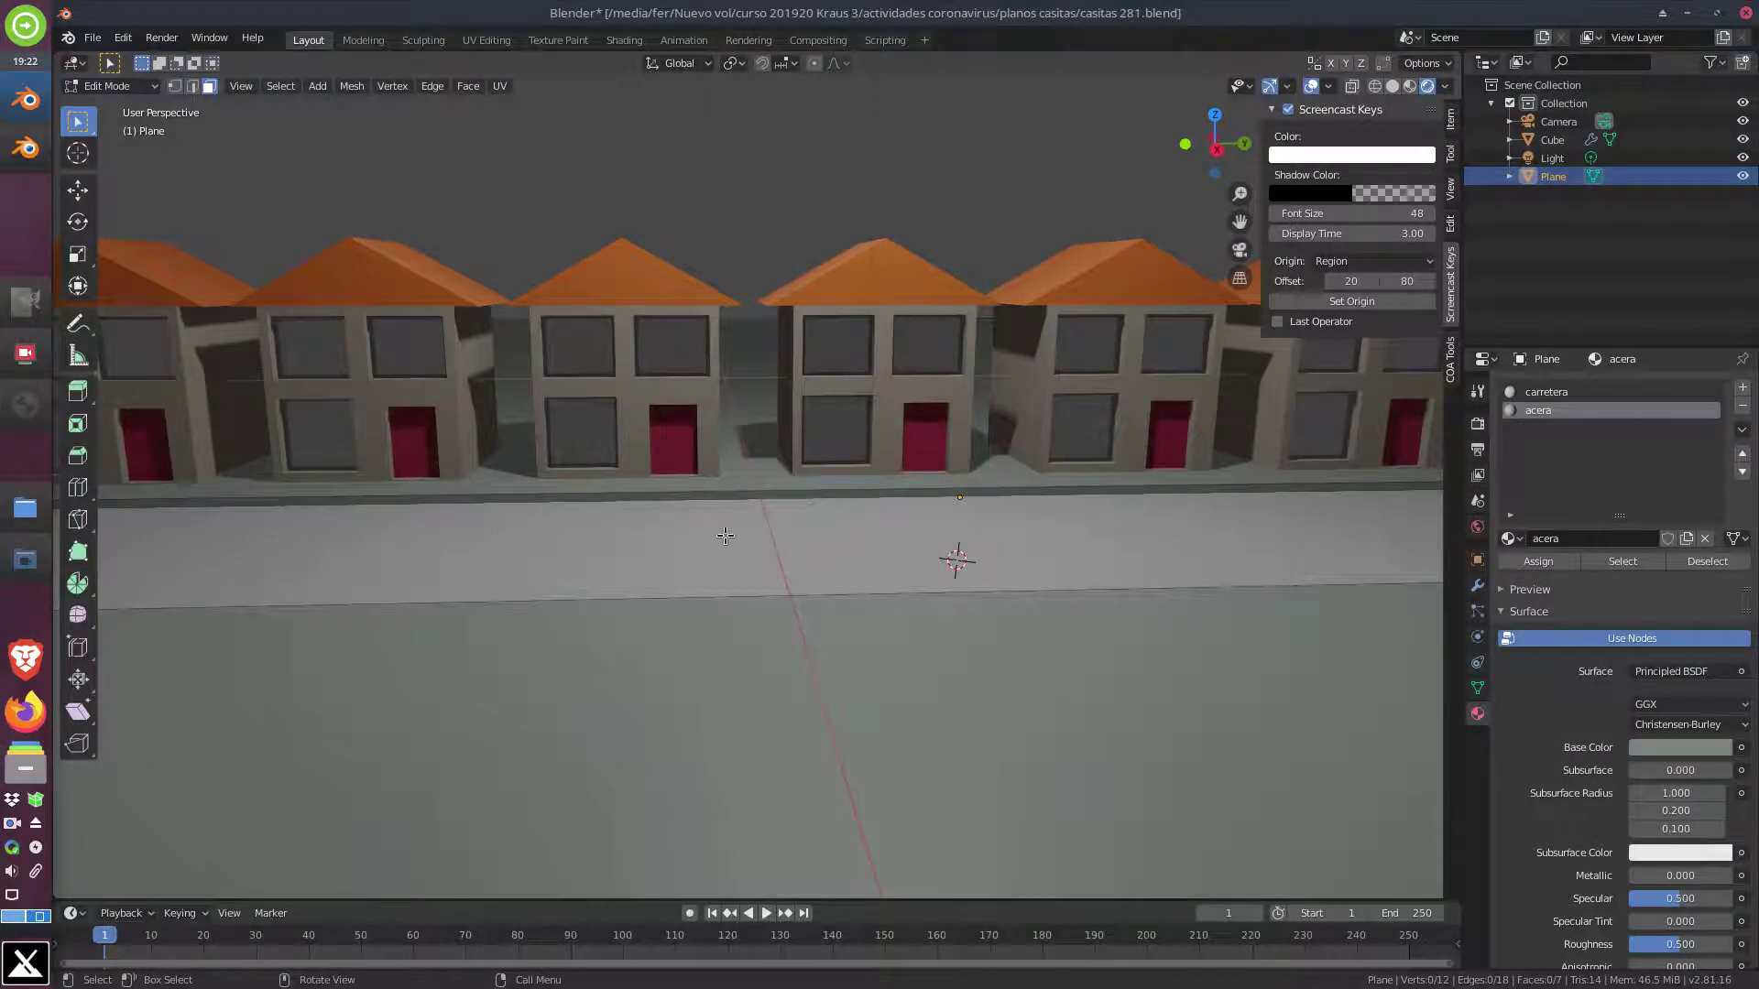
middle_click(694, 541)
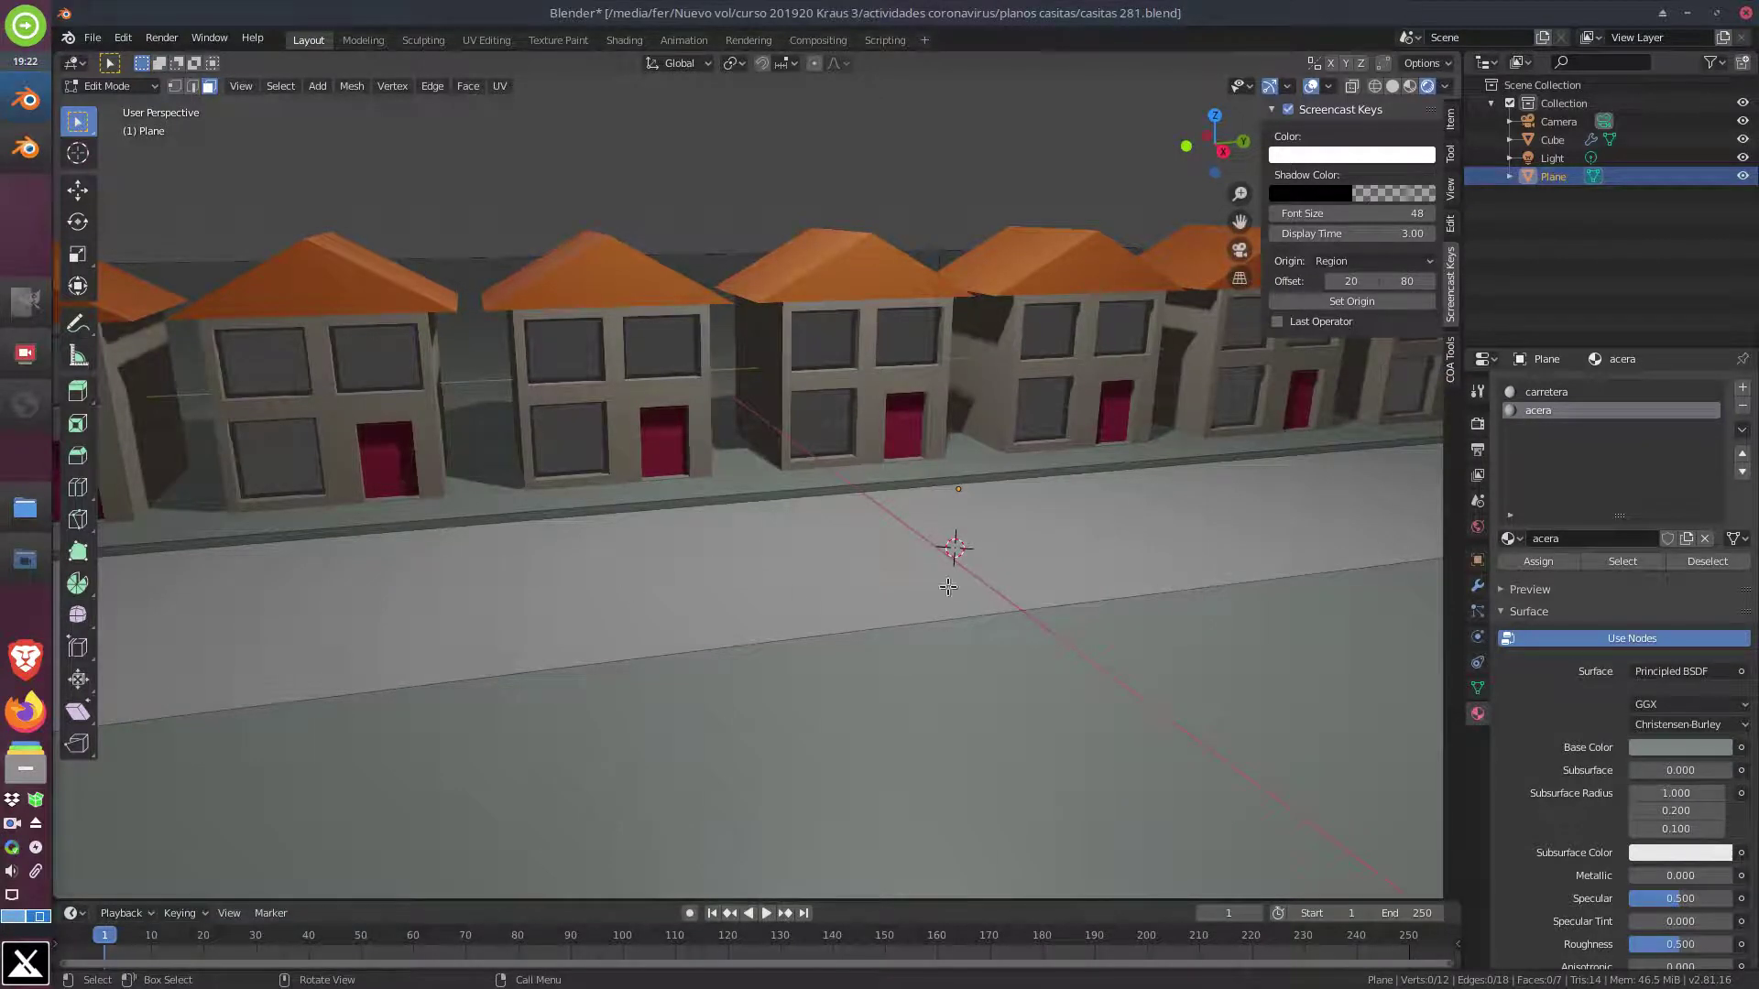
middle_click(797, 592)
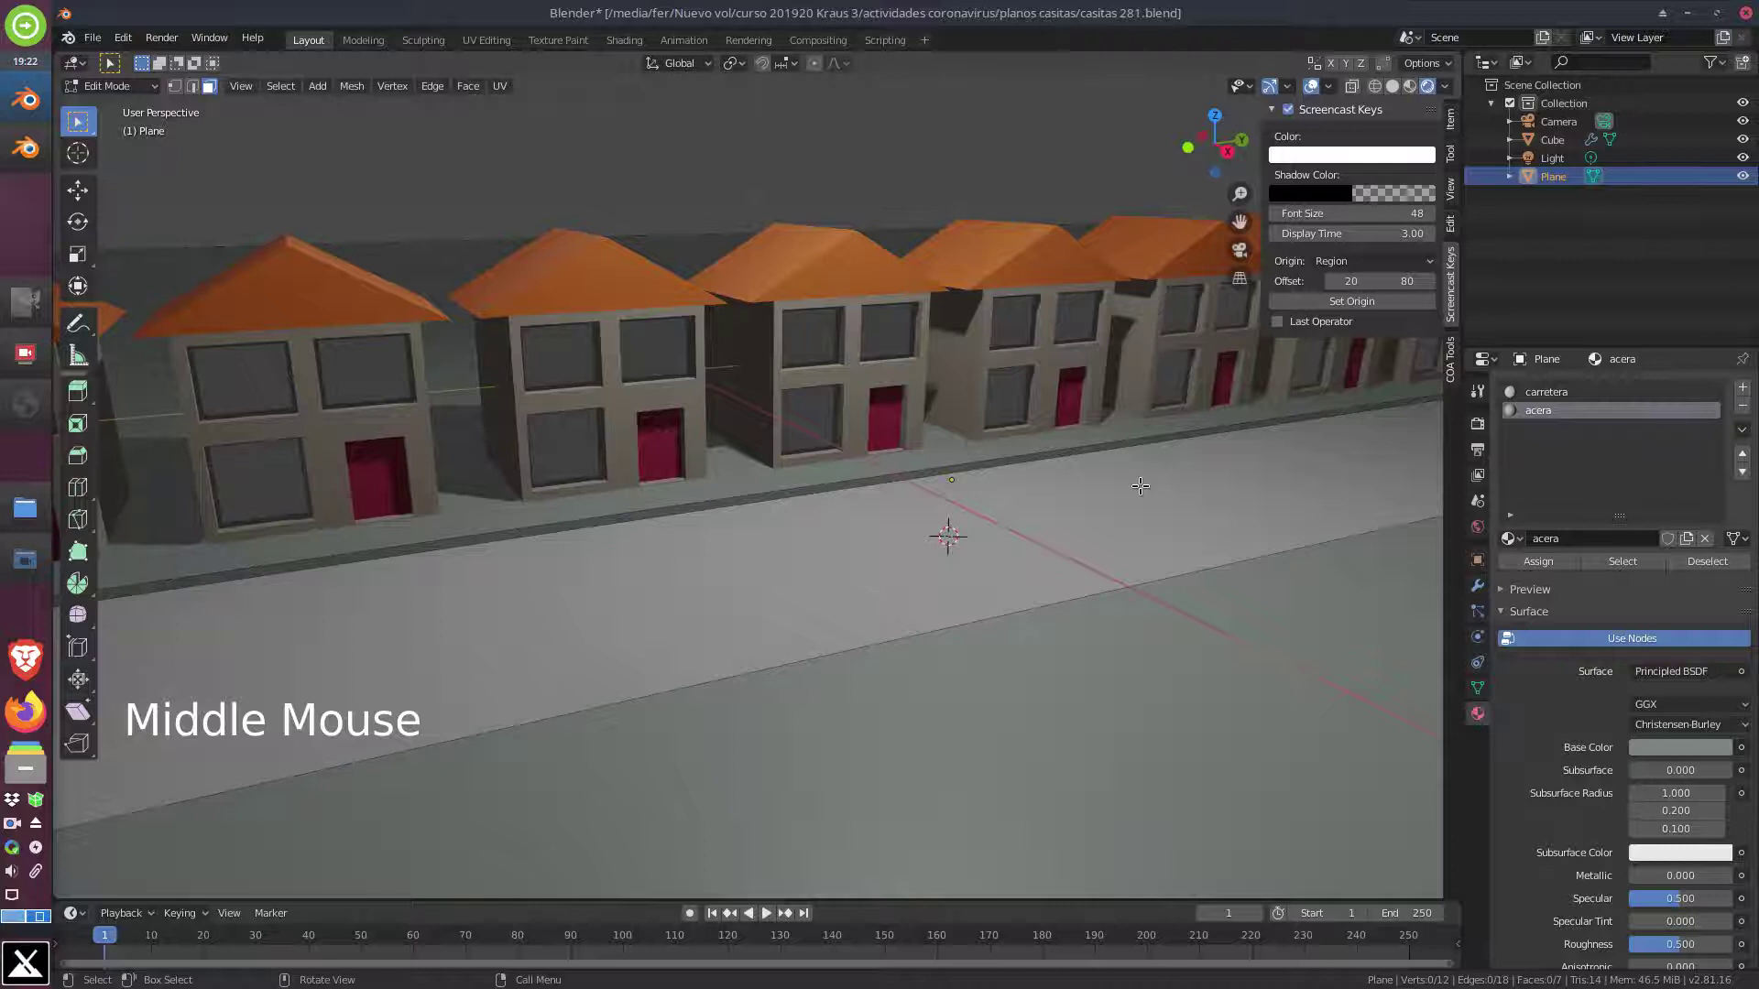
click(136, 92)
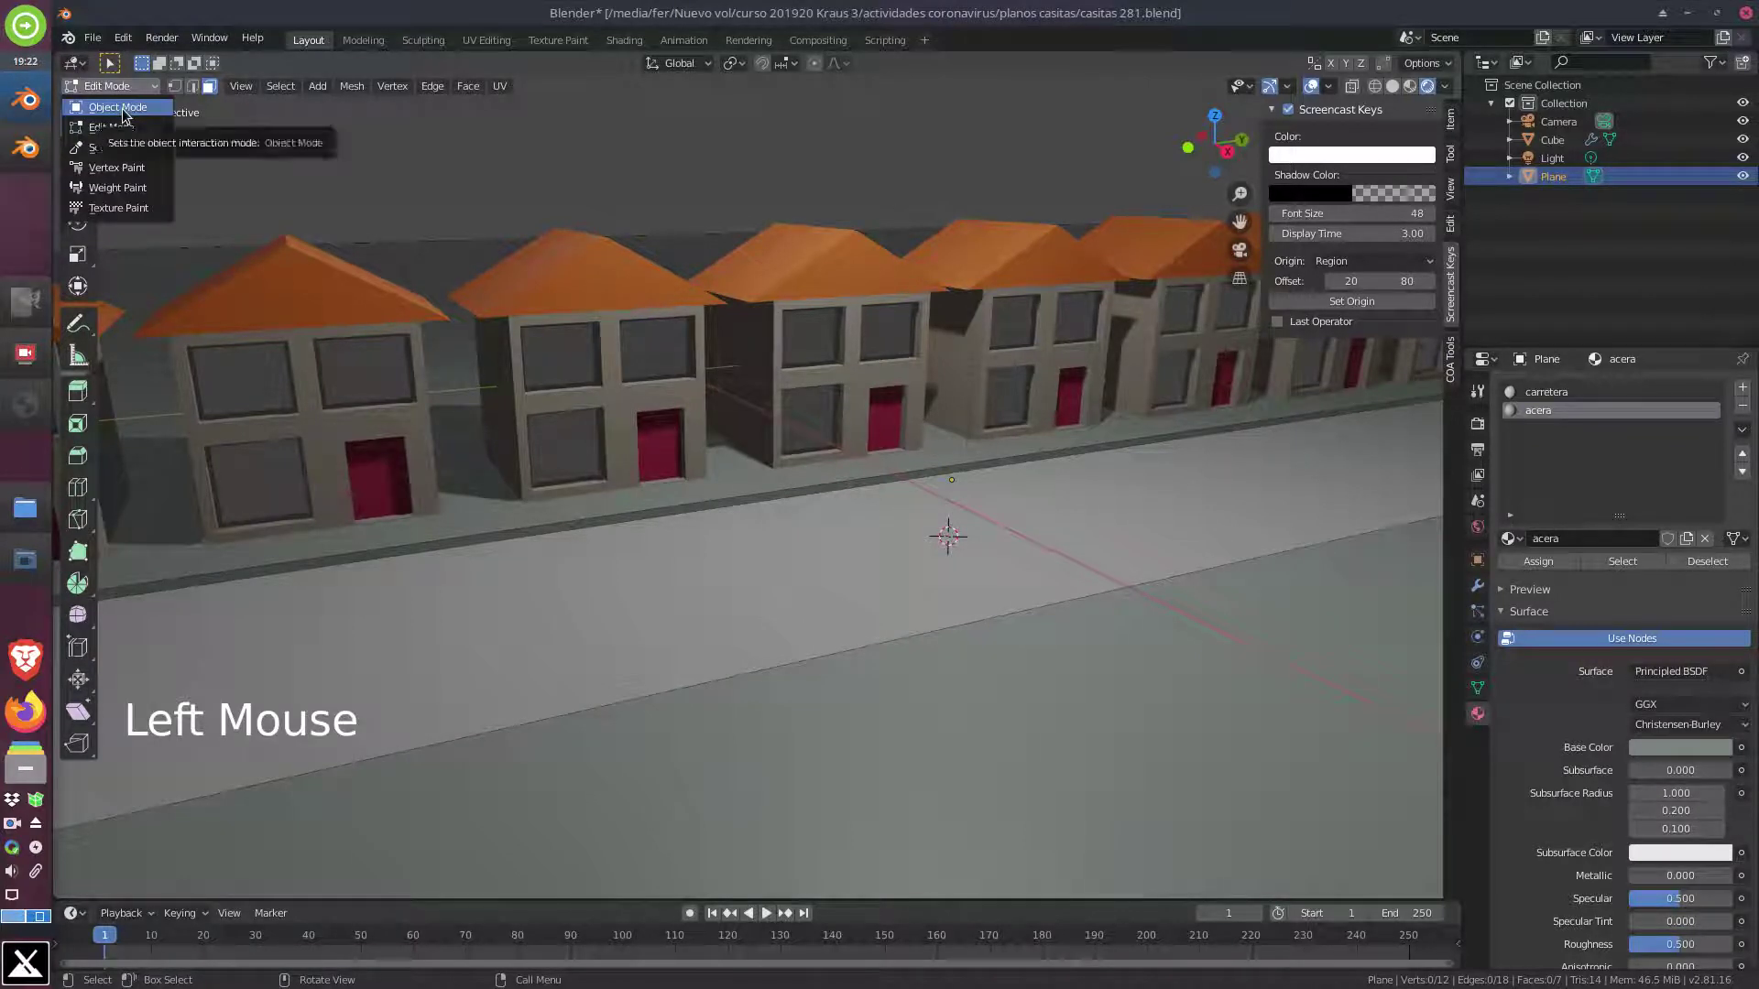
Return to Object Mode and view the street in Right orthographic side view
scroll(up, 3)
scroll(down, 3)
scroll(down, 3)
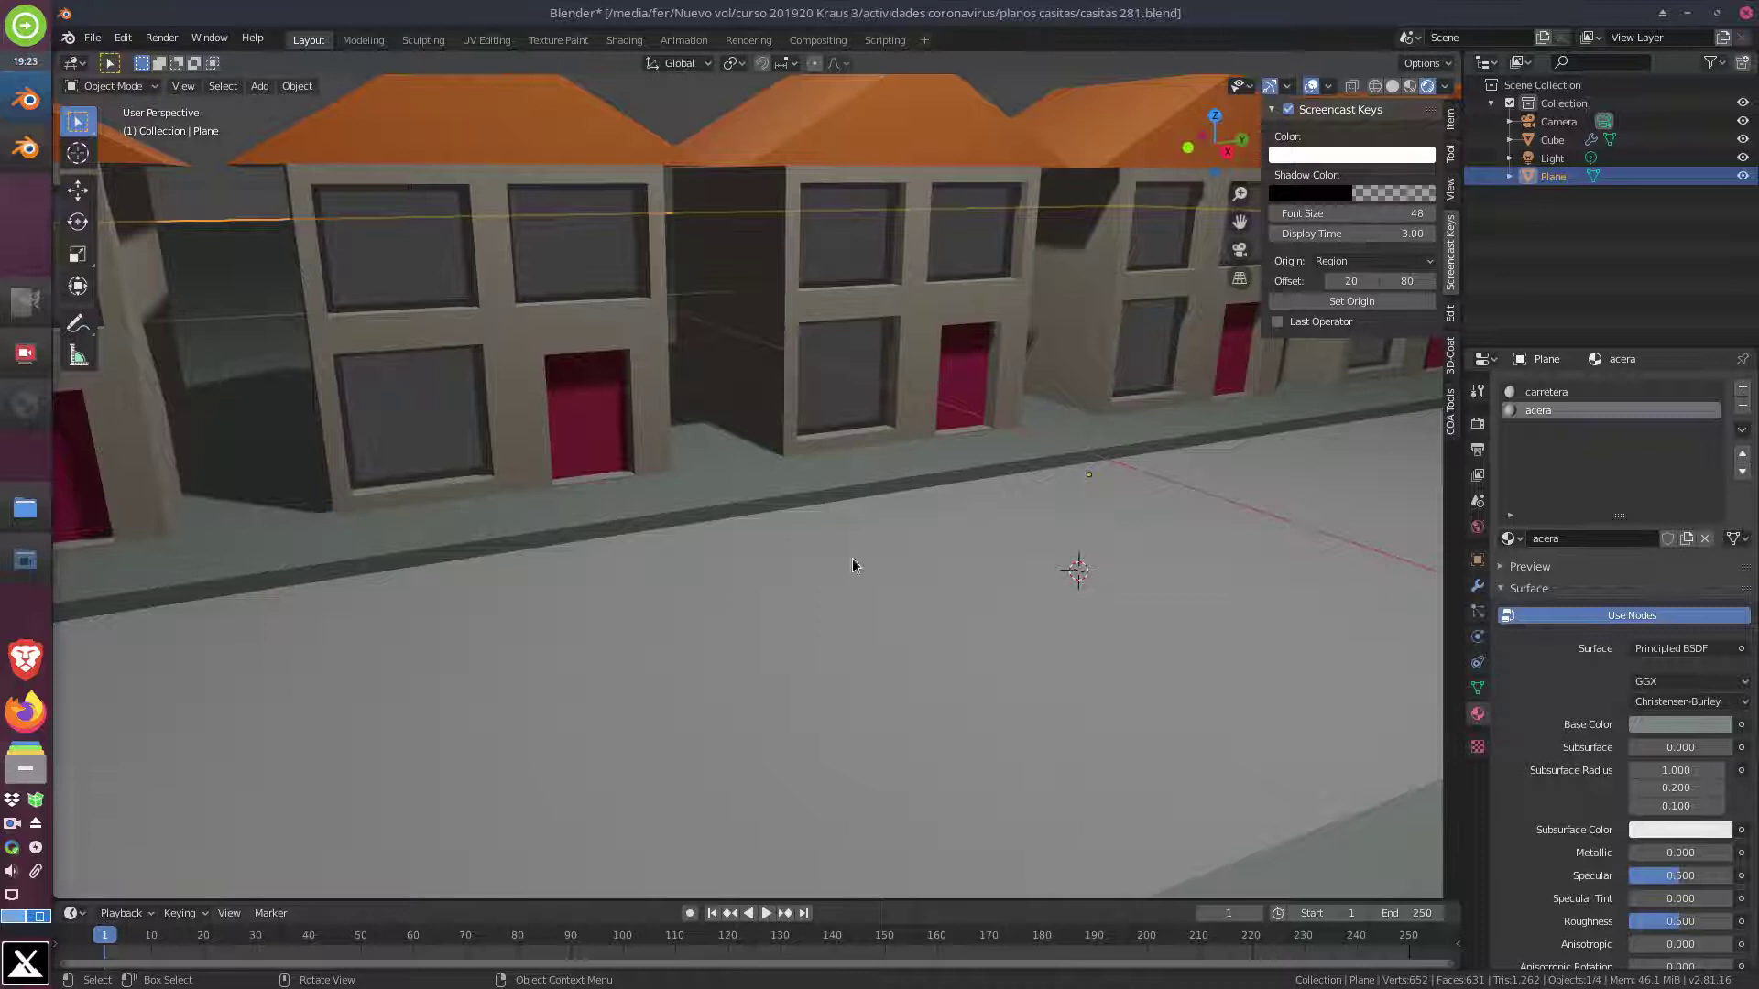
key(KP_1)
key(KP_3)
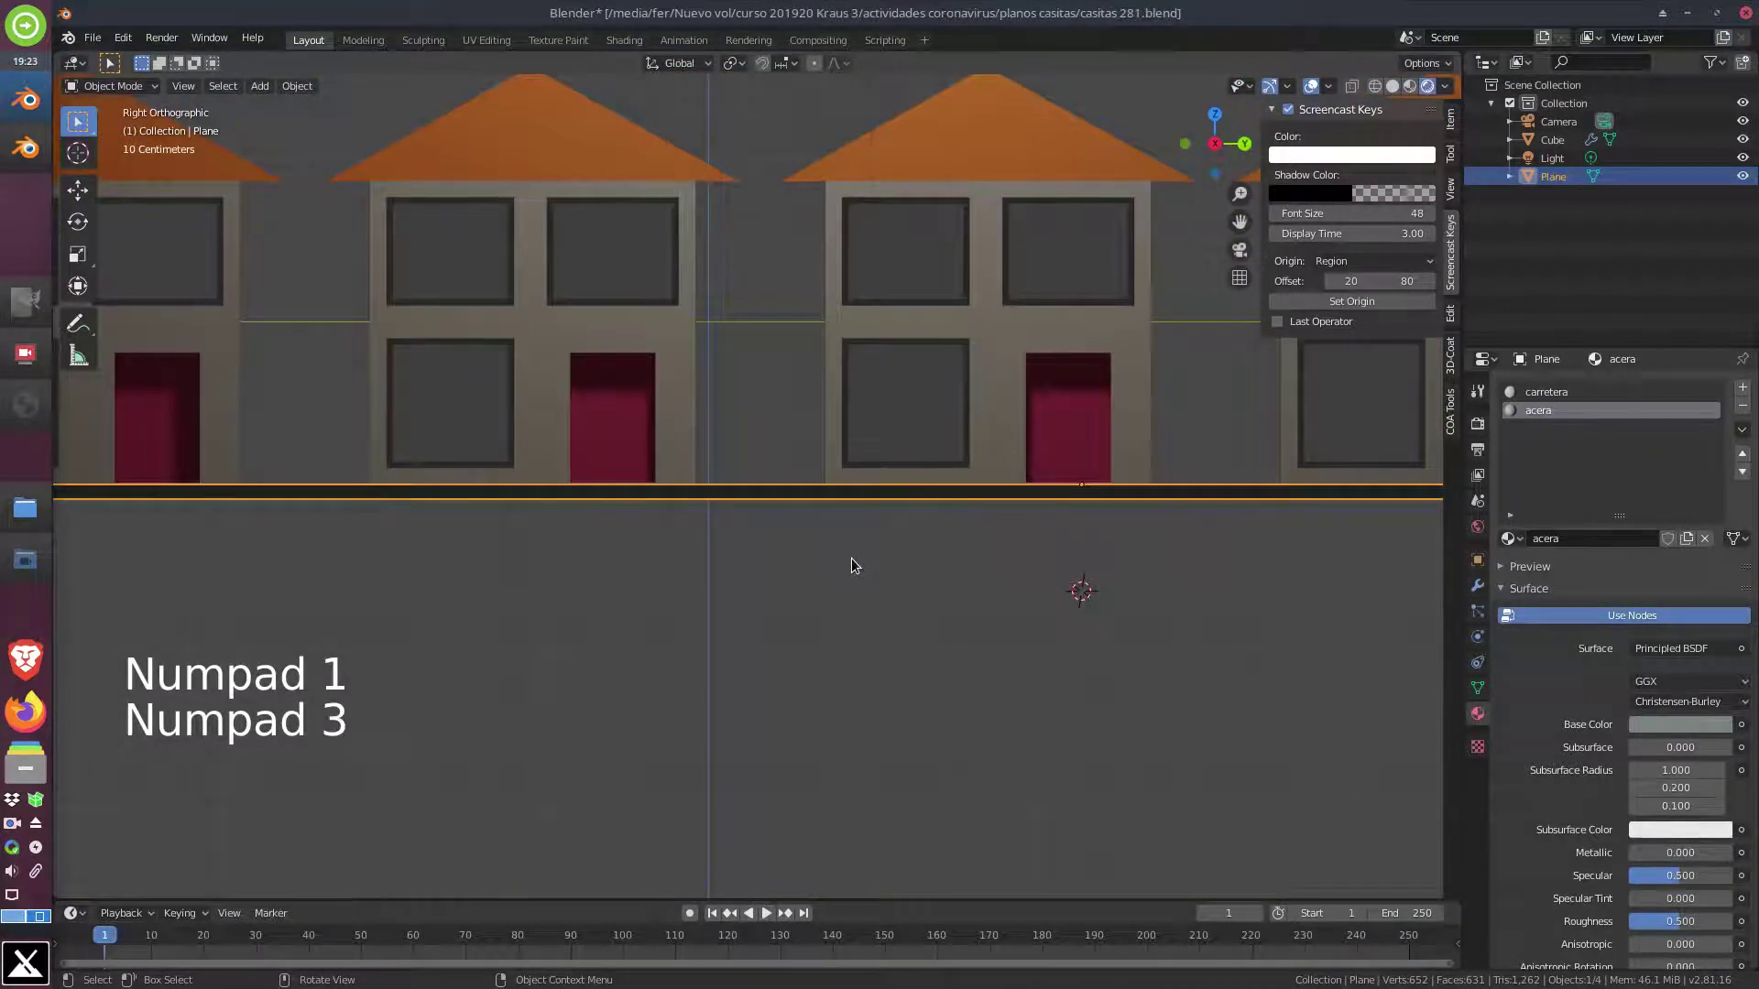
middle_click(900, 469)
scroll(up, 3)
Set viewport shading to Solid and pan the side view below street level
key(z)
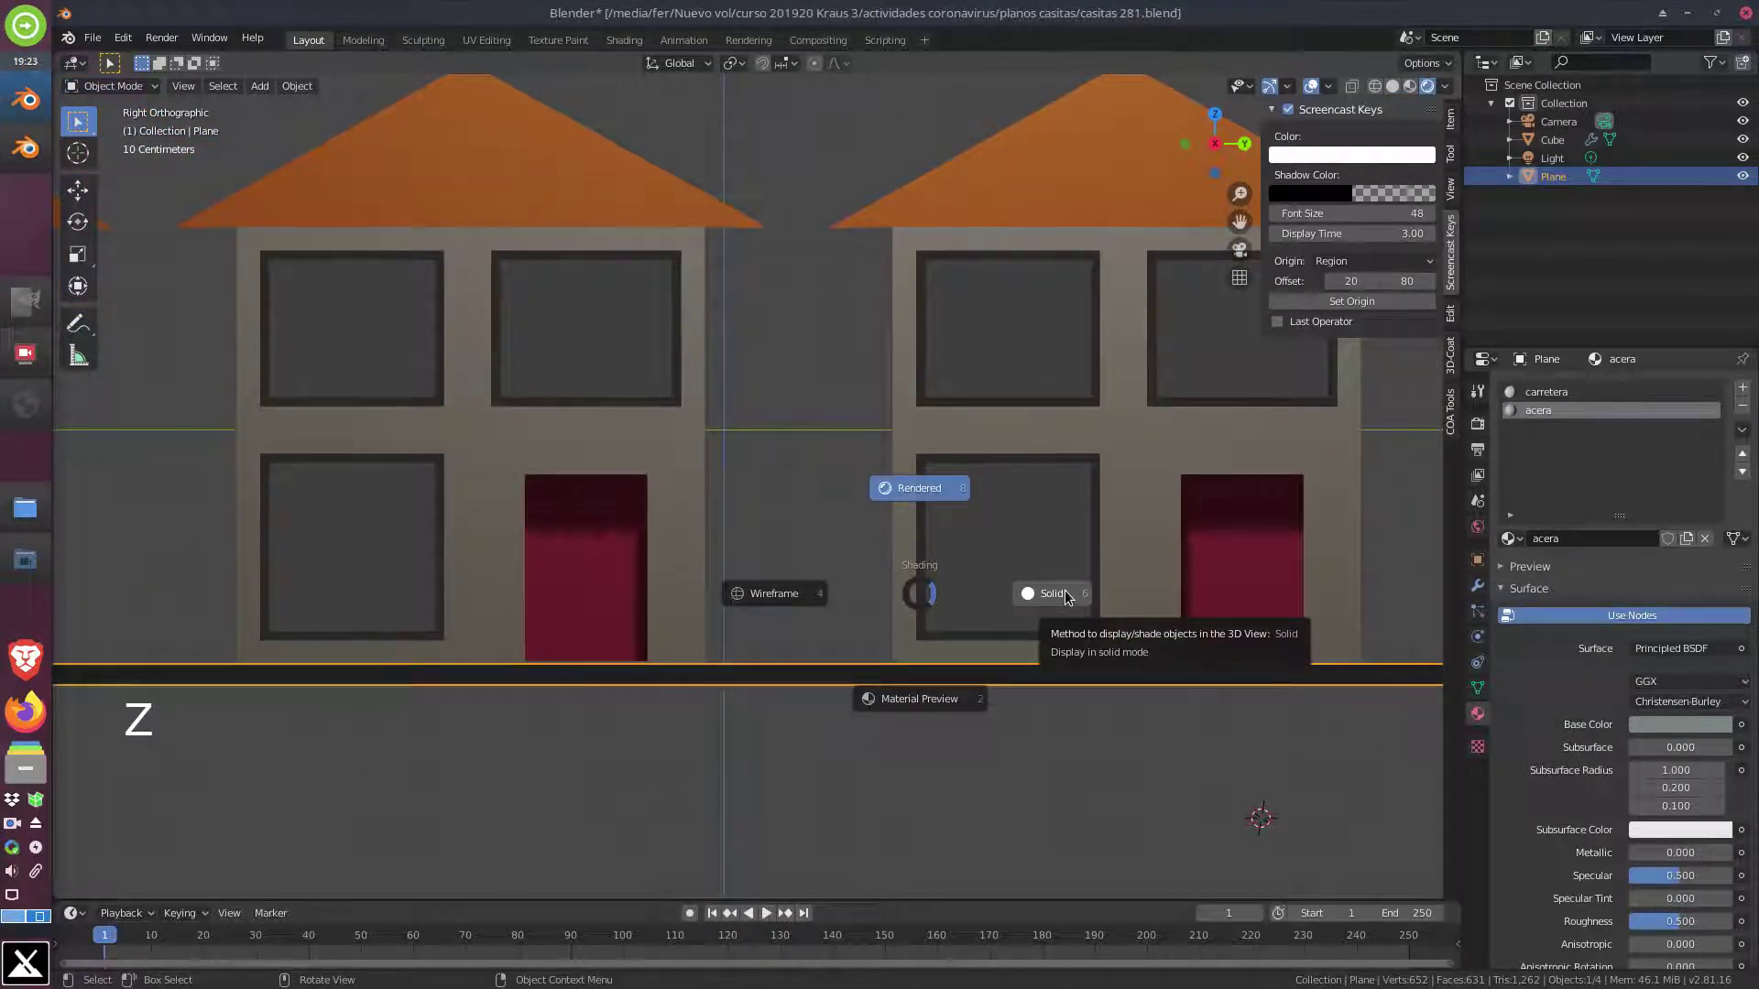
scroll(up, 3)
scroll(down, 3)
scroll(down, 3)
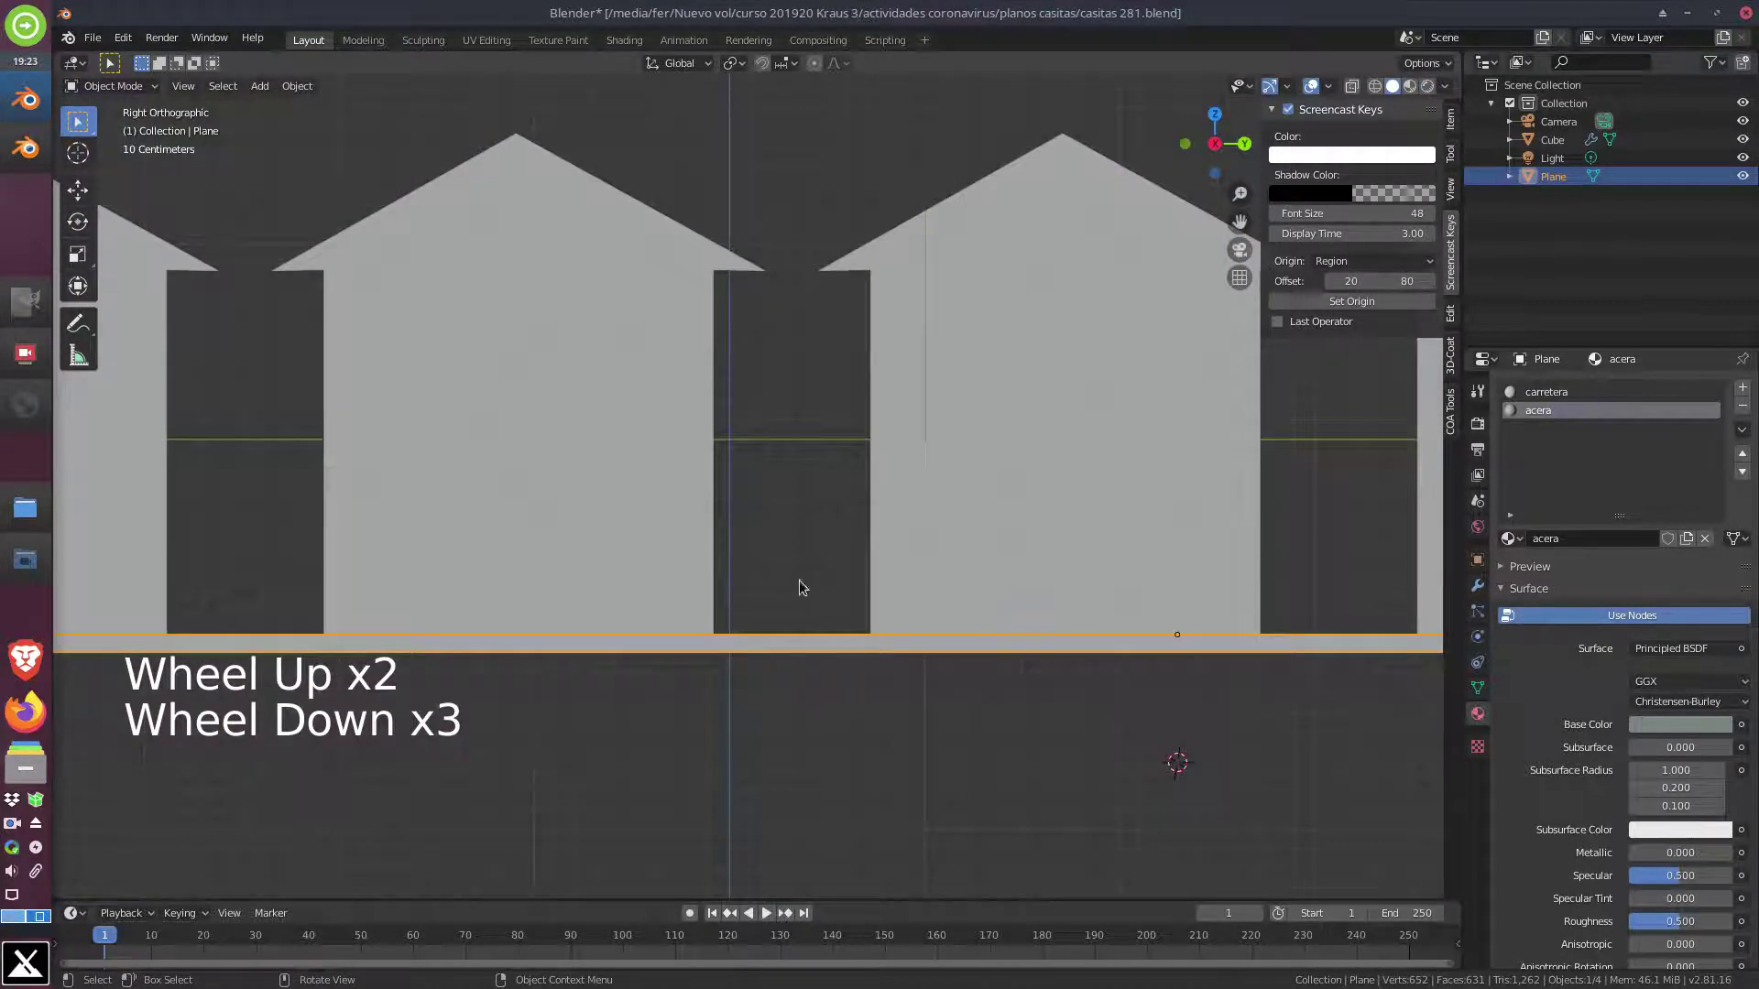
middle_click(773, 579)
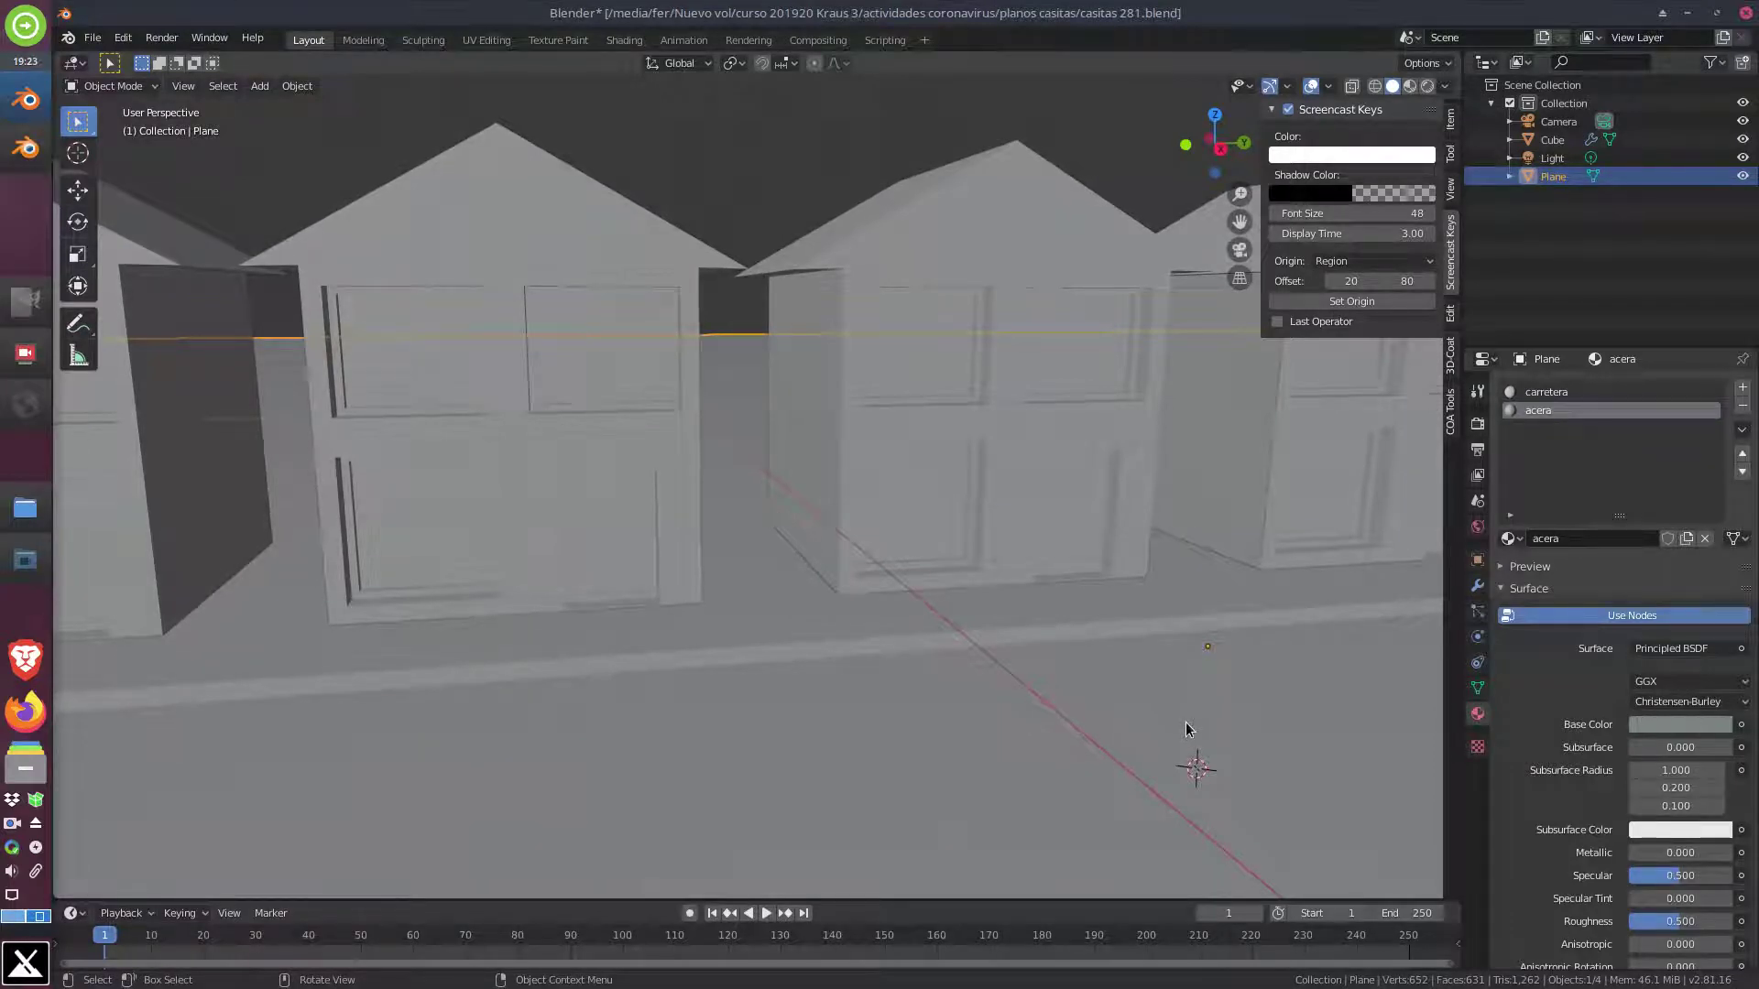
key(KP_1)
key(KP_3)
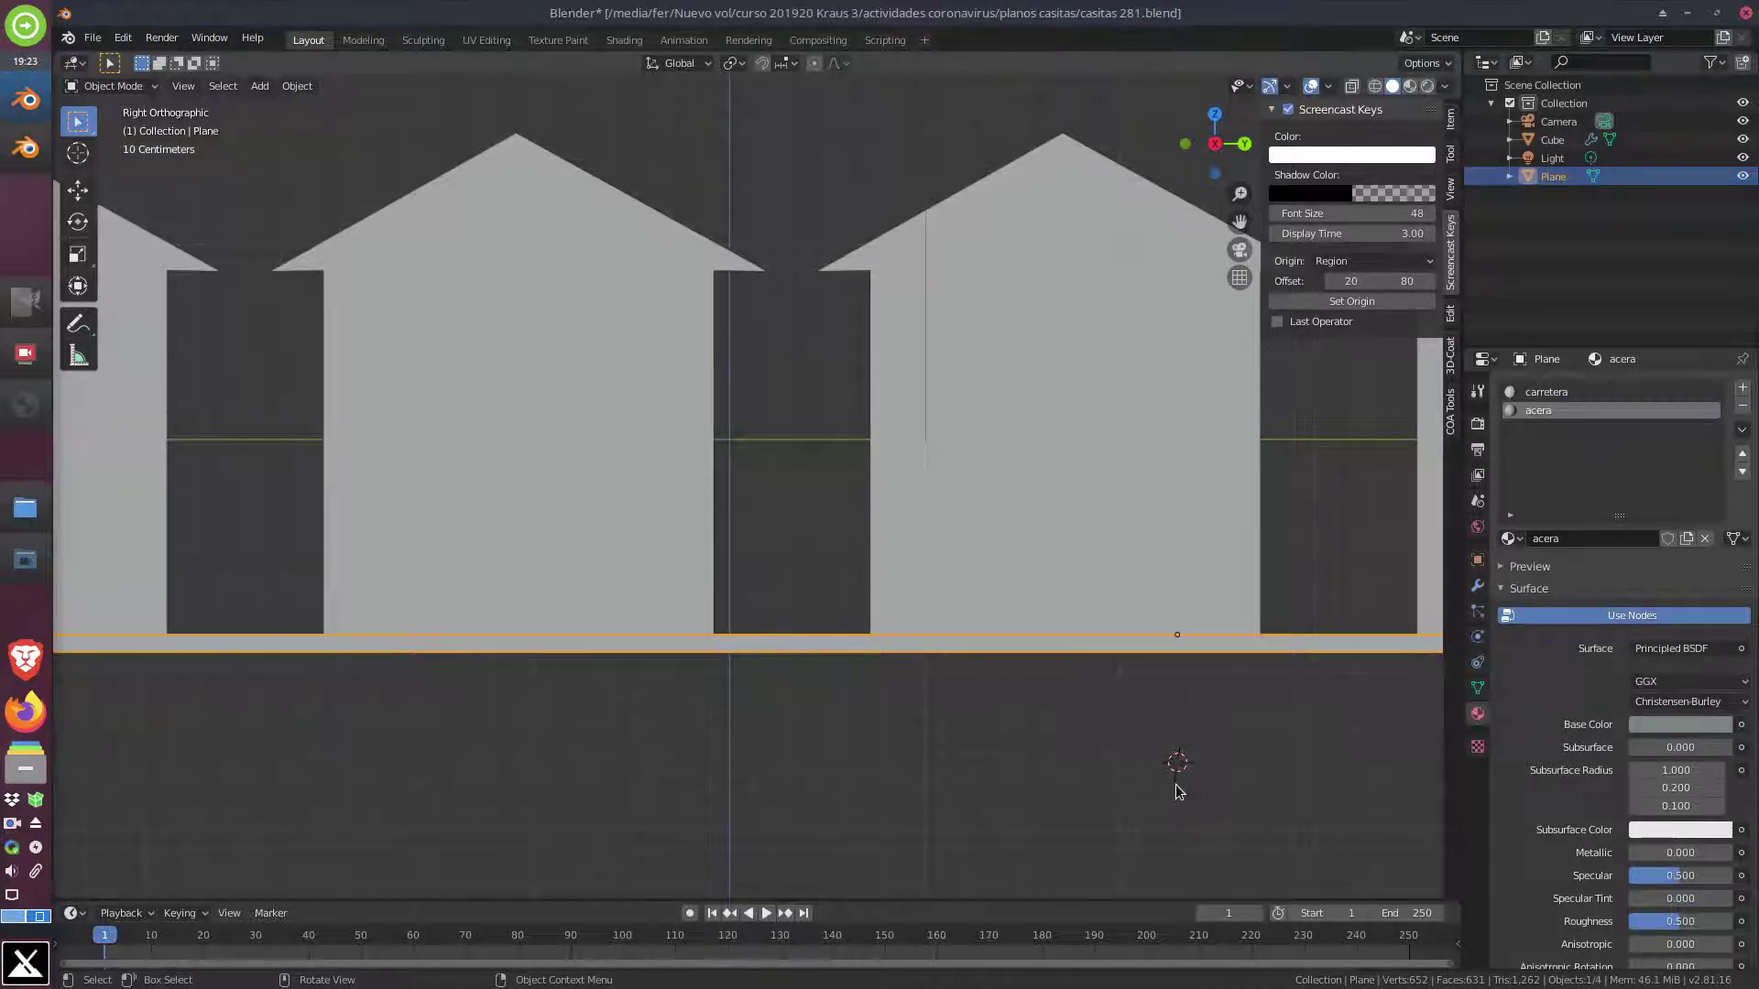
middle_click(1259, 795)
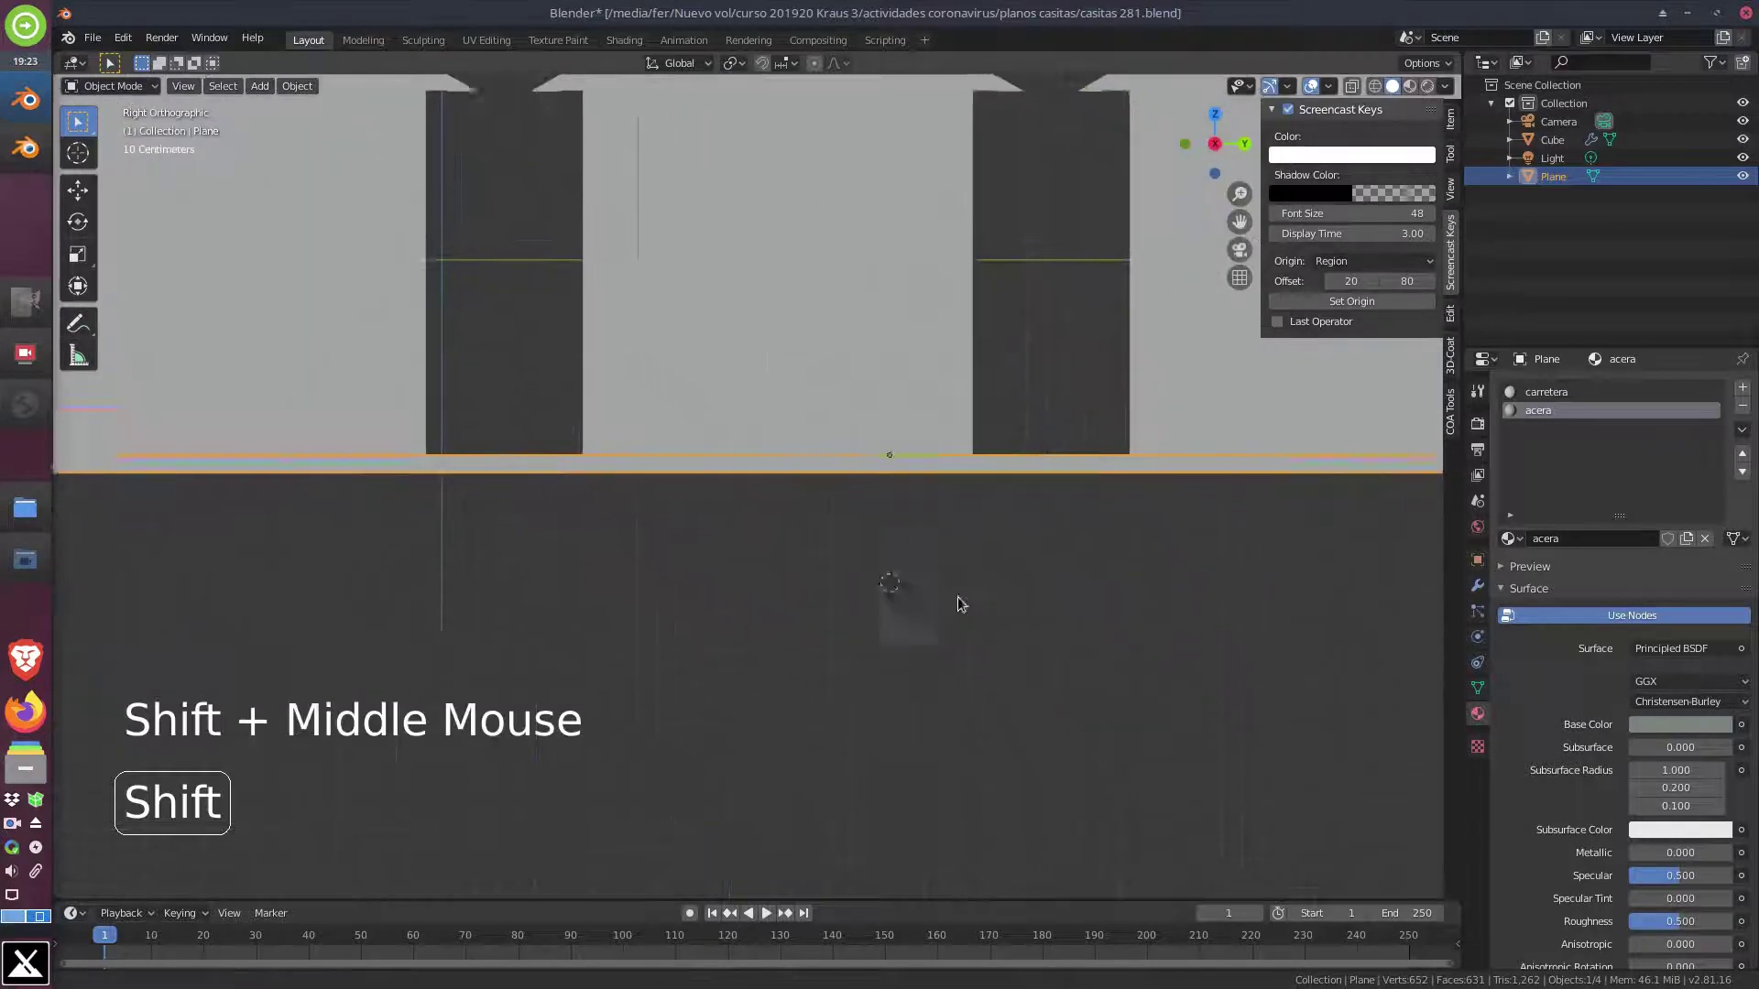
scroll(up, 3)
scroll(up, 3)
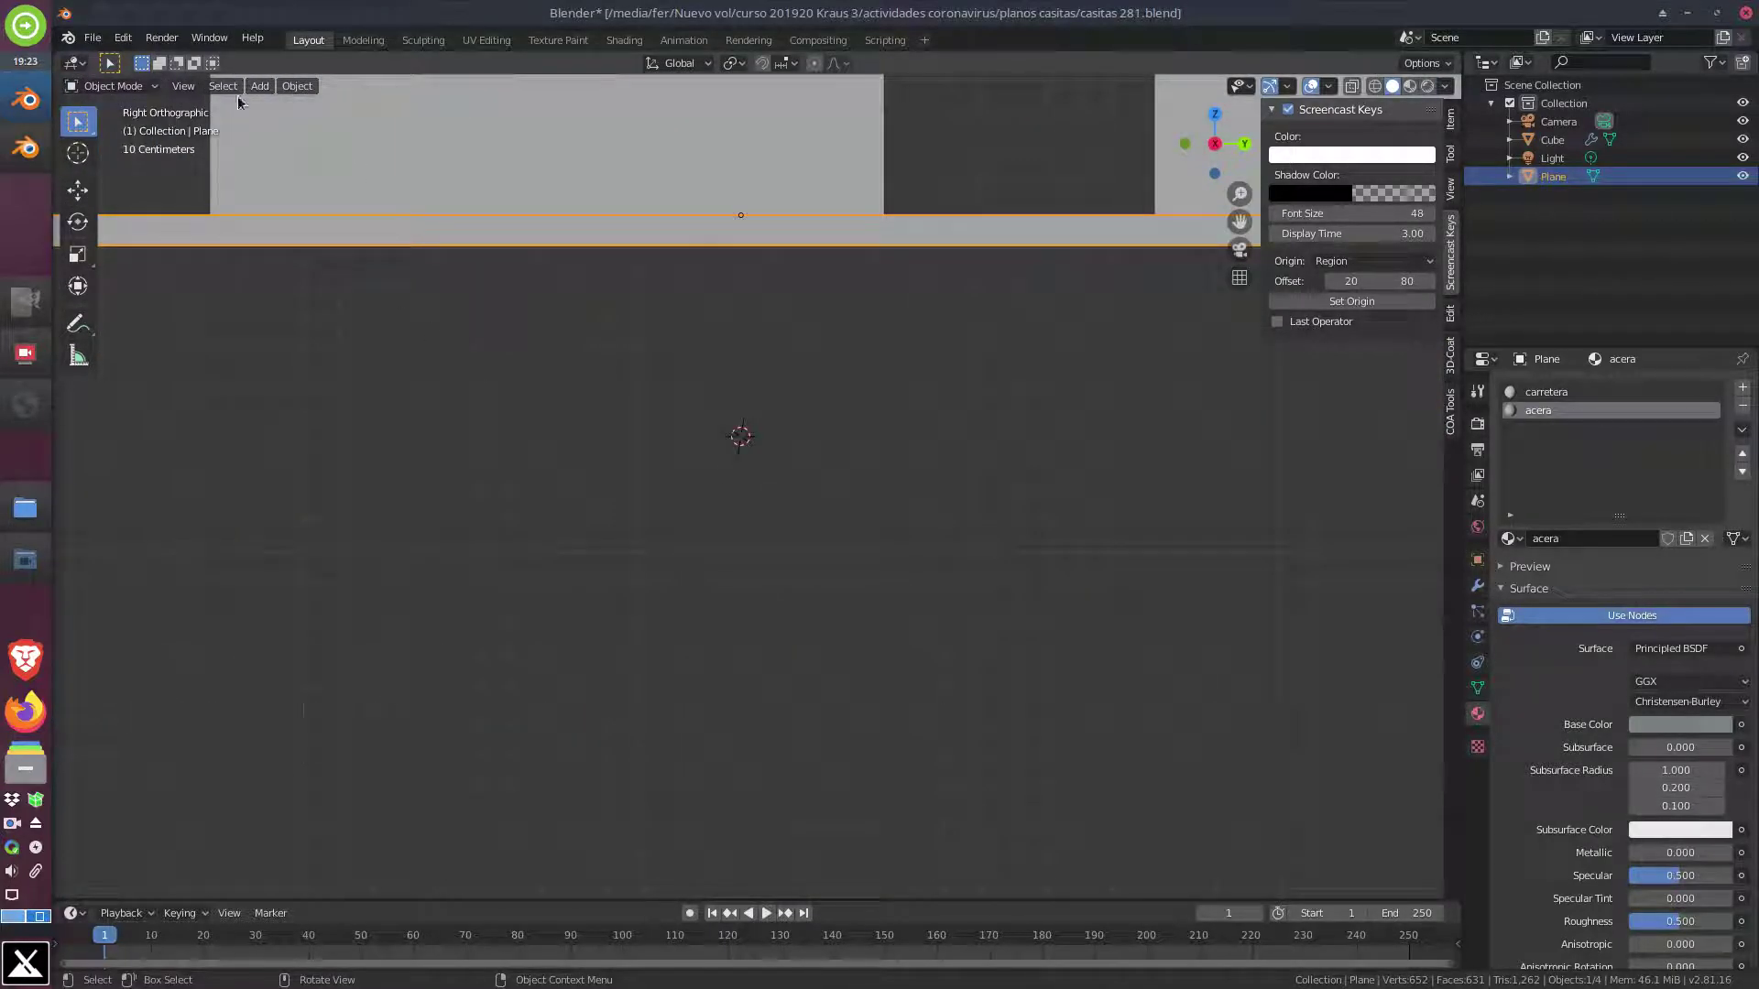
Add a UV Sphere and scale it down to a small ball for the head
click(267, 89)
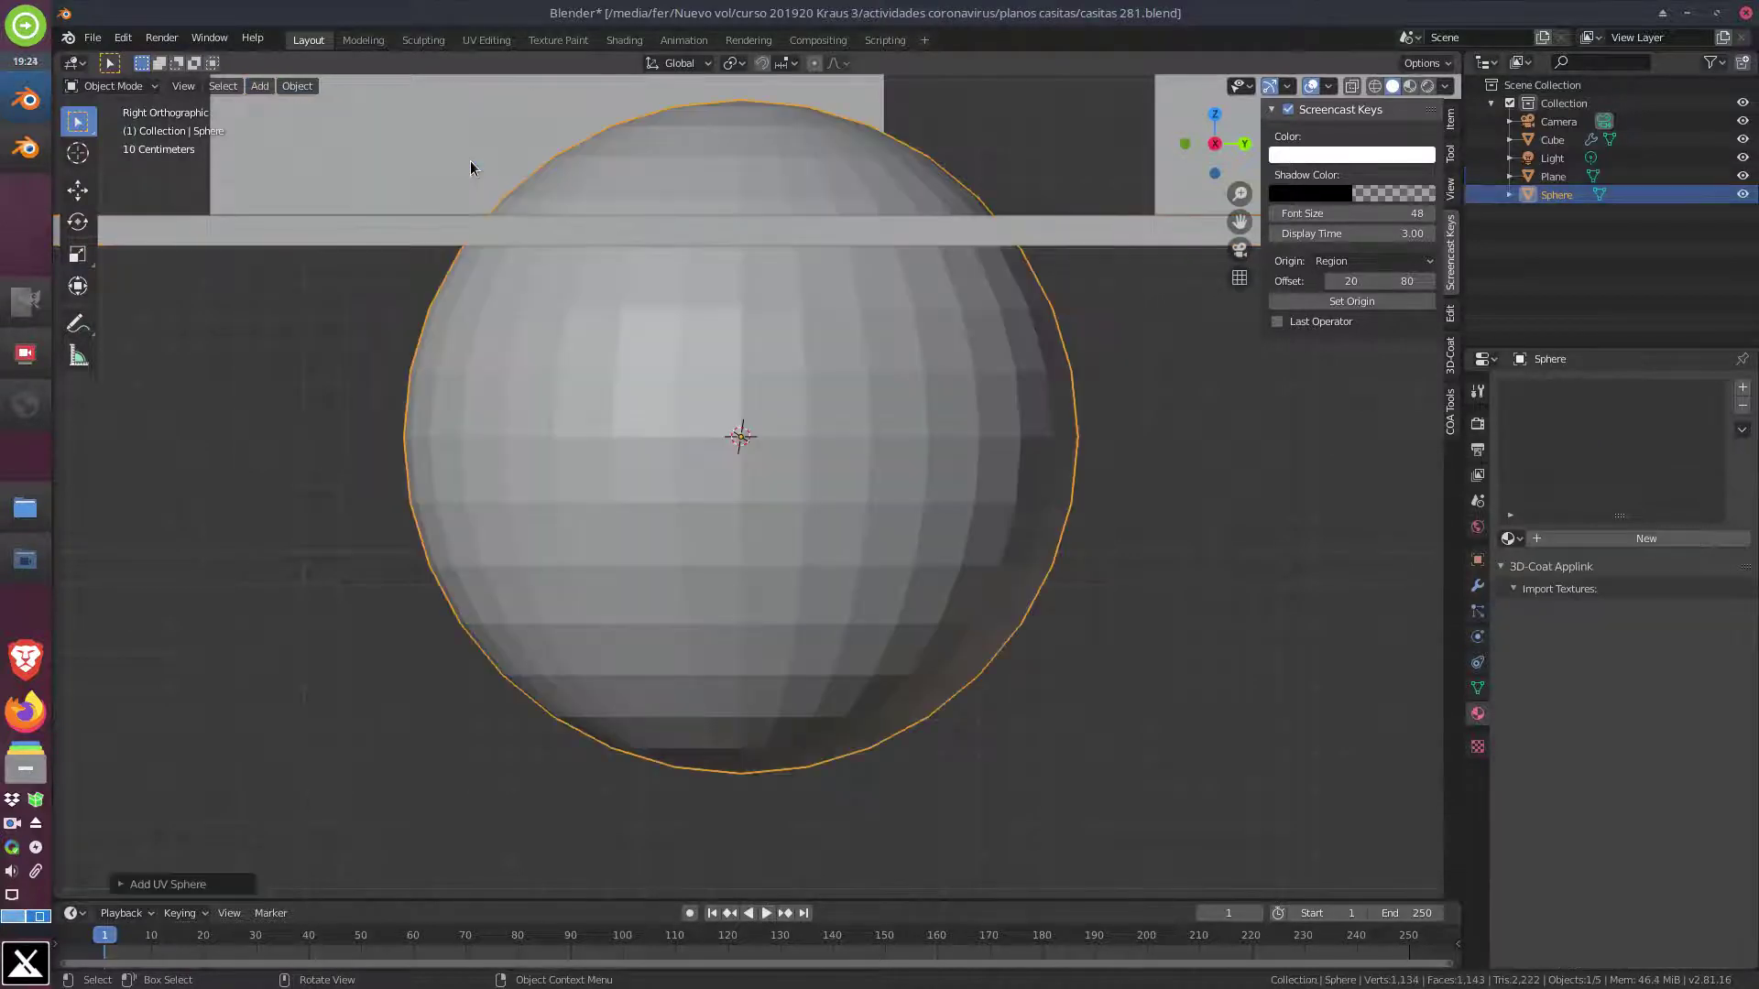
scroll(down, 3)
scroll(up, 3)
scroll(down, 3)
scroll(down, 3)
scroll(down, 3)
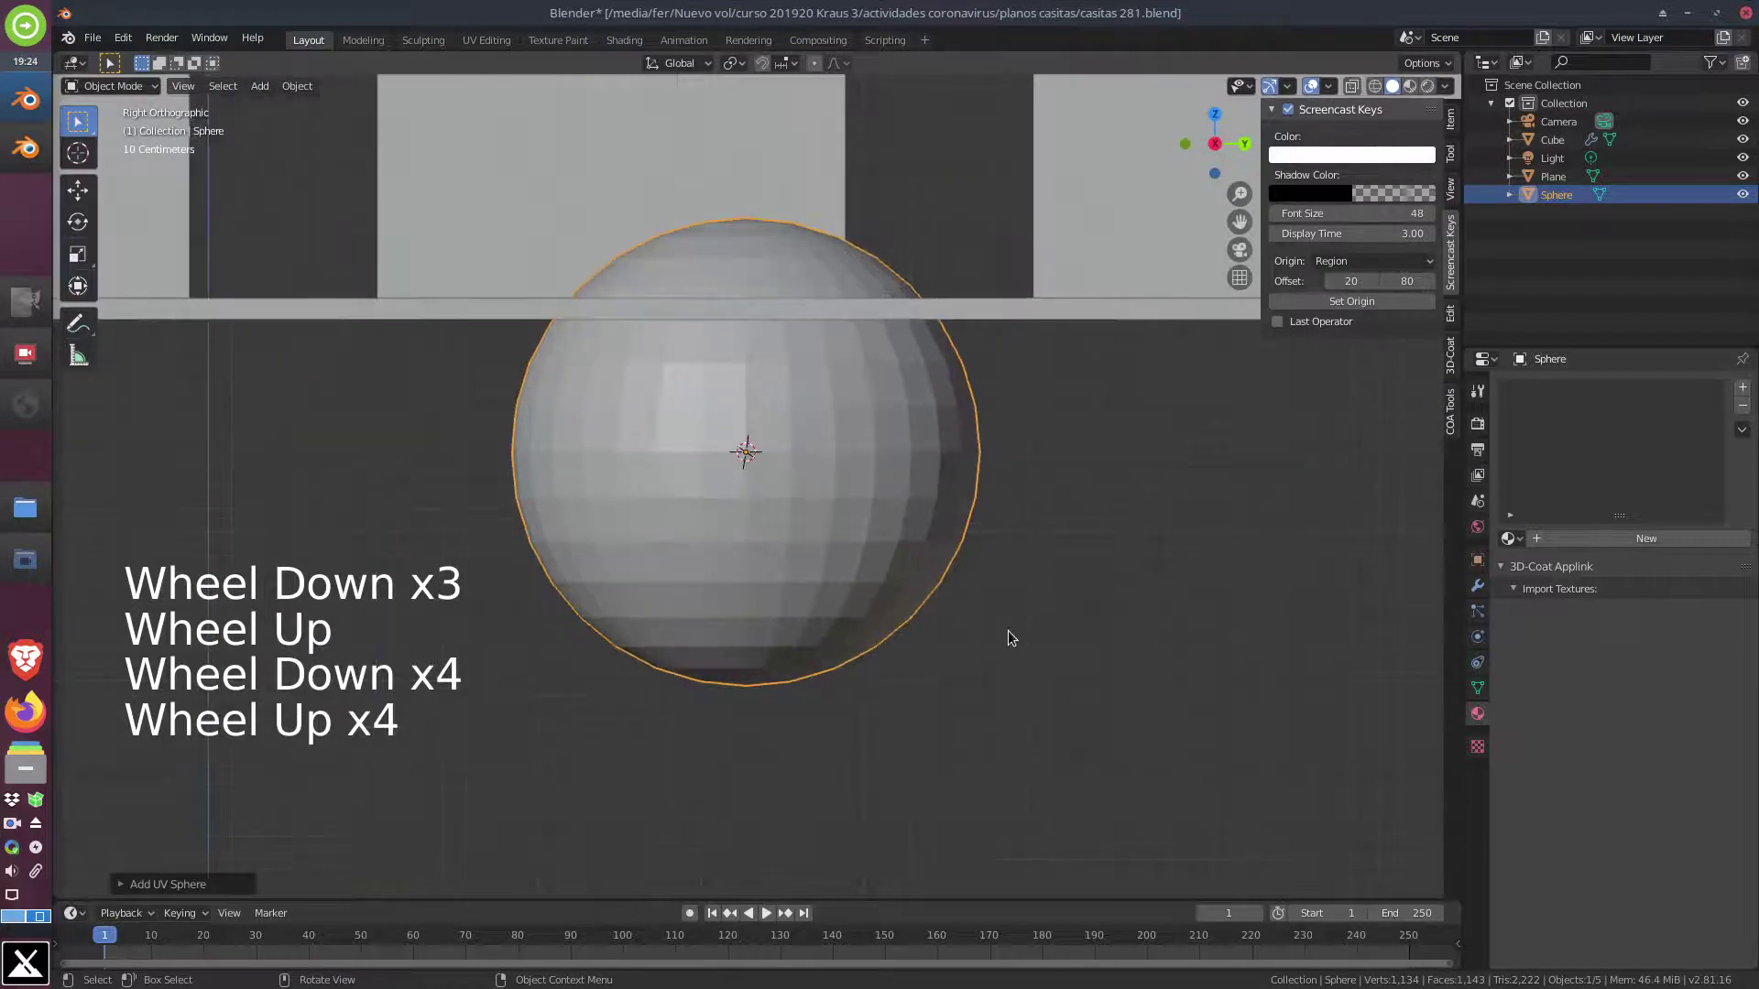
key(s)
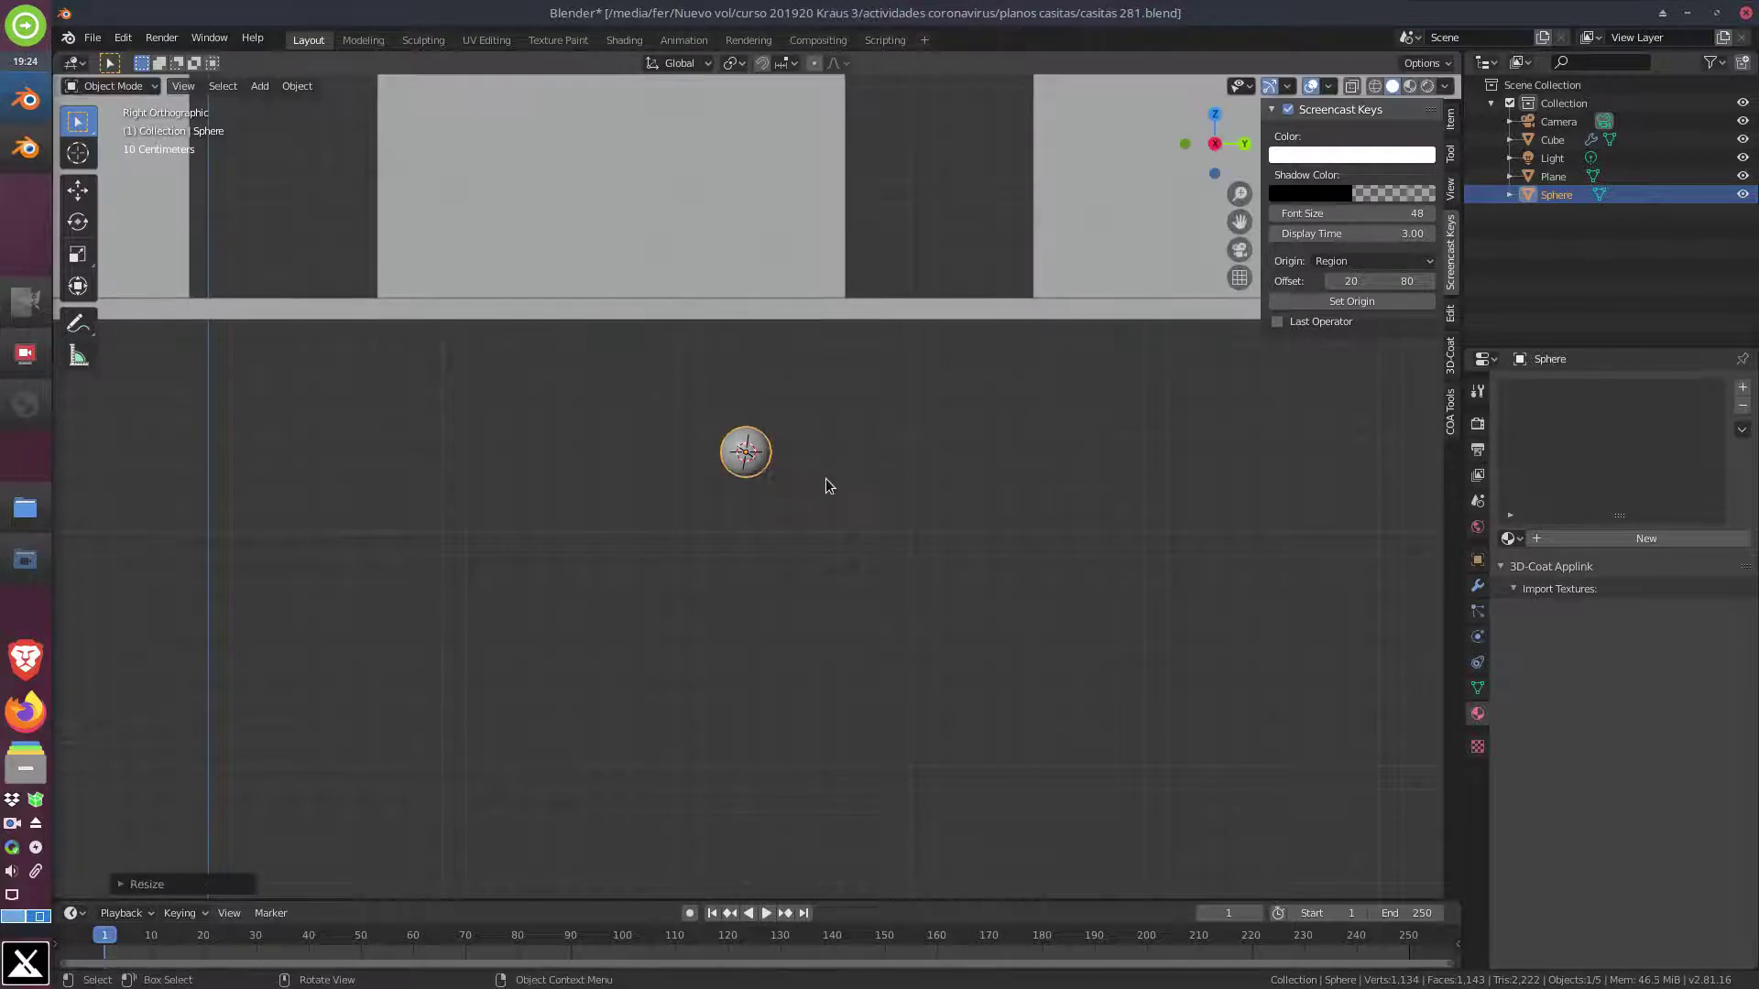
scroll(up, 3)
scroll(down, 3)
scroll(down, 3)
scroll(down, 3)
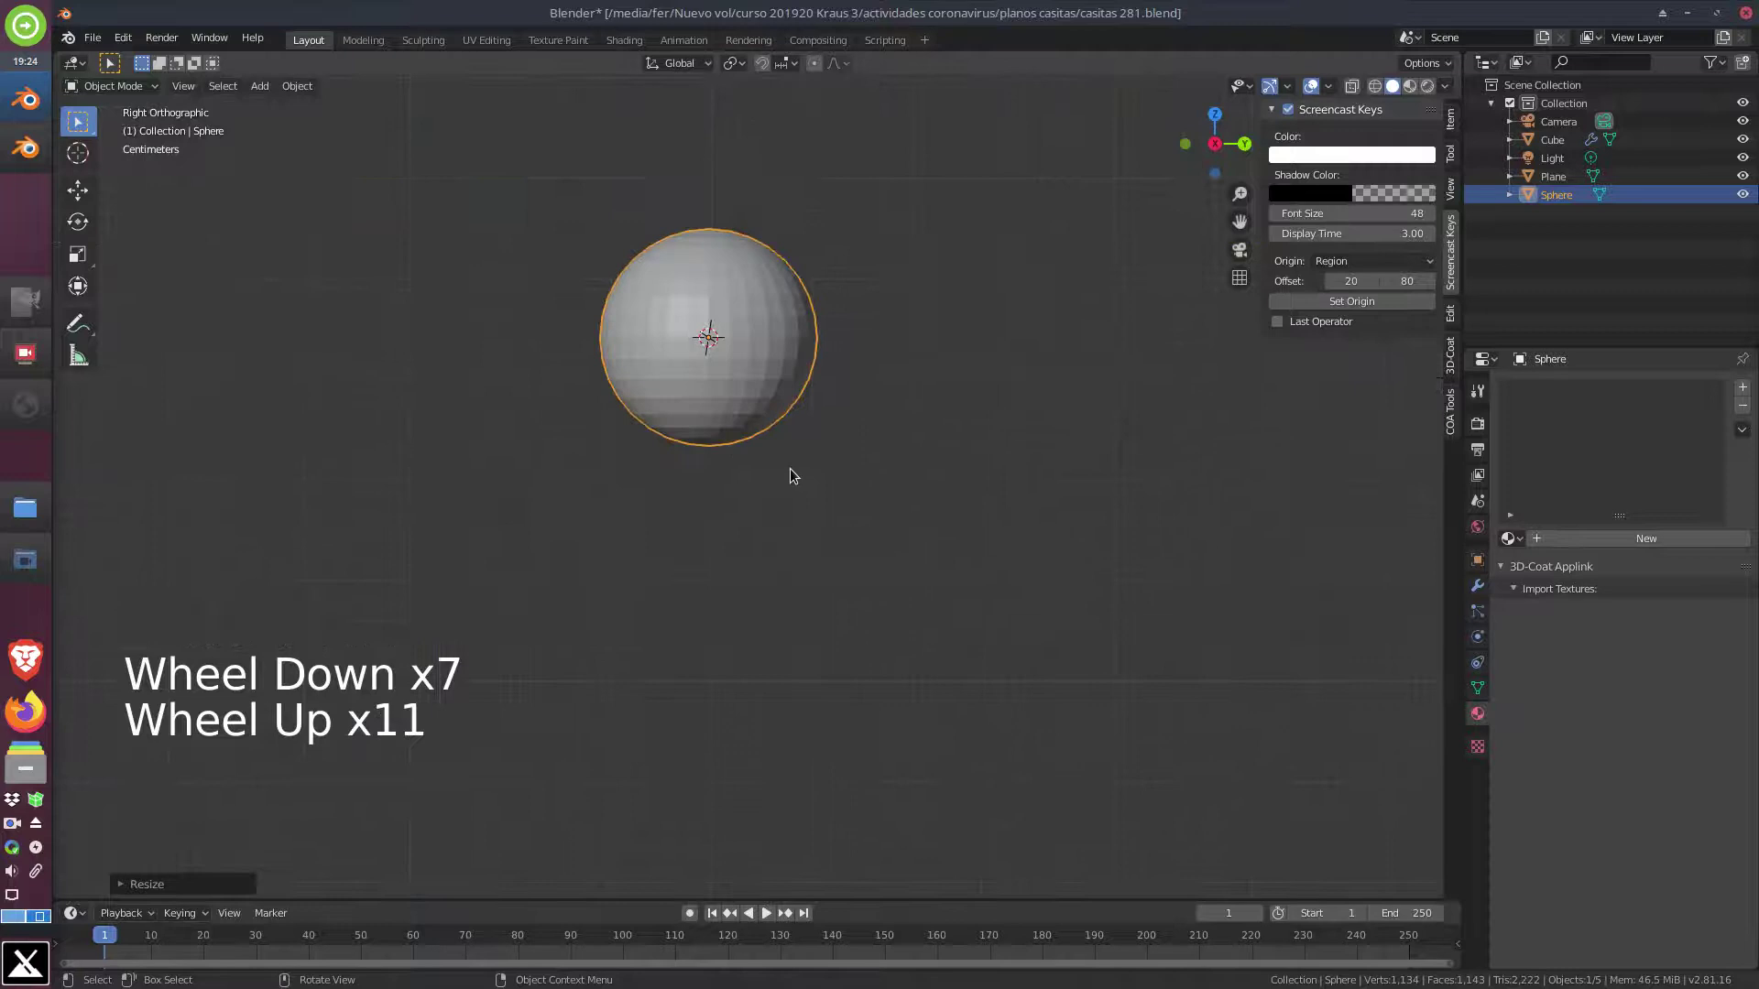
Add a cube, shrink it and move it just beneath the sphere head
click(270, 91)
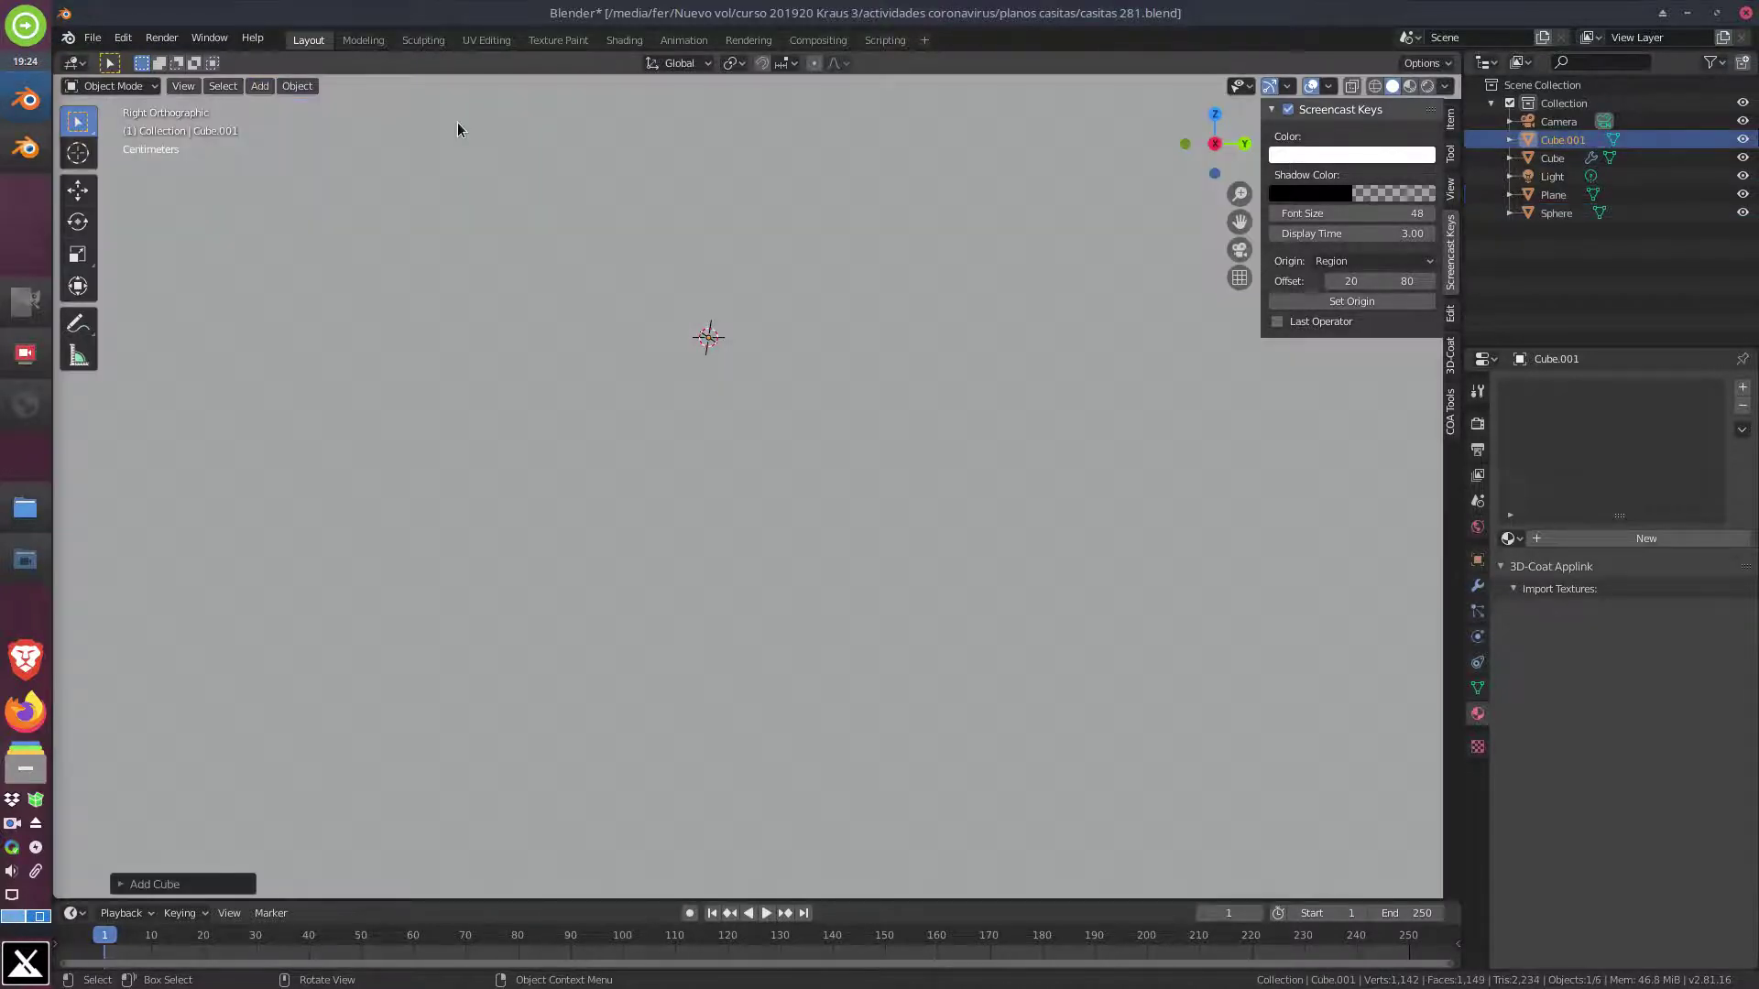
scroll(down, 3)
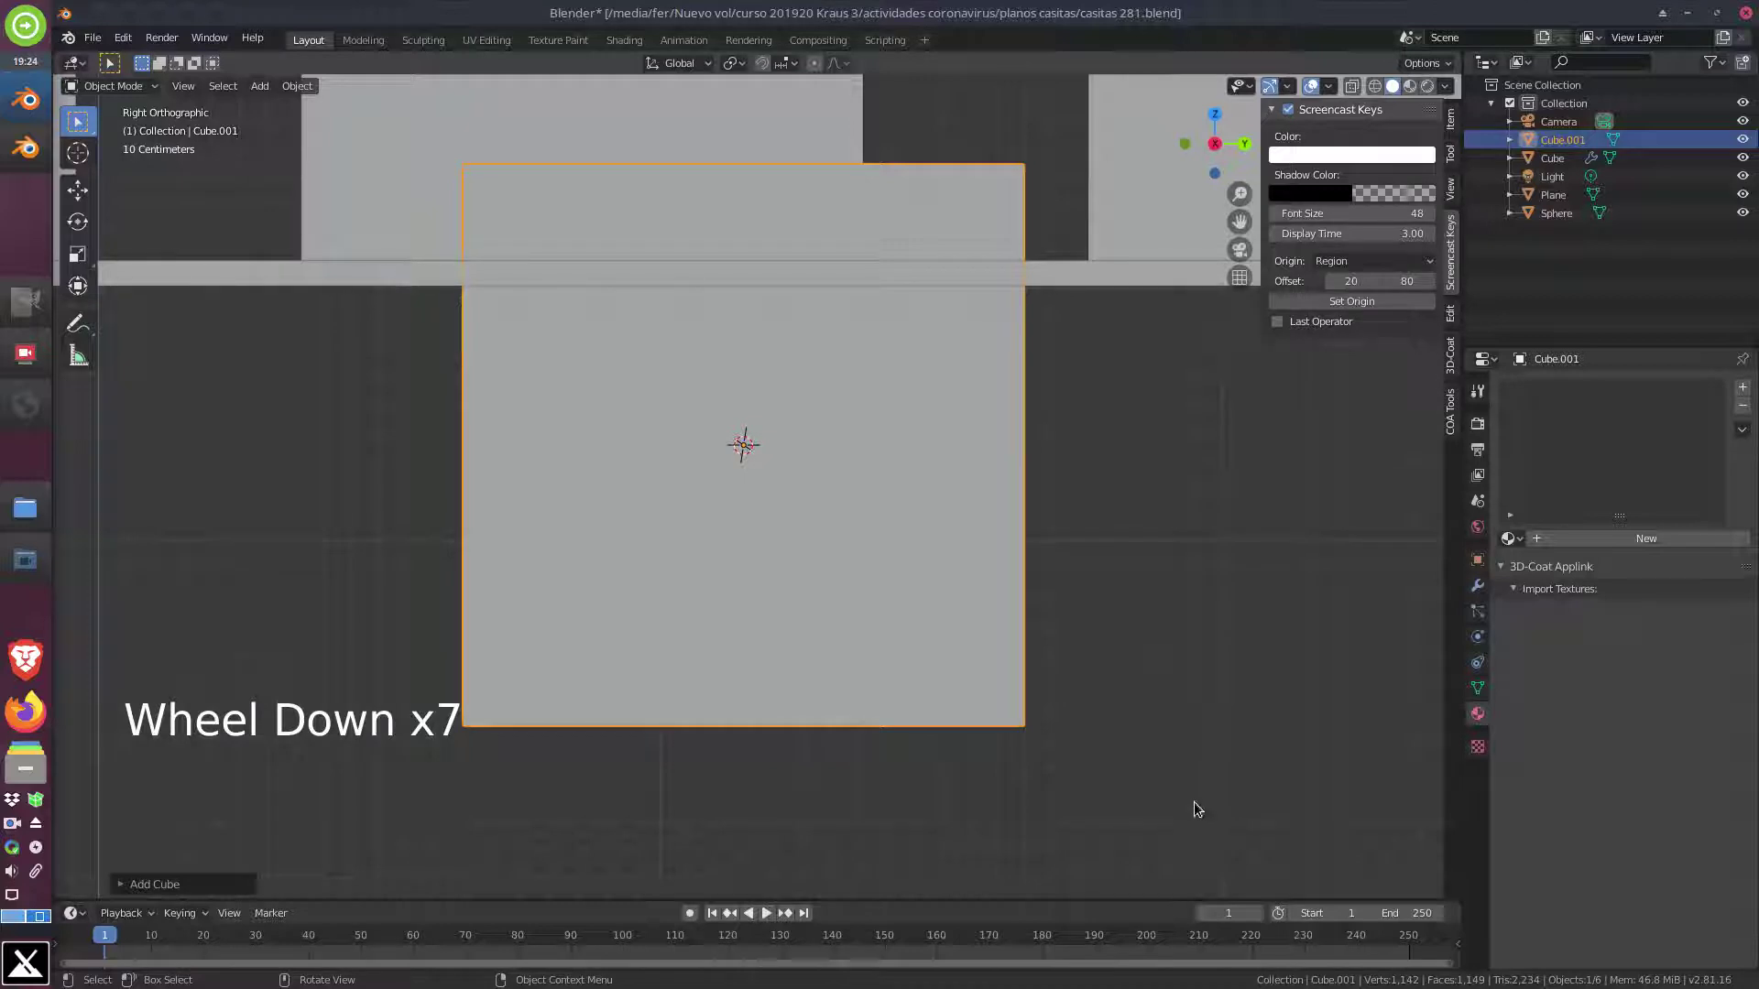
key(s)
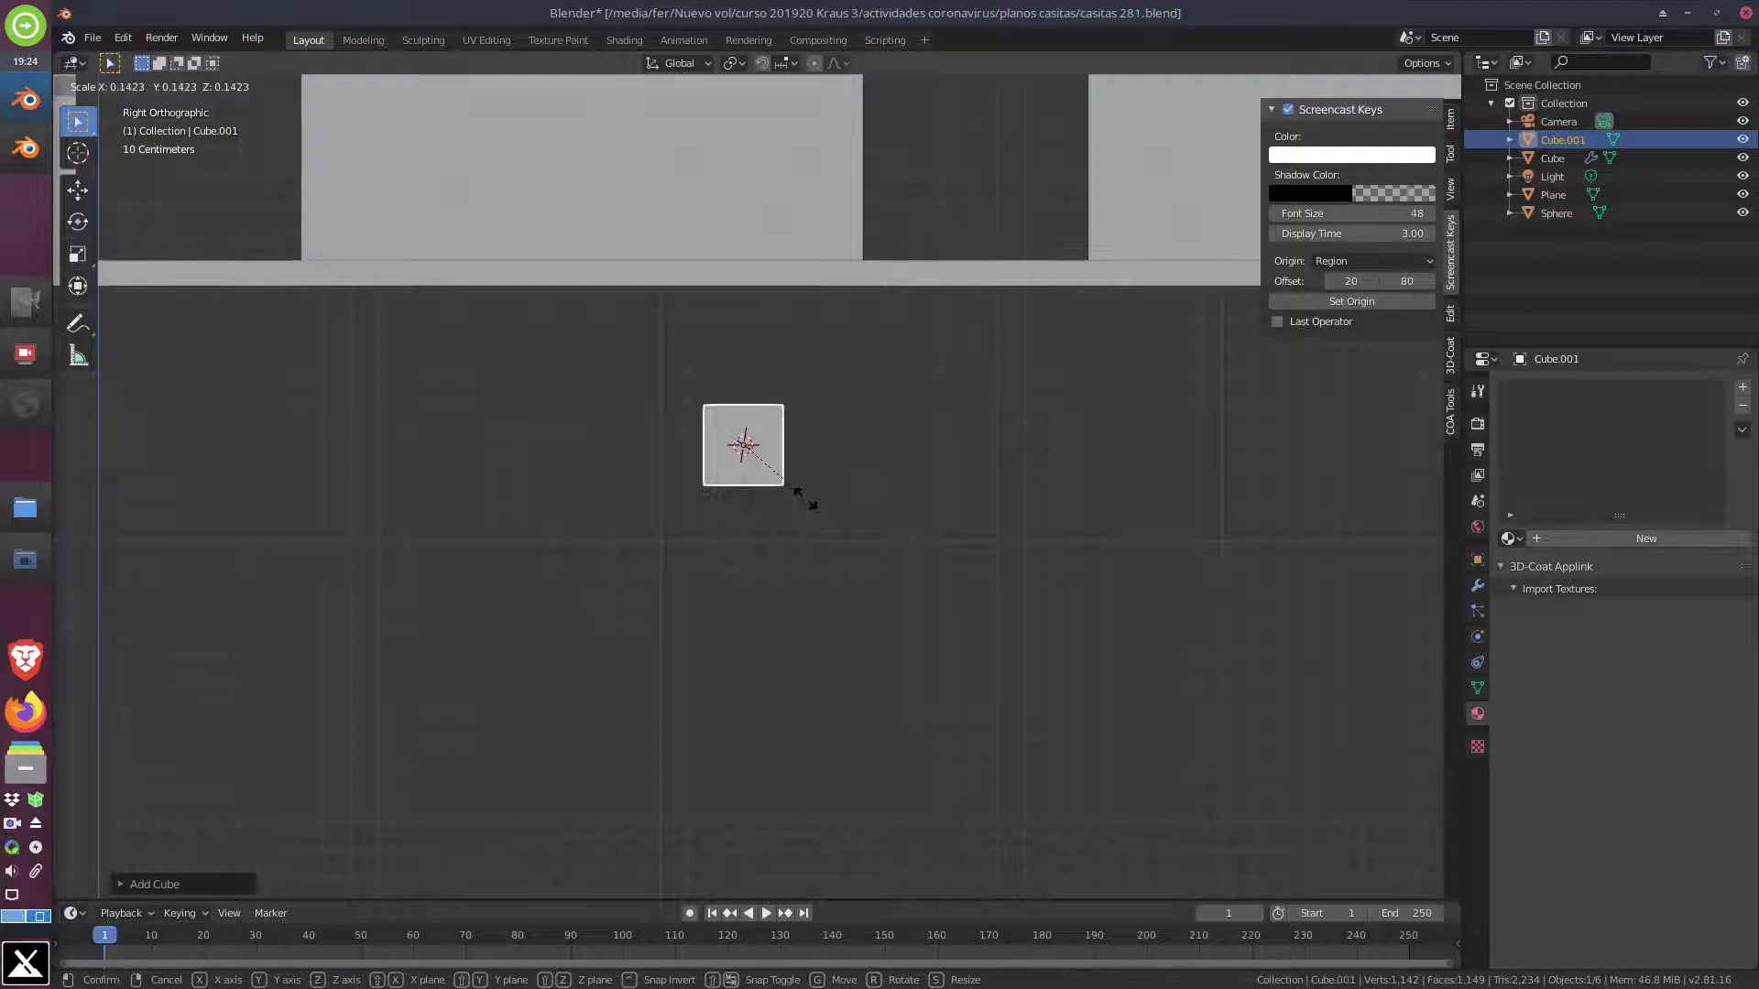
key(g)
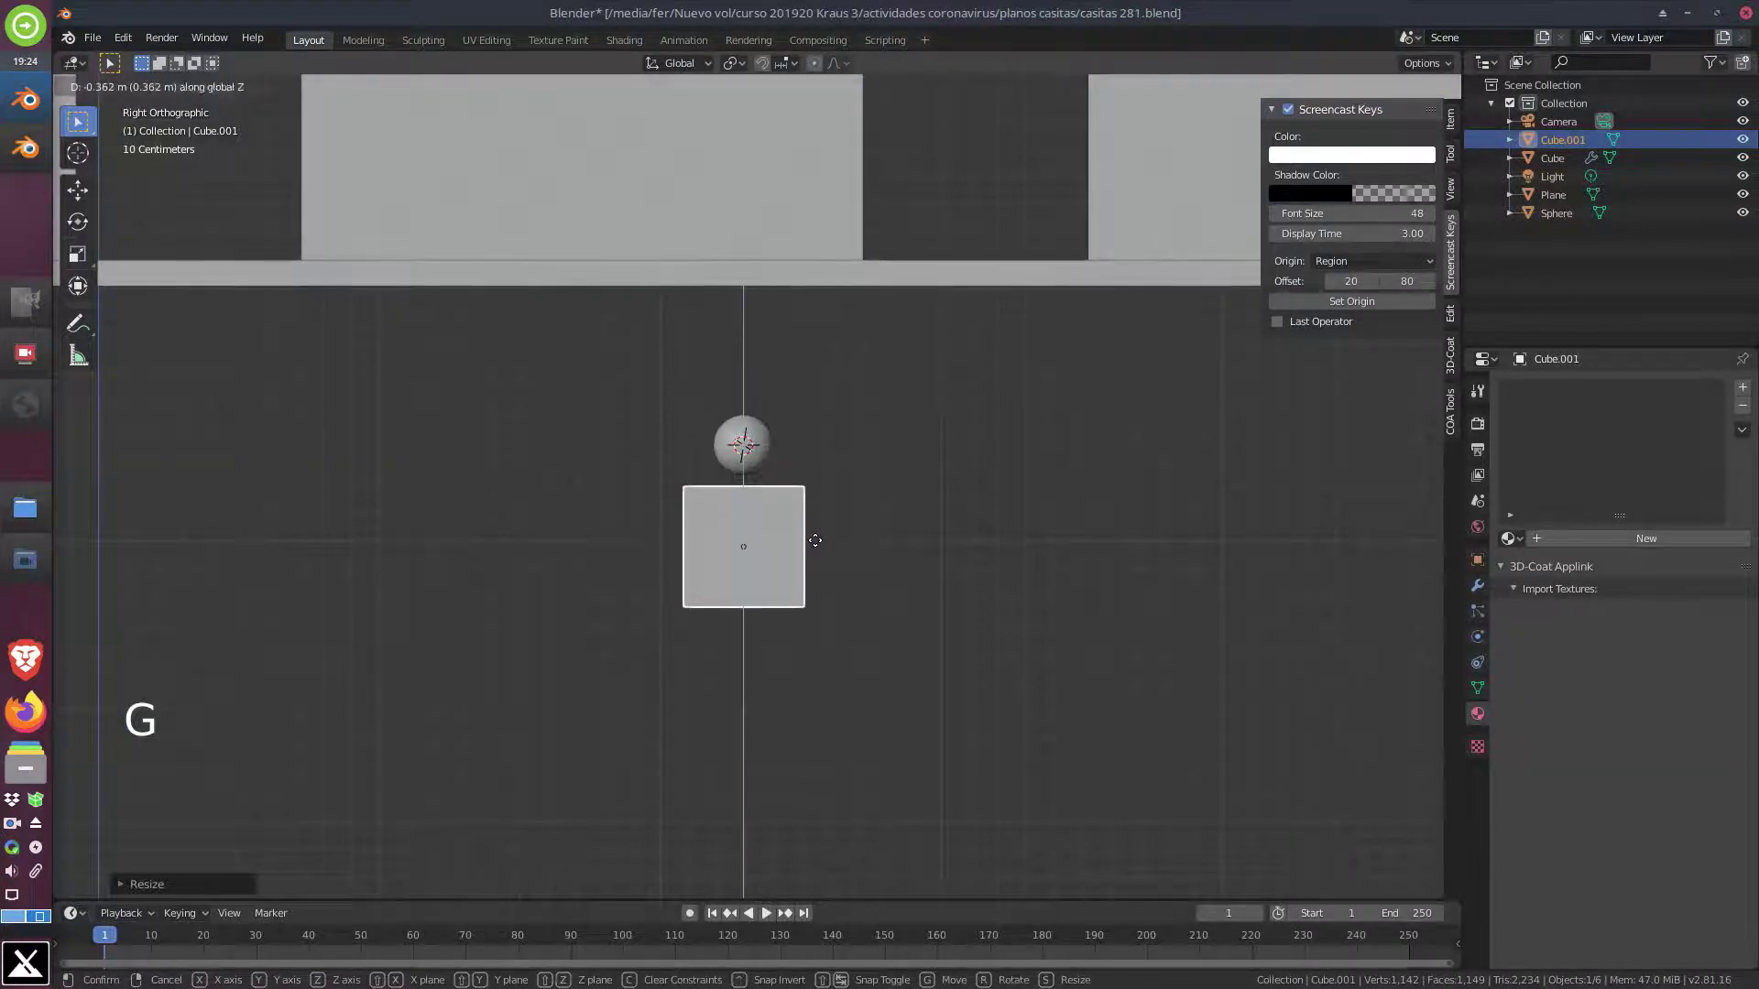
scroll(up, 3)
scroll(up, 3)
key(g)
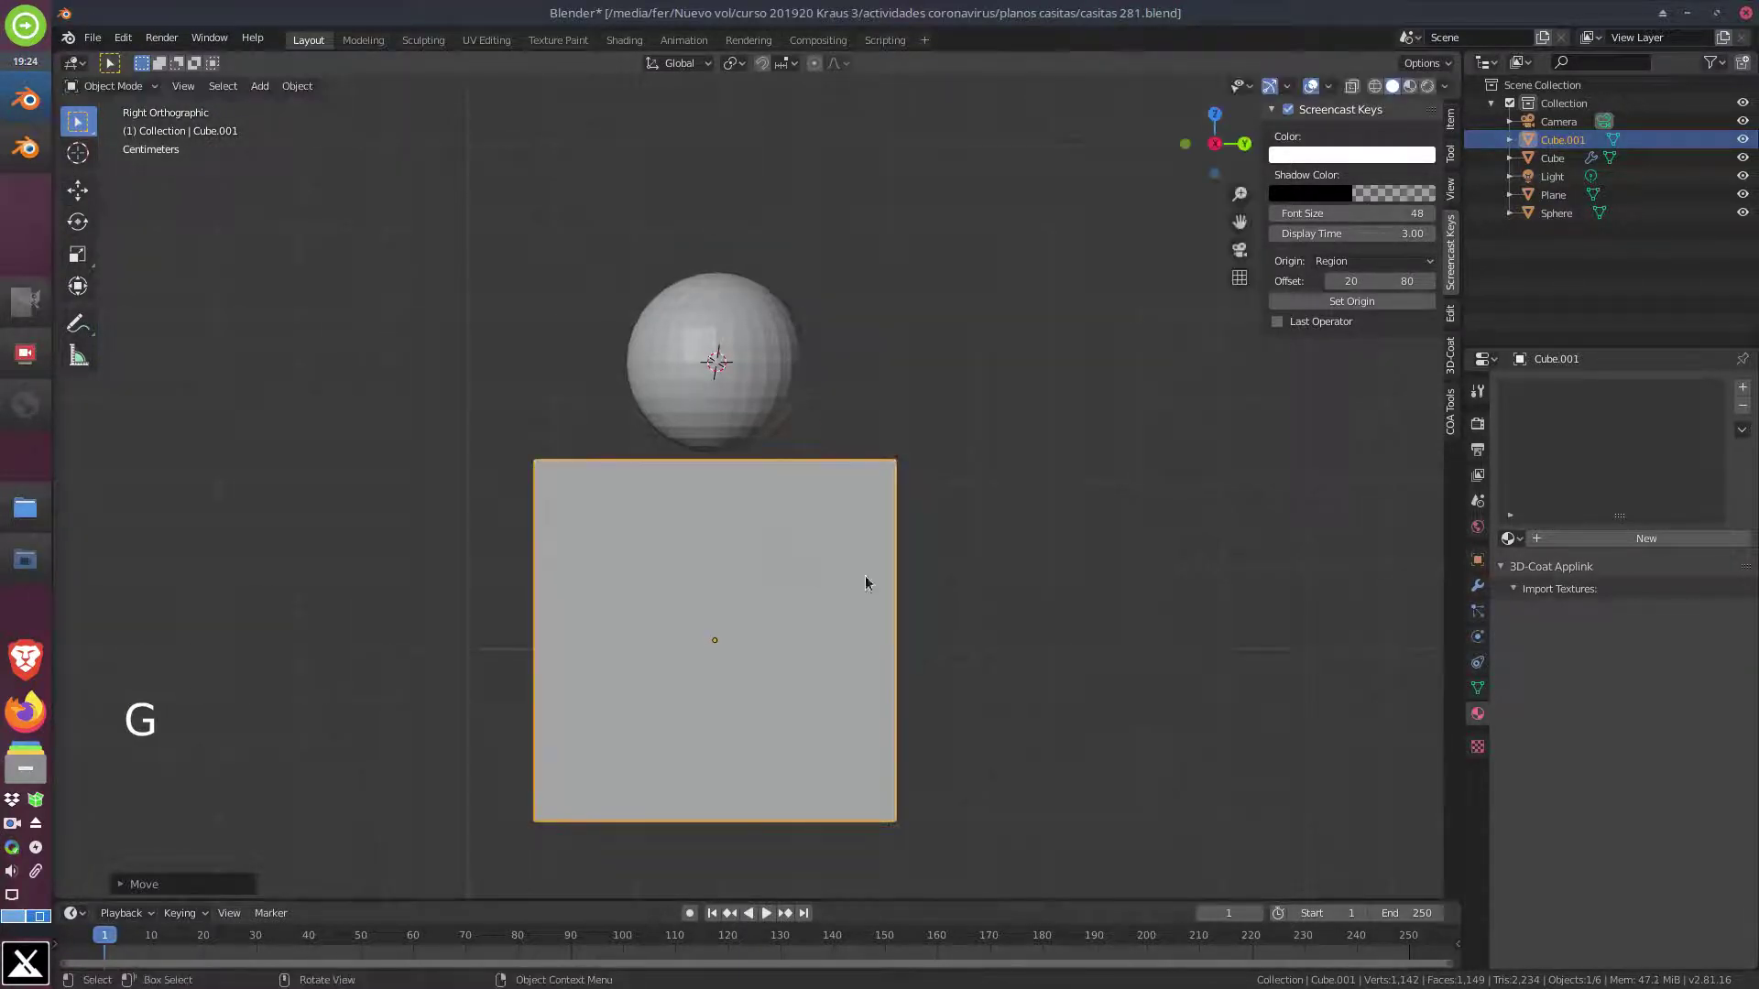
Adjust the cube's size and position under the head from a perspective view
middle_click(578, 561)
scroll(down, 3)
middle_click(697, 550)
middle_click(960, 617)
middle_click(799, 516)
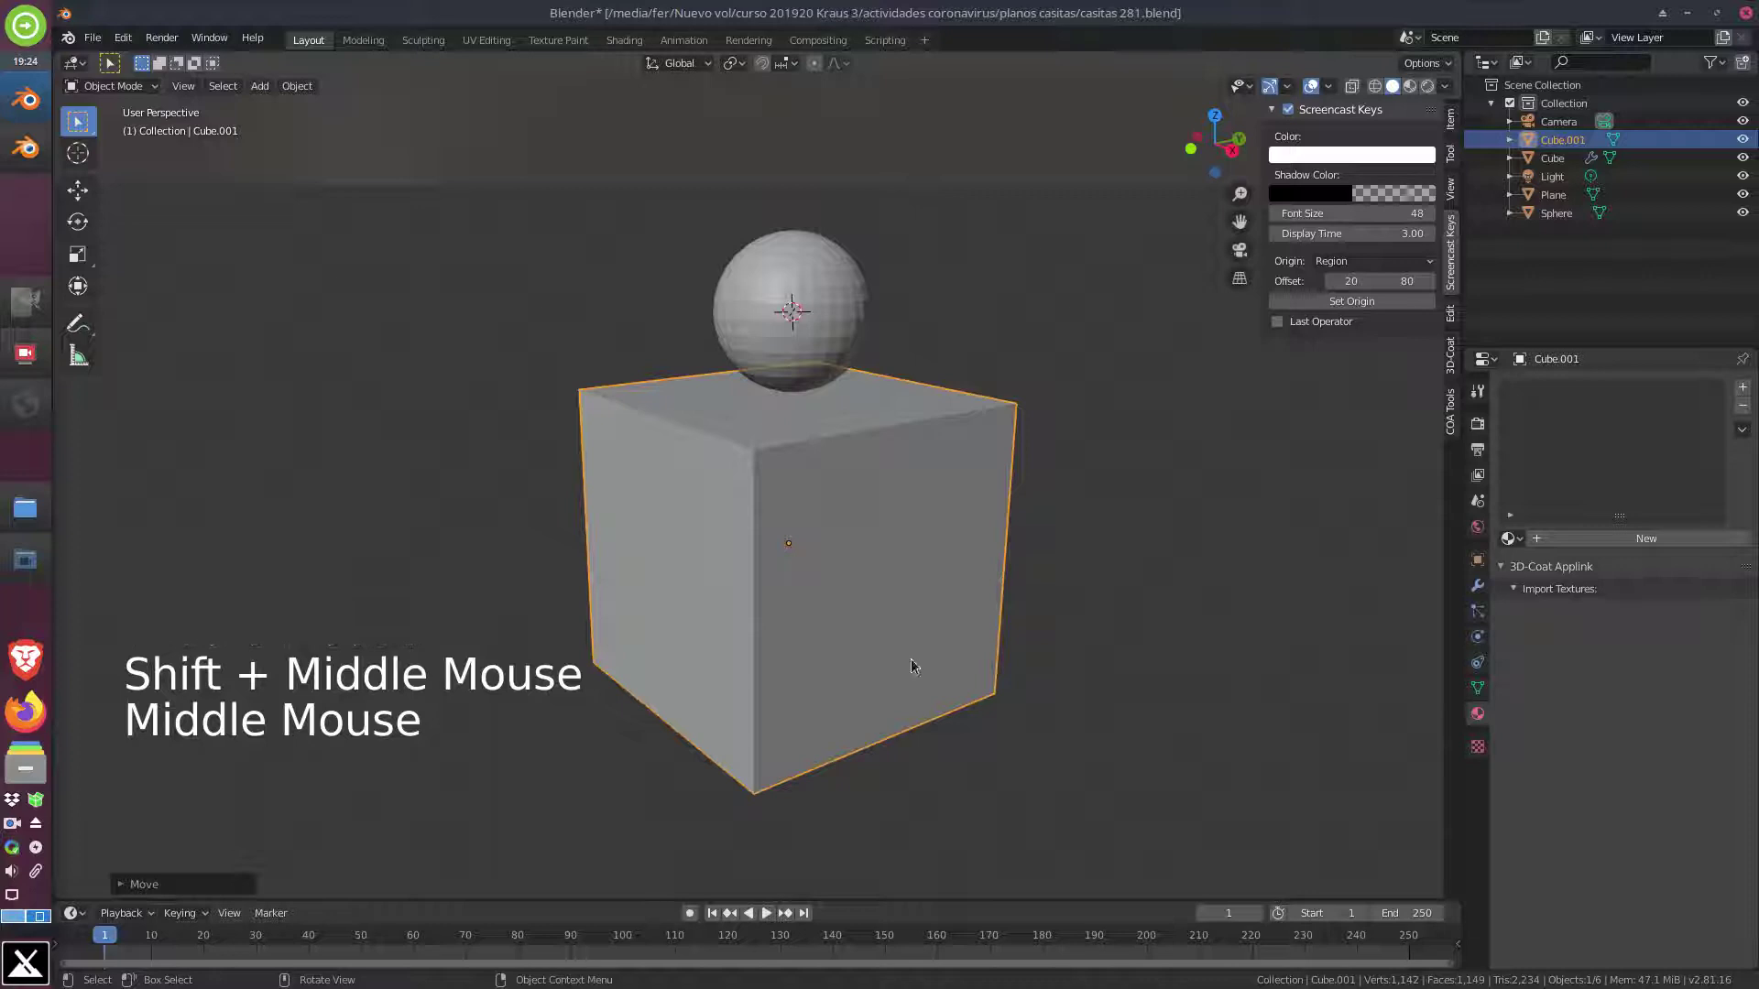
key(s)
key(g)
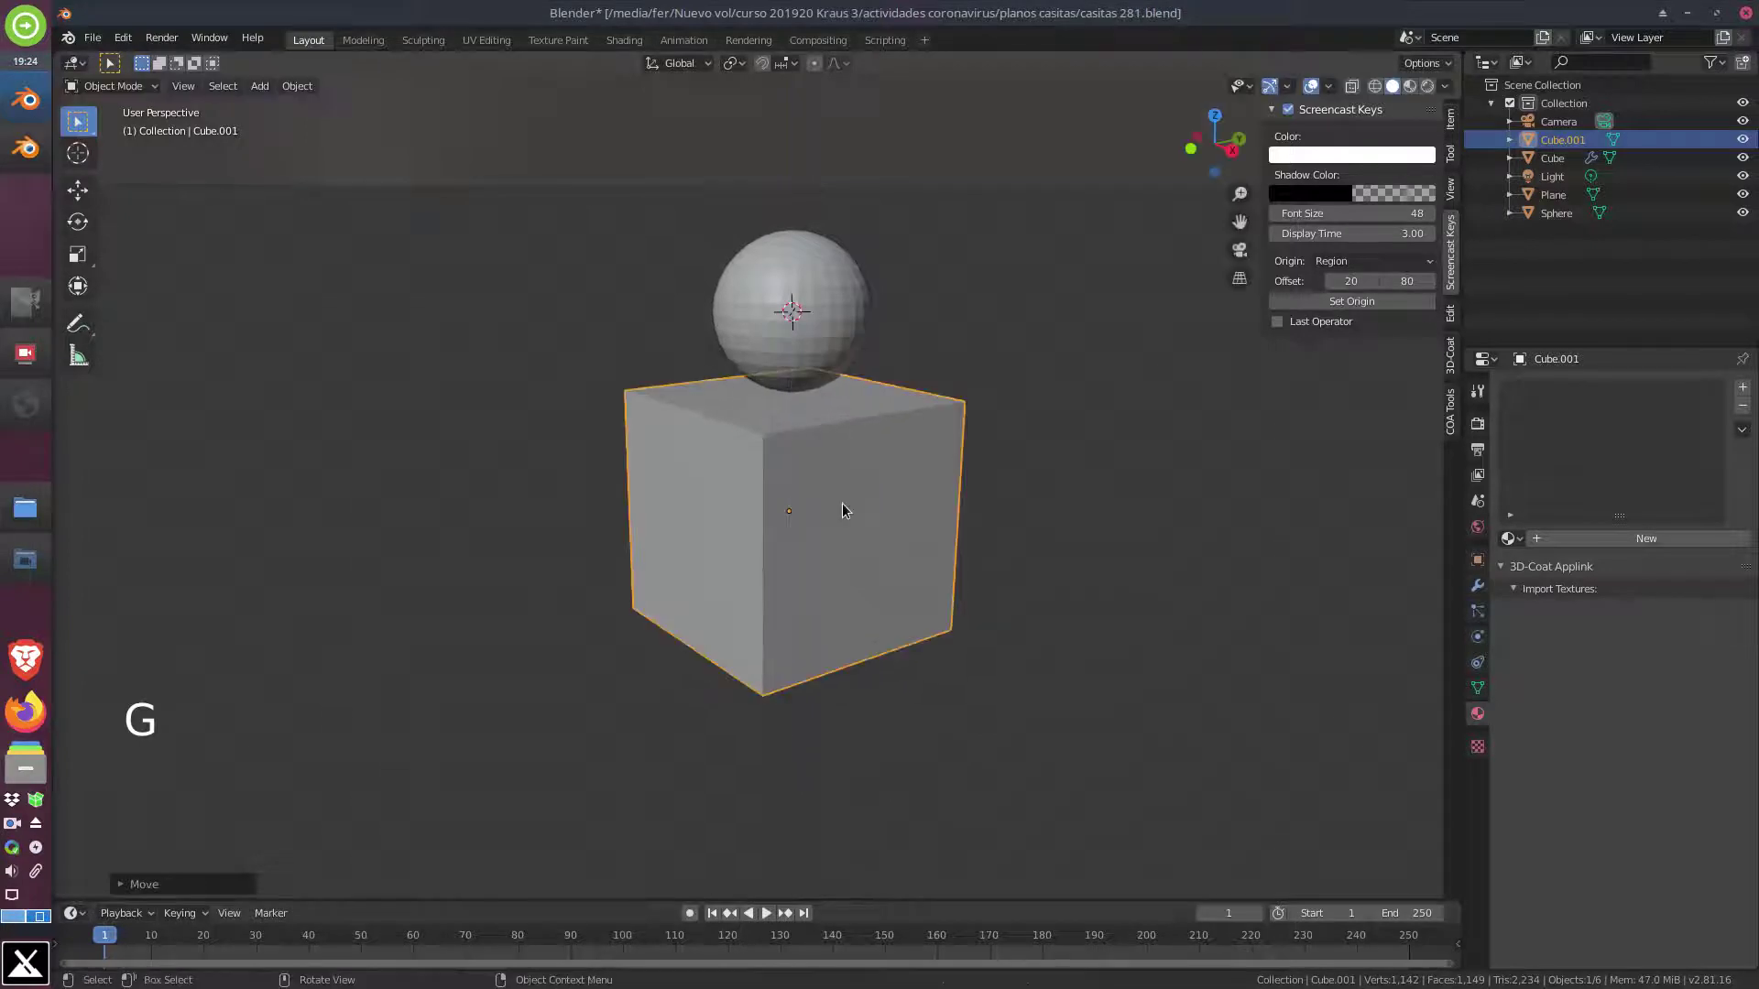
middle_click(711, 548)
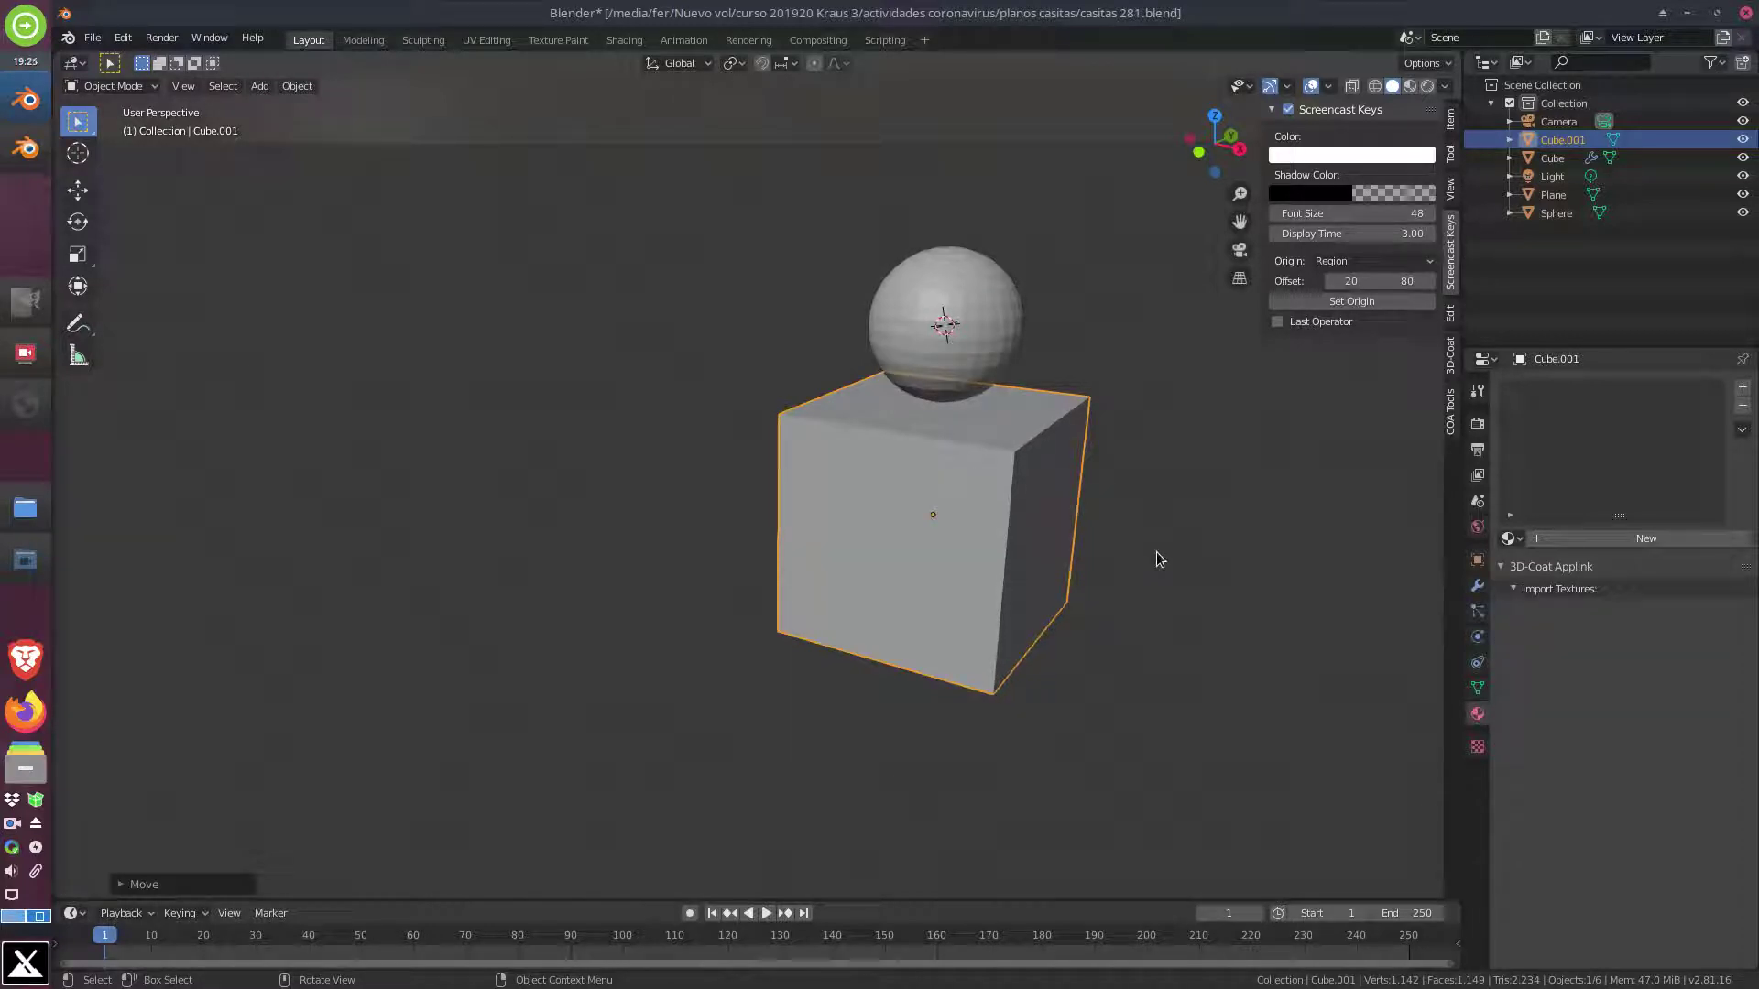
Flatten the cube into a slab and resize it into a box-shaped body block
key(s)
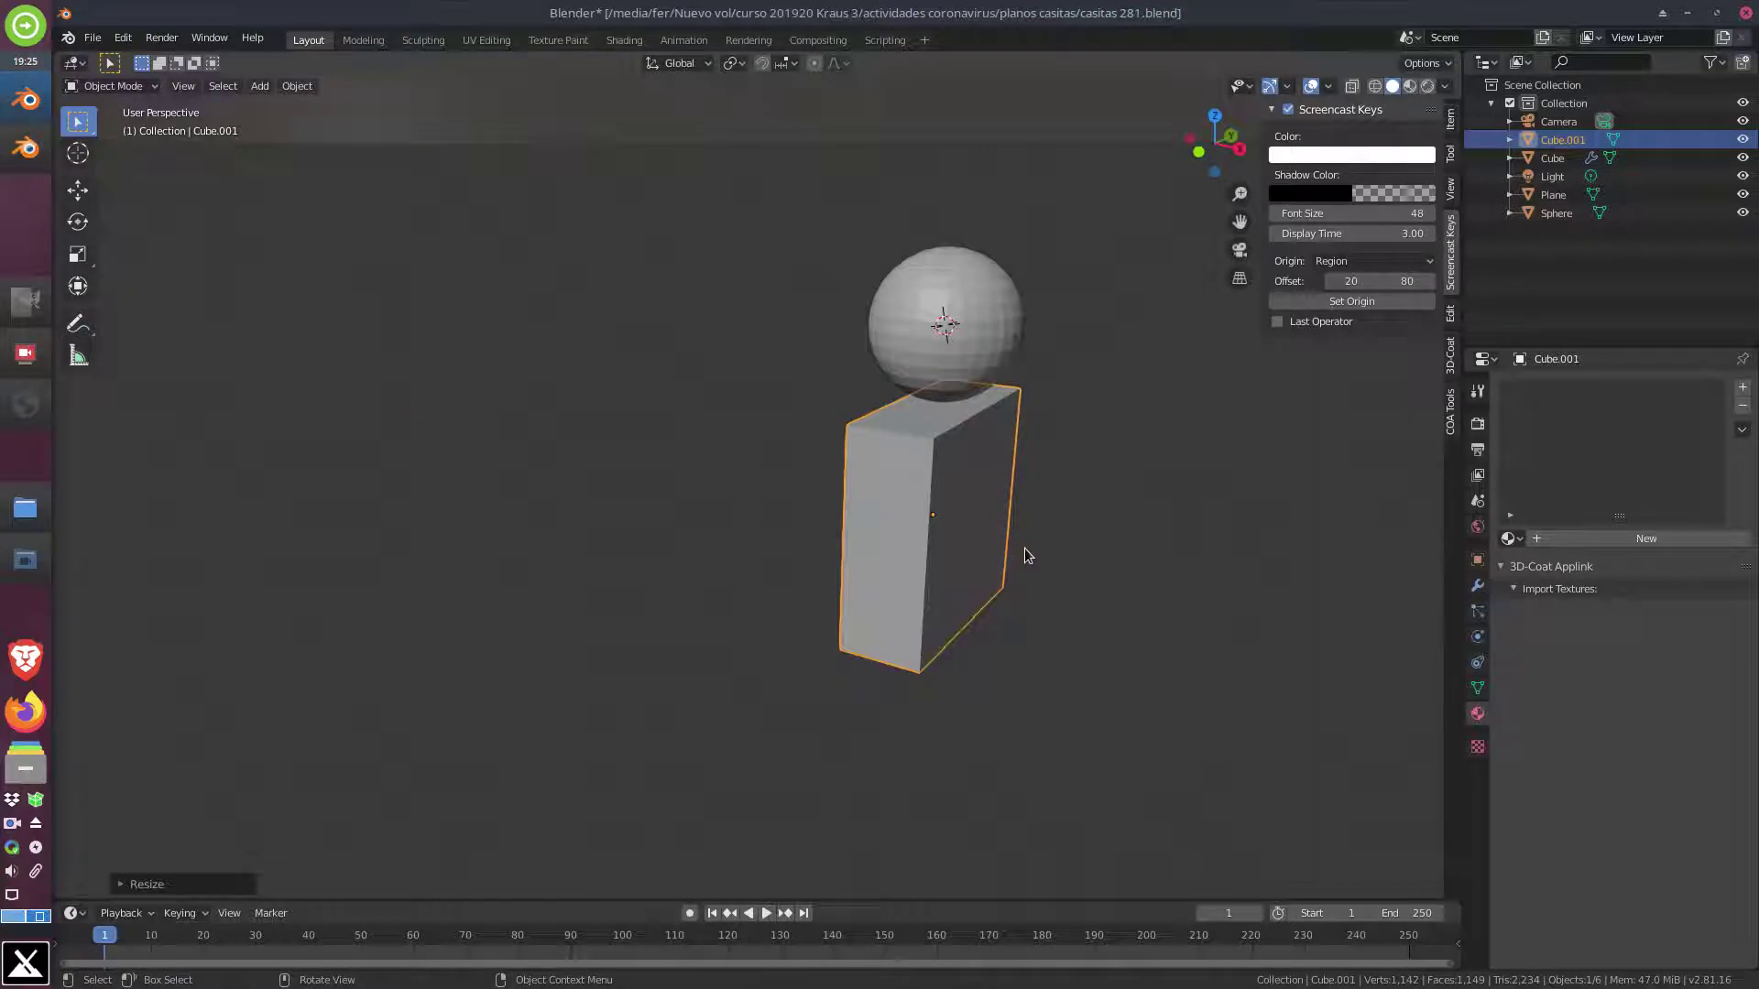
middle_click(1010, 555)
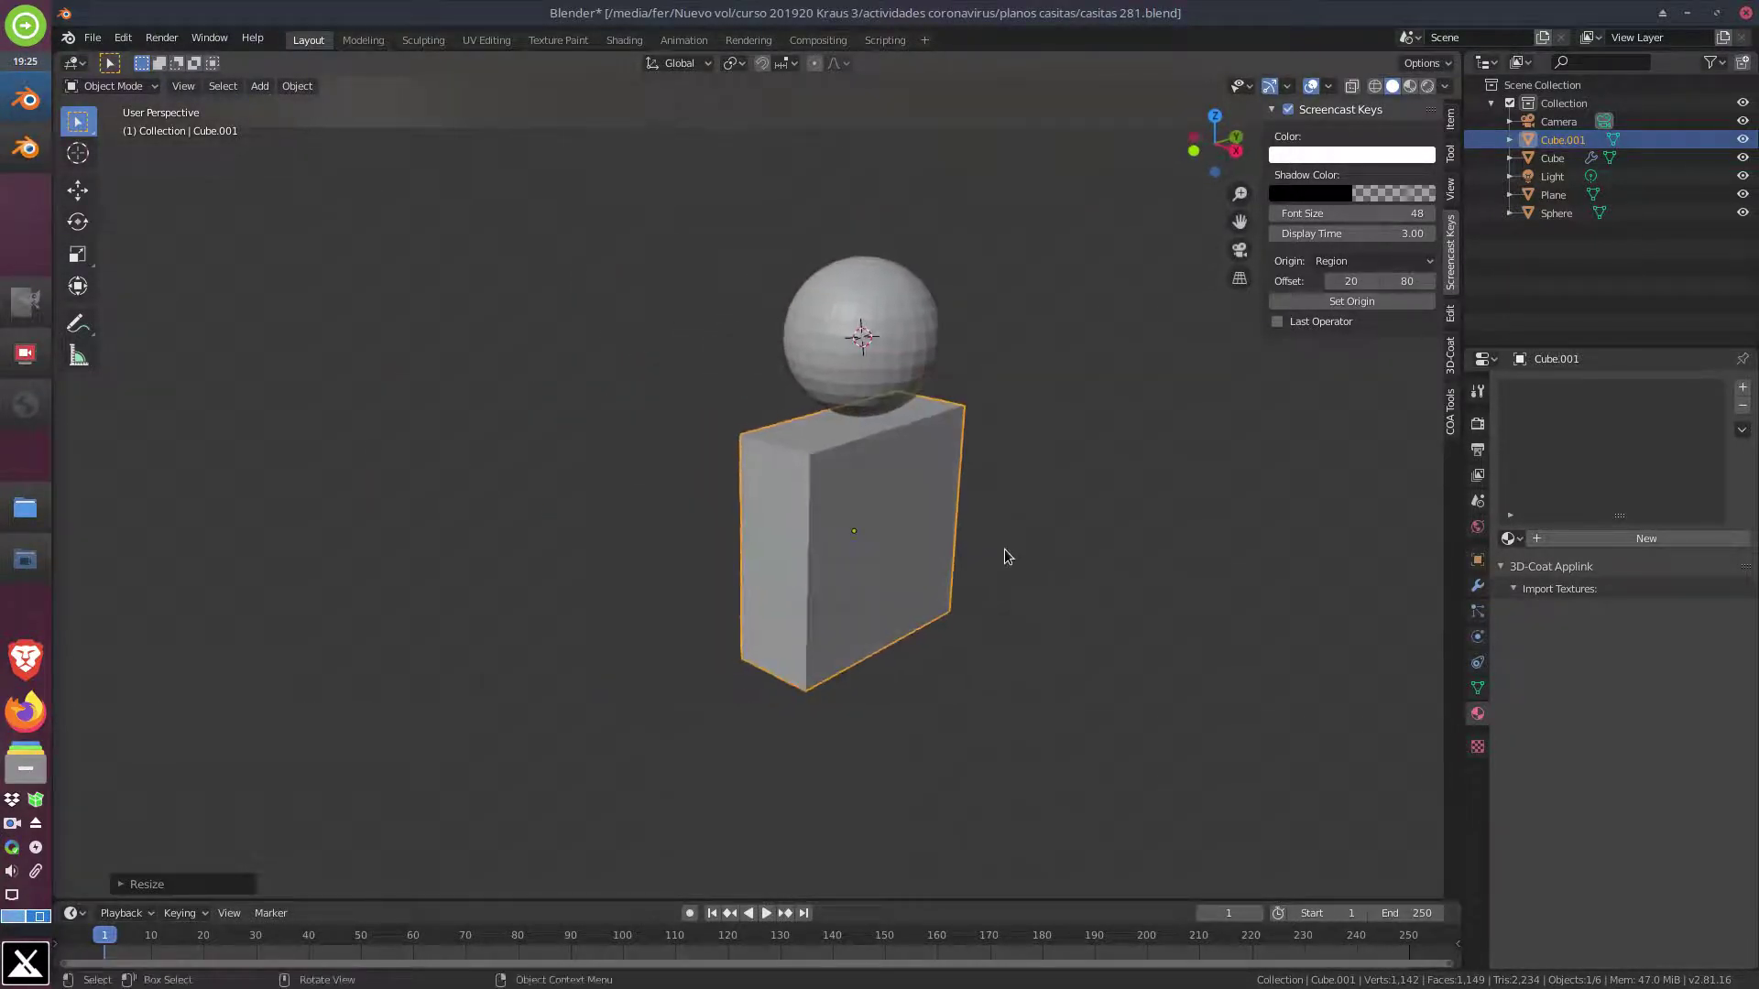
key(KP_1)
key(KP_3)
middle_click(724, 386)
scroll(up, 3)
middle_click(771, 411)
scroll(down, 3)
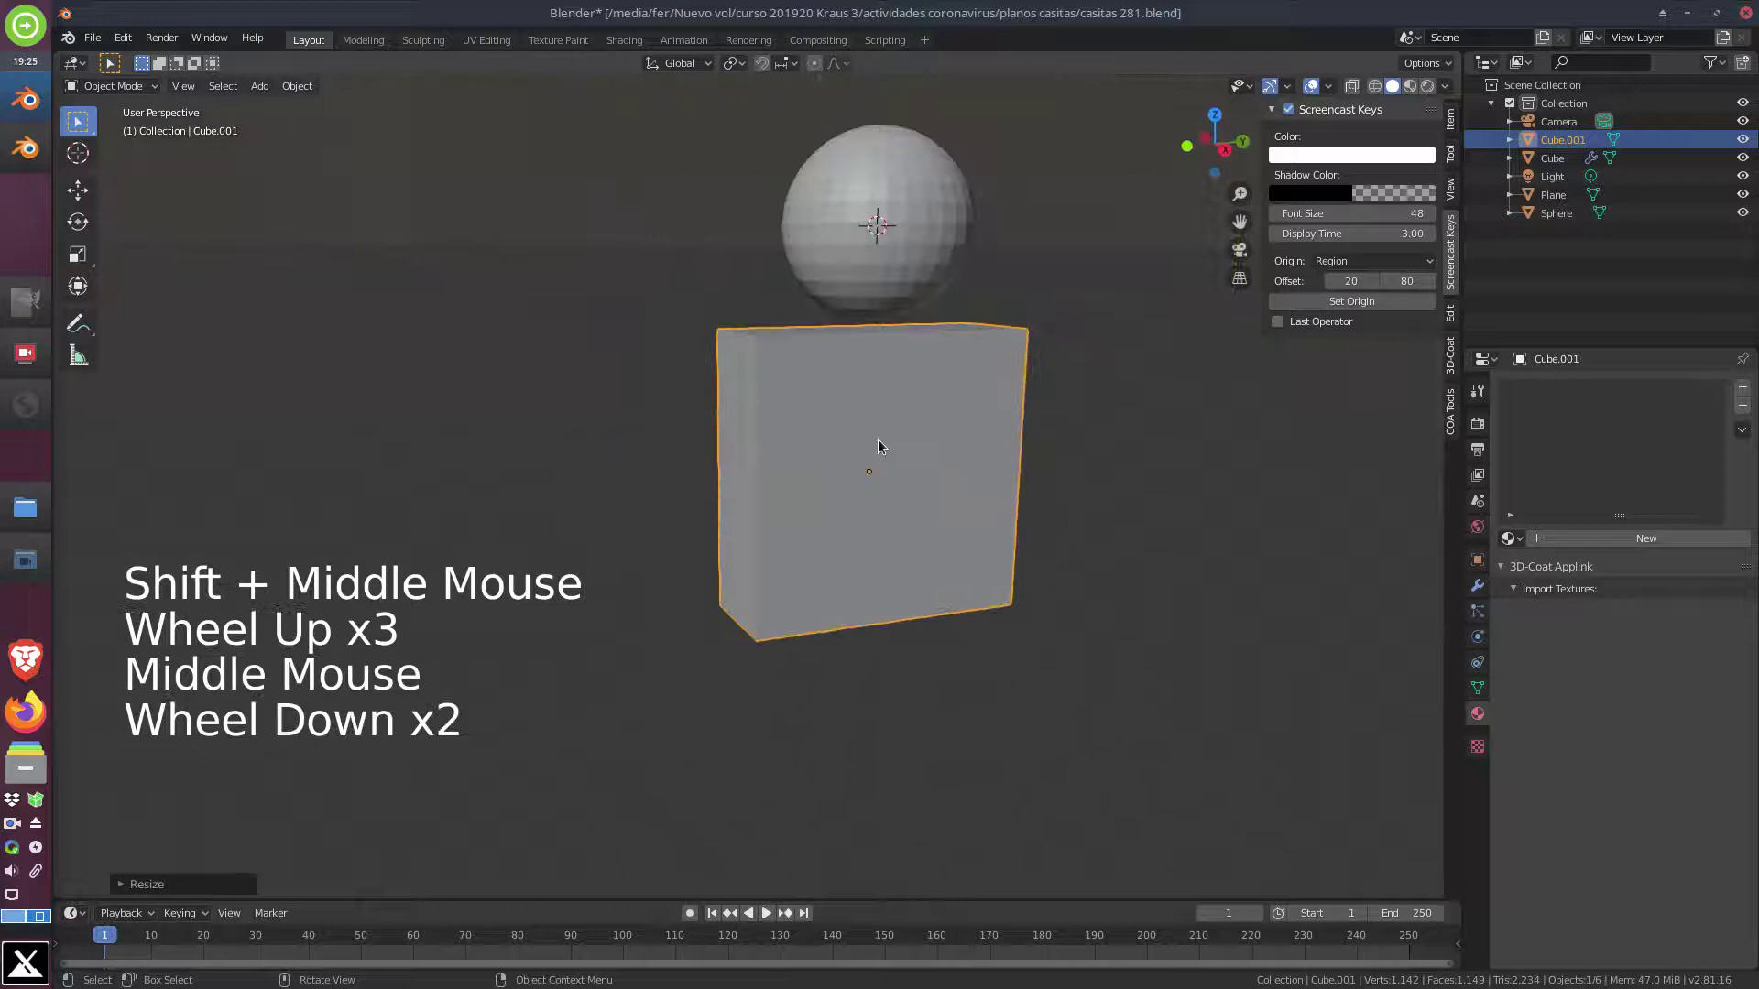
scroll(down, 3)
Scale the body's bottom face so it tapers toward the base, then view the figure from the right side
key(Tab)
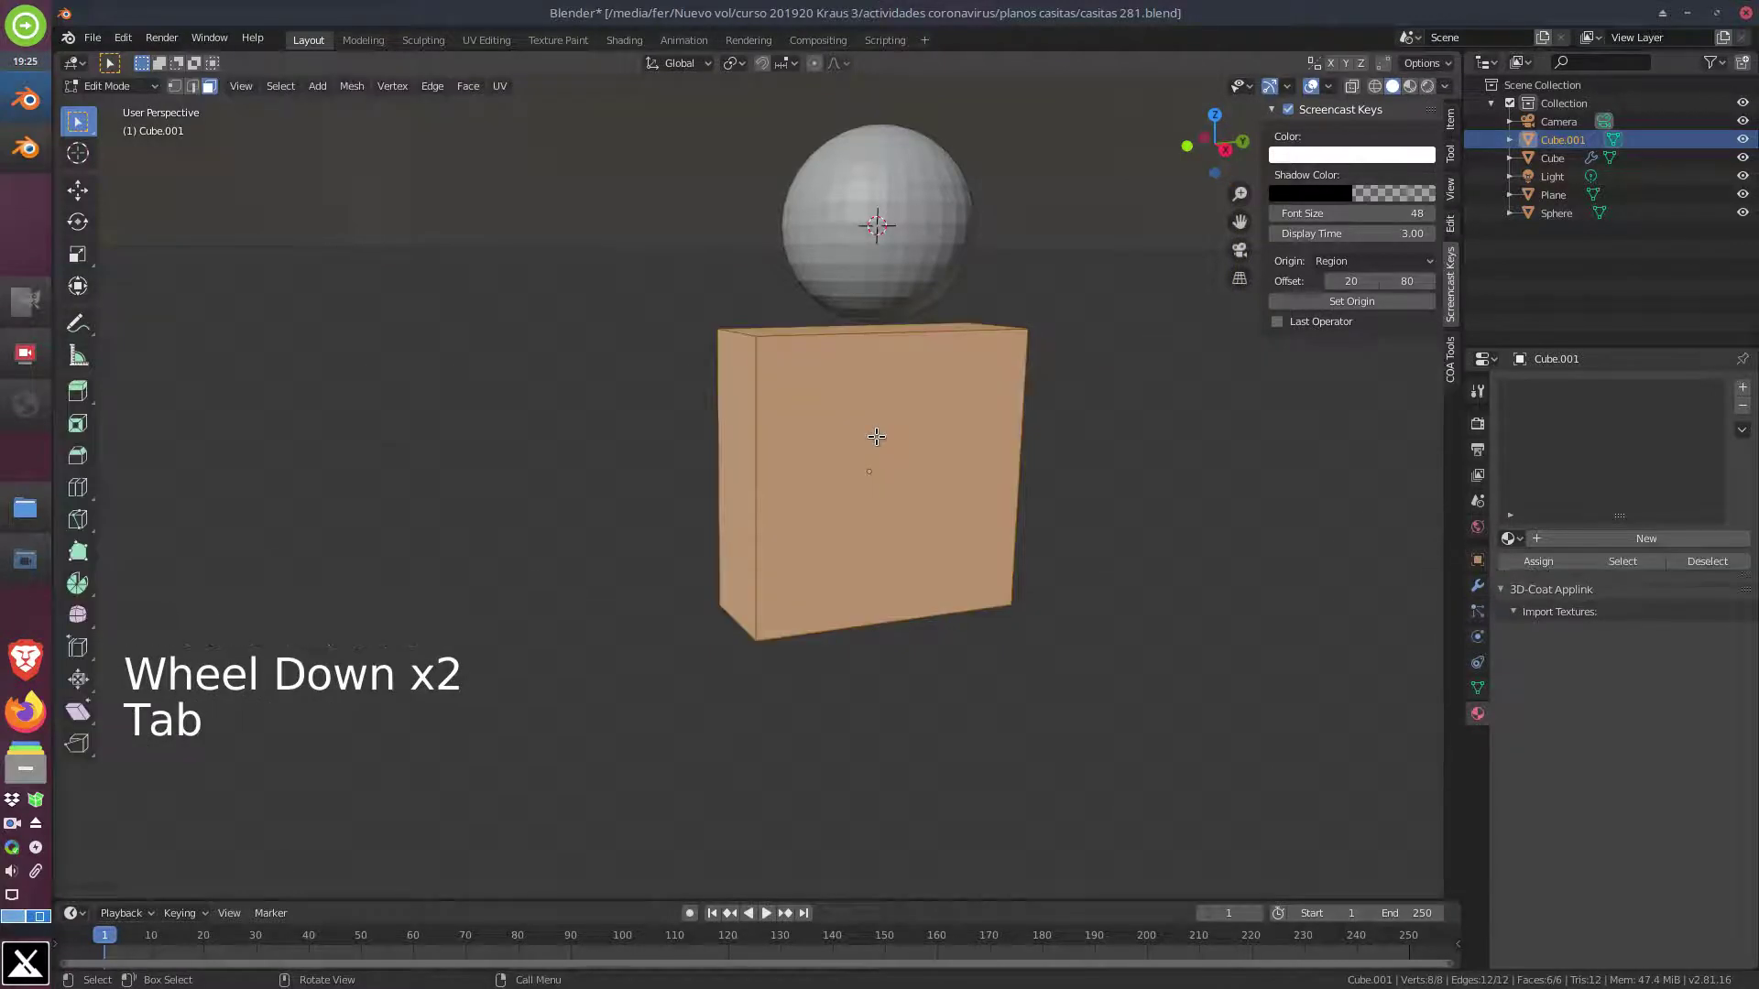
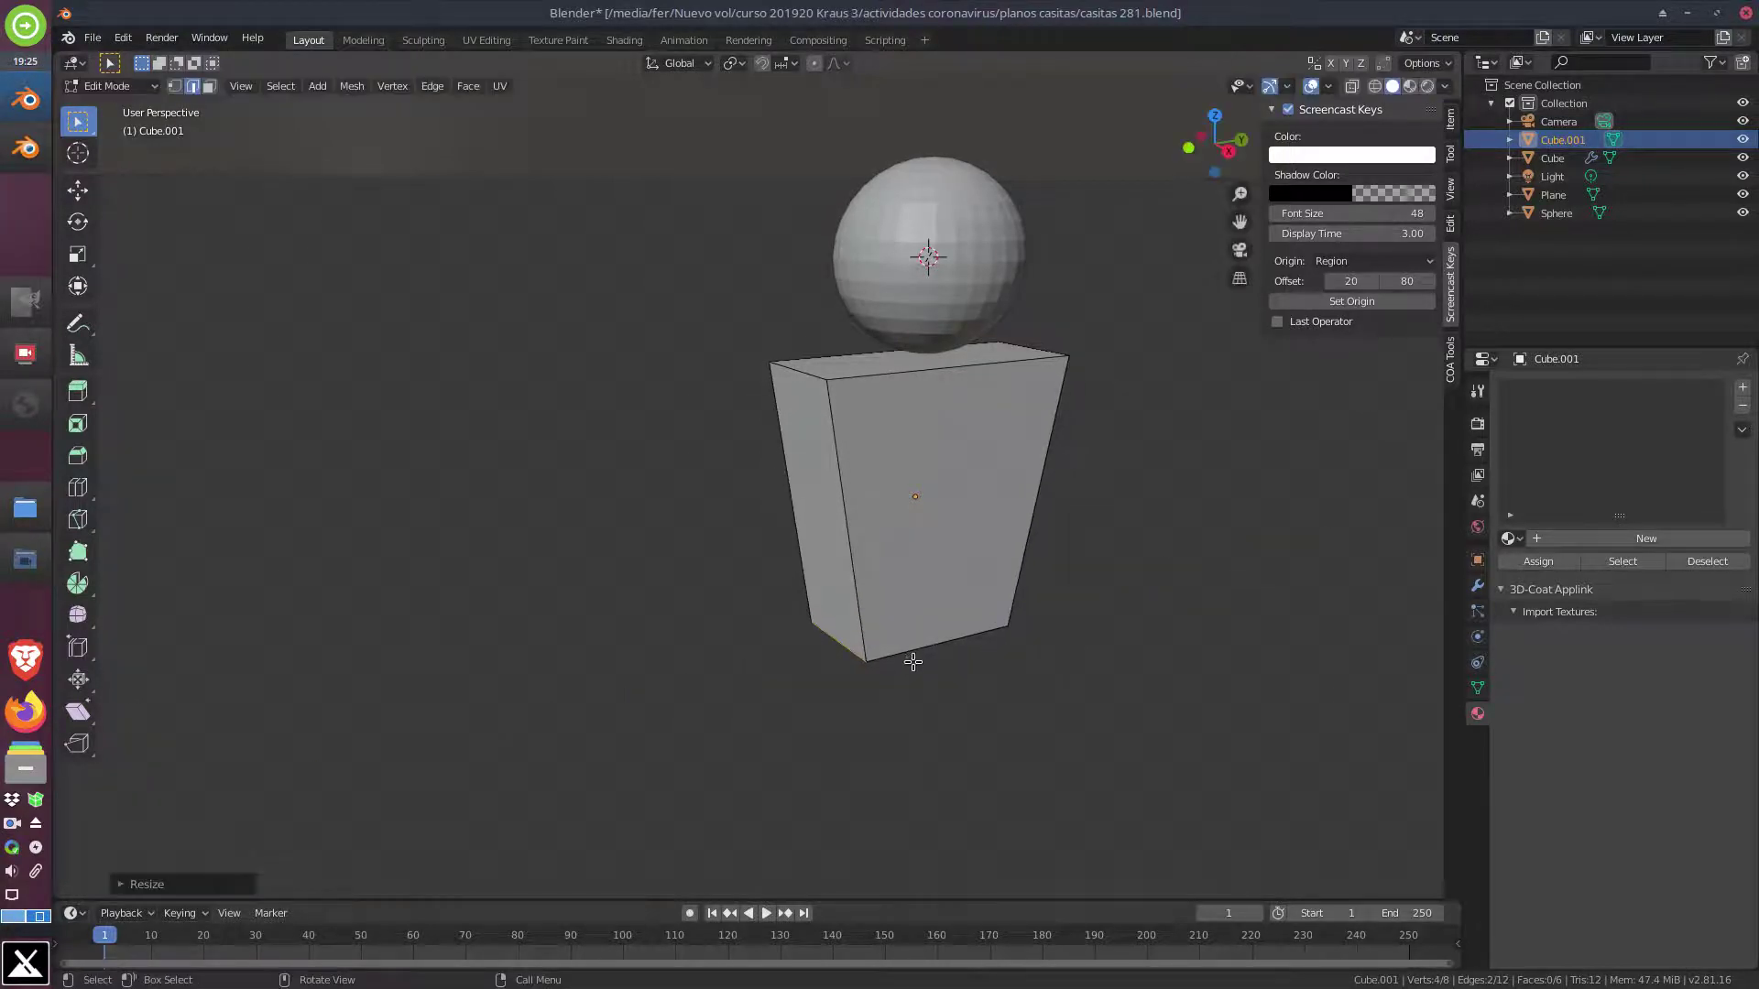
key(Tab)
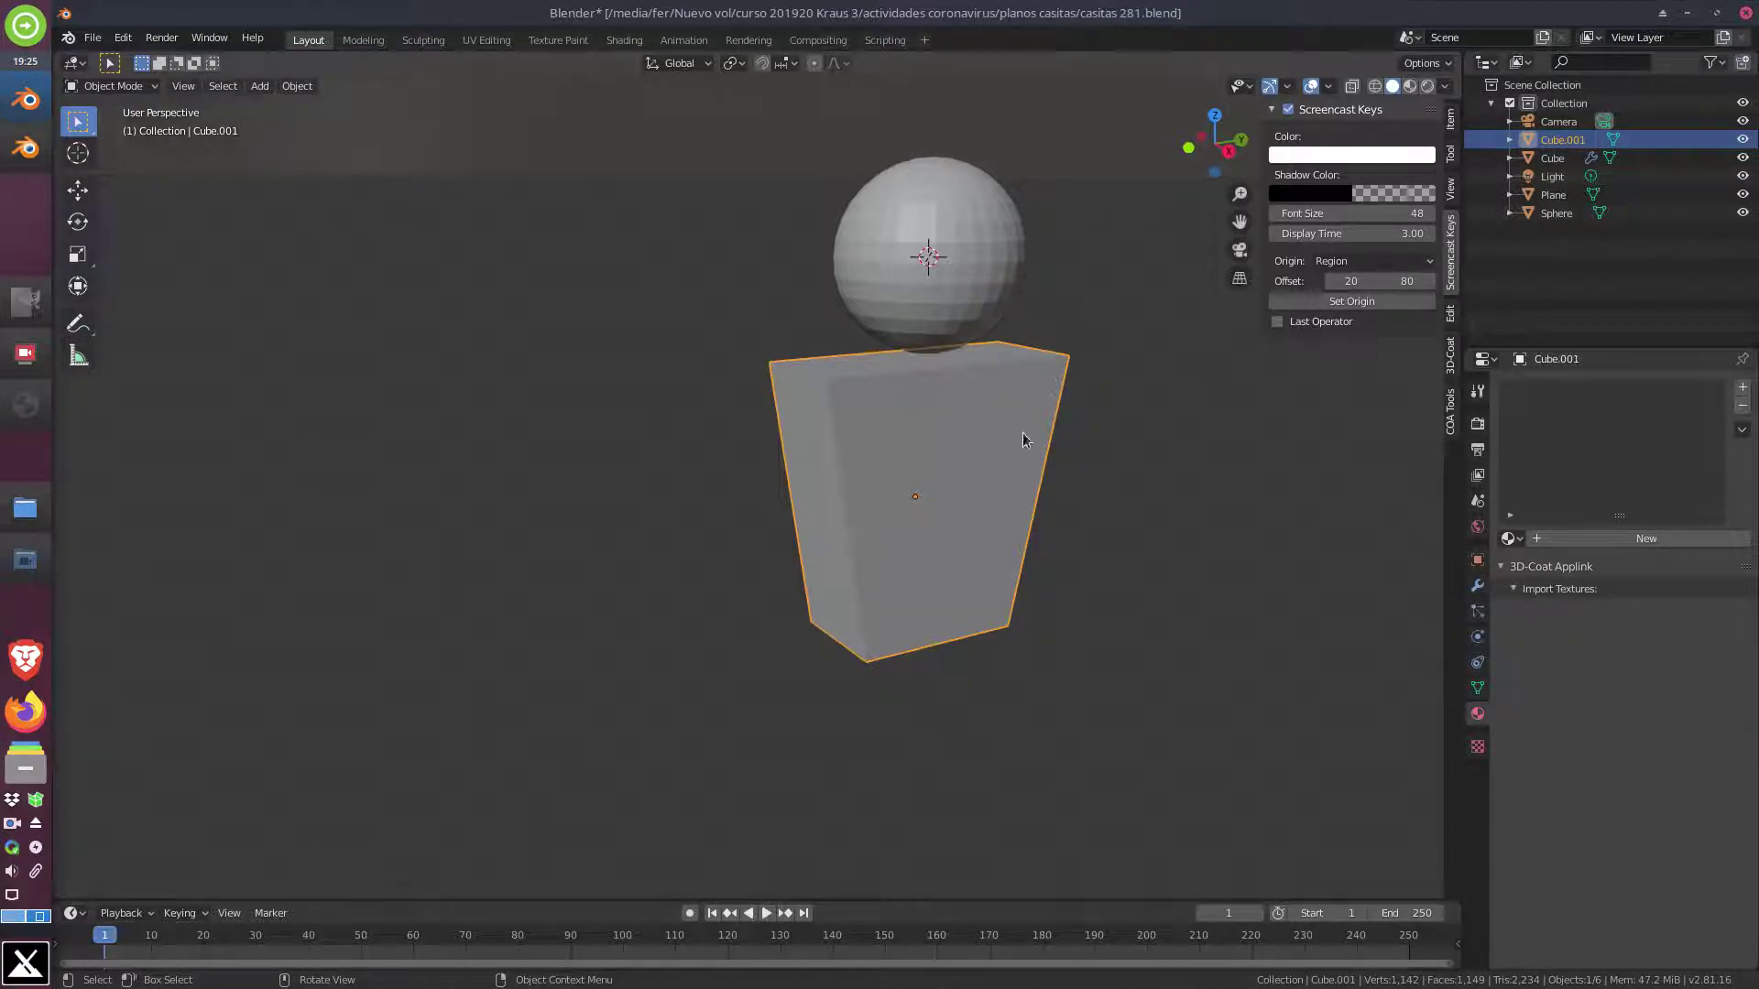
key(KP_1)
key(KP_3)
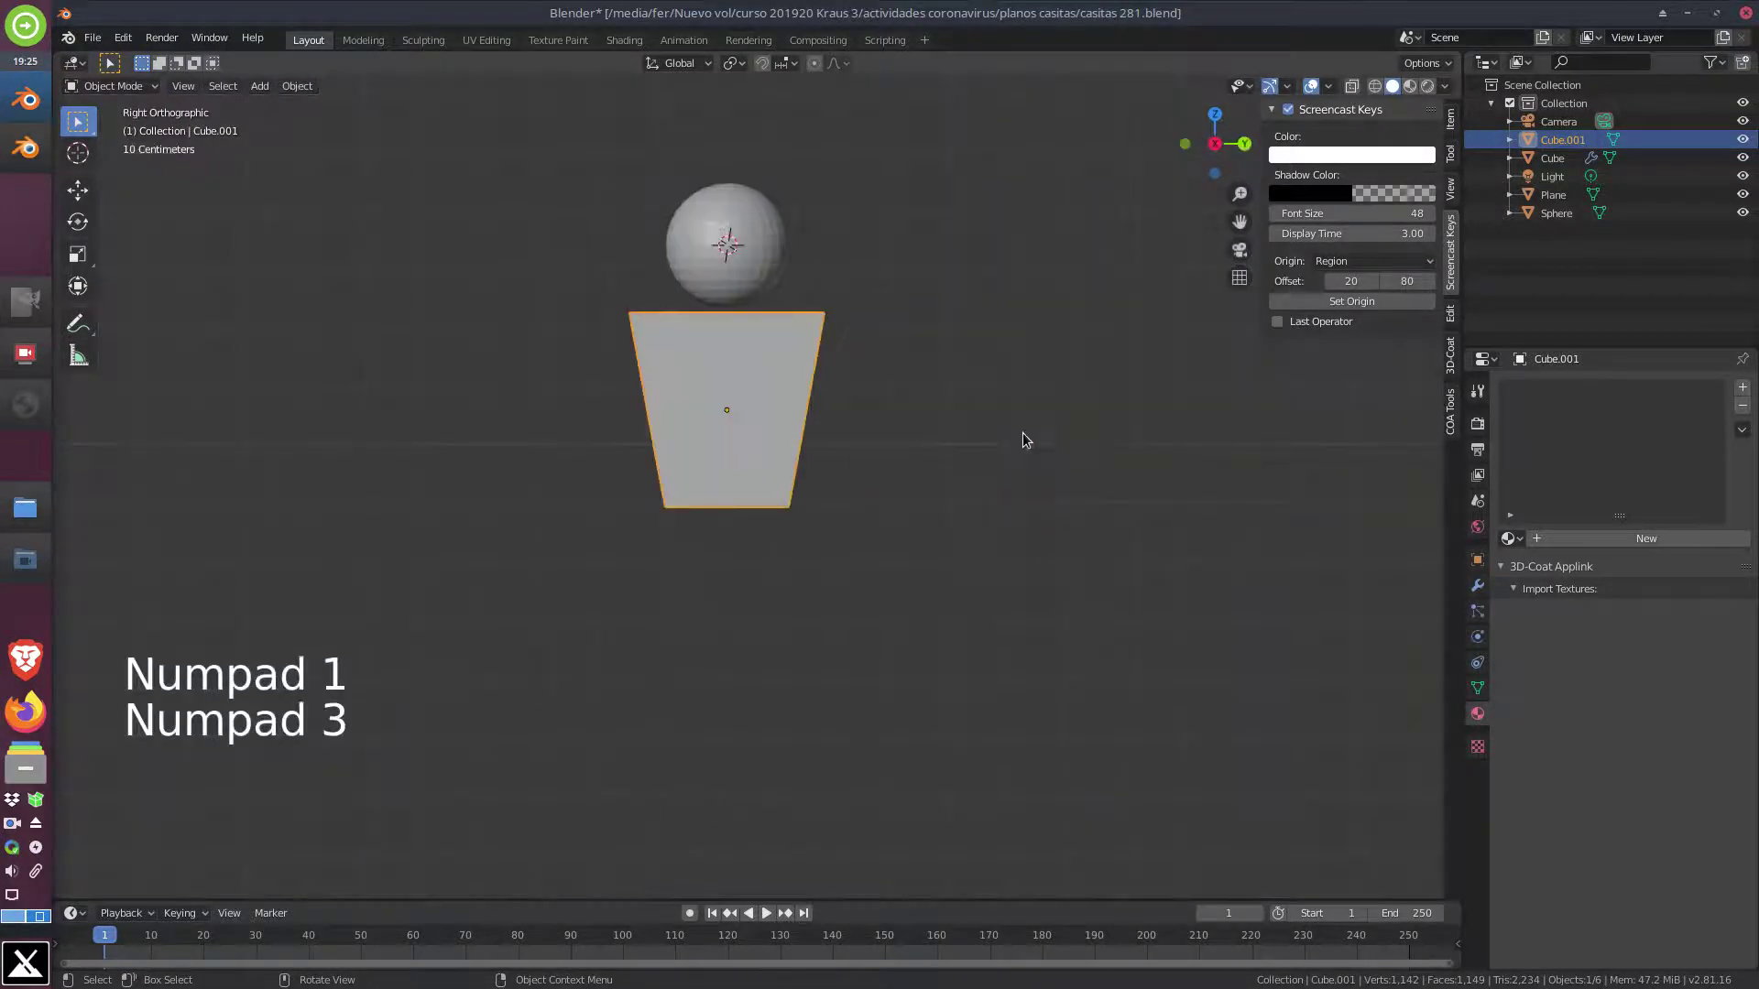
middle_click(943, 465)
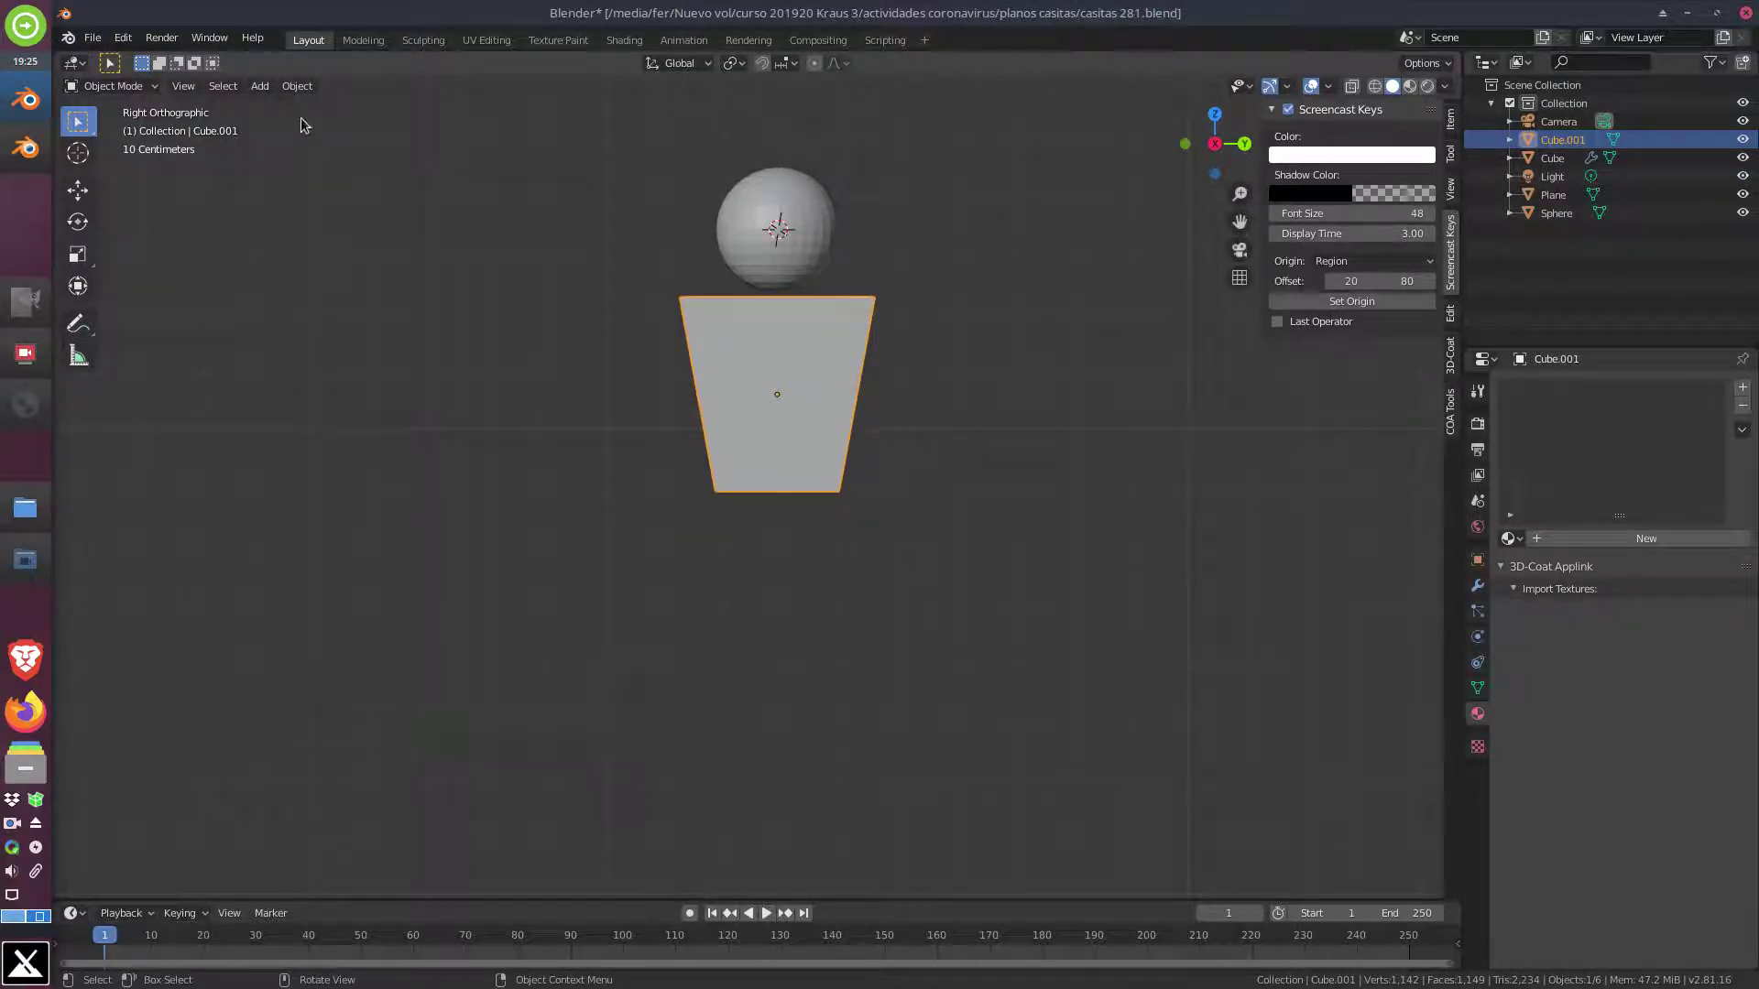
Add a cylinder, shrink it and move it below the tapered body along one axis
click(267, 85)
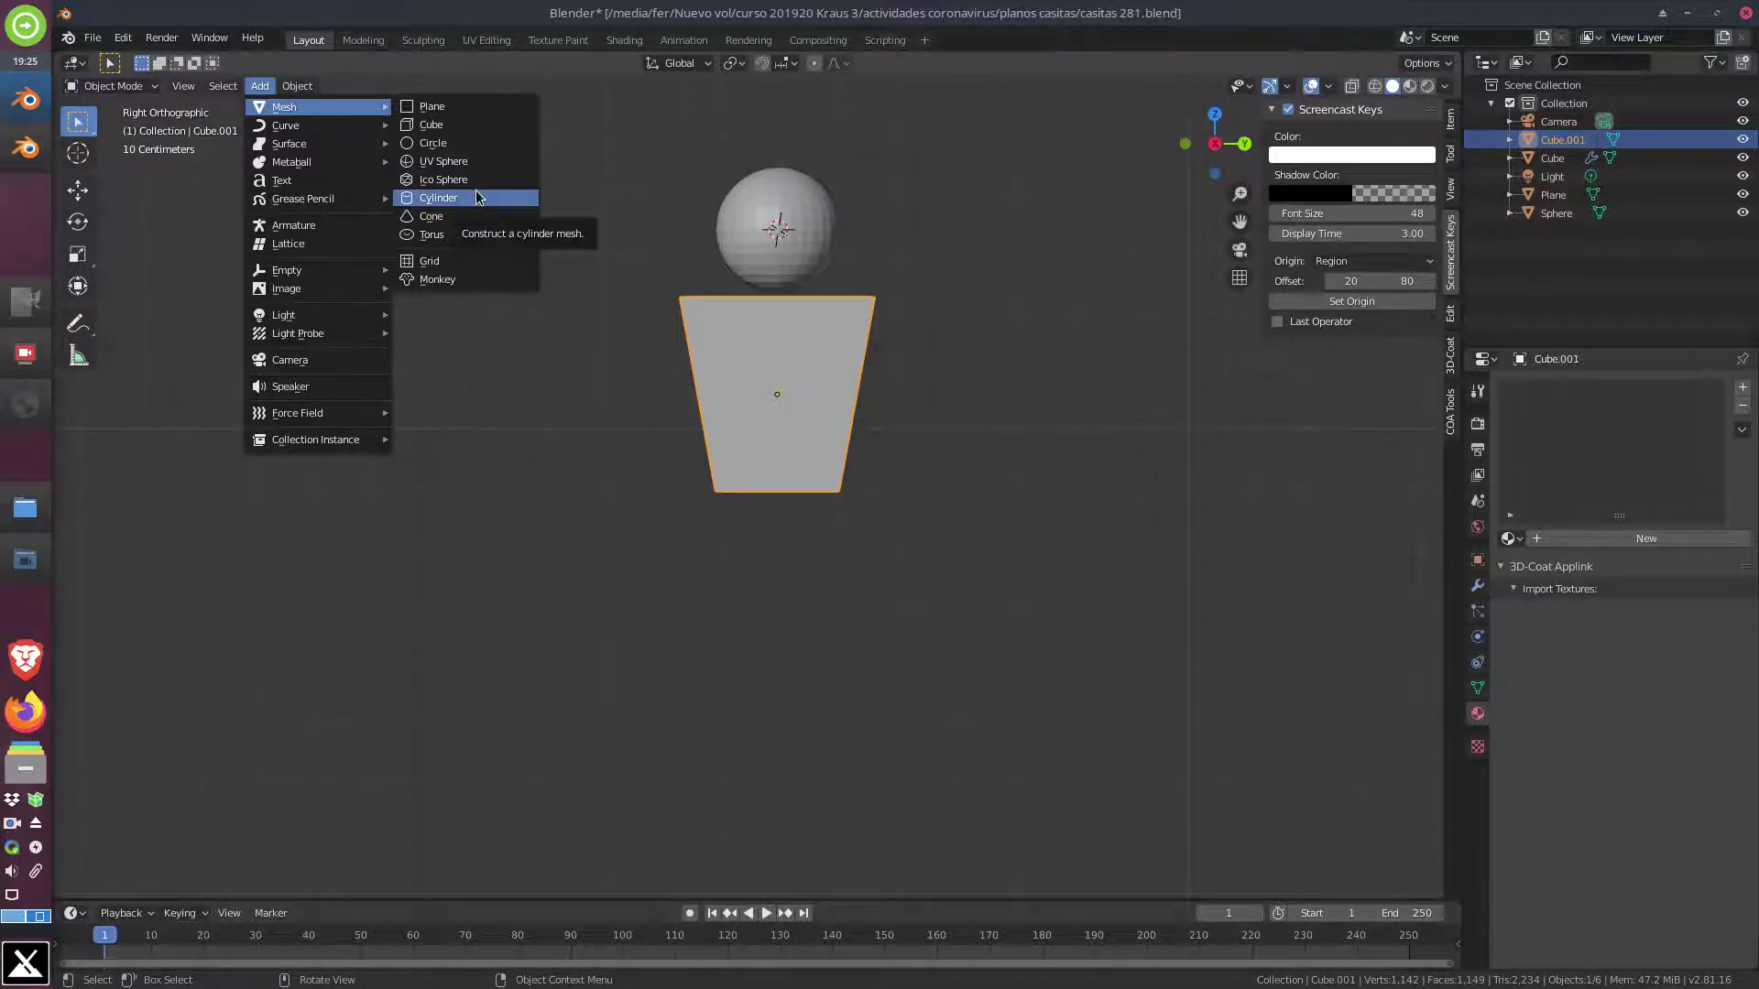
key(s)
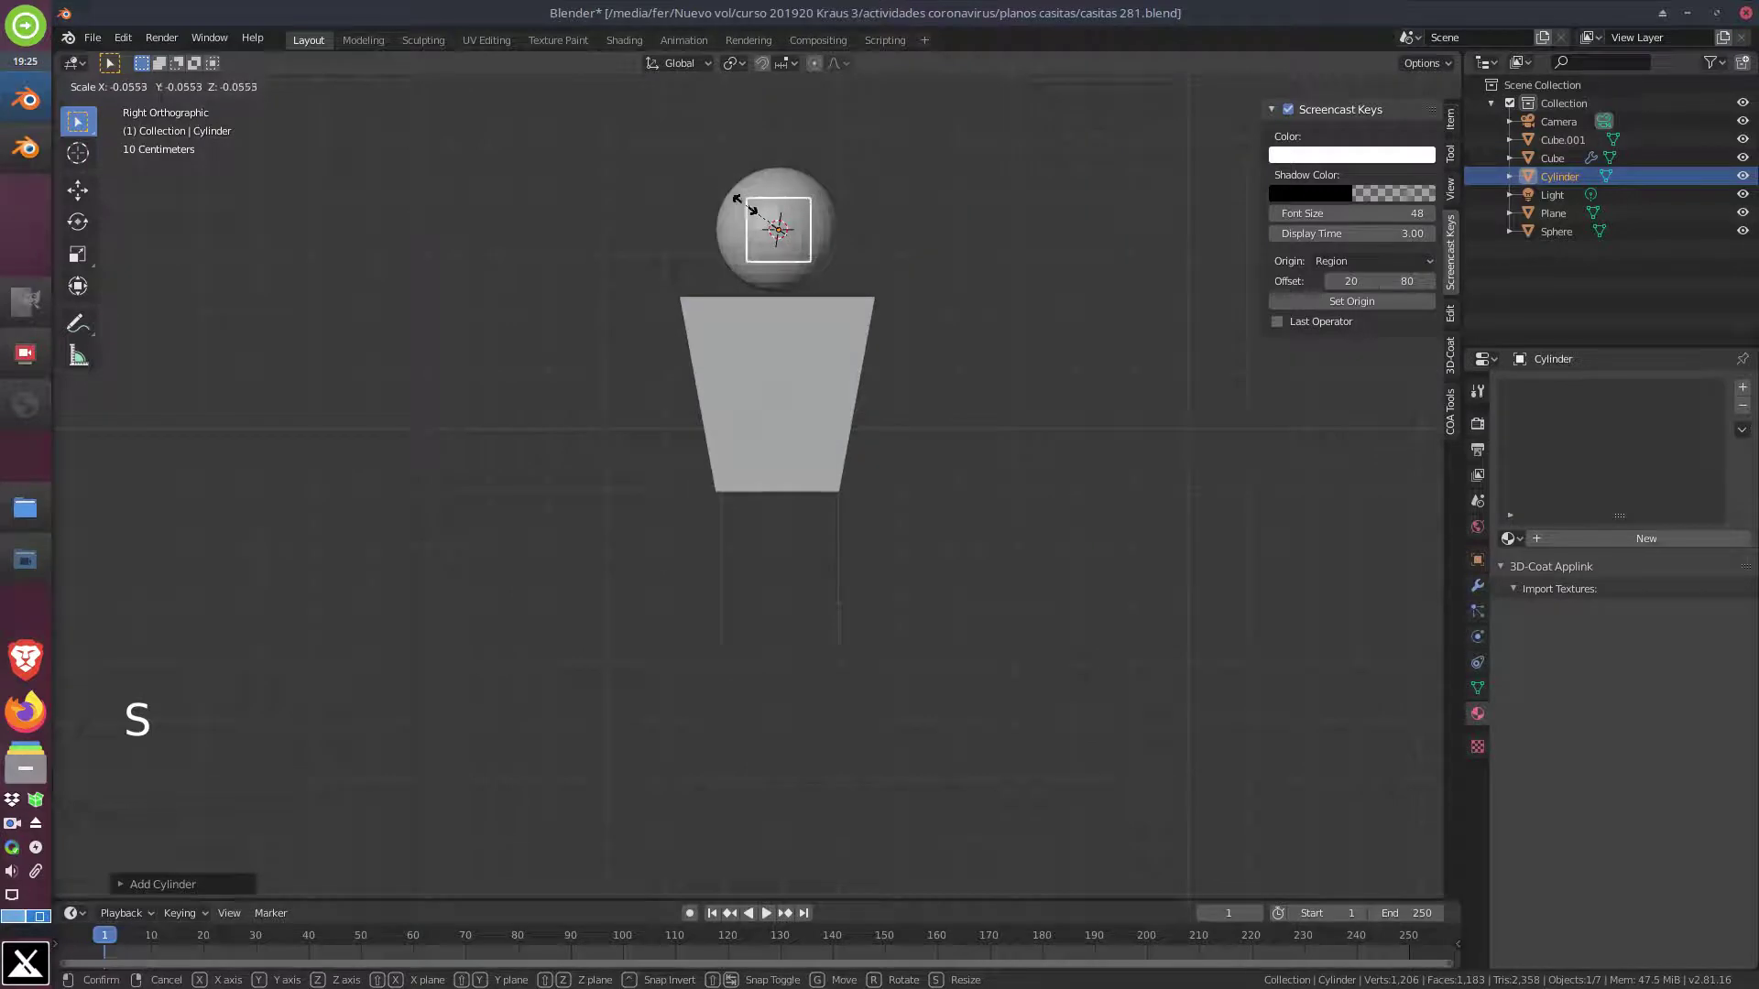
key(g)
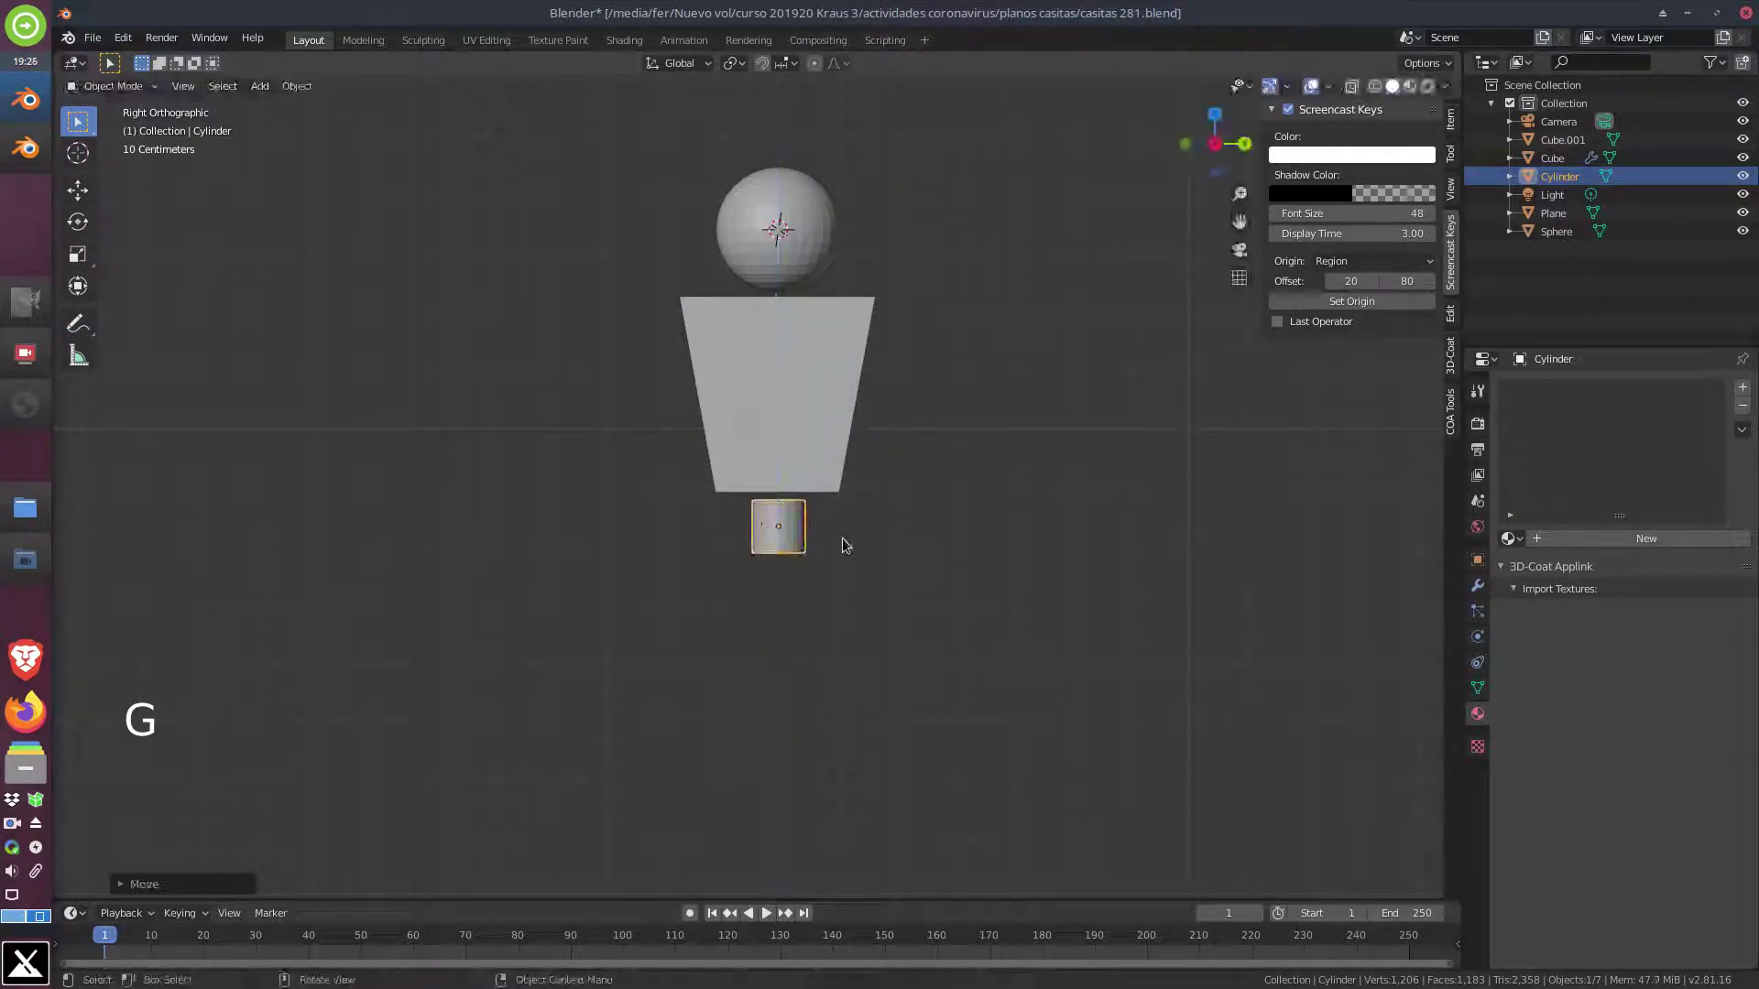
key(g)
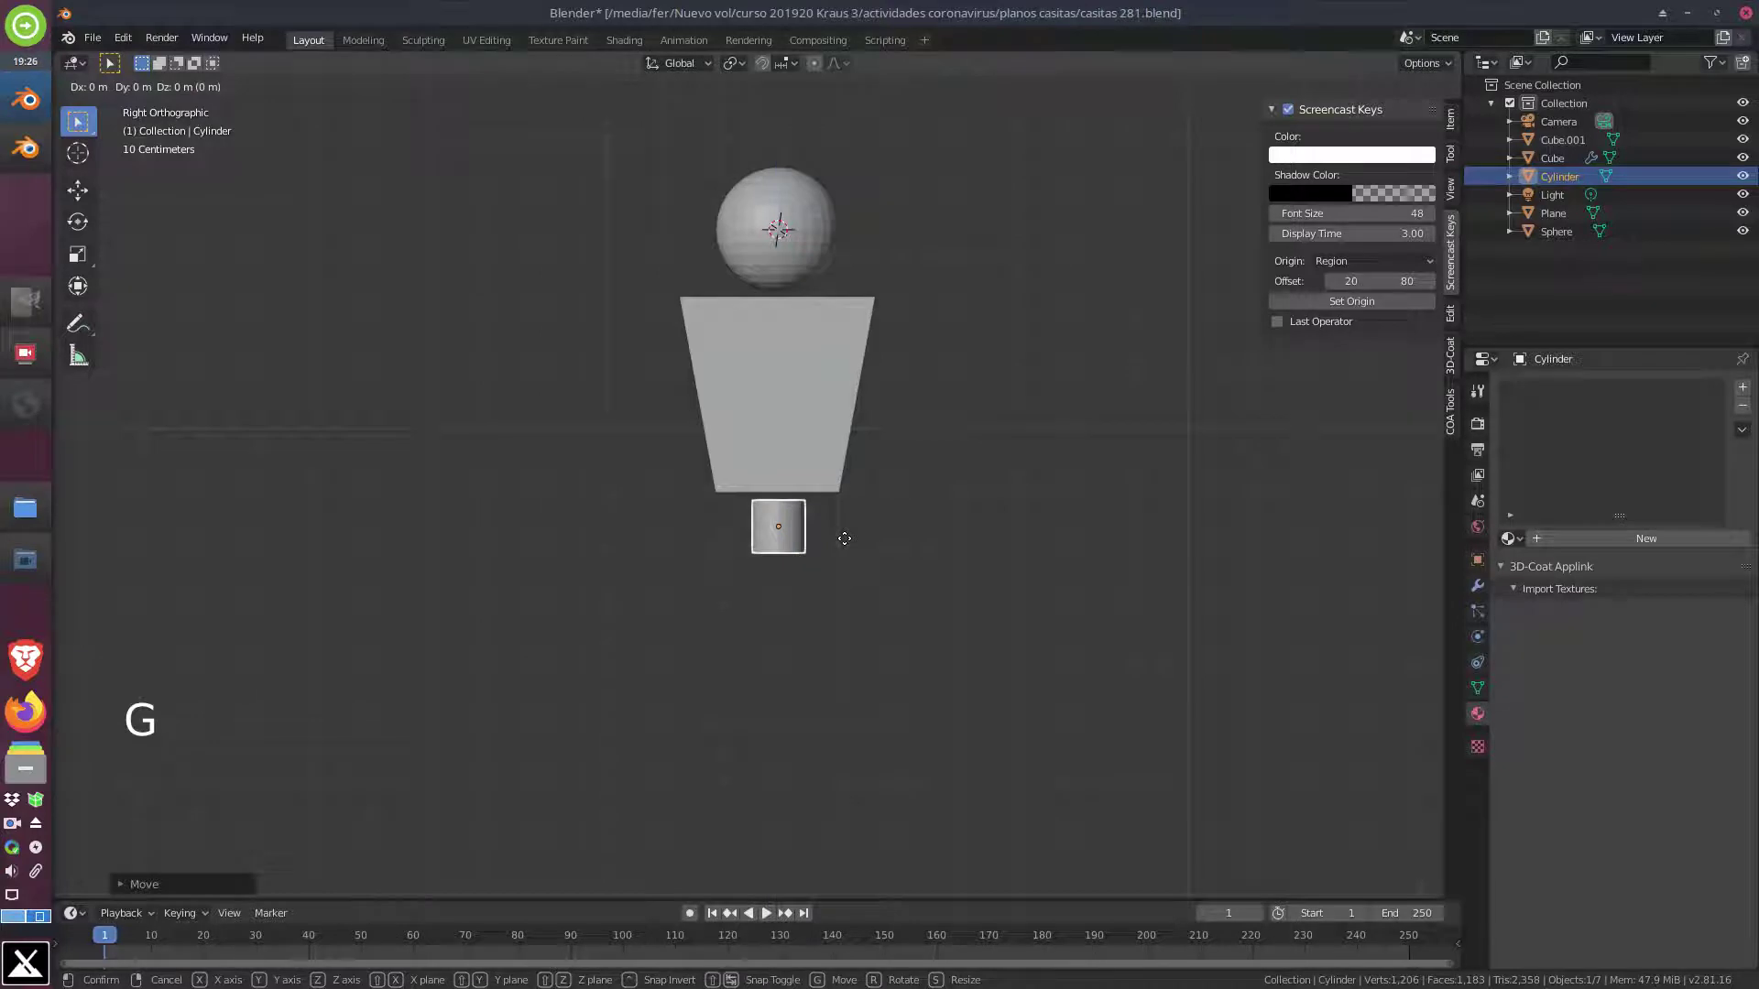
middle_click(761, 577)
key(KP_3)
key(g)
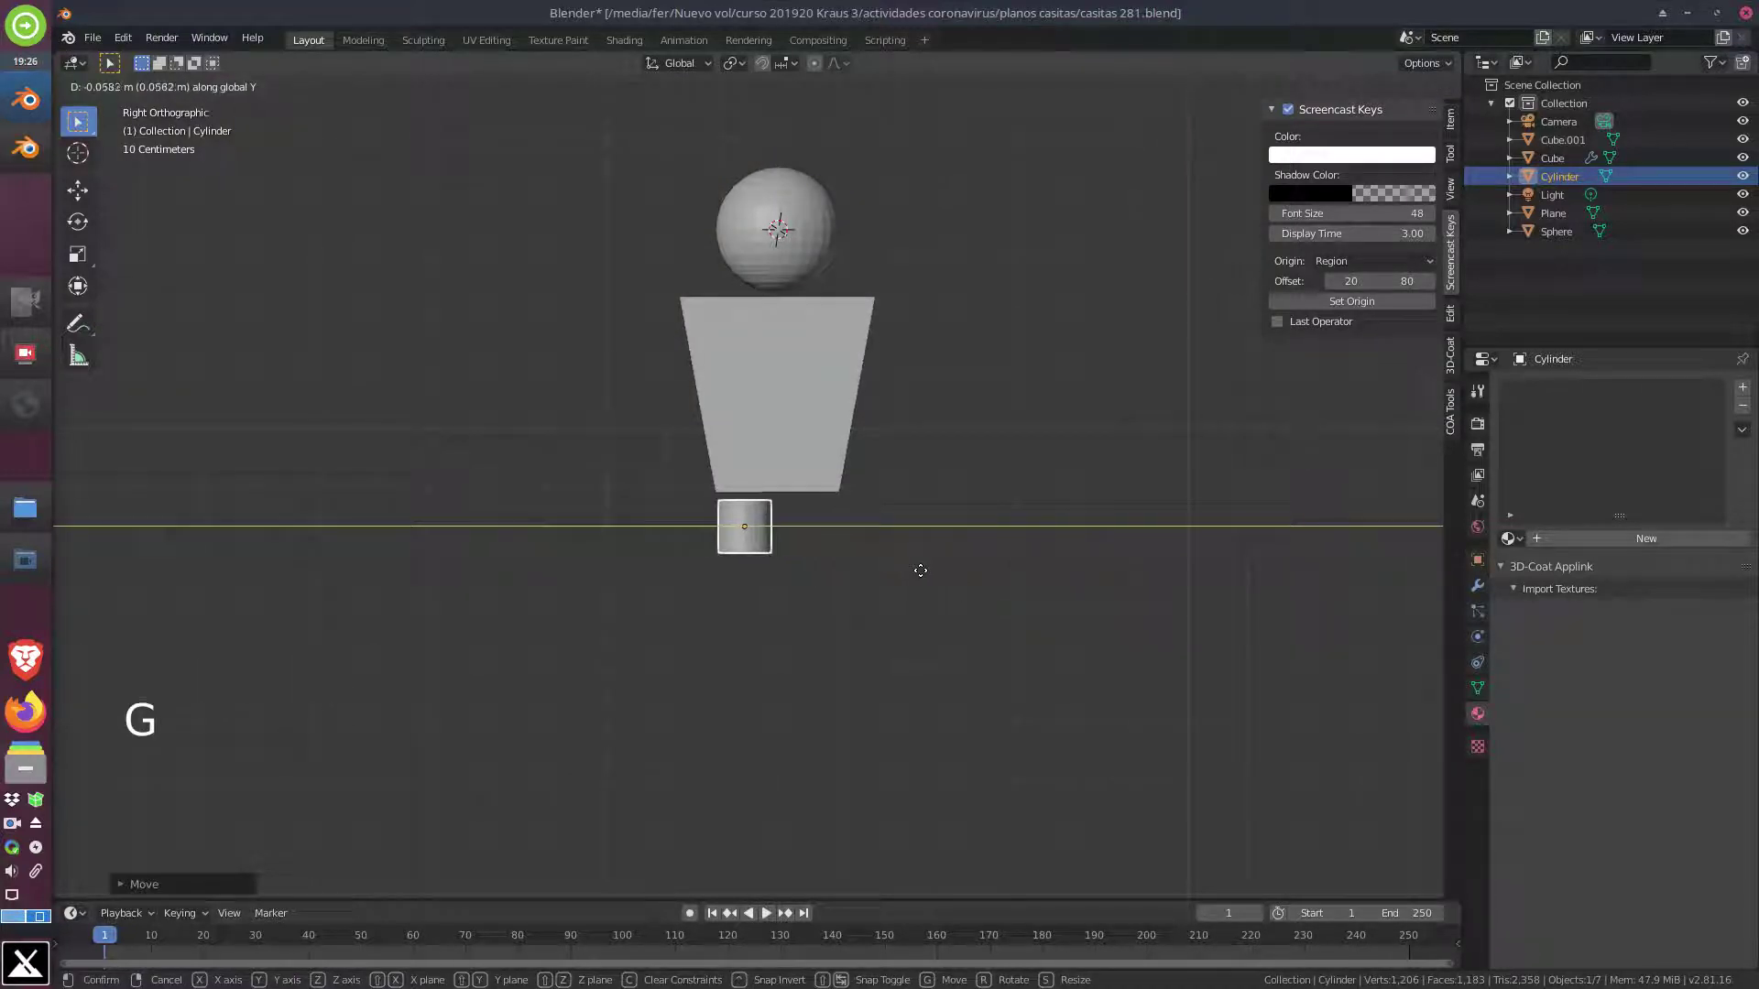
Resize the cylinder and stretch it downward along Z into a long leg
scroll(up, 3)
middle_click(908, 577)
scroll(up, 3)
scroll(down, 3)
scroll(down, 3)
key(s)
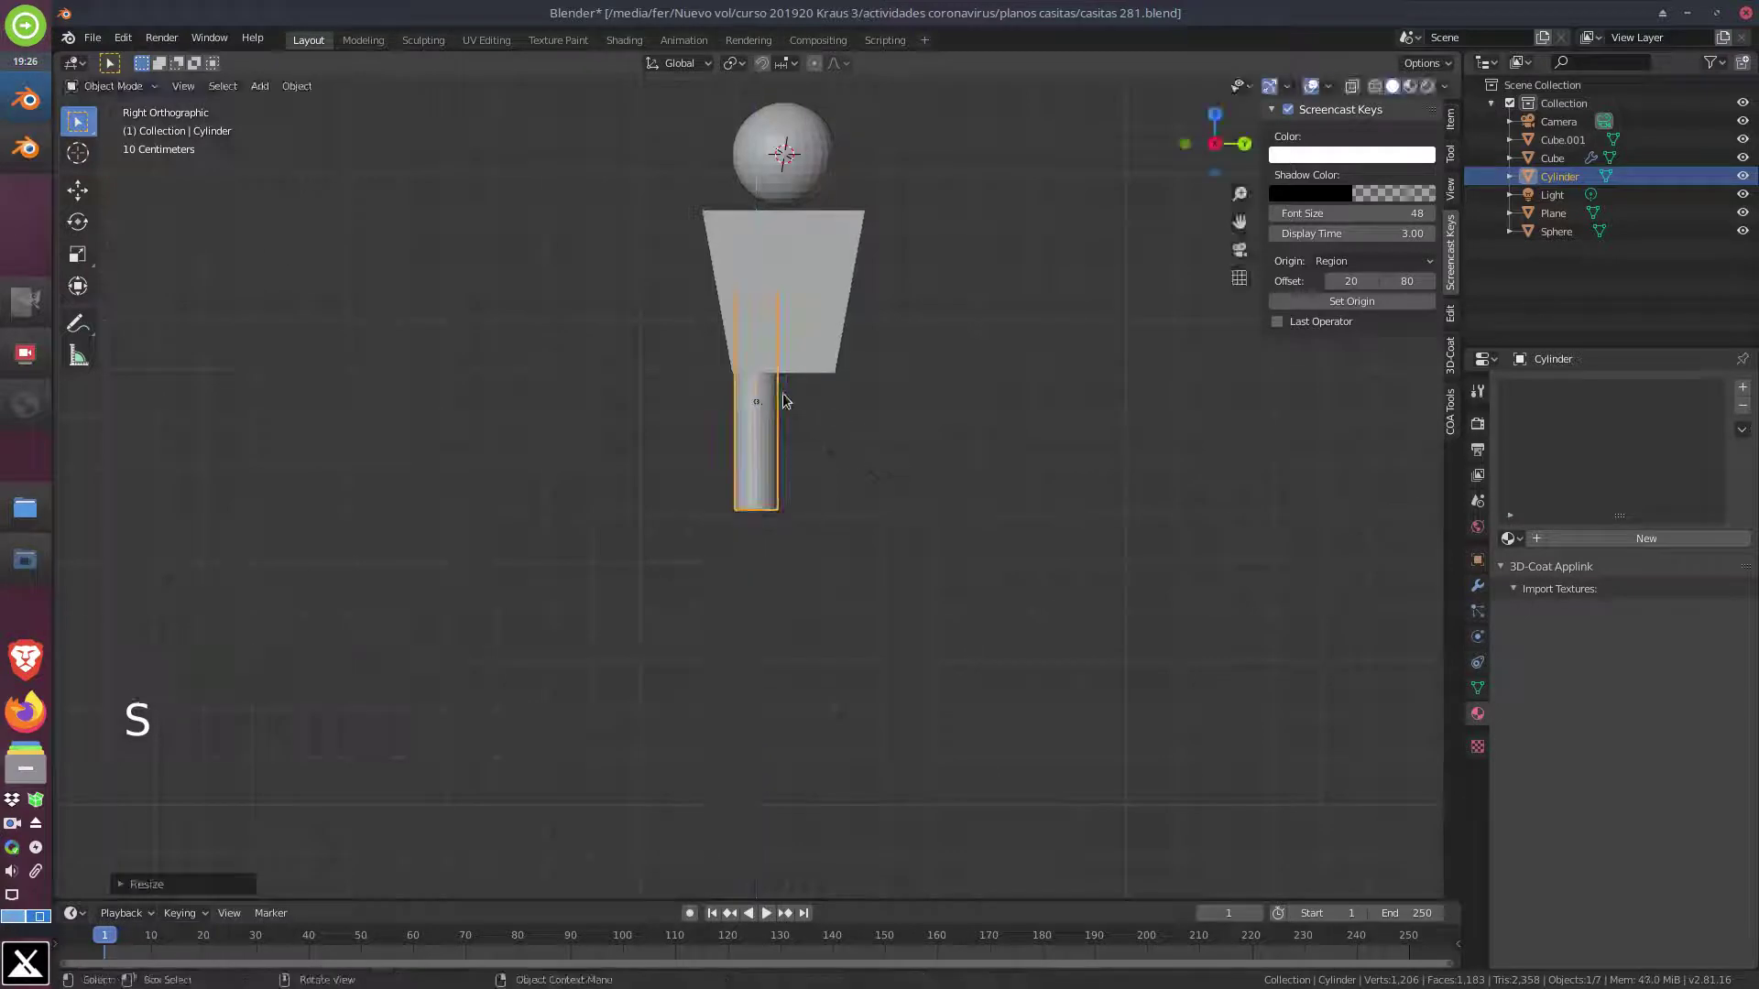
key(g)
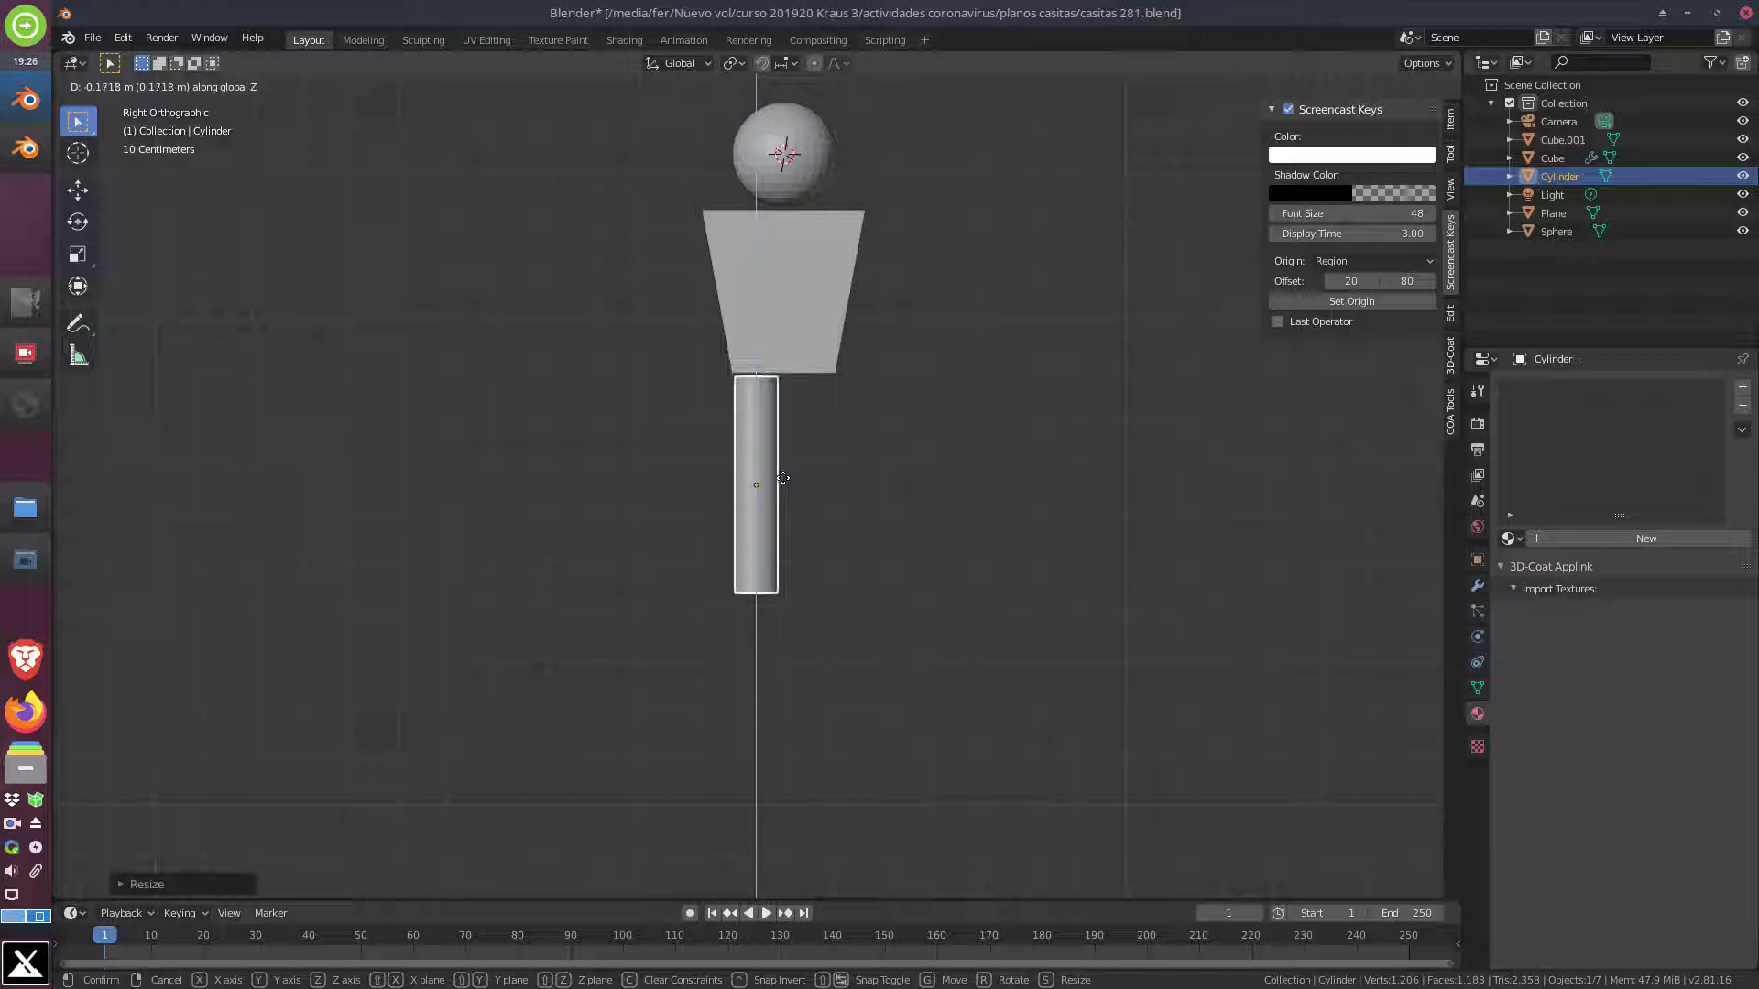
Duplicate the leg cylinder and move the copy along Y beside the first leg
scroll(up, 3)
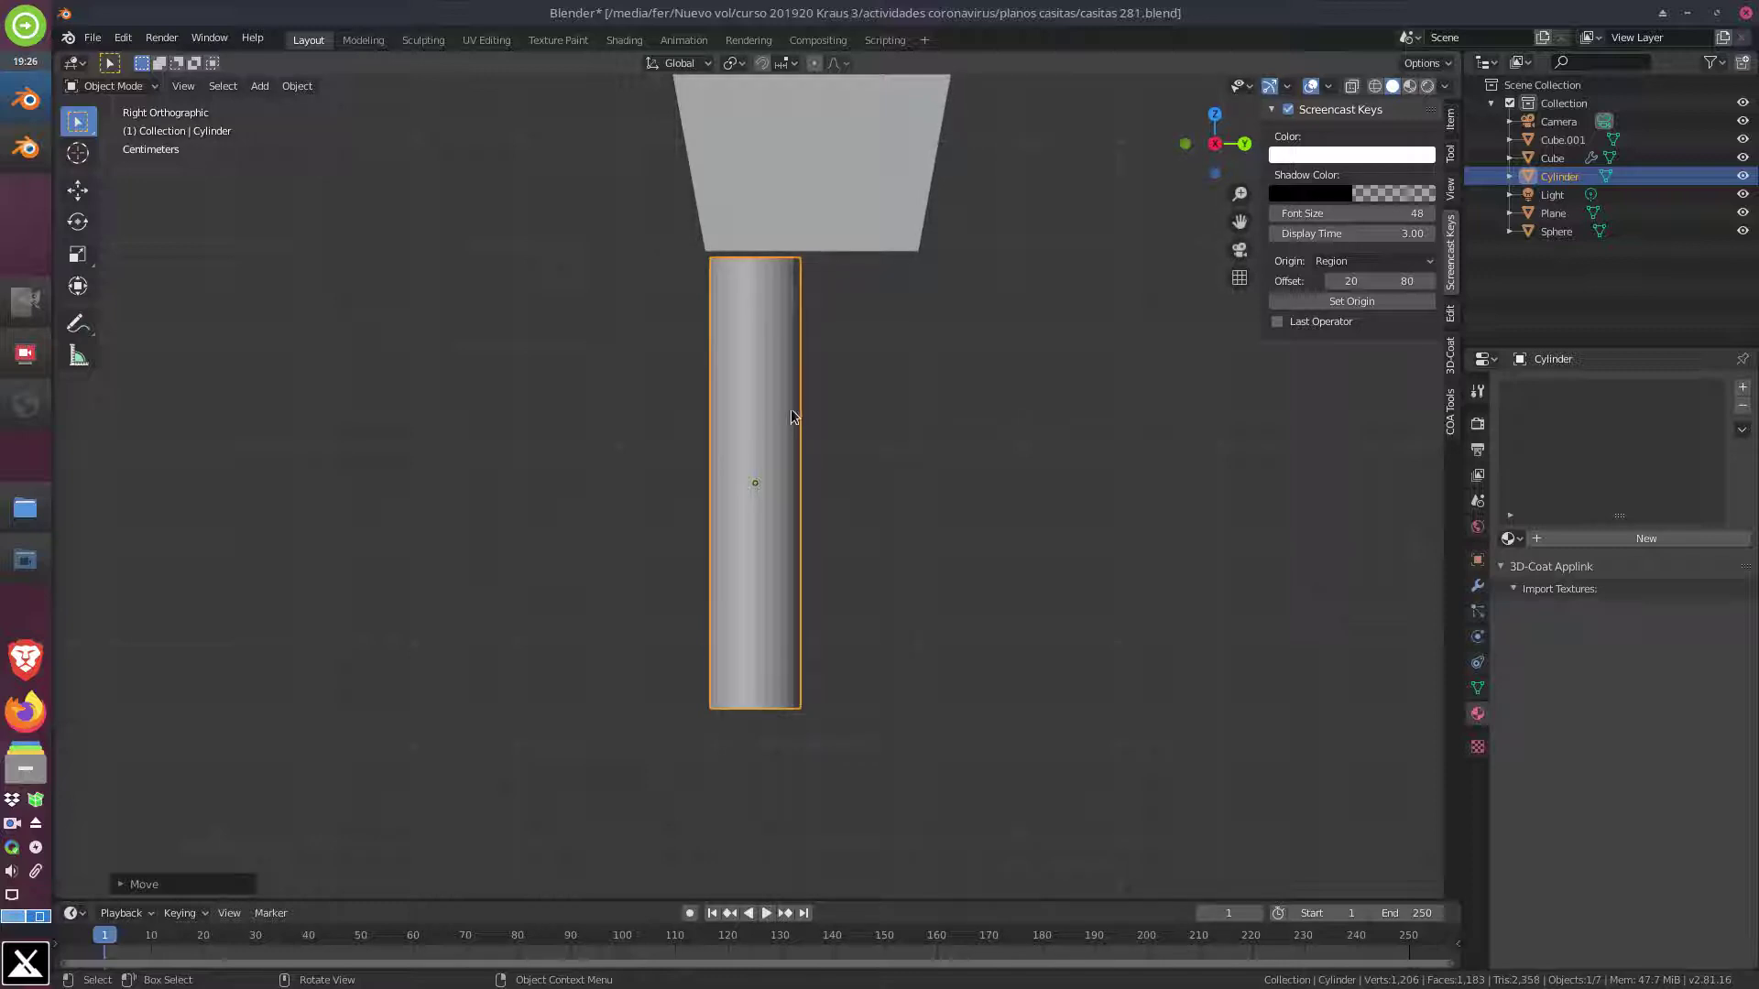
key(alt+d)
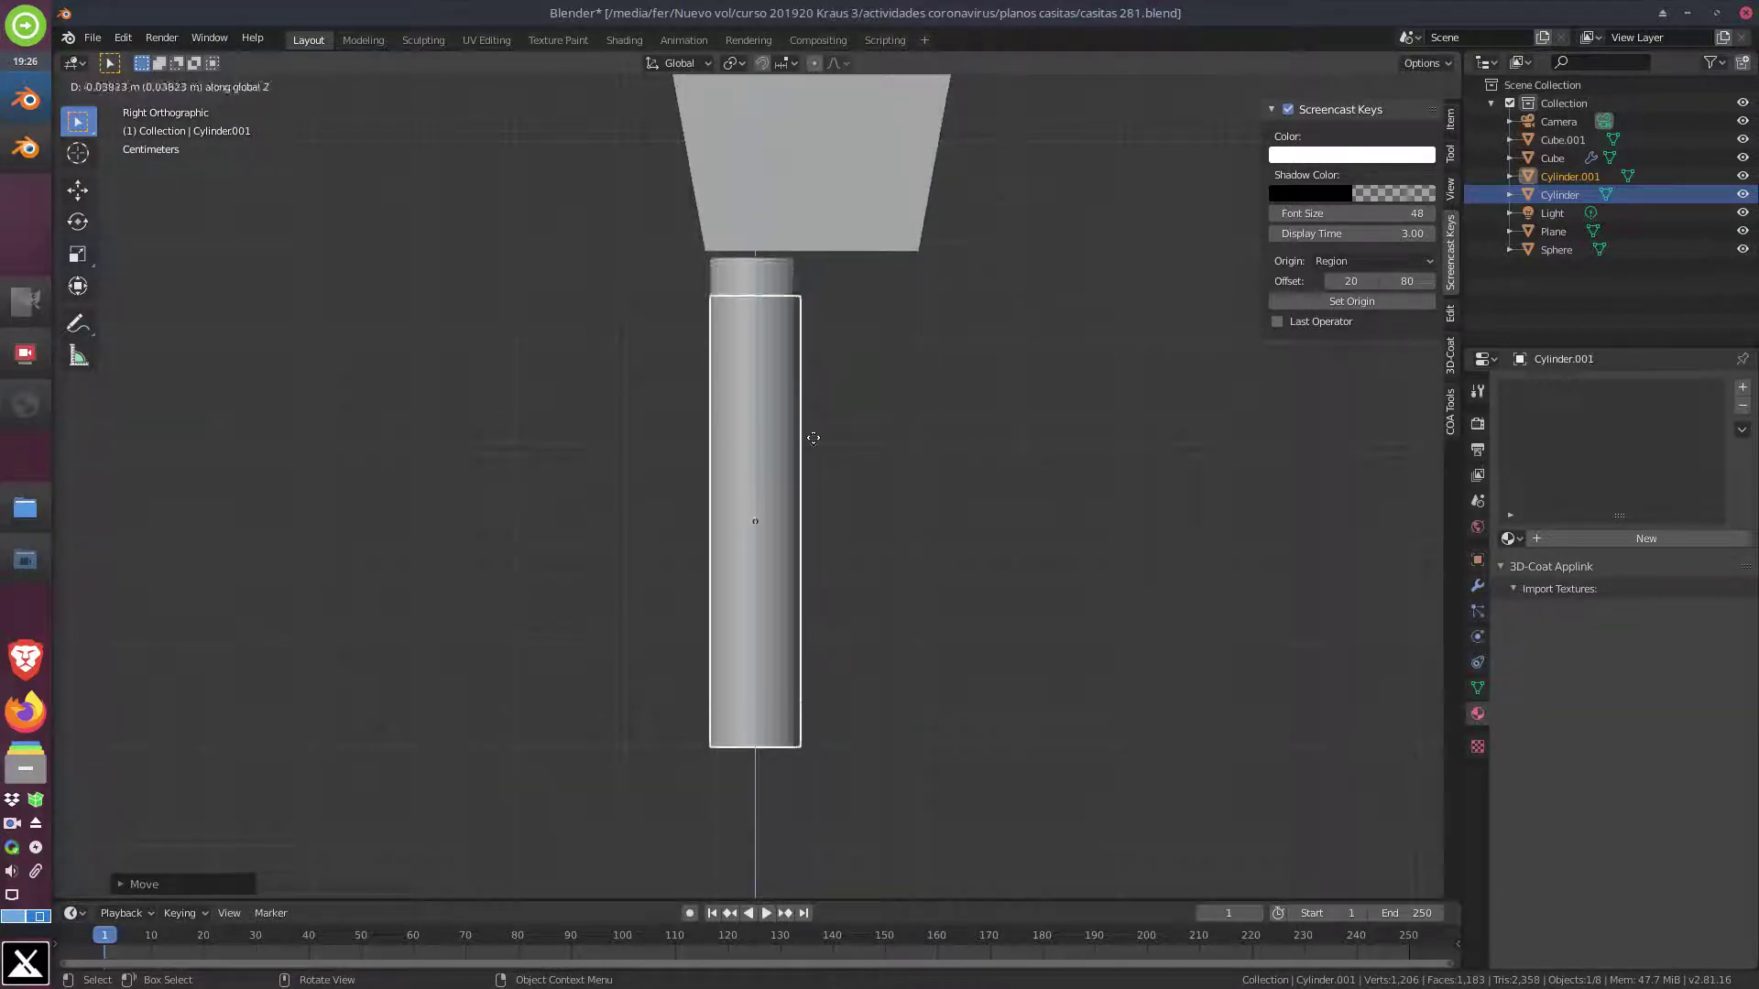
key(g)
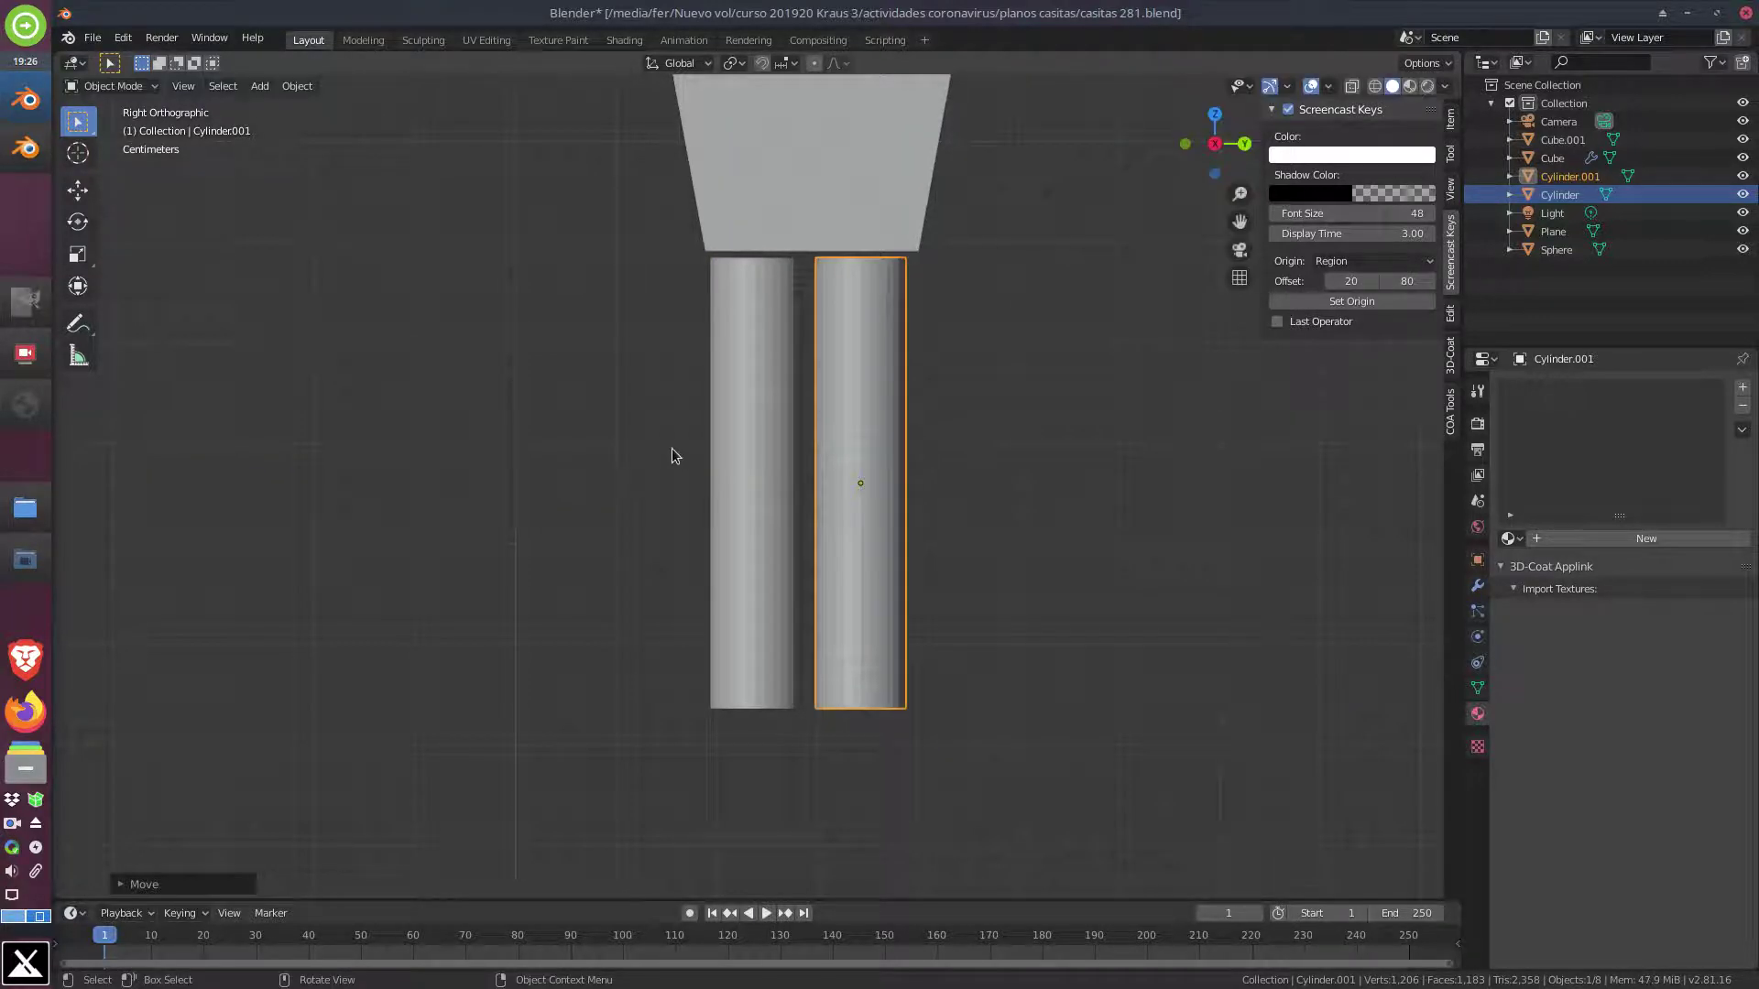
middle_click(676, 452)
scroll(down, 3)
scroll(up, 3)
middle_click(961, 616)
middle_click(754, 515)
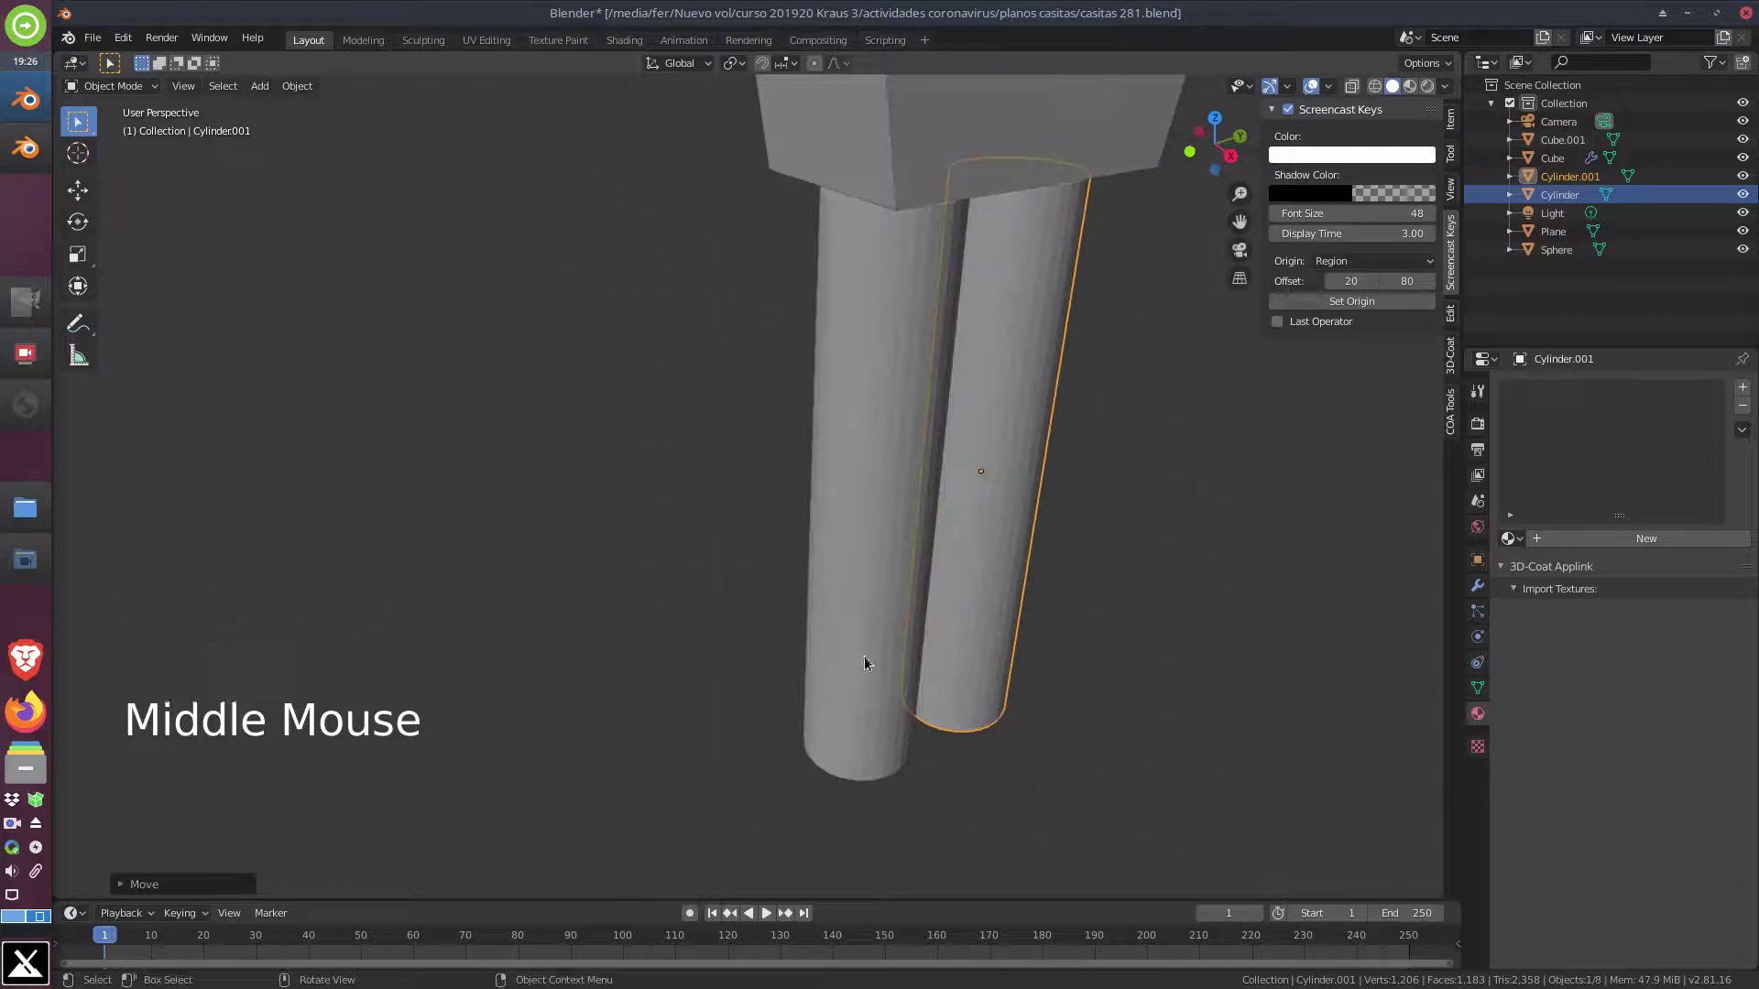
Select the first leg cylinder and enter Edit Mode on its mesh
scroll(down, 3)
scroll(up, 3)
scroll(down, 3)
scroll(down, 3)
scroll(down, 3)
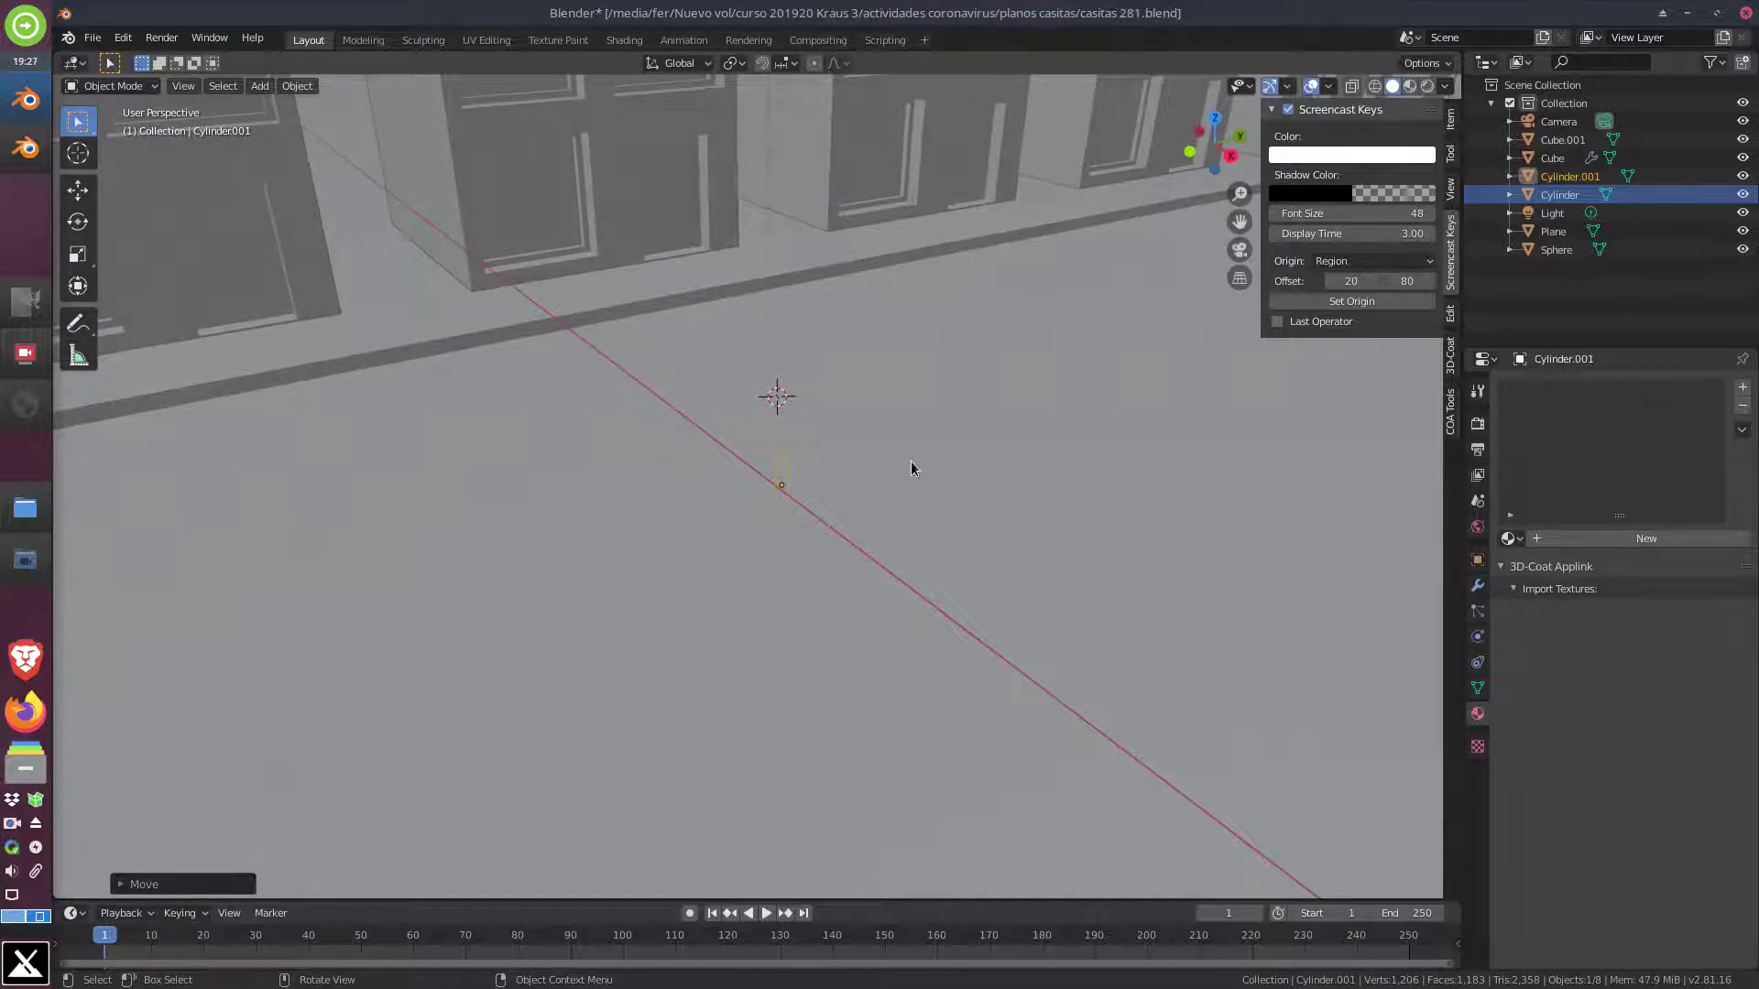
scroll(up, 3)
scroll(down, 3)
click(865, 504)
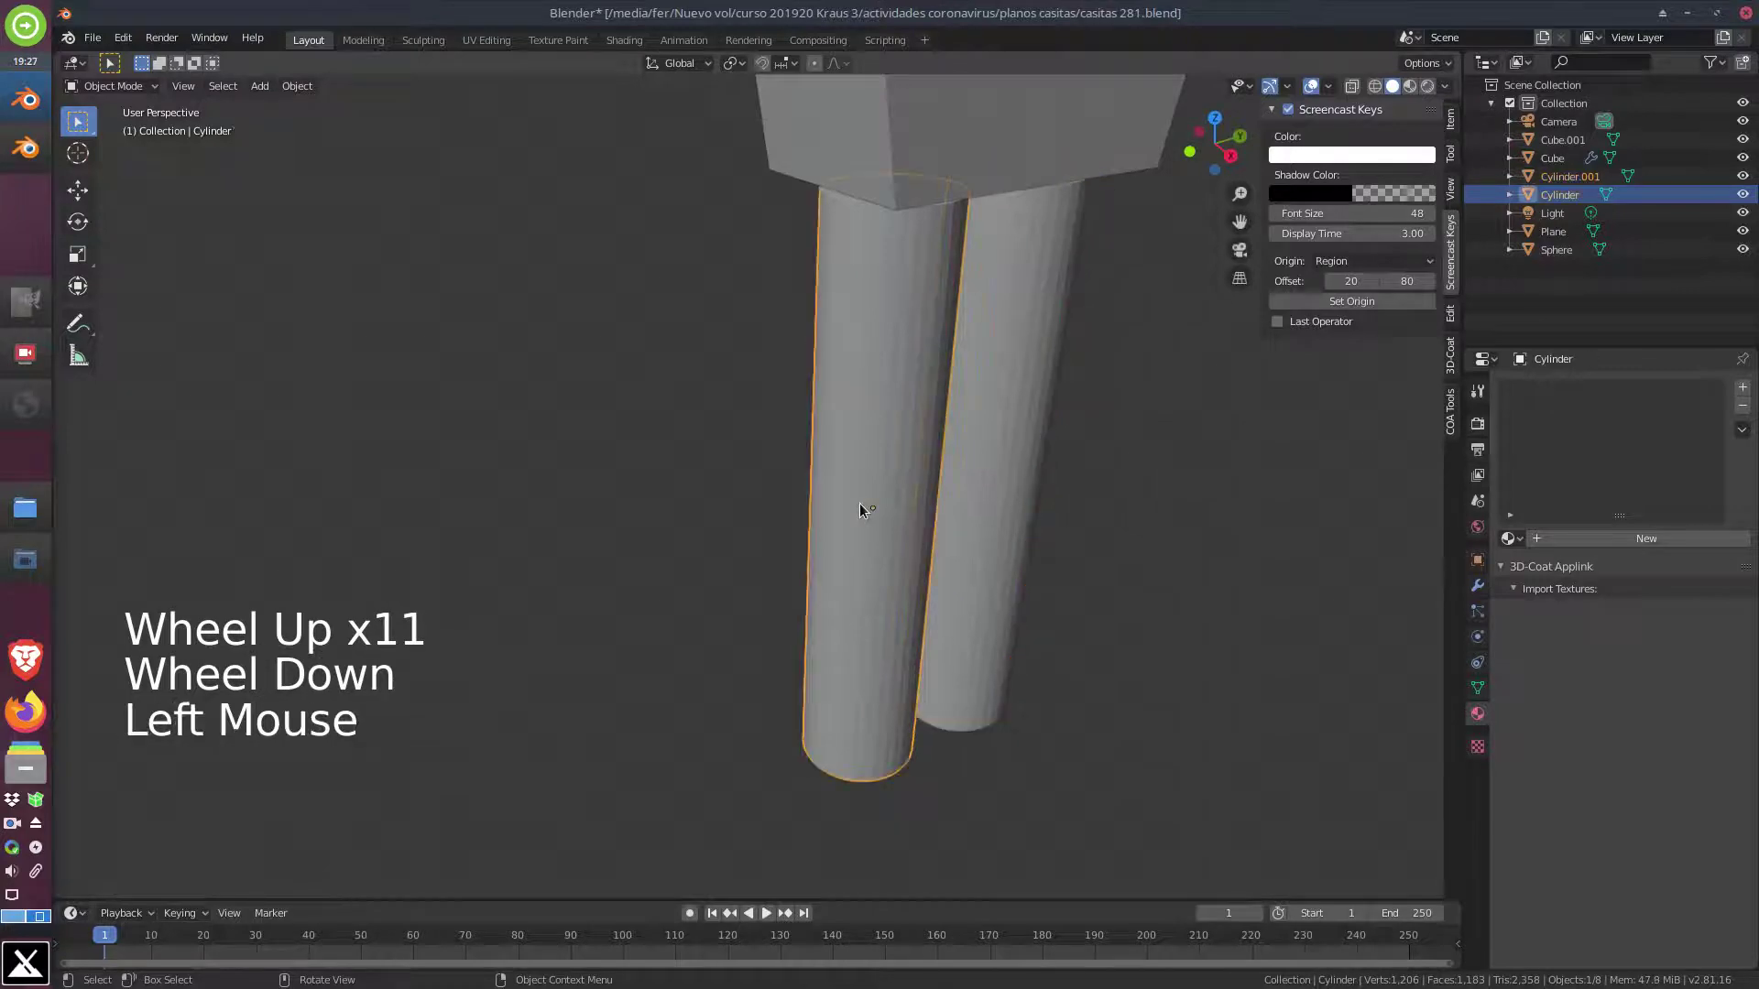
key(Tab)
Move the legs' end faces up to the torso underside, return to Object Mode and select Cylinder.001
middle_click(842, 674)
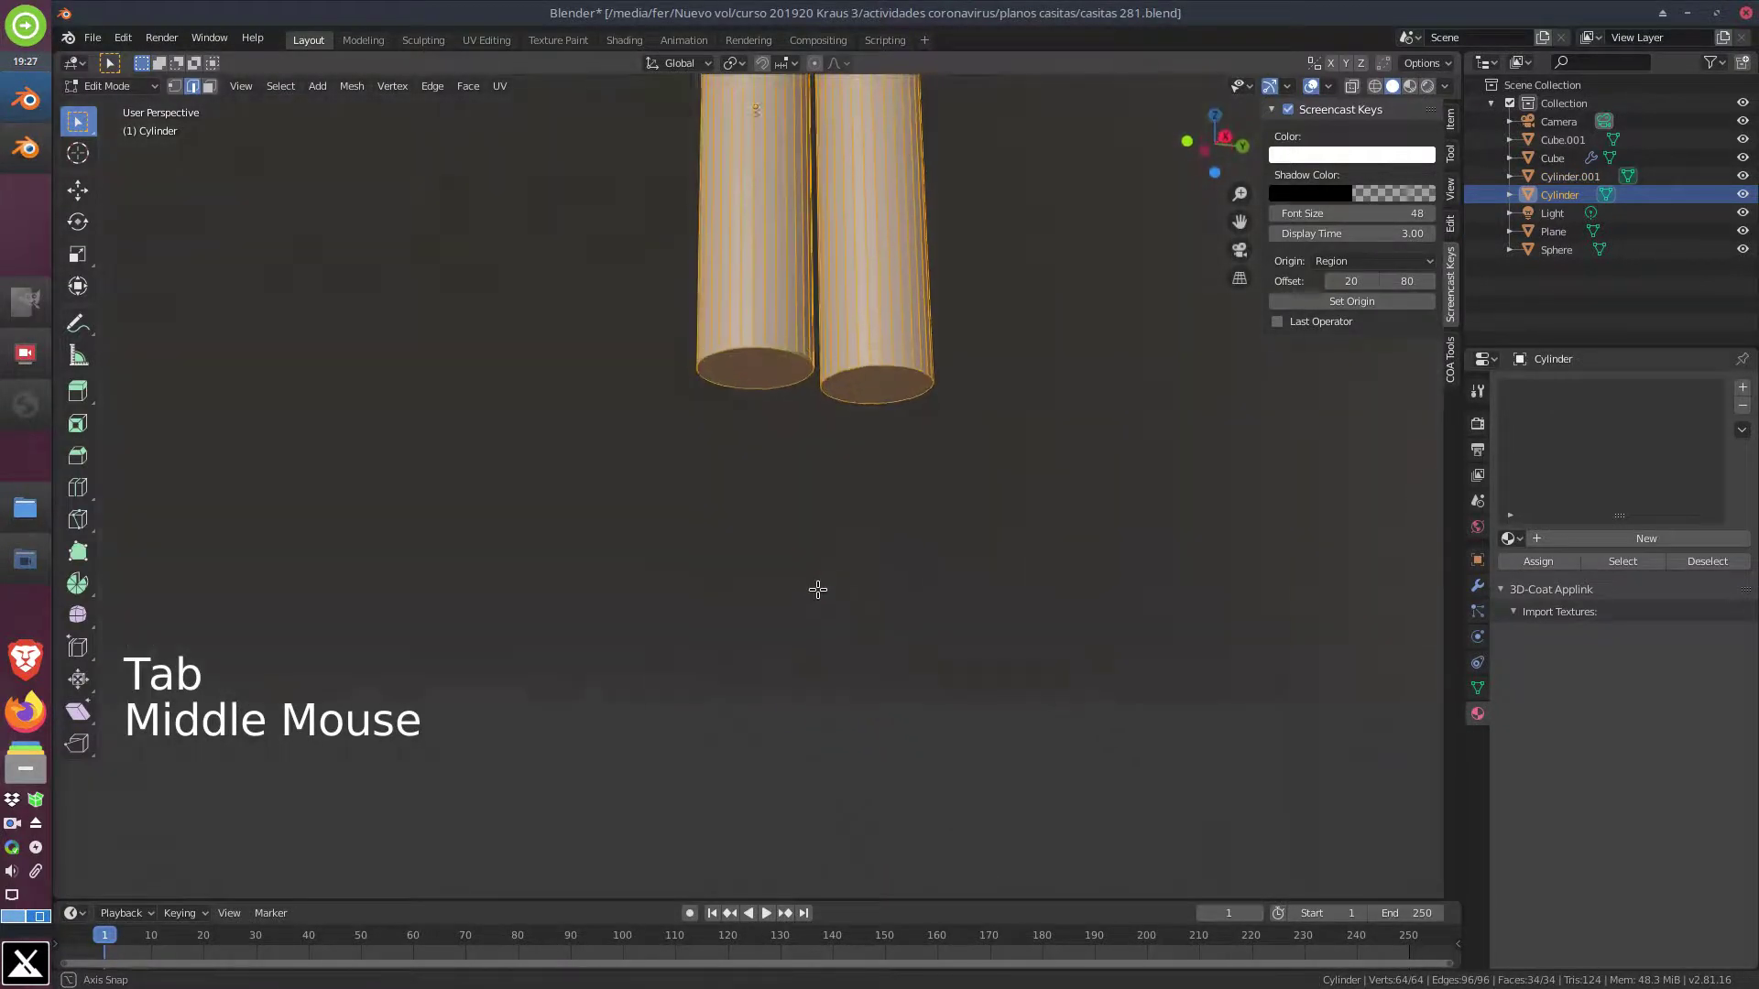
middle_click(818, 310)
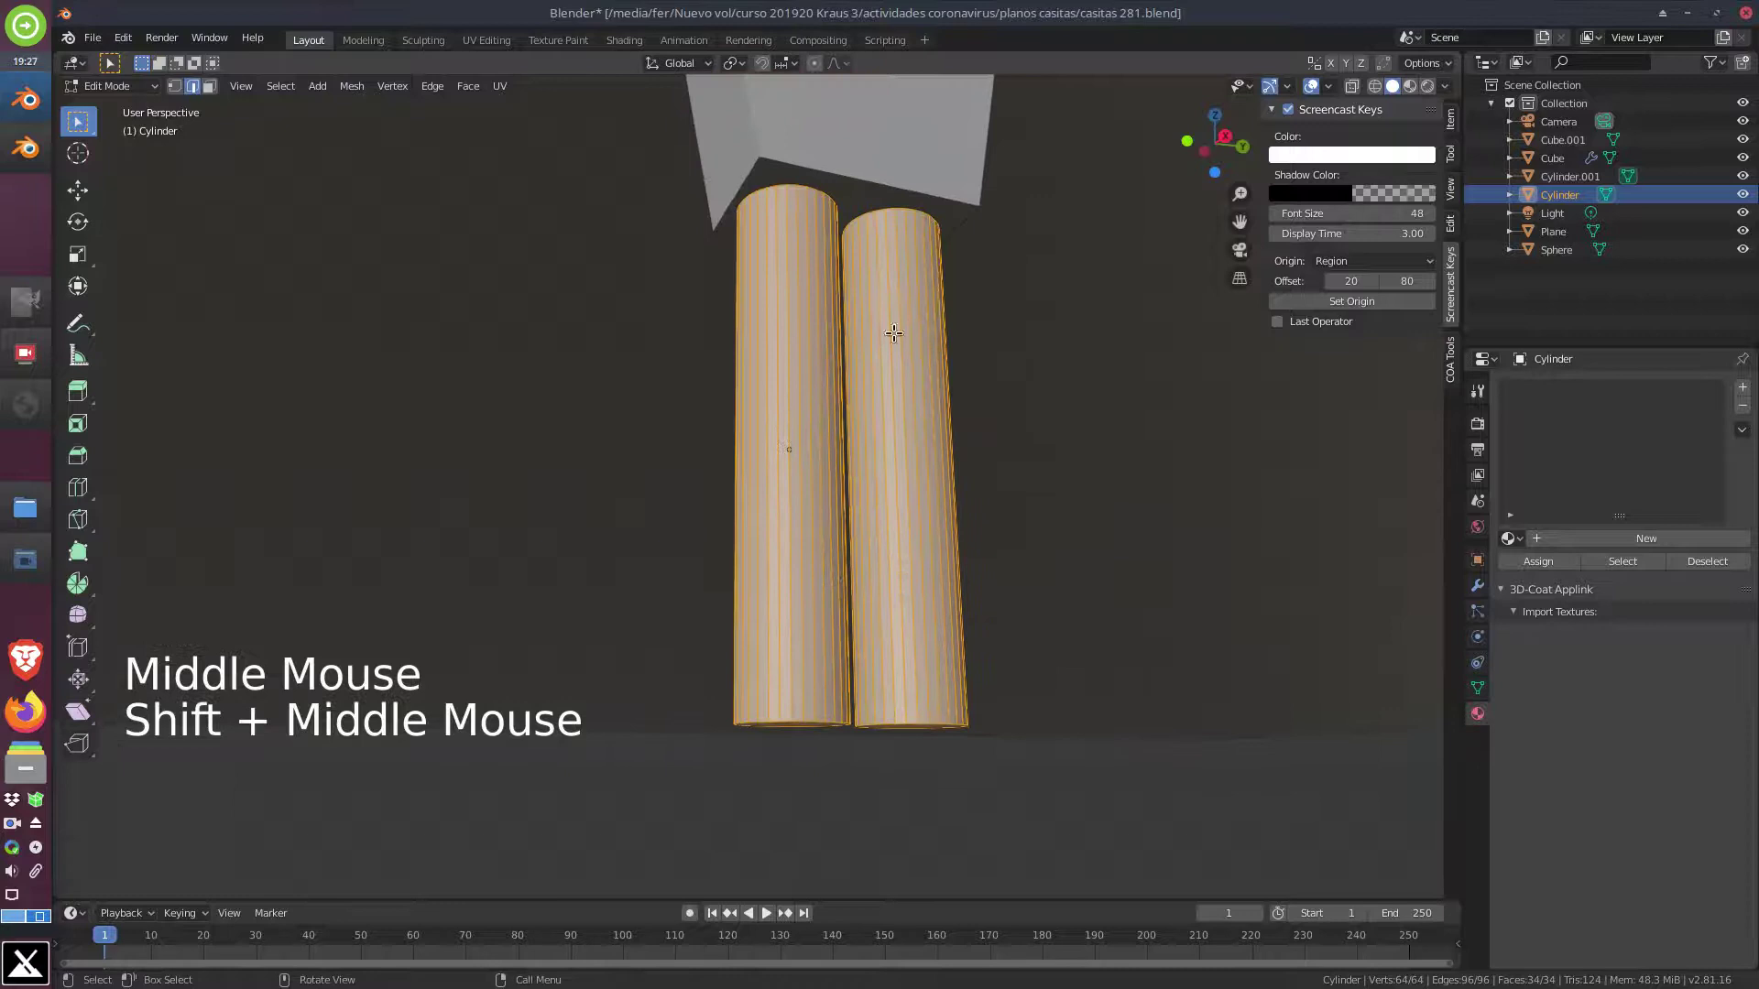
middle_click(811, 621)
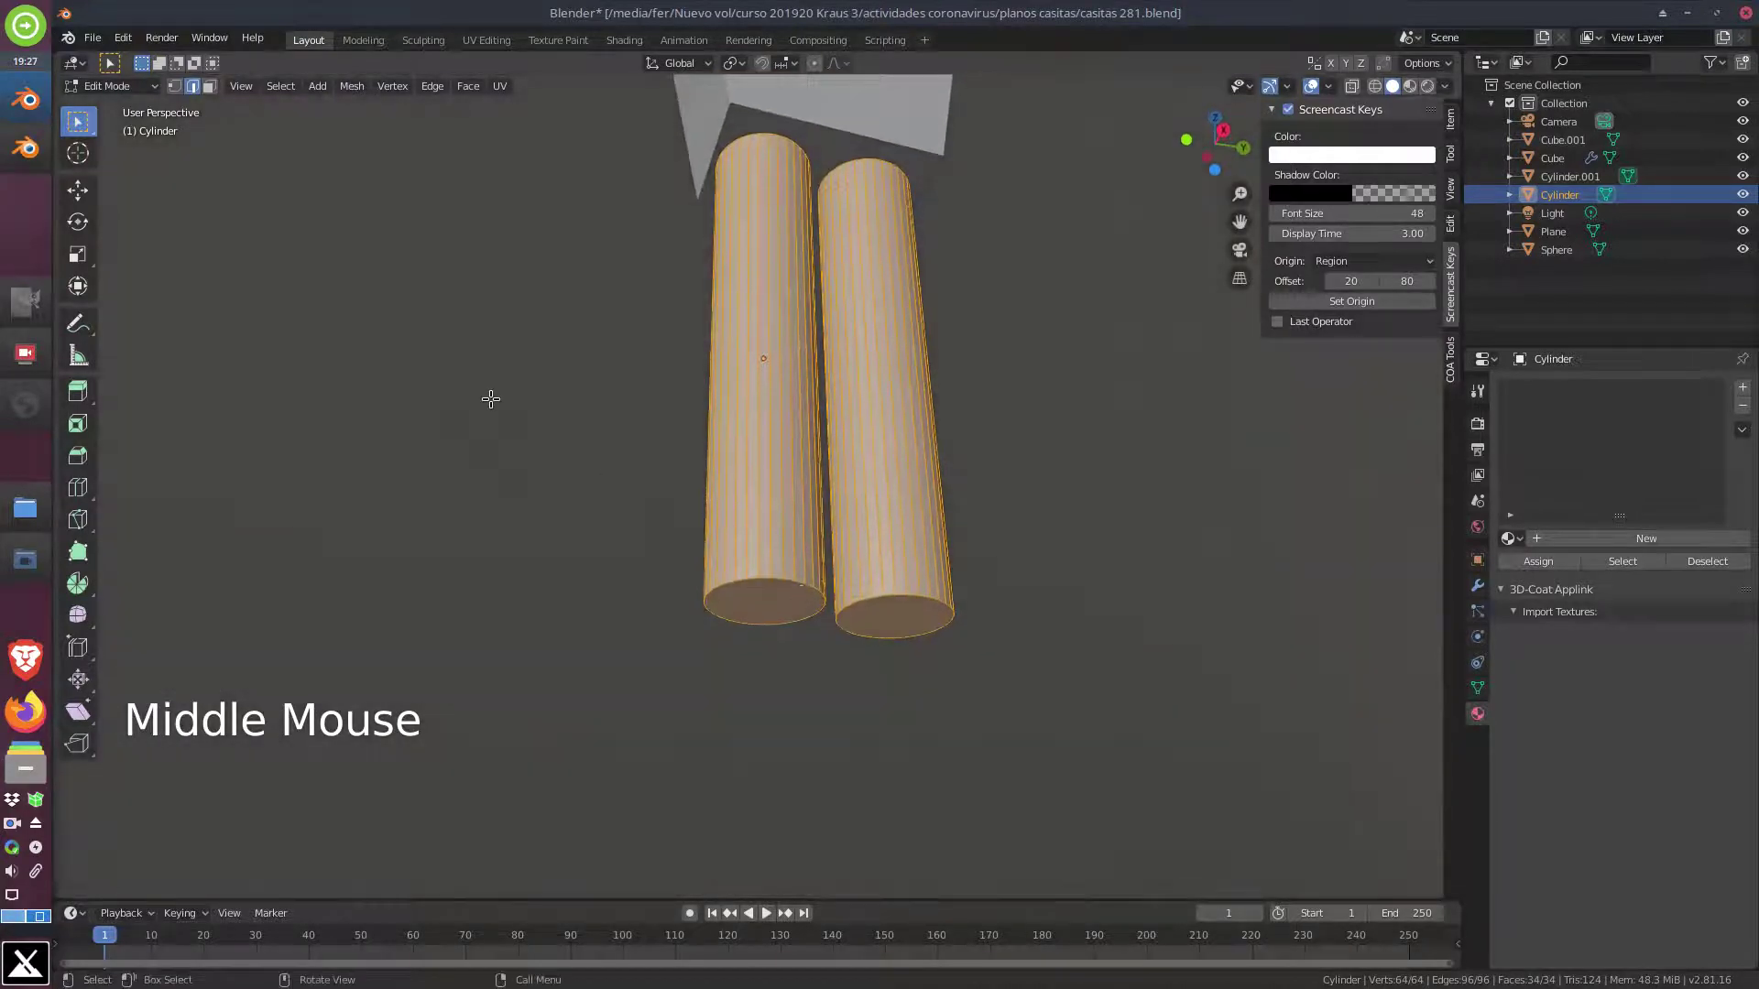
click(216, 96)
click(746, 591)
key(g)
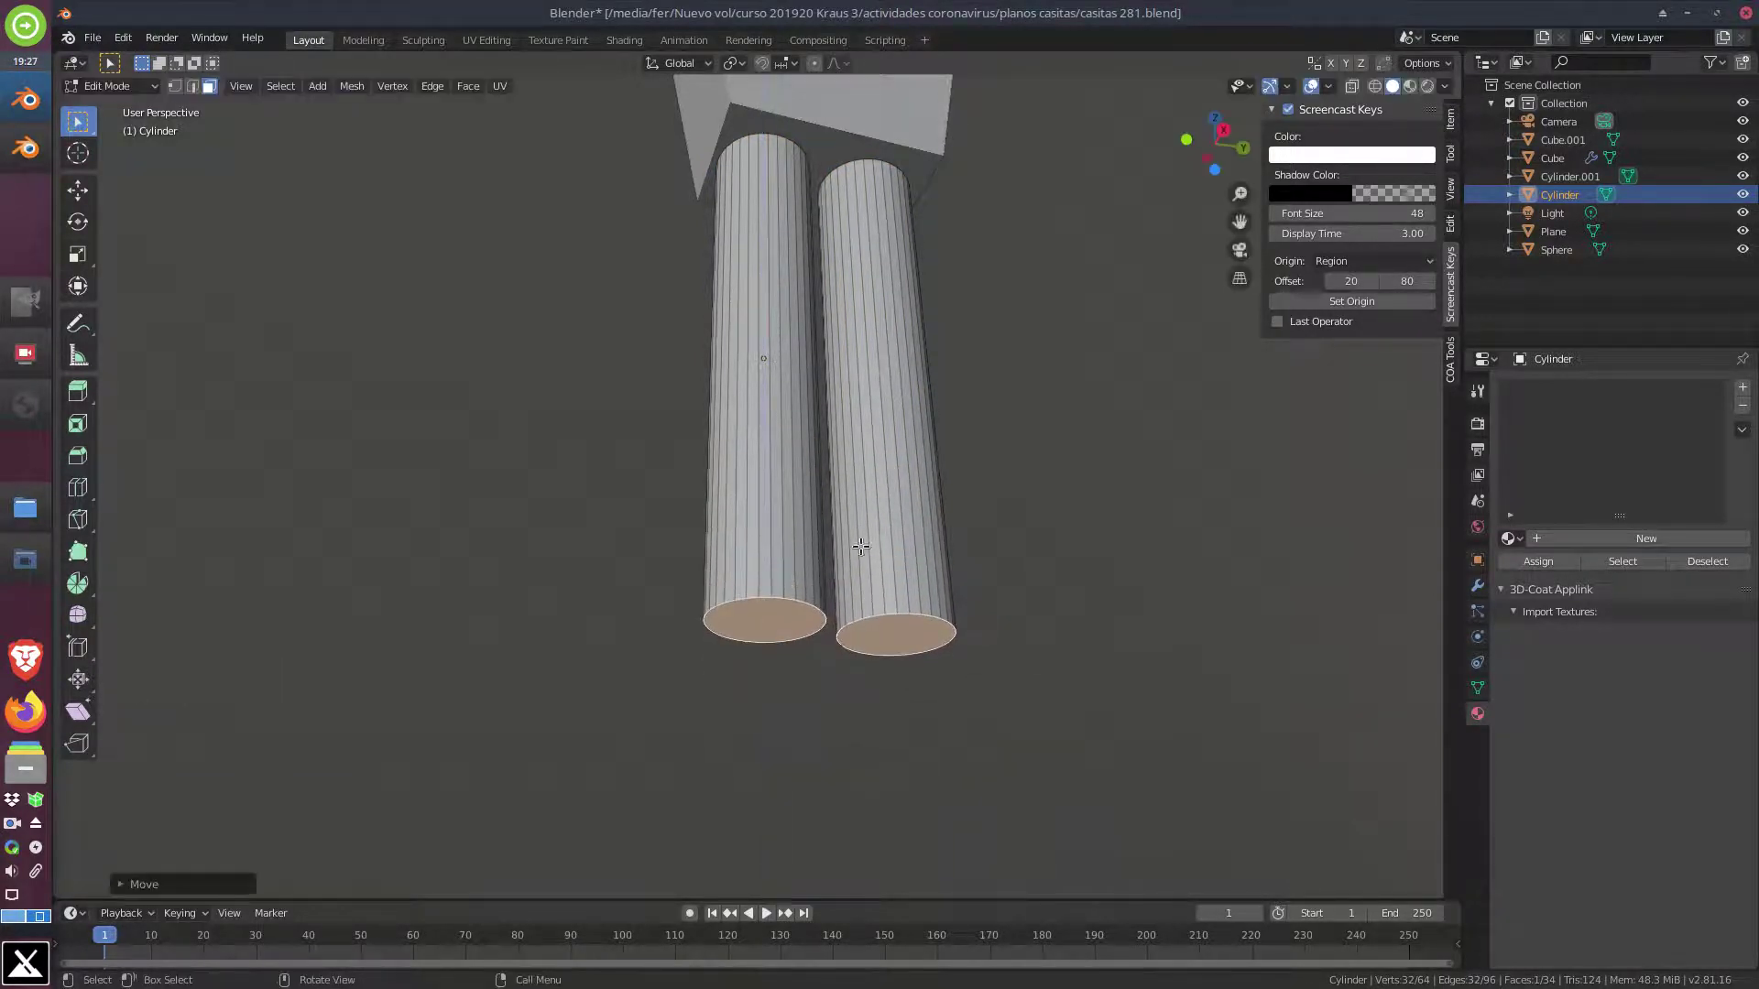
middle_click(860, 494)
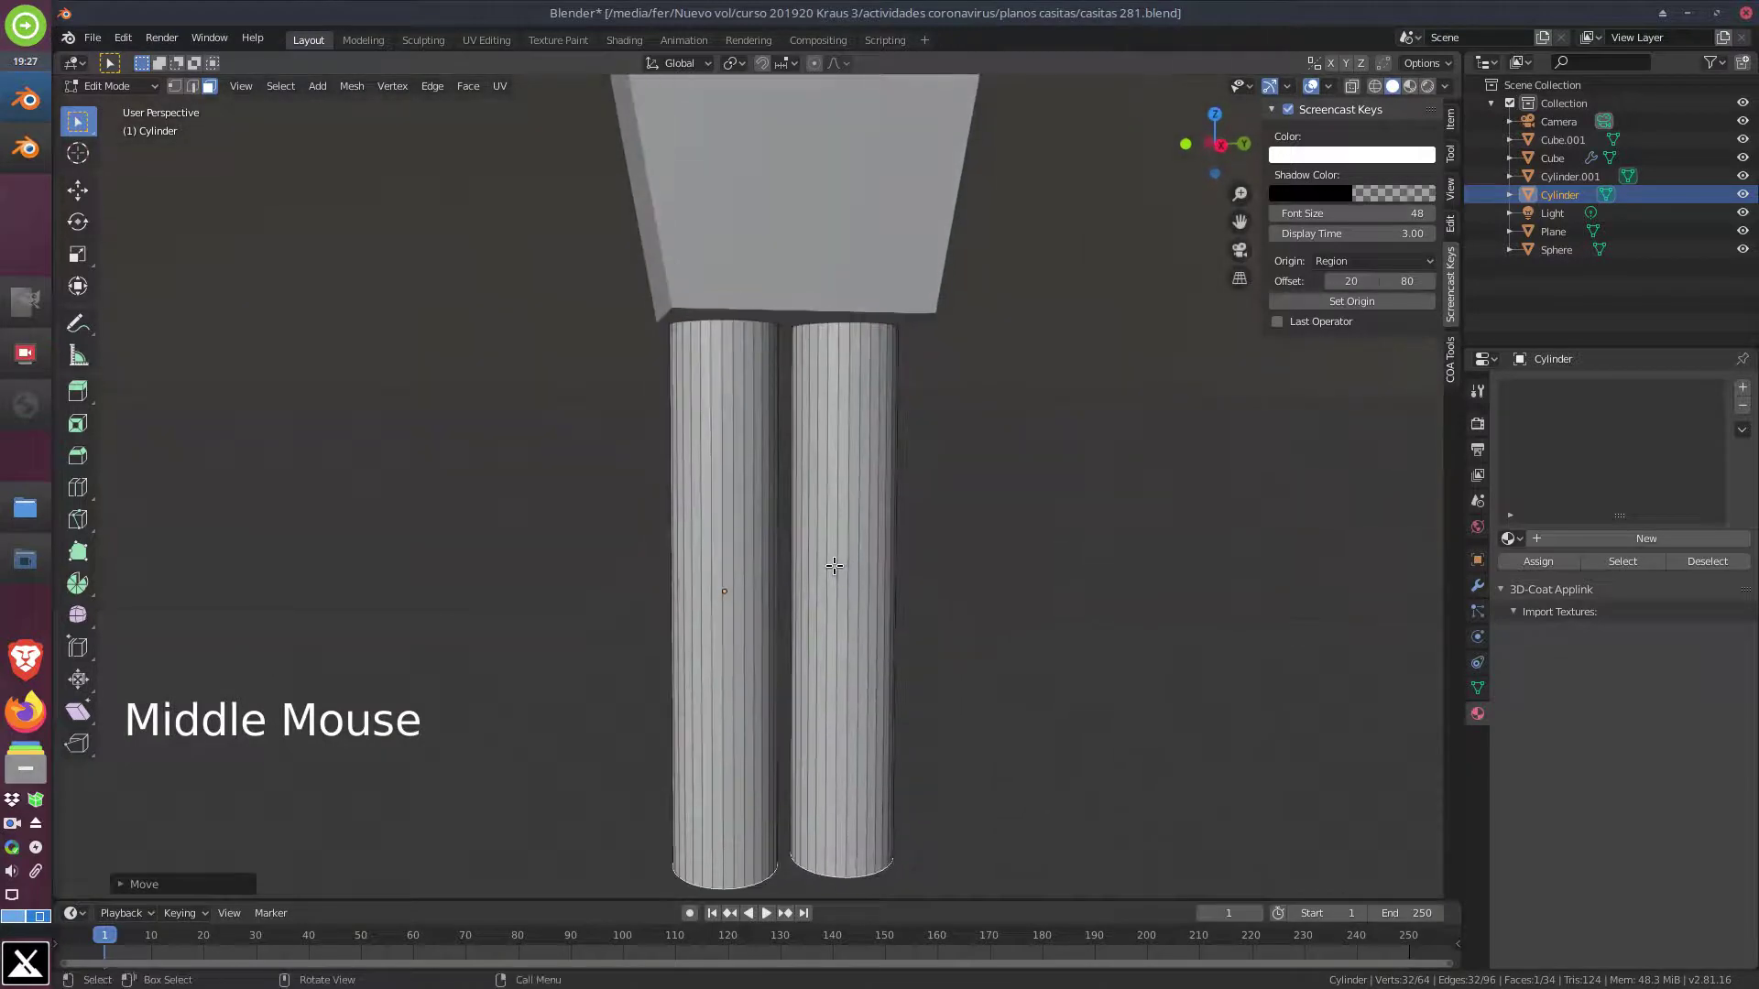
key(Escape)
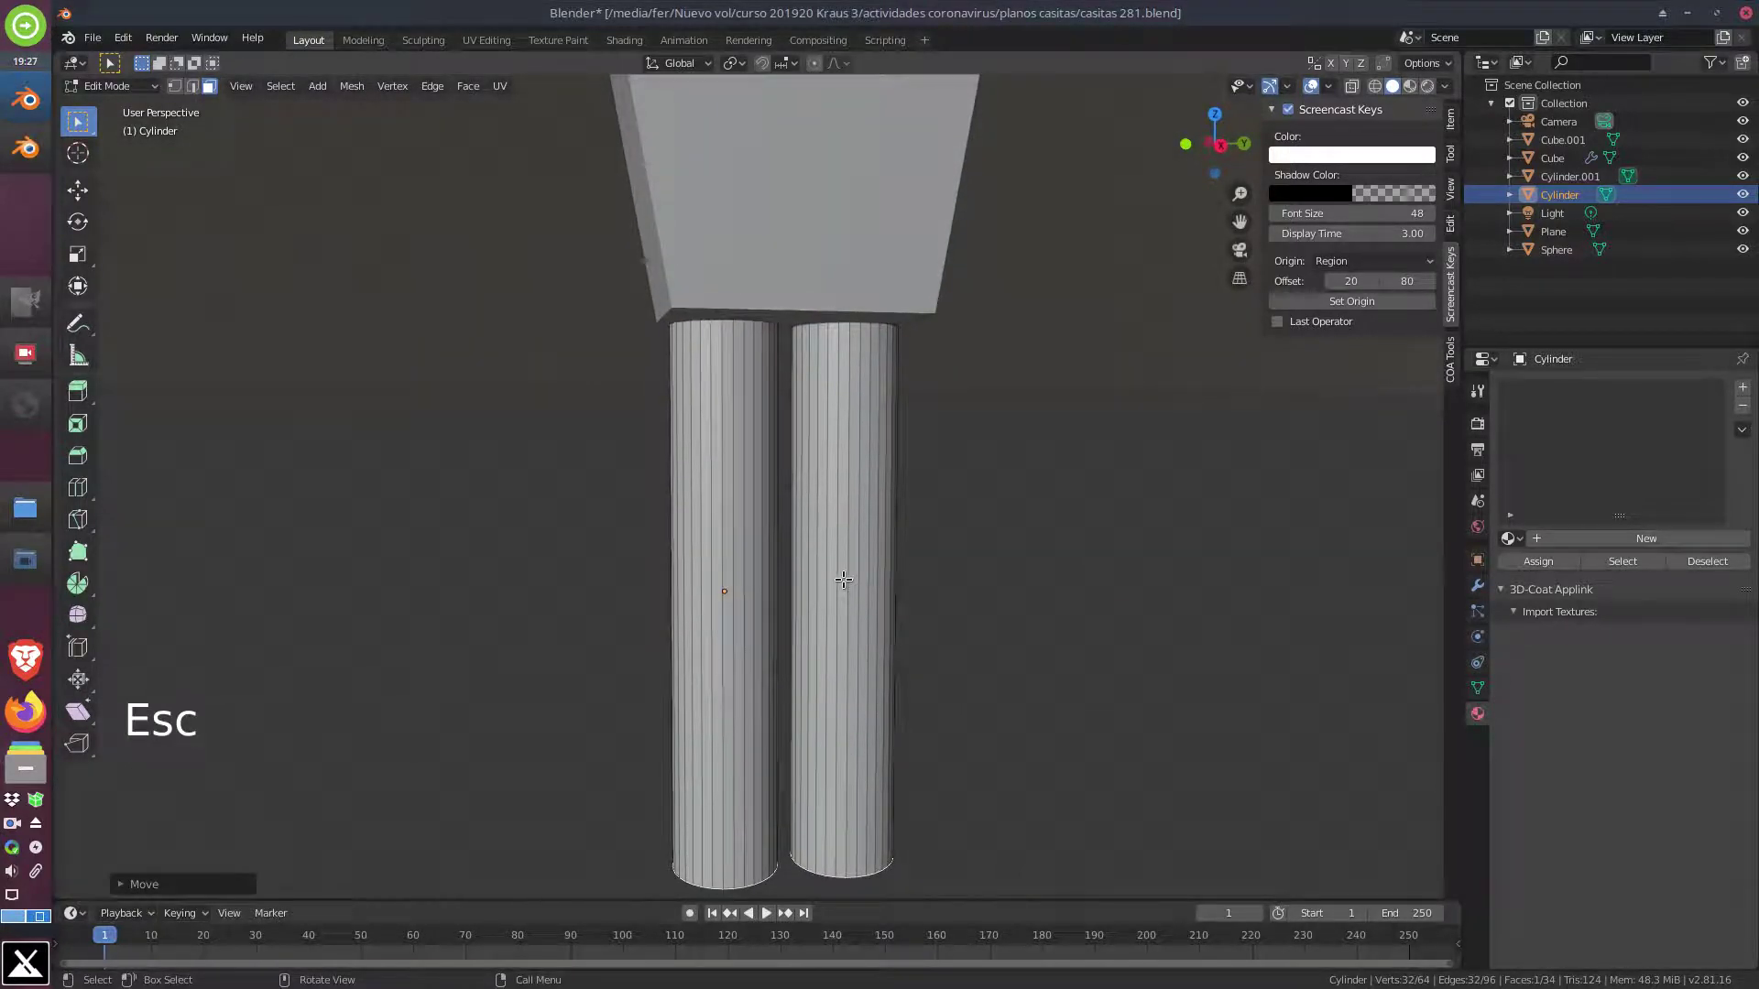
key(Tab)
click(850, 579)
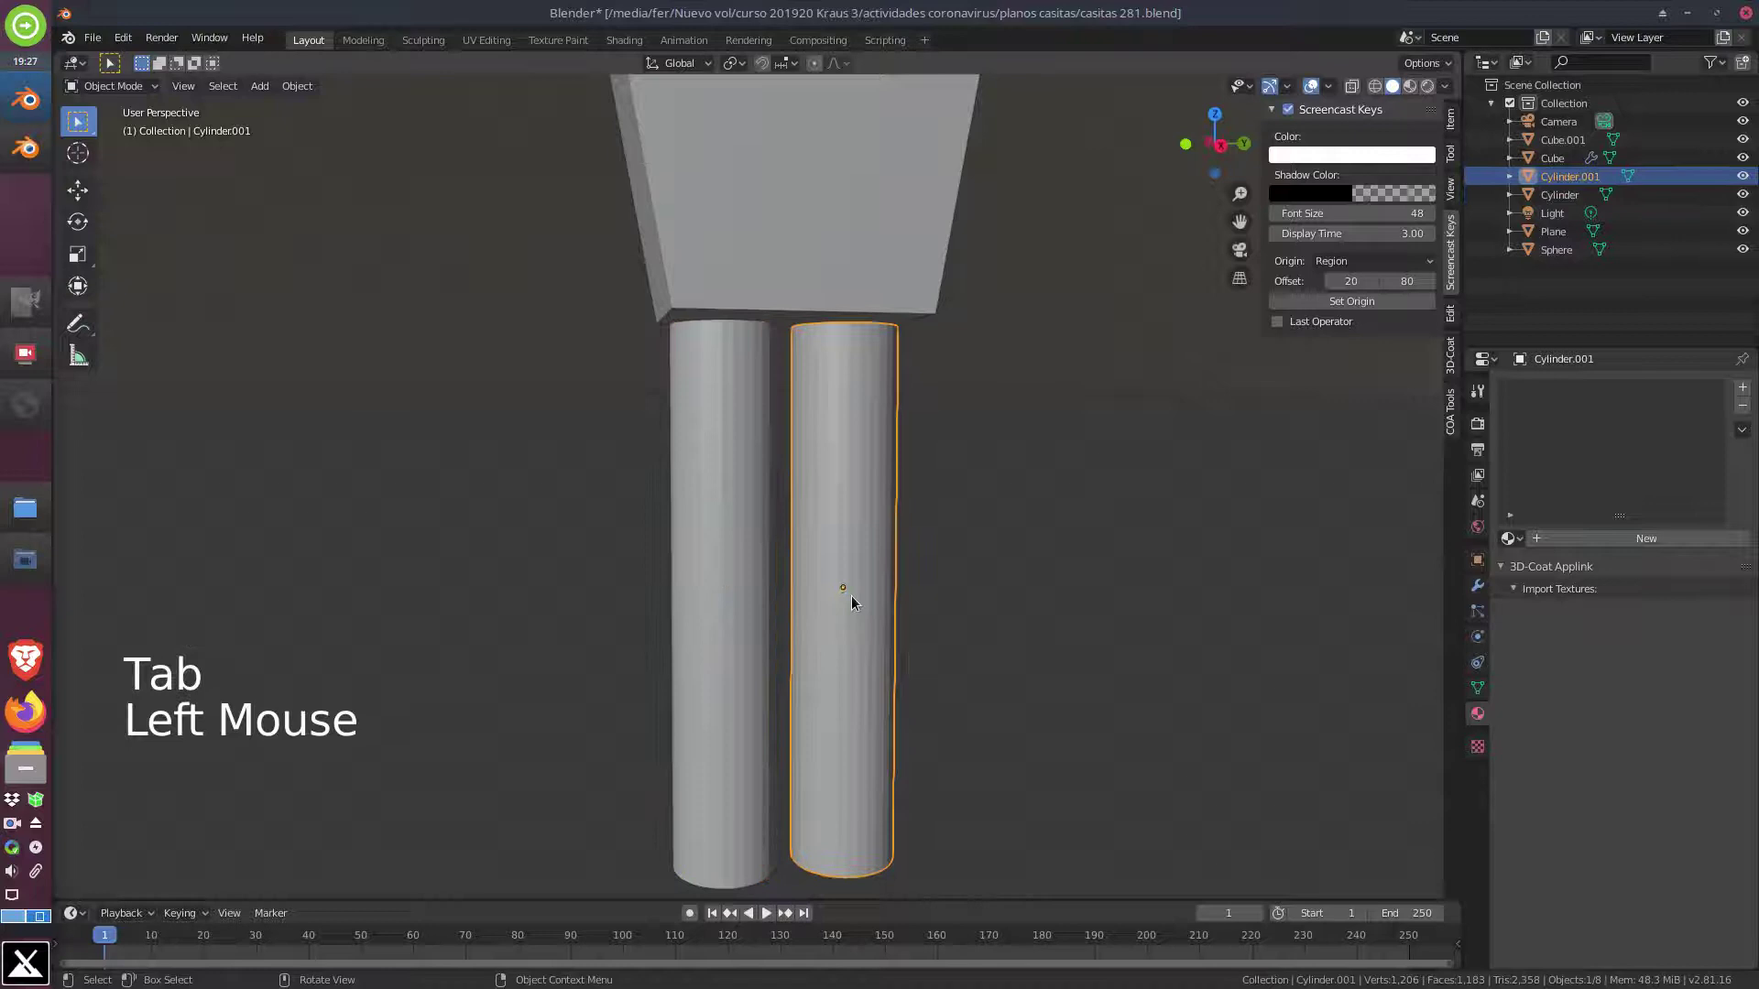
Nudge Cylinder.001 and frame the head and torso in Right orthographic view
key(g)
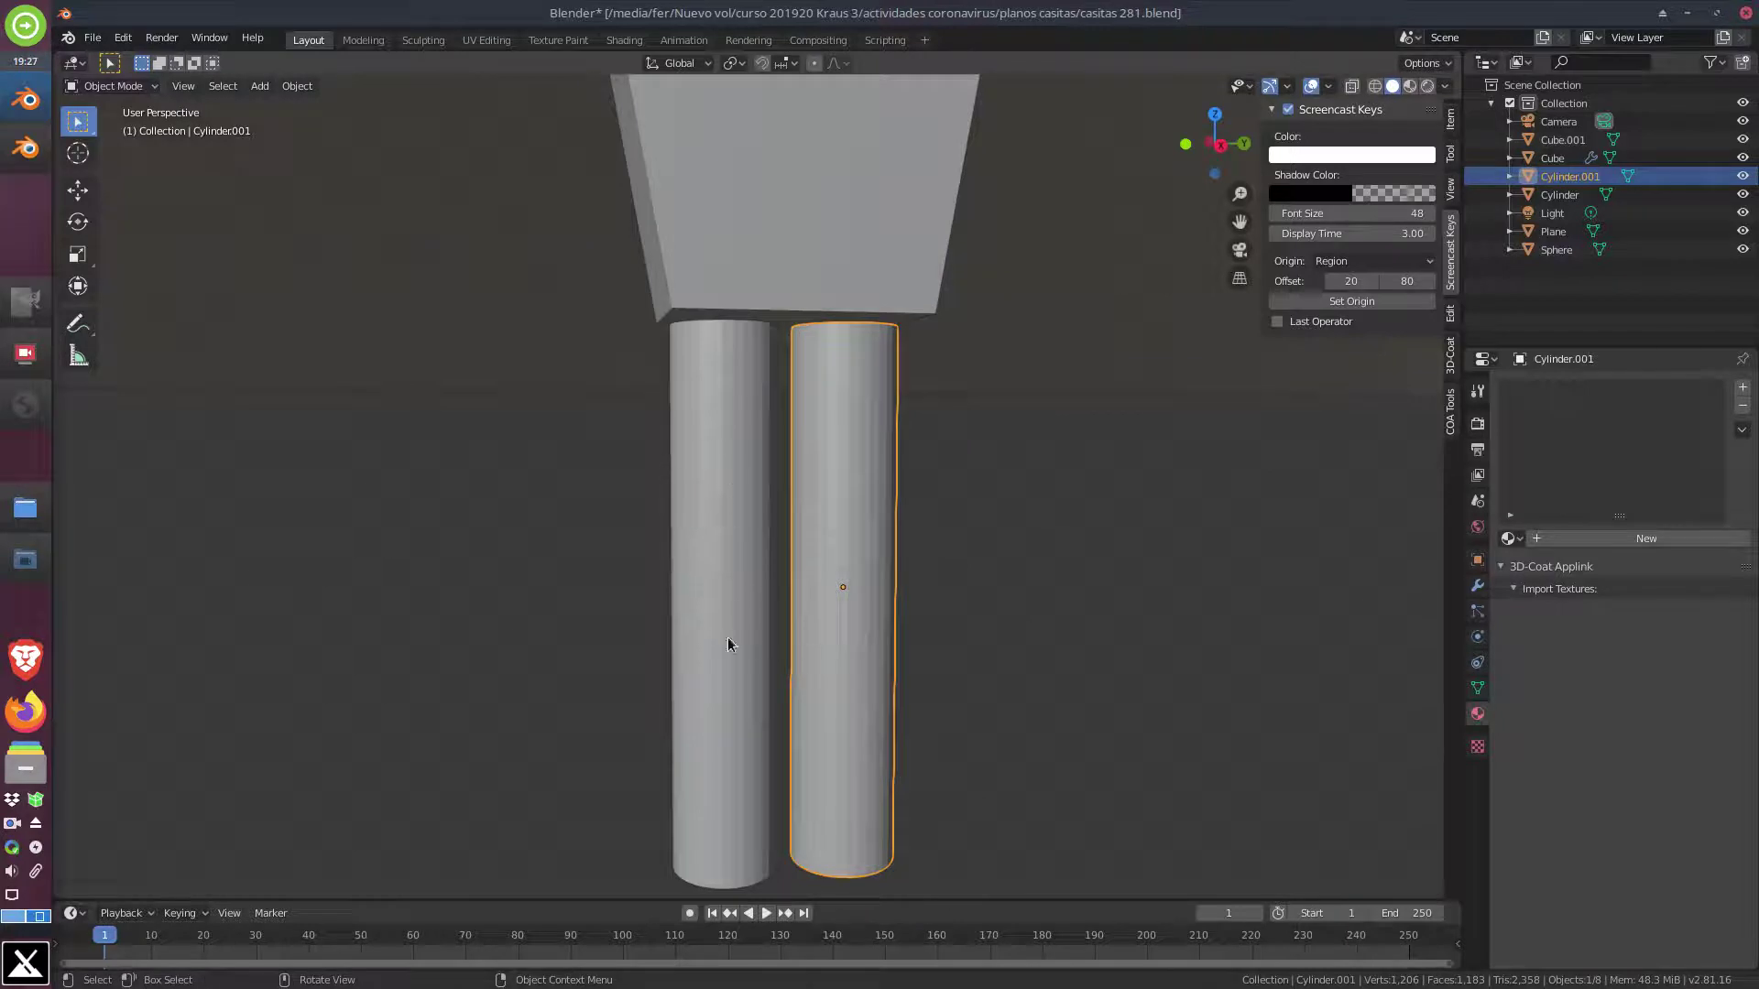
middle_click(727, 636)
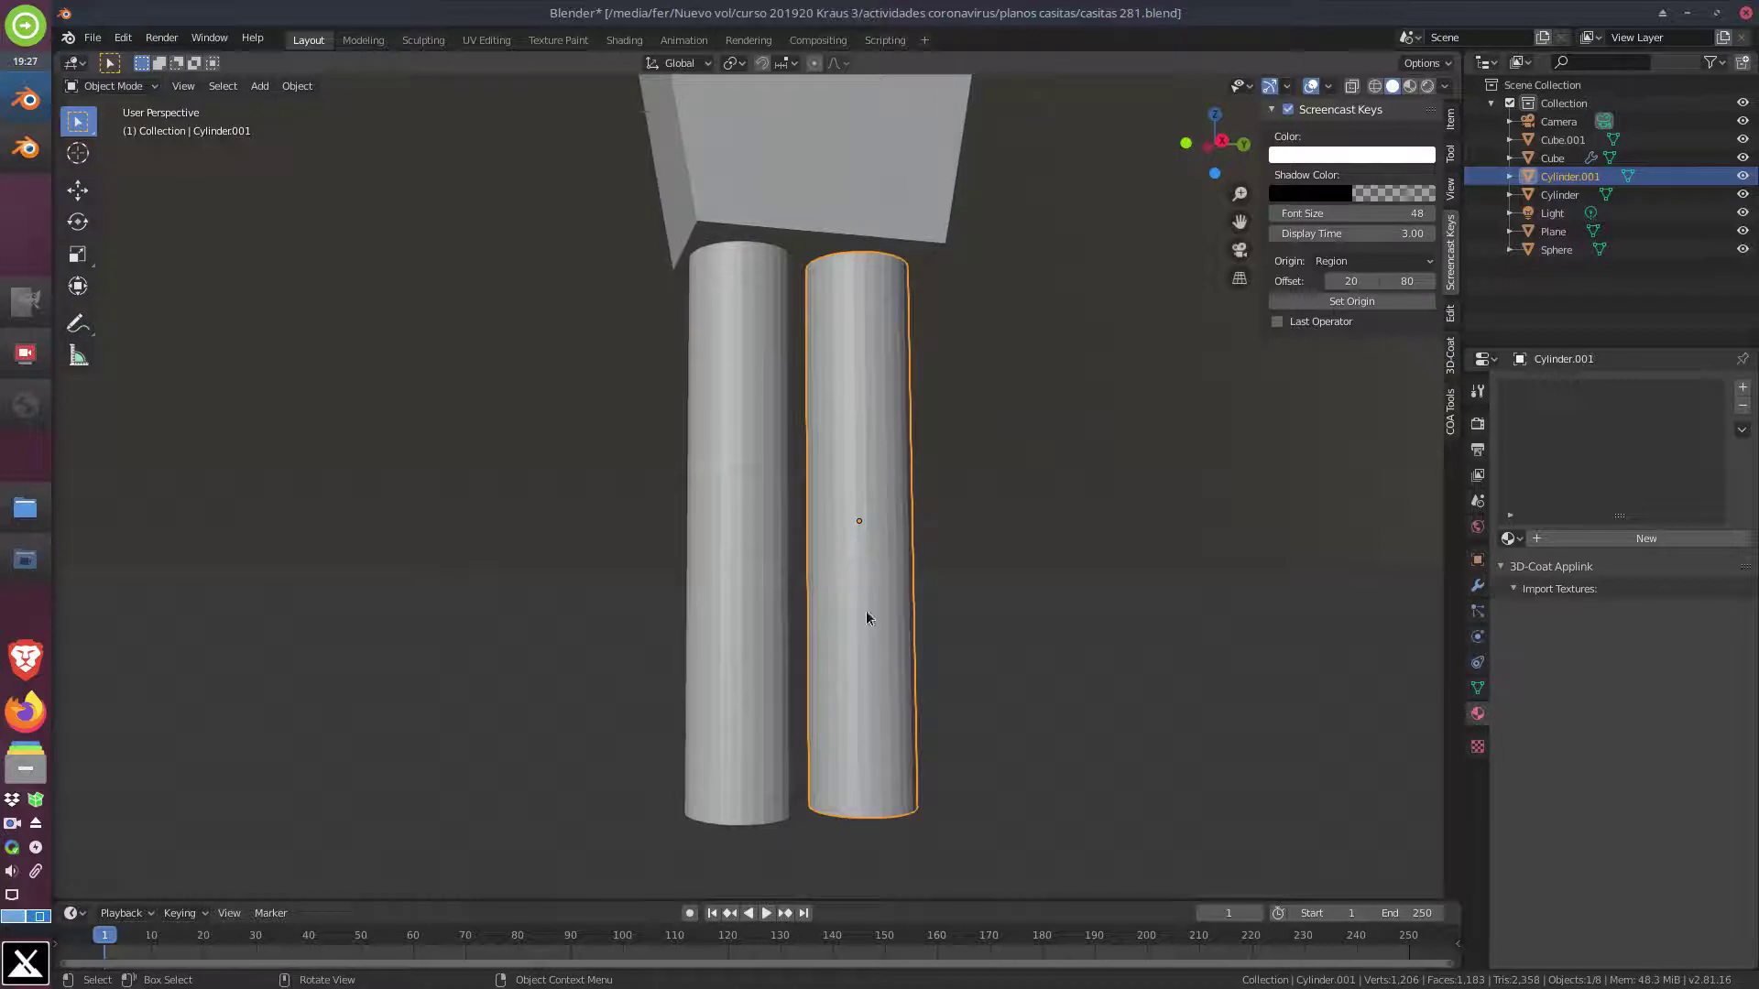
key(KP_1)
key(KP_3)
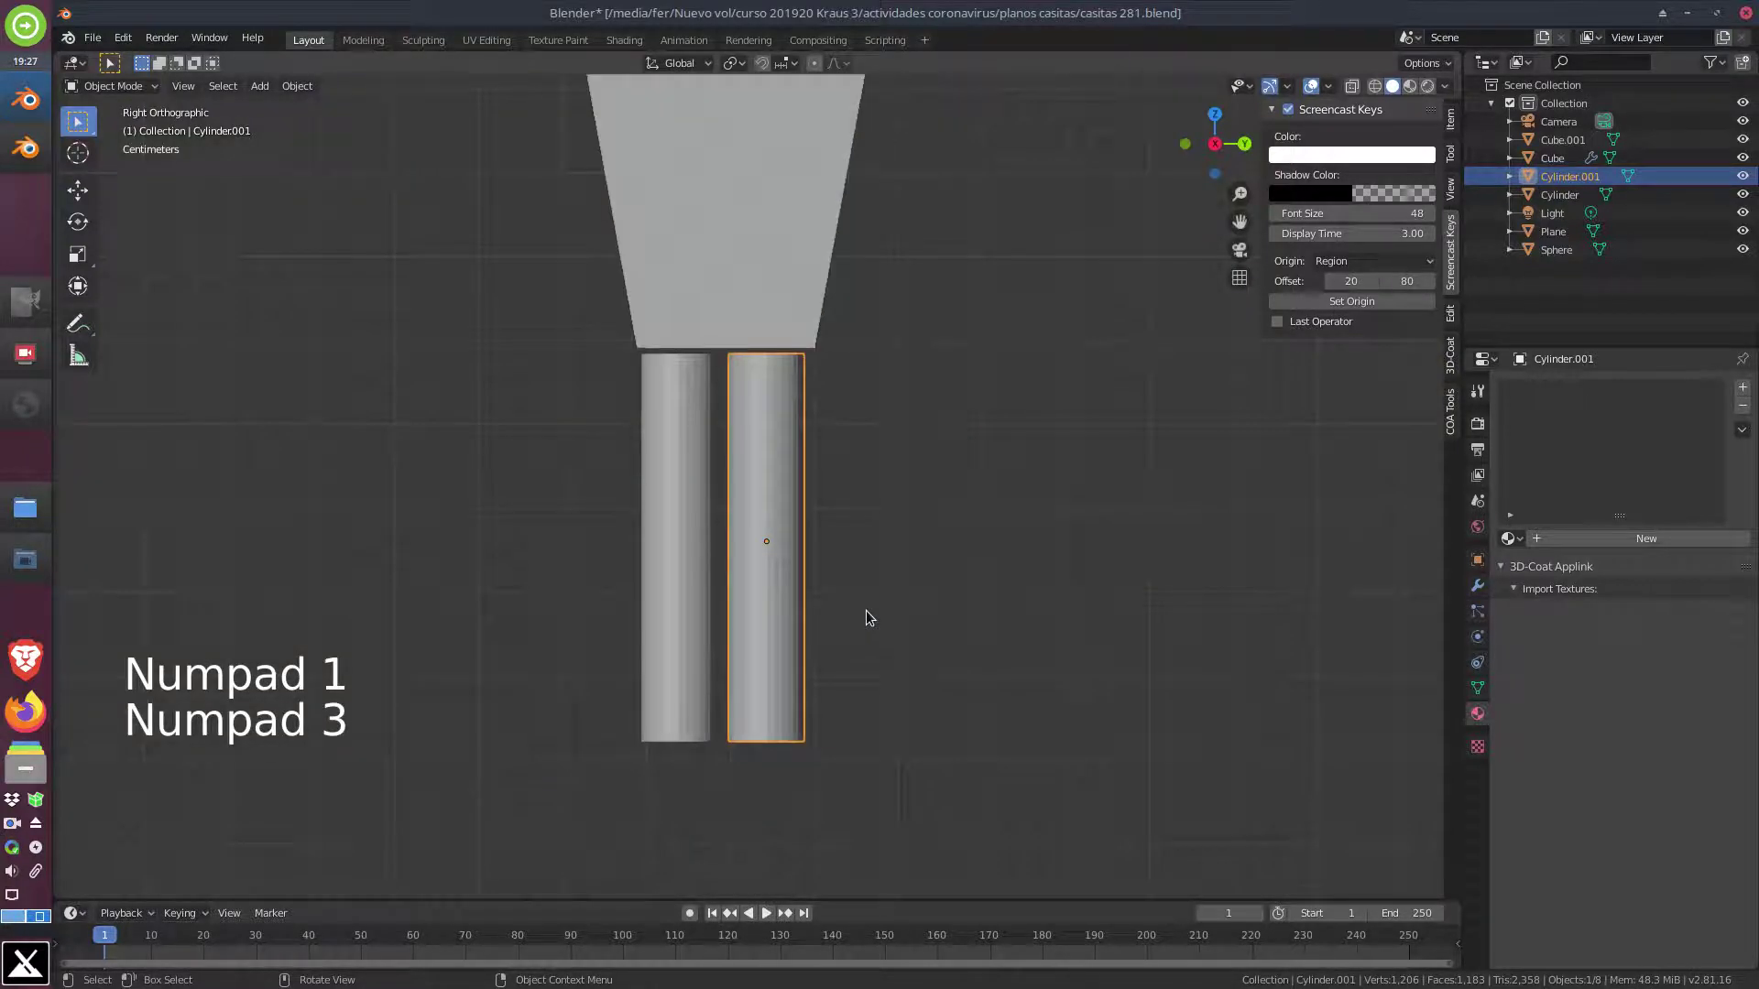
scroll(down, 3)
middle_click(932, 457)
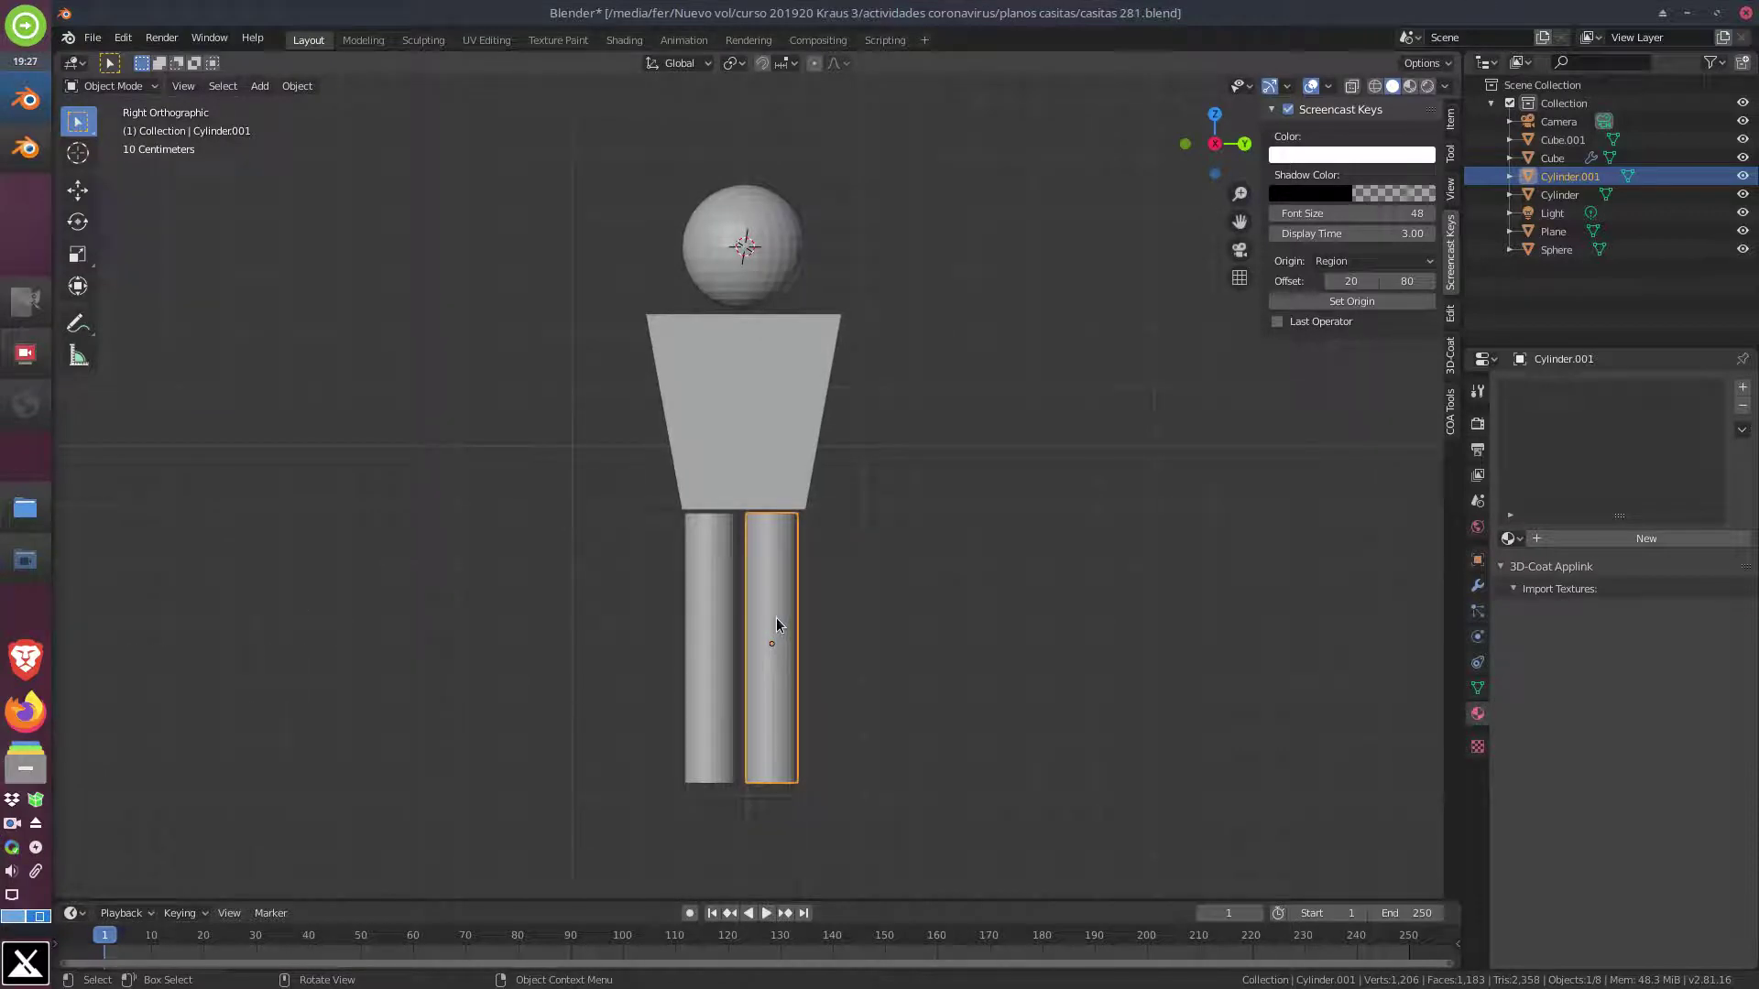
Duplicate the leg as Cylinder.002, scale it to arm size, stretch it along Z and place it at the torso's side
key(alt+d)
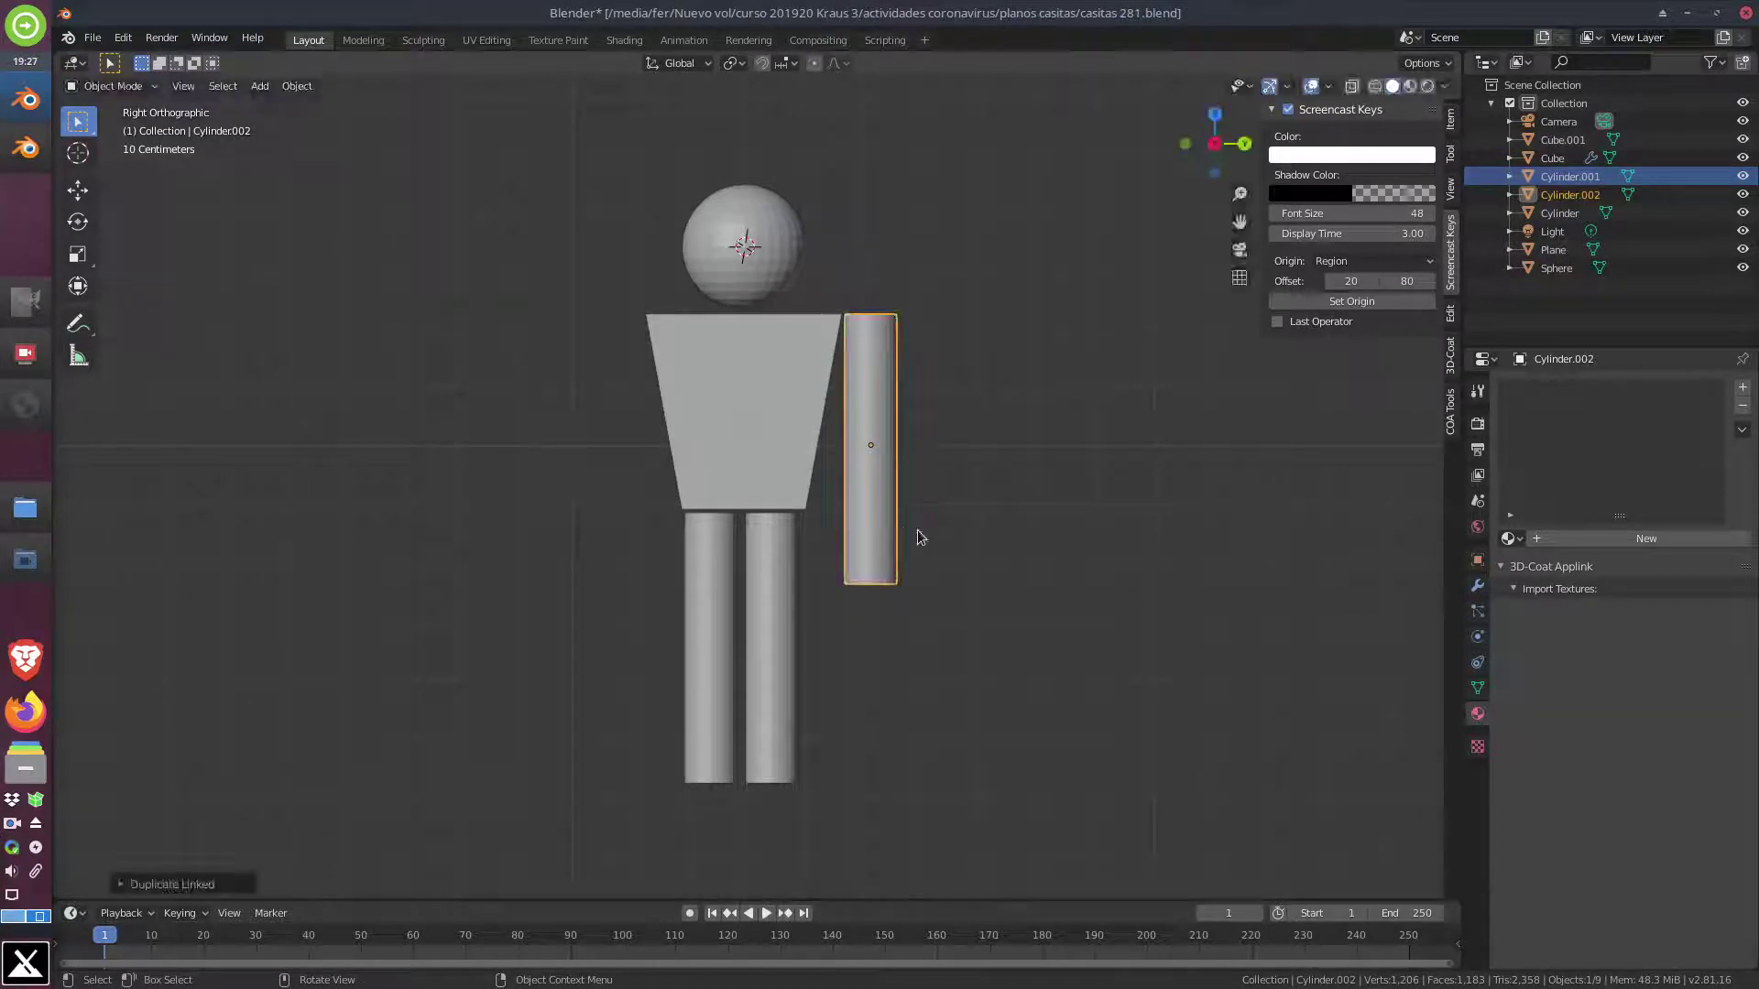
key(s)
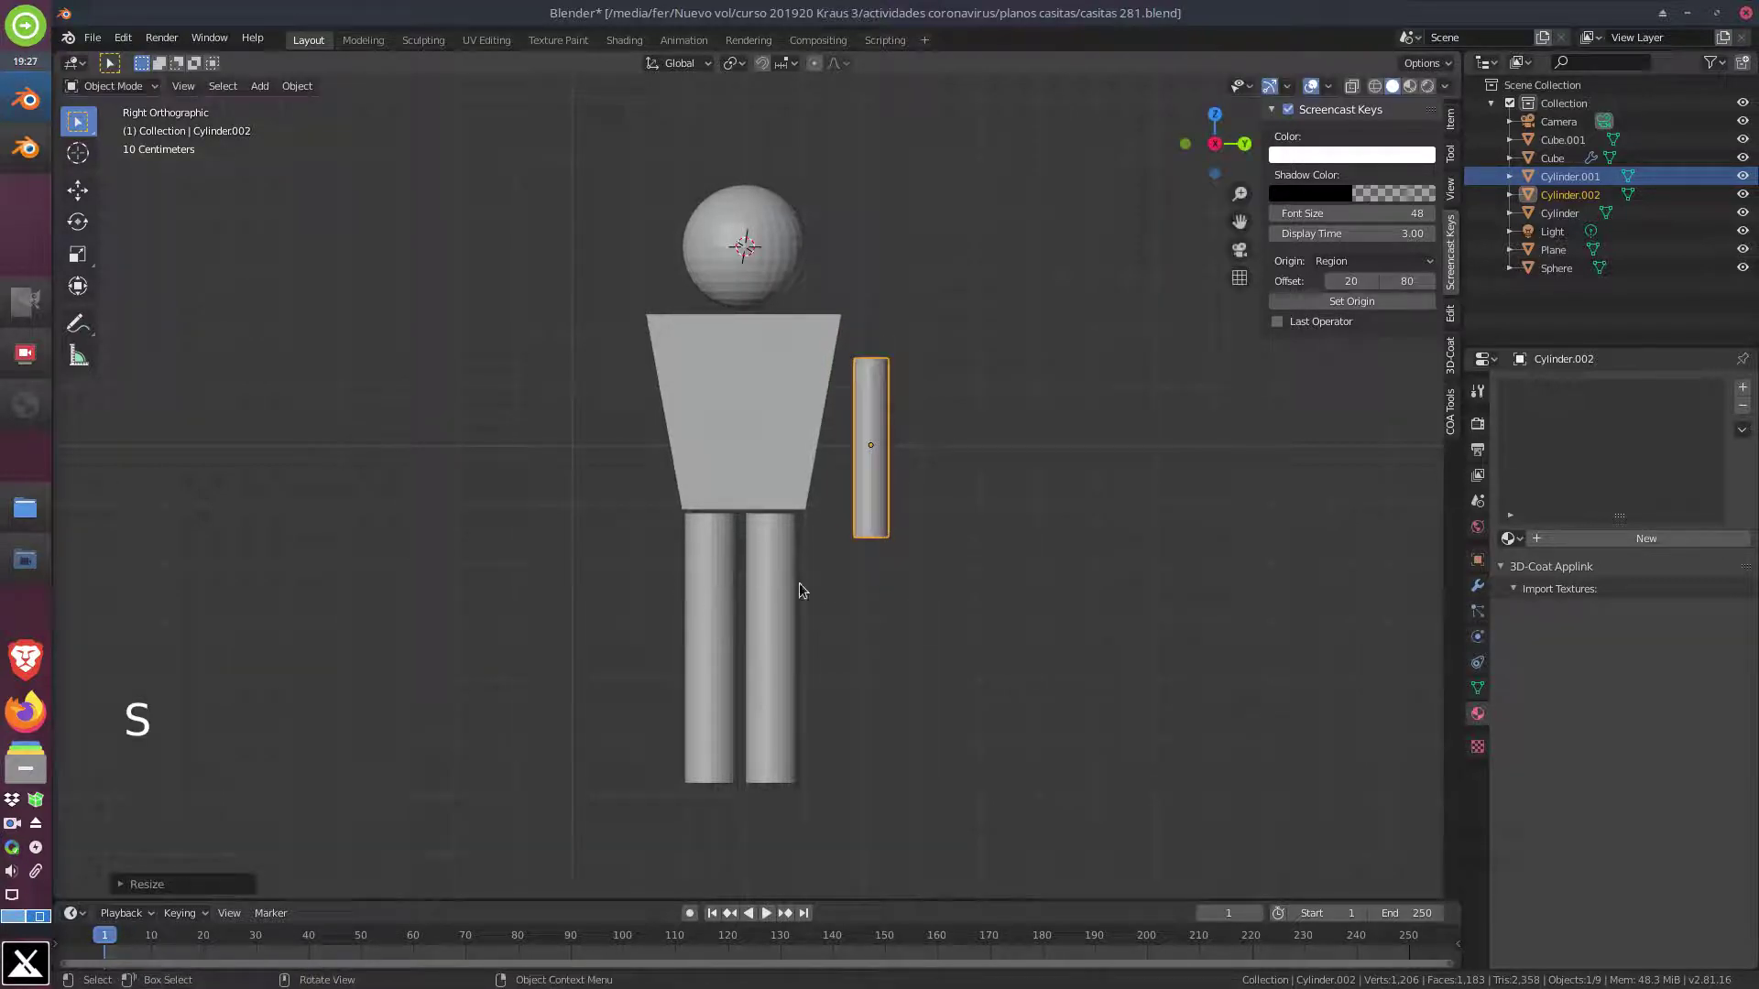
scroll(down, 3)
scroll(up, 3)
middle_click(812, 567)
key(g)
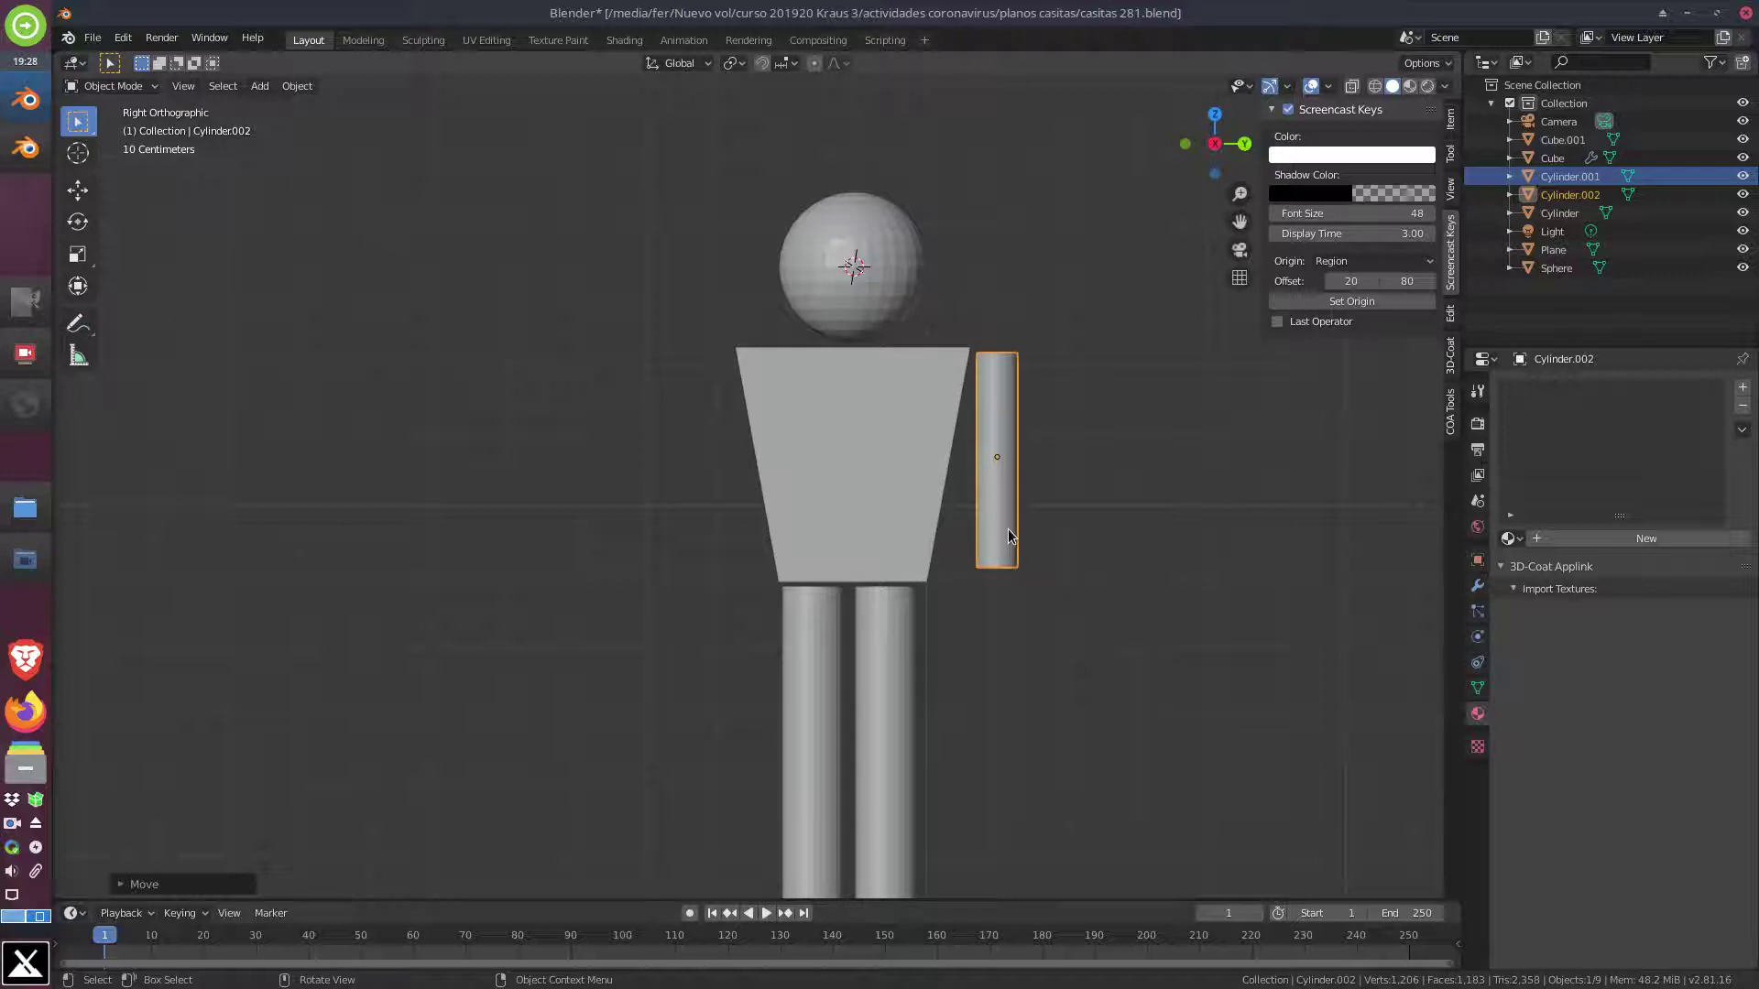
key(s)
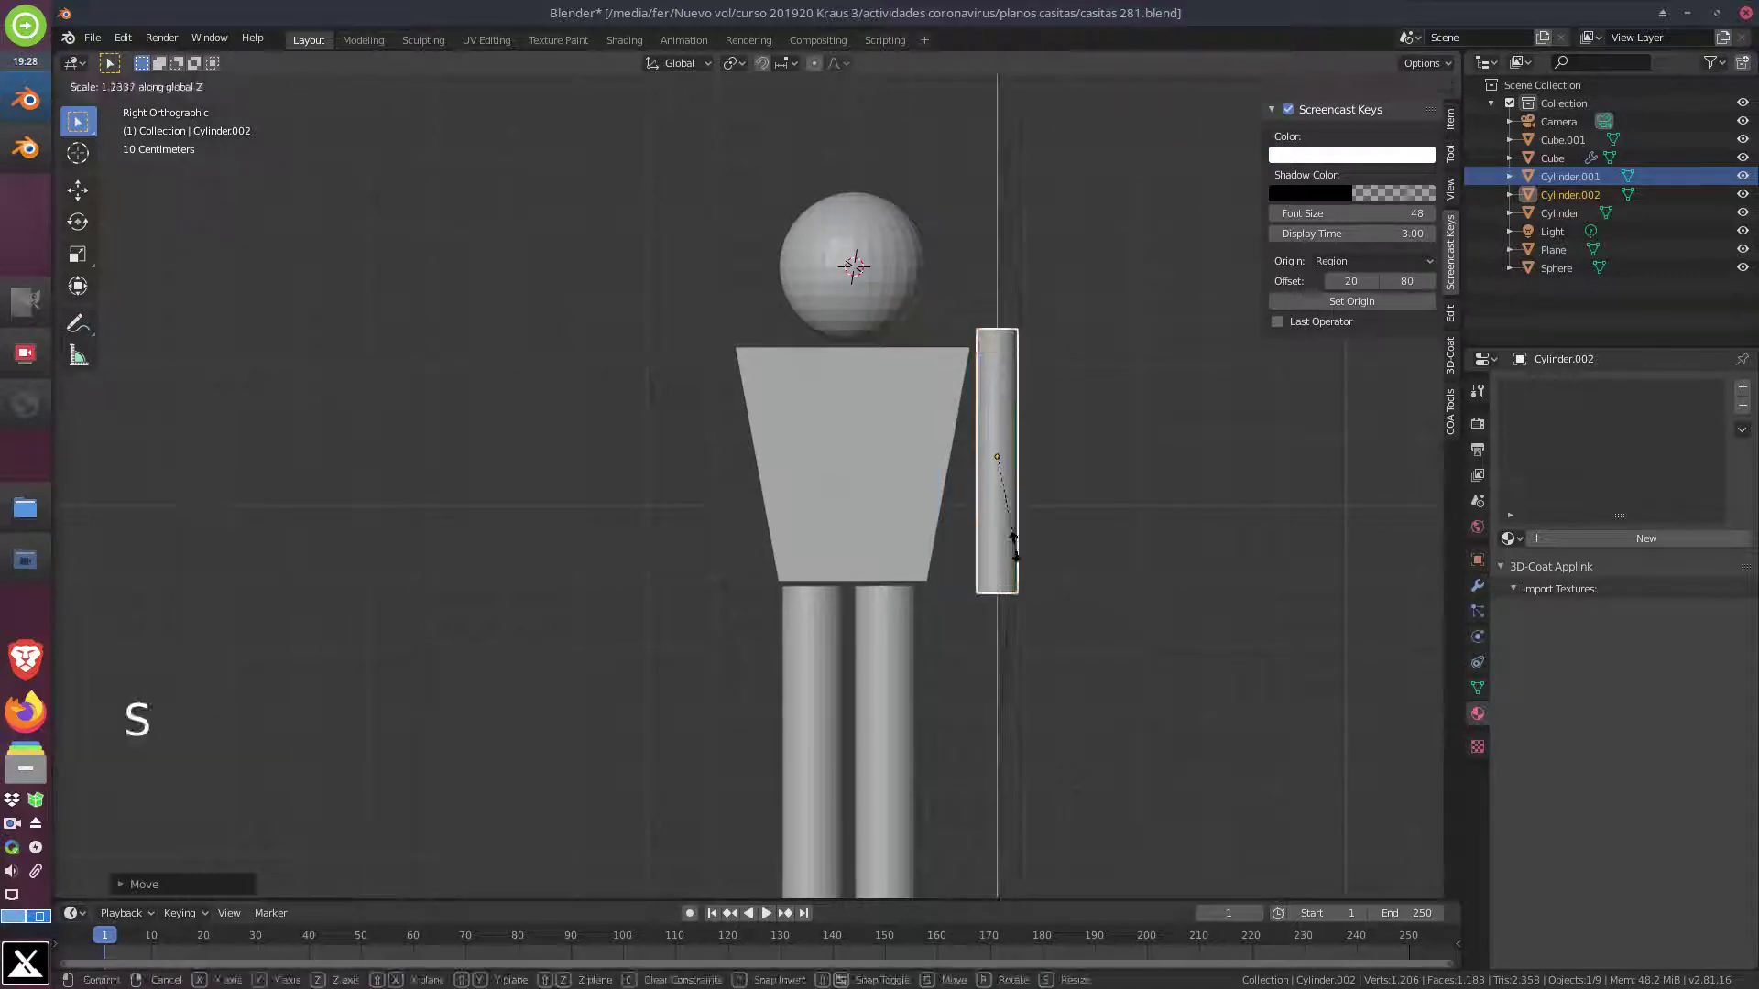
scroll(down, 3)
key(g)
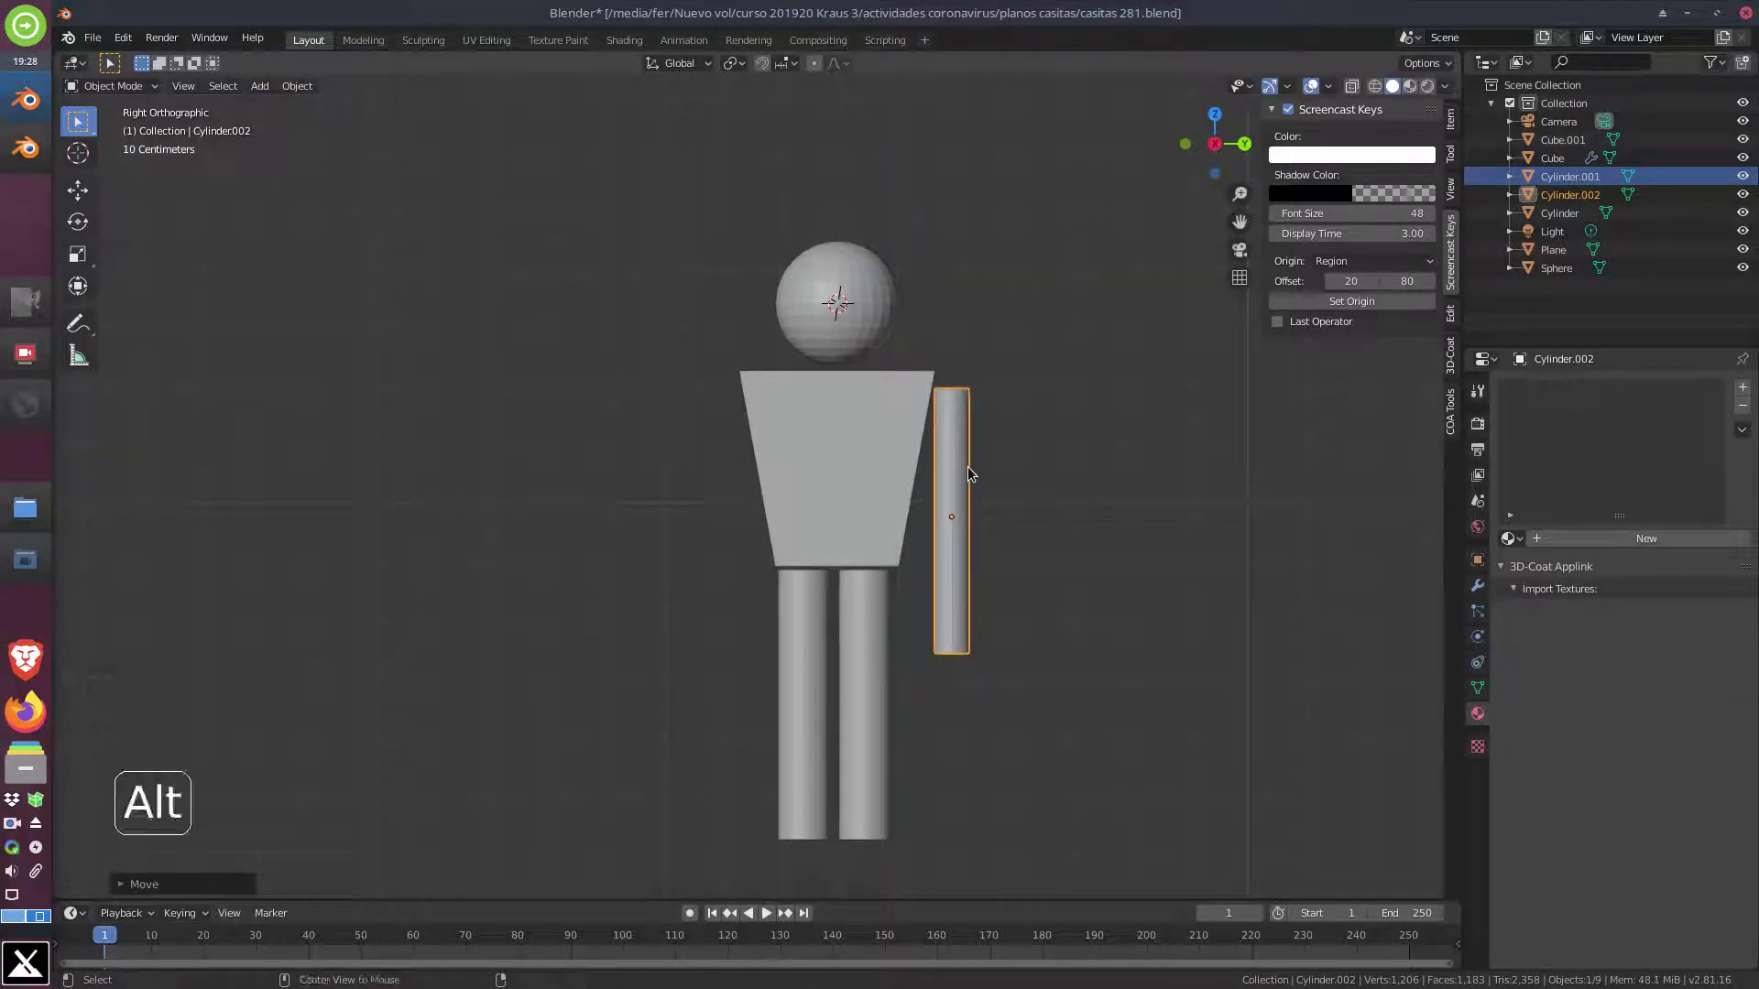
Duplicate the arm as Cylinder.003 for the other side and select the head sphere
key(alt+d)
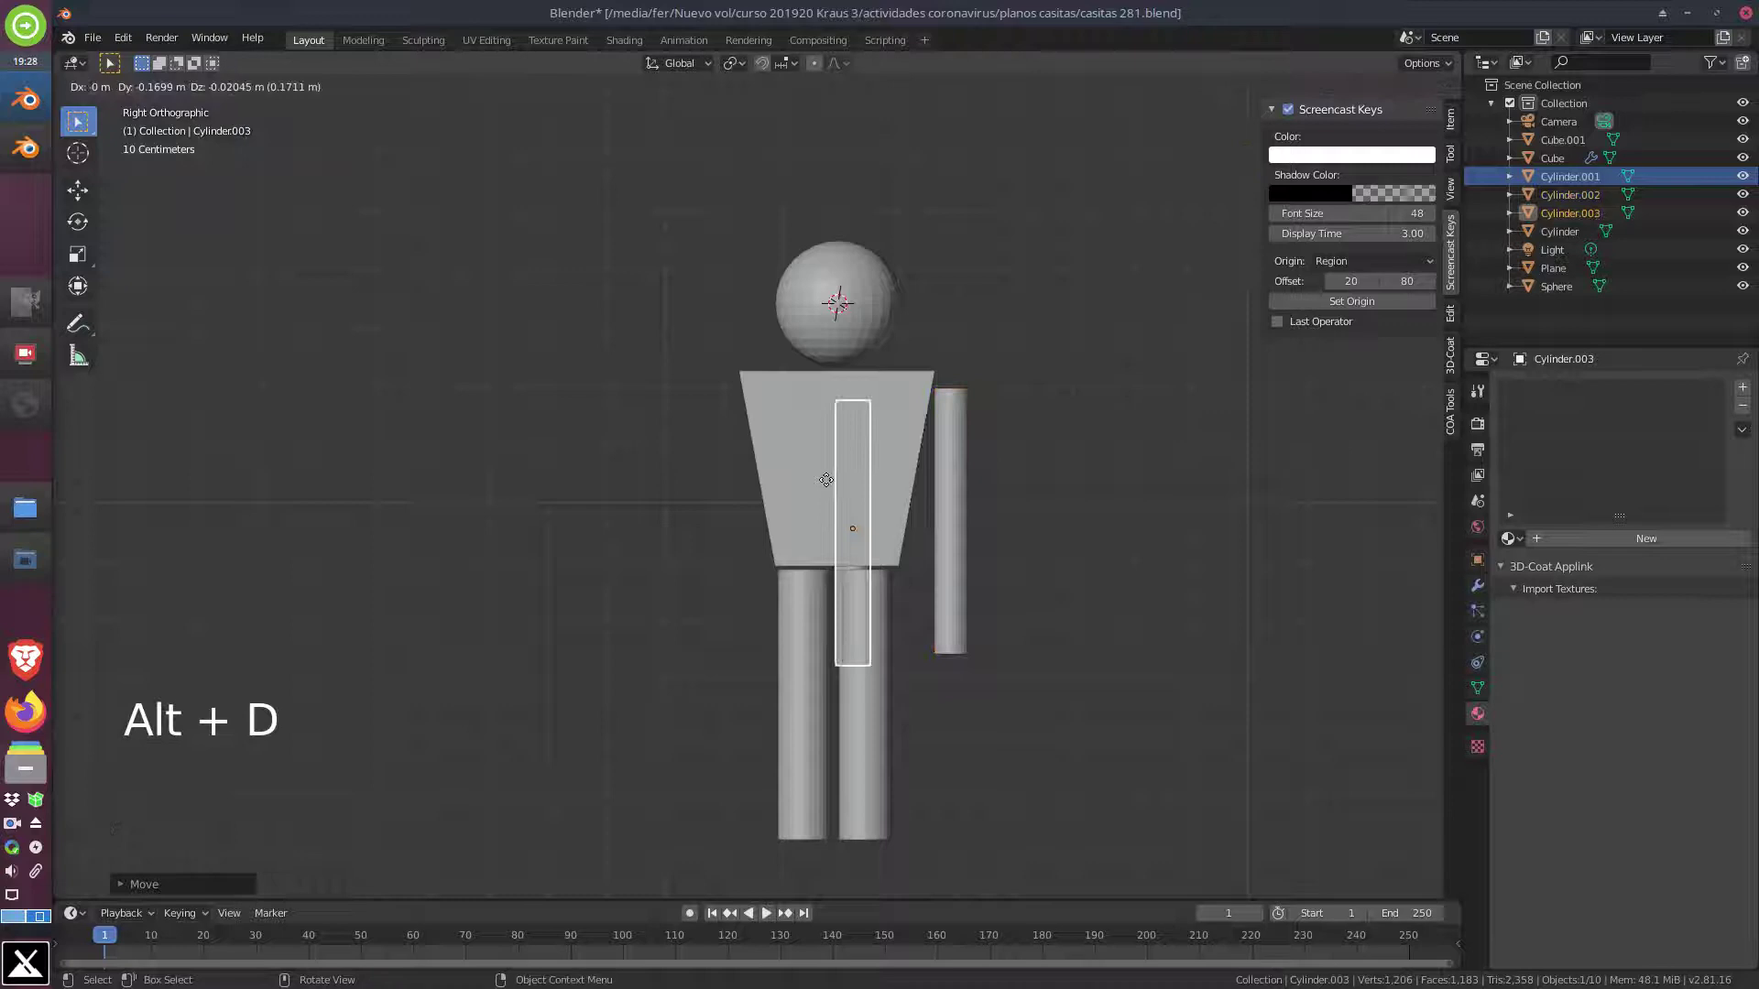
middle_click(731, 504)
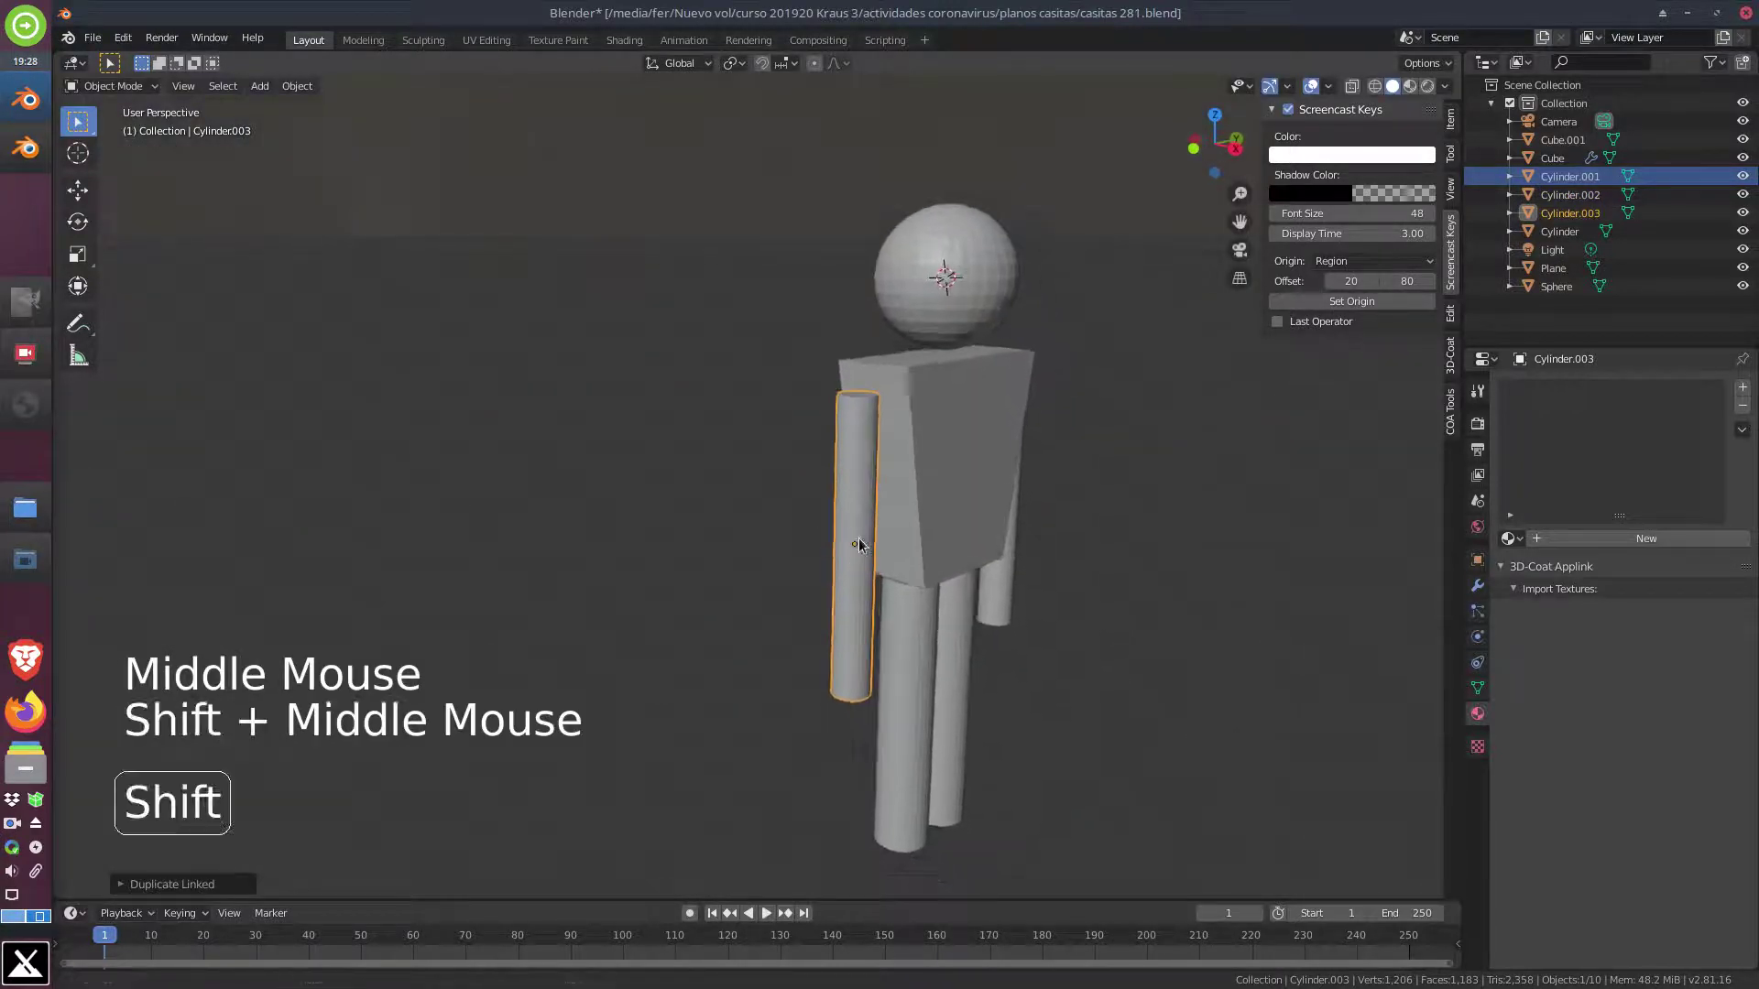
middle_click(1019, 529)
click(883, 282)
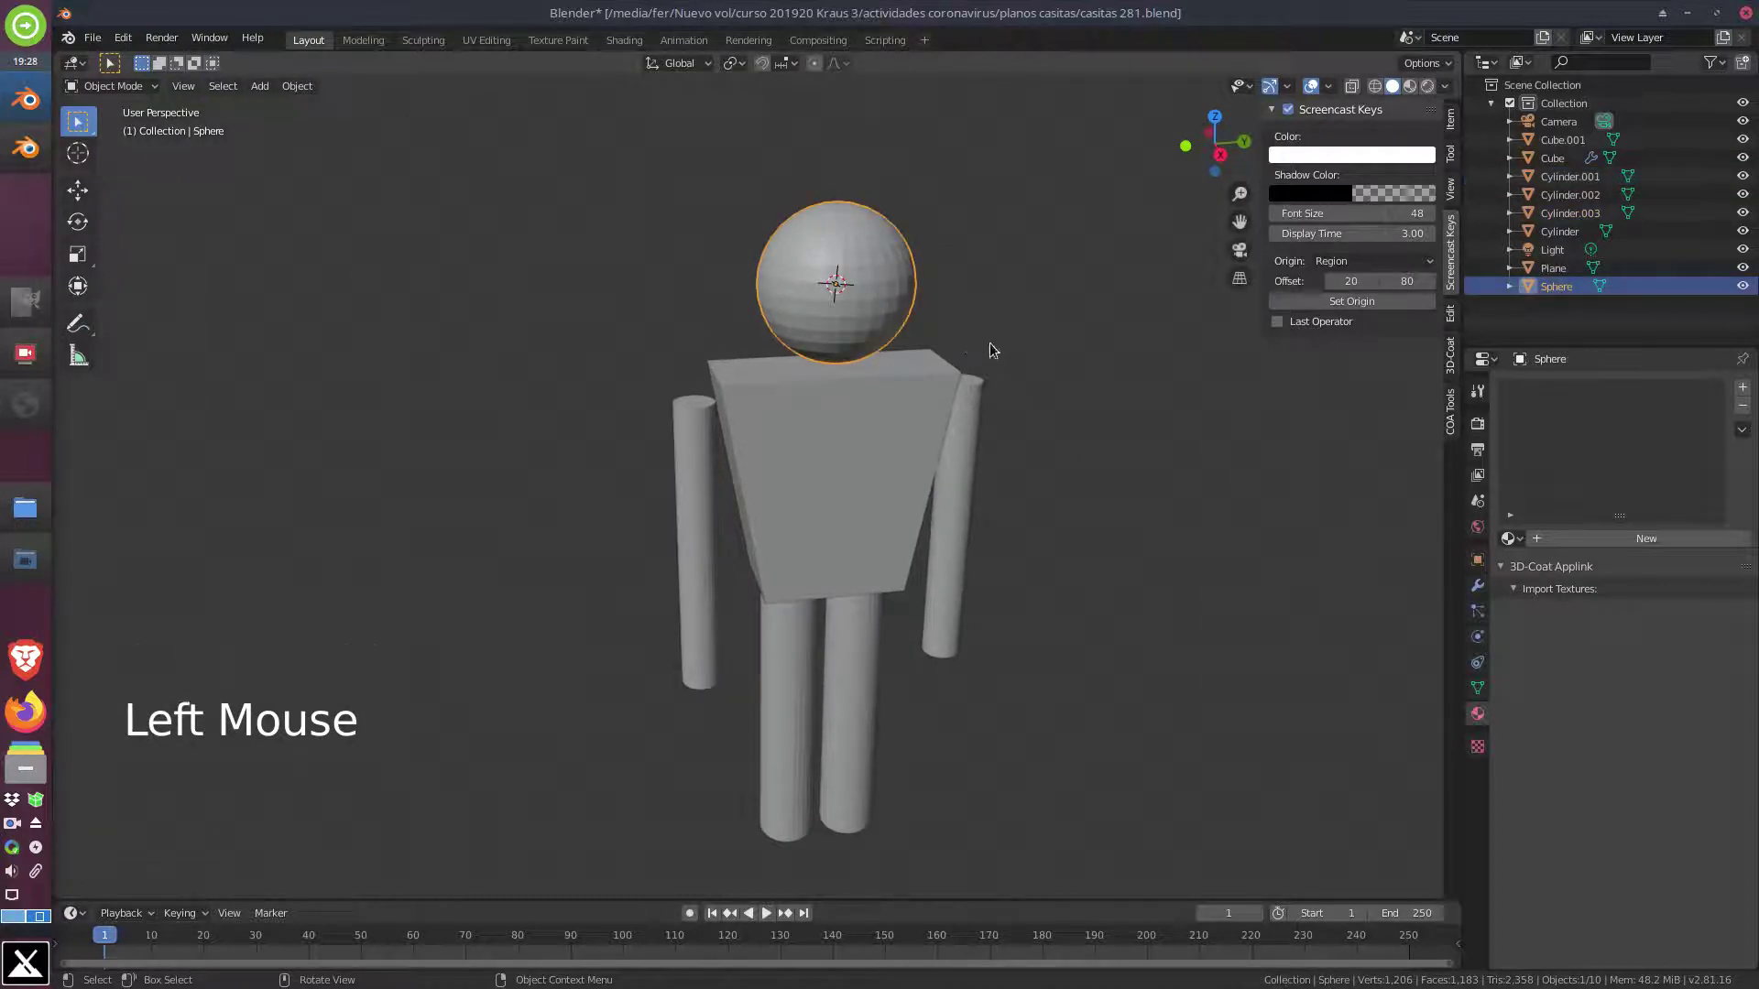
Navigate the view from above the street to locate the figure
key(KP_7)
scroll(down, 3)
middle_click(904, 671)
scroll(down, 3)
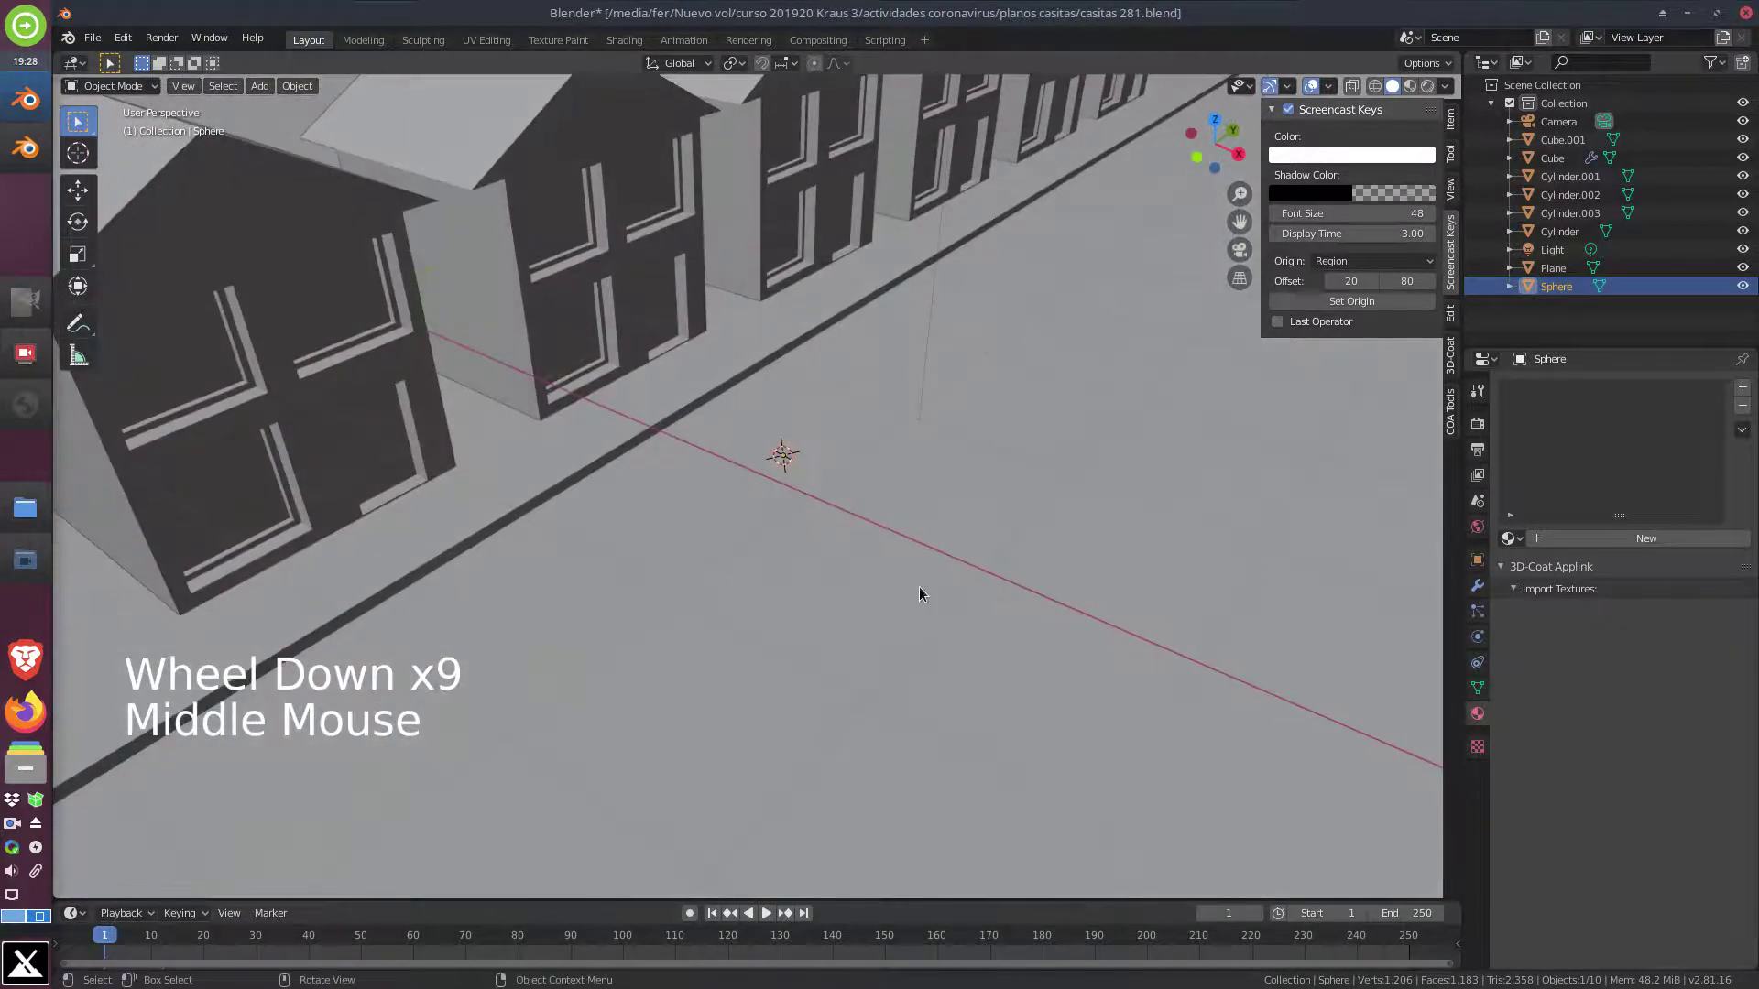
middle_click(936, 593)
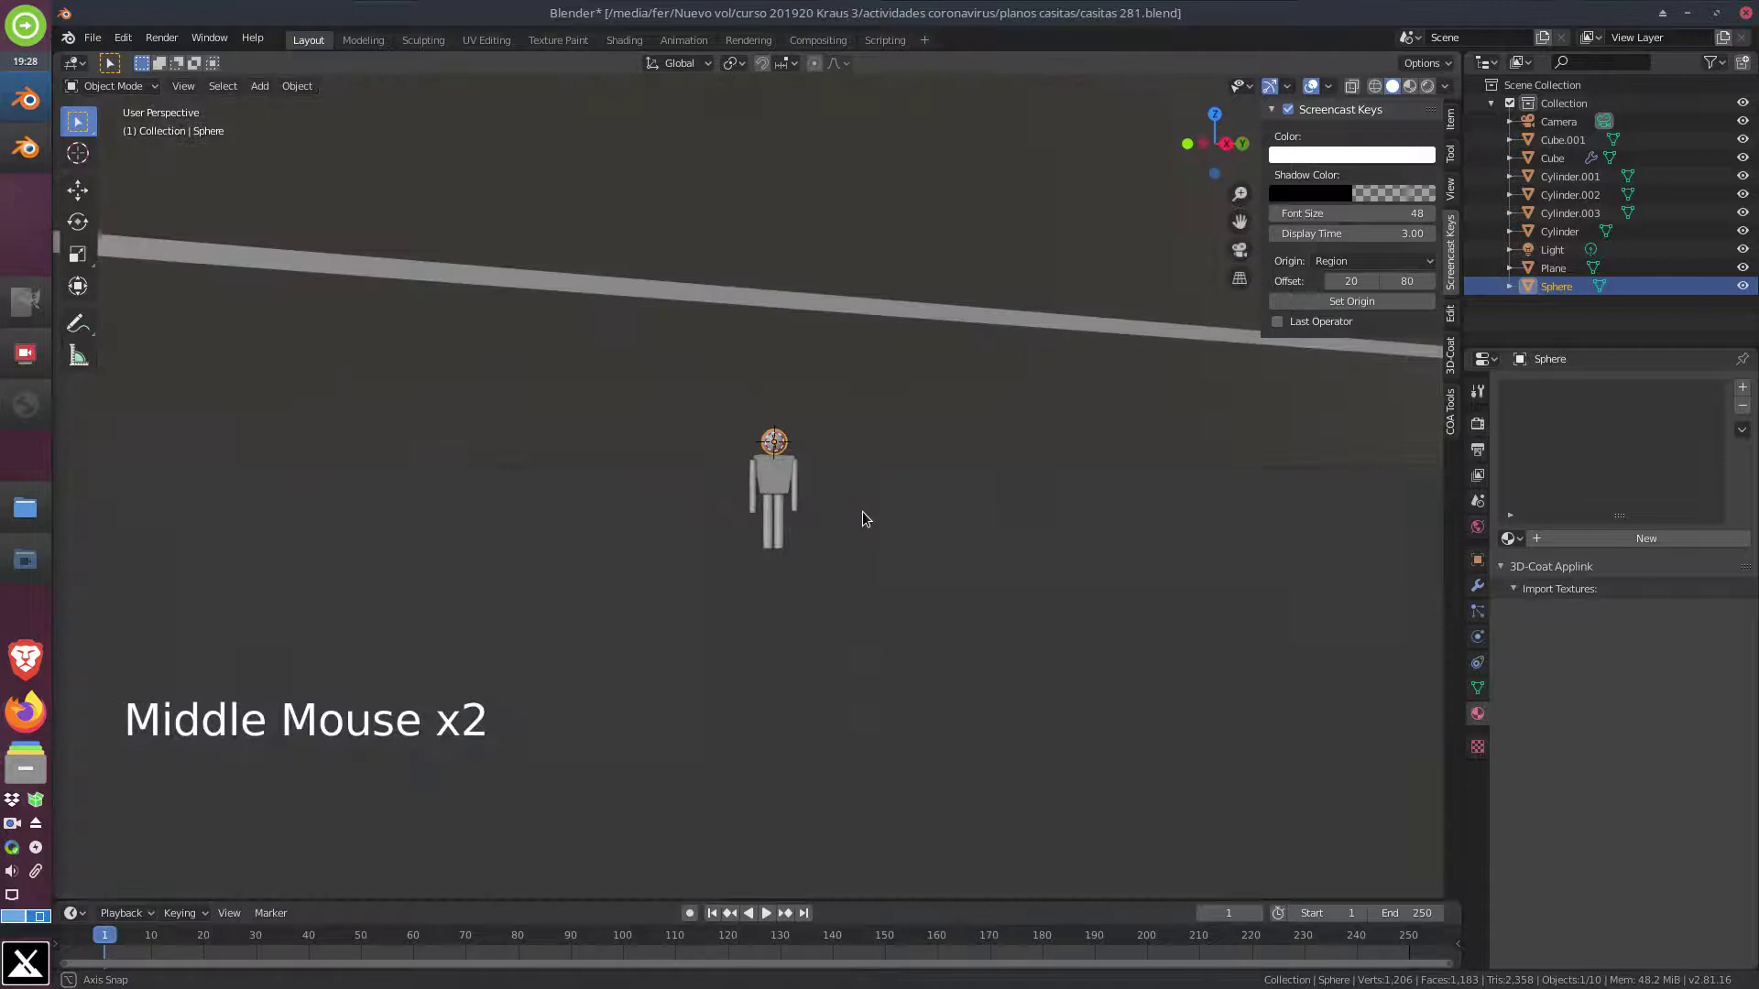
scroll(up, 3)
scroll(up, 3)
middle_click(821, 512)
Add the figure's sphere, cube and cylinder parts to one selection and view it from the right side
click(734, 523)
click(804, 473)
click(829, 591)
click(780, 607)
key(KP_3)
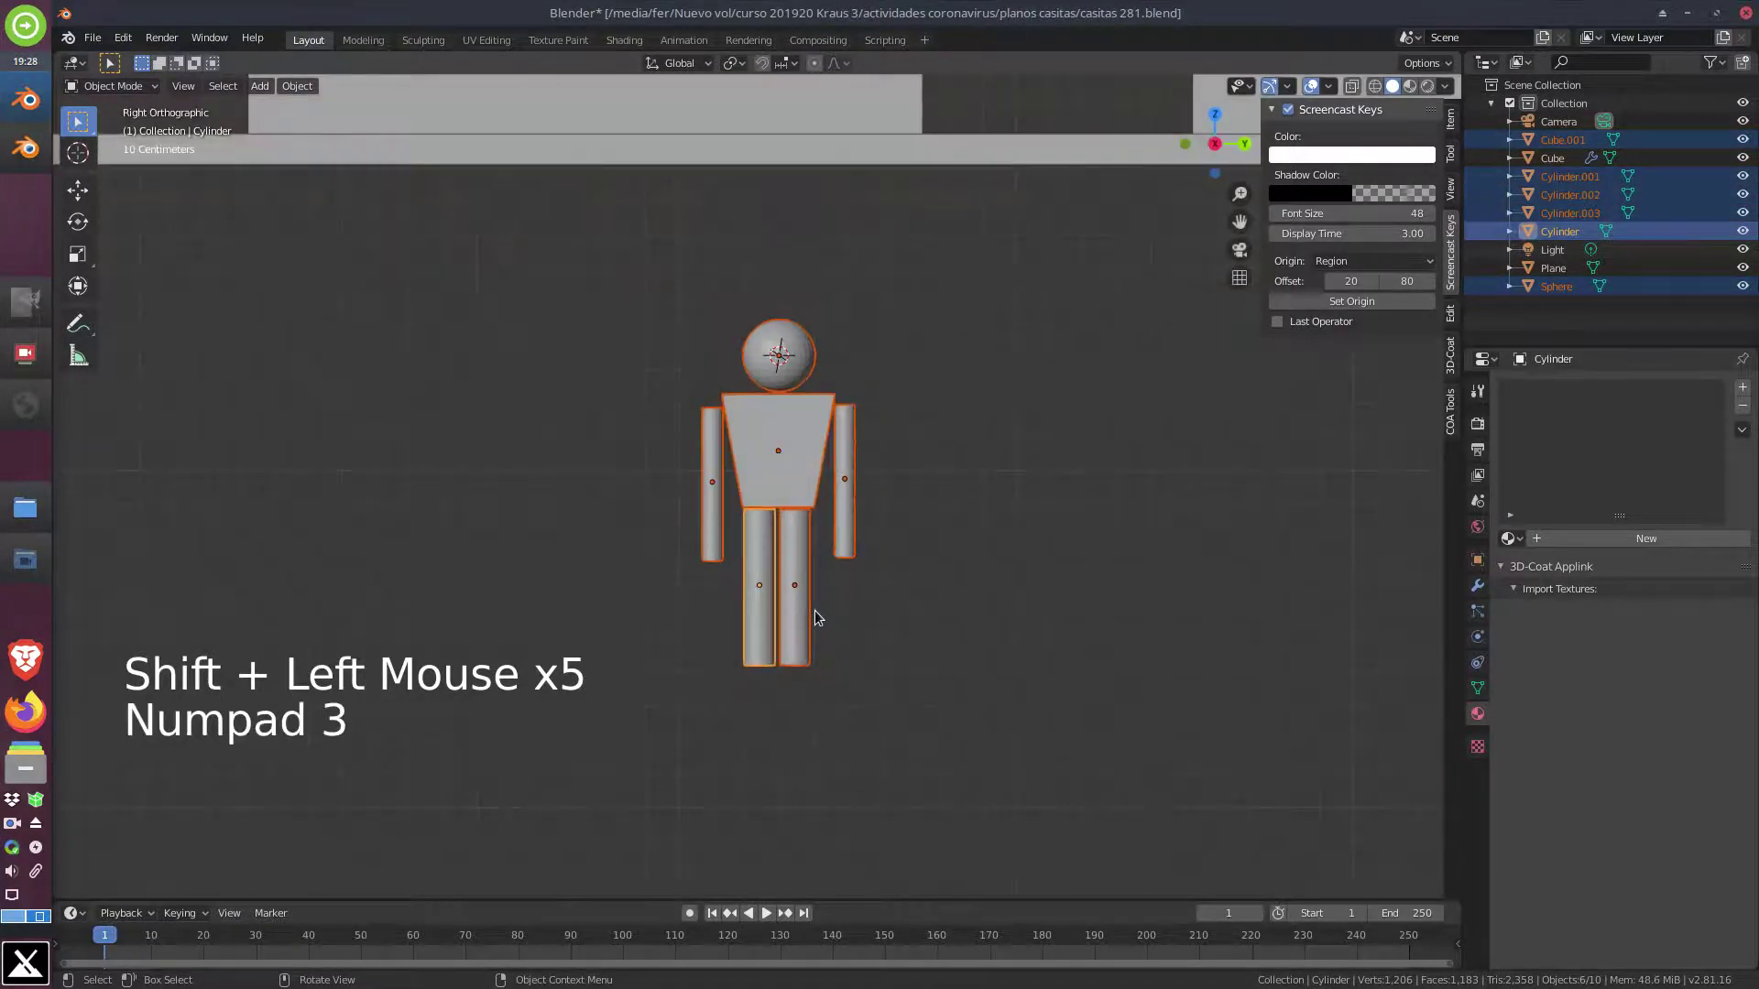
Move the whole figure toward the houses, checking its position from several angles
scroll(down, 3)
key(g)
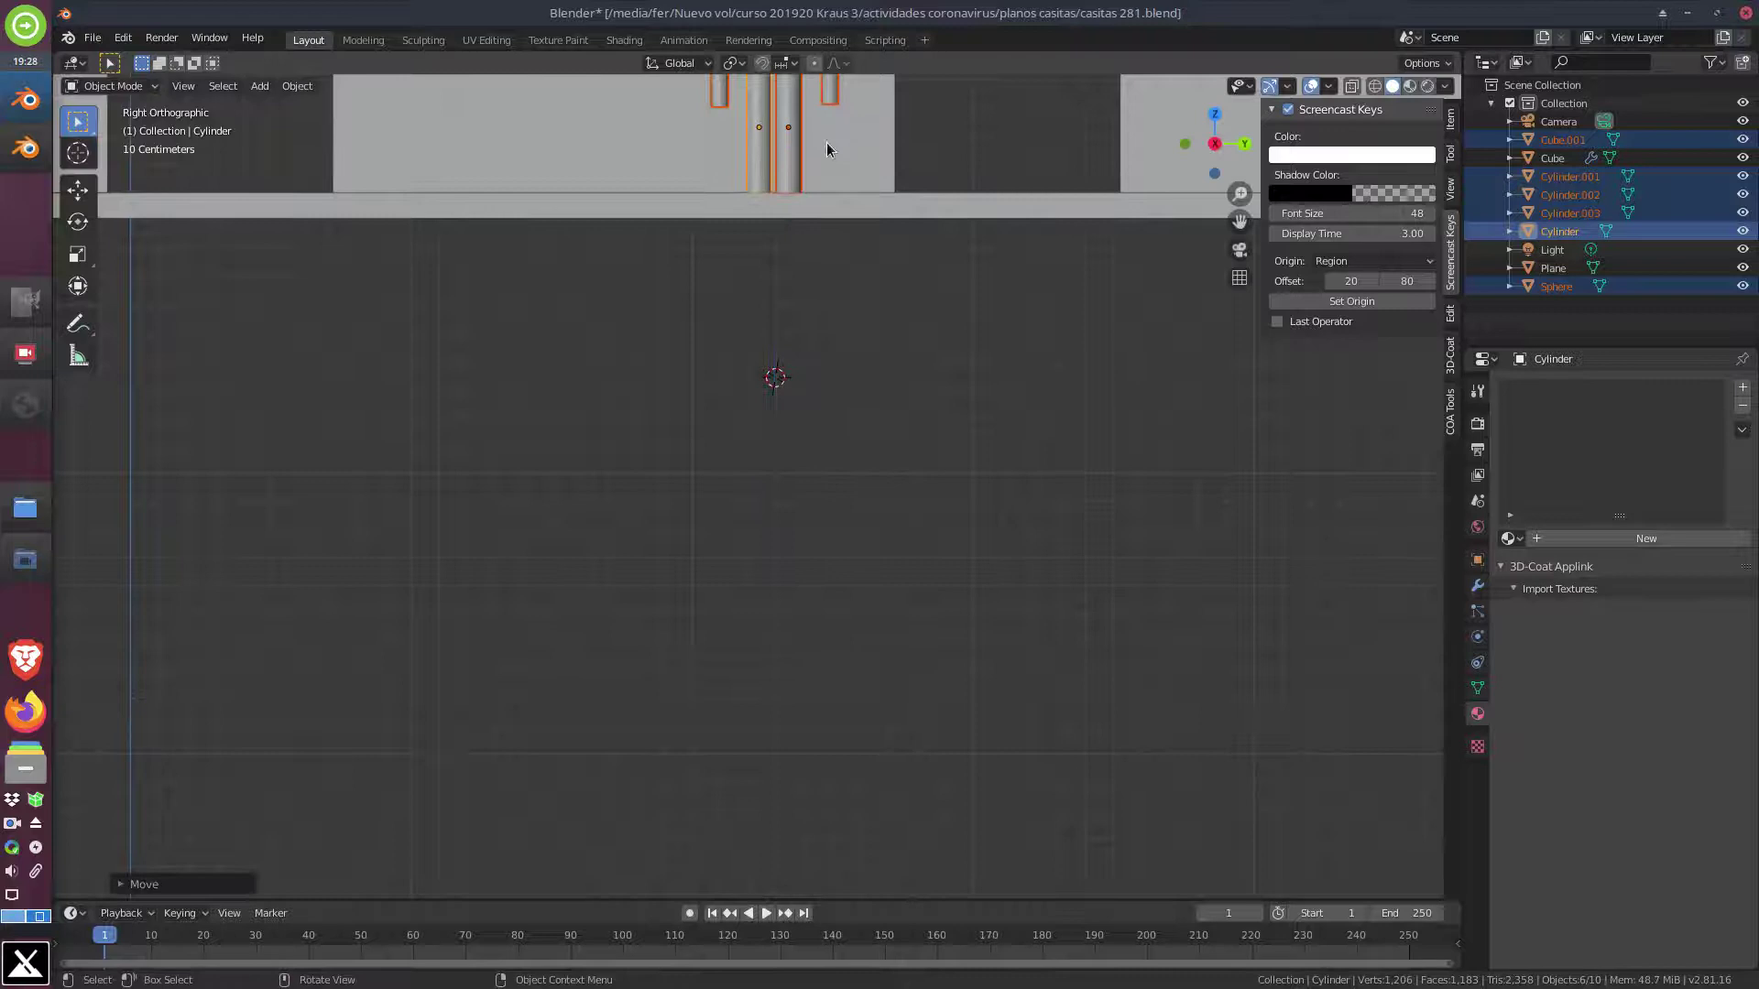
middle_click(738, 327)
scroll(down, 3)
middle_click(838, 376)
scroll(up, 3)
middle_click(800, 481)
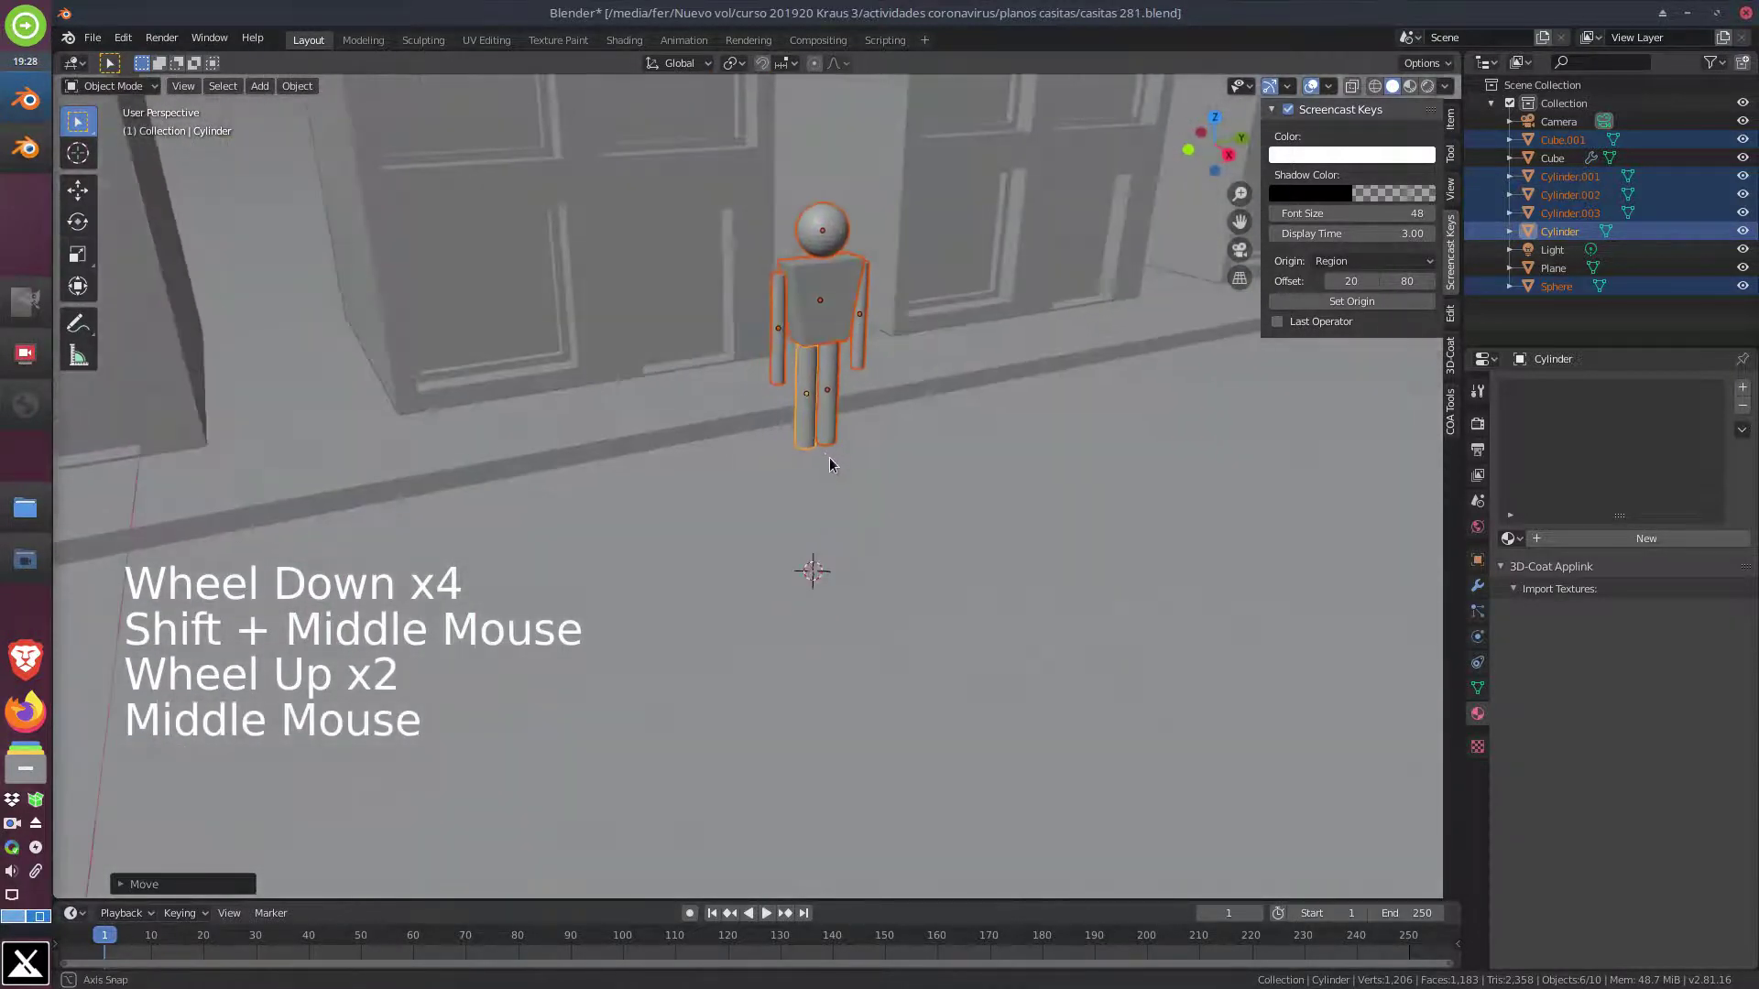
scroll(up, 3)
middle_click(941, 365)
middle_click(881, 511)
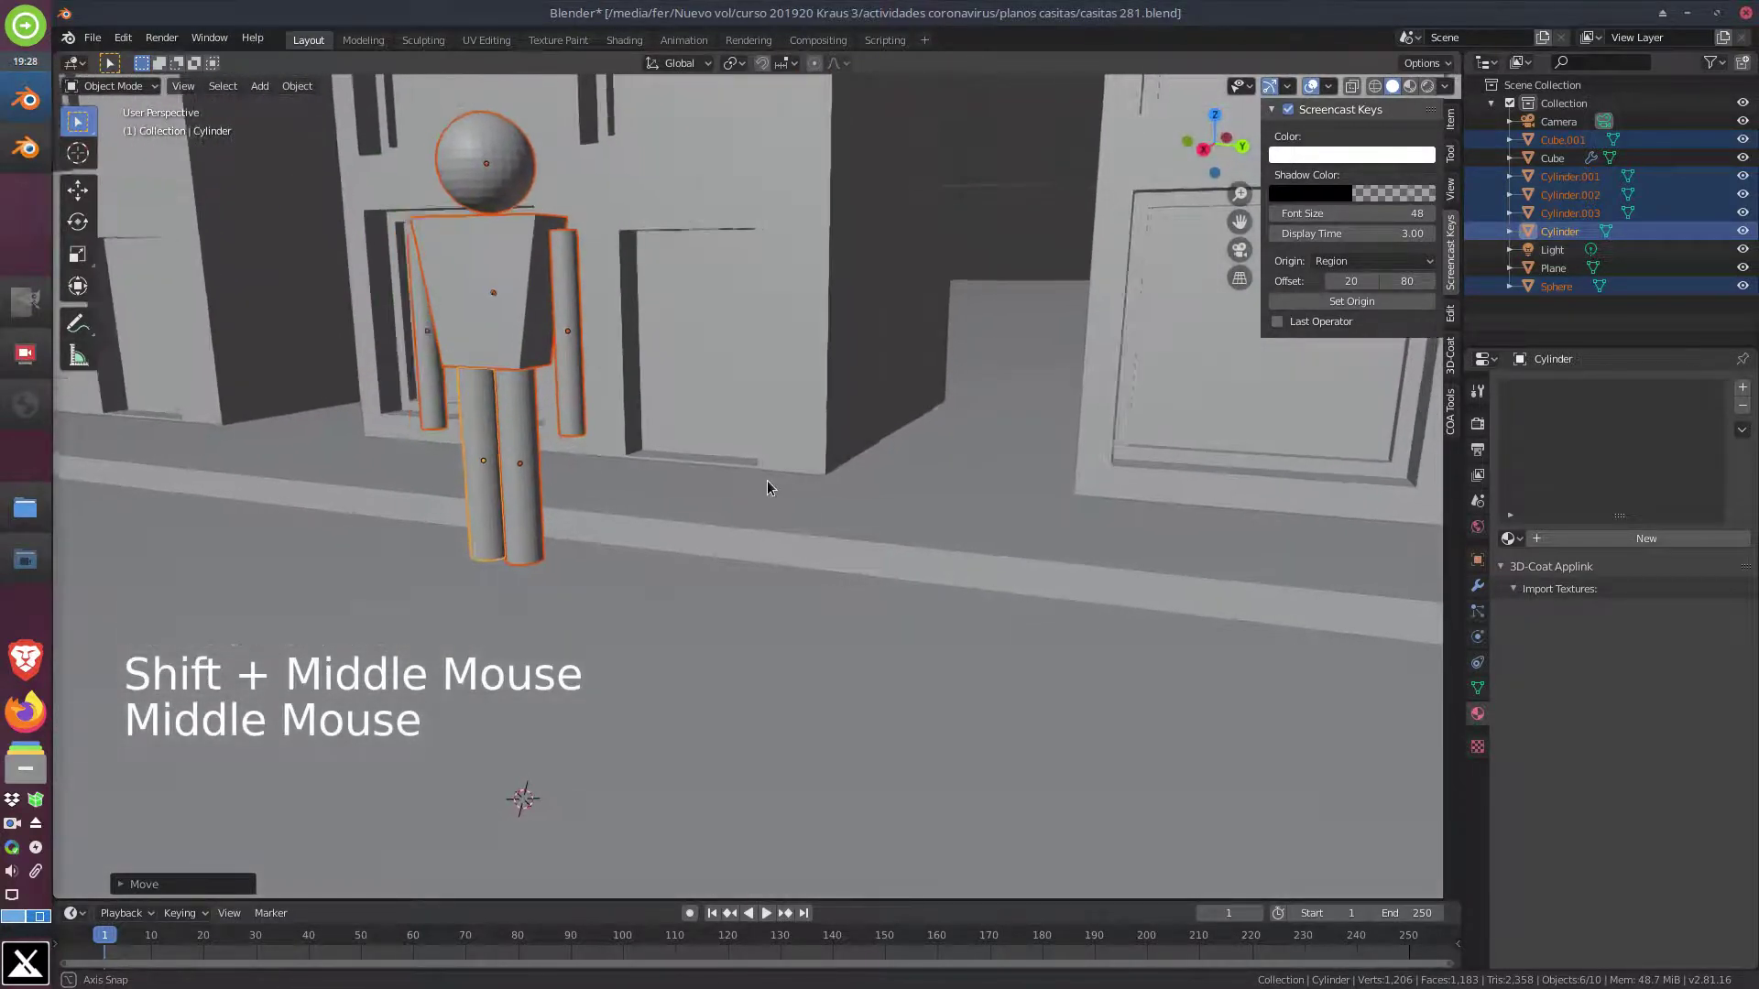
middle_click(634, 419)
Reposition the figure on the sidewalk and shrink it to suit the houses, checking in front view
key(g)
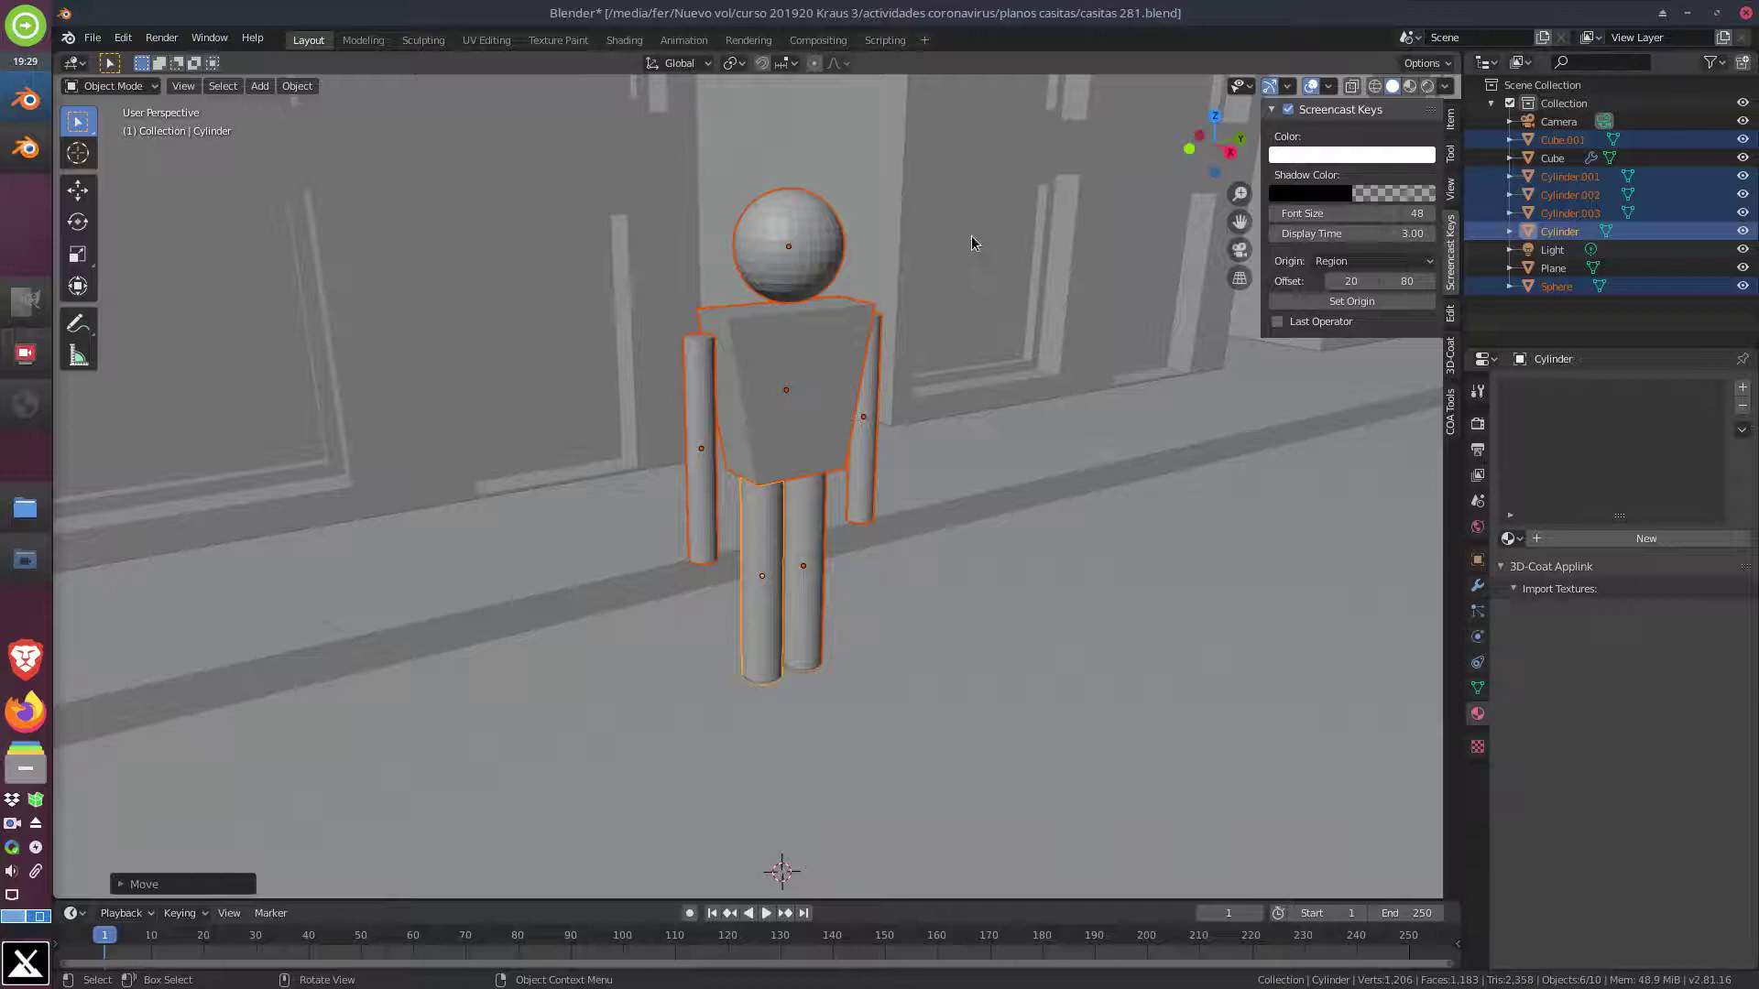
key(s)
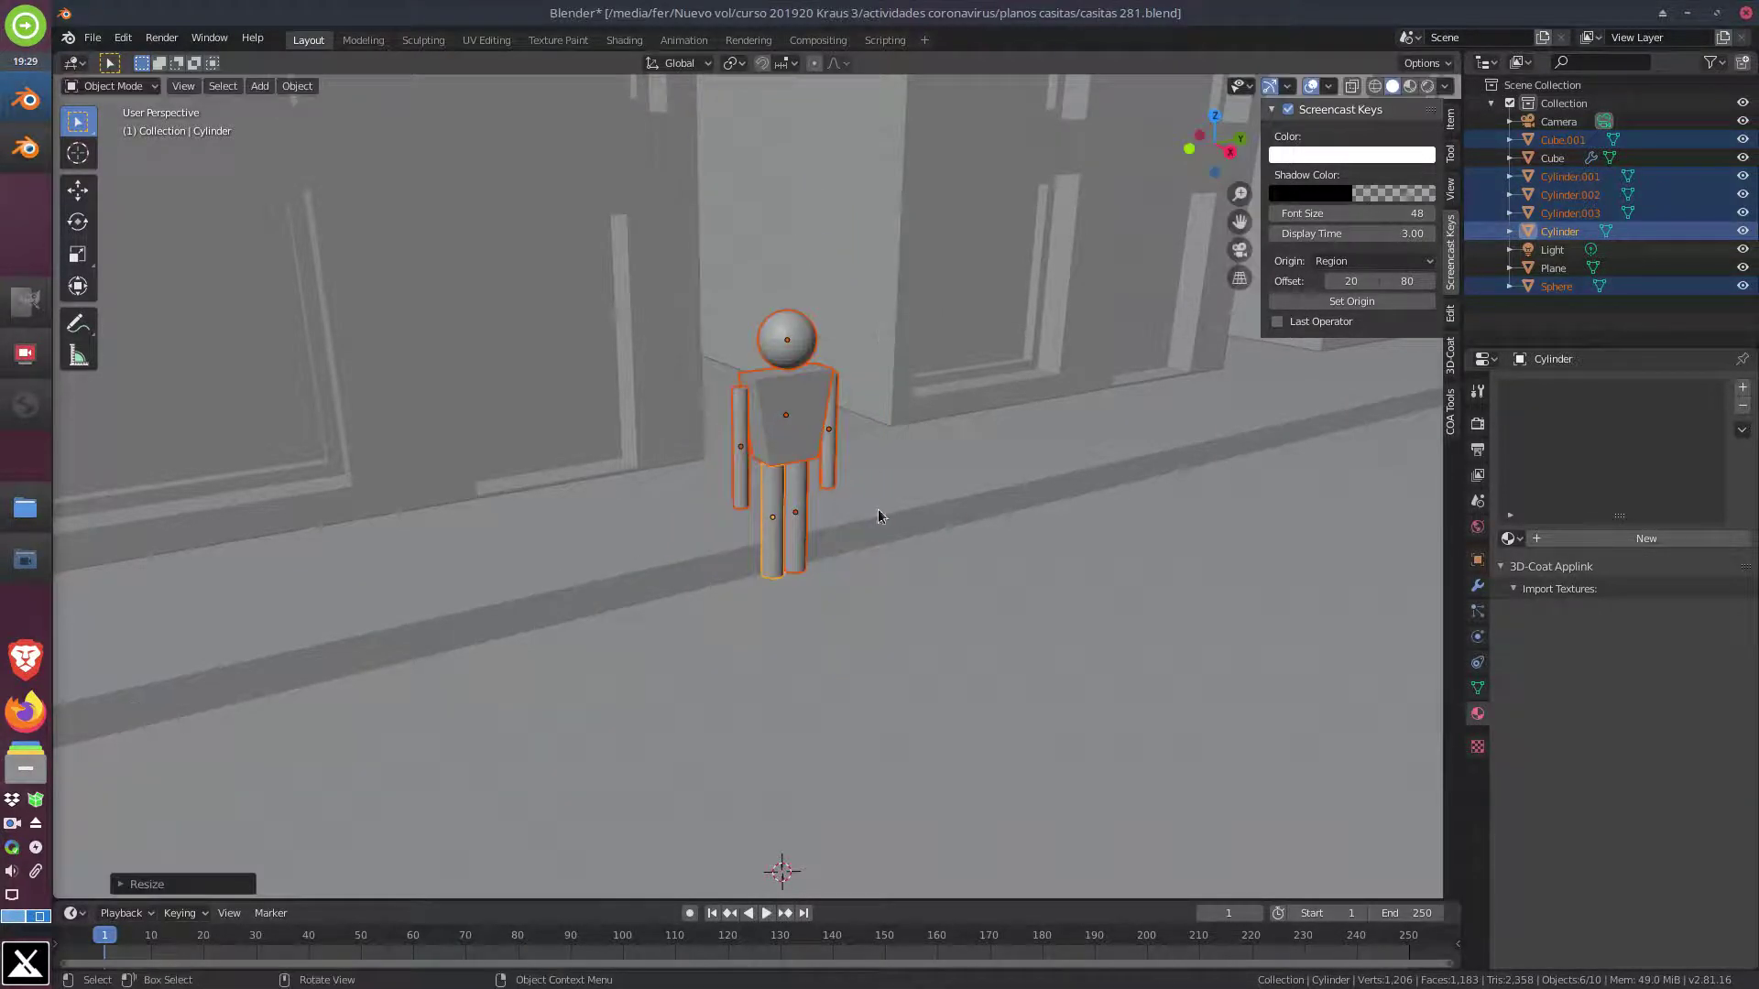
key(KP_1)
key(KP_3)
key(KP_1)
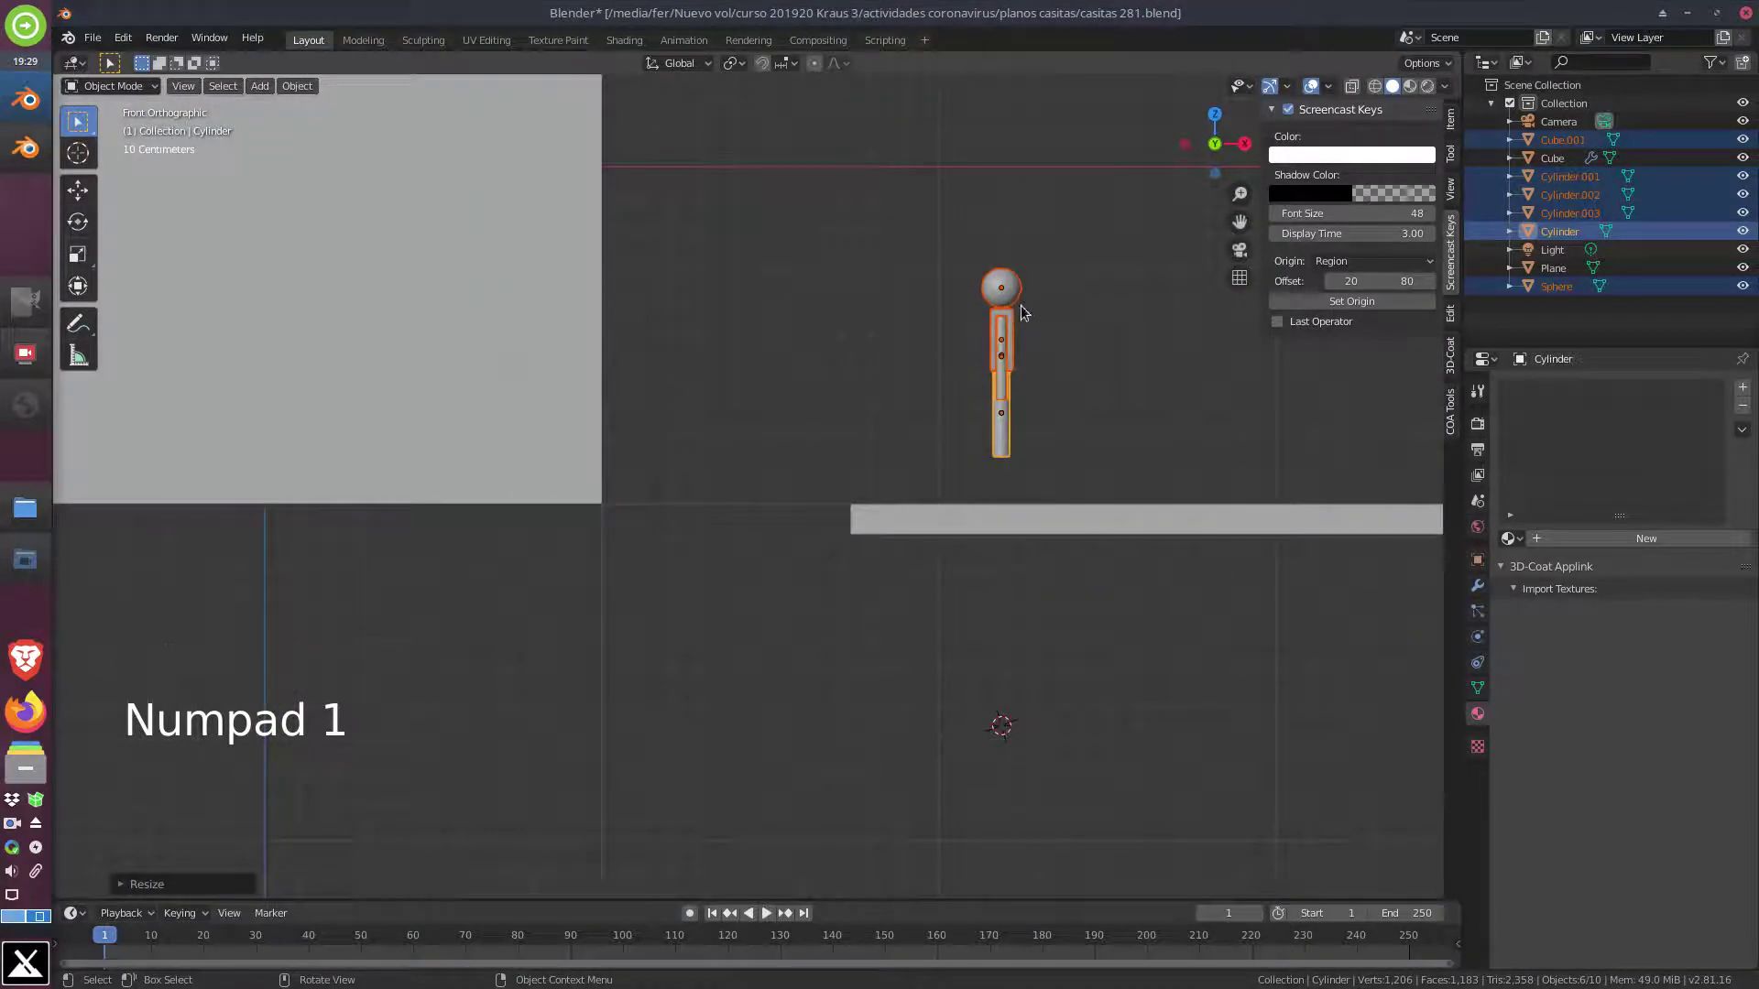
key(g)
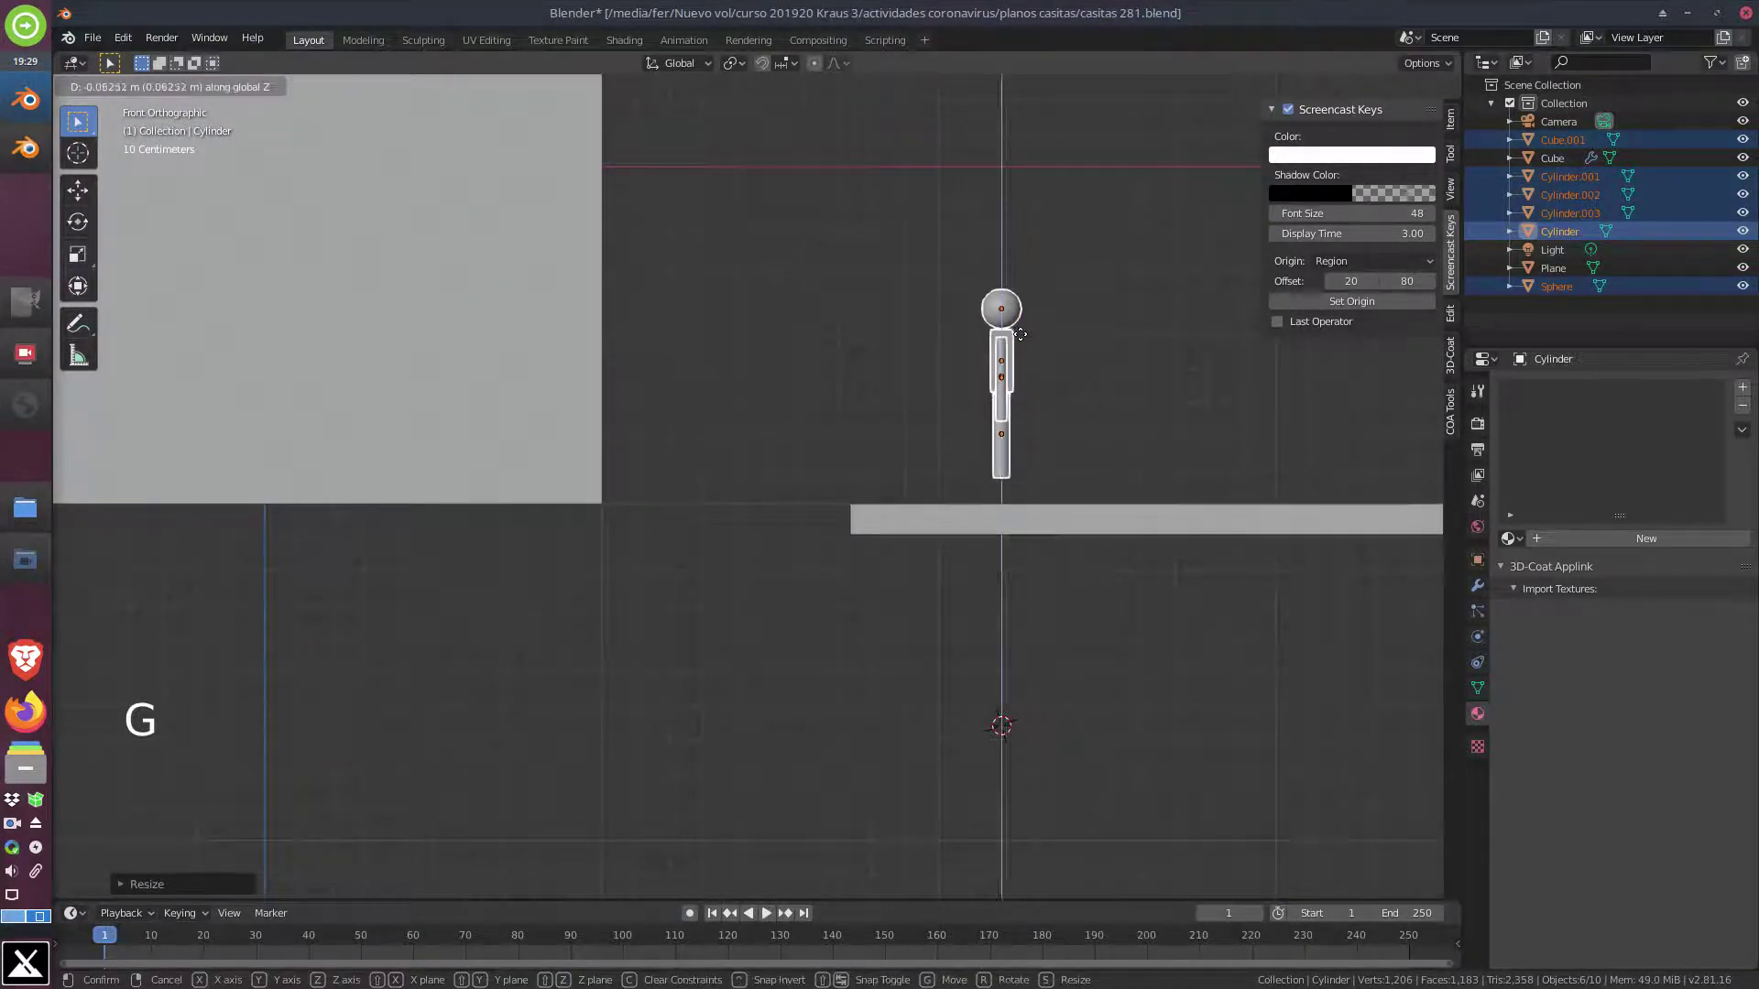
middle_click(1201, 535)
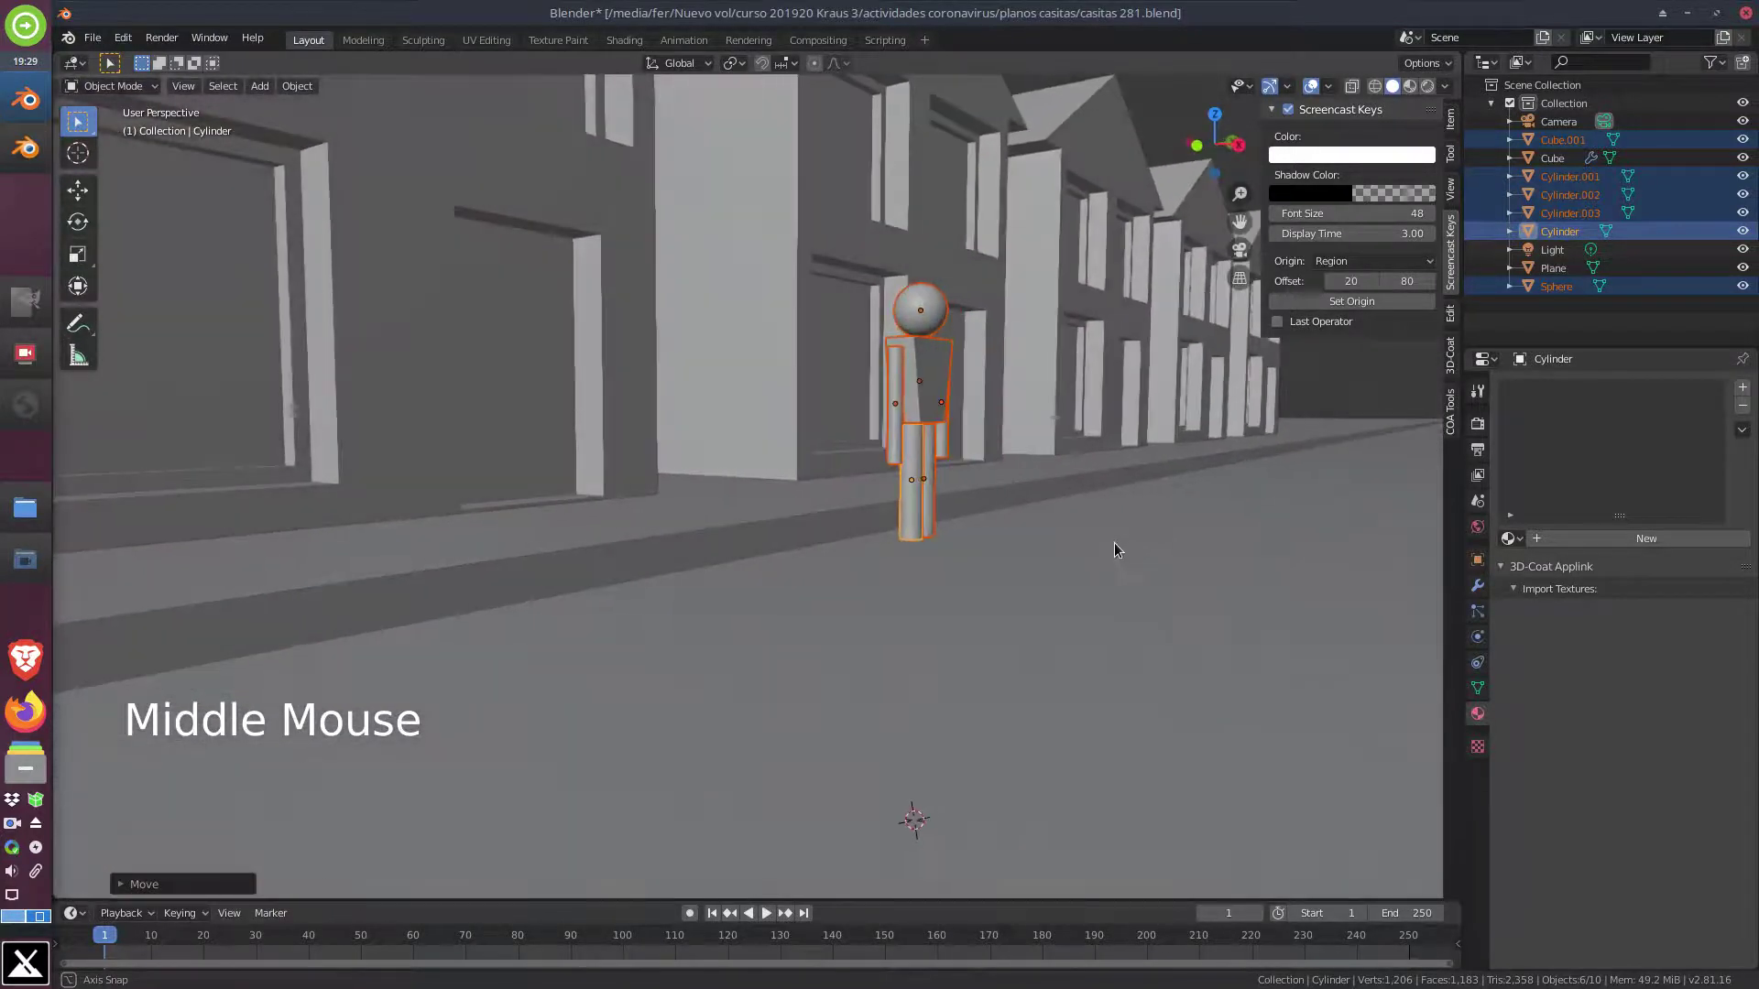
key(KP_1)
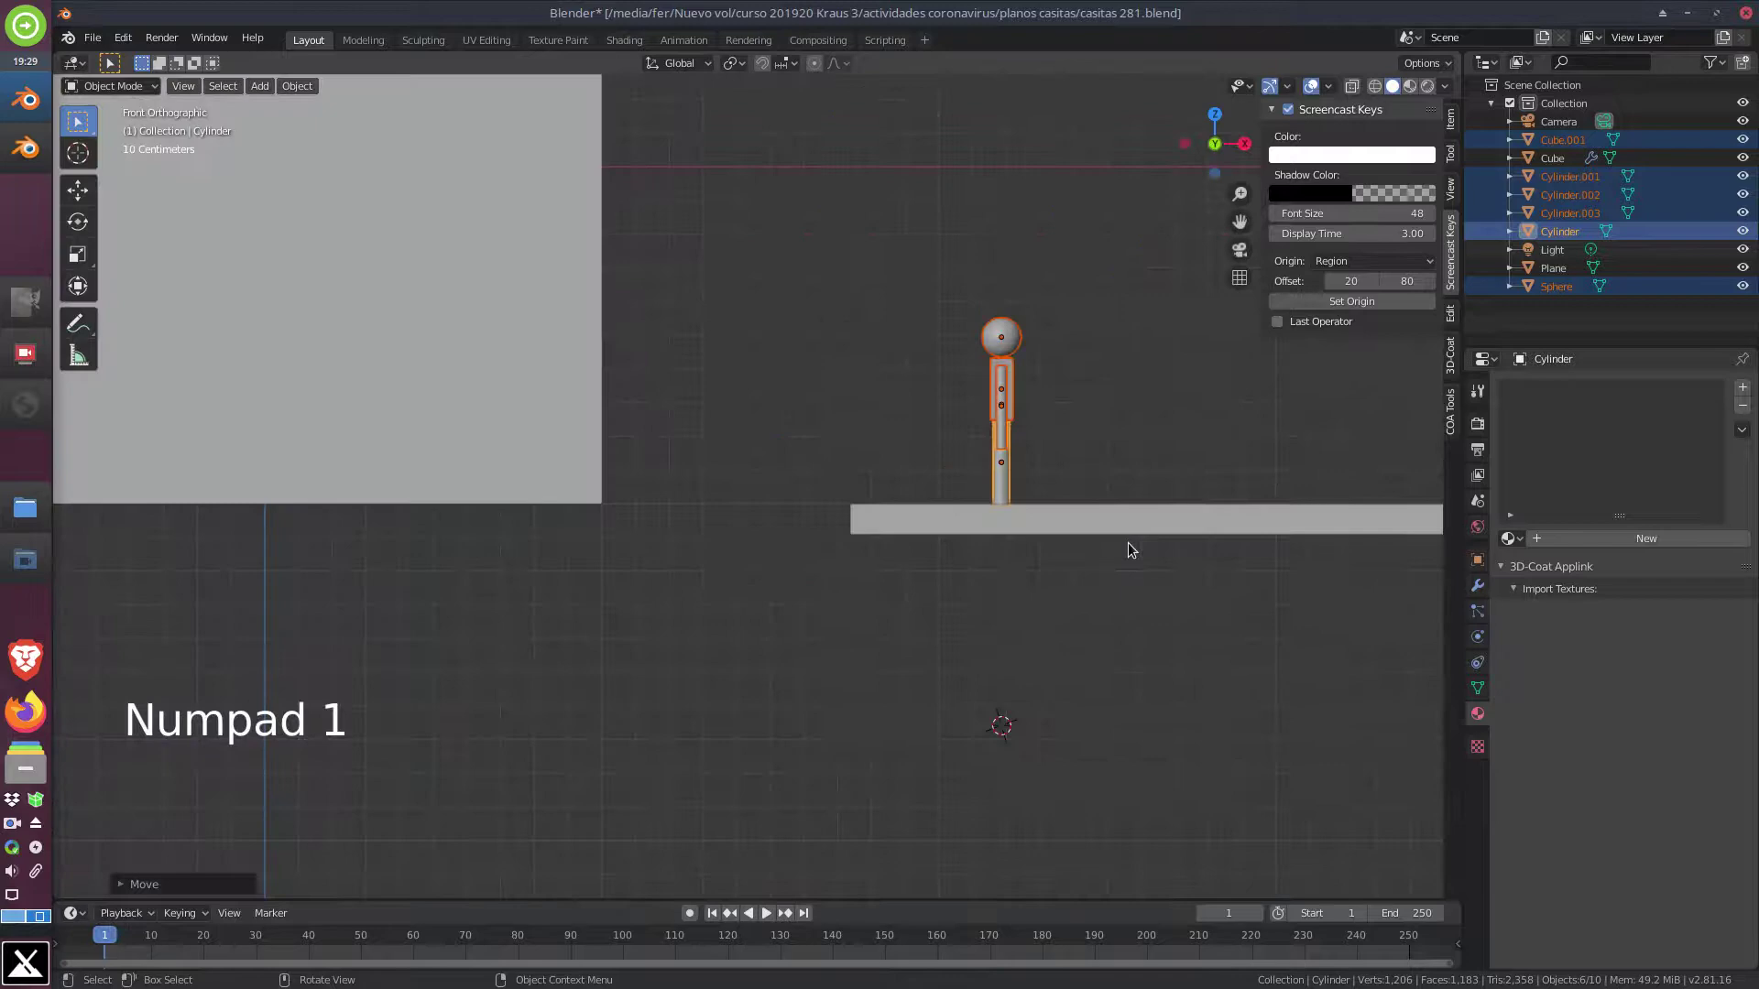
middle_click(1176, 548)
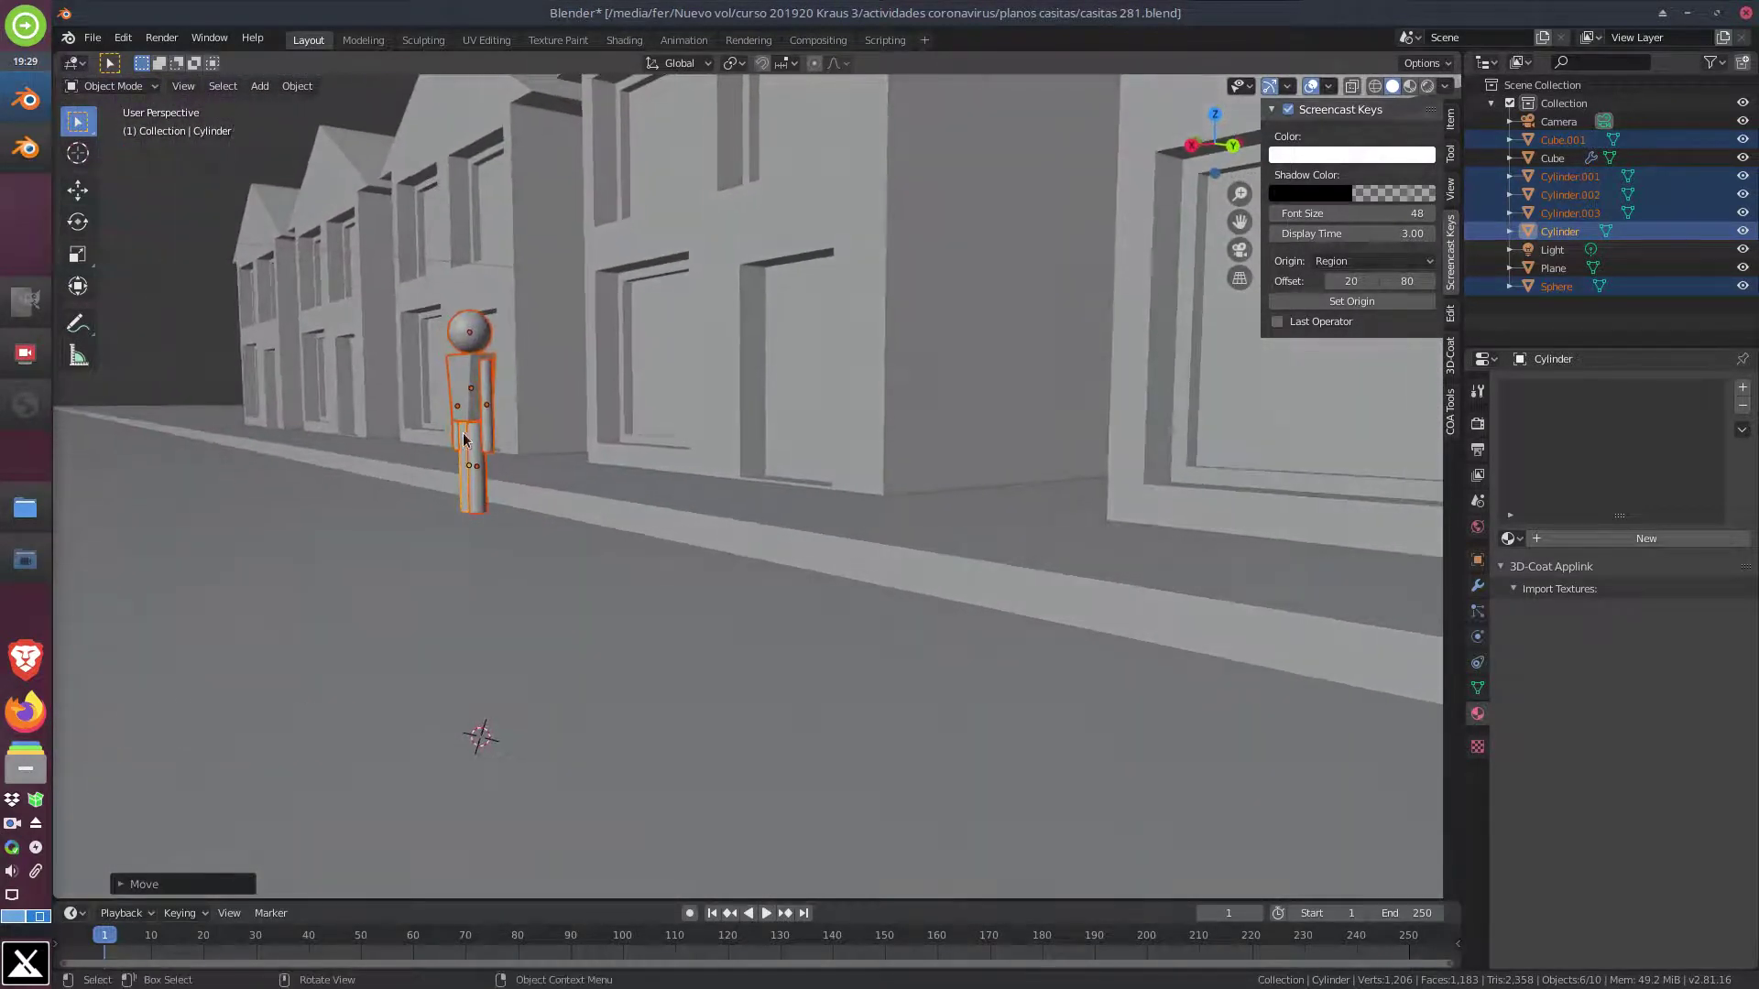
In side view with rendered shading, place the figure in front of the red door and enlarge it slightly
key(g)
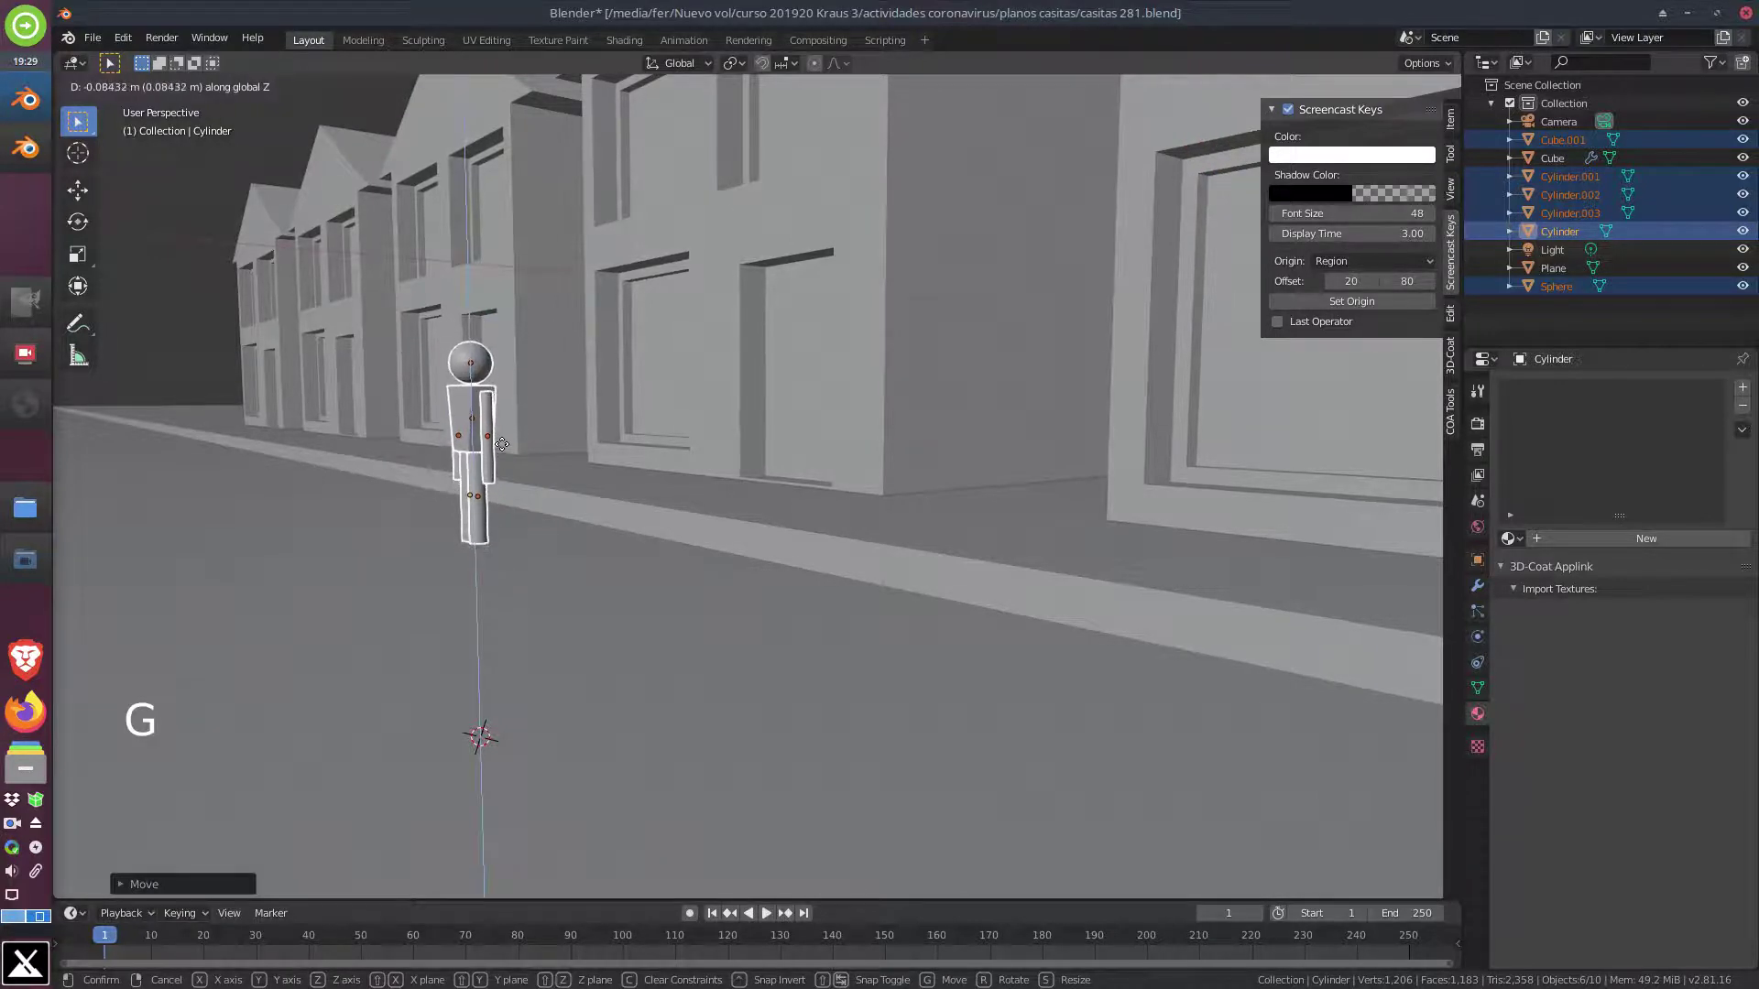
middle_click(511, 473)
key(KP_3)
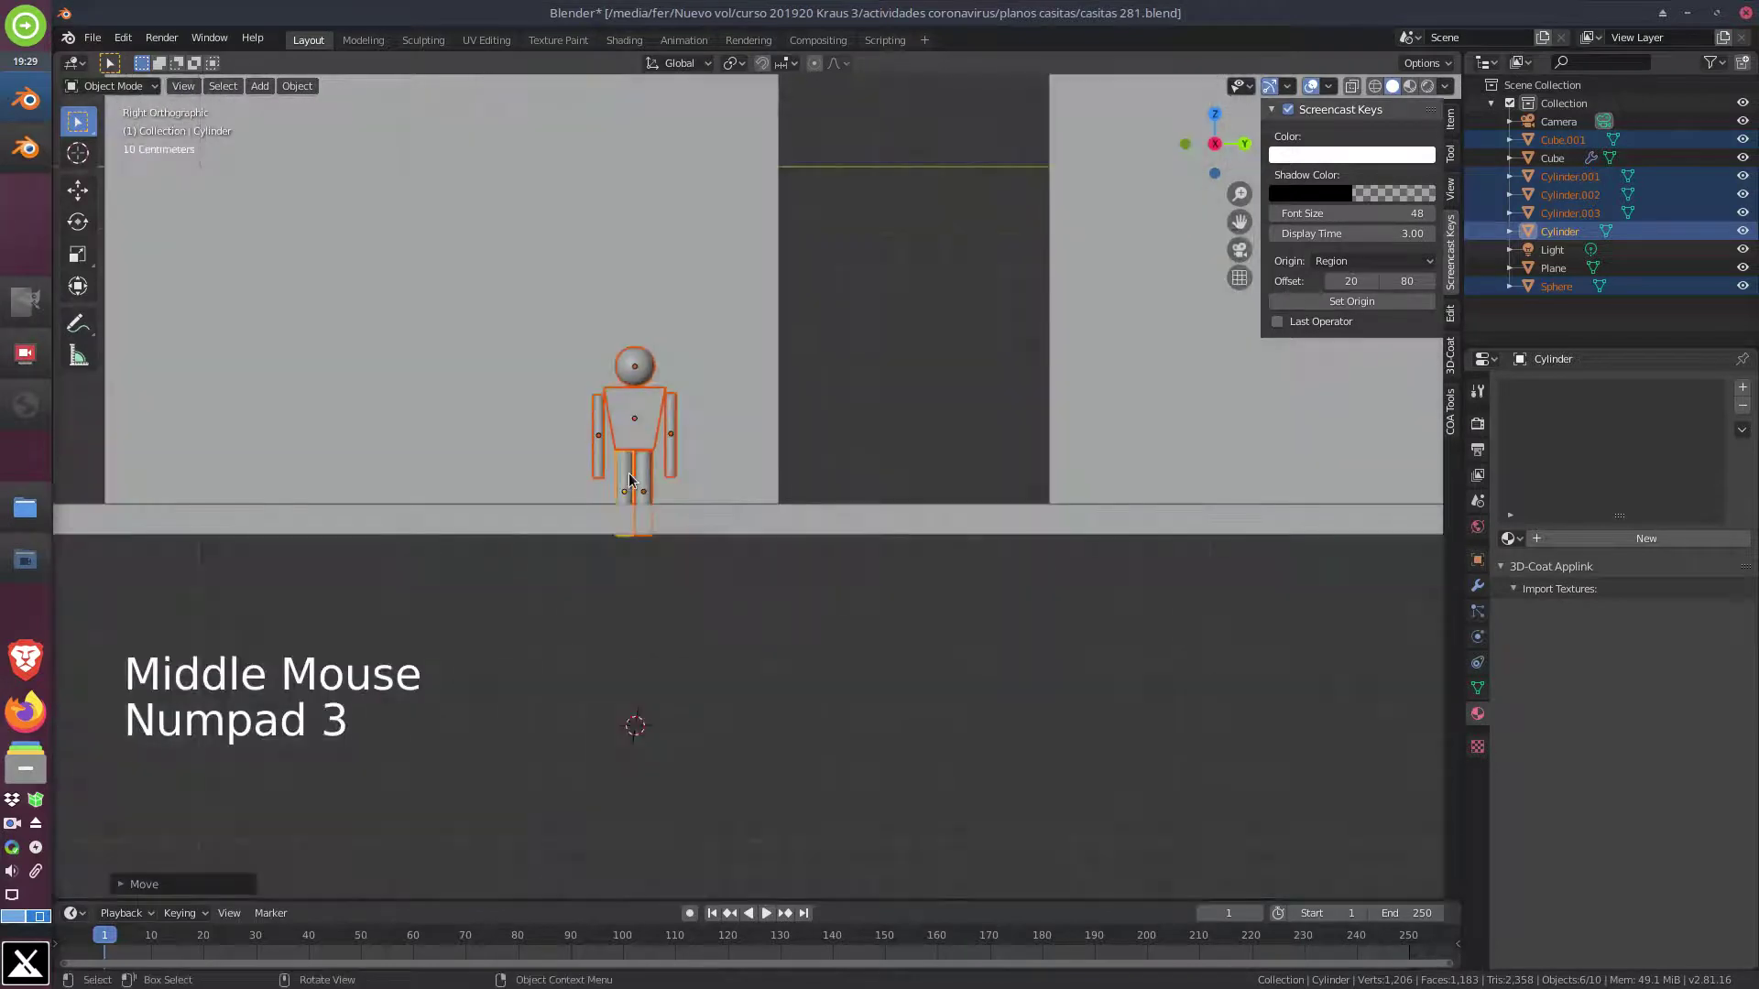
key(z)
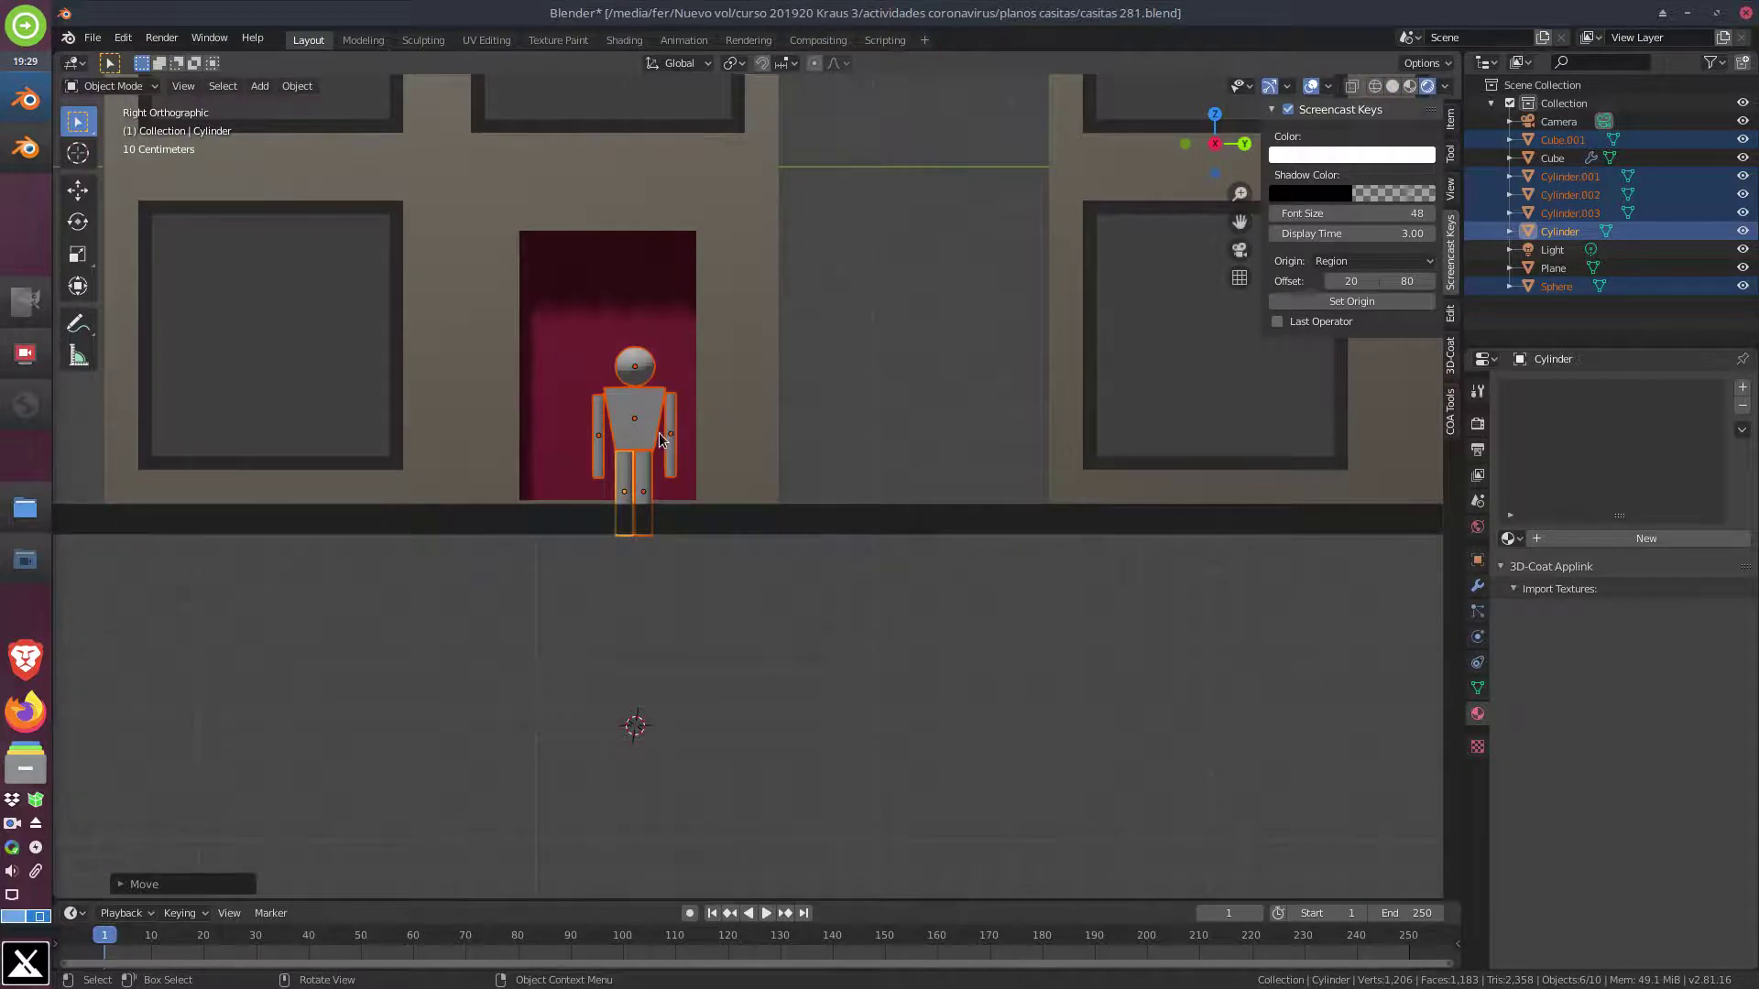
key(g)
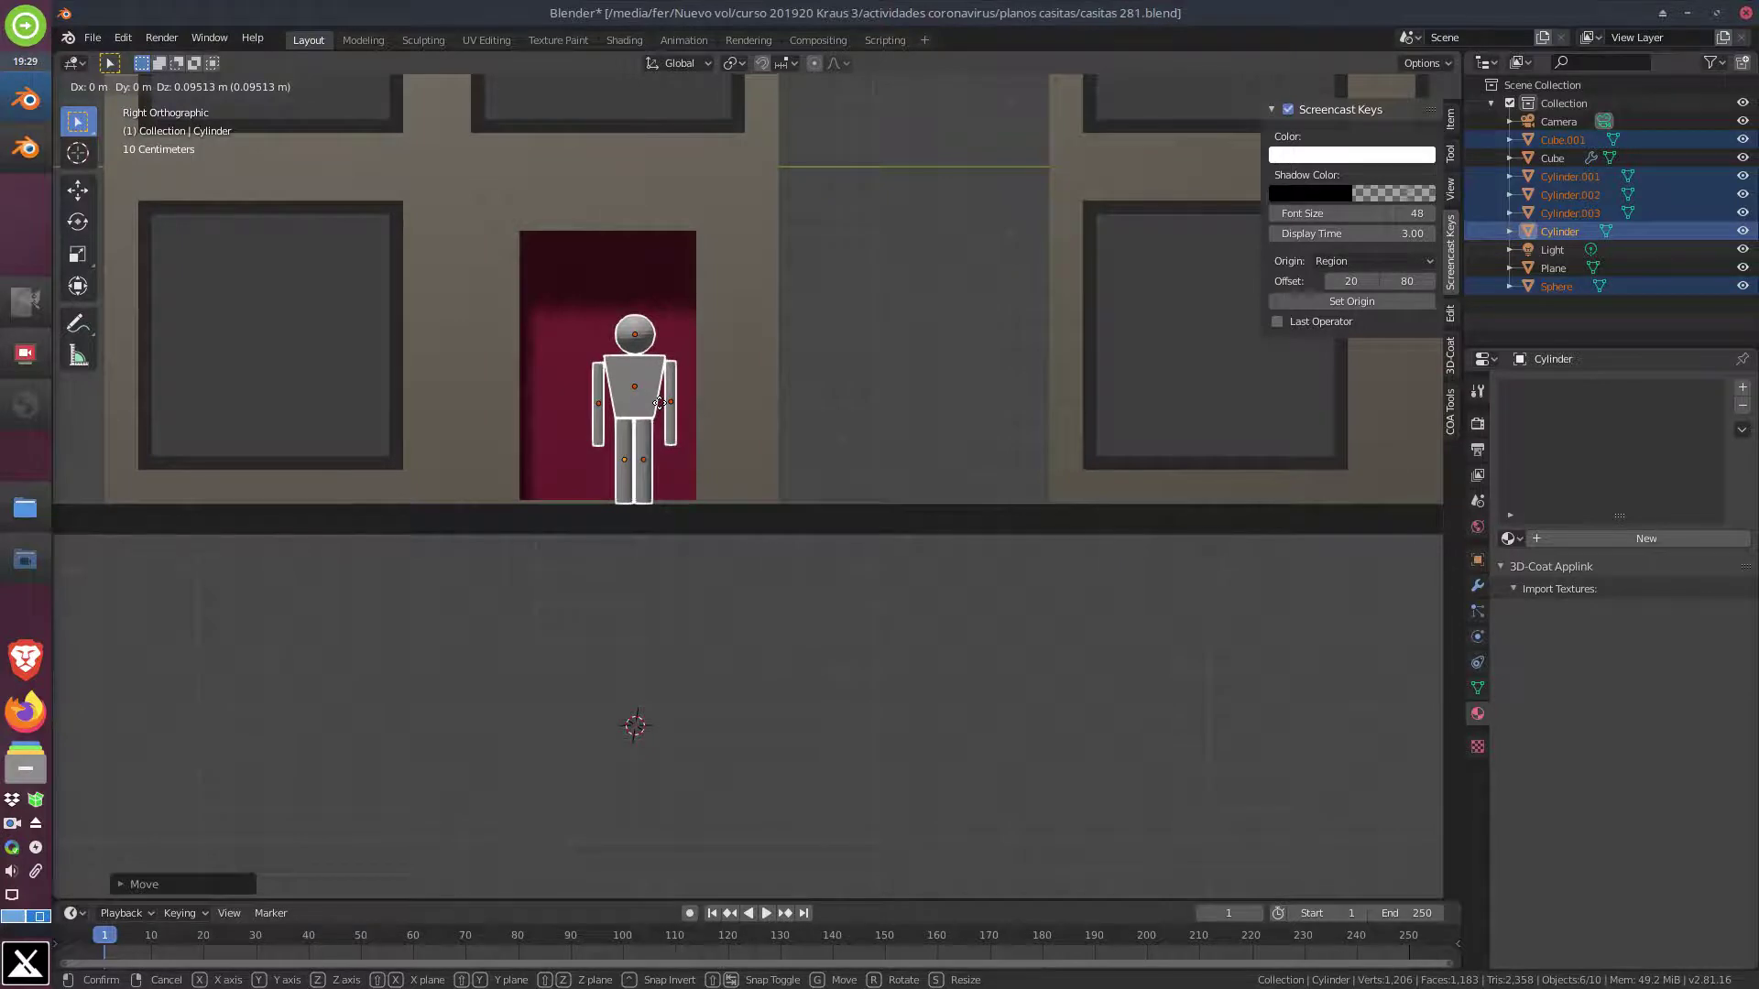
key(s)
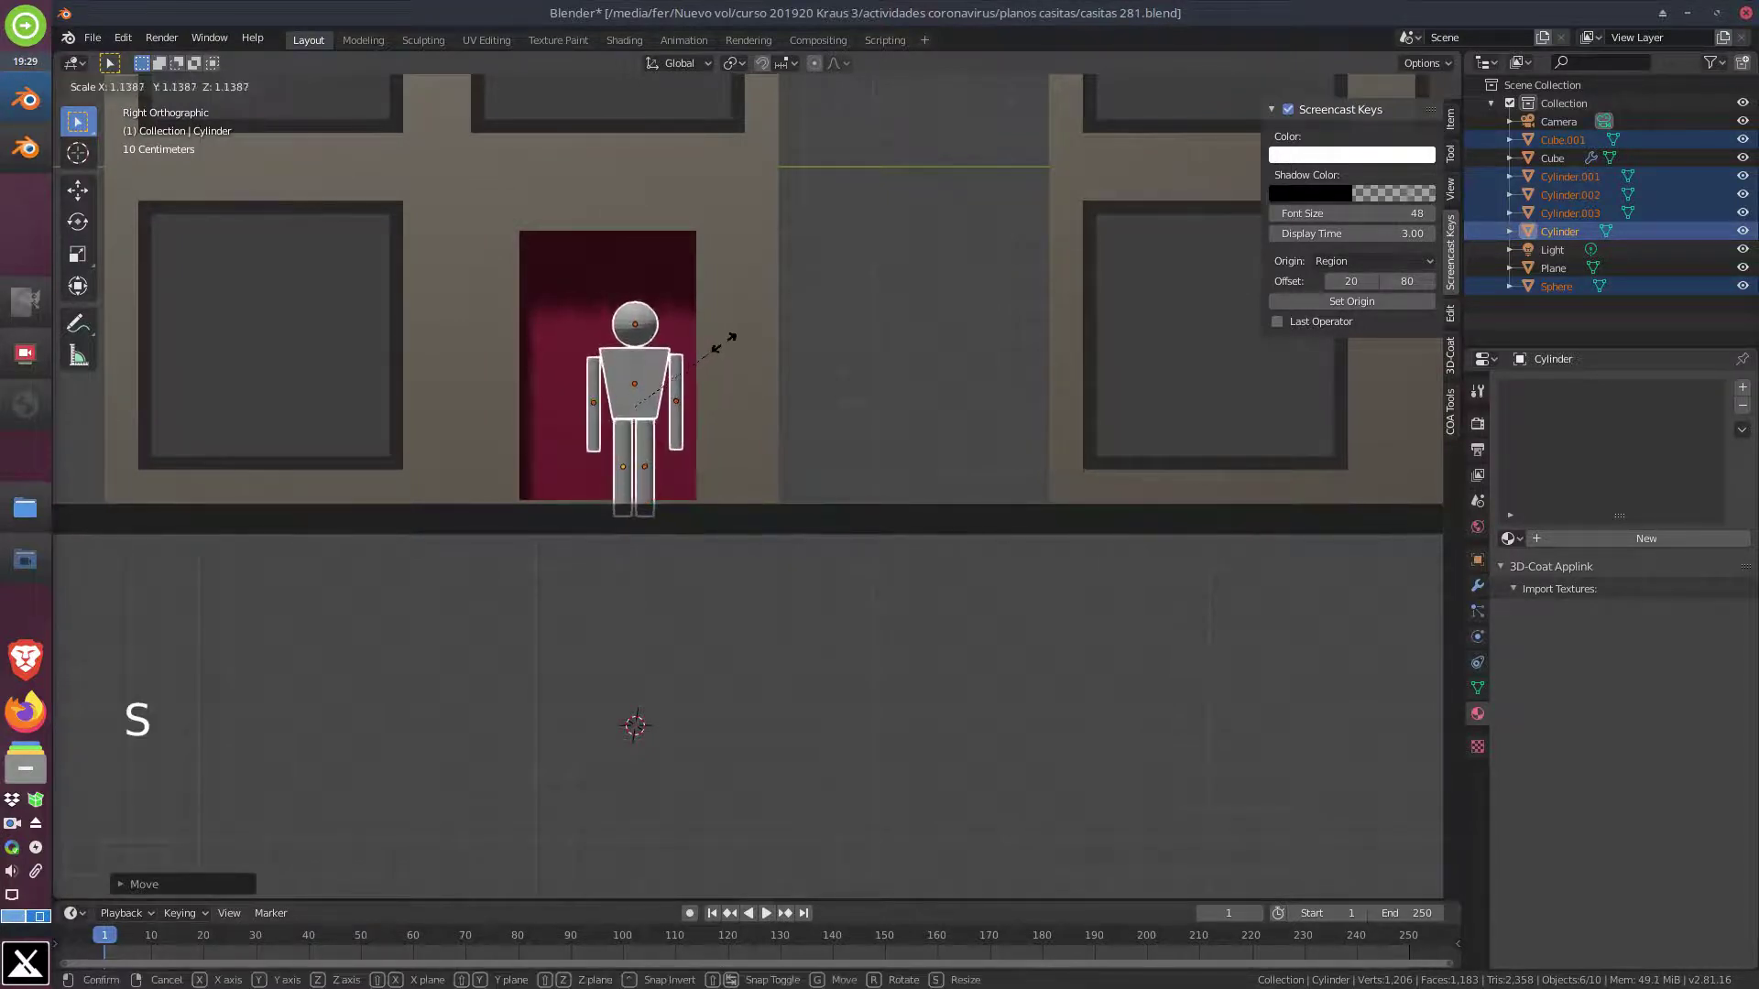
key(g)
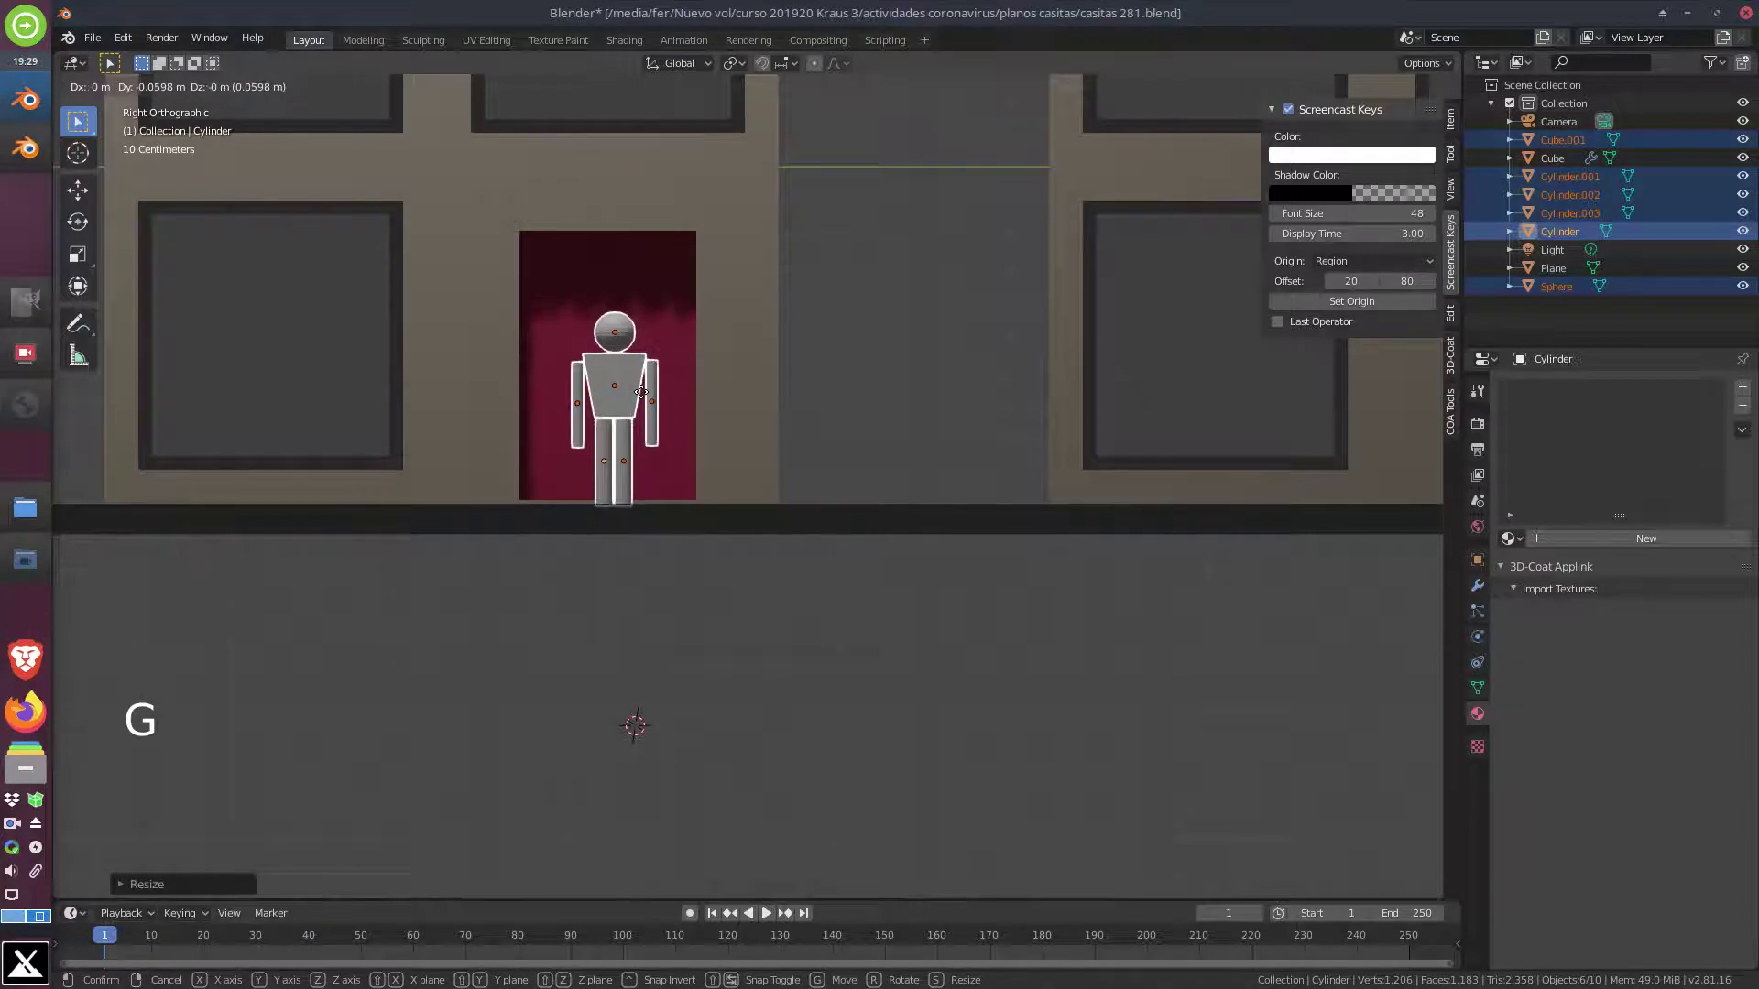
middle_click(501, 503)
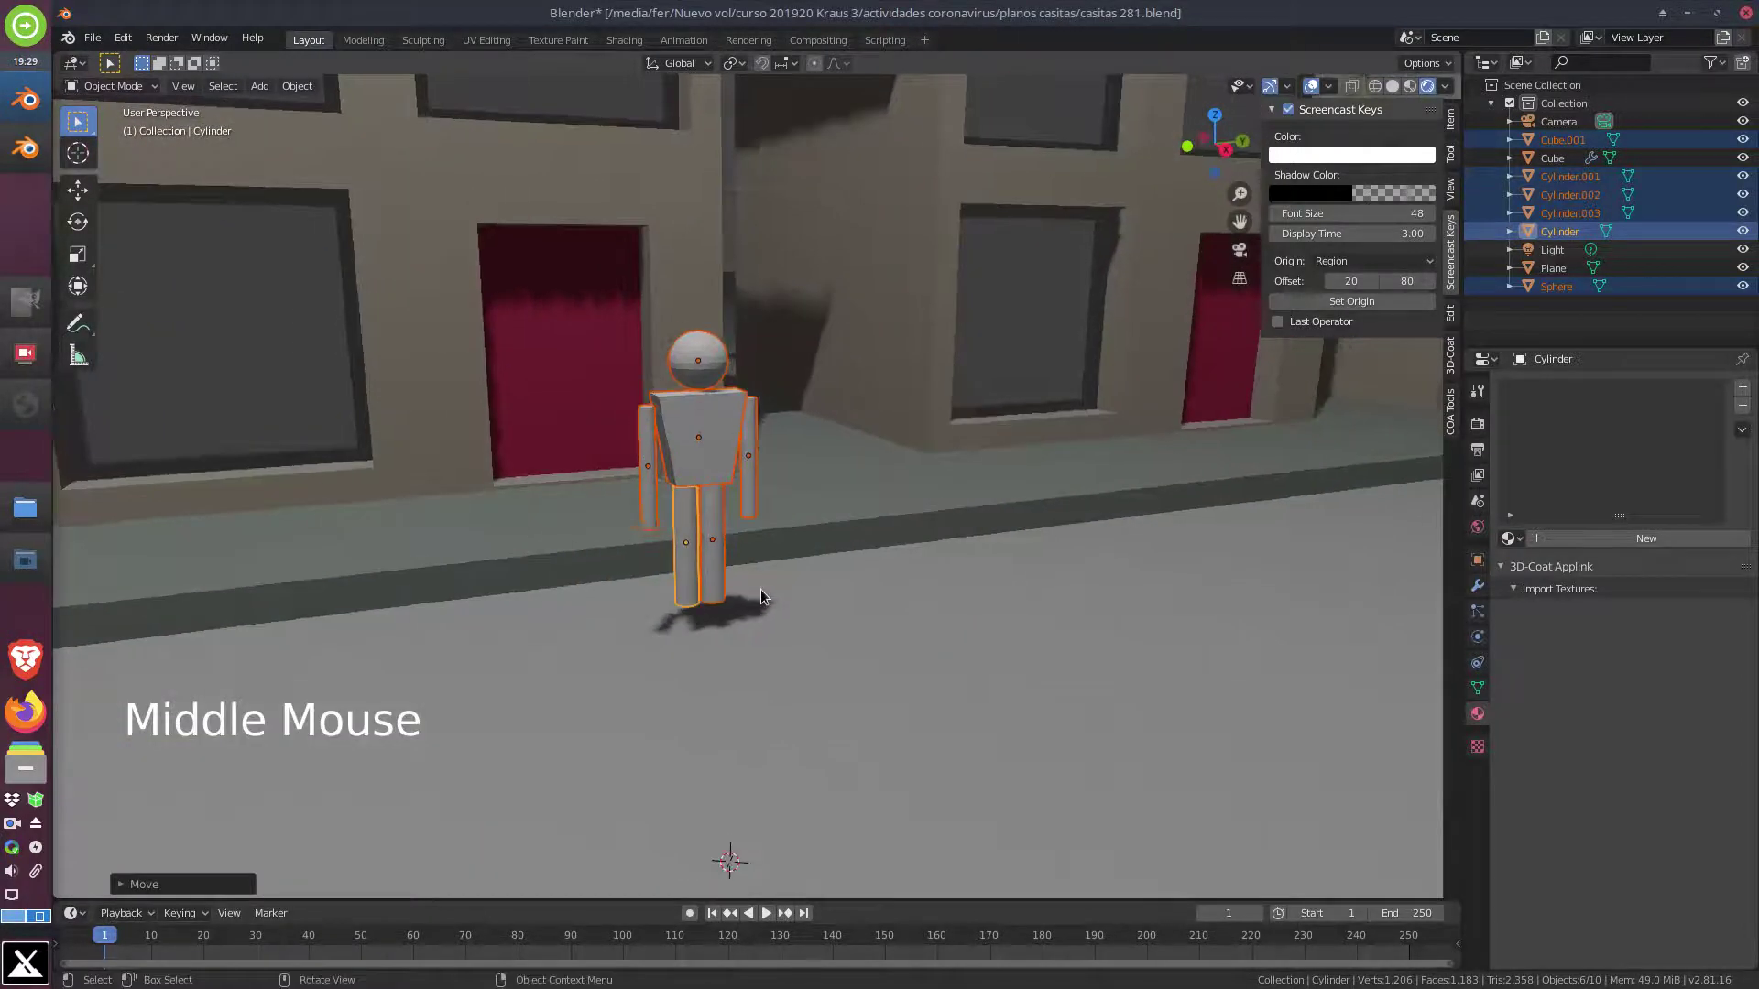
Nudge the figure along the Z and X axes onto the sidewalk and save the blend file
key(g)
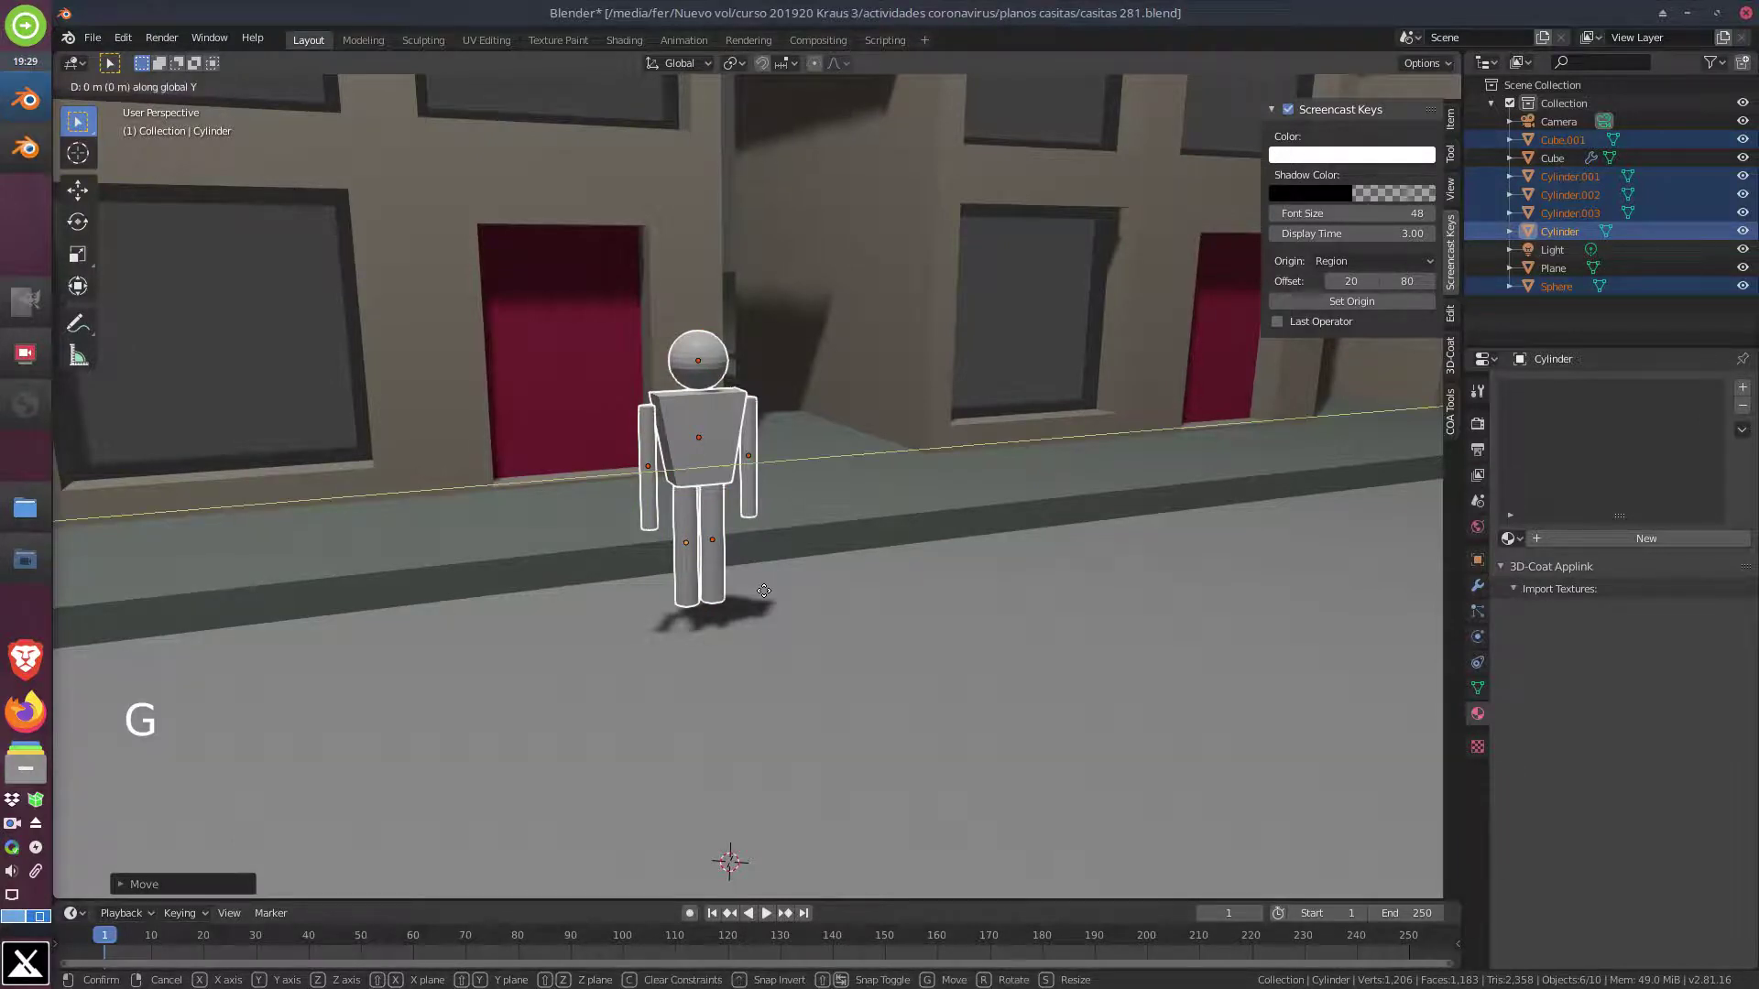
key(g)
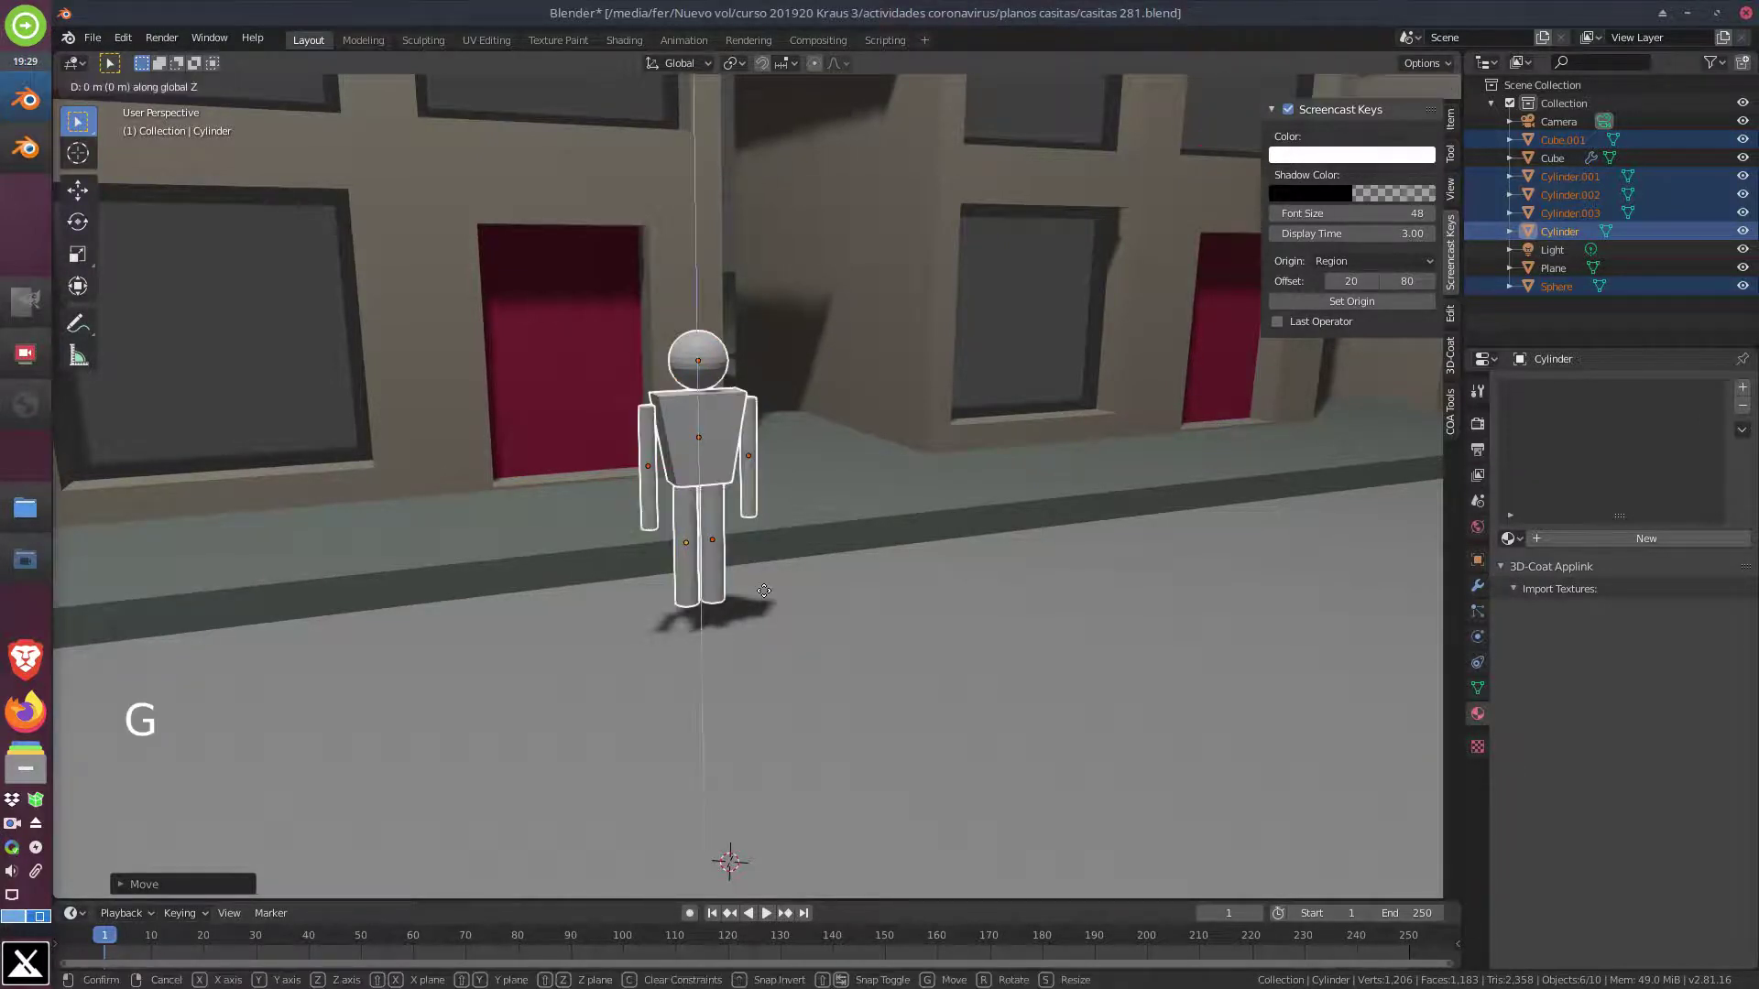
key(g)
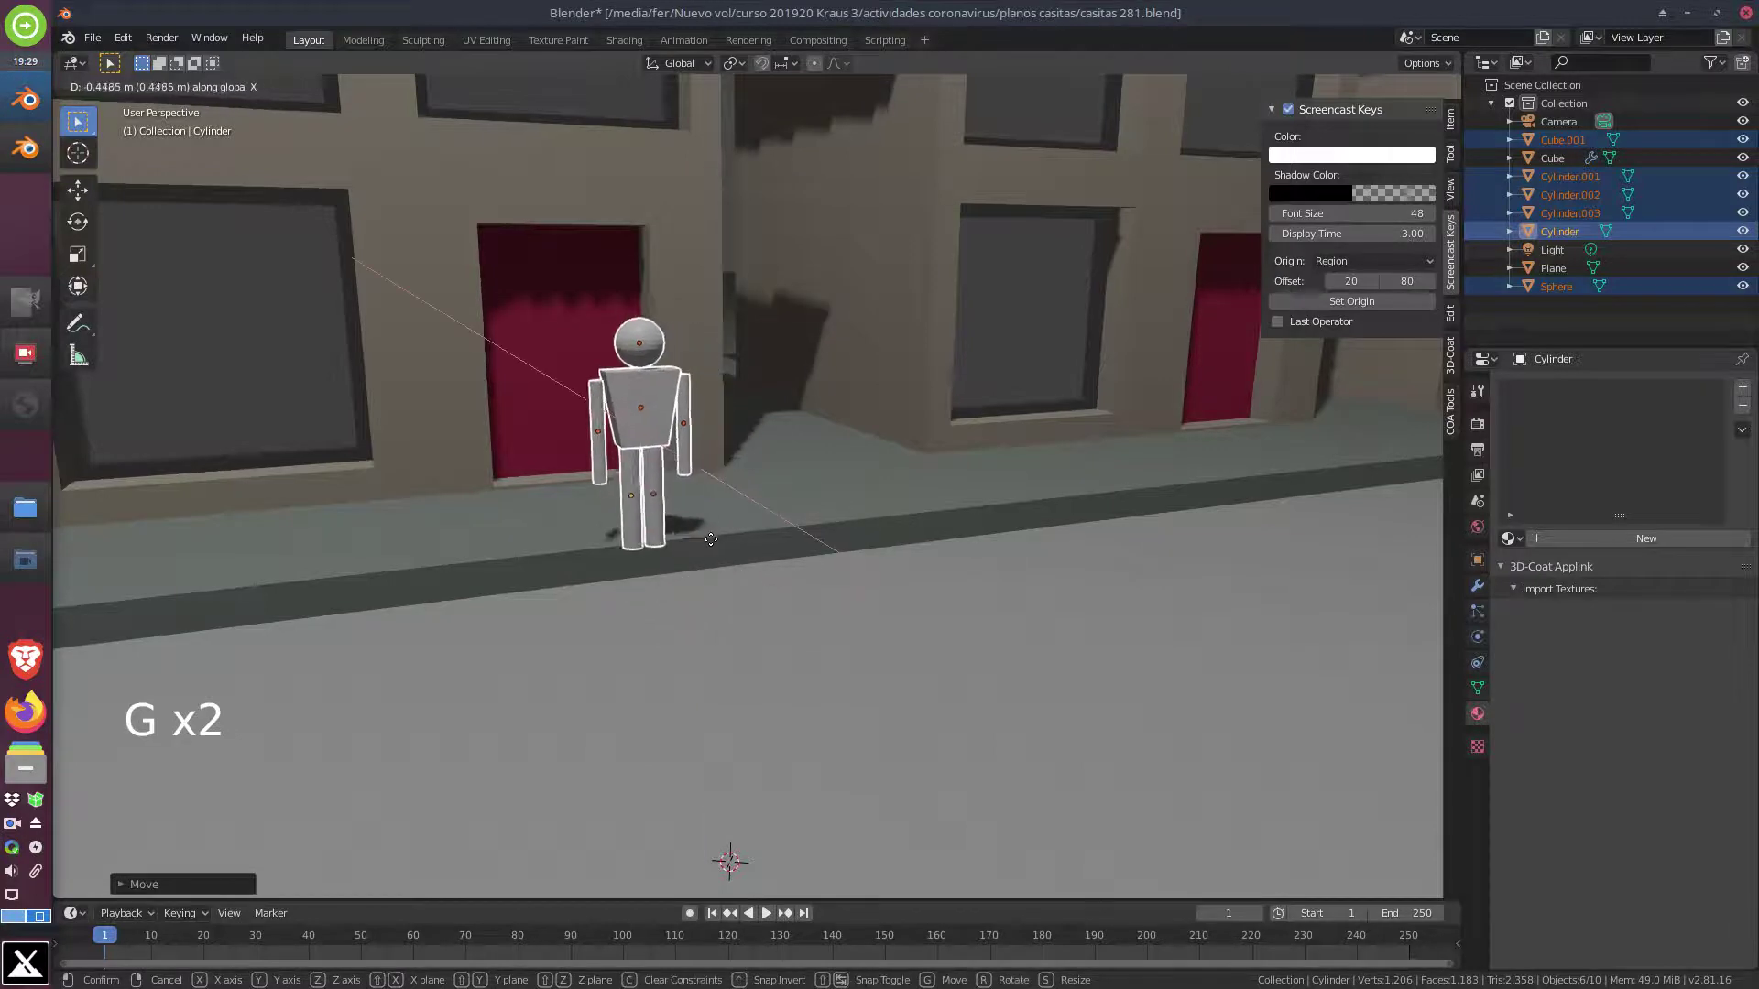
scroll(up, 3)
middle_click(585, 404)
middle_click(687, 407)
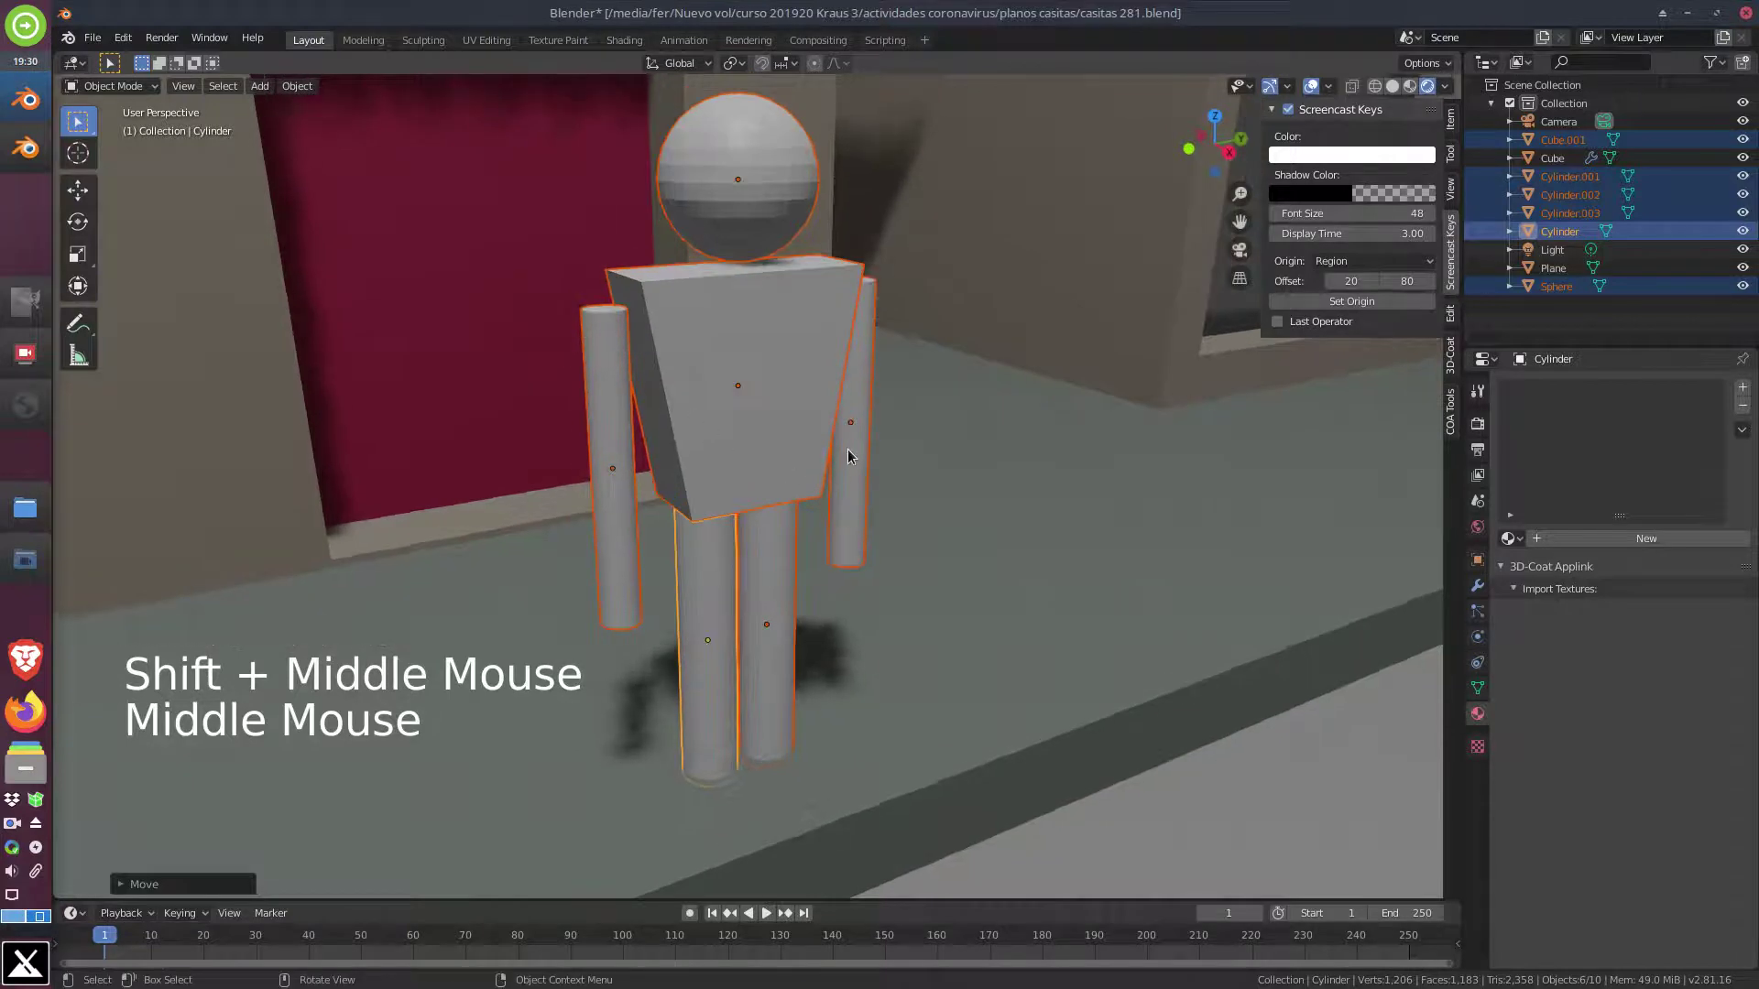
key(ctrl+s)
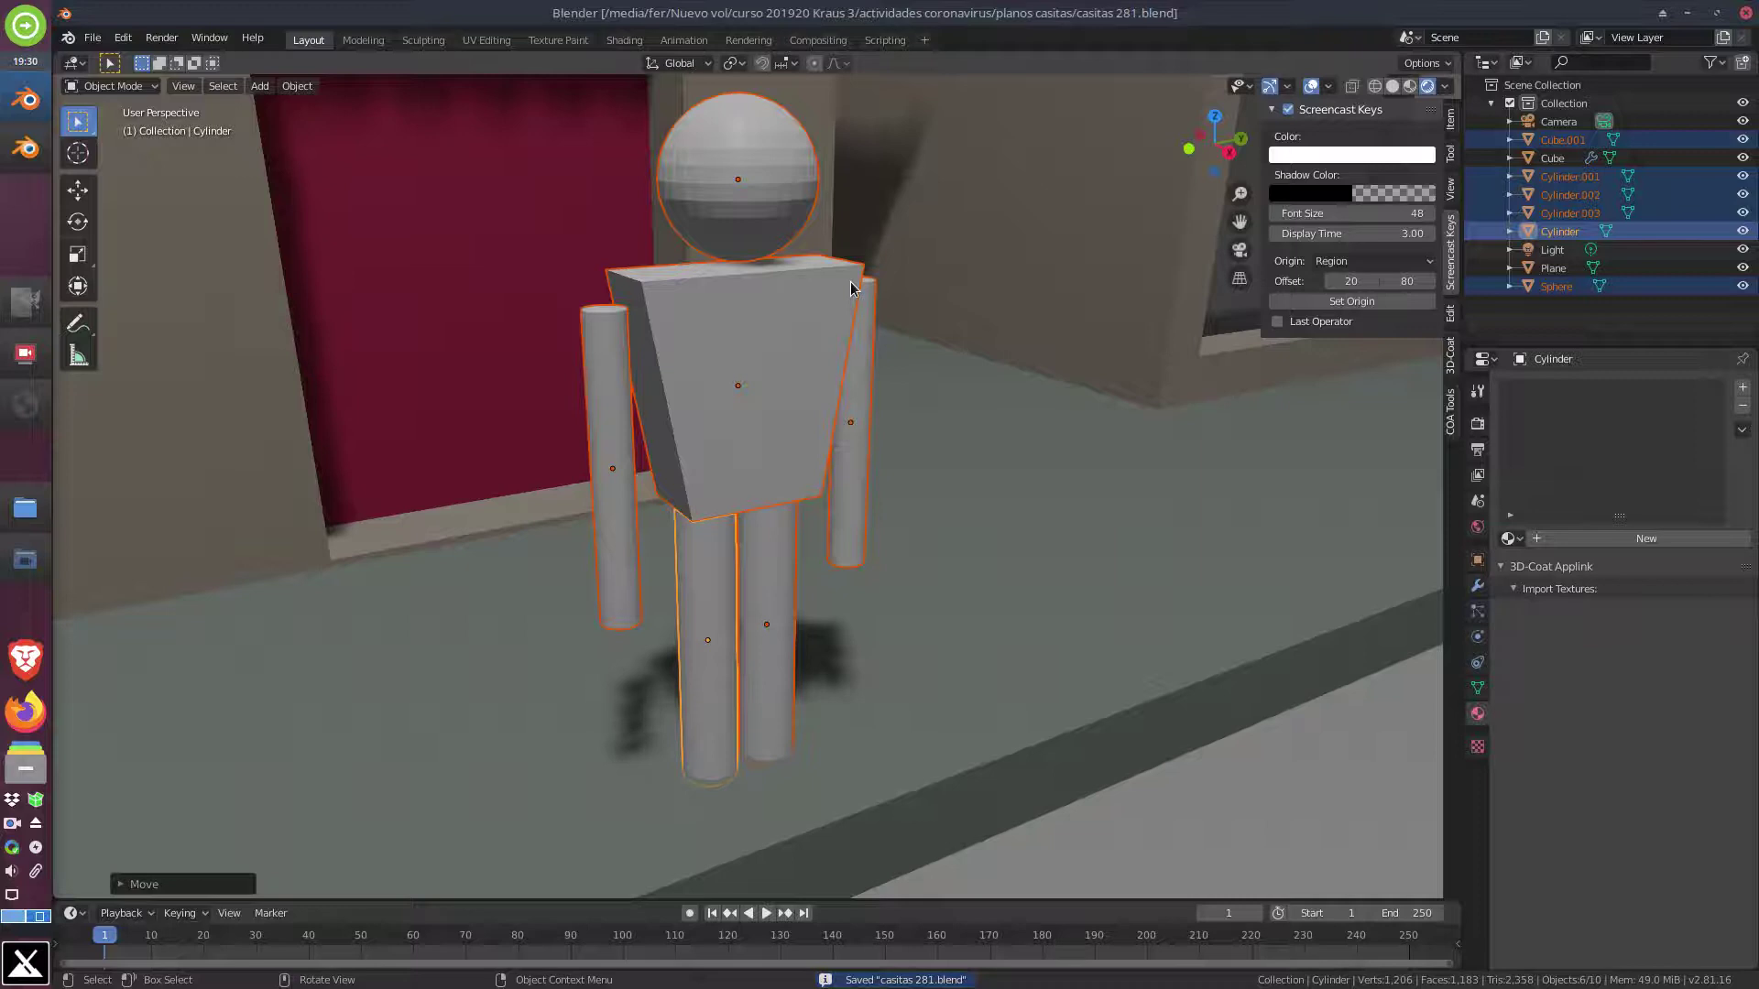
Duplicate the head sphere and shrink the copy into a small eye
click(784, 187)
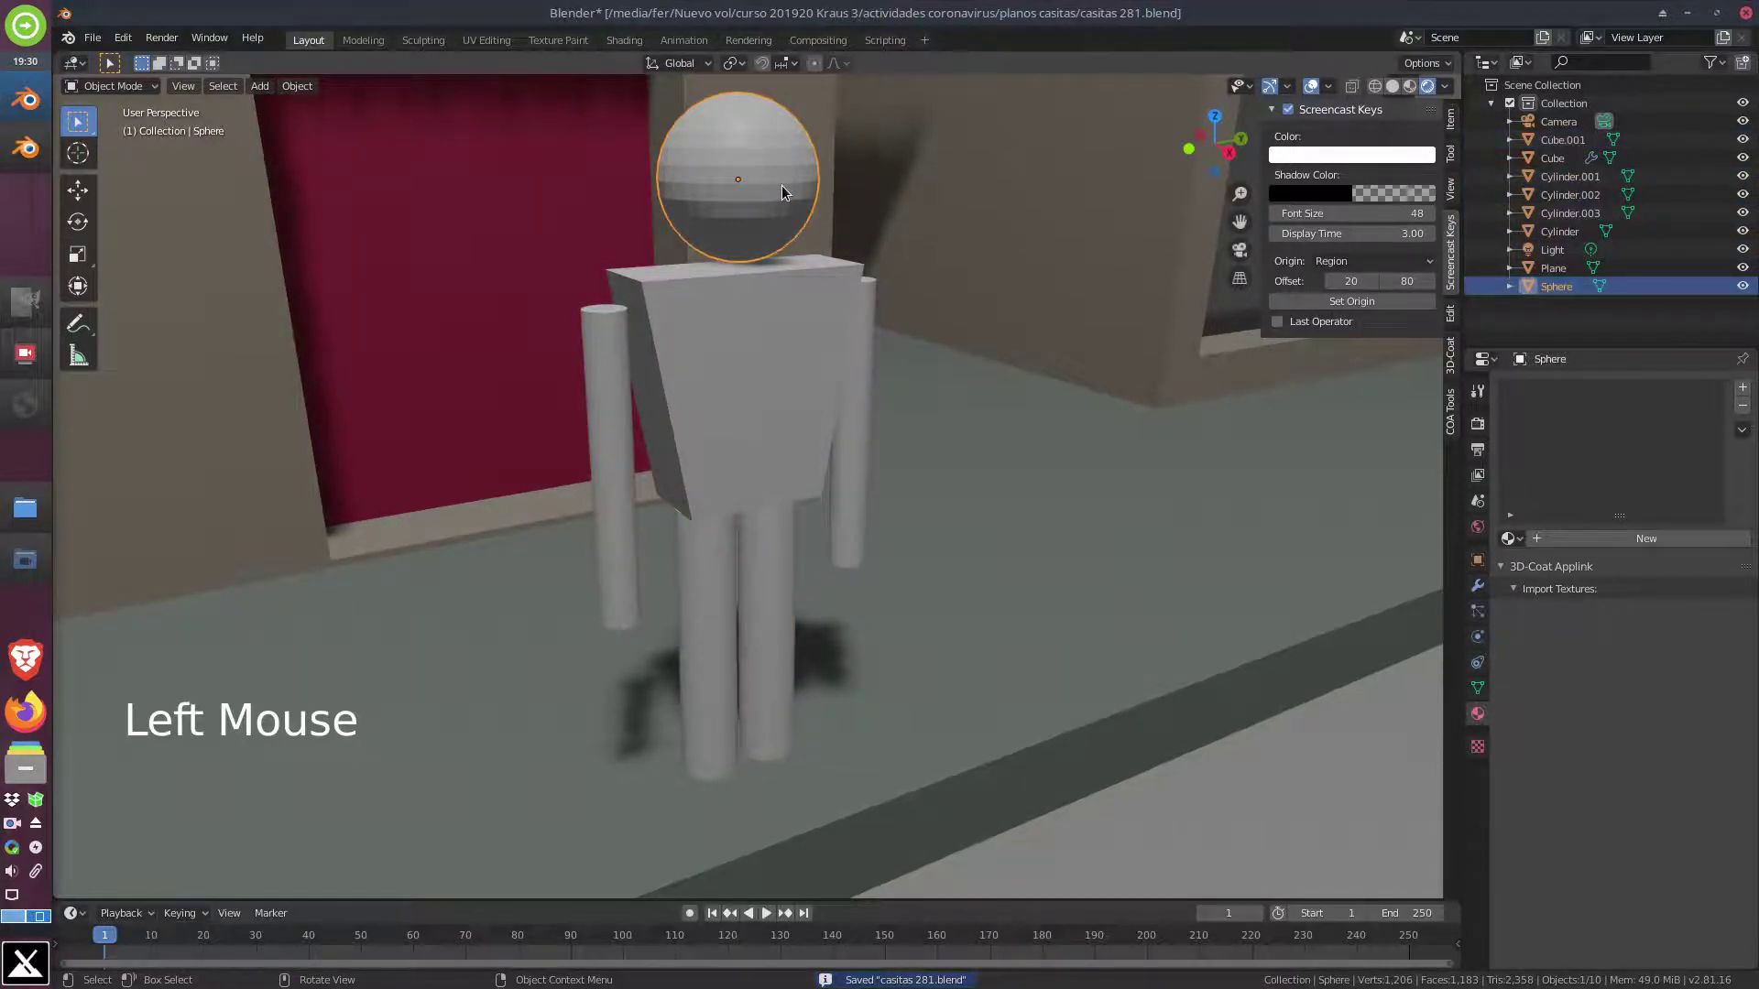
key(KP_1)
key(KP_3)
scroll(up, 3)
middle_click(641, 210)
scroll(up, 3)
middle_click(802, 308)
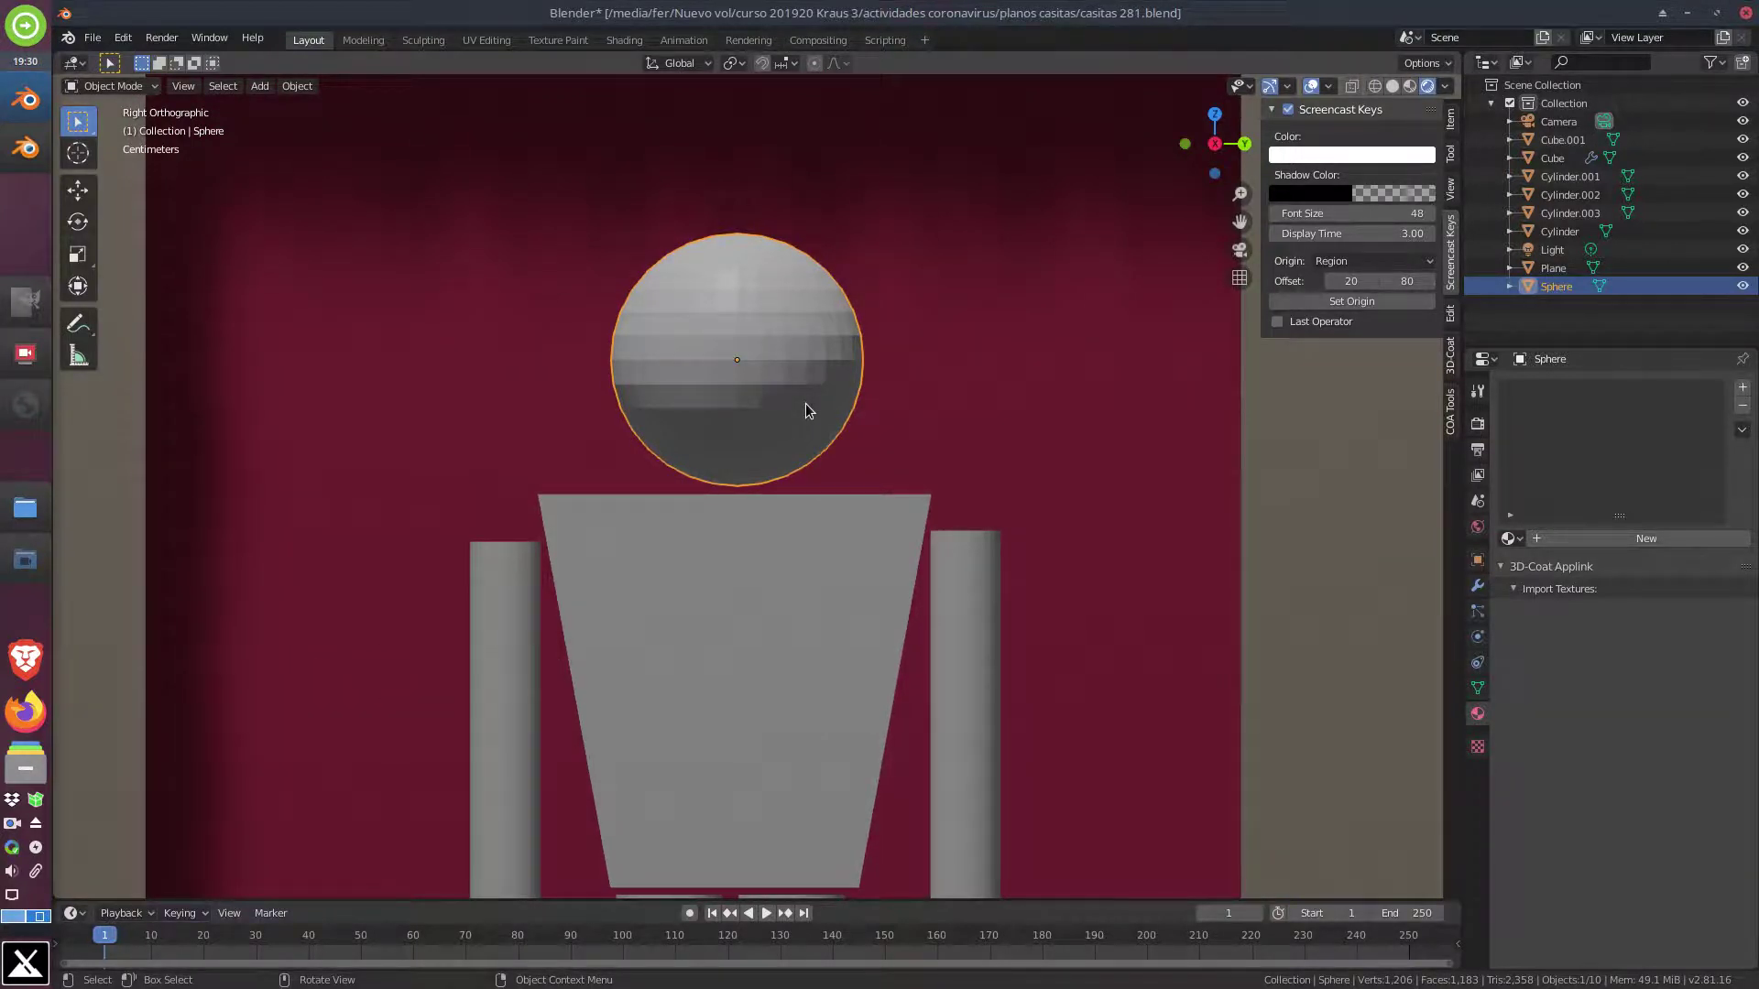
key(shift+d)
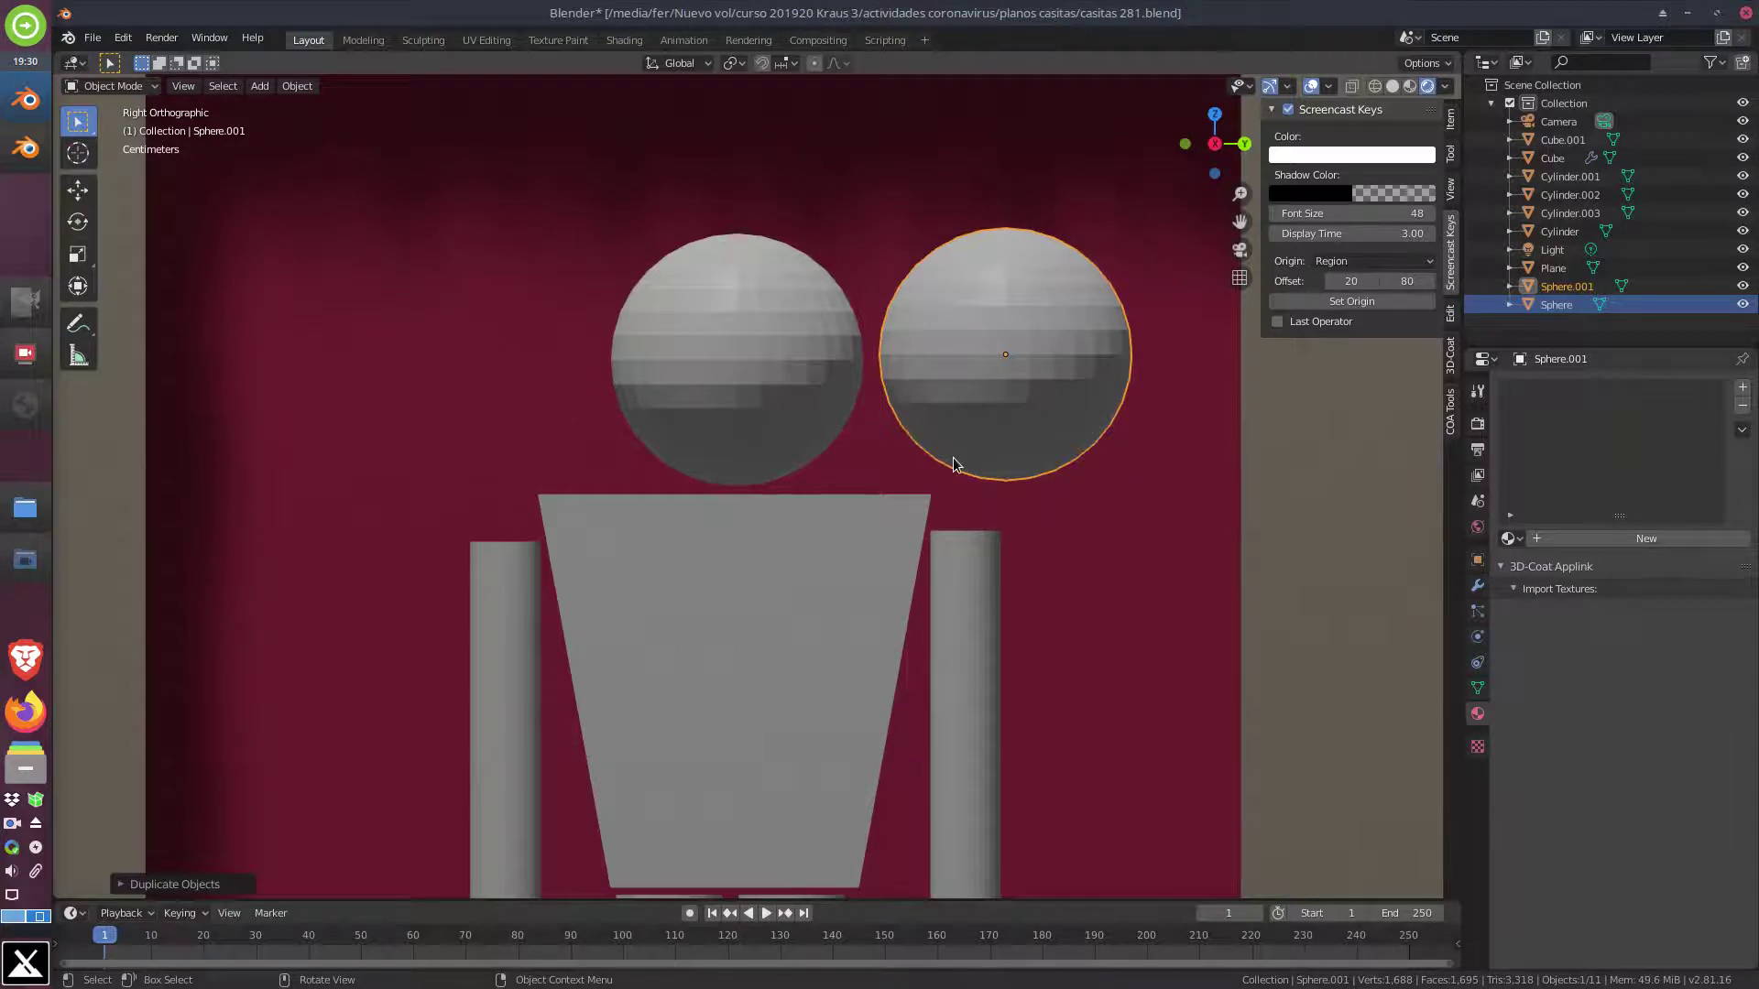
key(s)
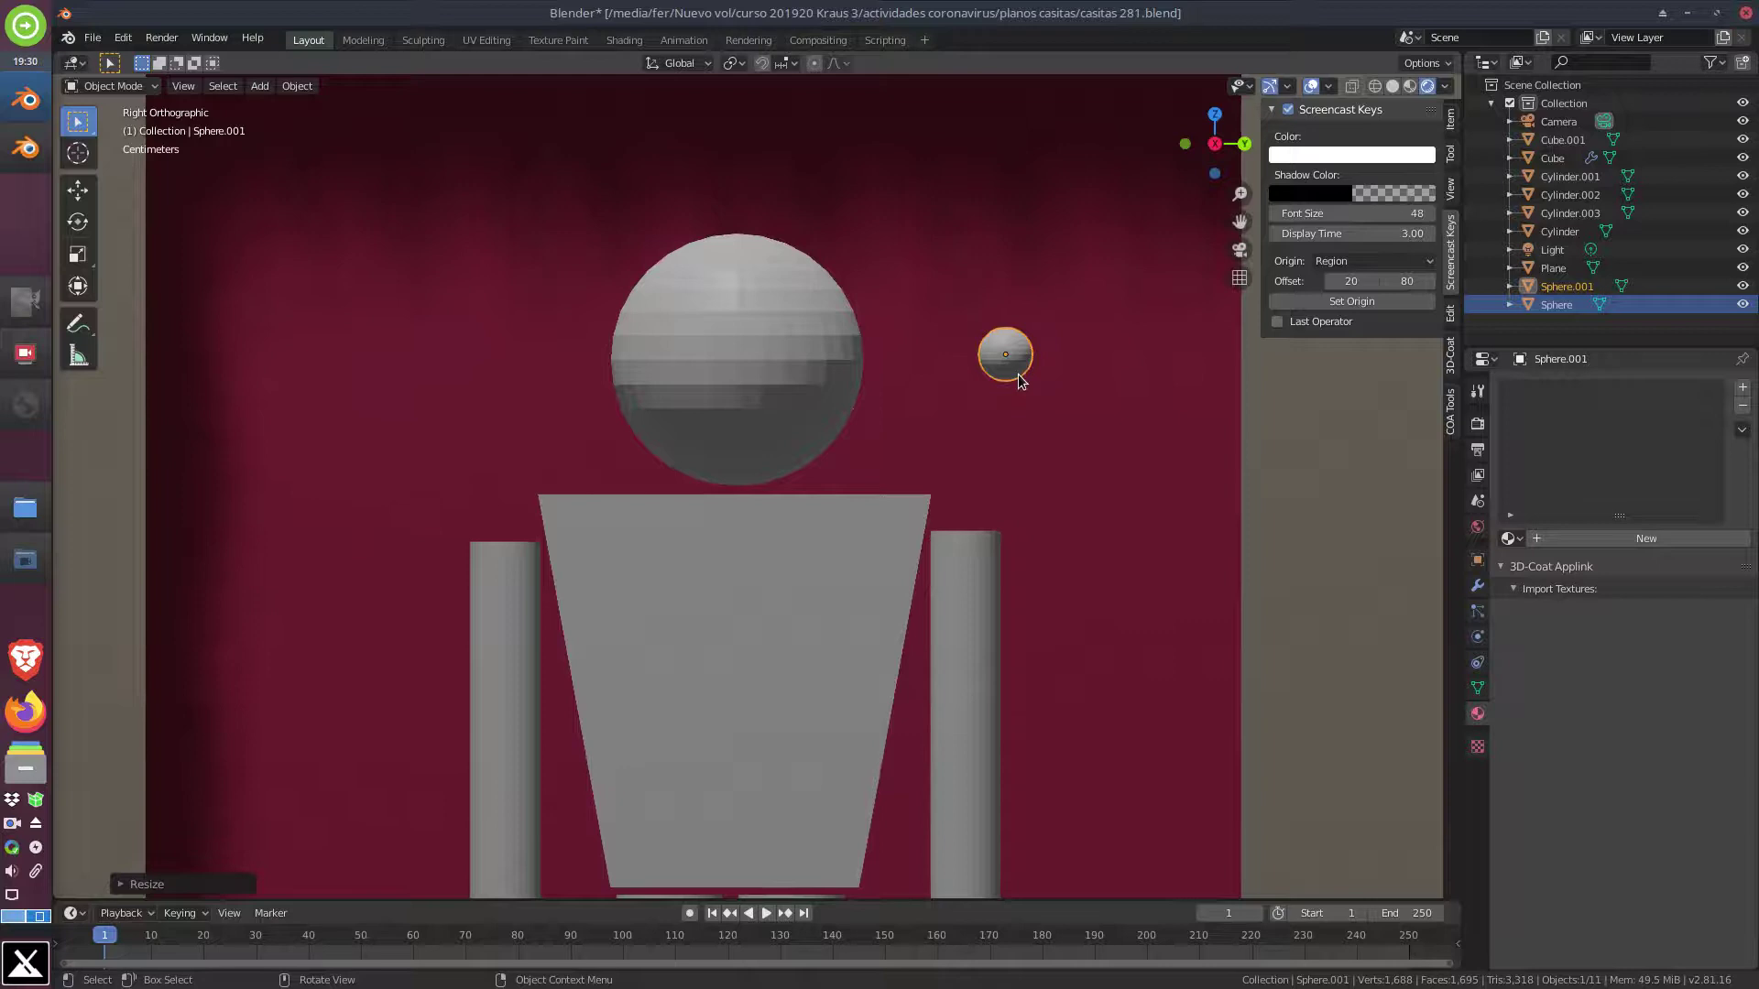
Move the eye onto the front of the head from top view and make a linked copy for the second eye
key(KP_7)
scroll(down, 3)
middle_click(1005, 484)
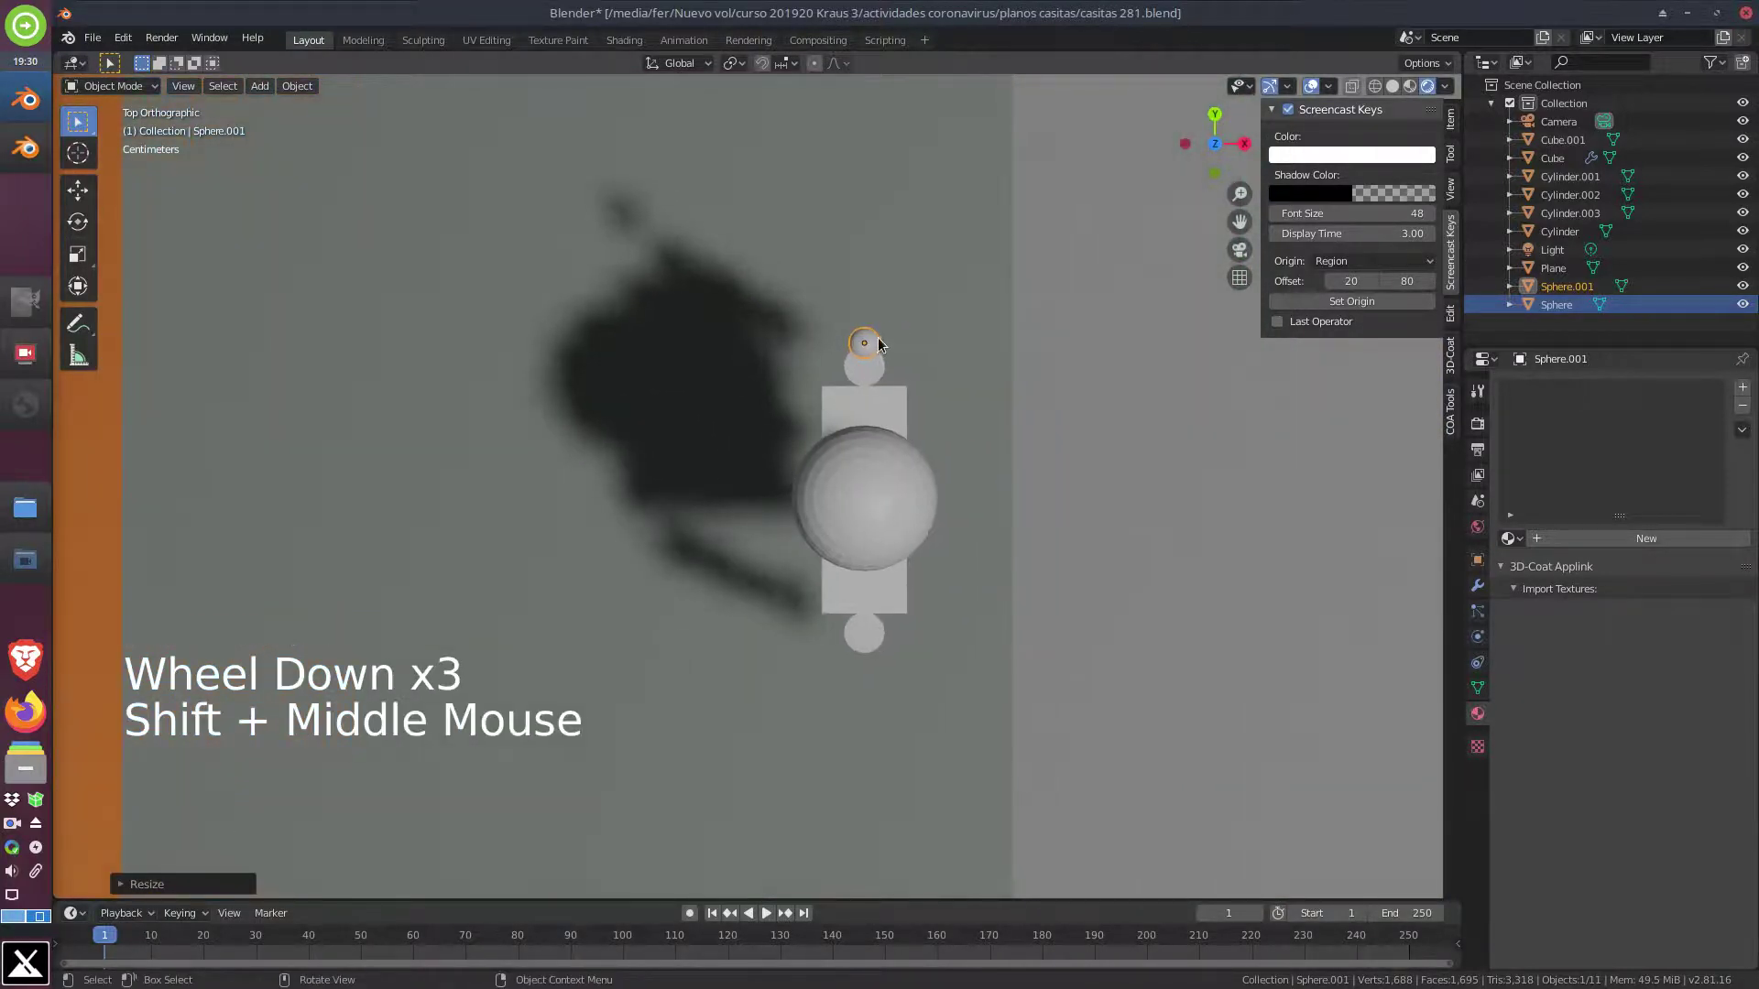
key(g)
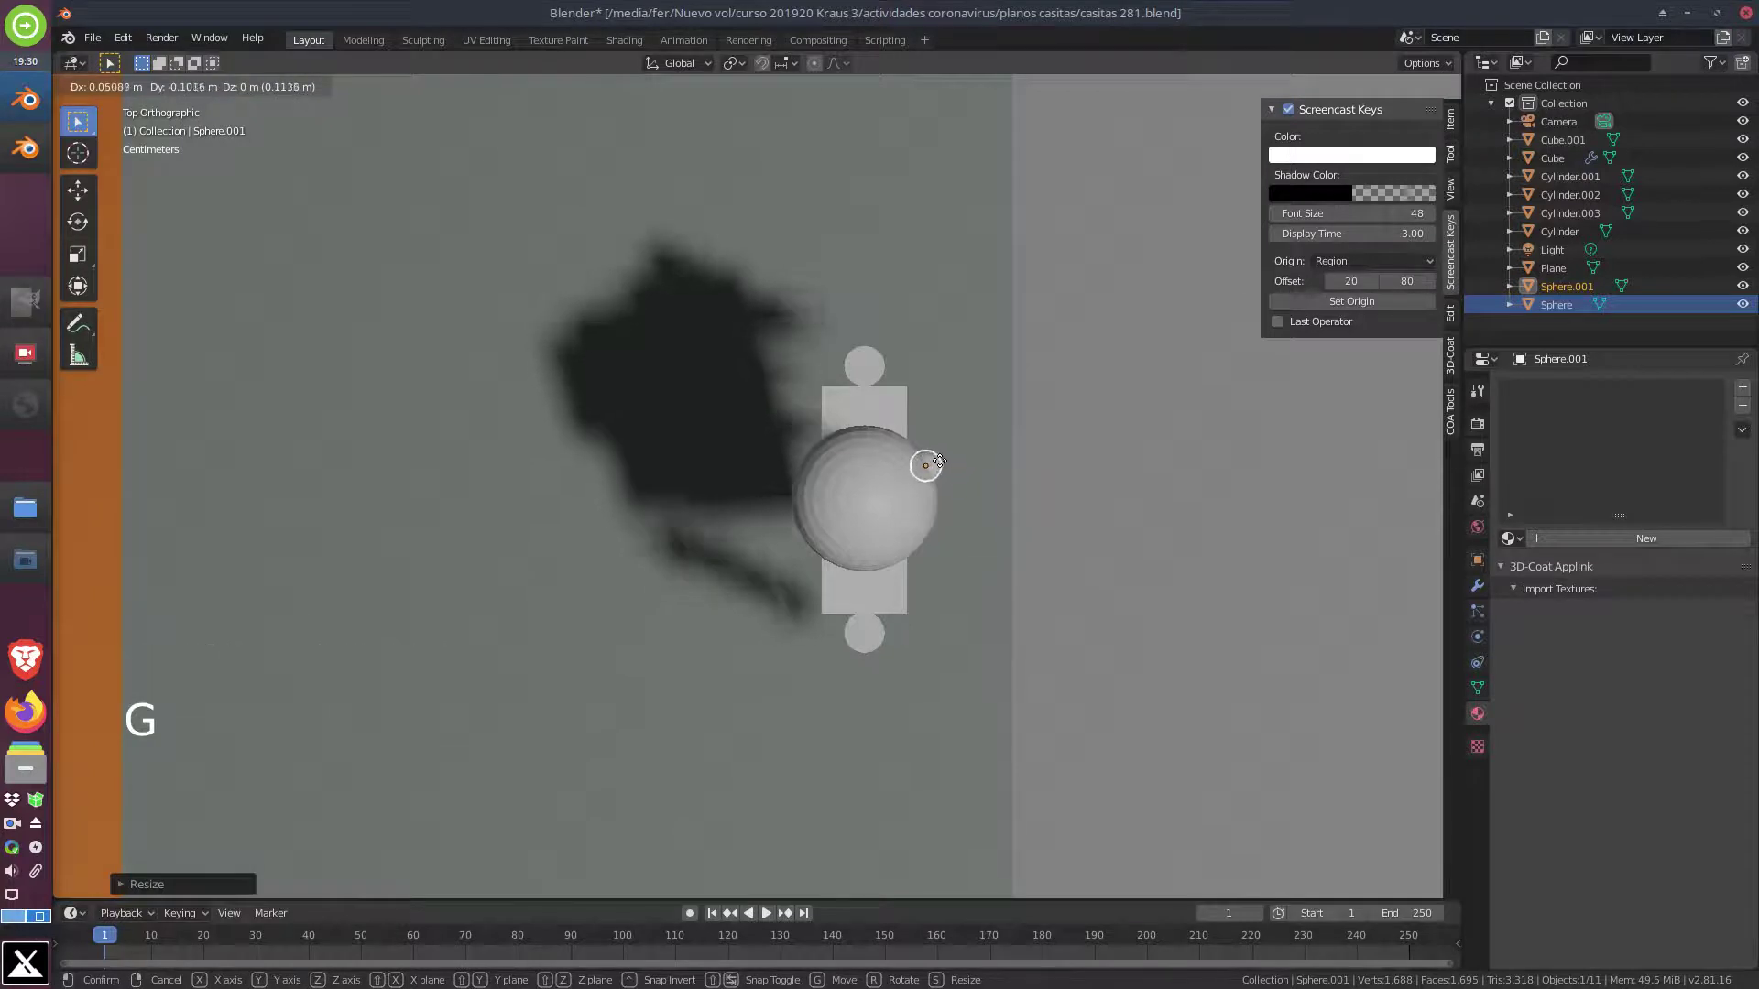
scroll(up, 3)
middle_click(1031, 491)
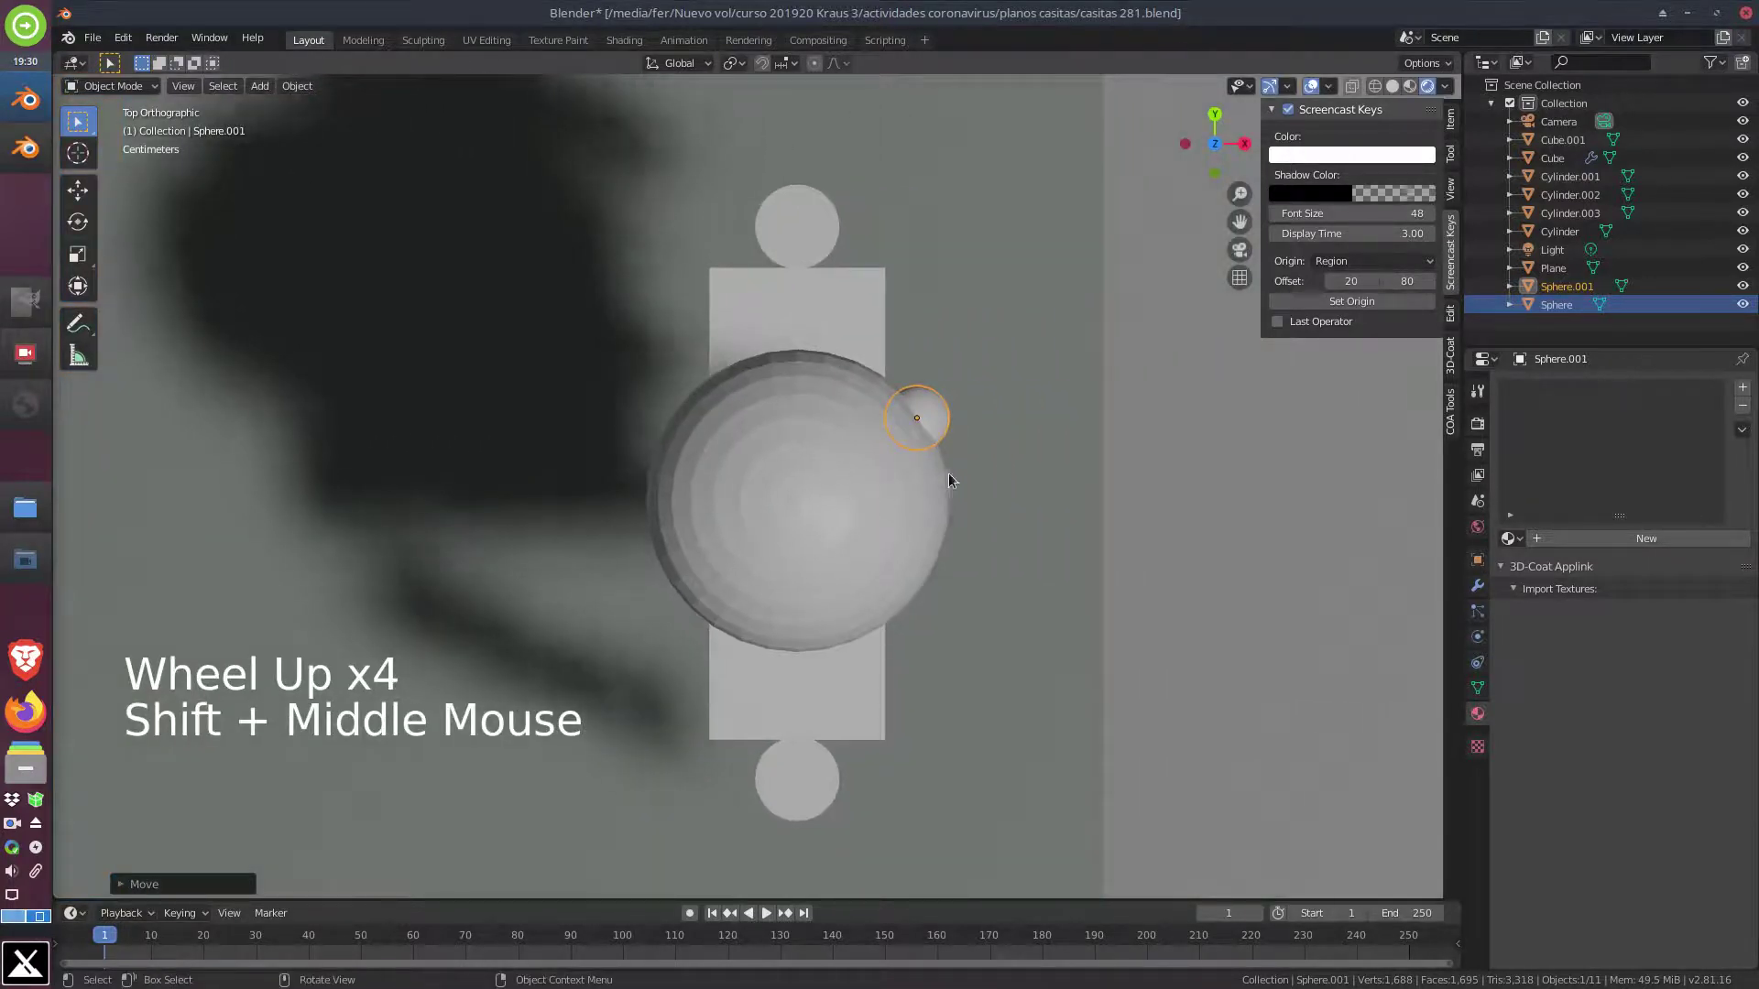
key(alt+d)
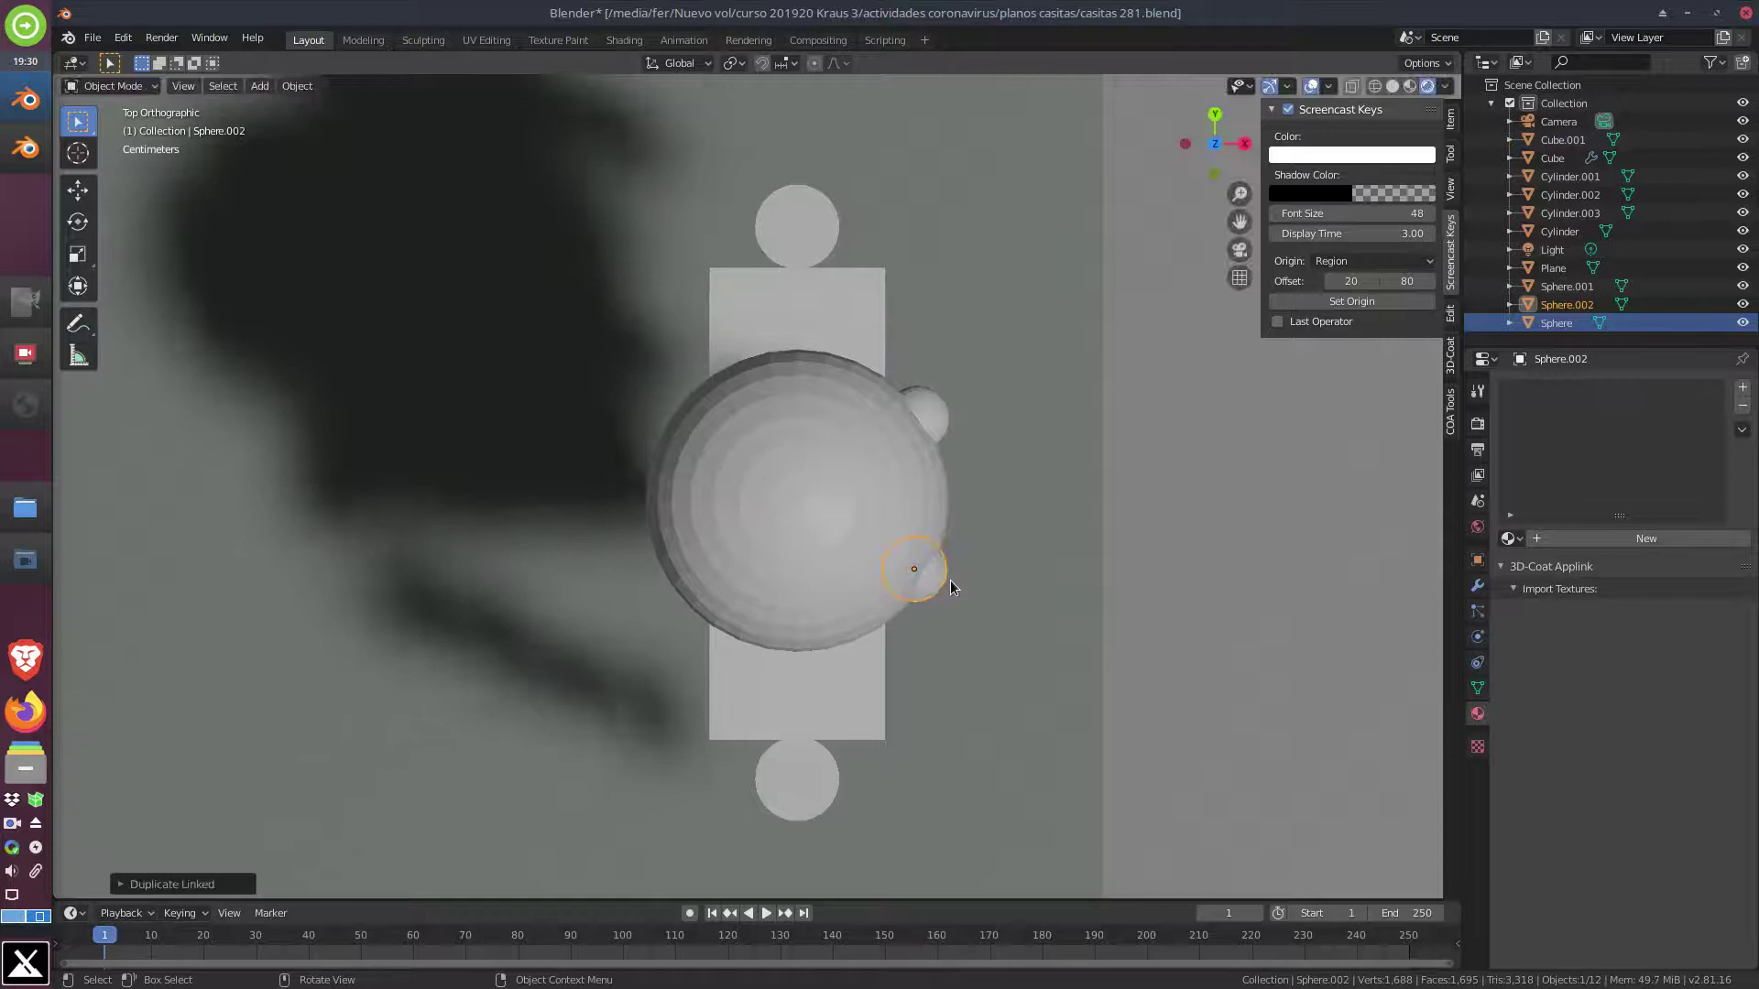
key(KP_3)
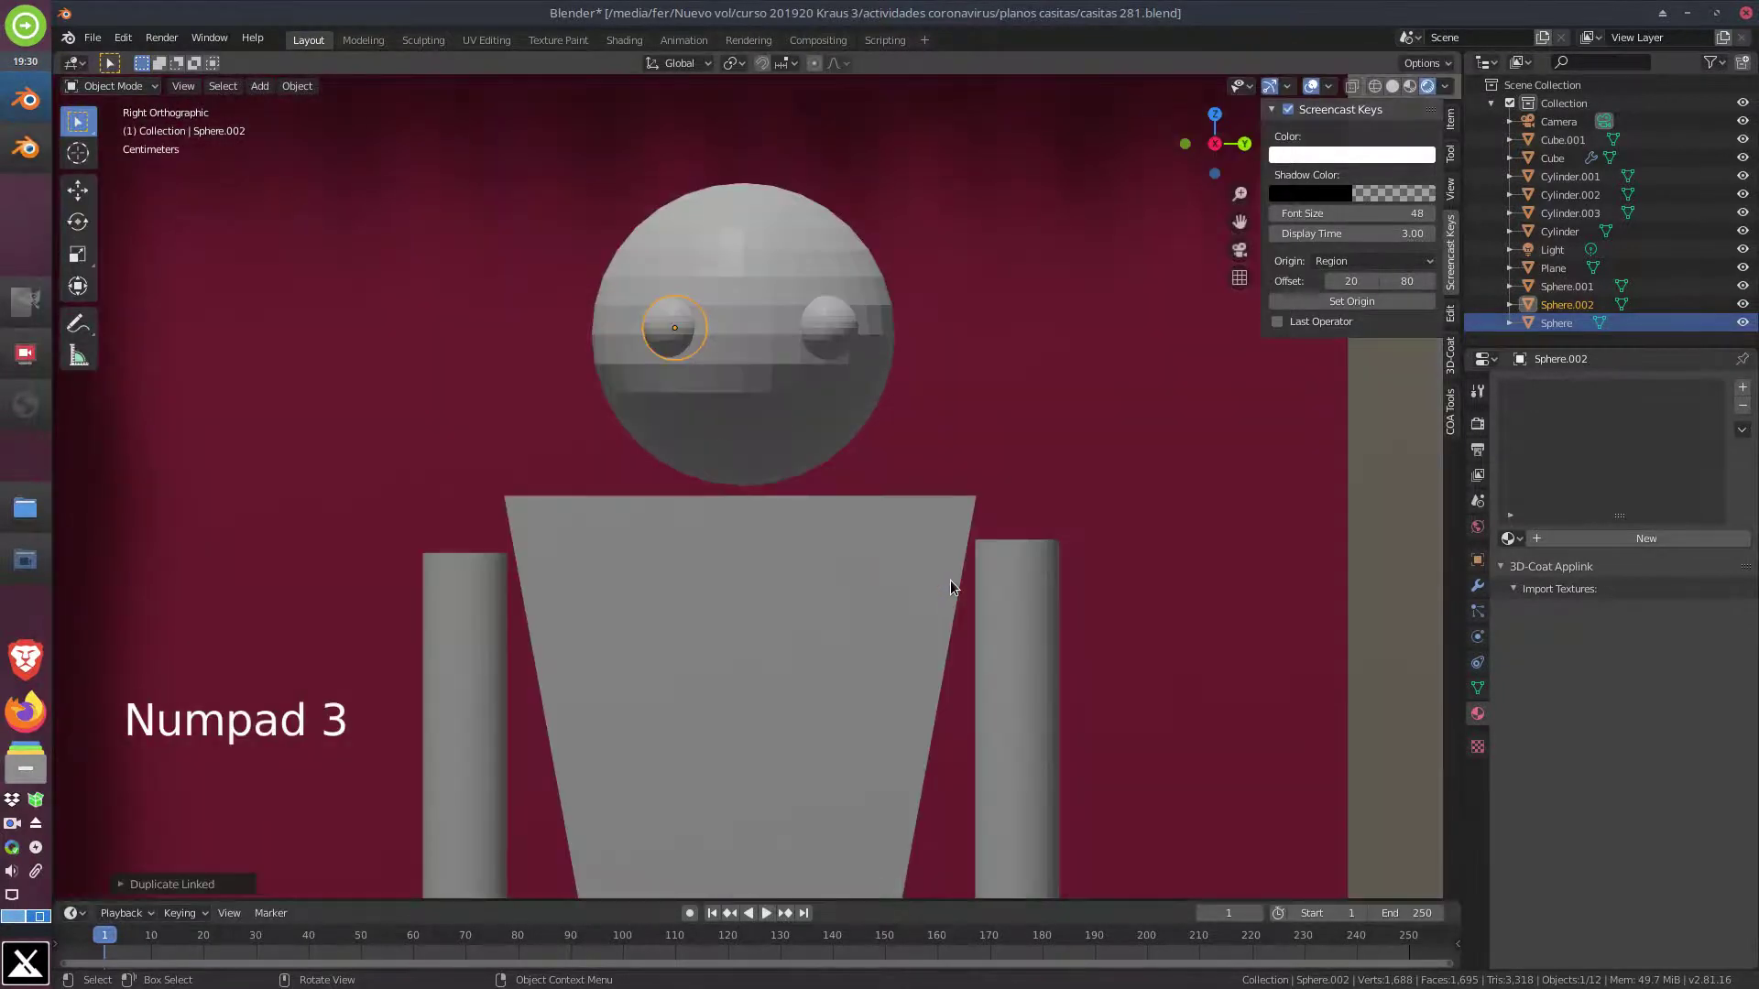
Move both eyes together into the head's front surface and check the face in perspective
click(834, 336)
key(g)
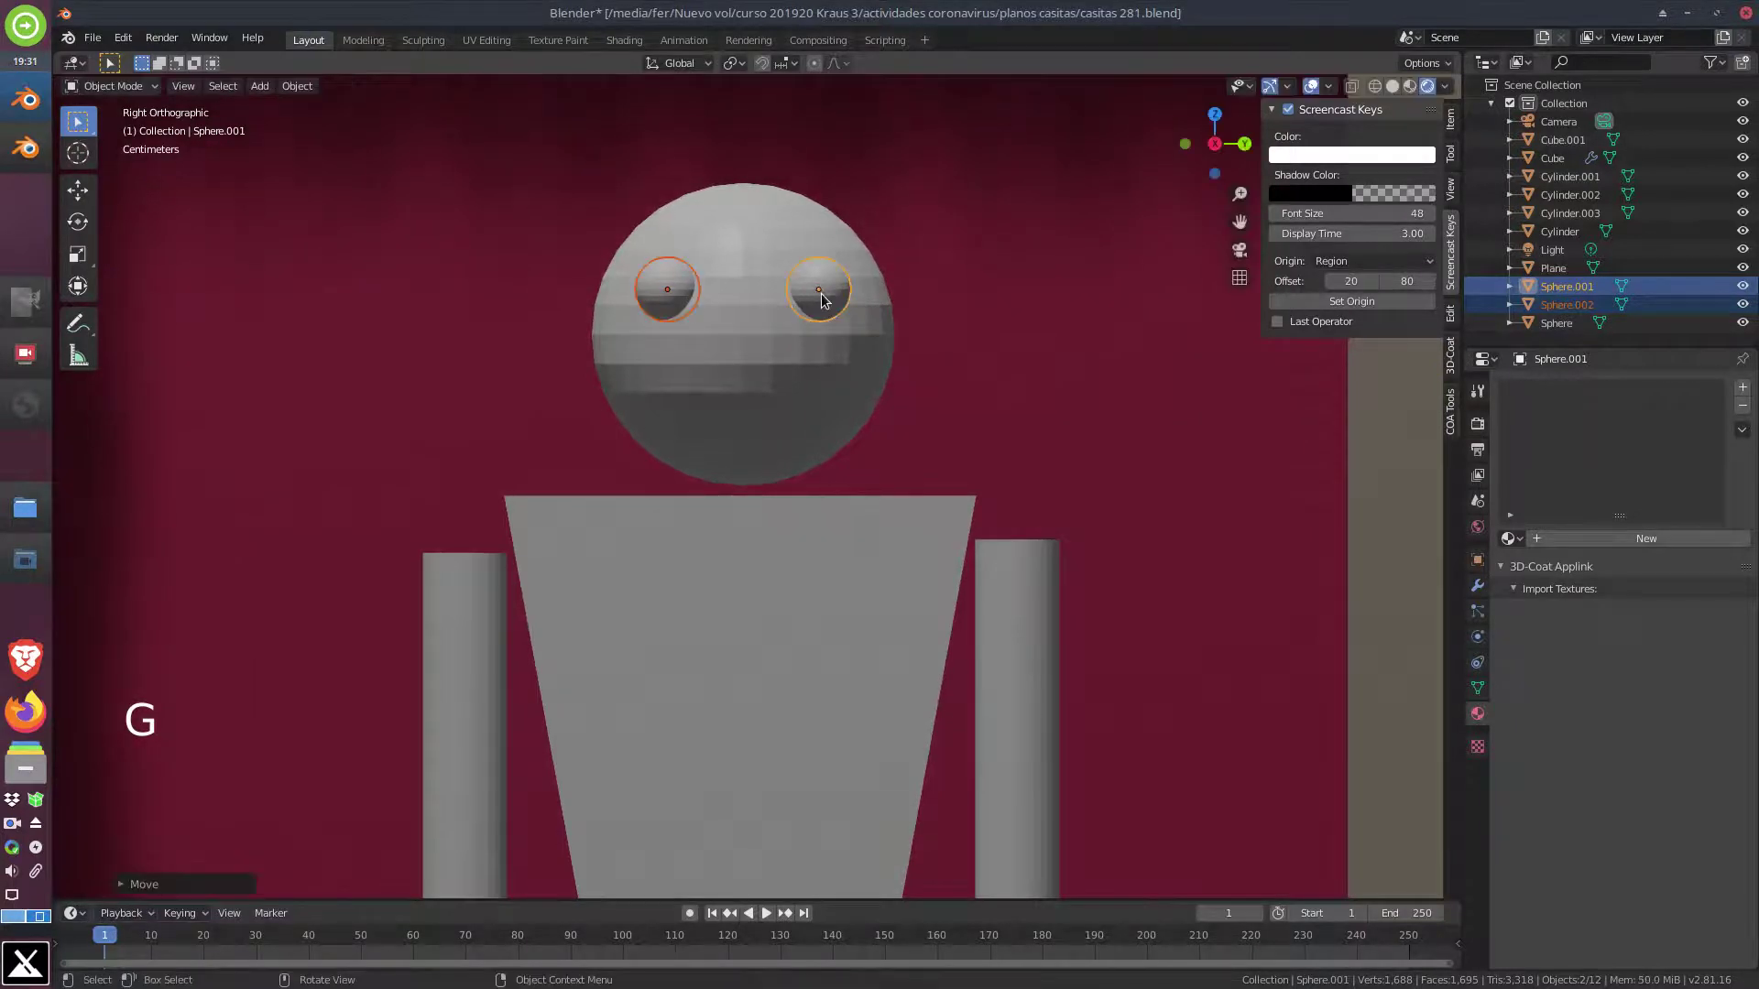
key(g)
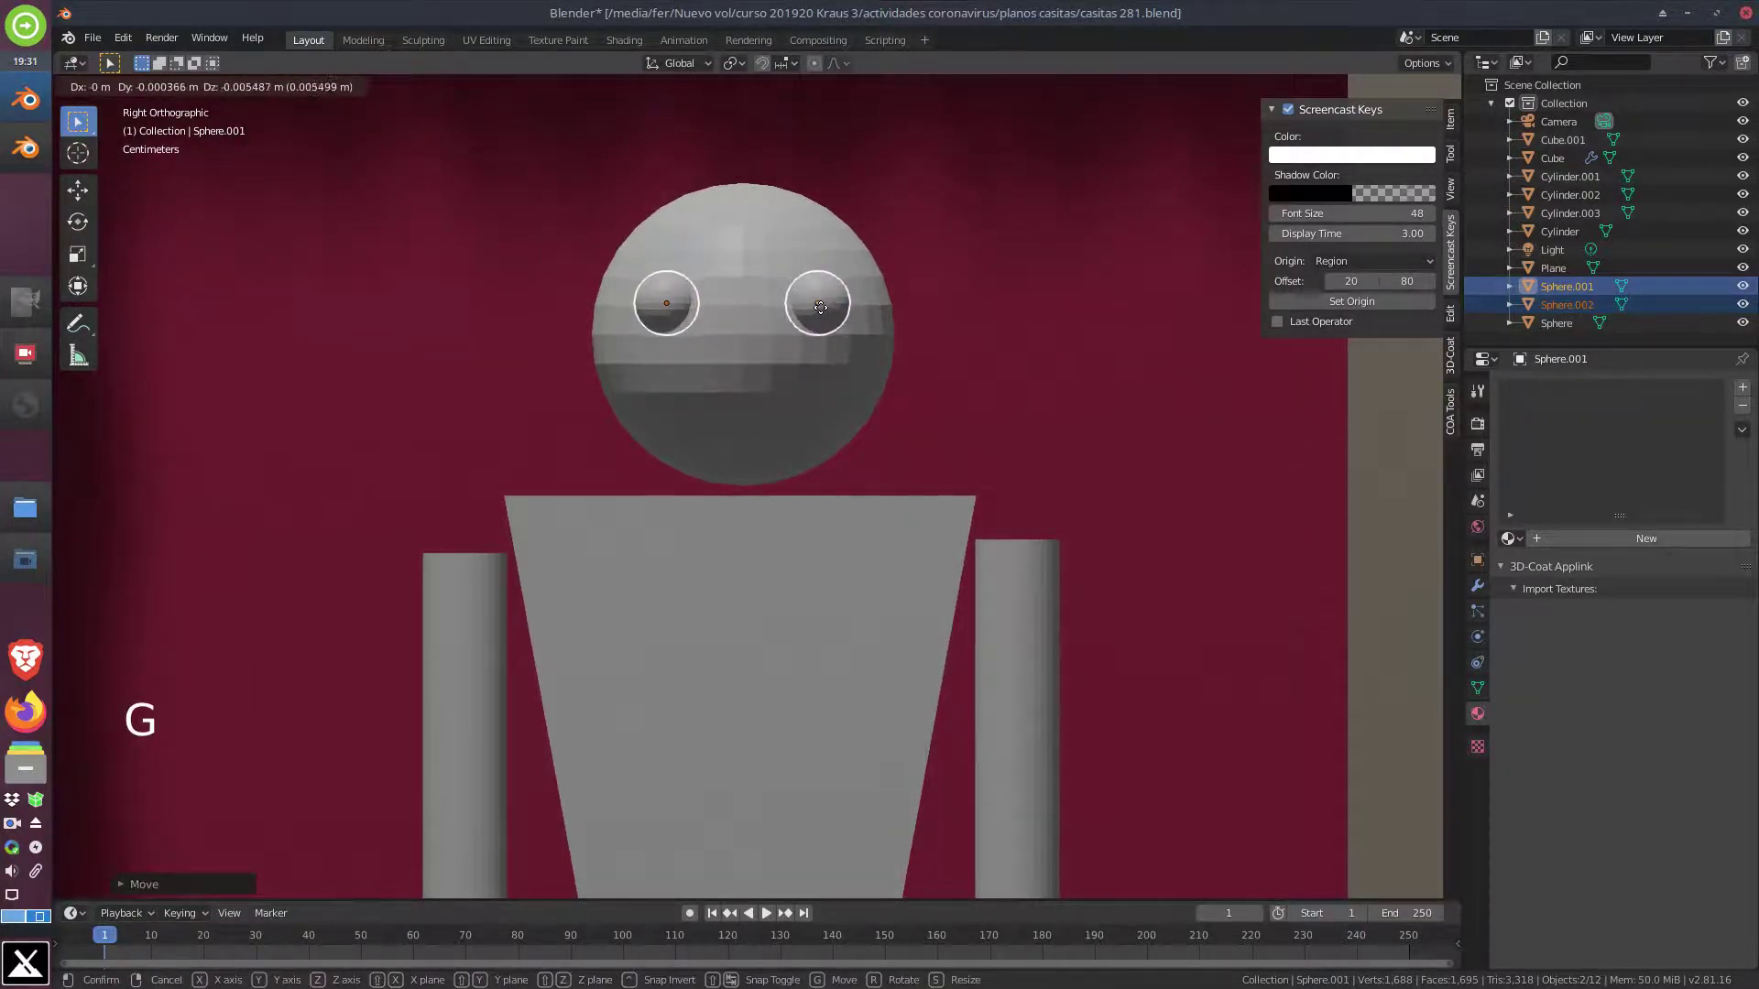
key(KP_7)
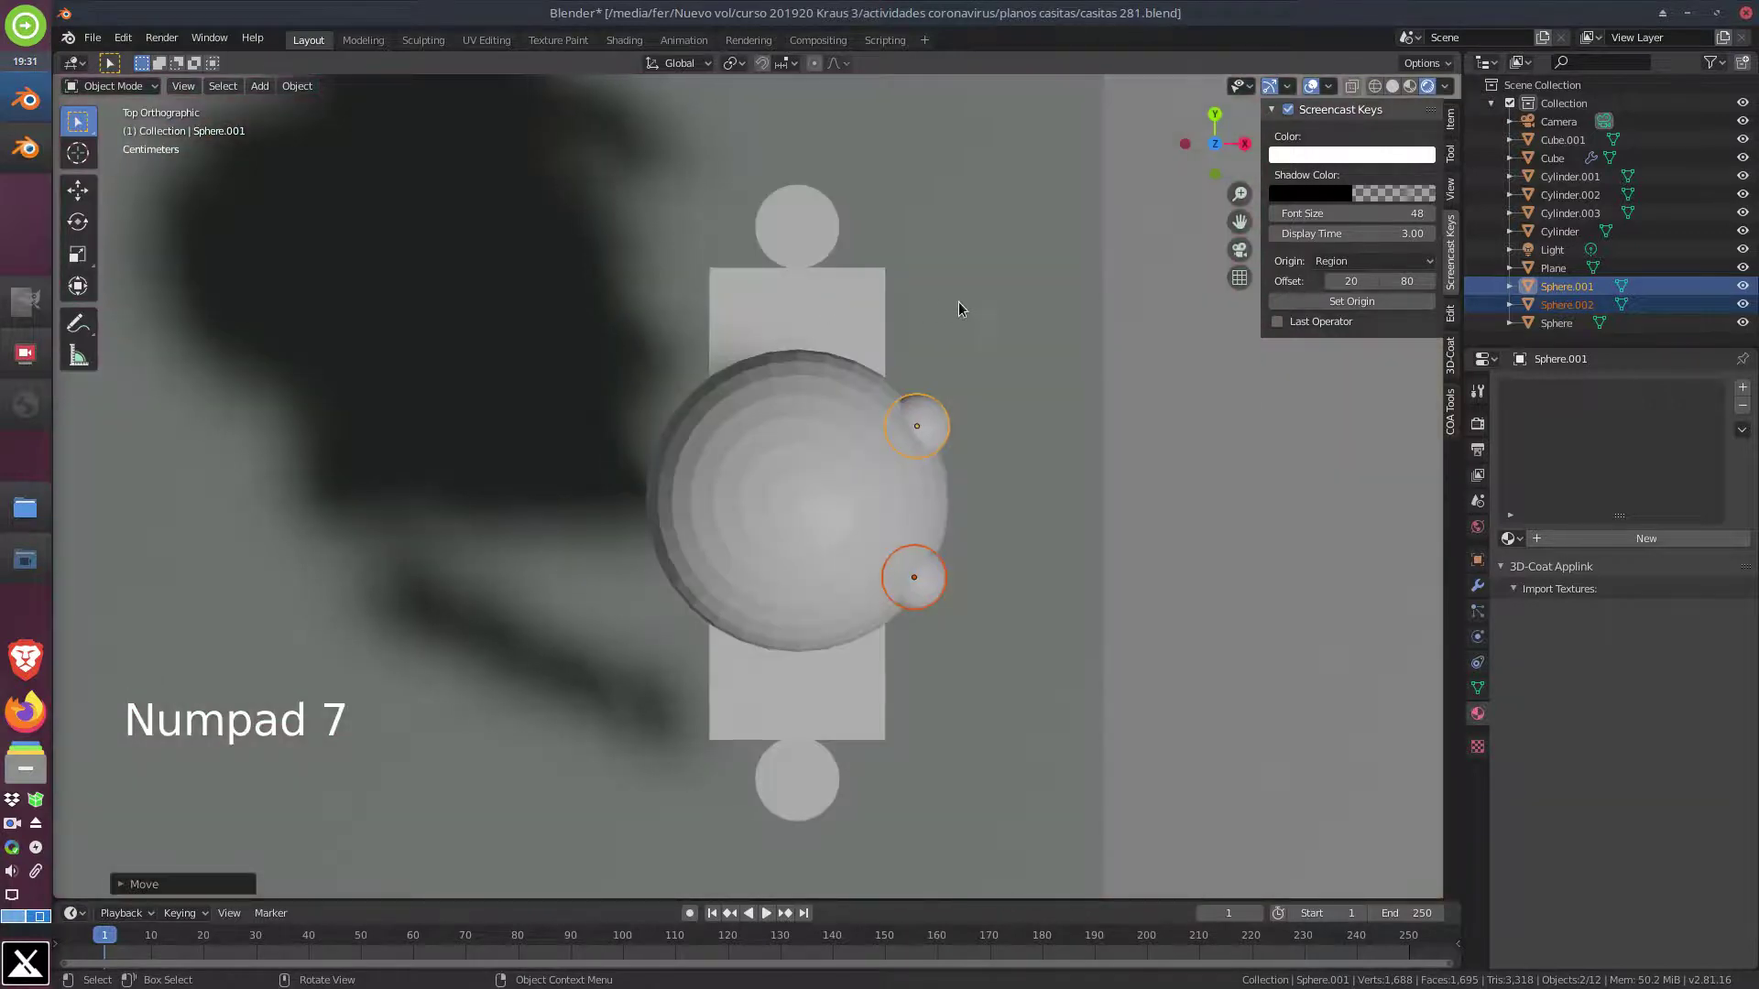
key(g)
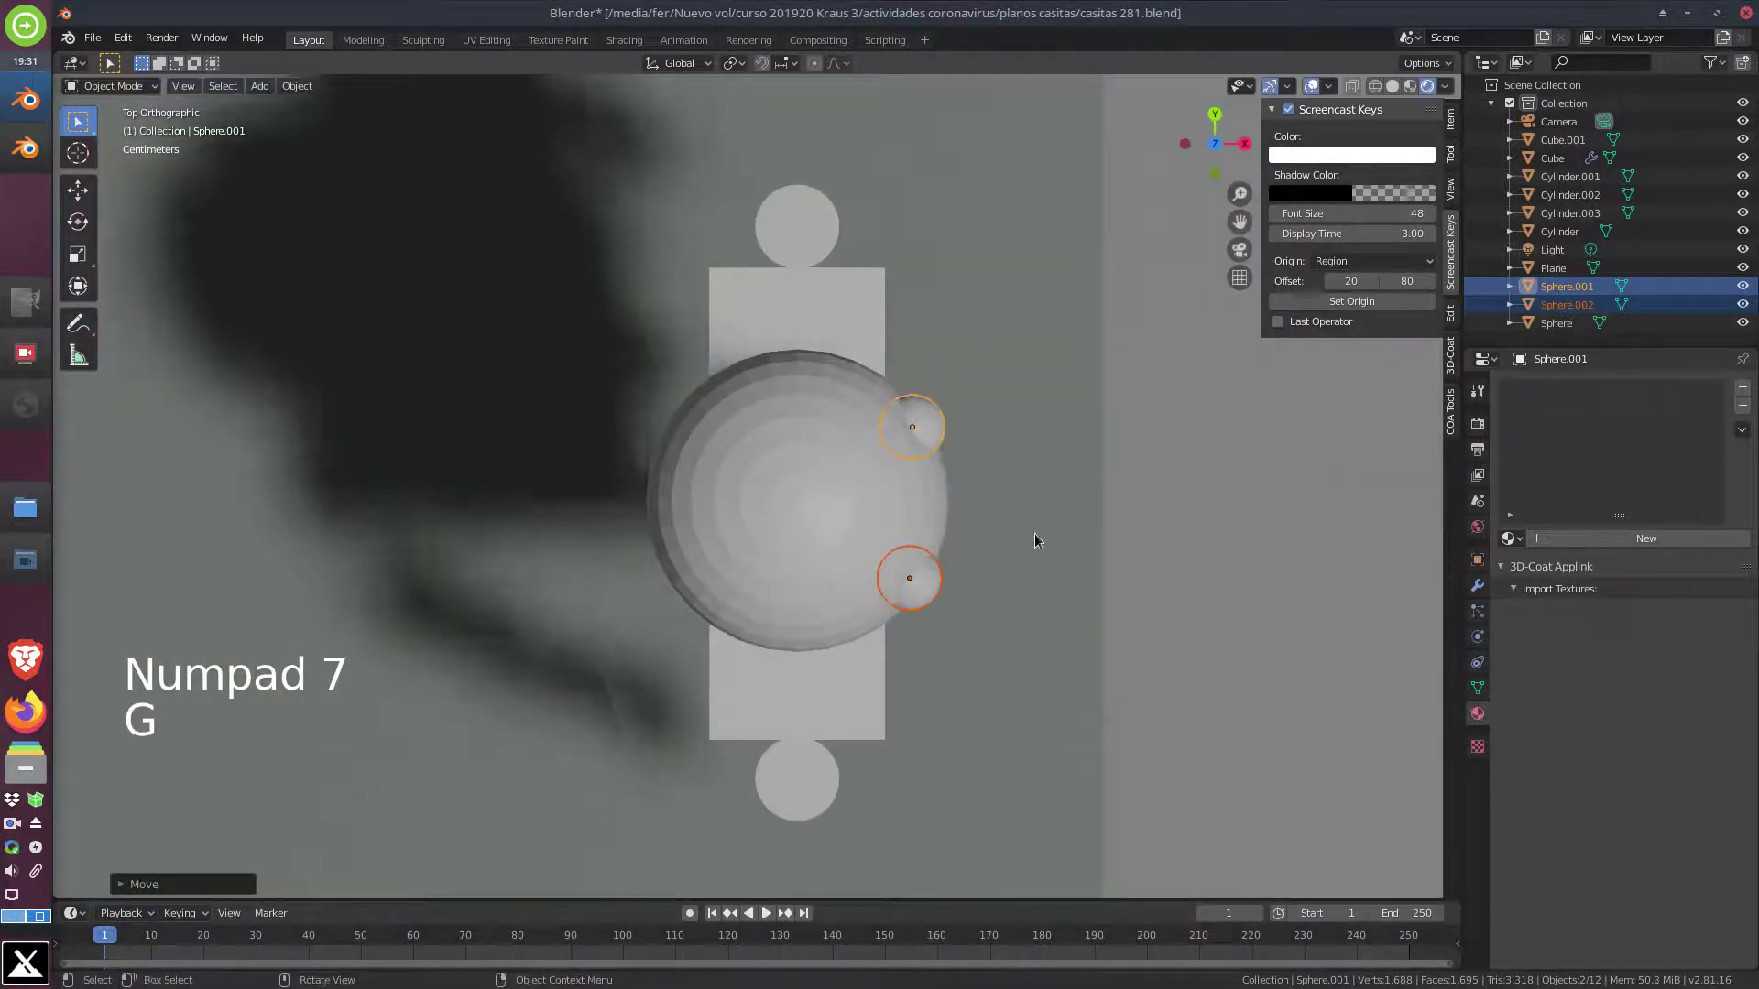
middle_click(1019, 646)
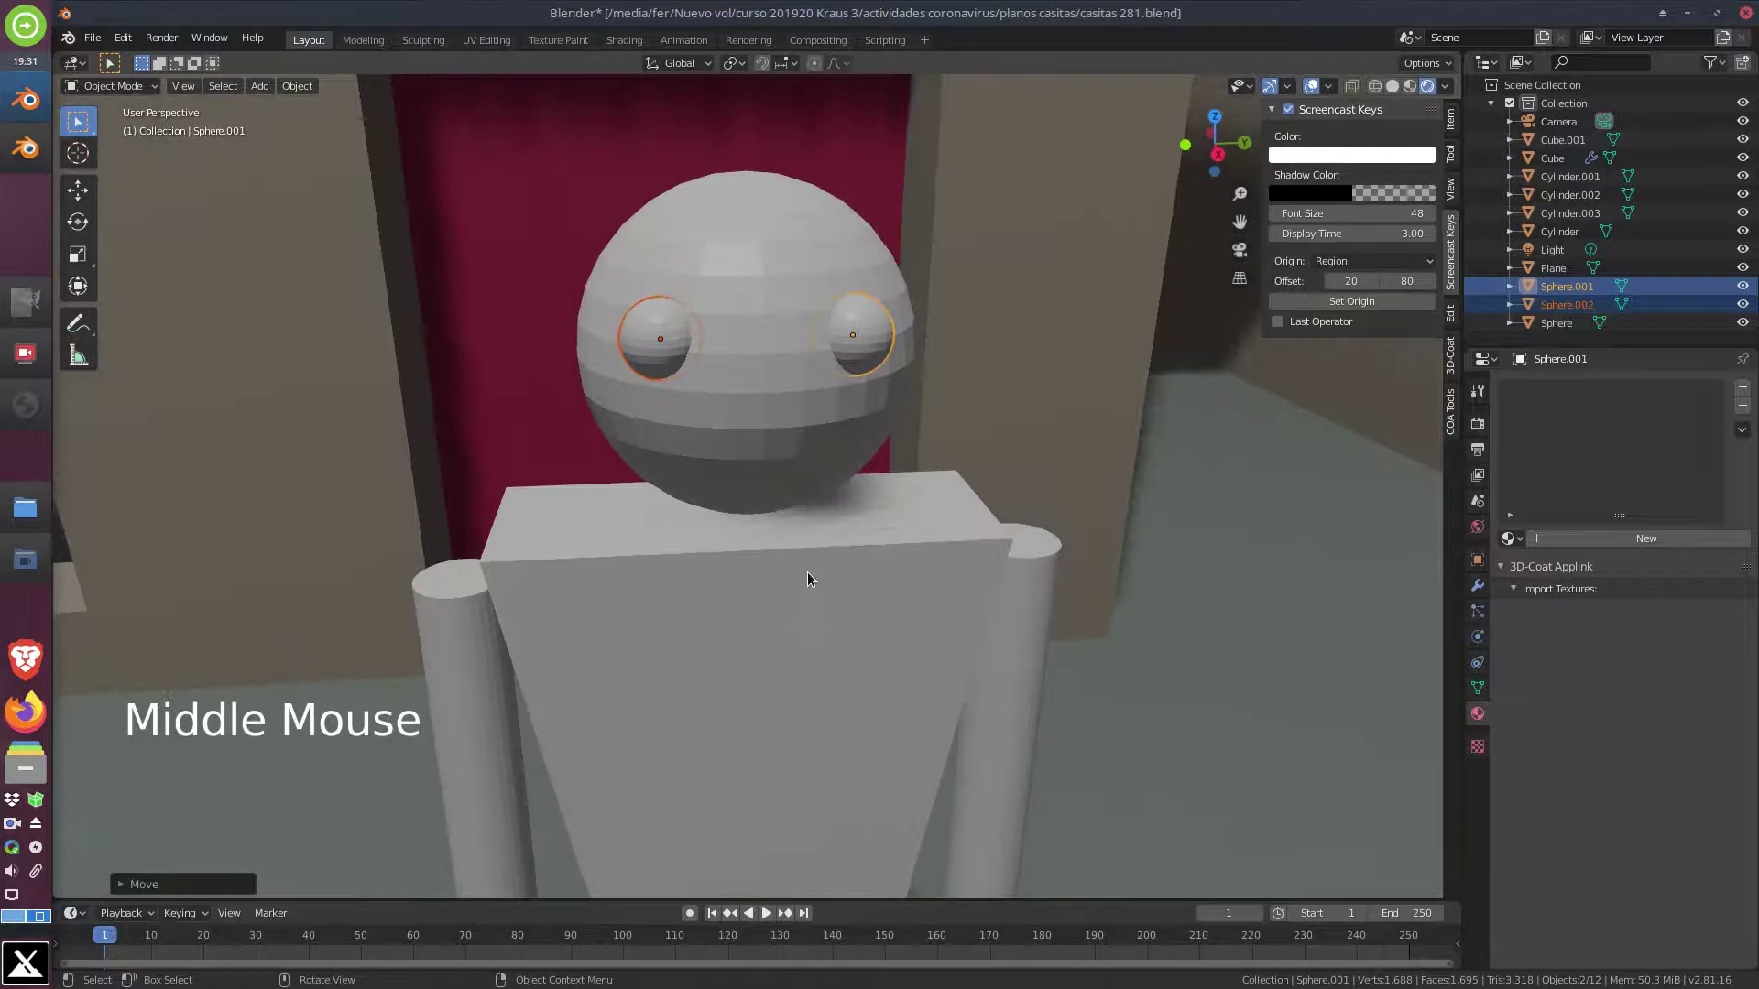
scroll(down, 3)
middle_click(767, 636)
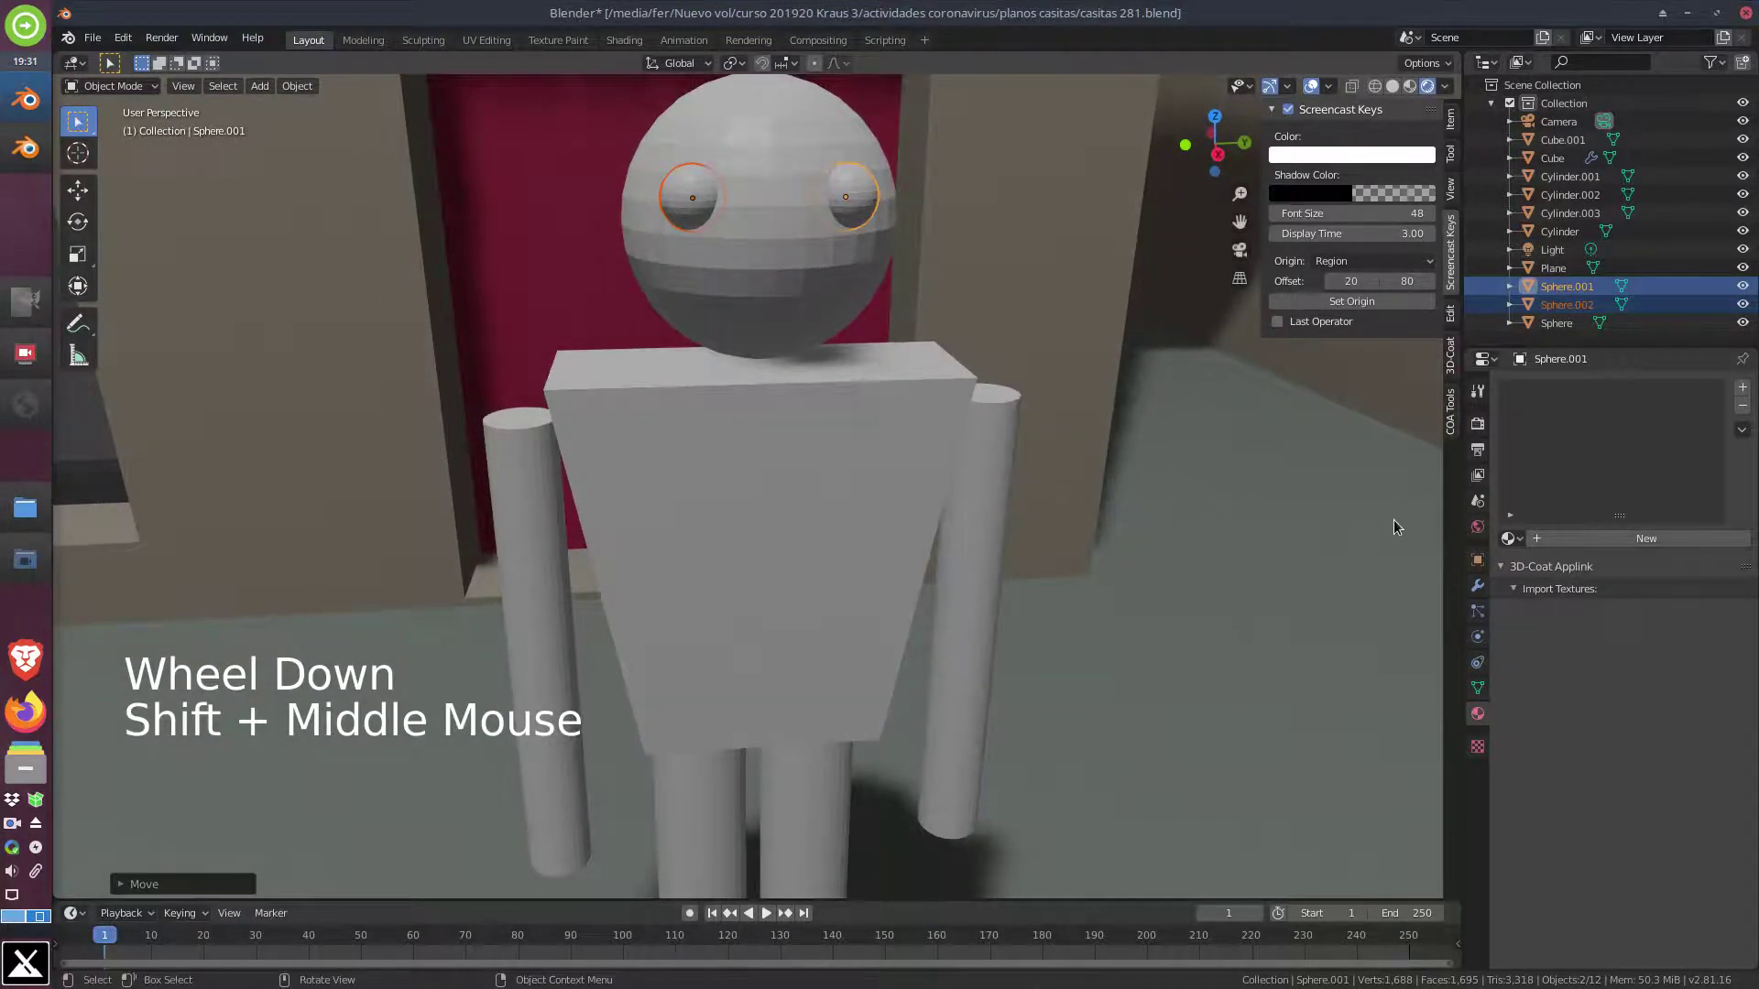
Create a material 'ojos' for the eye spheres with black base colour and roughness 0.057
click(1489, 723)
click(1650, 539)
click(1601, 542)
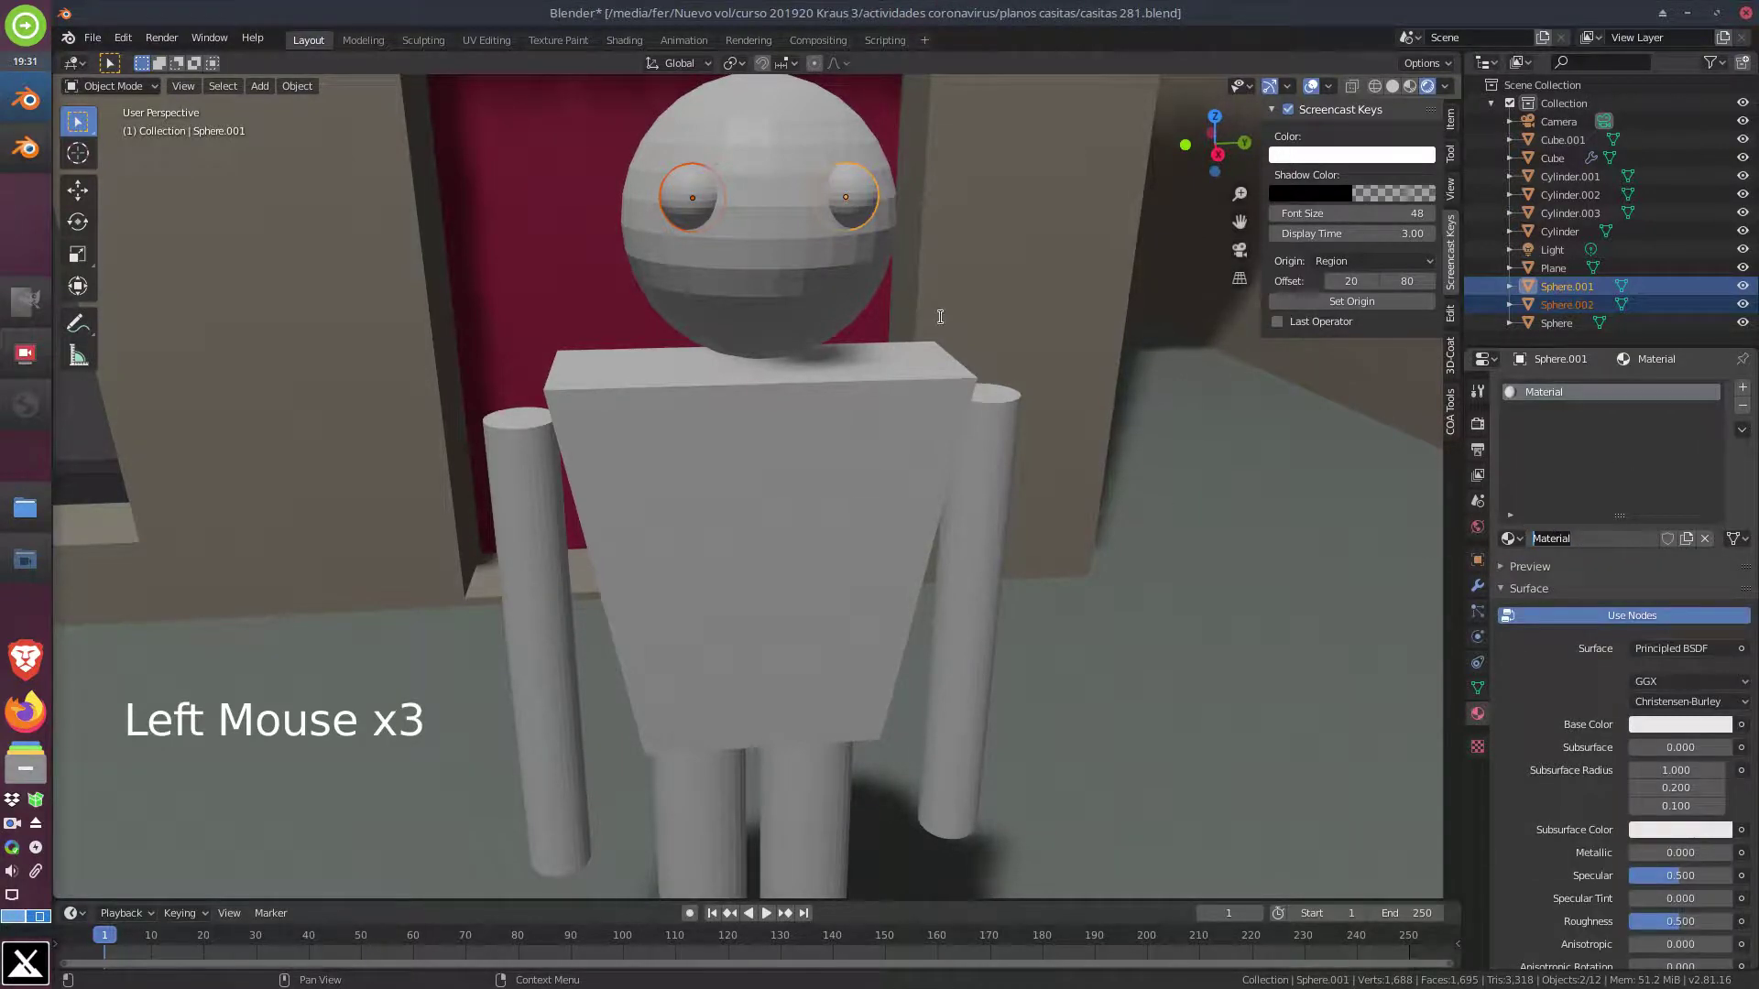
key(o)
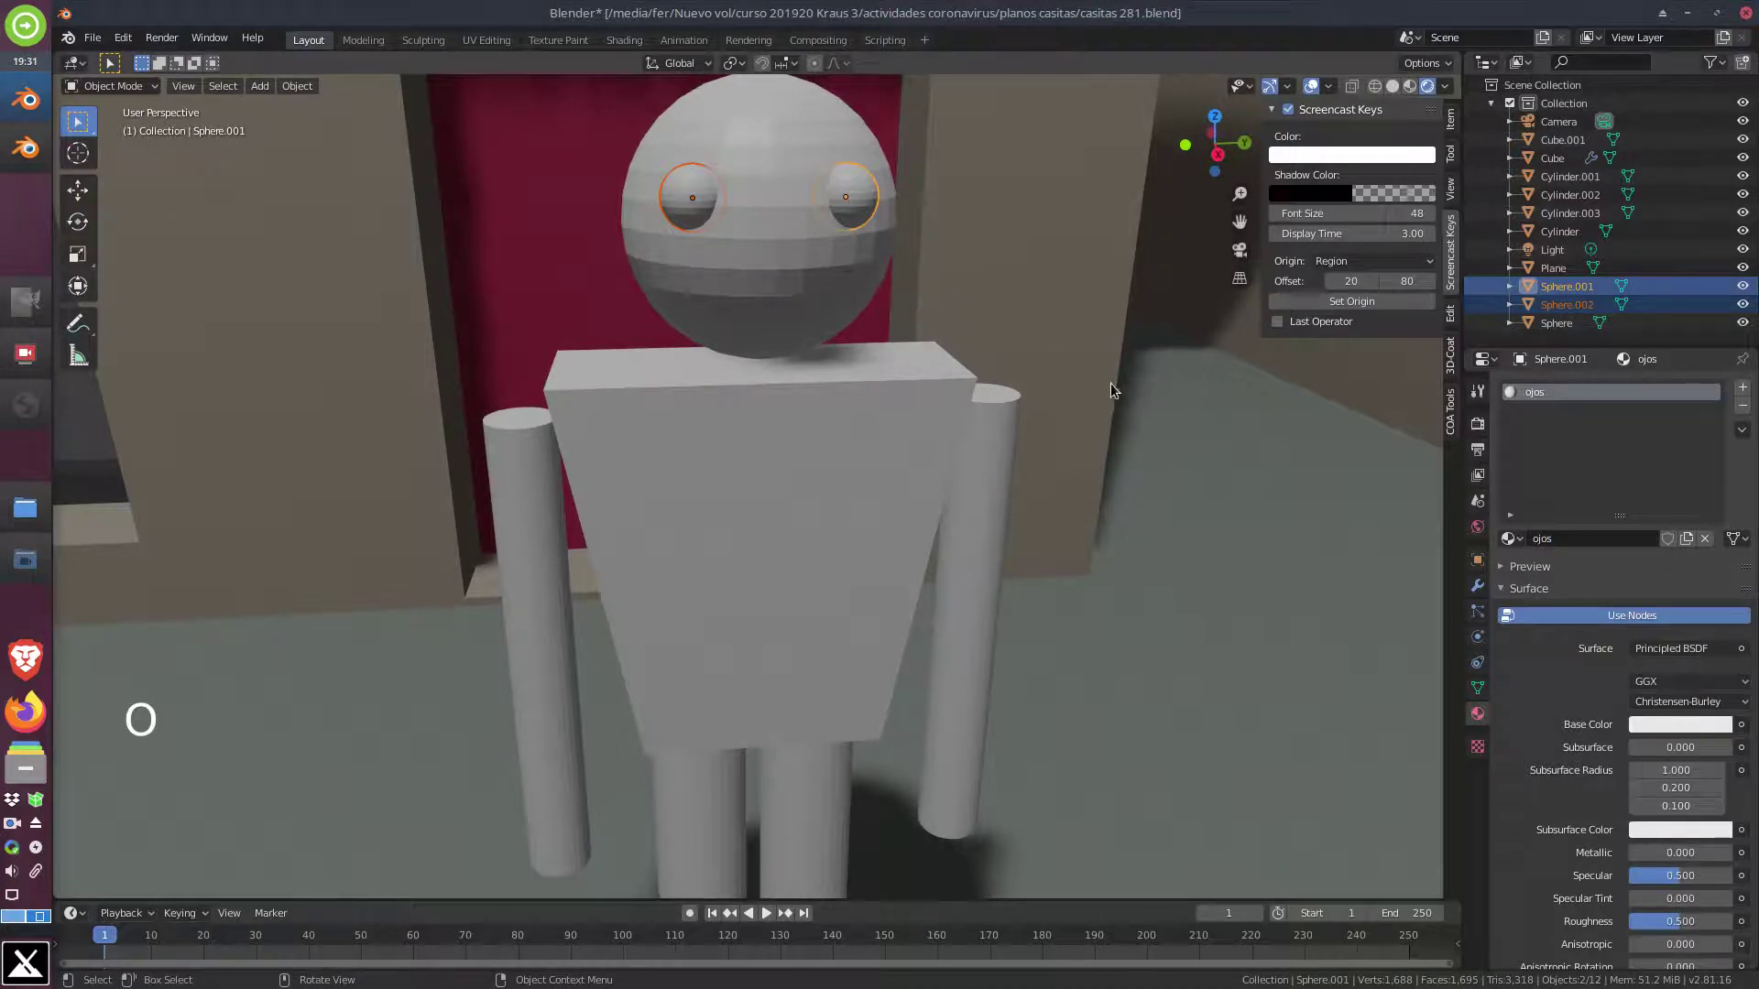
scroll(down, 3)
click(1661, 655)
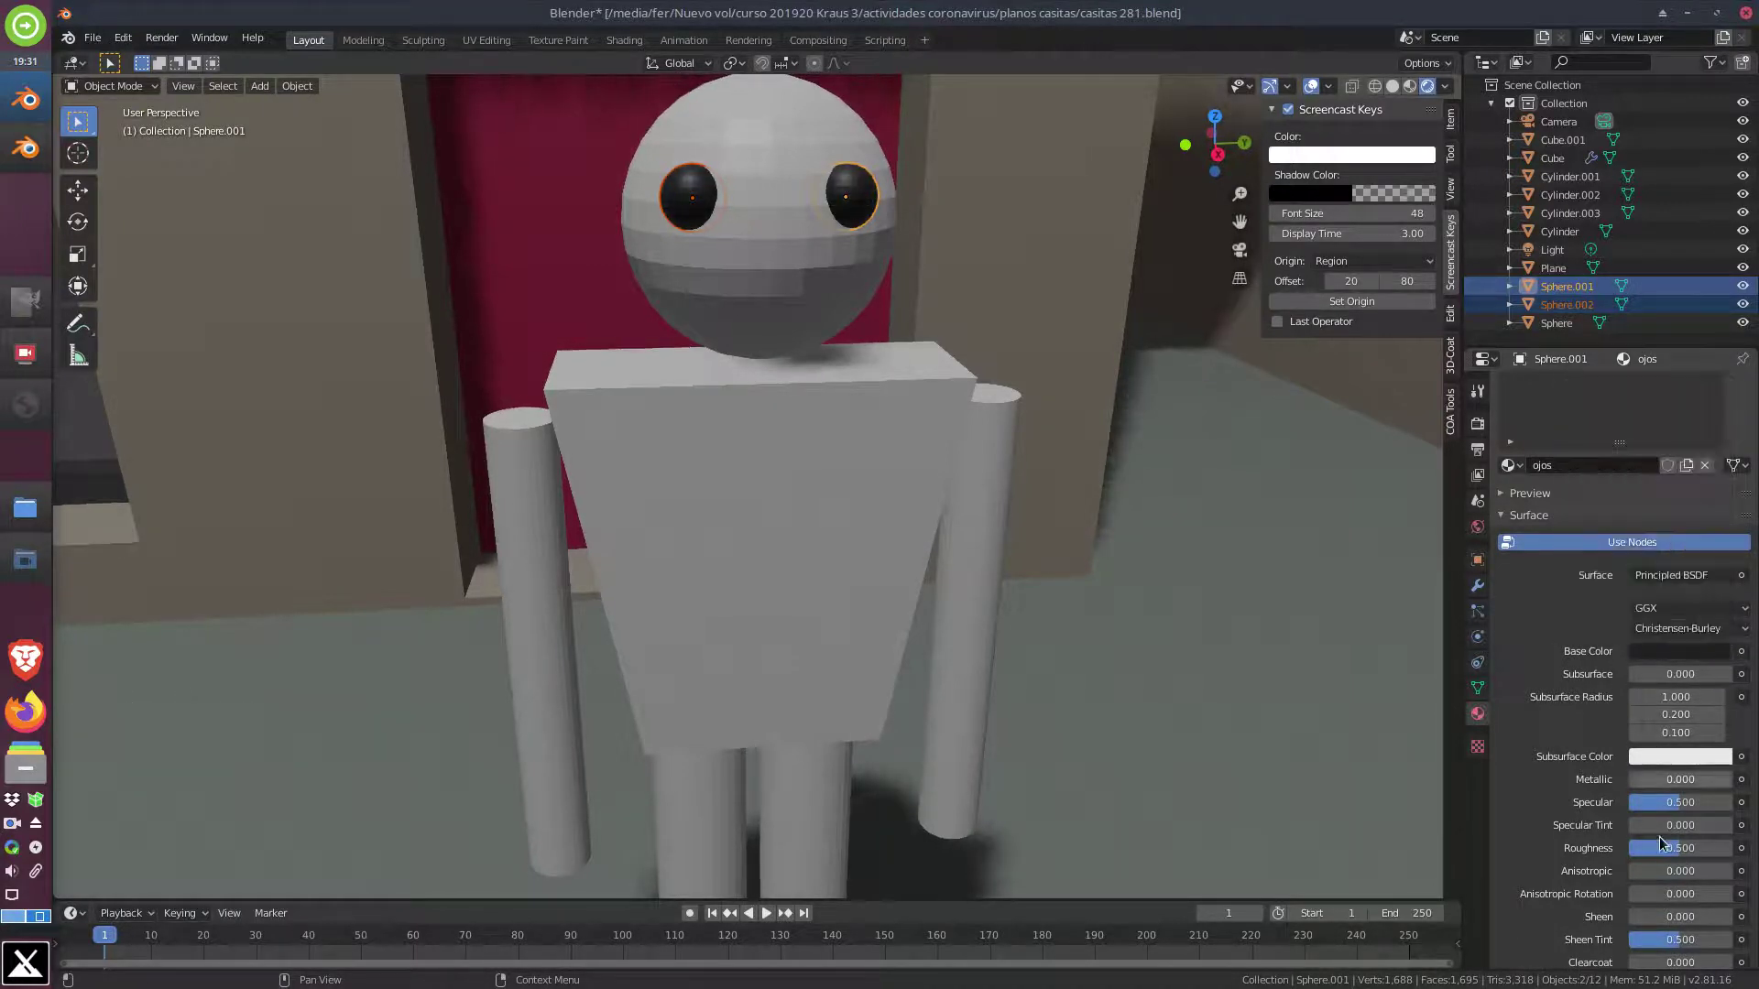
scroll(down, 3)
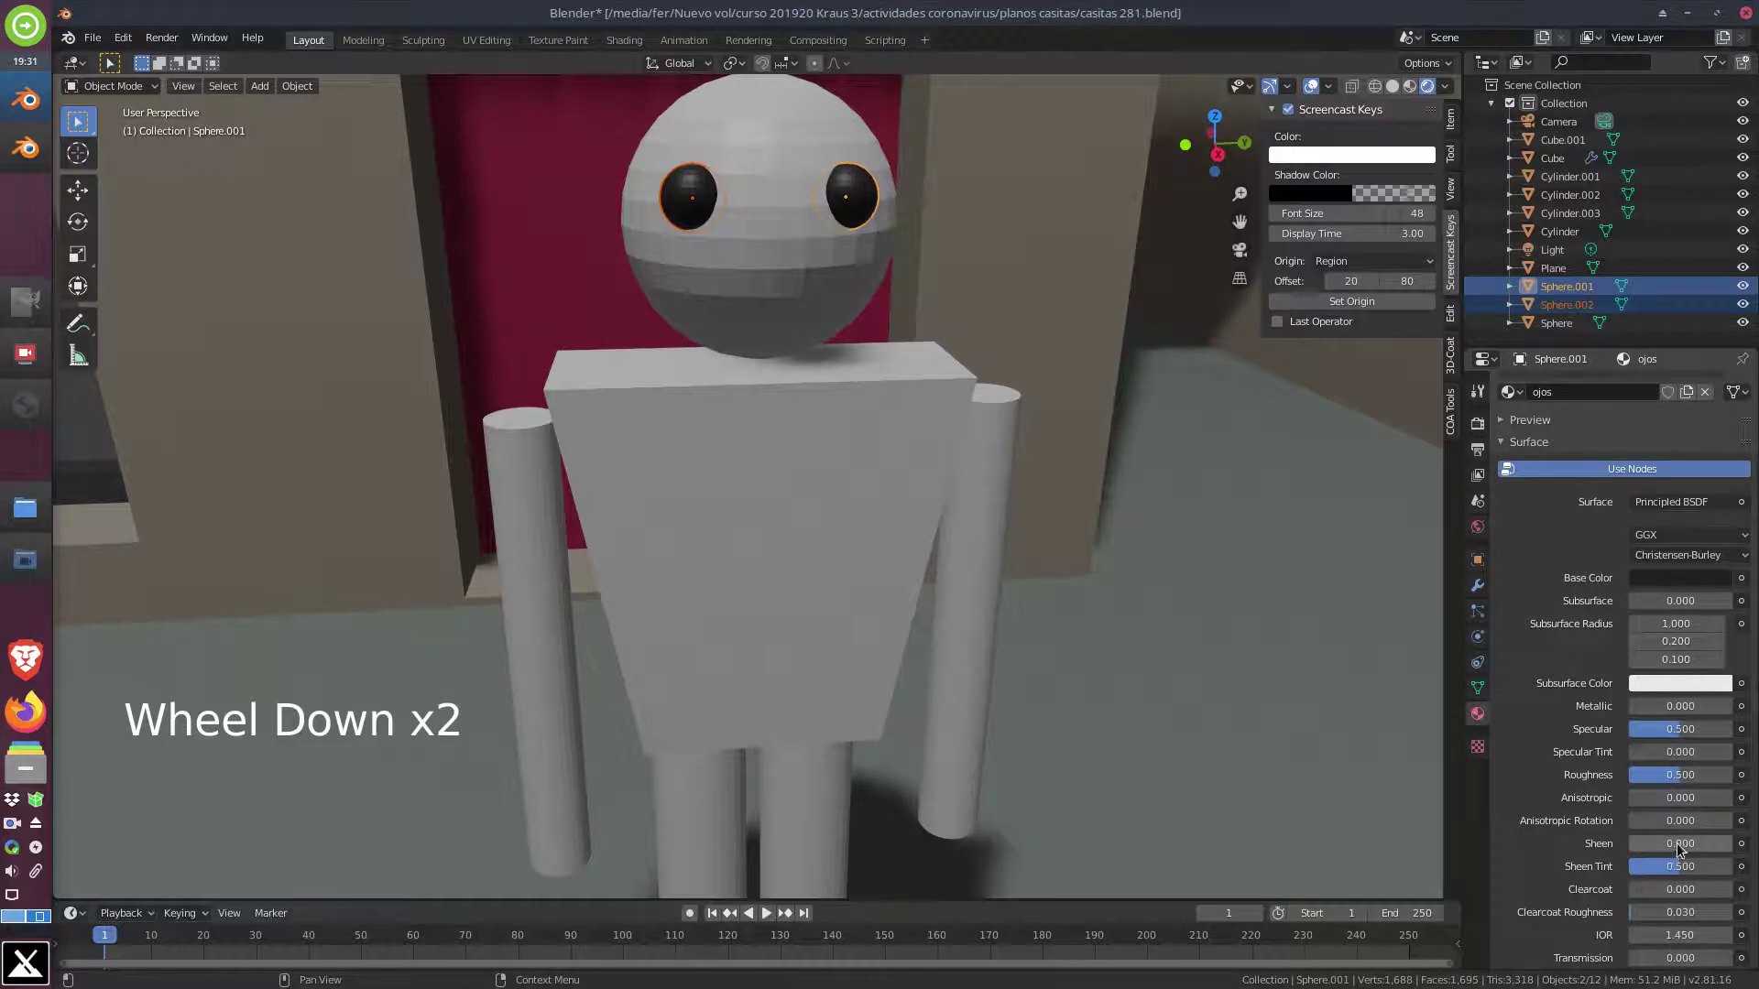
click(1680, 775)
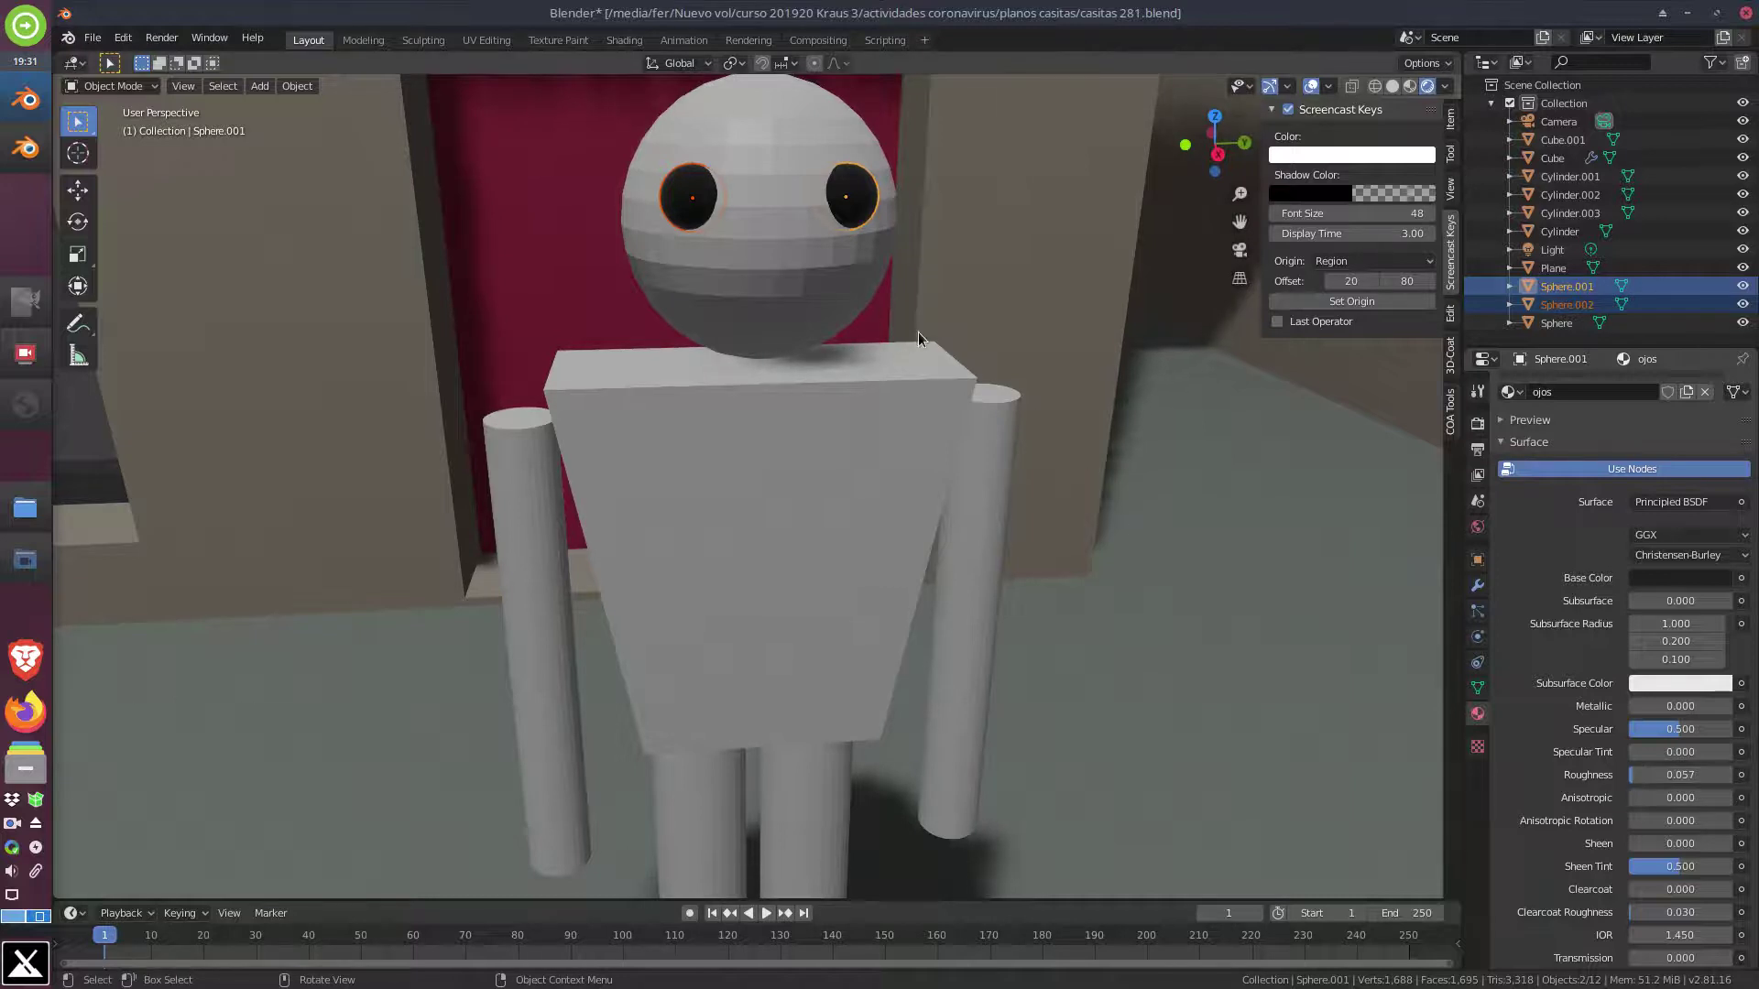
middle_click(810, 274)
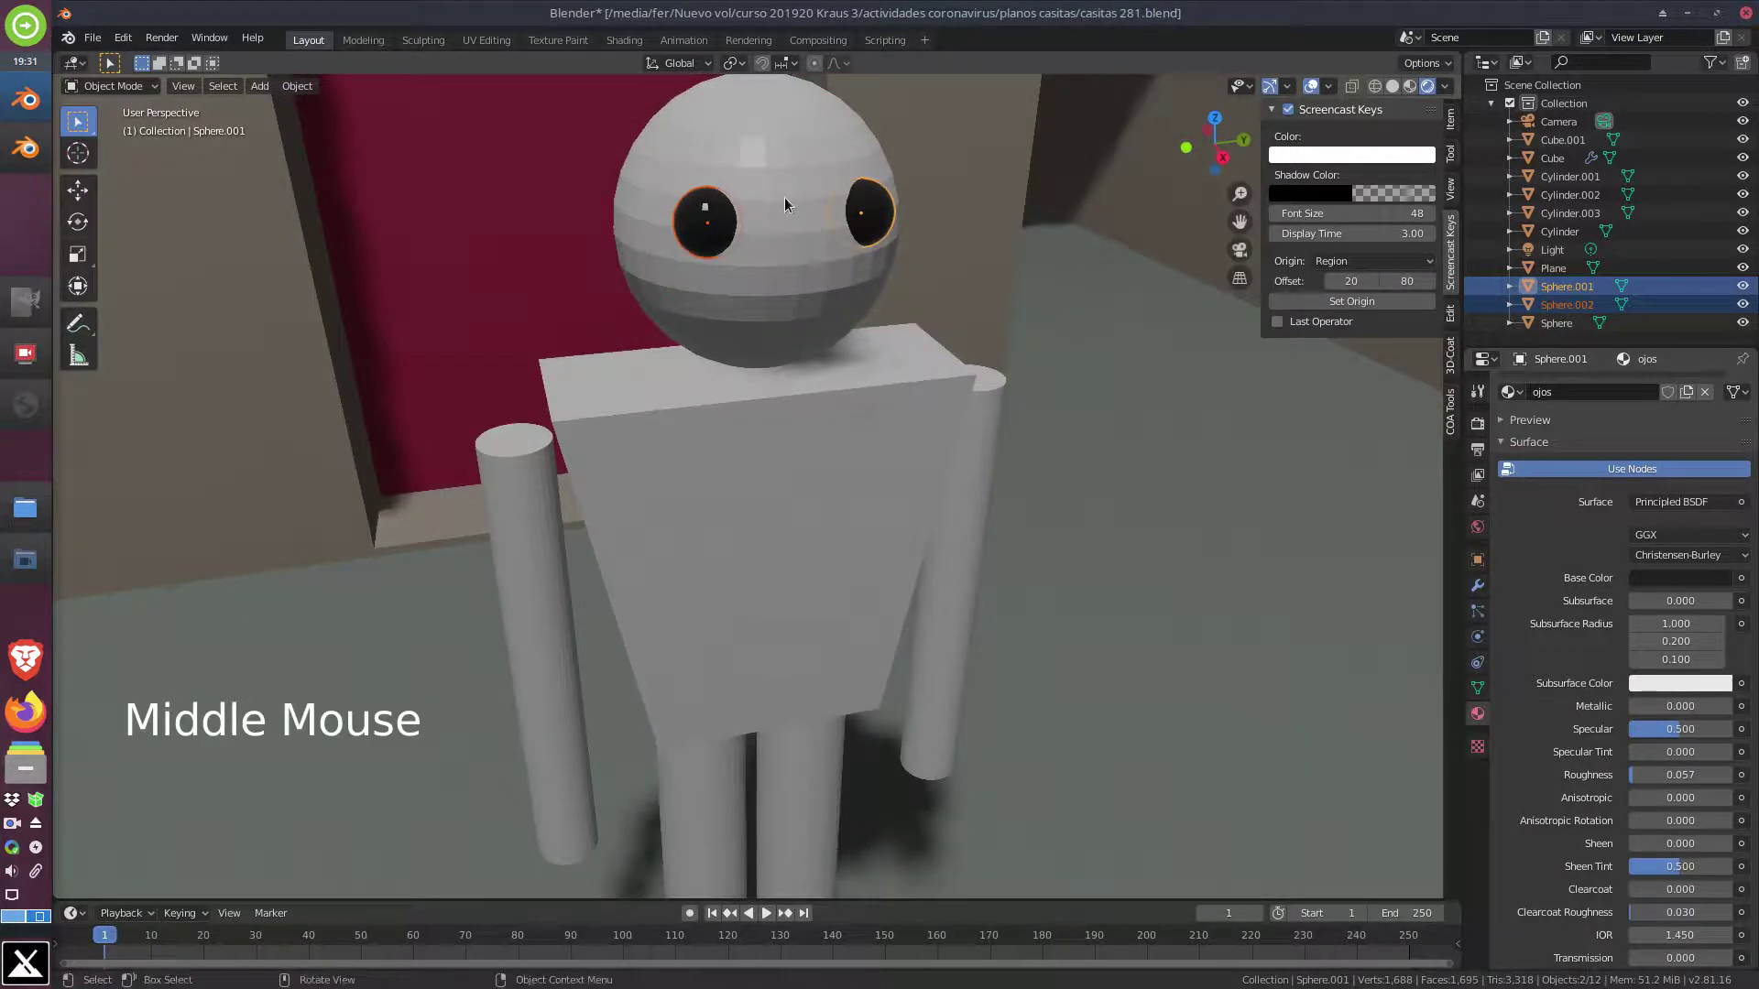
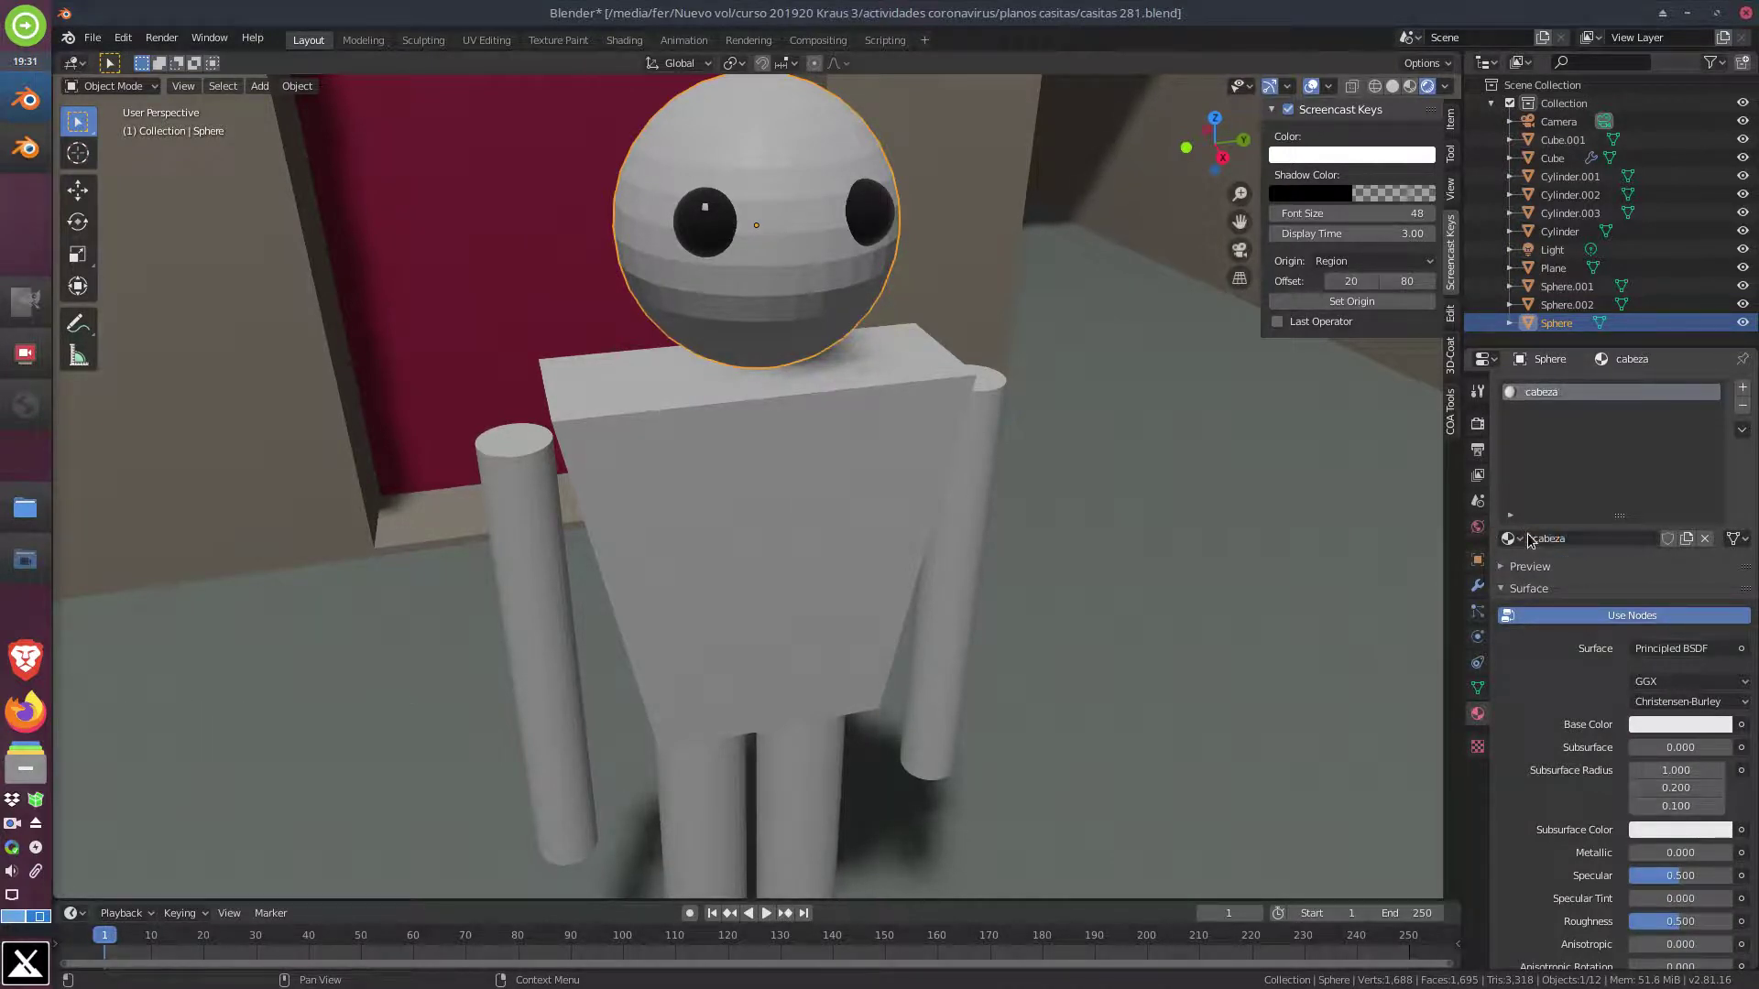
Brighten the cabeza material's near-white base colour to value 0.840
click(1693, 727)
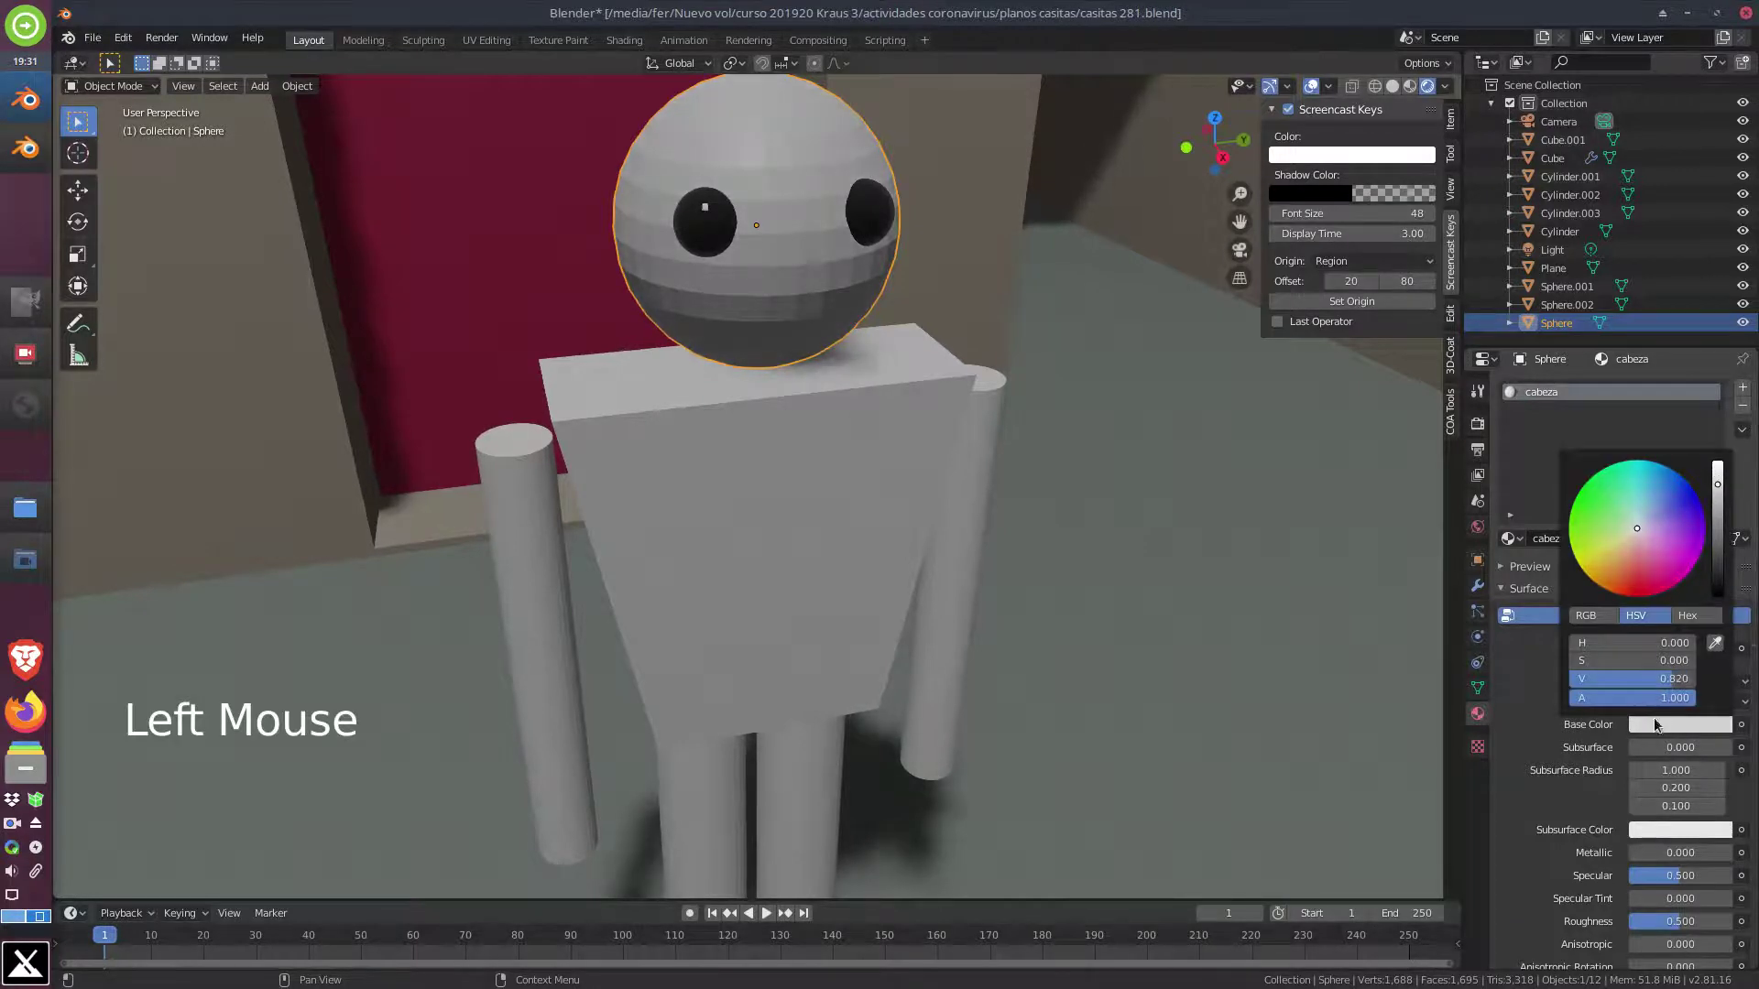
click(1714, 738)
click(1698, 733)
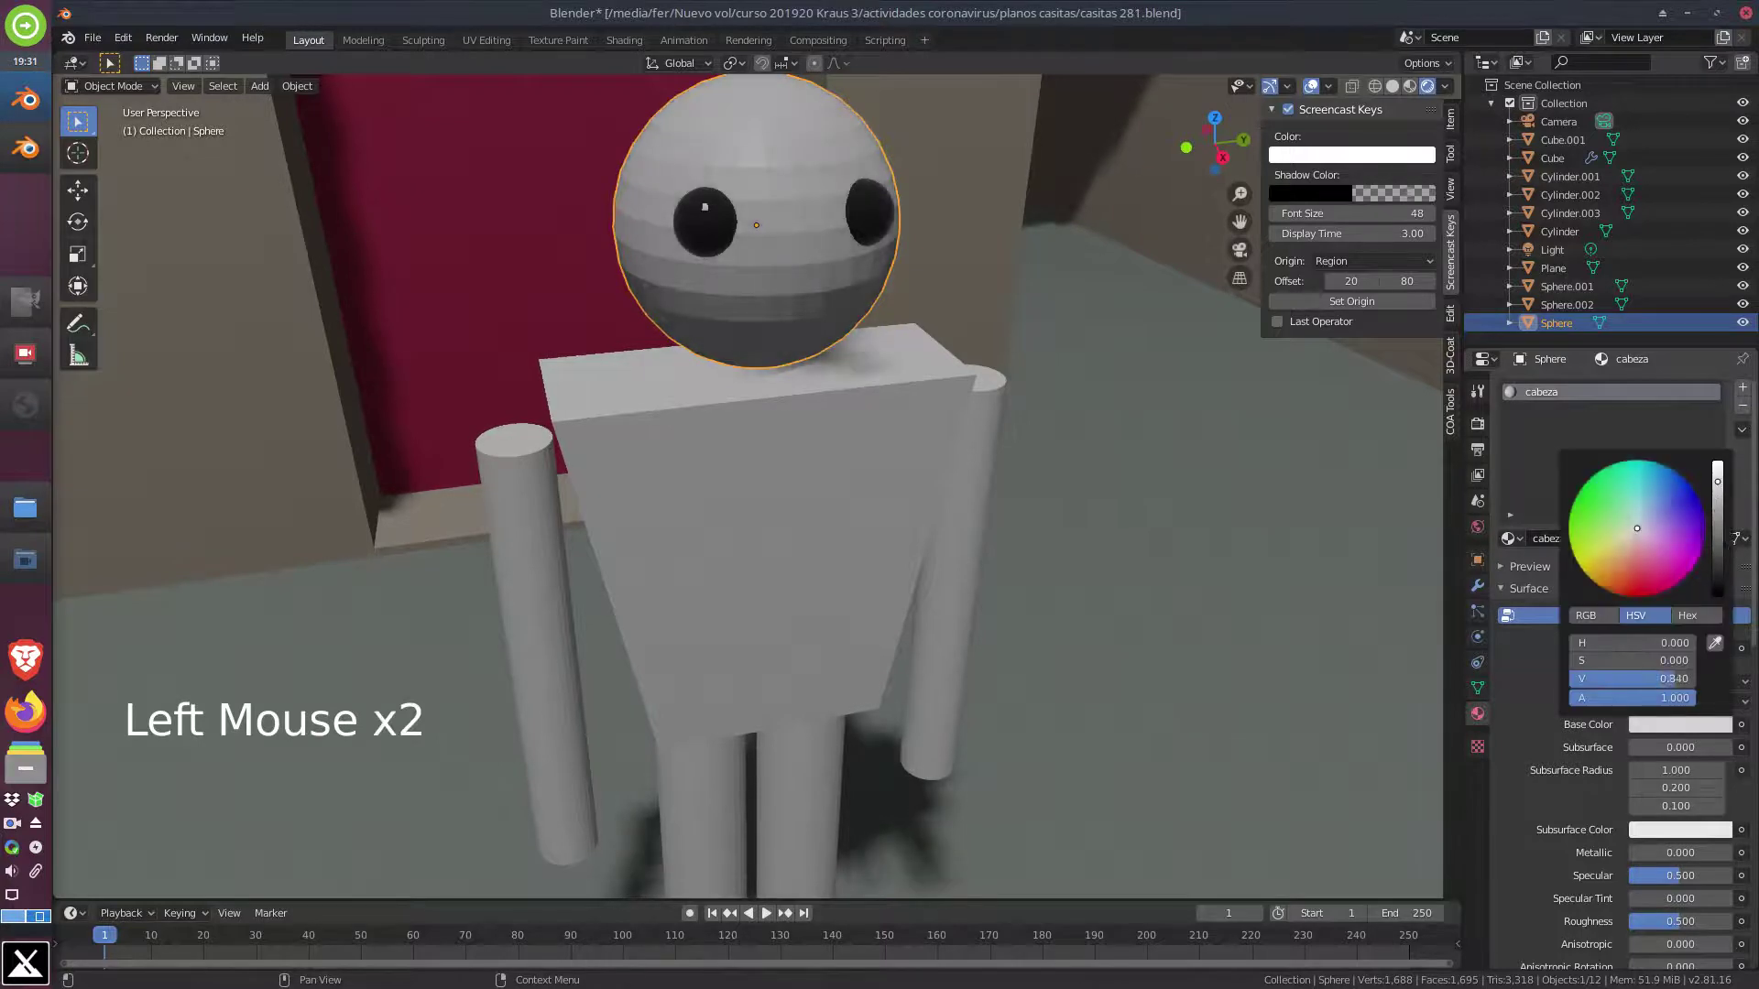
click(1516, 797)
Raise the cabeza material's roughness to 0.804 for a matte head, then select the torso
scroll(down, 3)
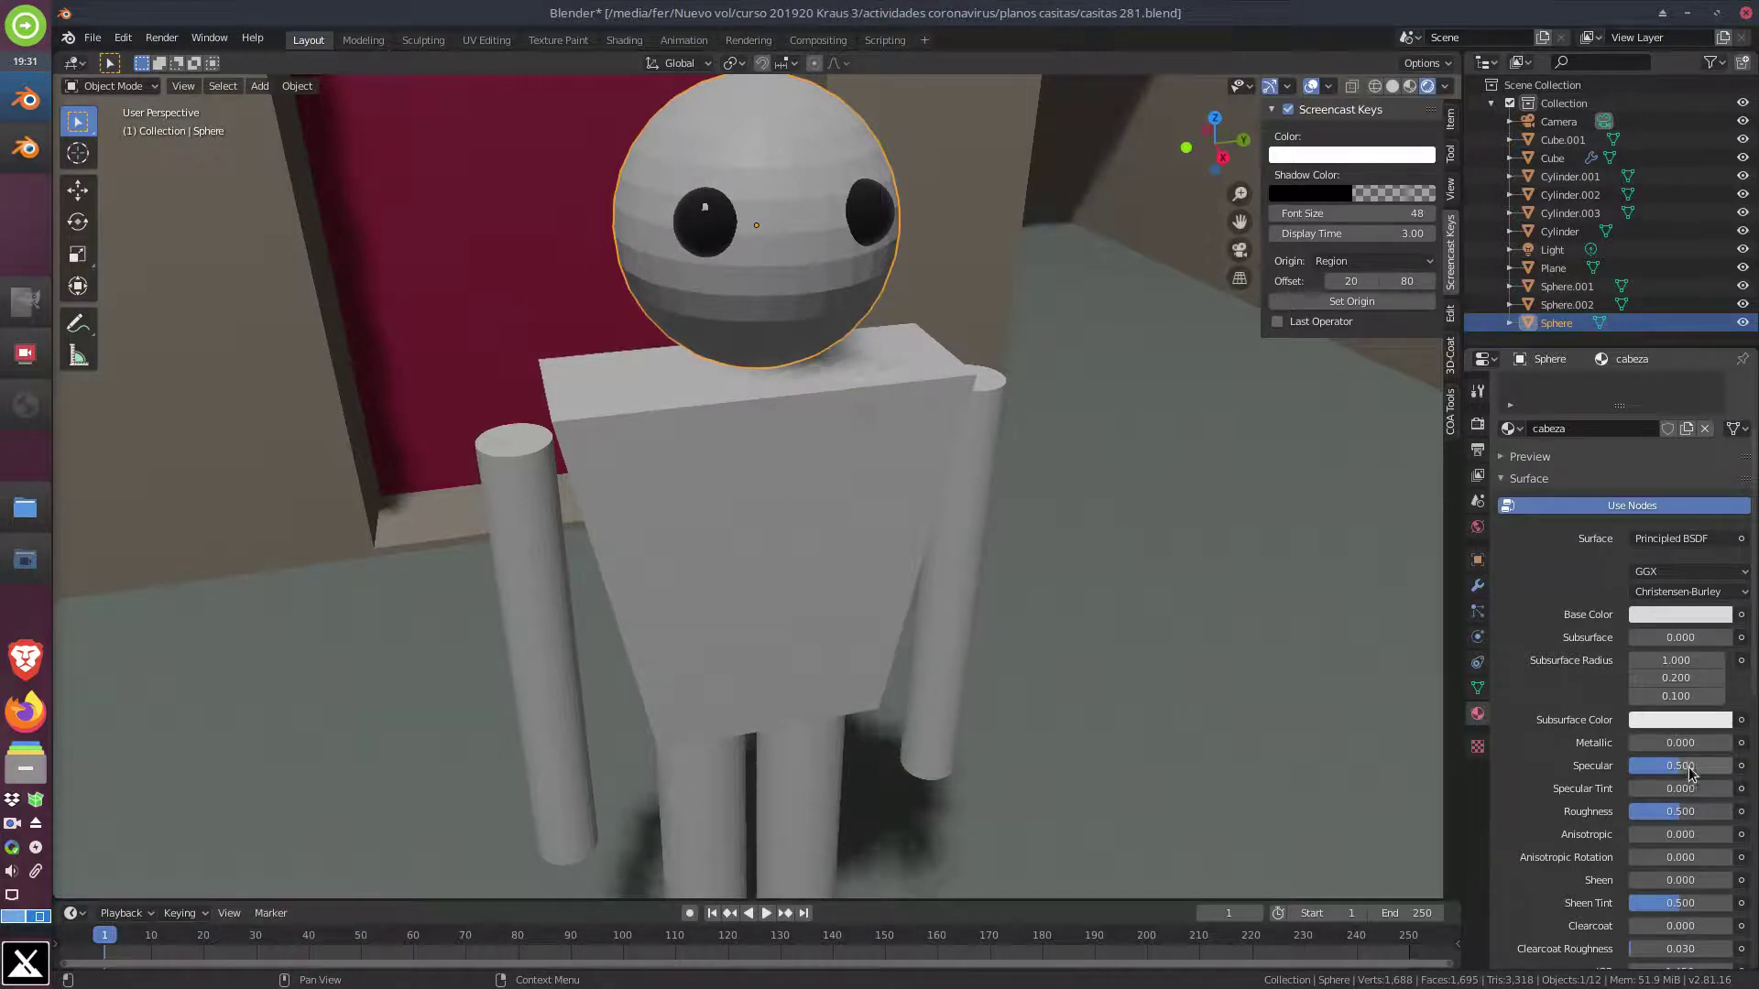
click(1688, 768)
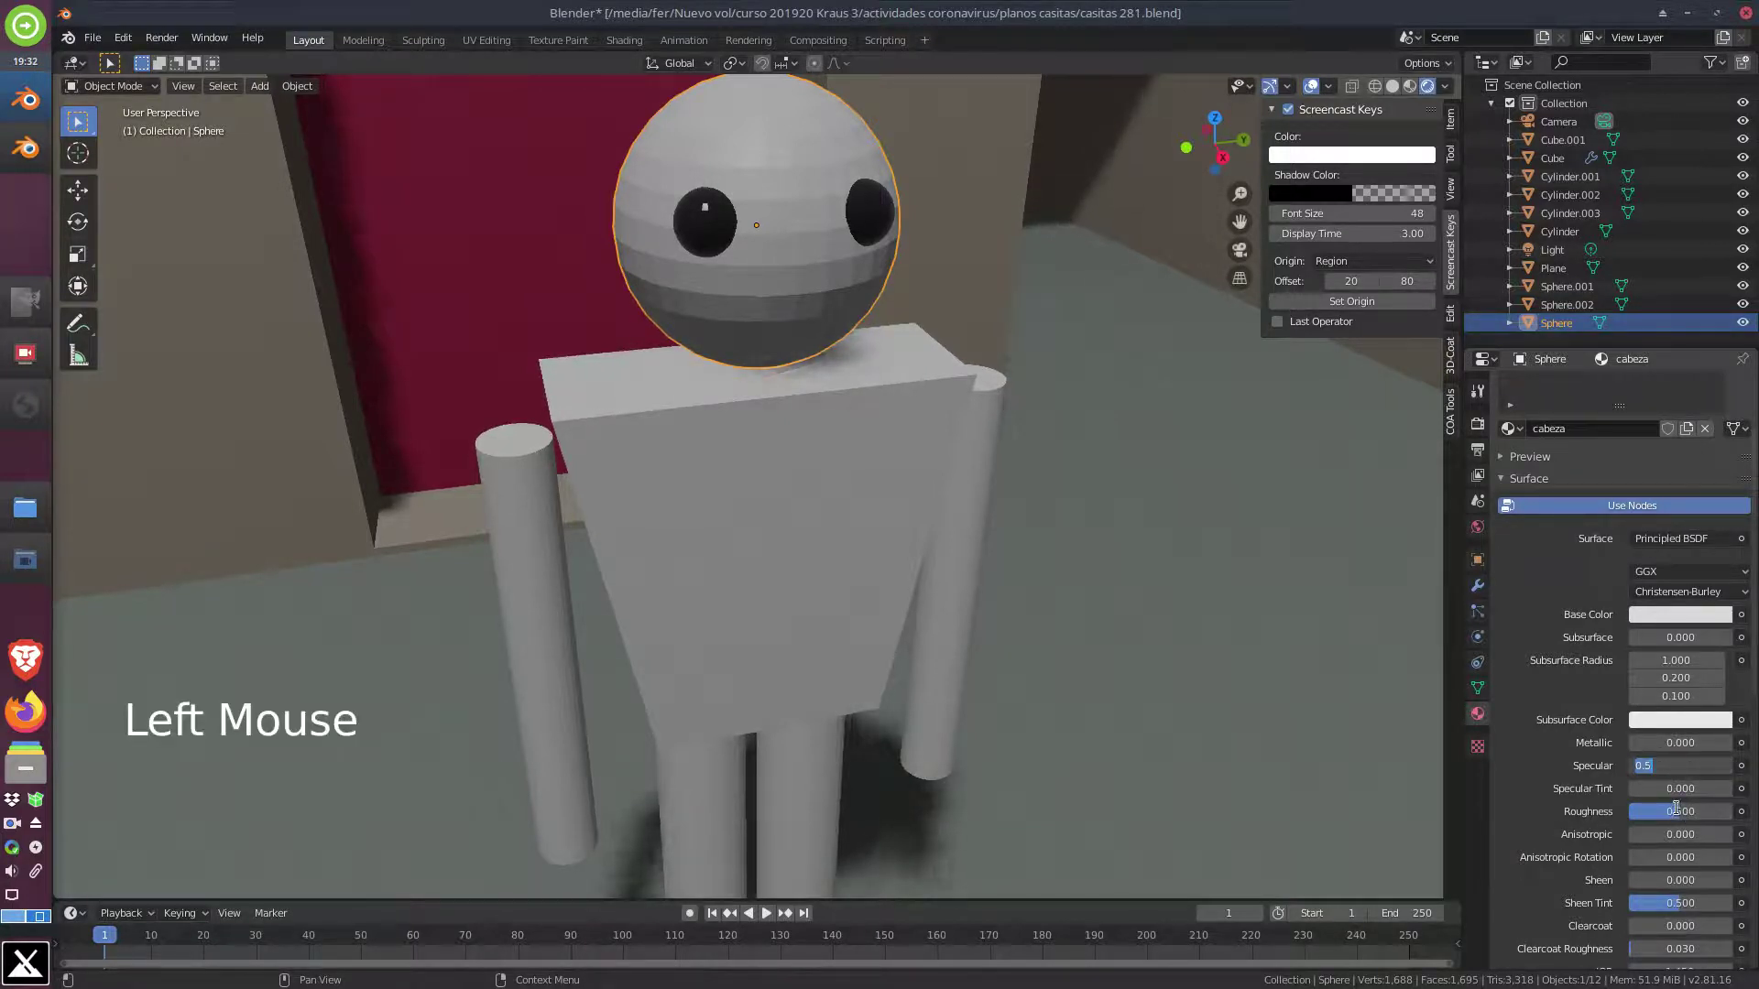
click(1681, 808)
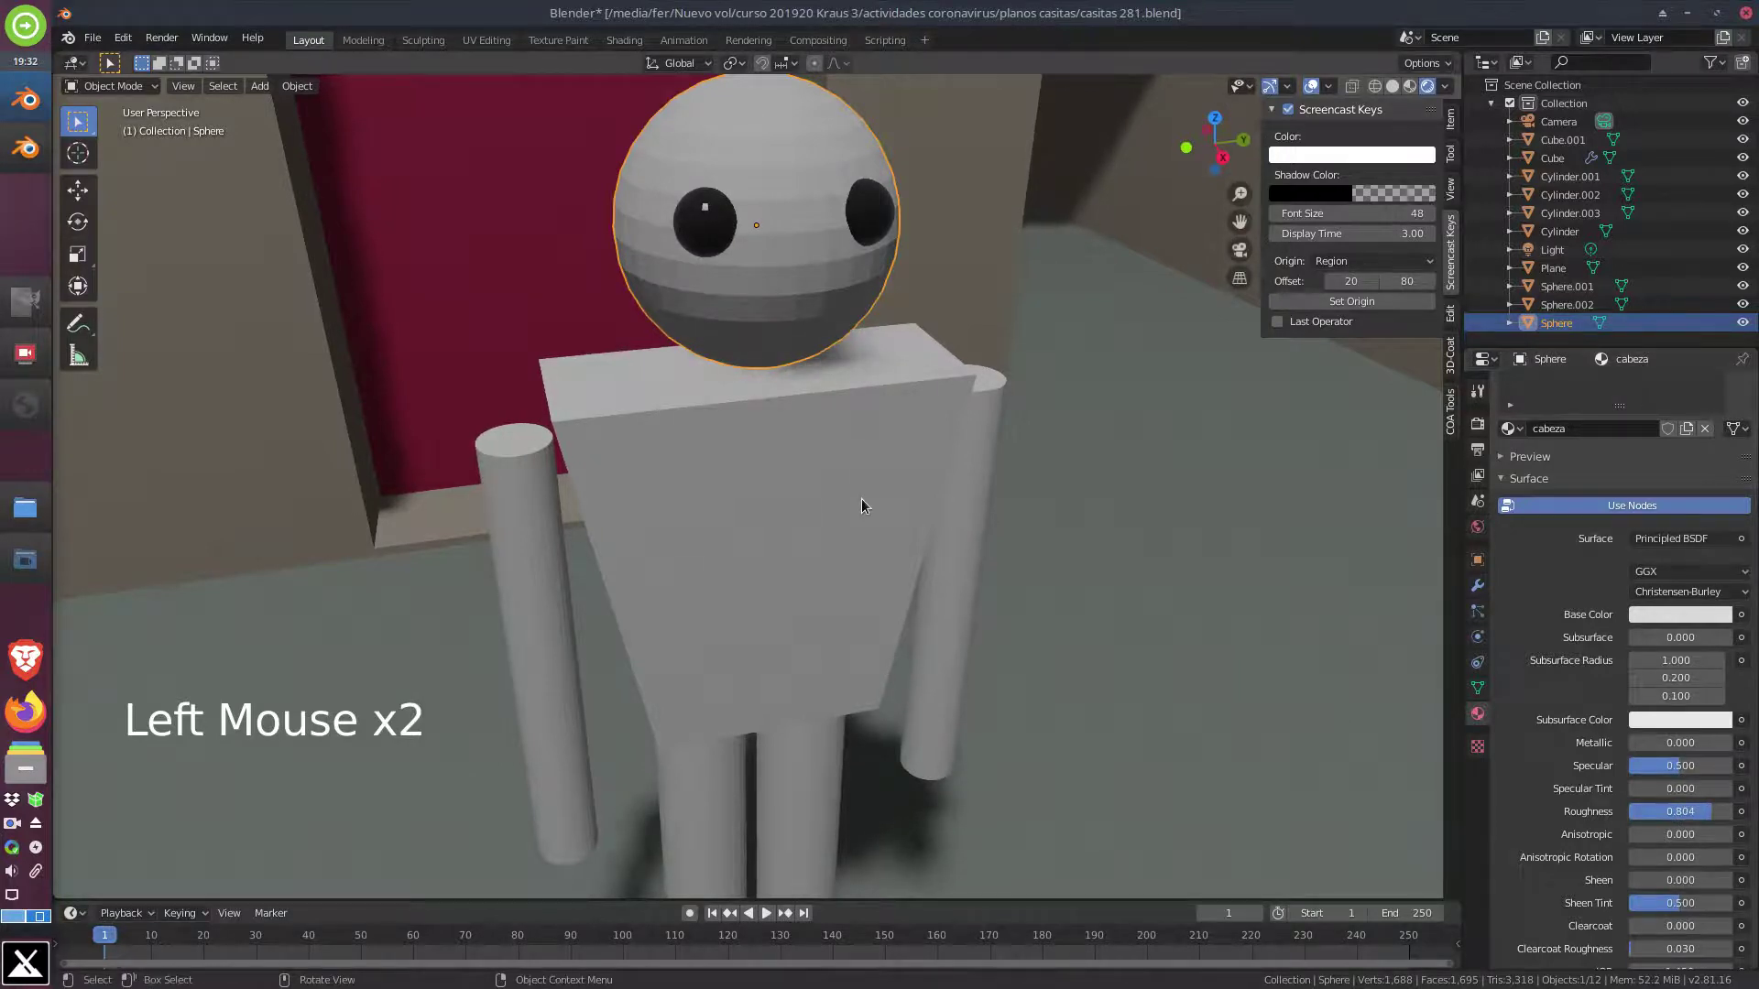
click(816, 484)
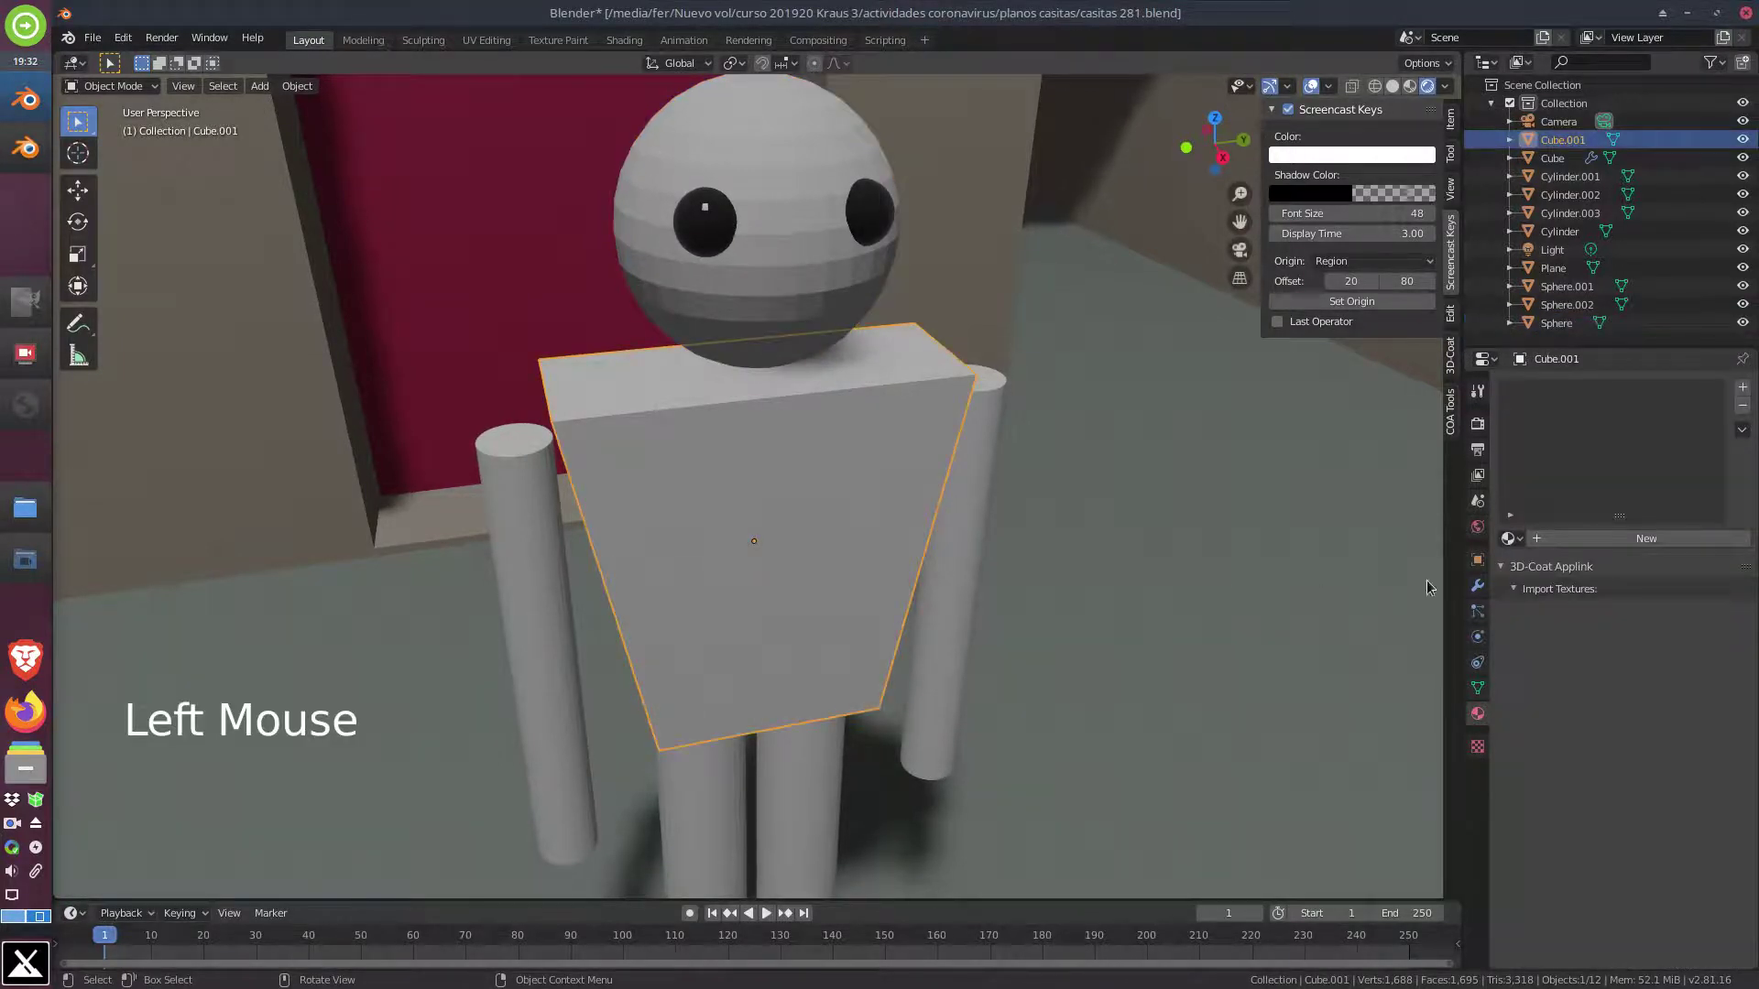
Create a pale pink material 'cuerpo' with roughness 0.761 for the torso
click(1626, 535)
click(1577, 543)
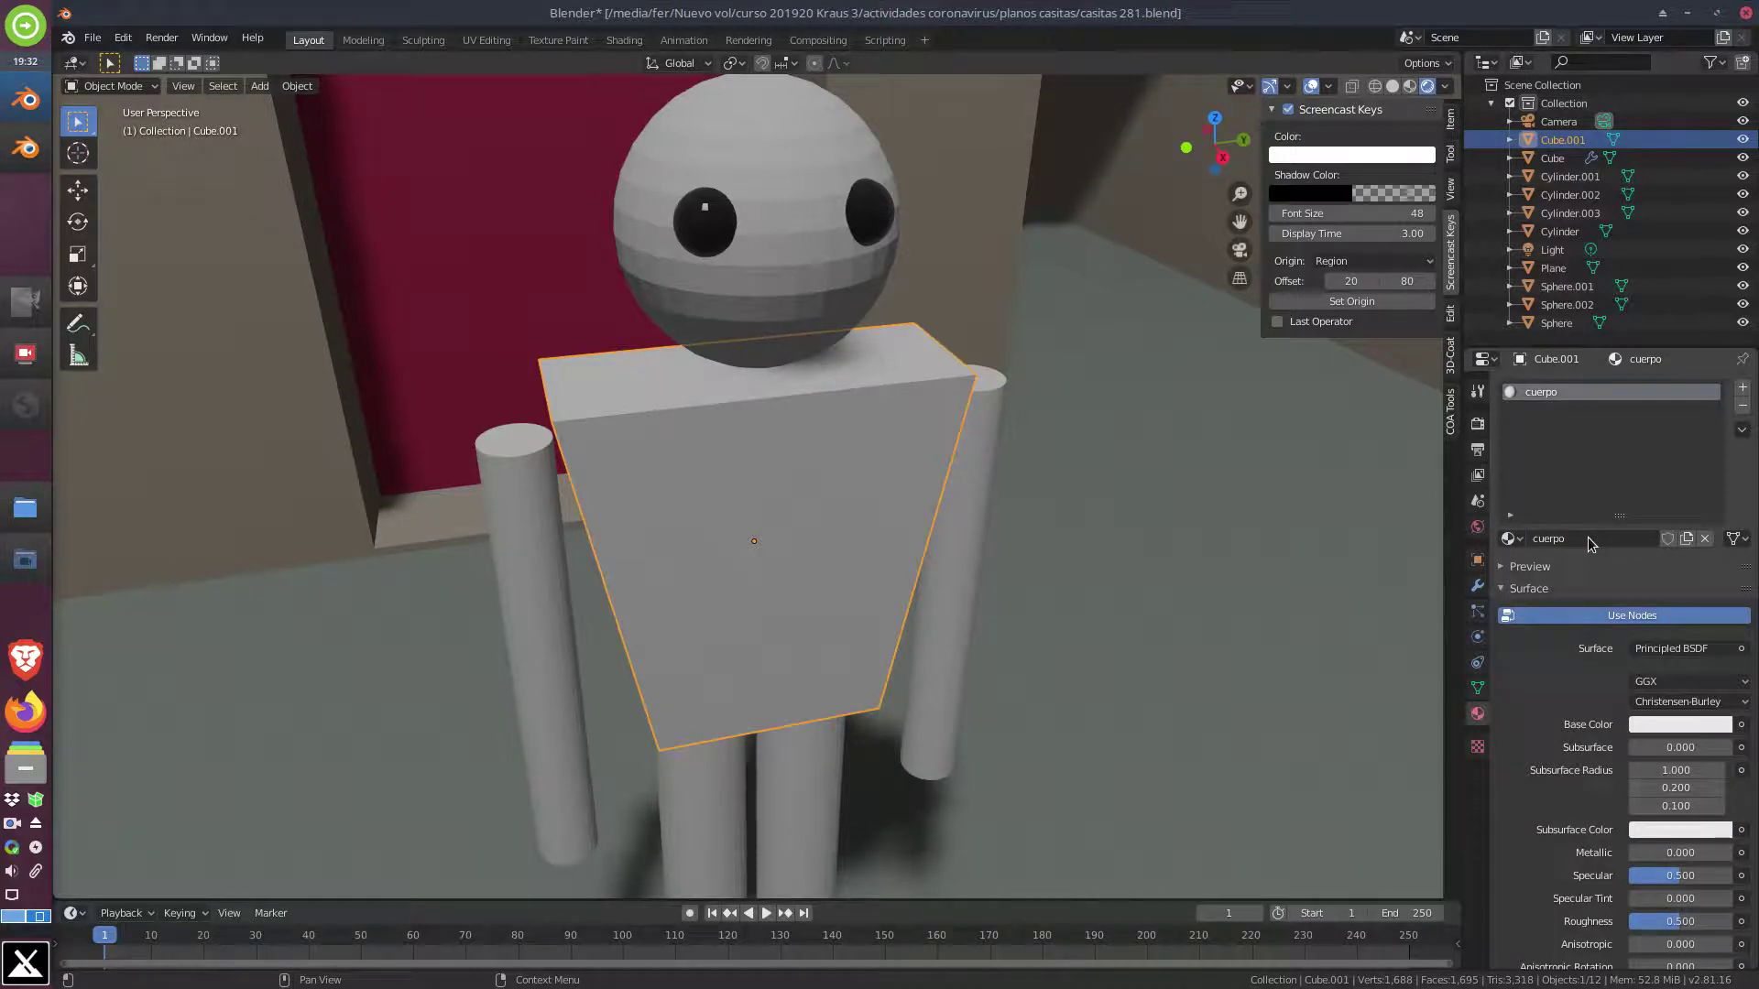
click(1670, 723)
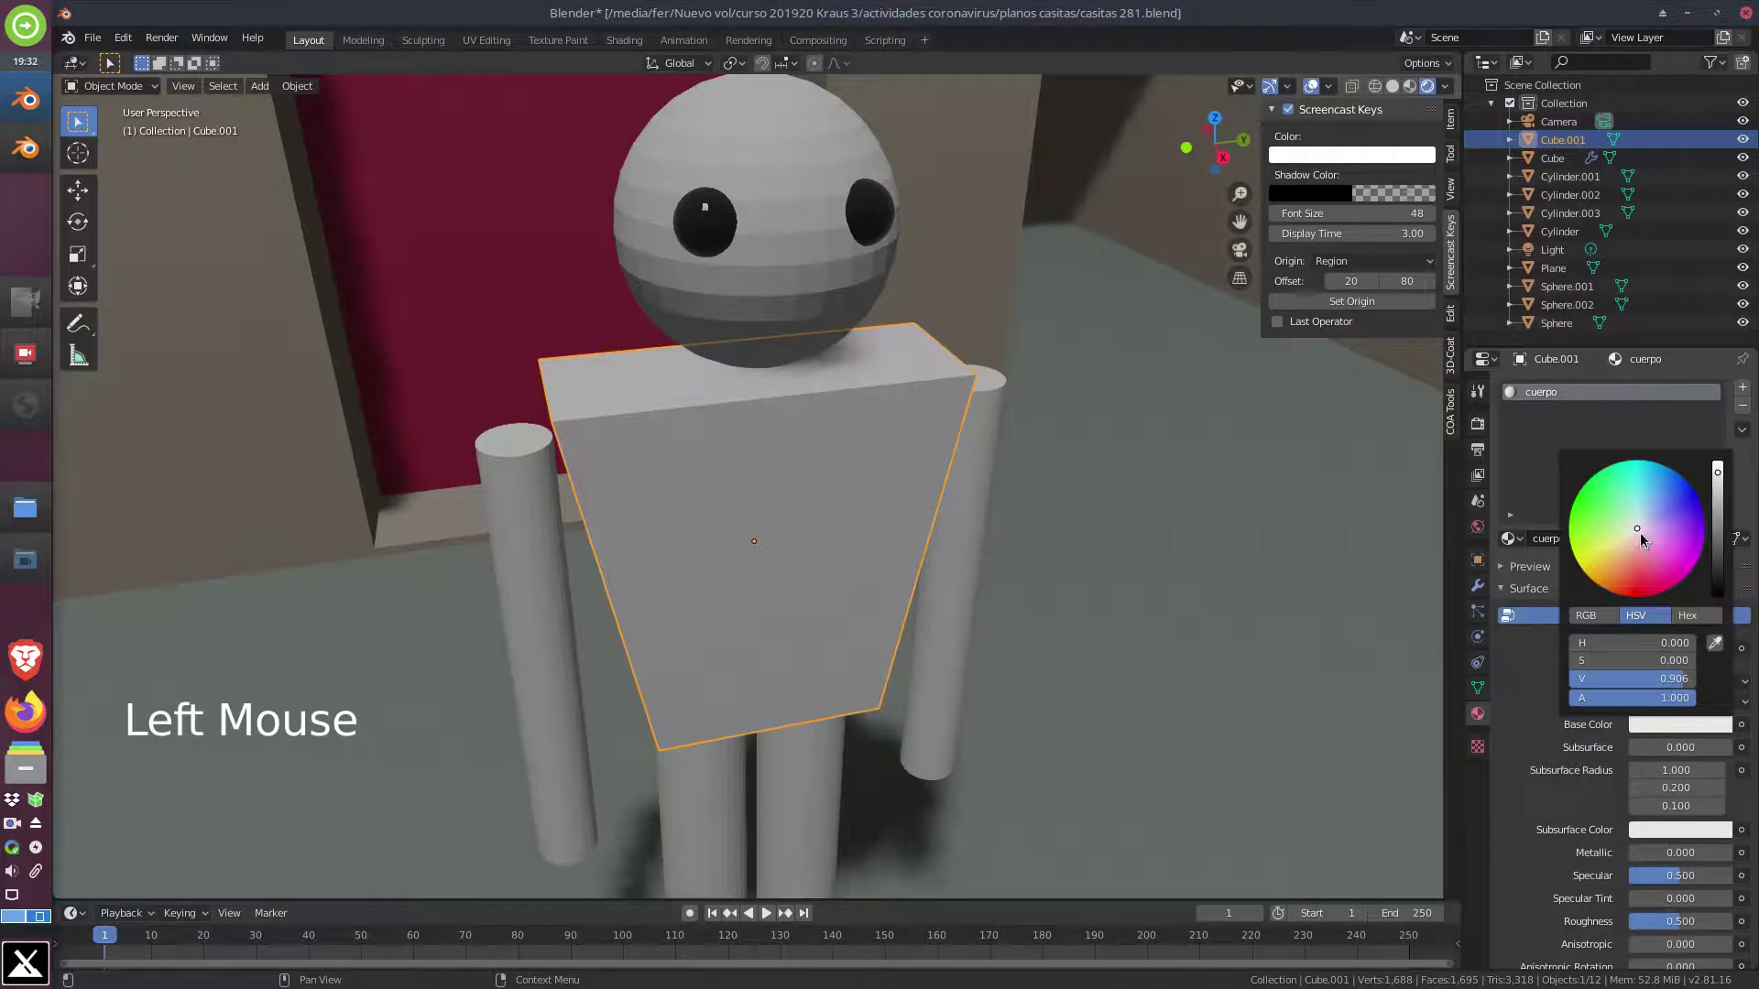
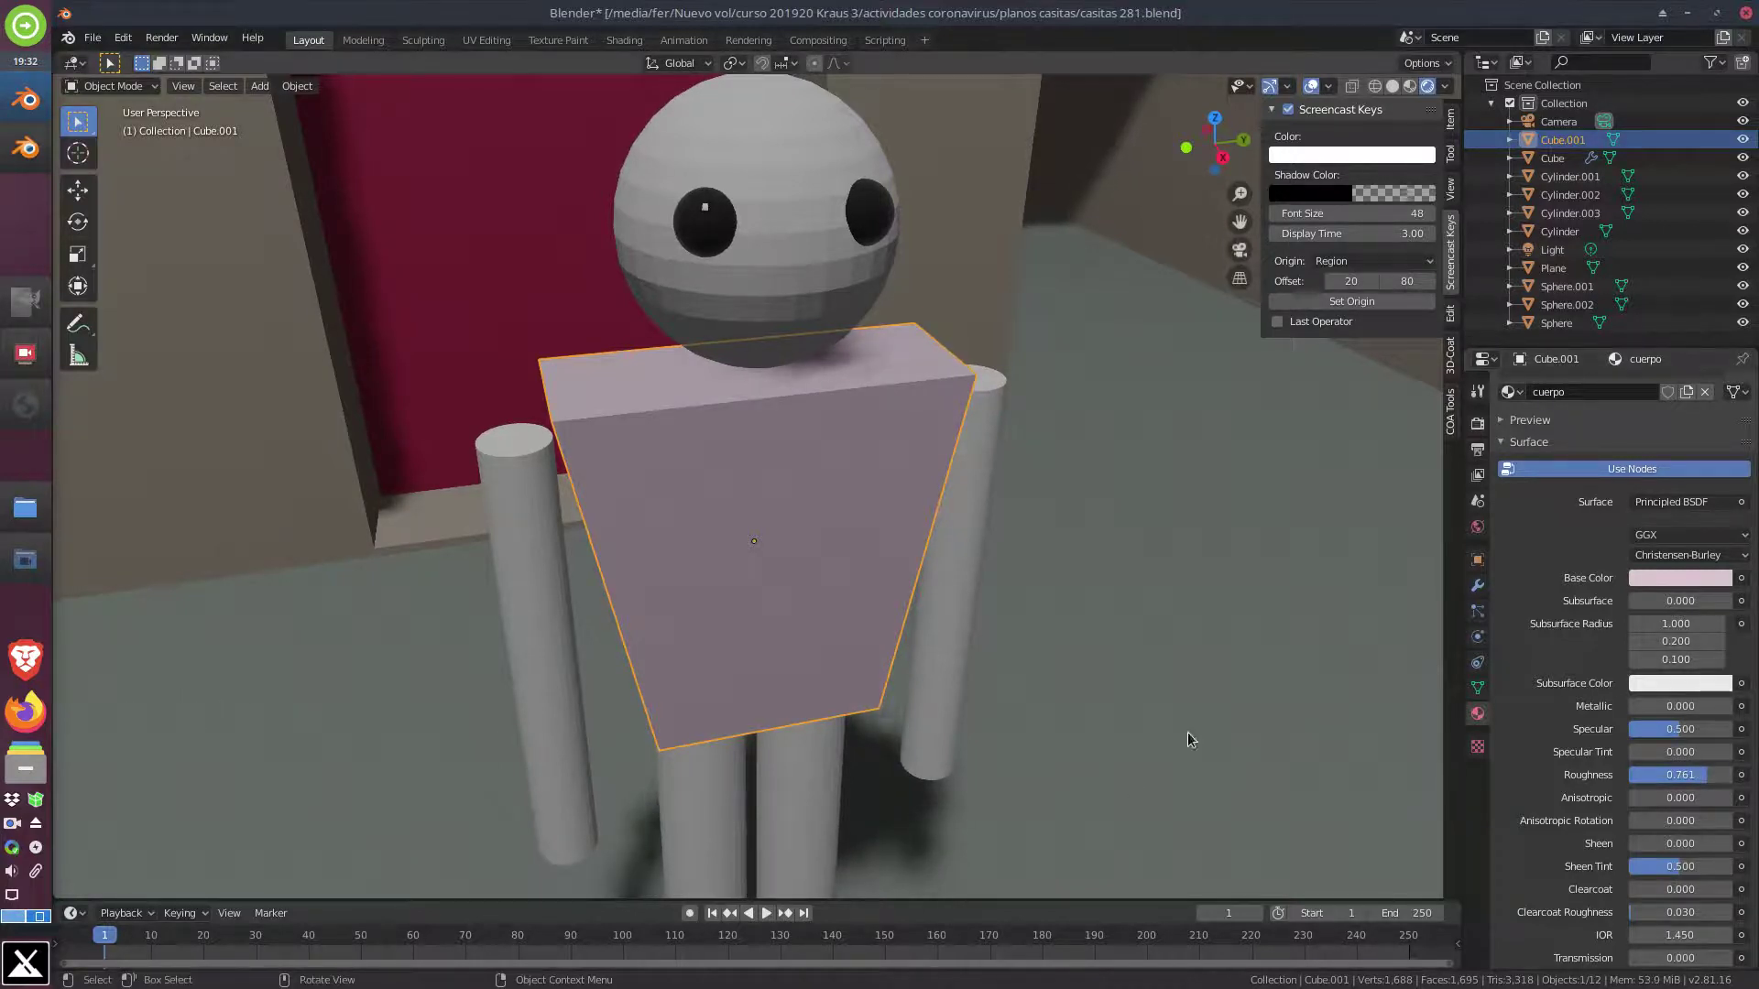
scroll(up, 3)
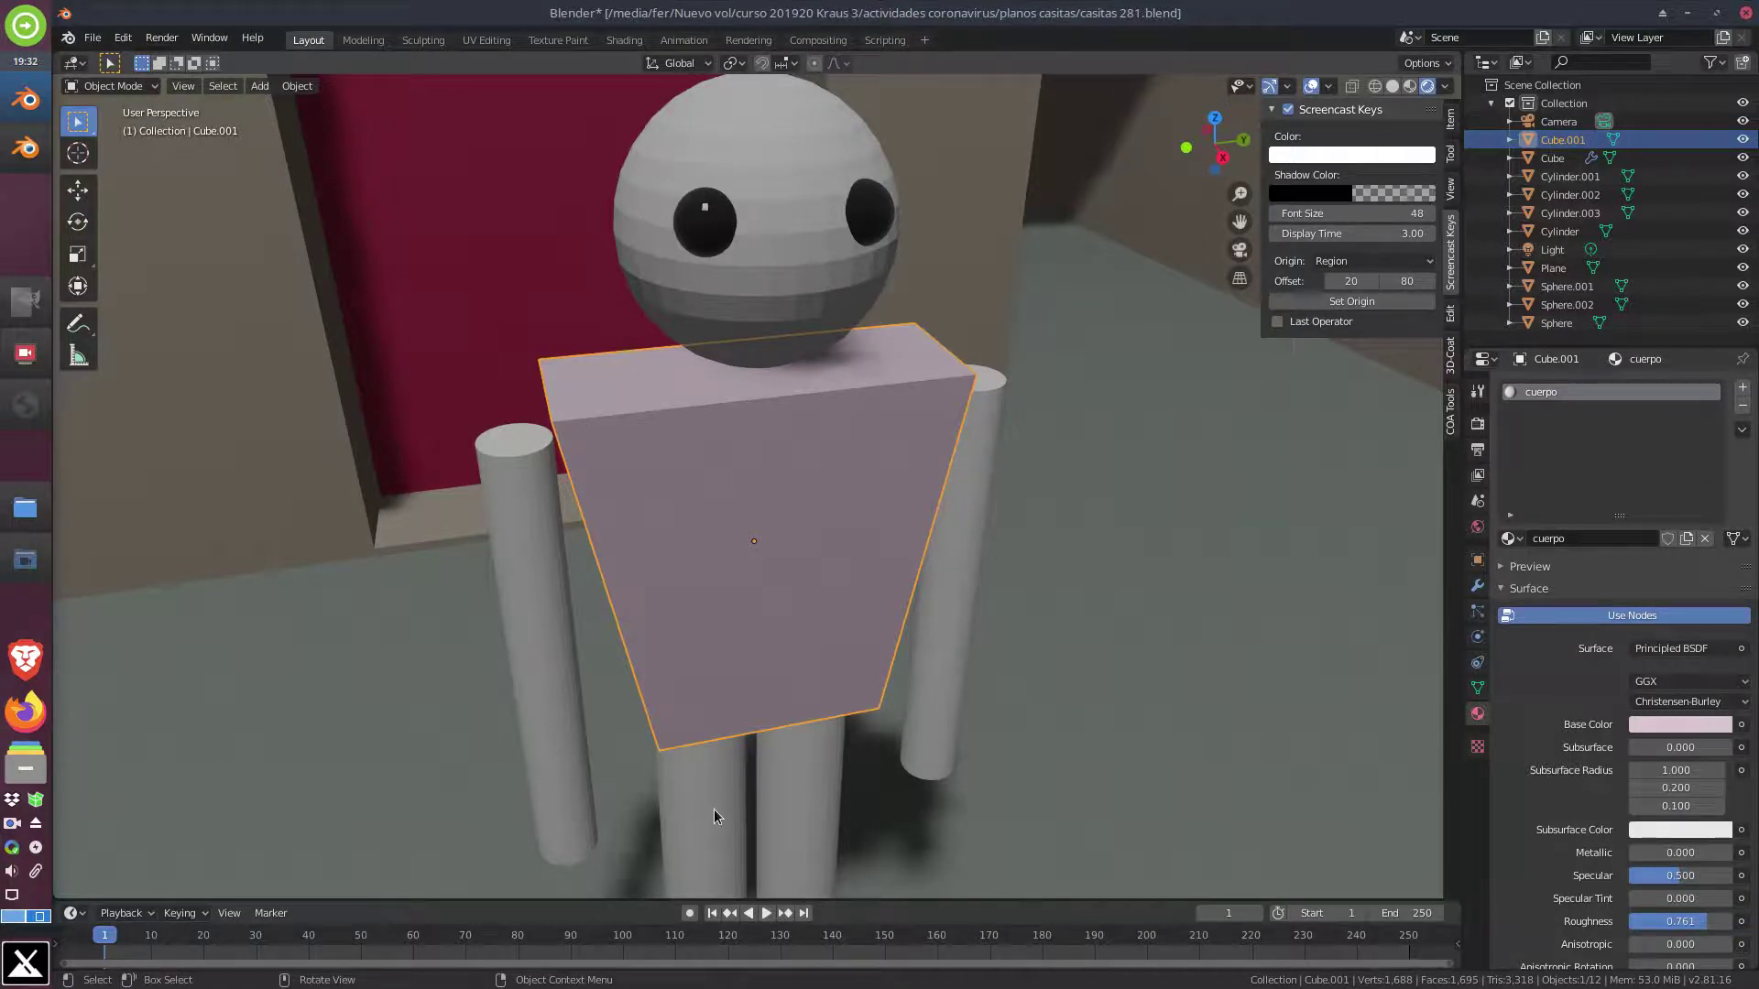
Assign the existing cuerpo material to the leg and arm cylinders
click(721, 813)
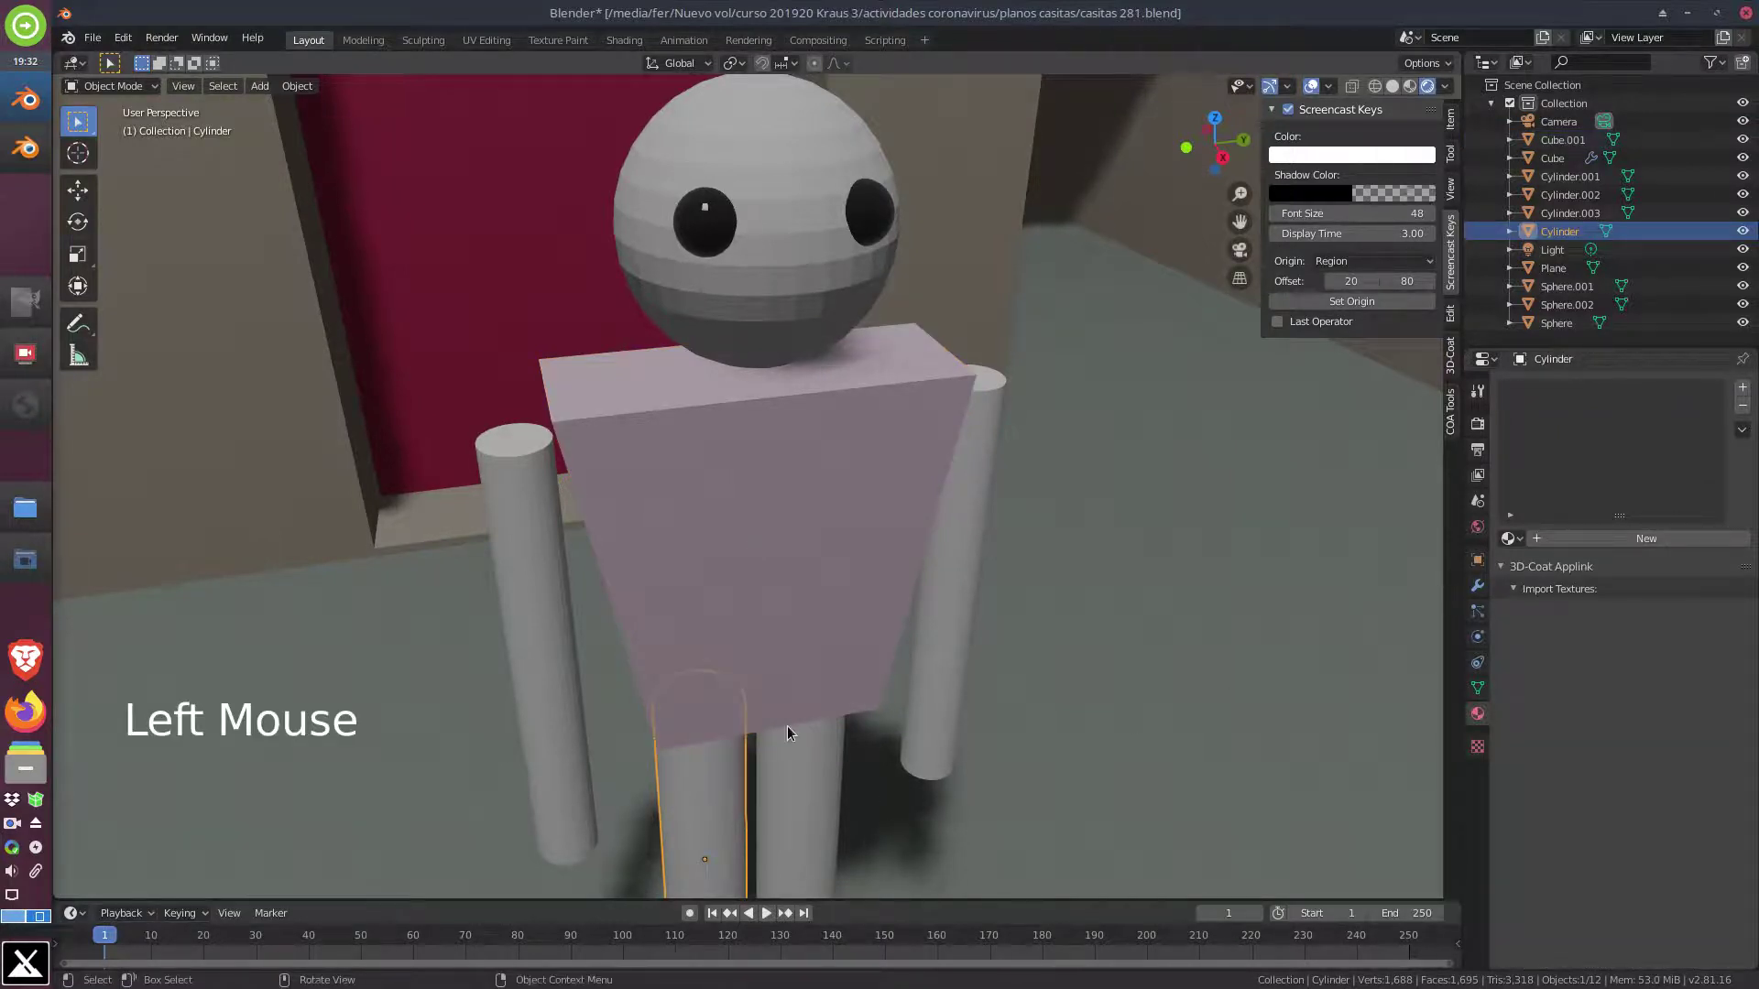
click(566, 570)
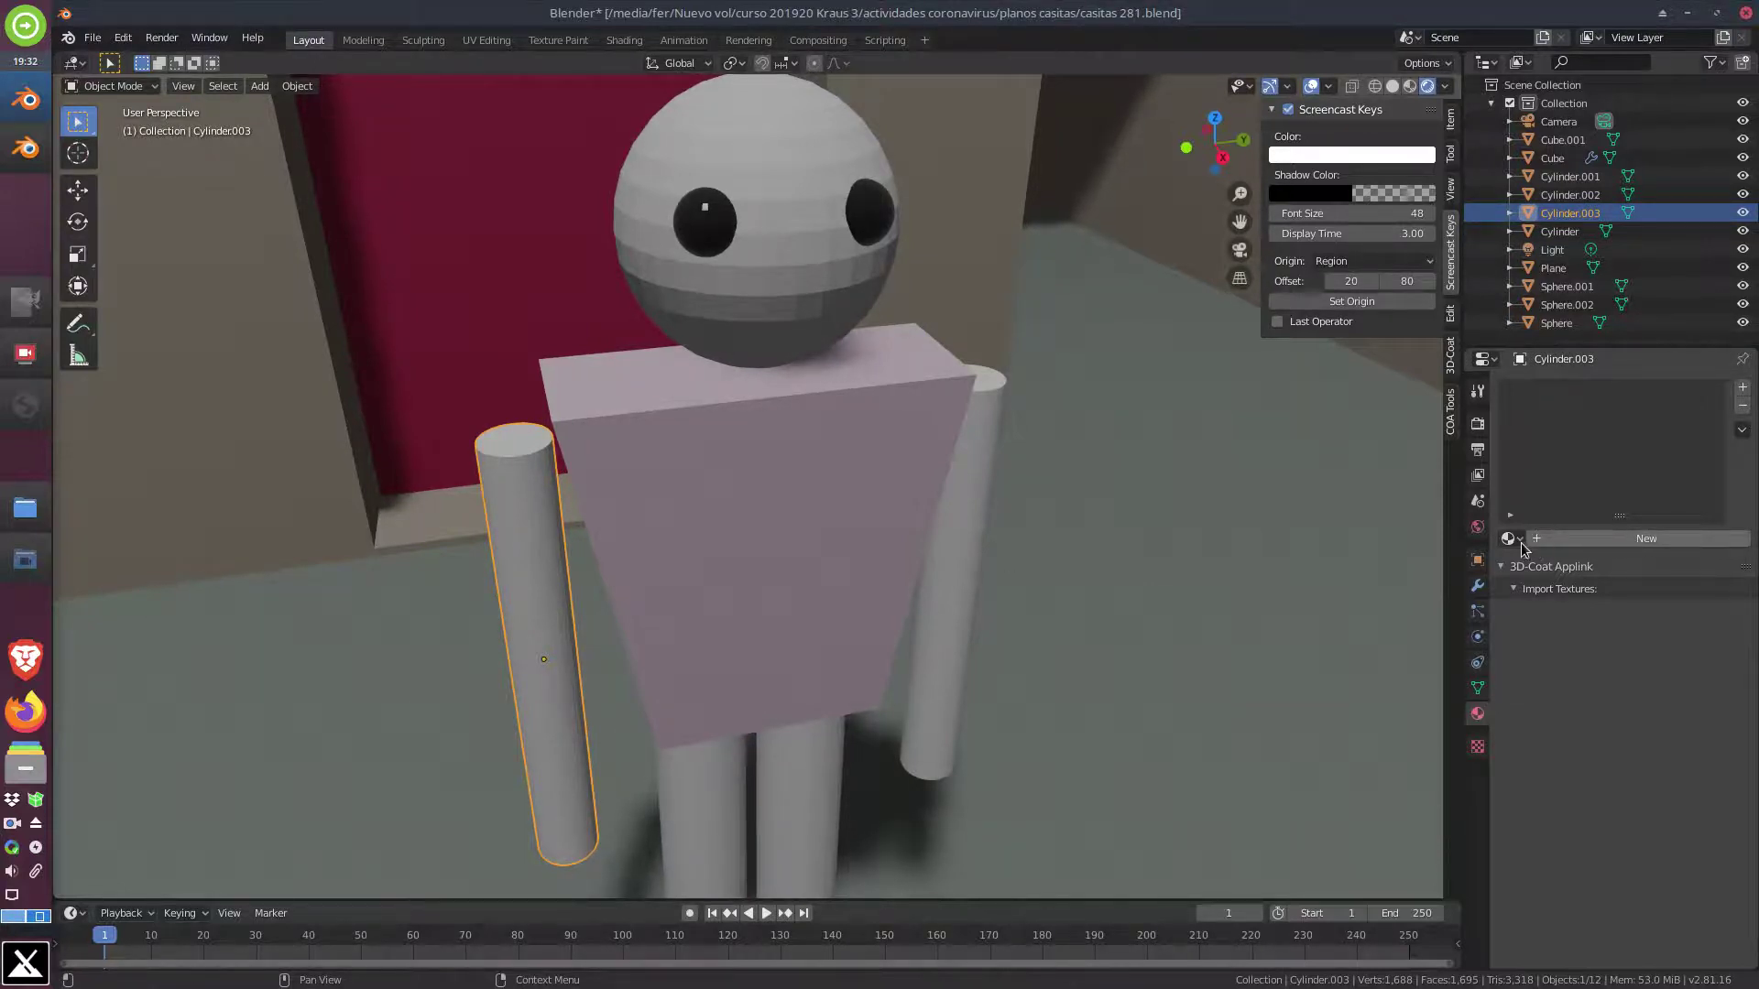
click(1527, 539)
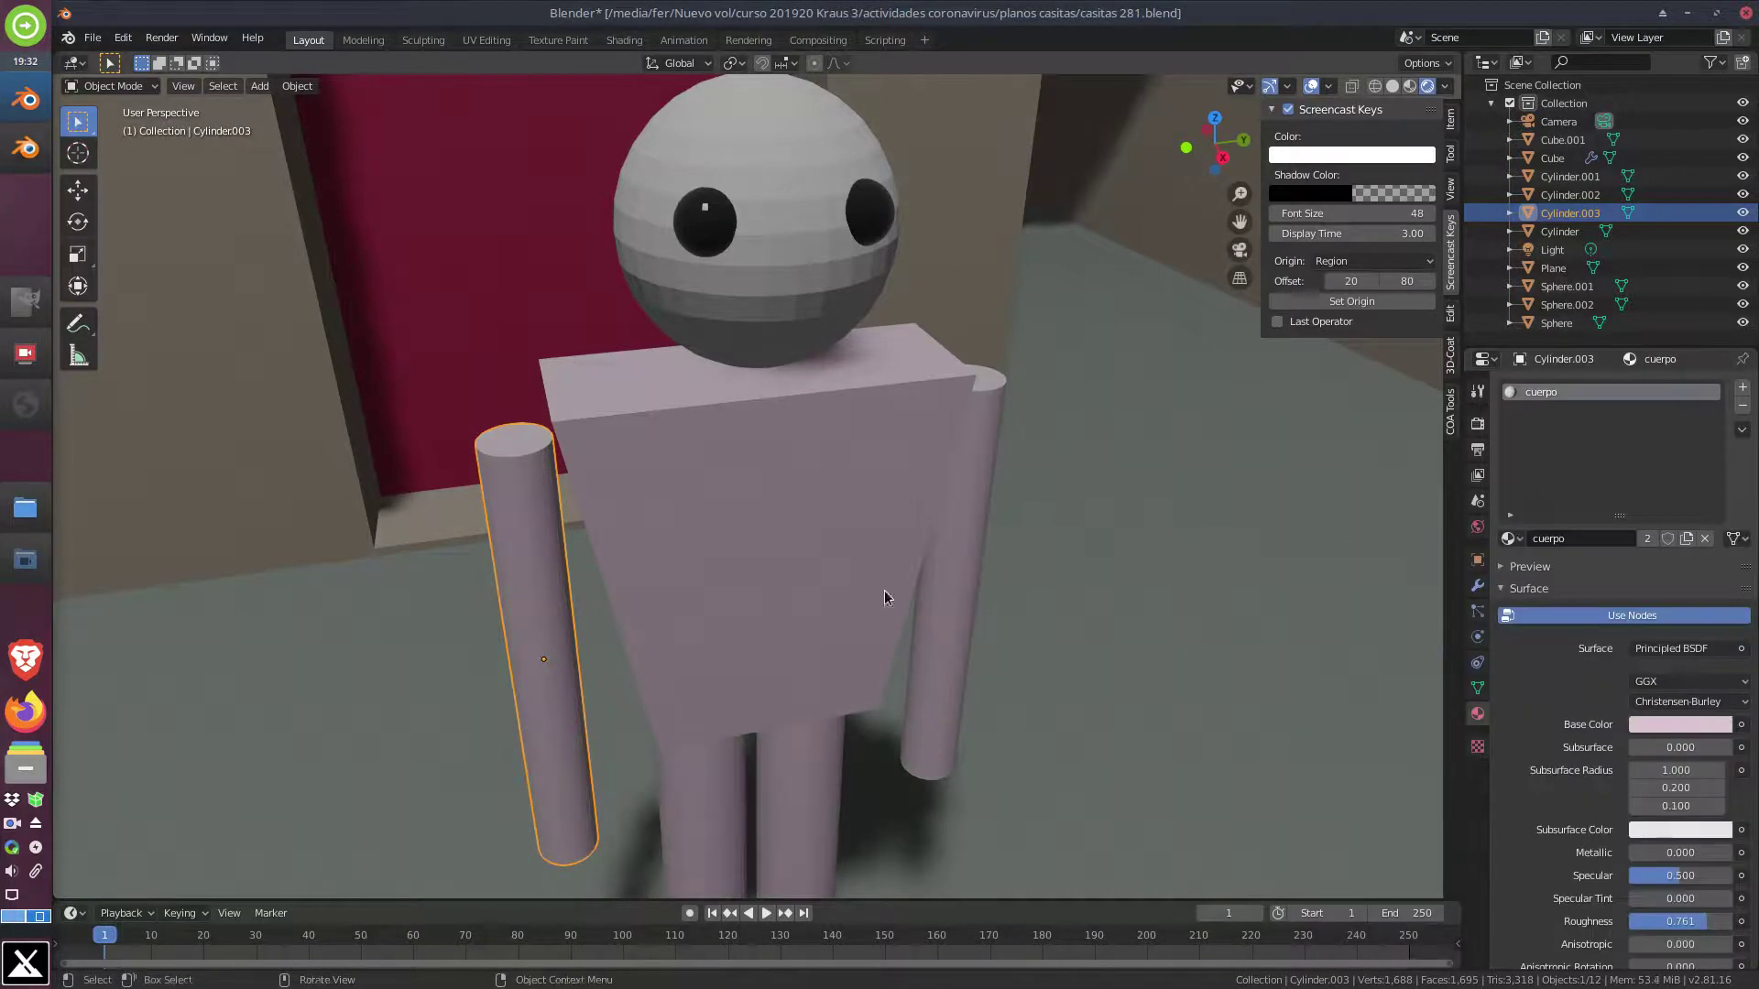
middle_click(939, 637)
scroll(down, 3)
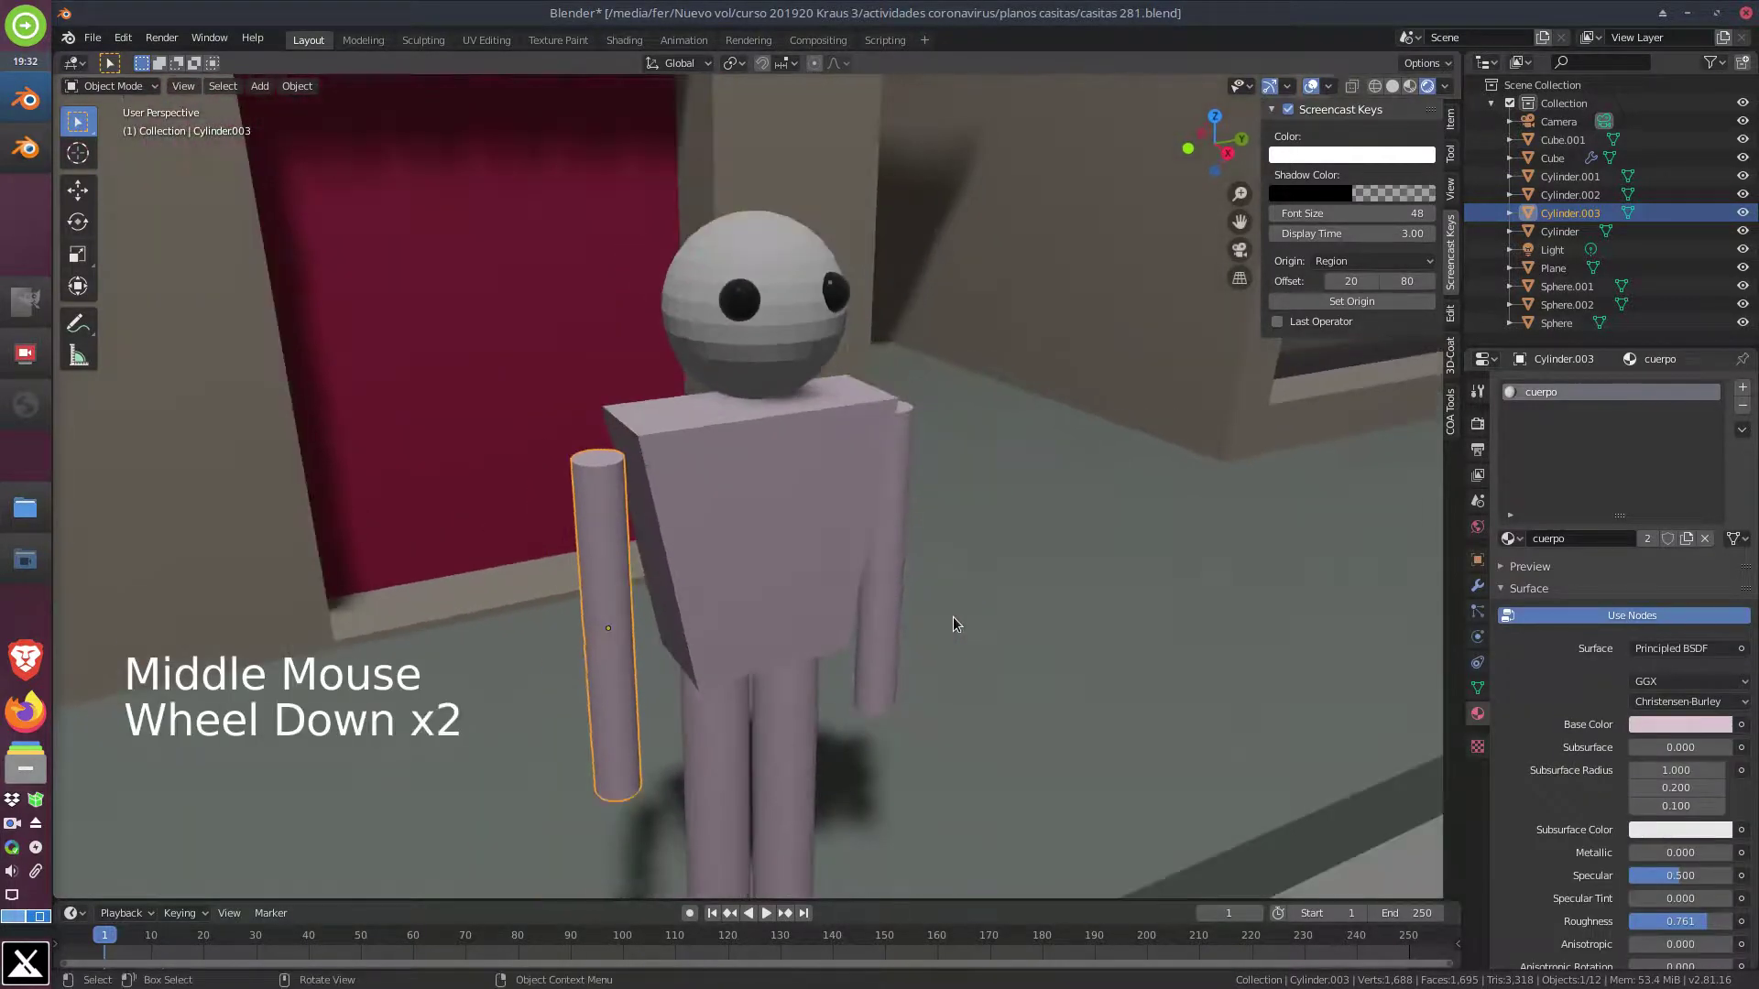
scroll(up, 3)
click(822, 277)
scroll(up, 3)
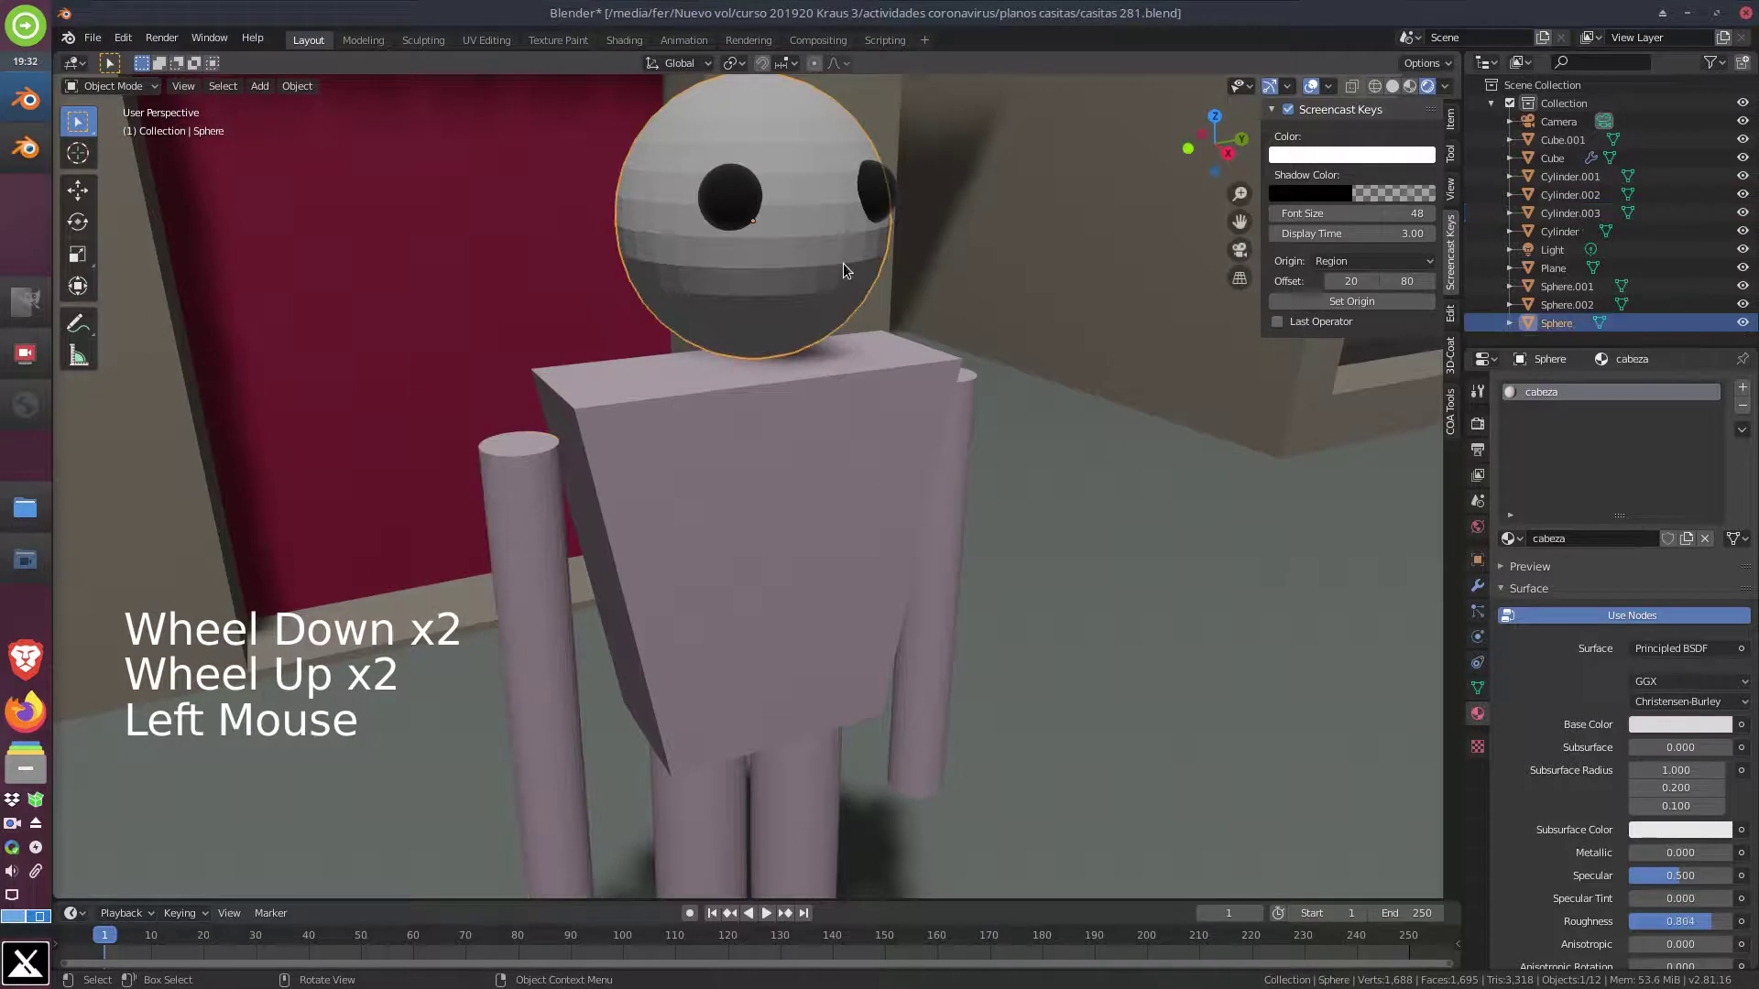
middle_click(911, 311)
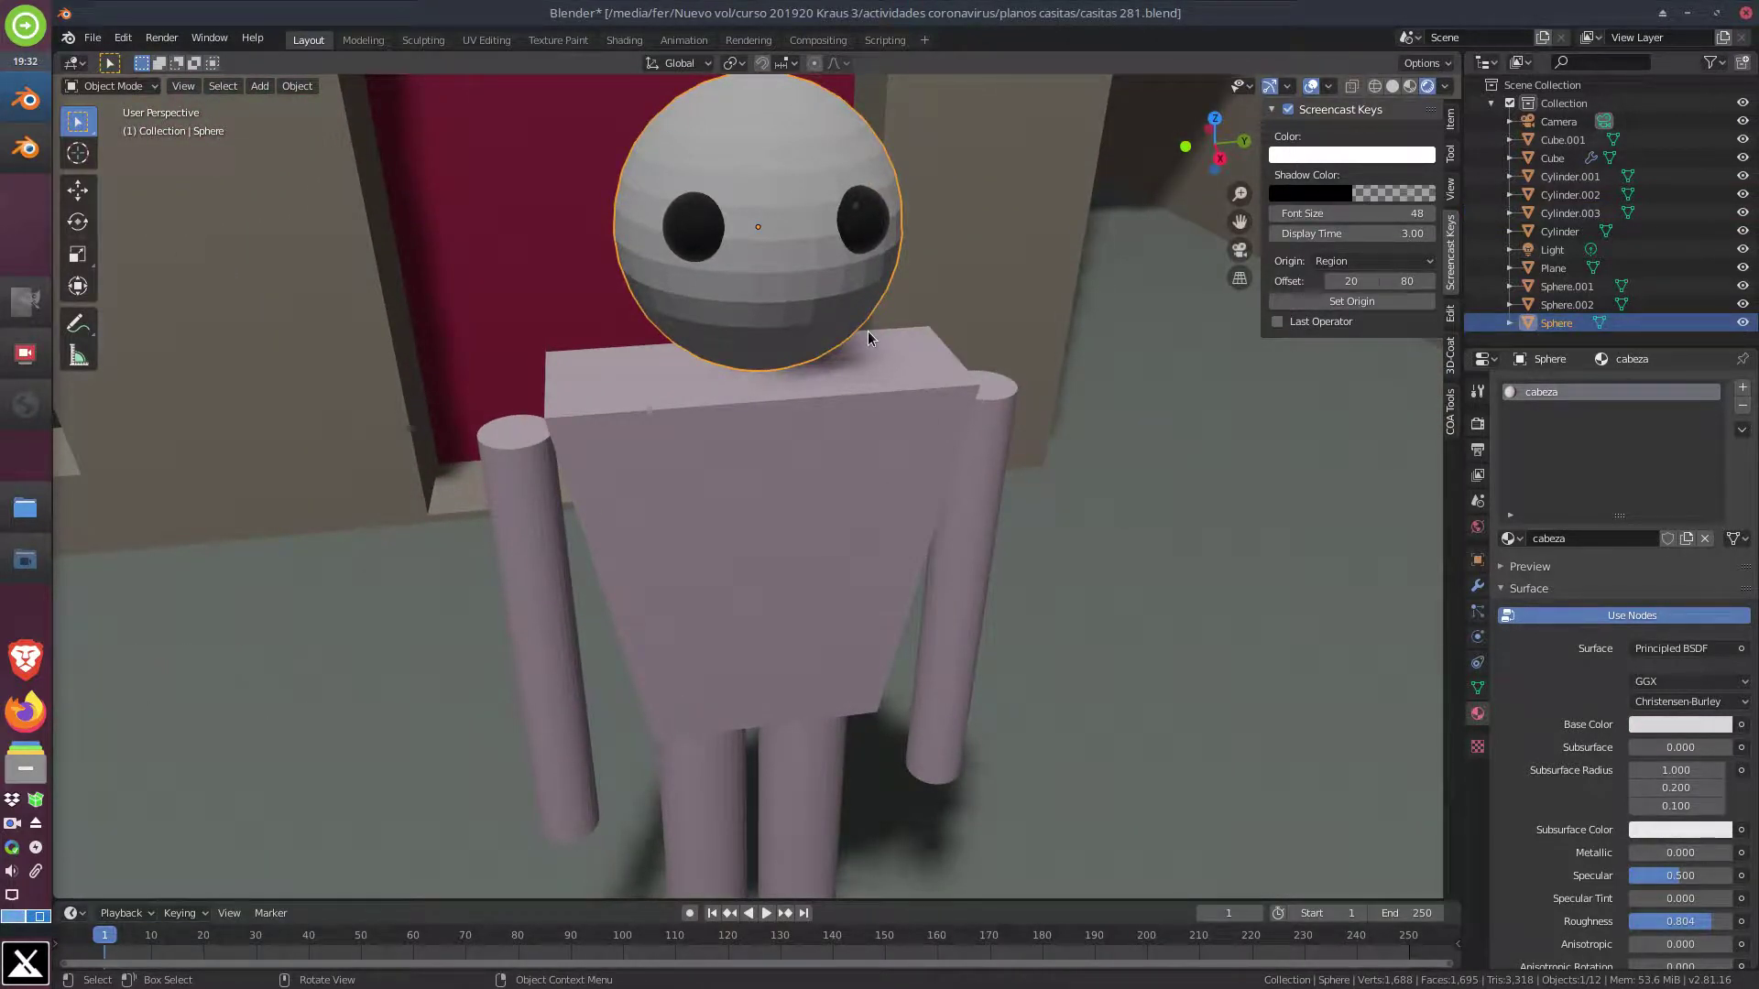
middle_click(857, 369)
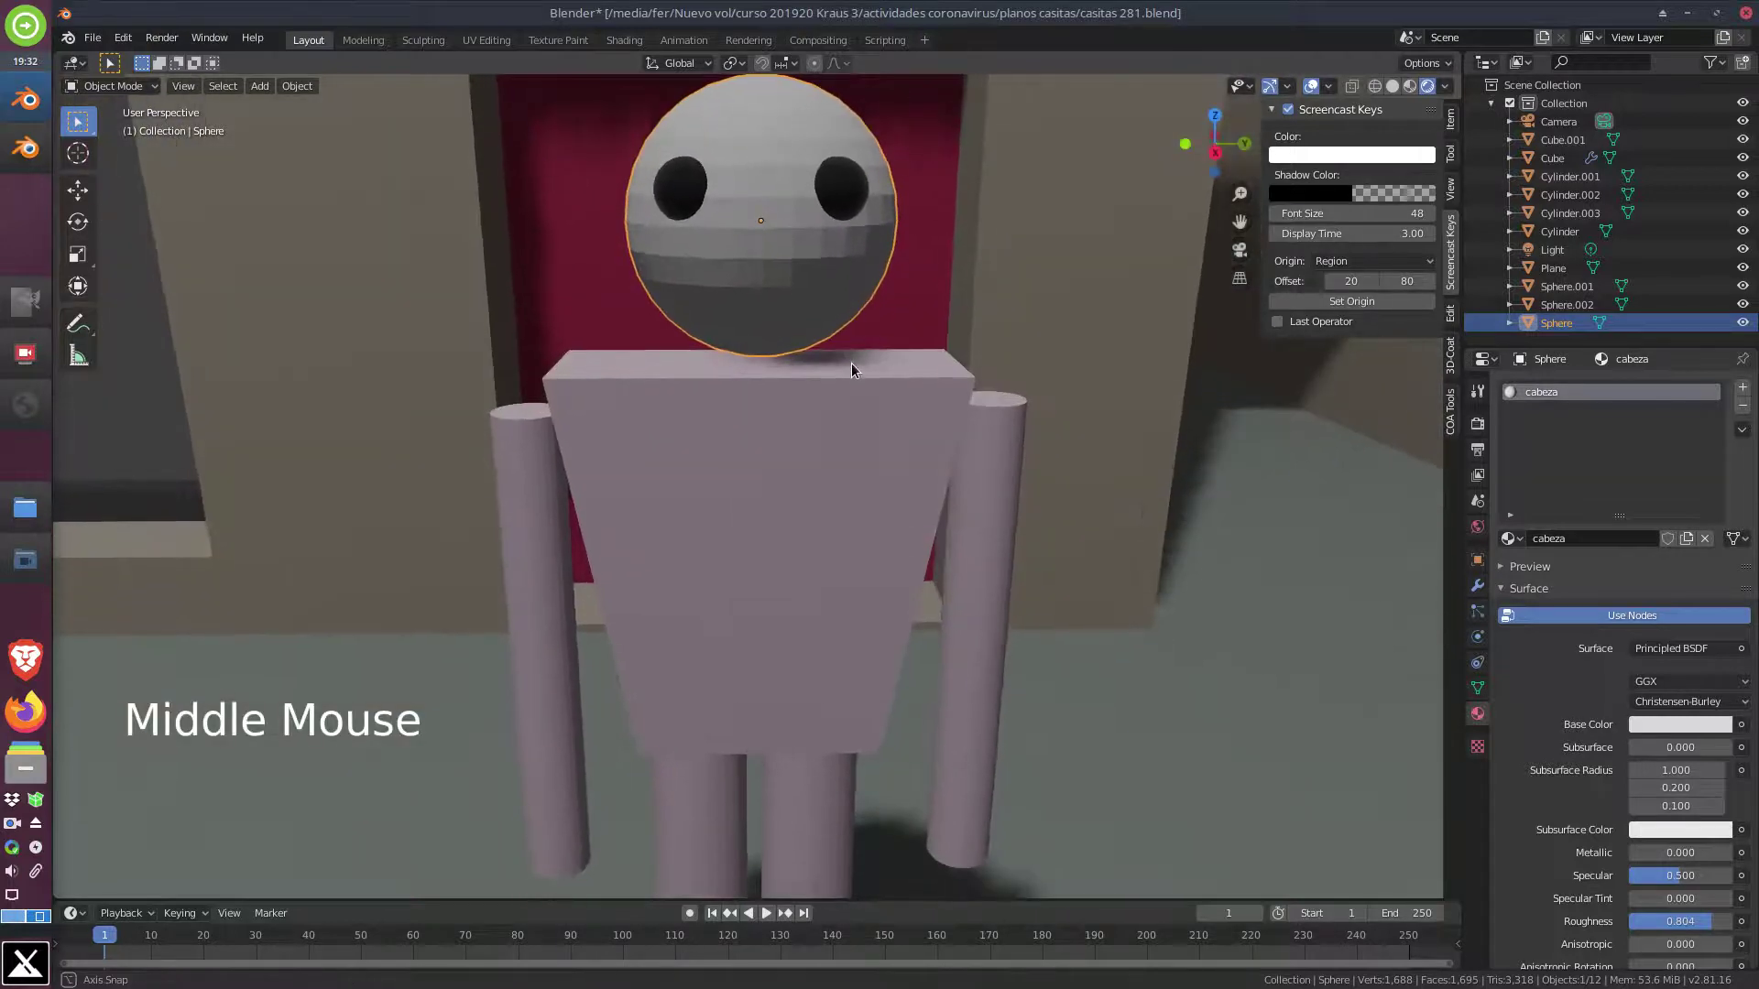
scroll(up, 3)
middle_click(886, 181)
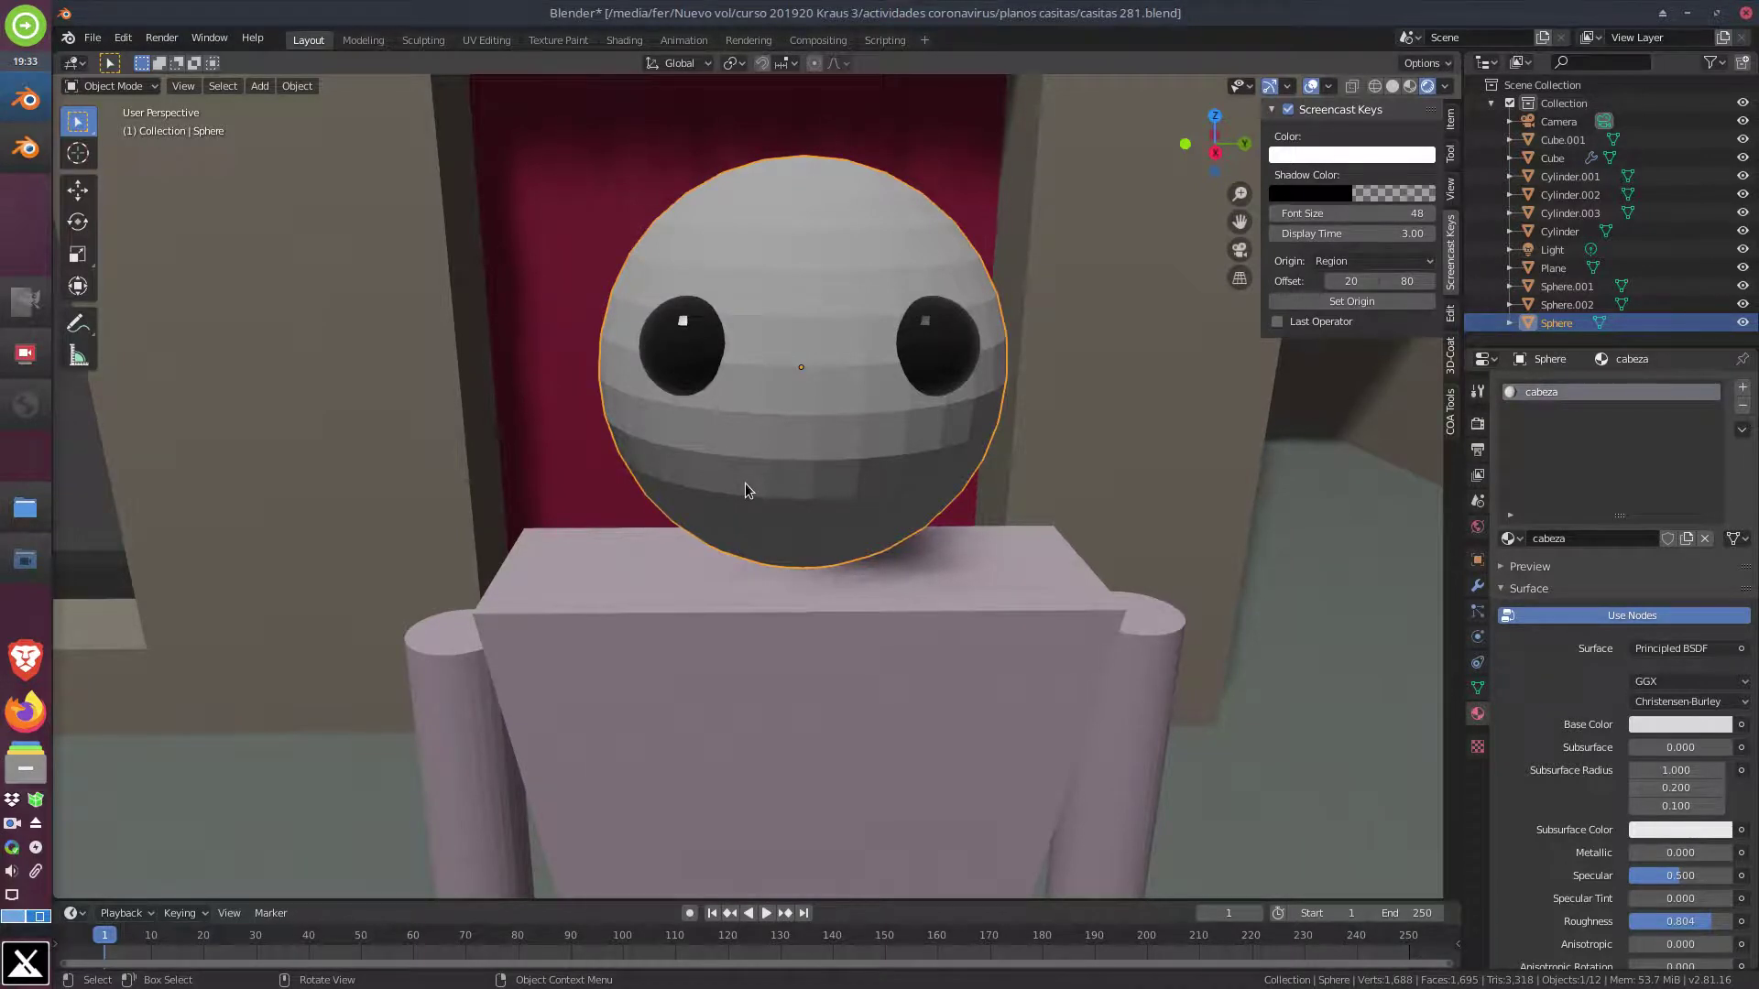
In Edit Mode on the head, select a rectangular strip of faces below the eyes for the mouth
click(131, 90)
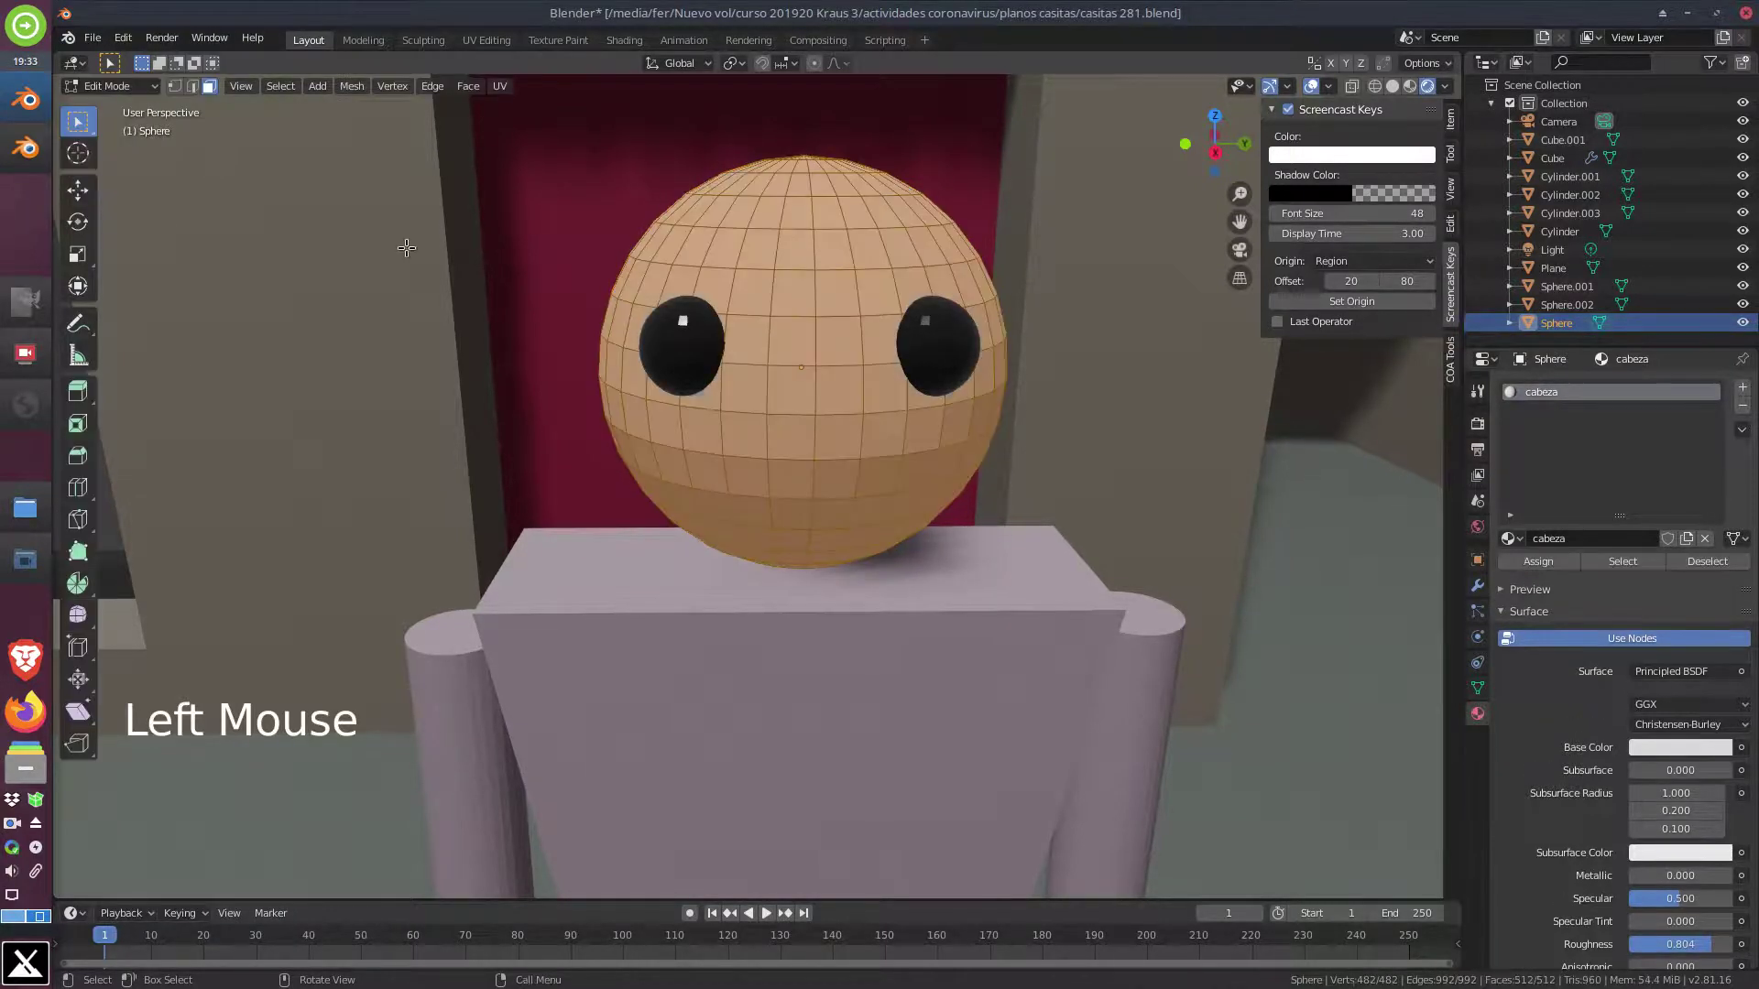
key(a)
key(a)
middle_click(800, 472)
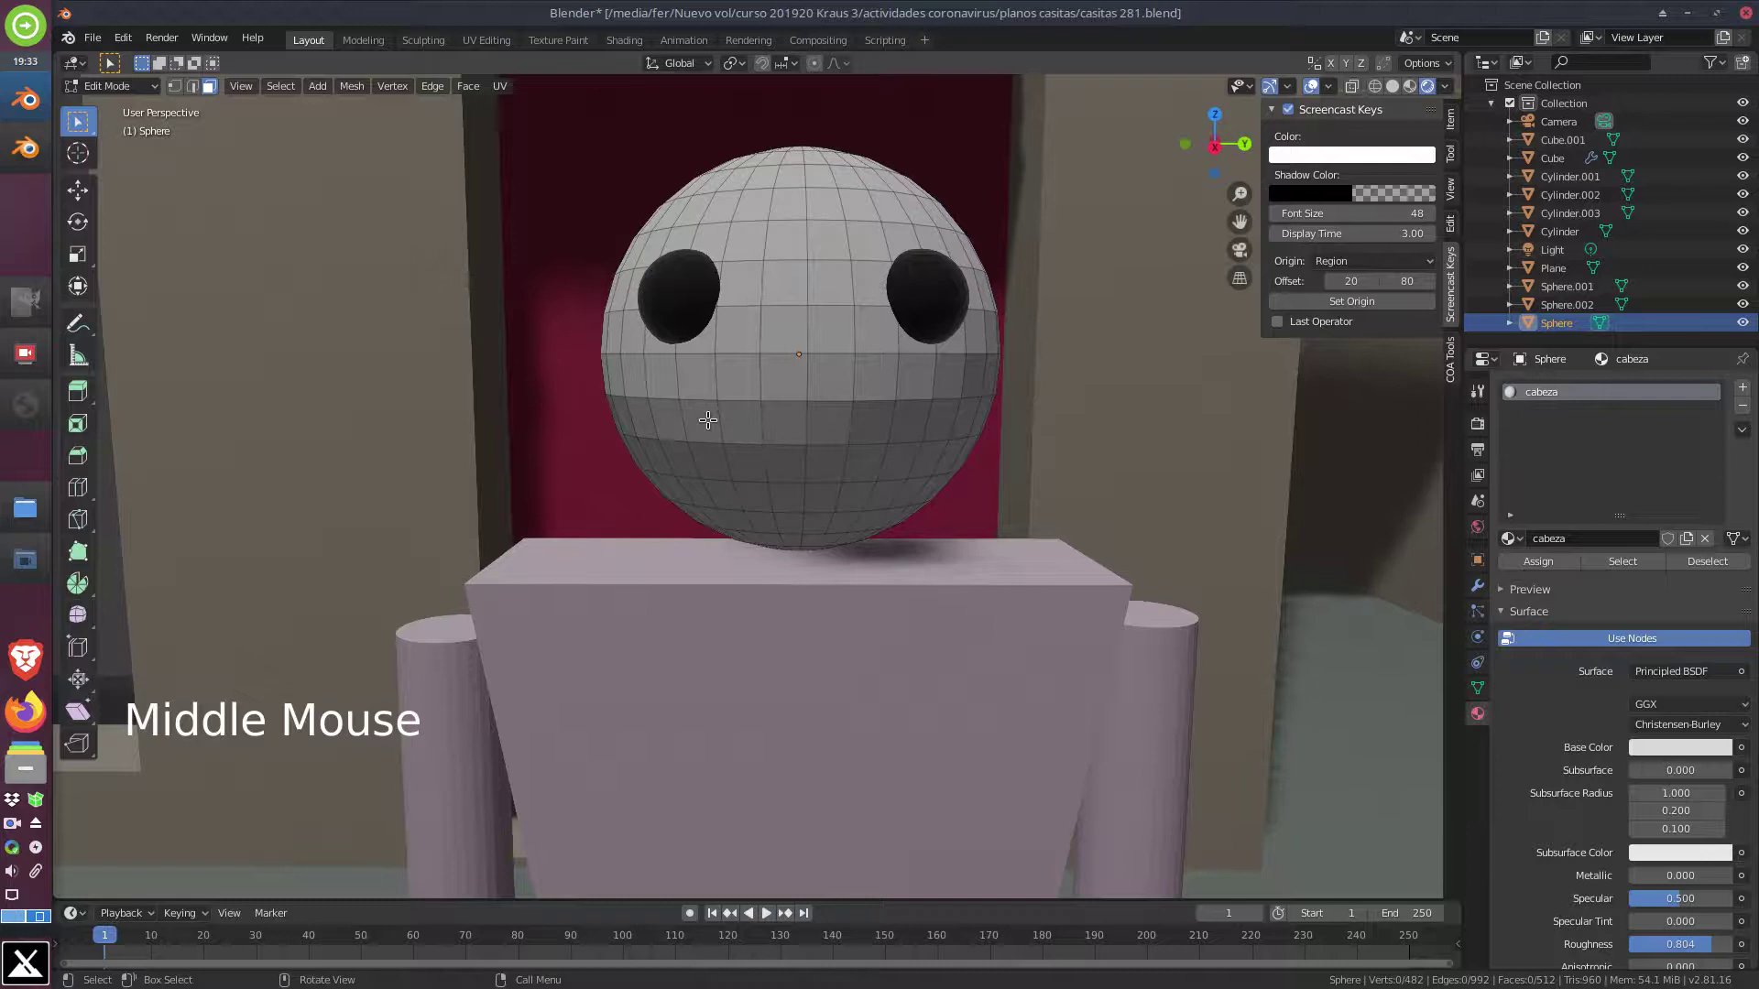
click(709, 417)
click(746, 415)
double_click(774, 416)
click(821, 422)
click(863, 422)
double_click(908, 423)
middle_click(974, 494)
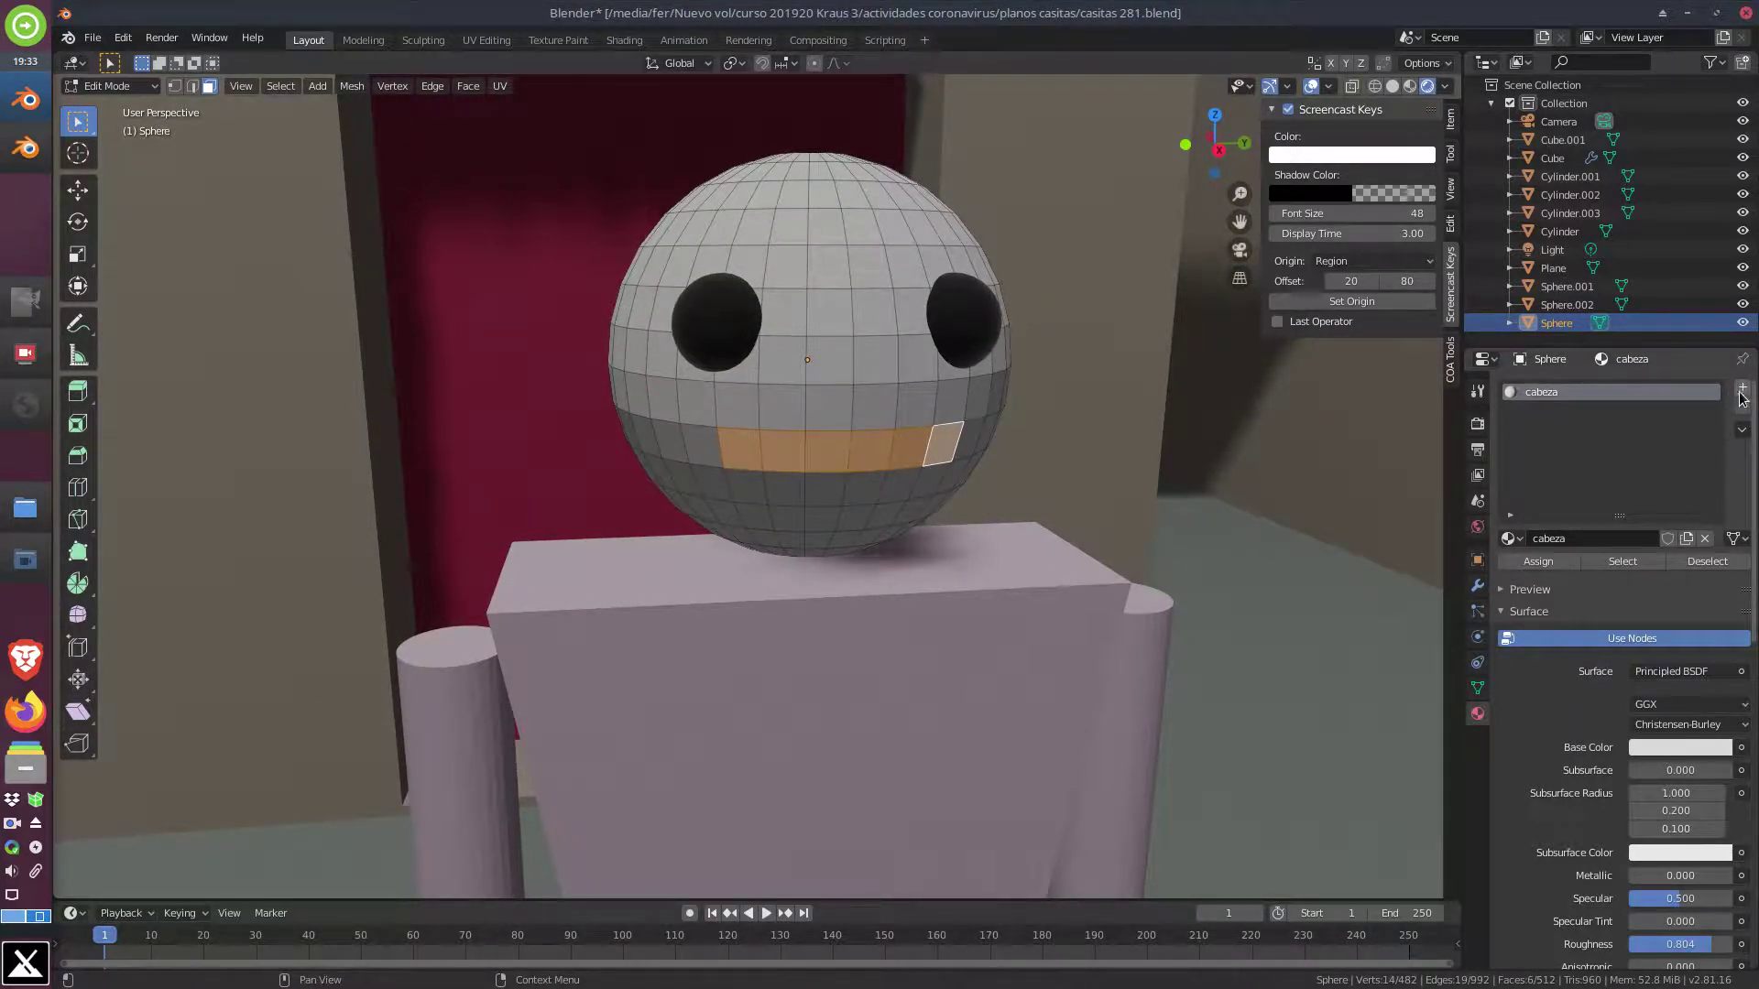
Add a second material slot with ojos, assign it to the mouth faces and return to Object Mode
click(1744, 389)
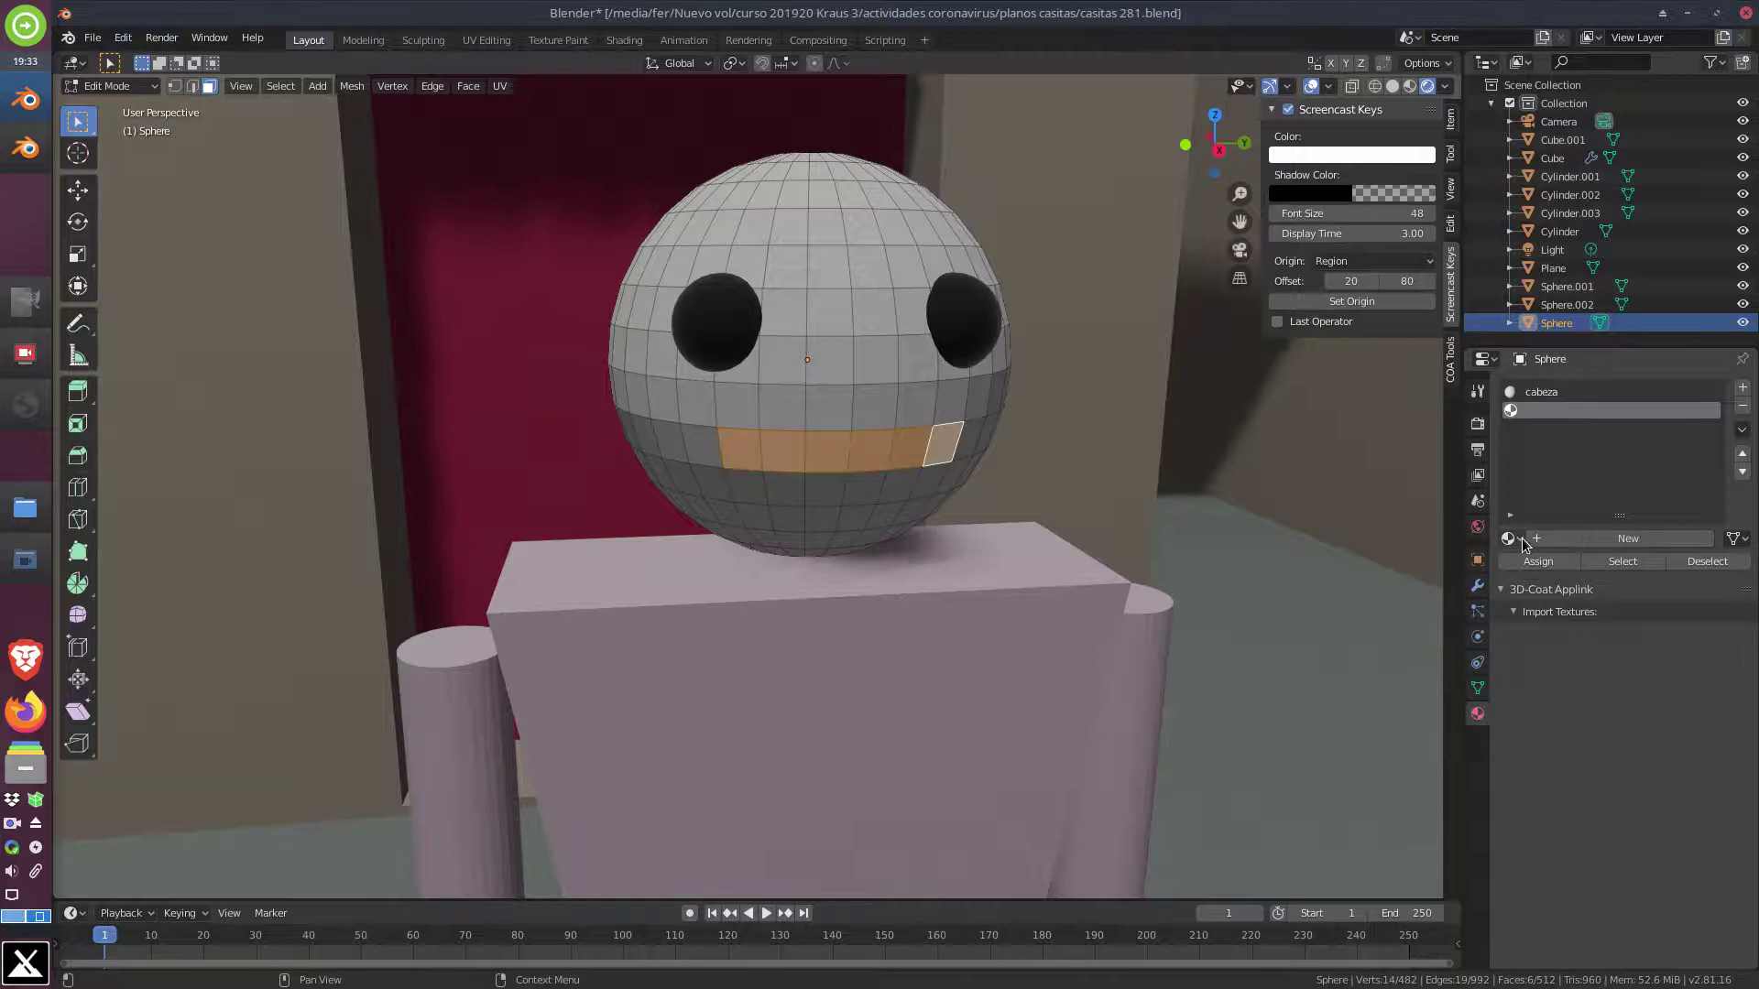
click(1527, 543)
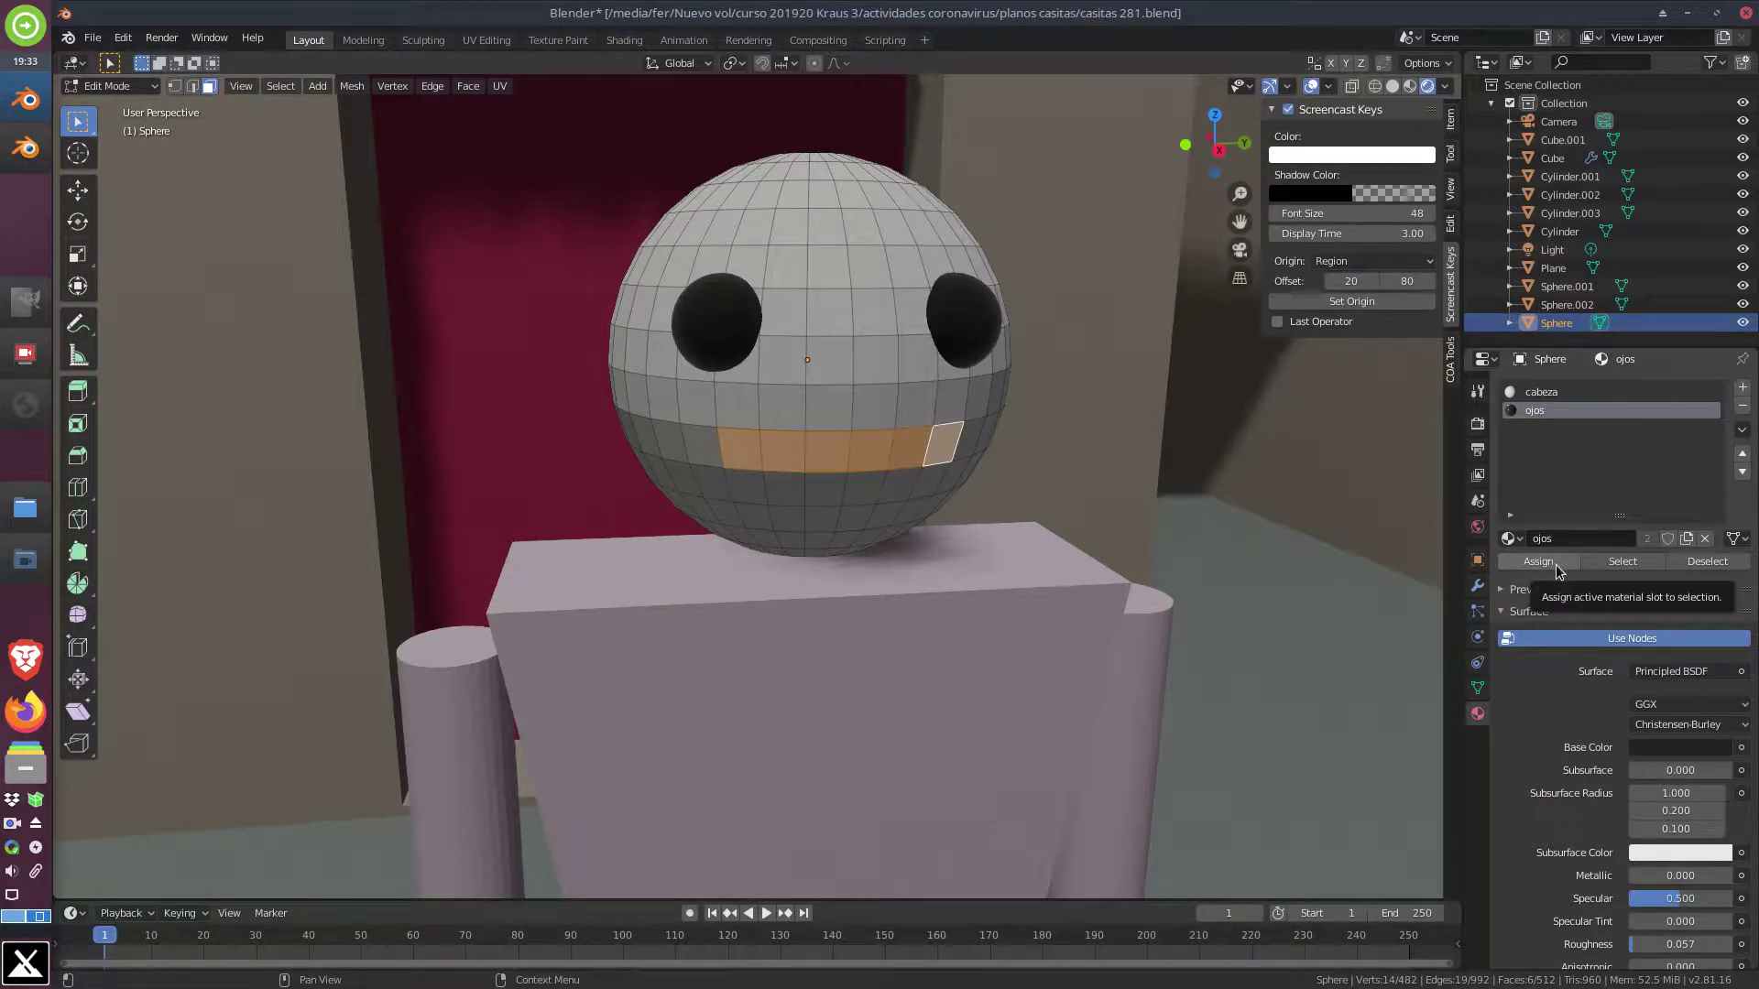
click(1563, 568)
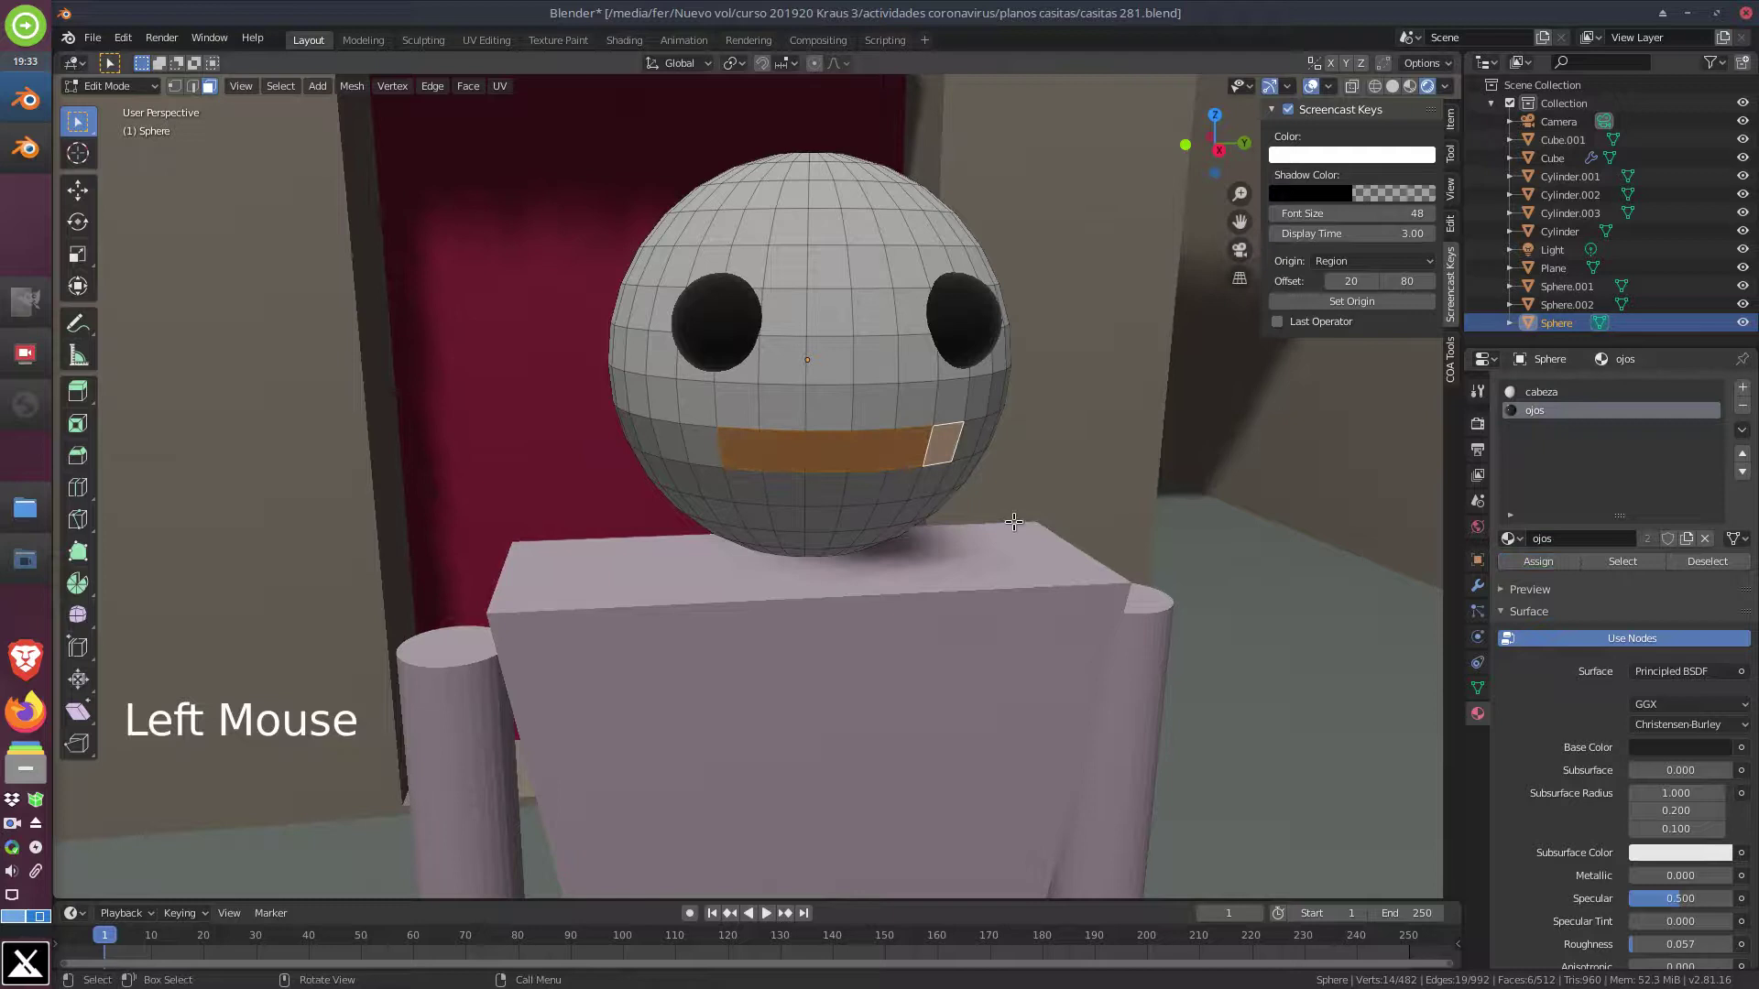
key(a)
key(a)
key(a)
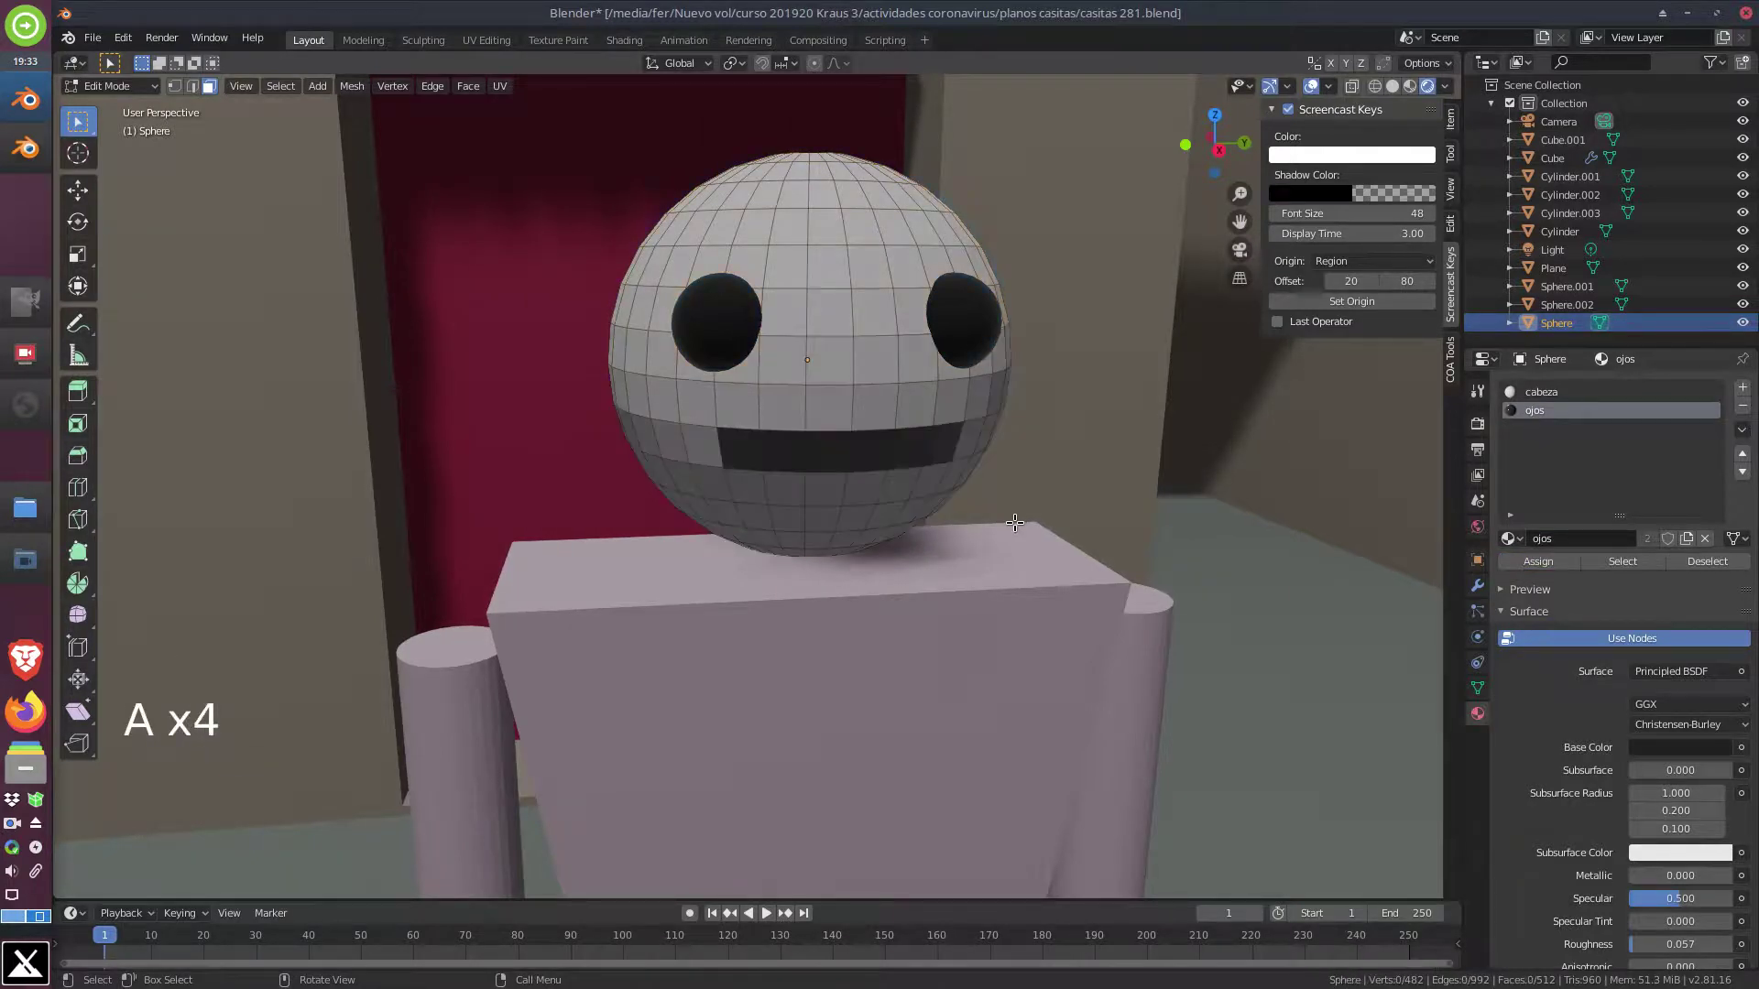
click(128, 93)
scroll(down, 3)
middle_click(933, 560)
scroll(down, 3)
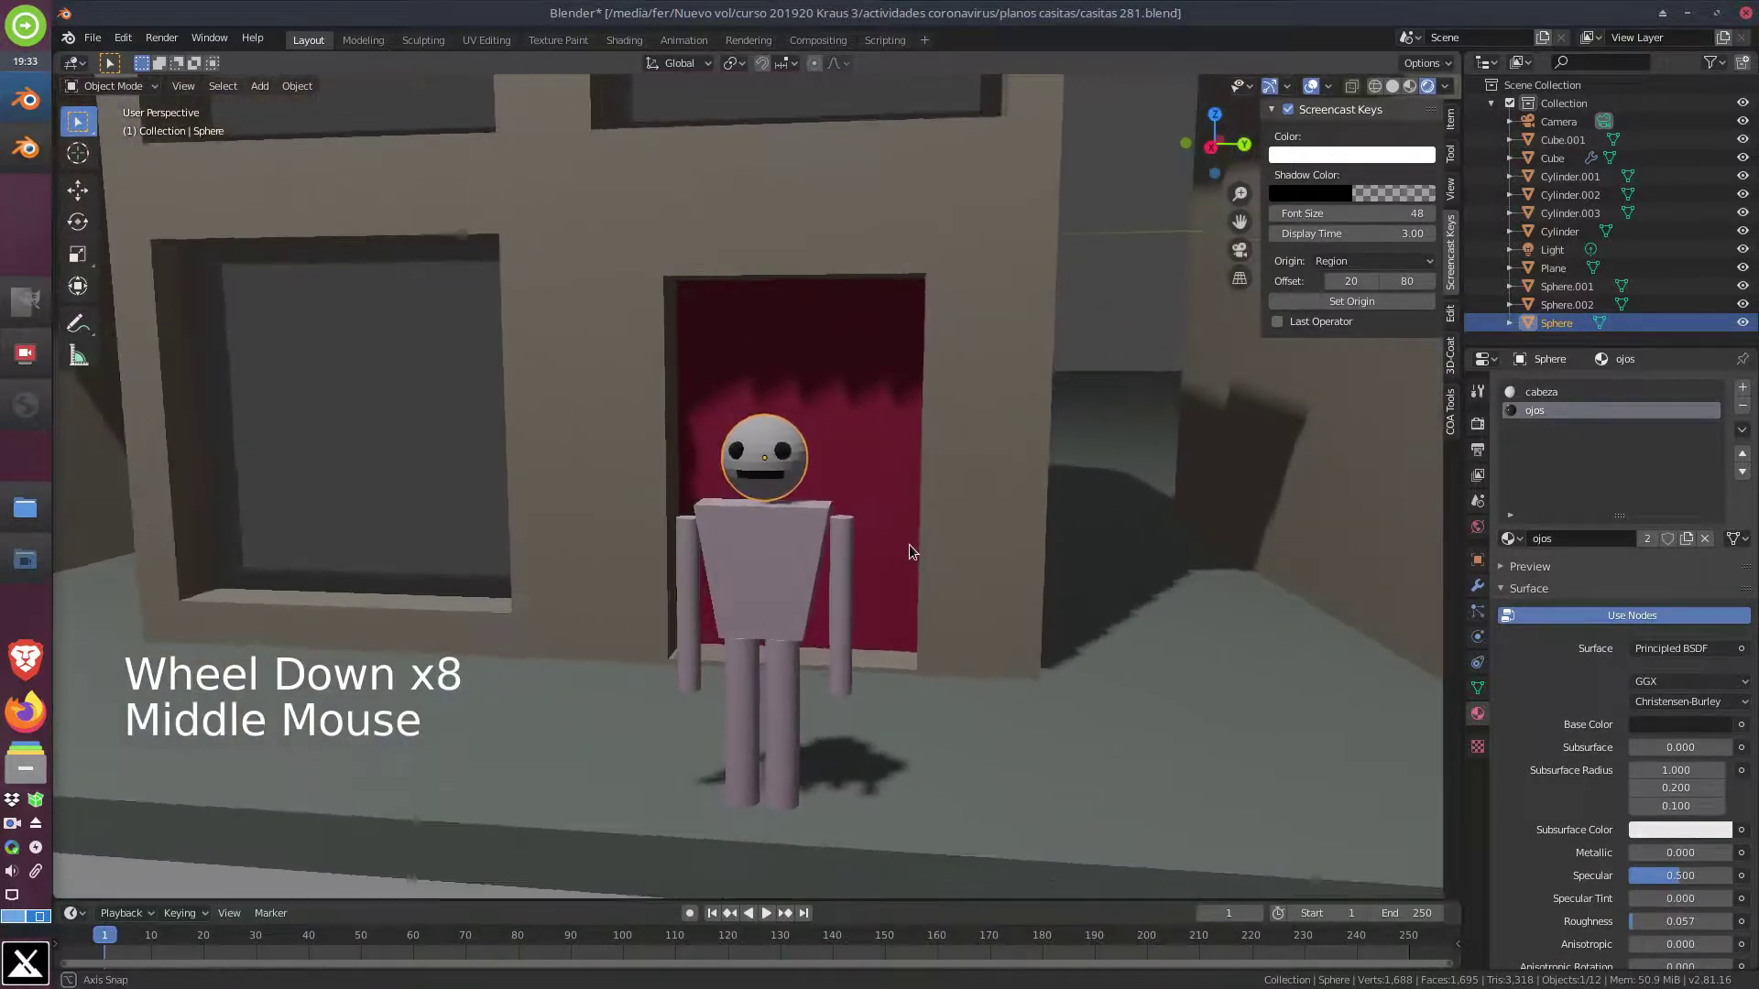
Select the head, torso, arms and legs together and join them into one object with Ctrl+J
scroll(up, 3)
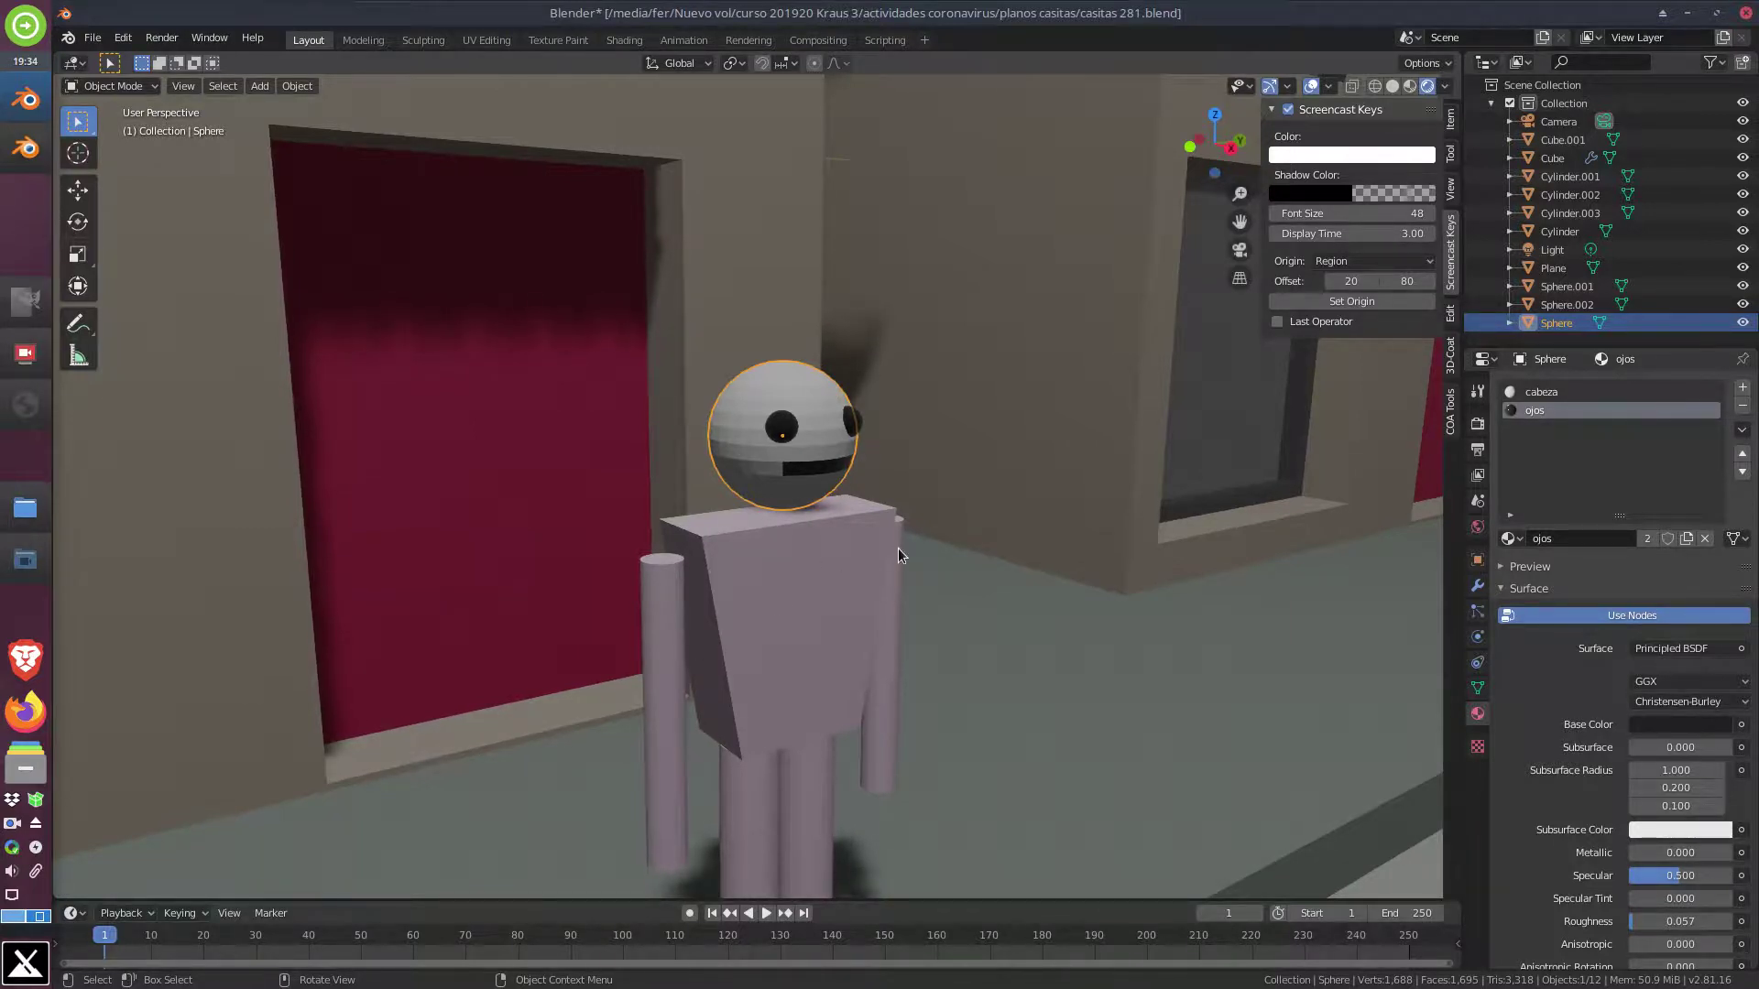
scroll(up, 3)
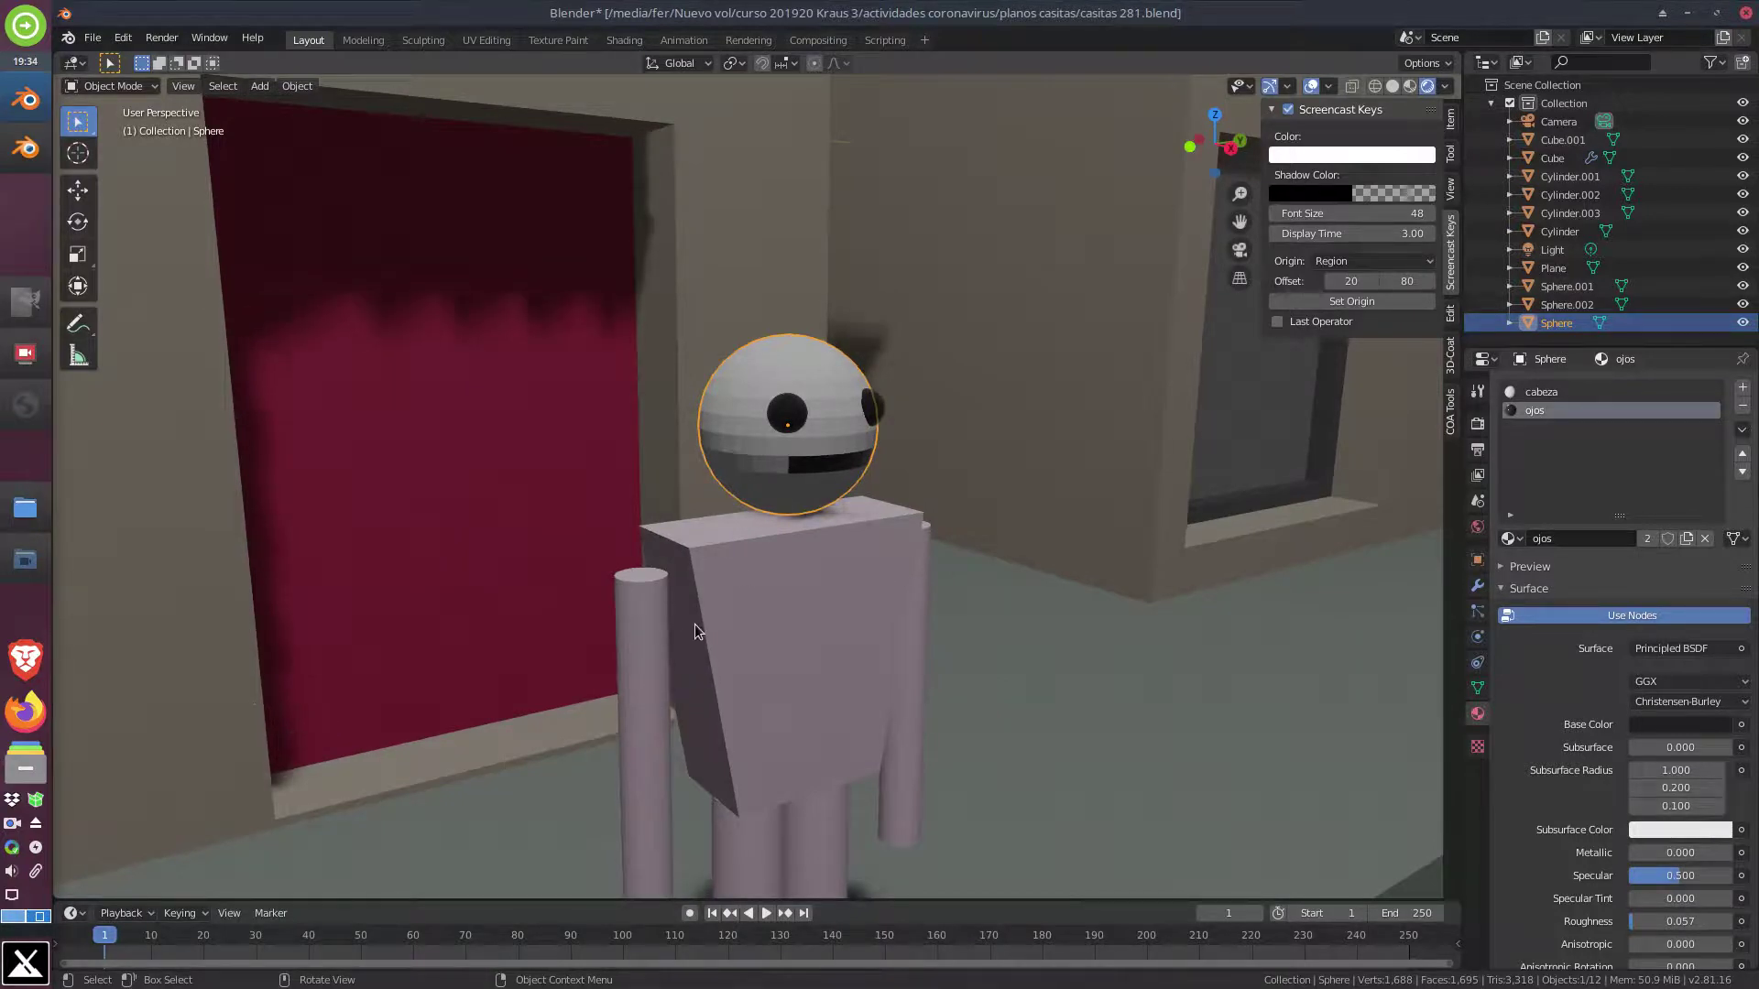
click(665, 642)
click(799, 606)
click(923, 740)
click(843, 827)
click(759, 840)
scroll(down, 3)
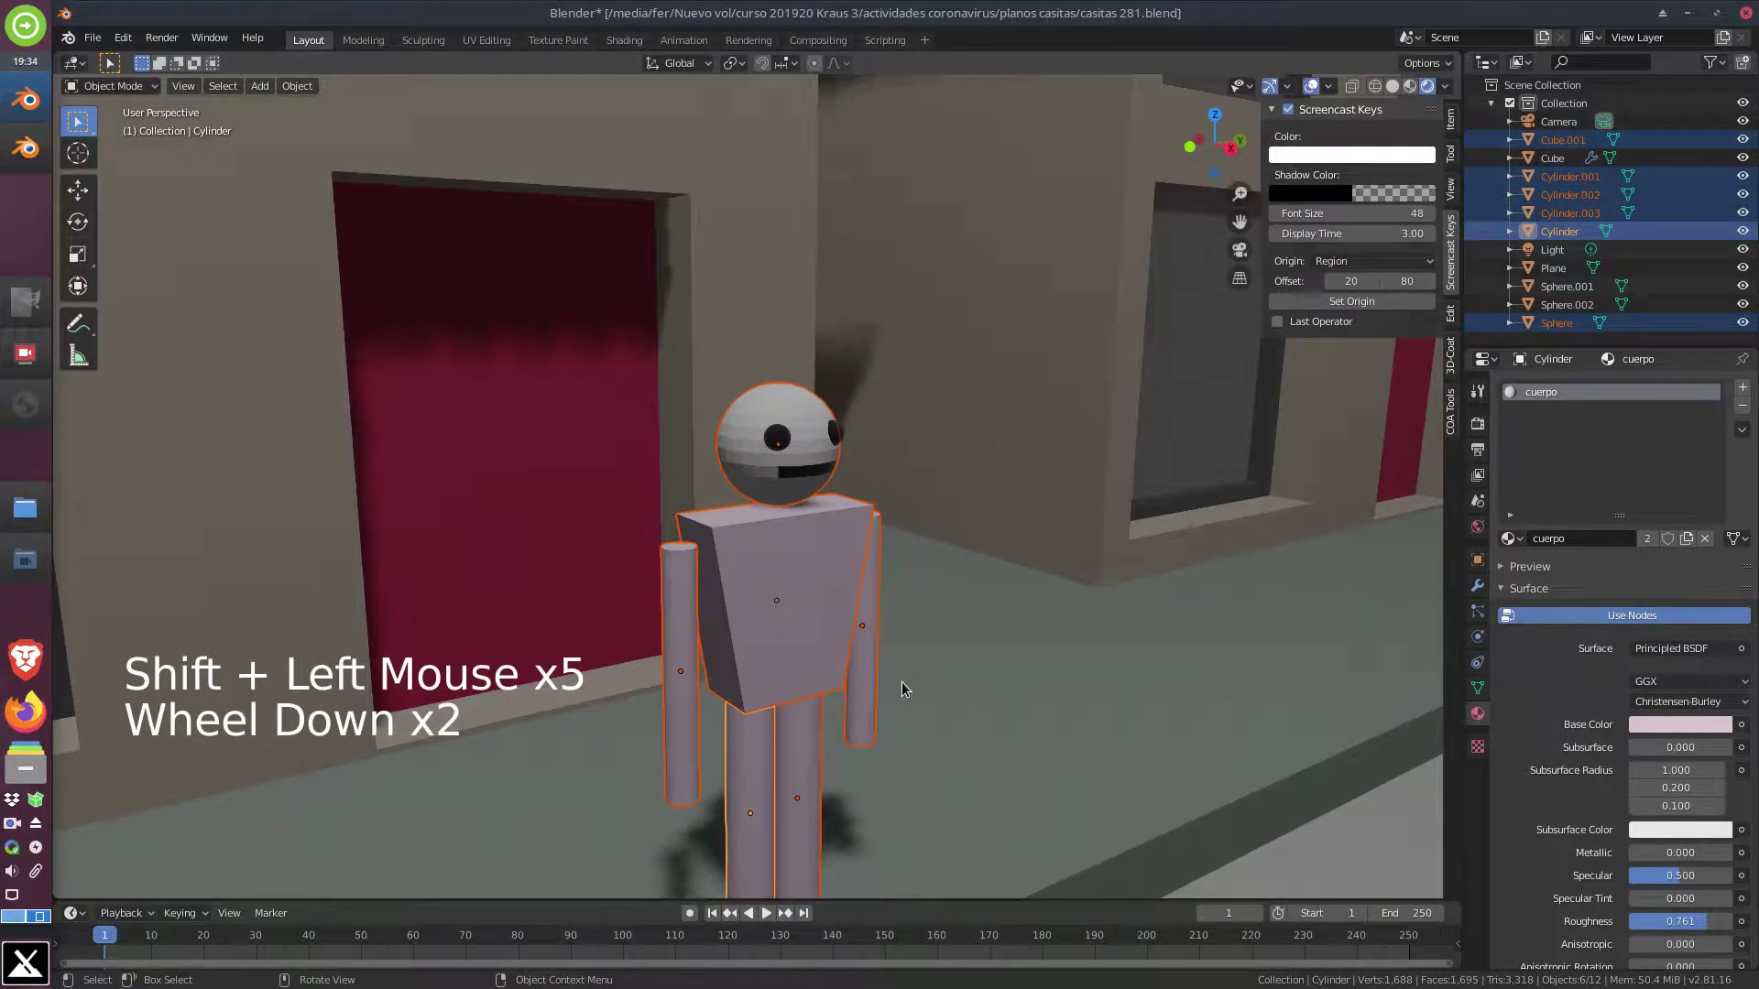
middle_click(925, 659)
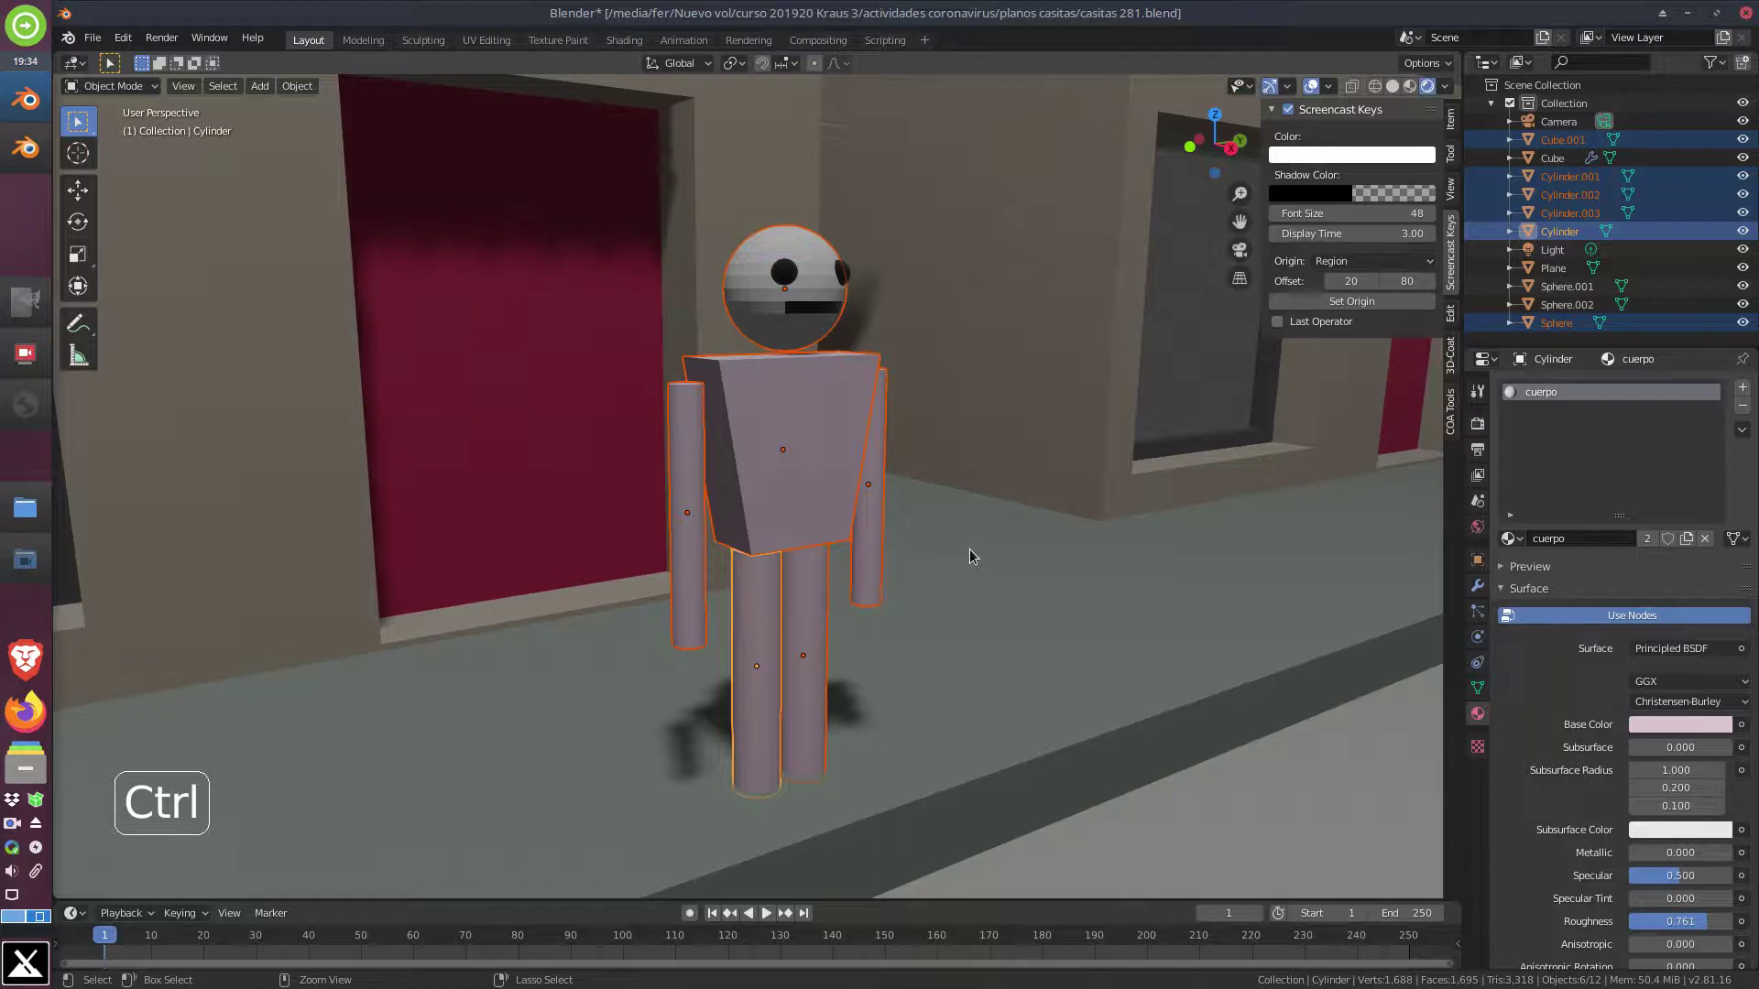
Join the figure's head and body into one object and reposition it on the sidewalk
key(ctrl+j)
click(796, 456)
key(g)
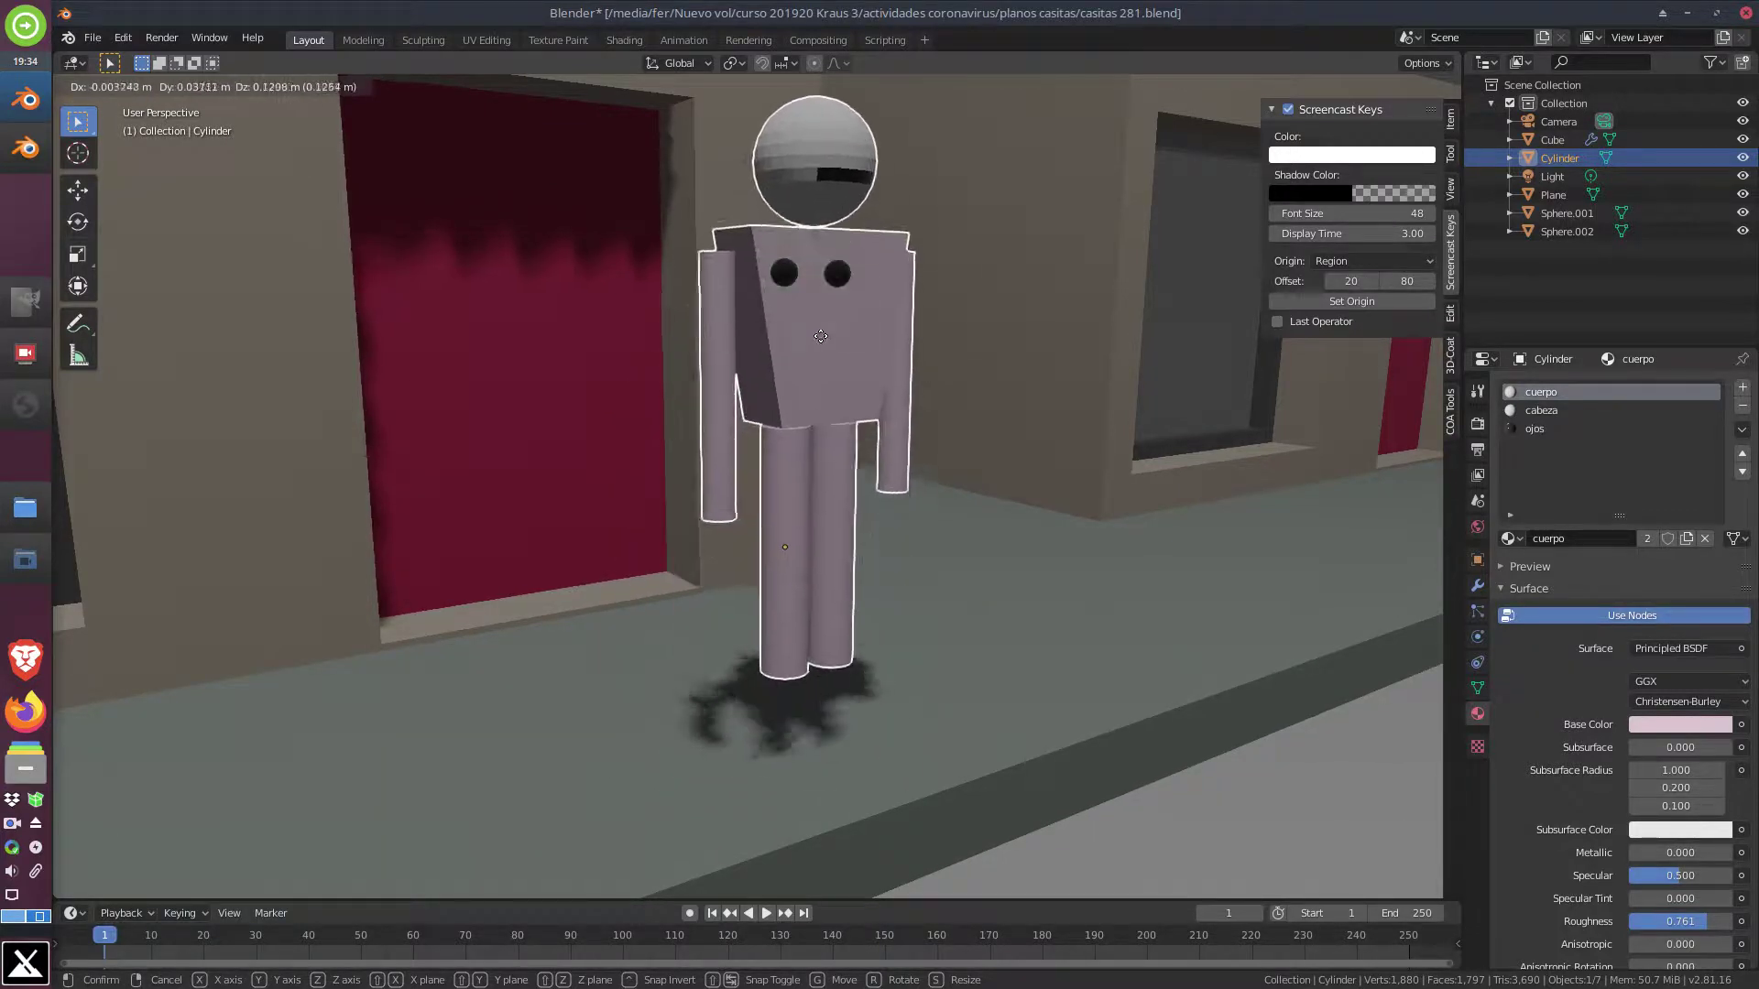
scroll(up, 3)
middle_click(928, 286)
scroll(up, 3)
Join the eye spheres into the figure so it becomes a single object, then place it
click(788, 182)
click(892, 185)
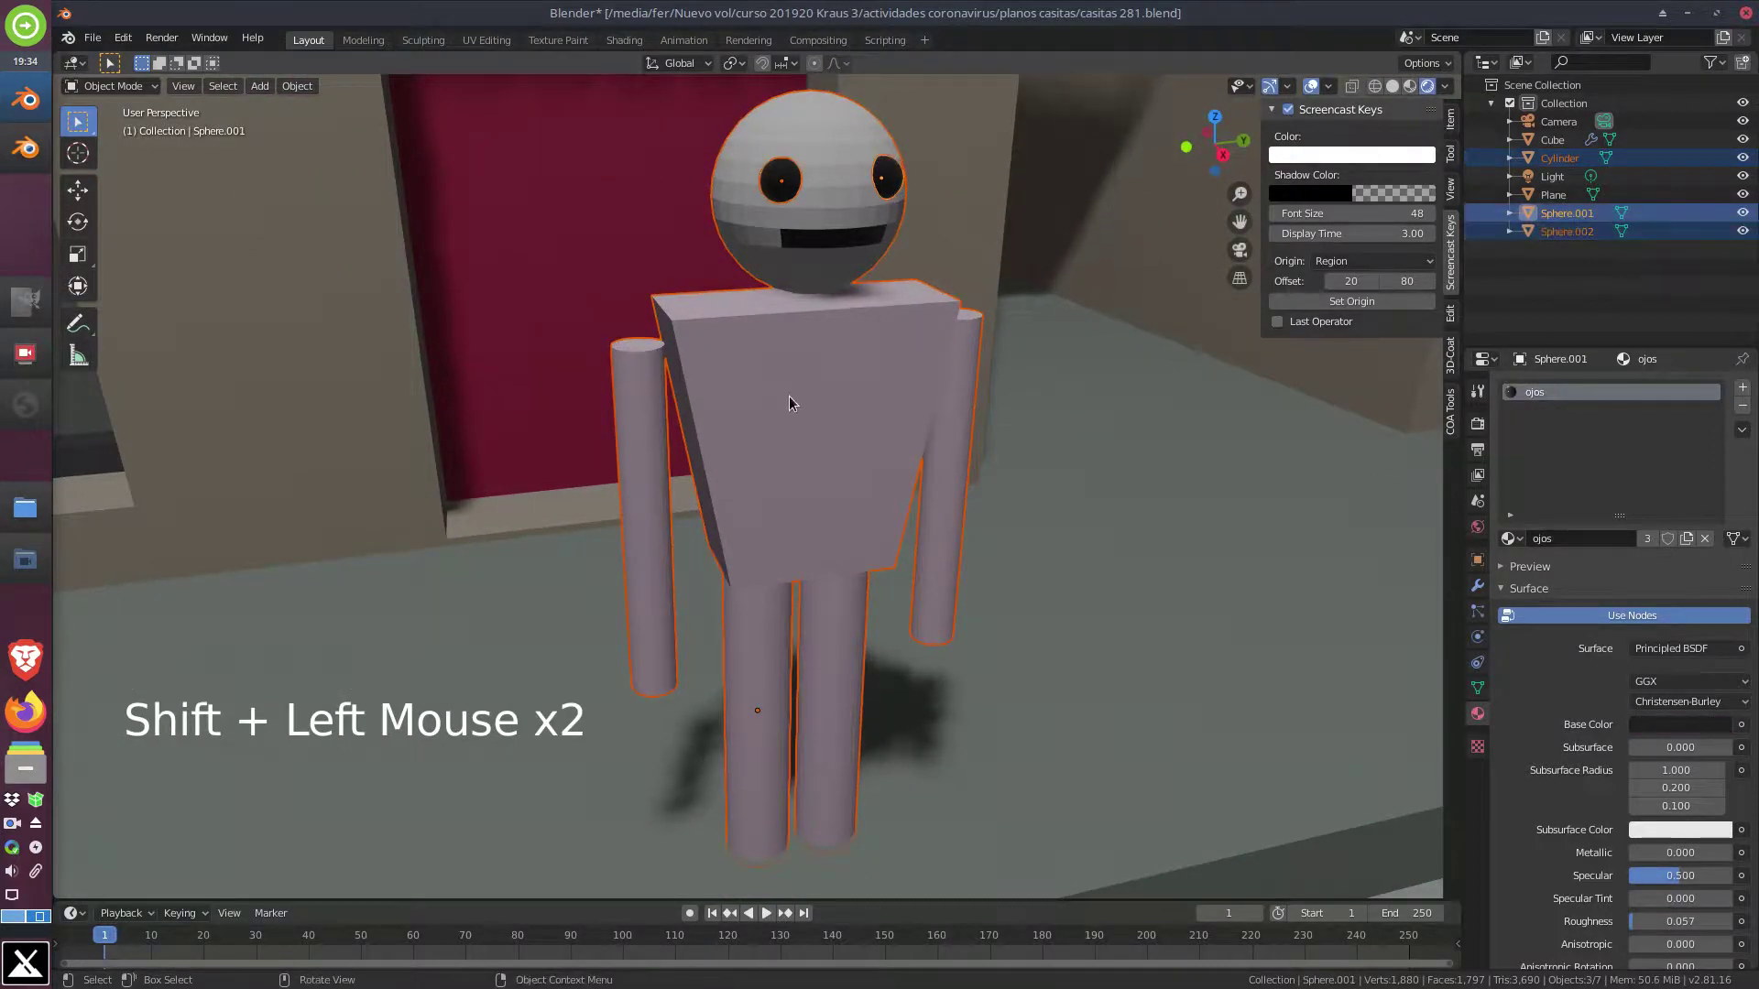
key(ctrl+j)
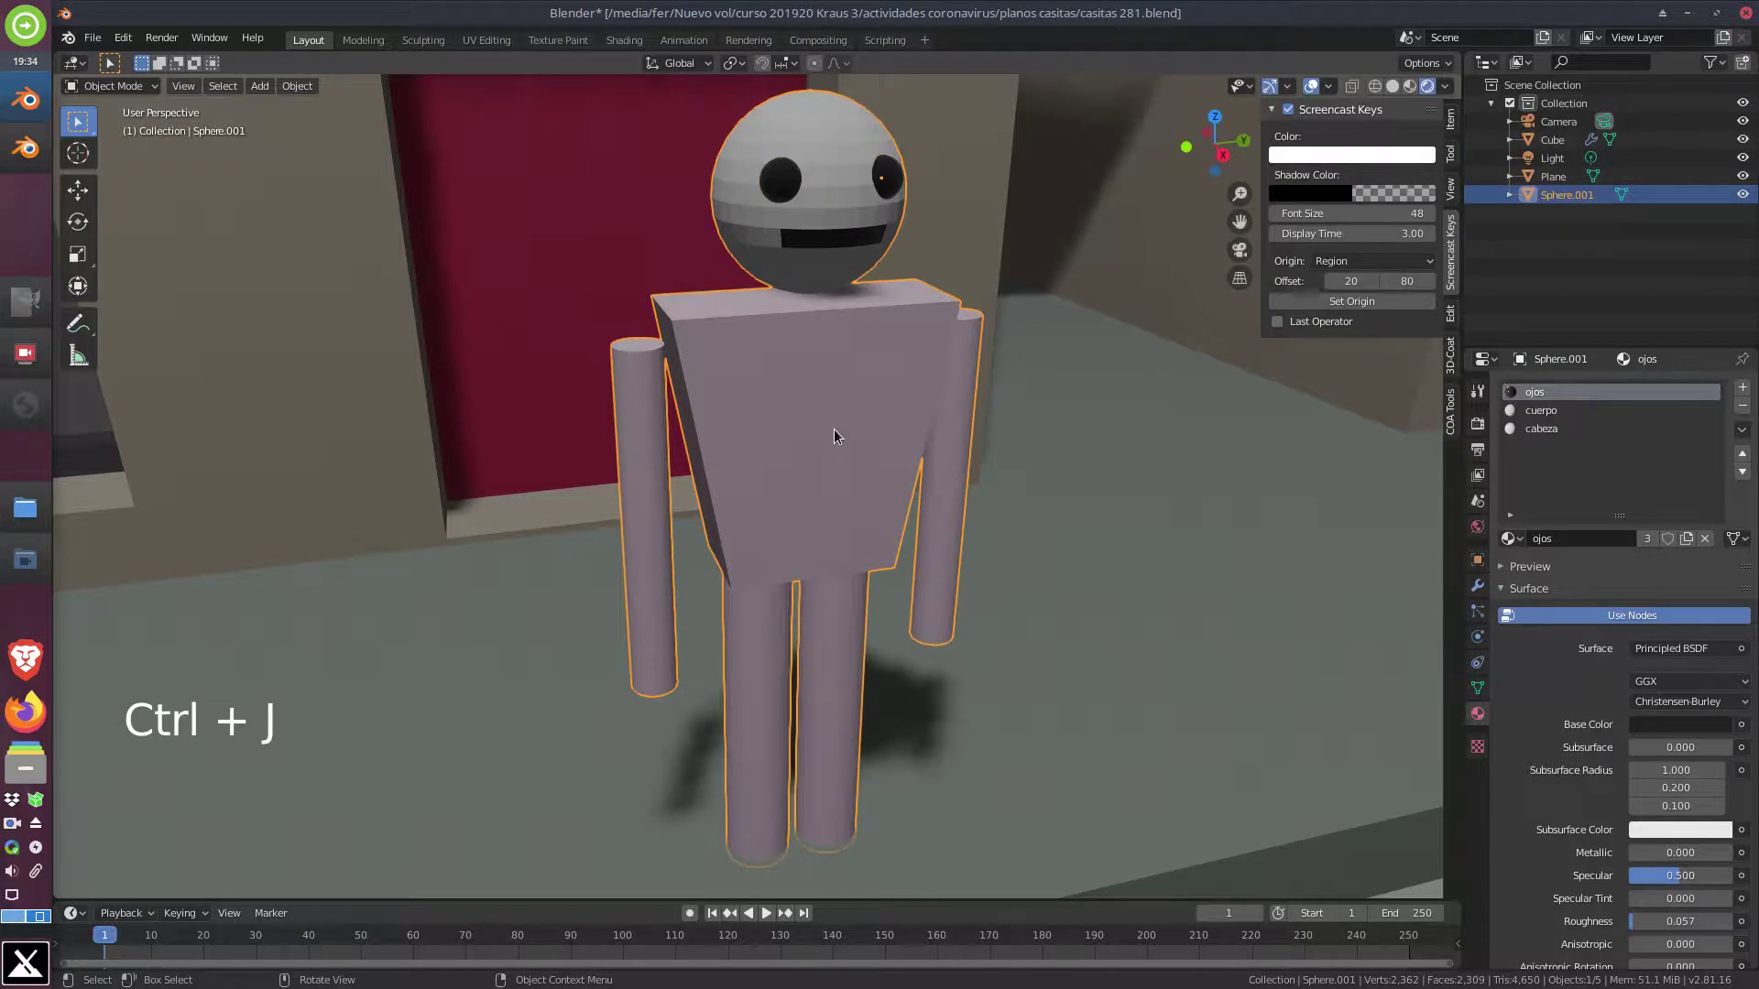
key(g)
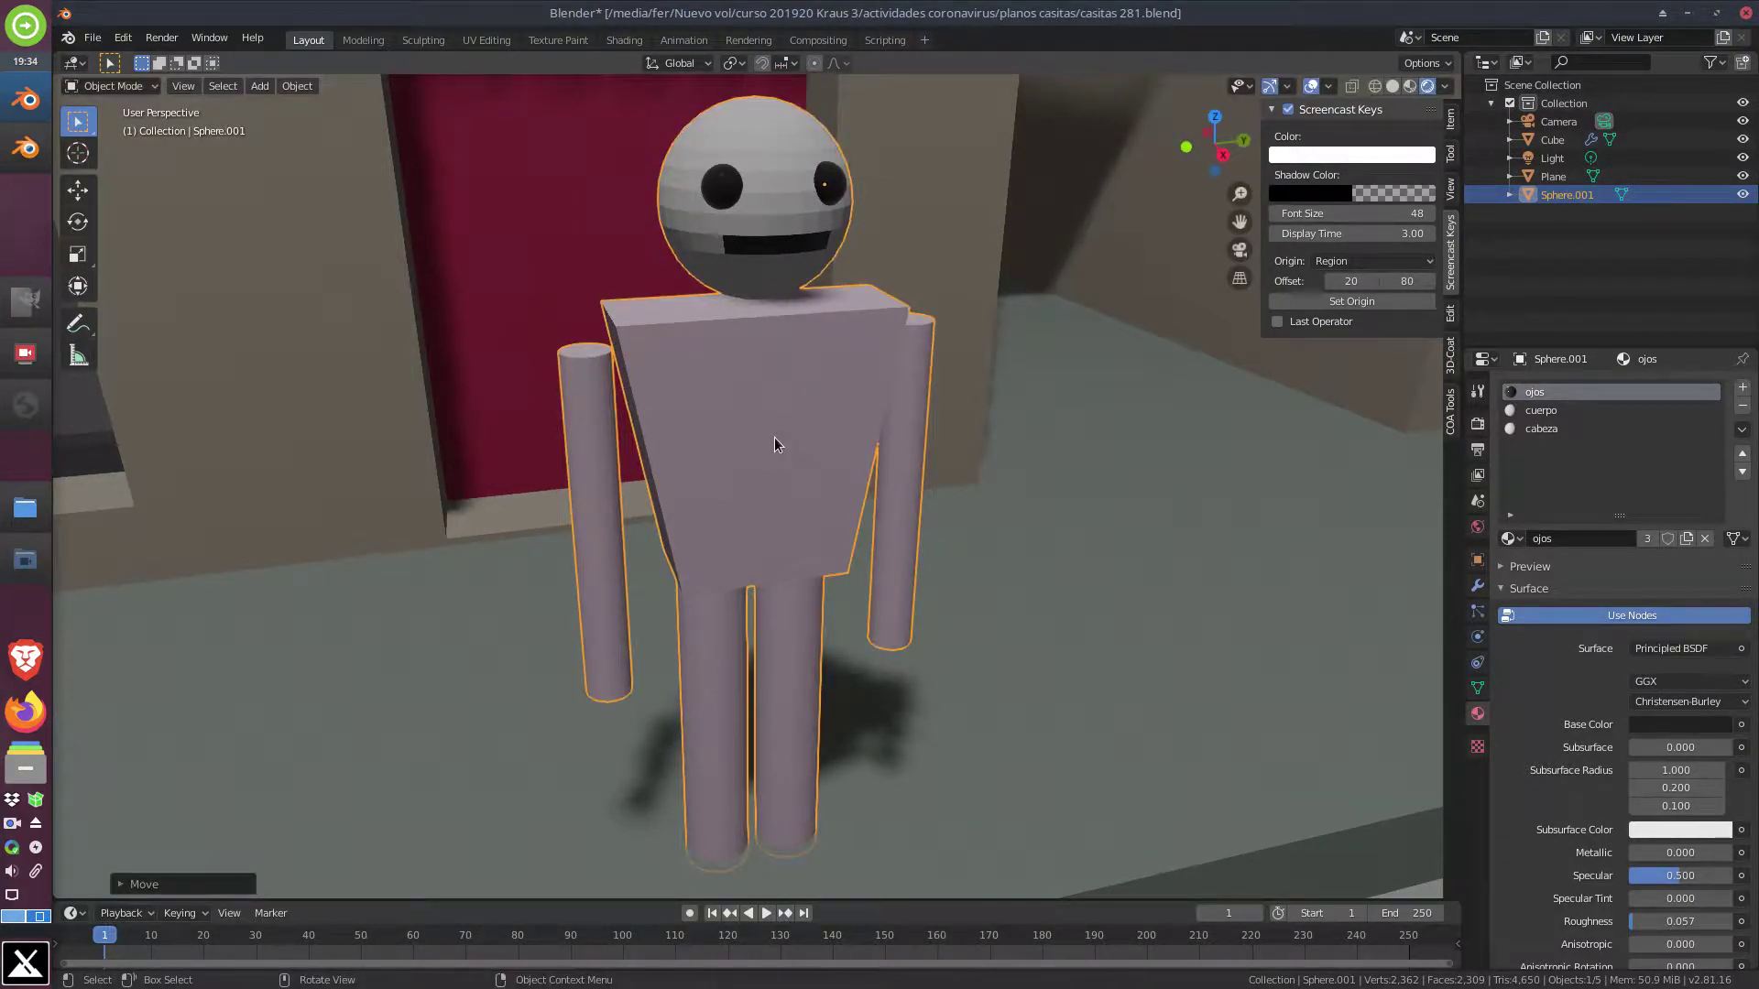
Save the Blender file with the completed single-object figure
key(KP_1)
key(KP_3)
scroll(down, 3)
scroll(down, 3)
key(ctrl+s)
middle_click(847, 469)
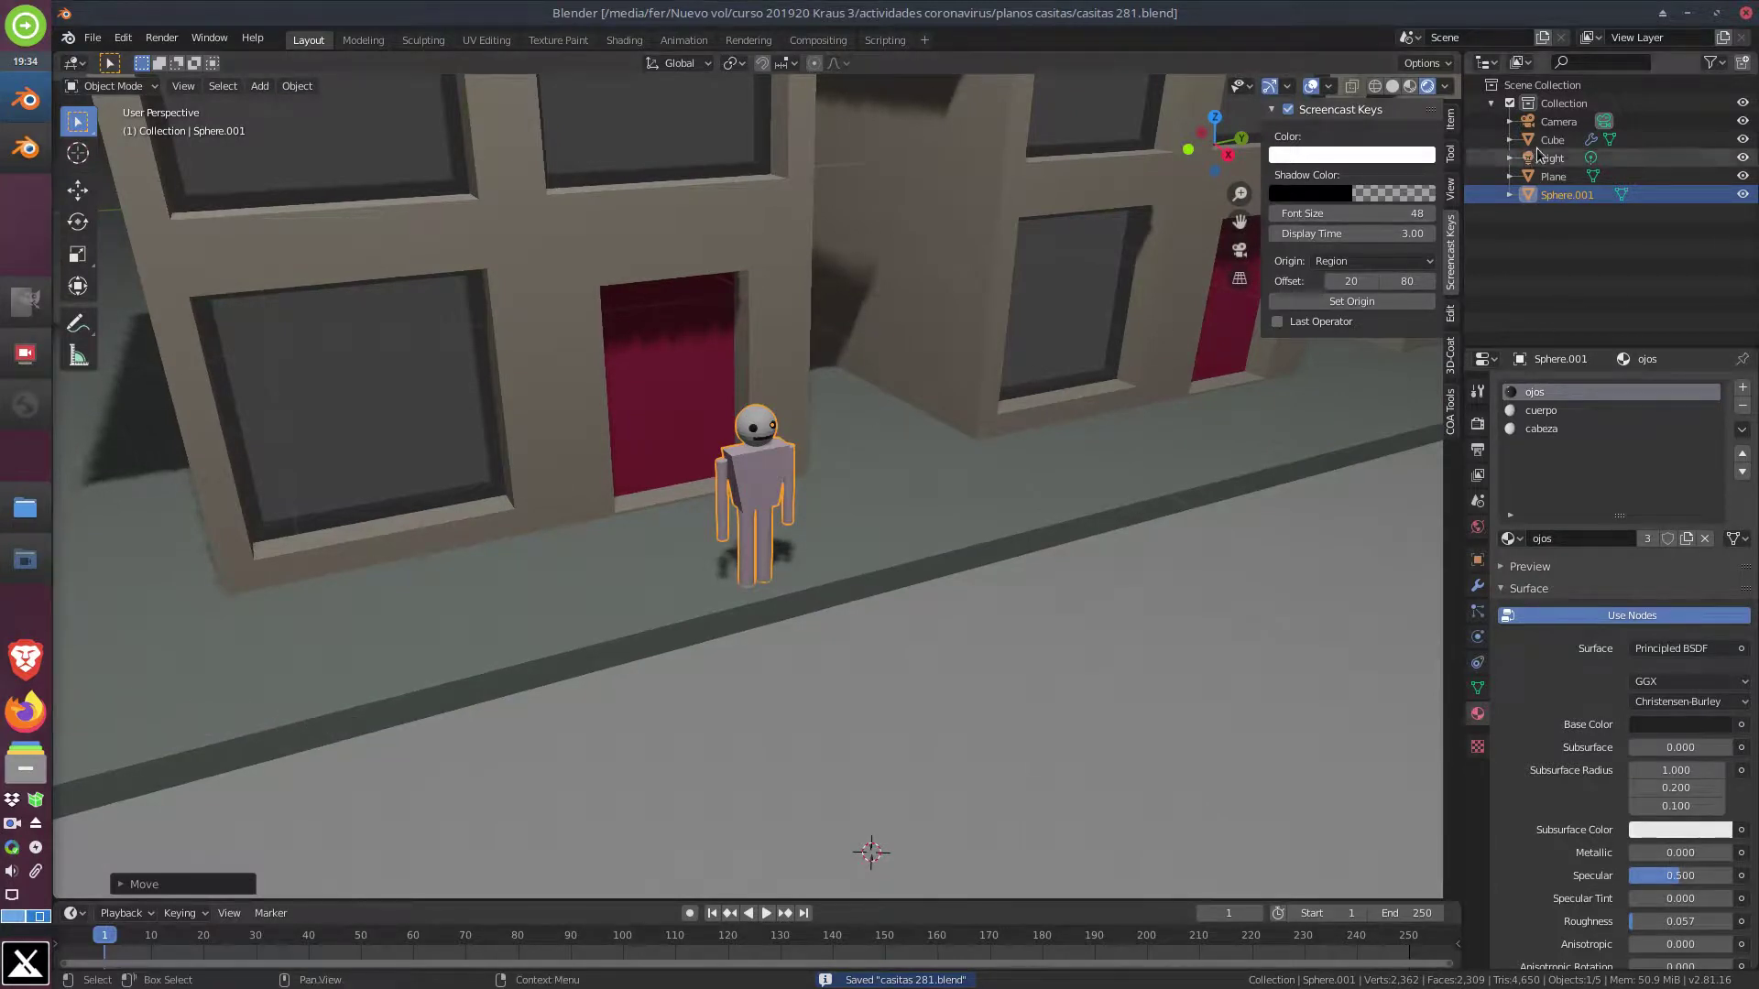
Make the scene light a Sun at strength 3 and check the street is no longer washed out
click(1561, 162)
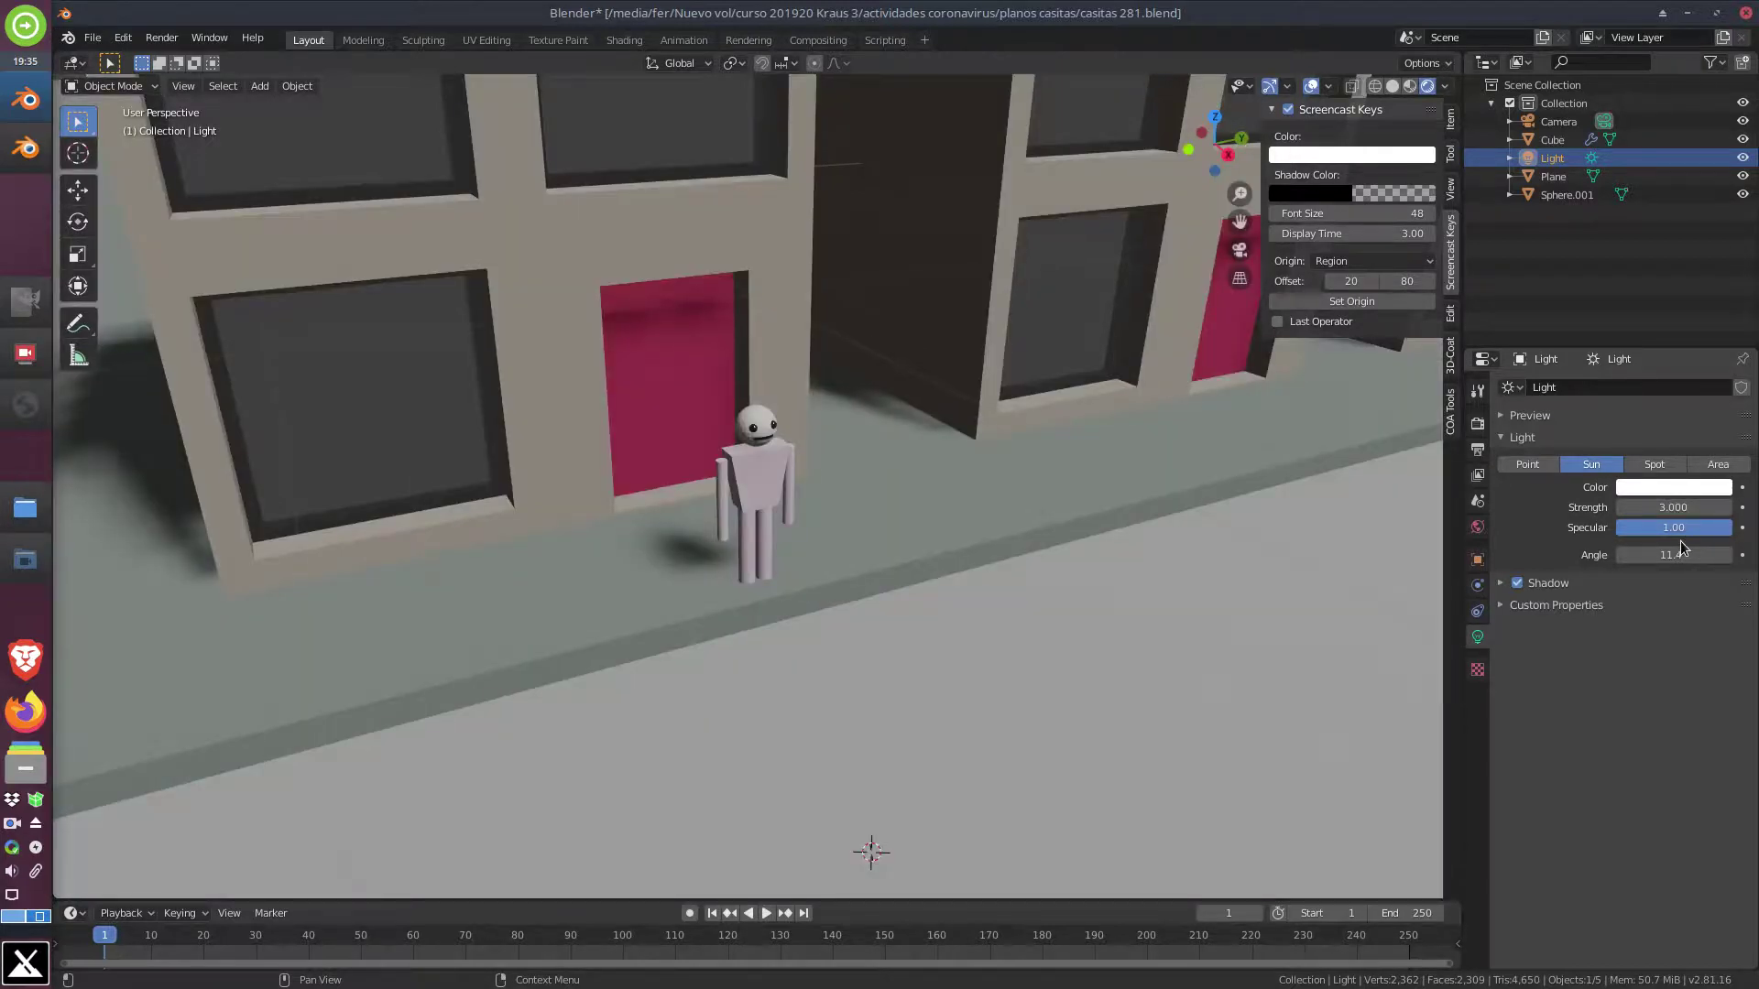
middle_click(1011, 679)
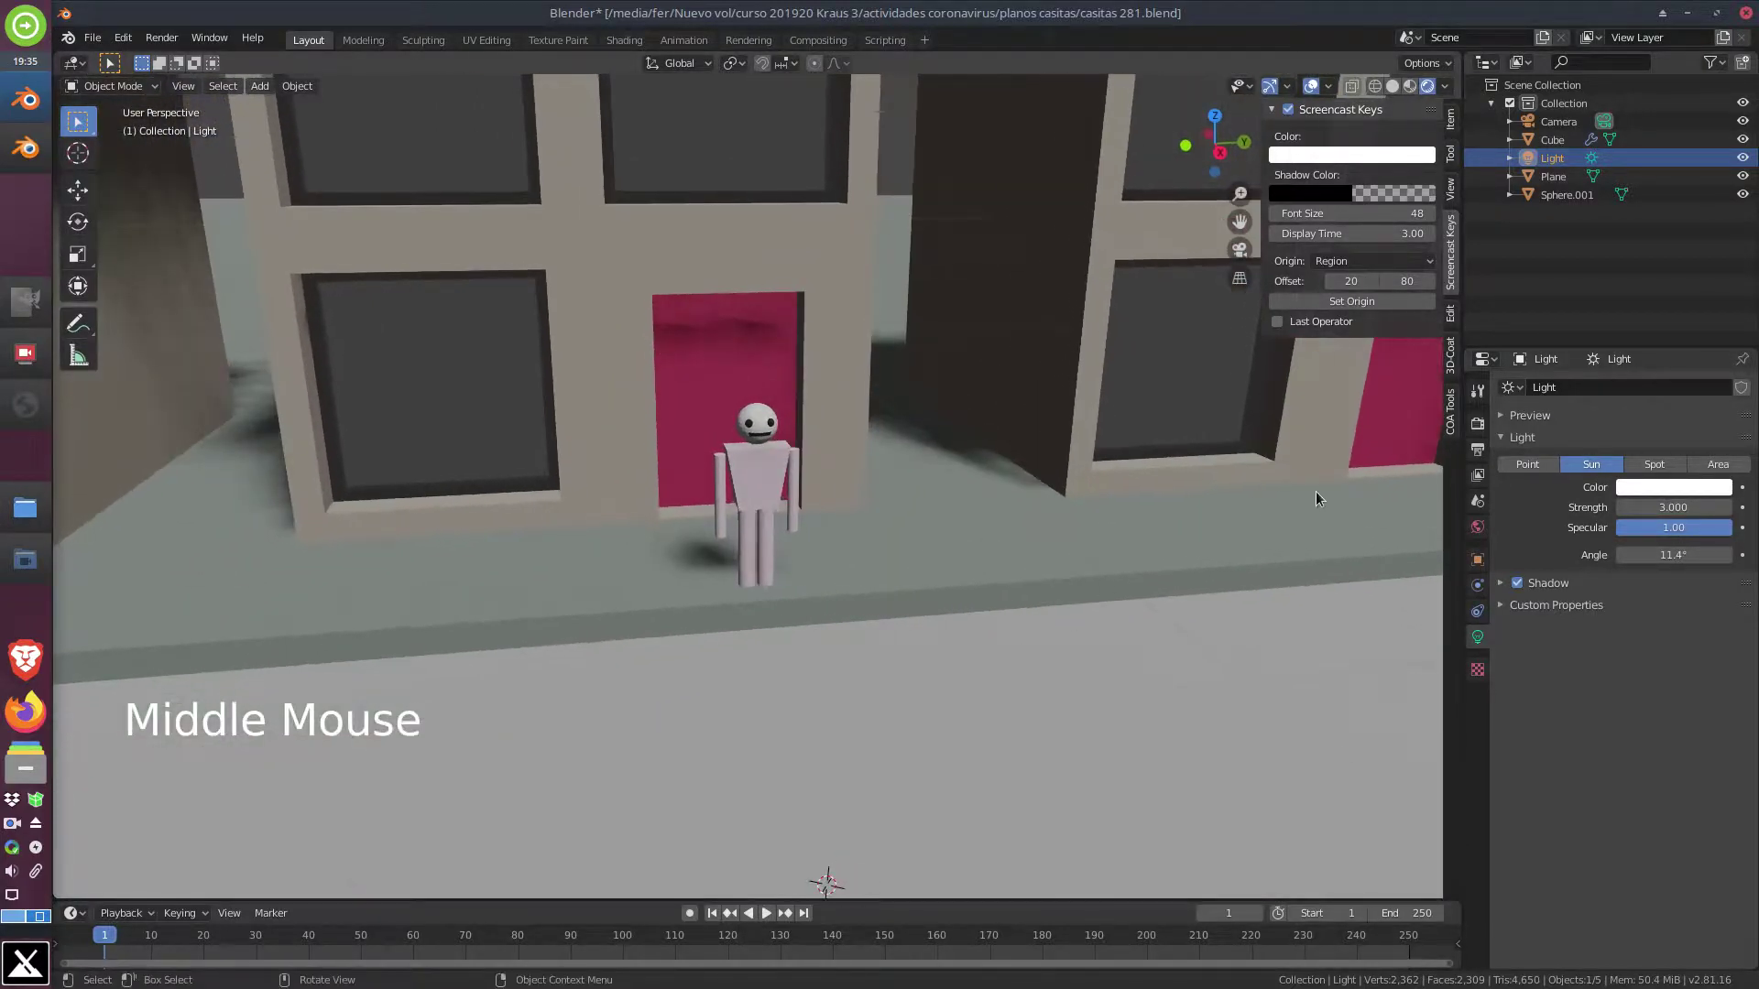
scroll(down, 3)
middle_click(885, 486)
scroll(up, 3)
middle_click(992, 461)
scroll(up, 3)
middle_click(549, 475)
scroll(up, 3)
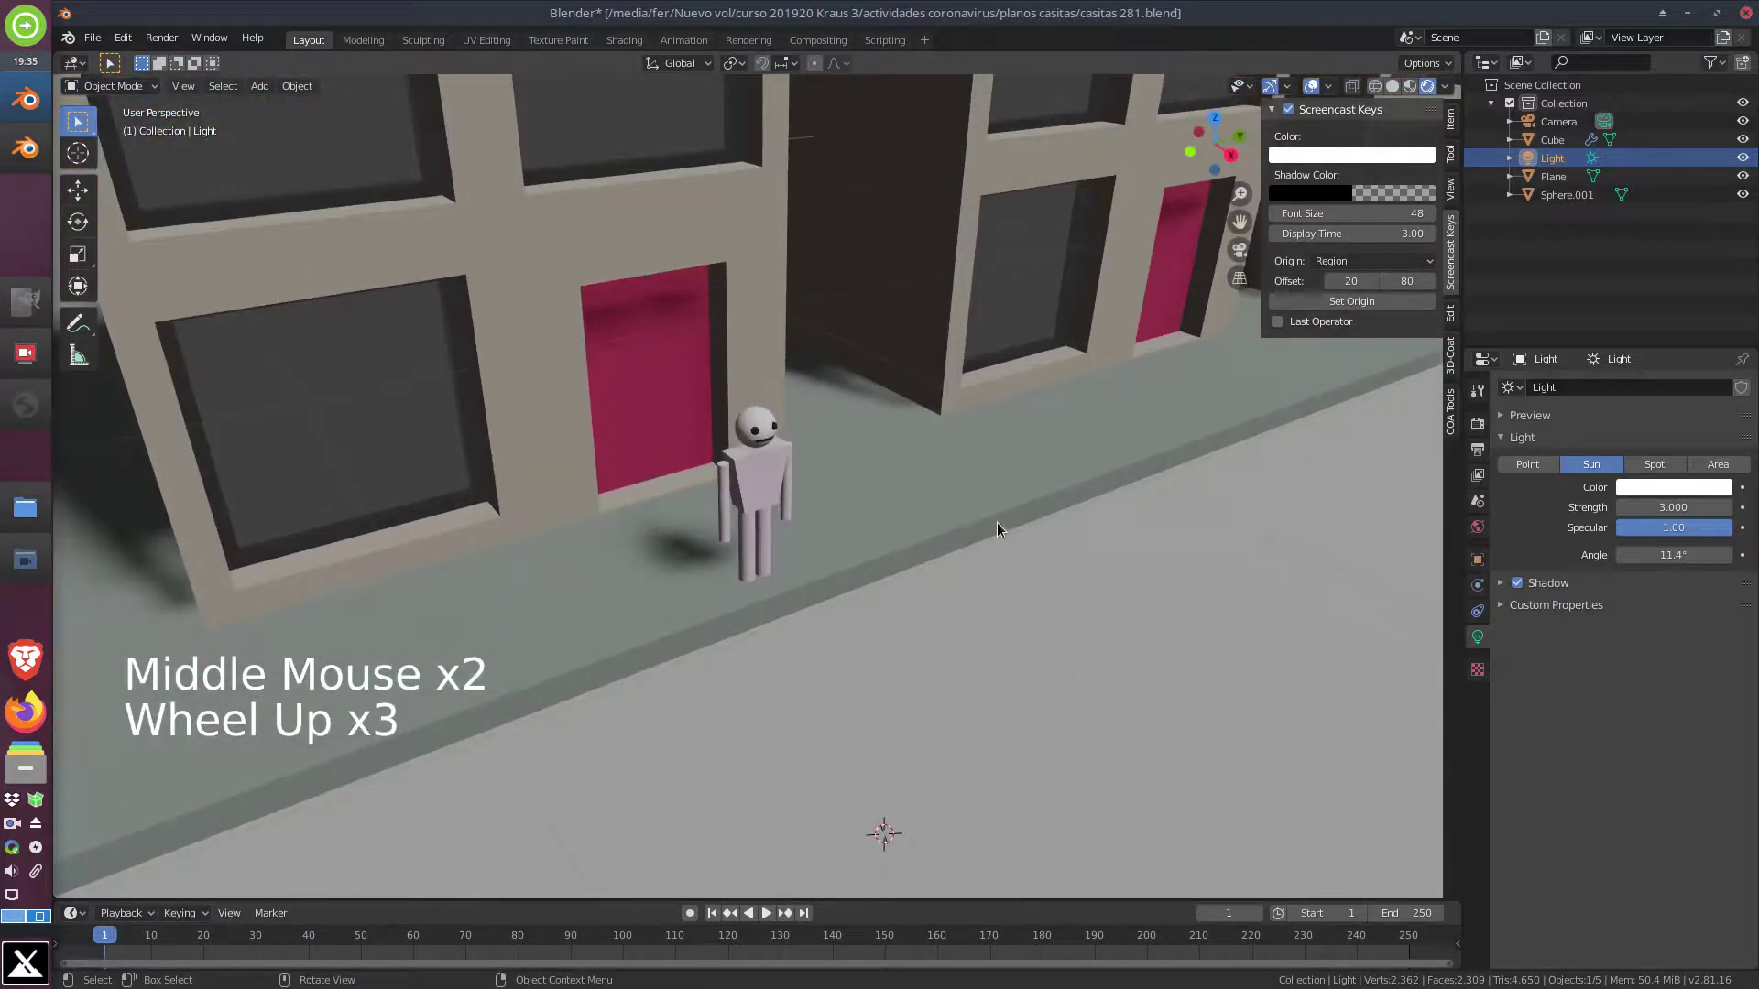
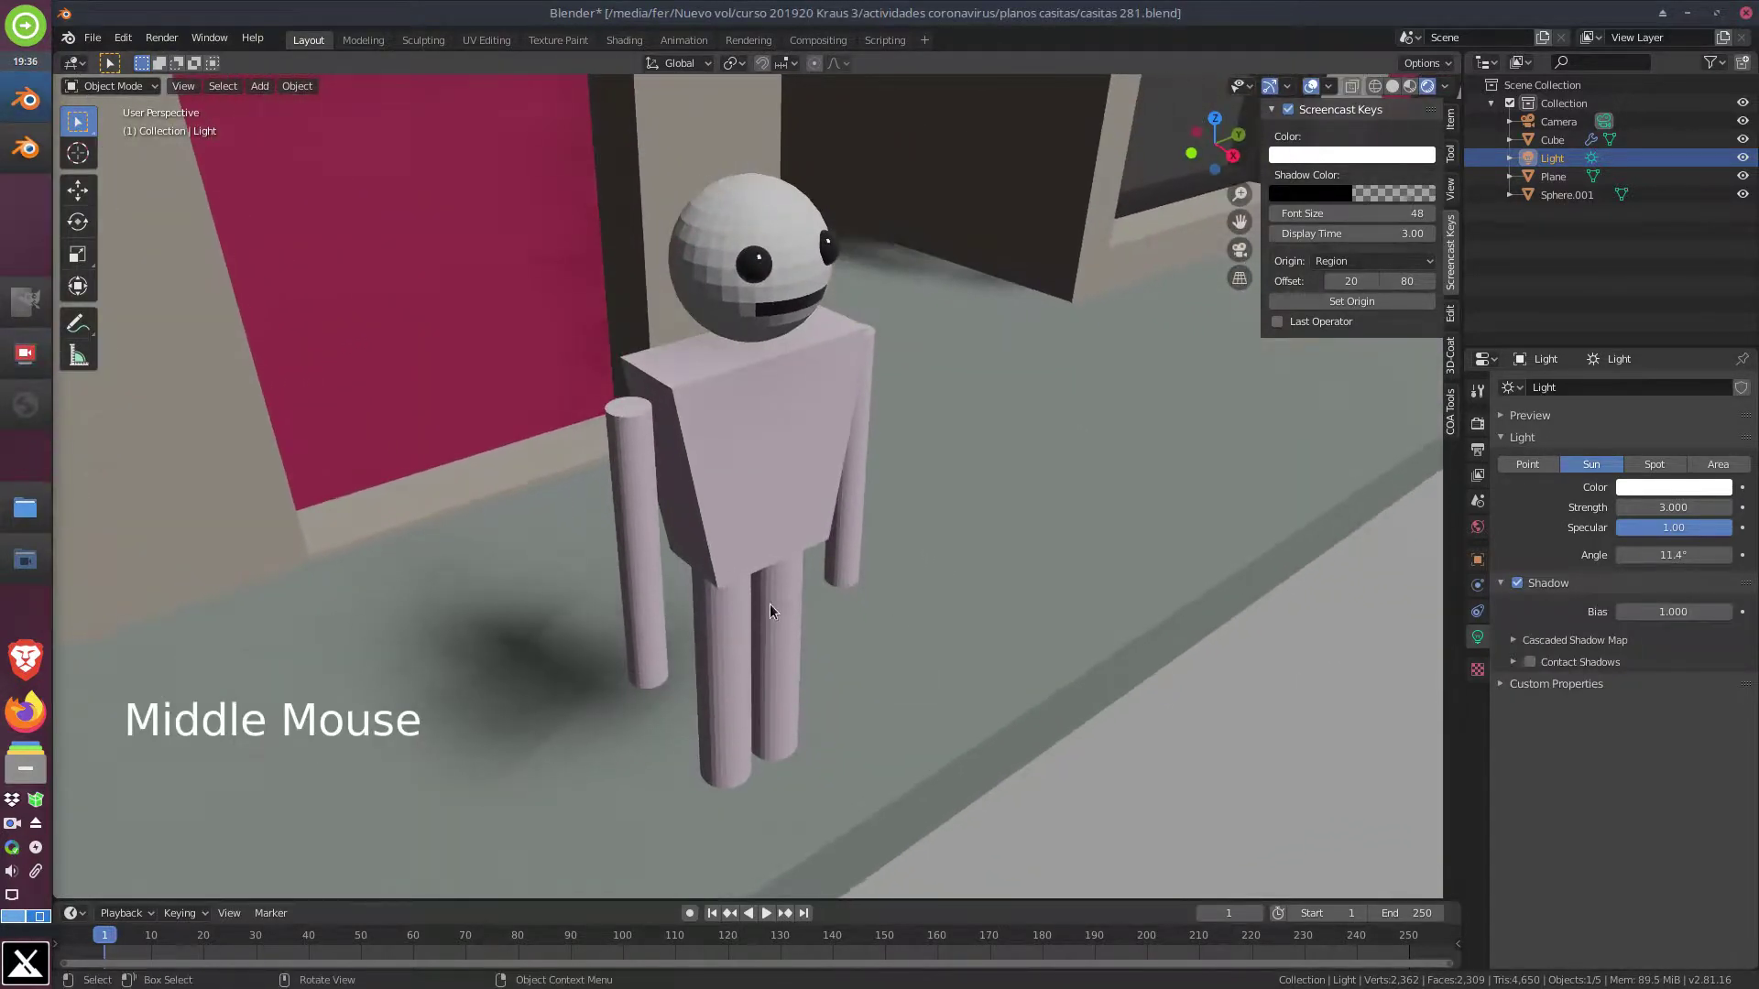
Orbit around the figure and back along the street to inspect the new shadows
scroll(down, 3)
middle_click(678, 643)
scroll(down, 3)
middle_click(958, 419)
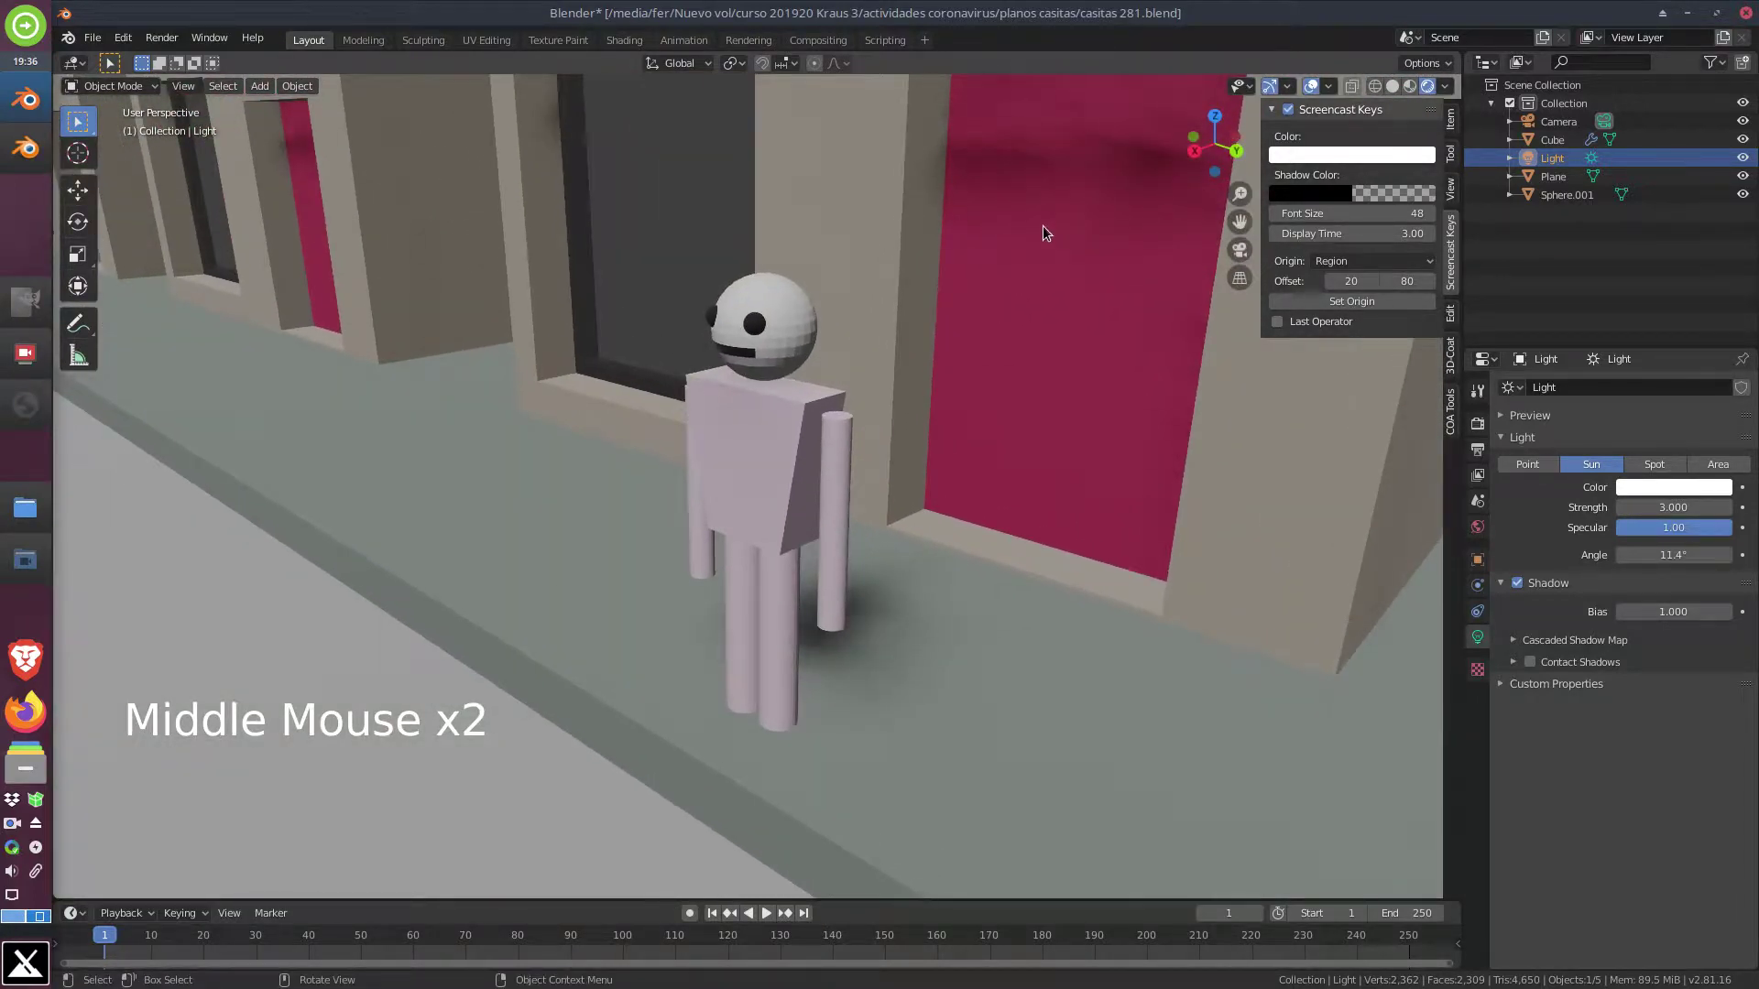
scroll(down, 3)
middle_click(1052, 485)
middle_click(767, 552)
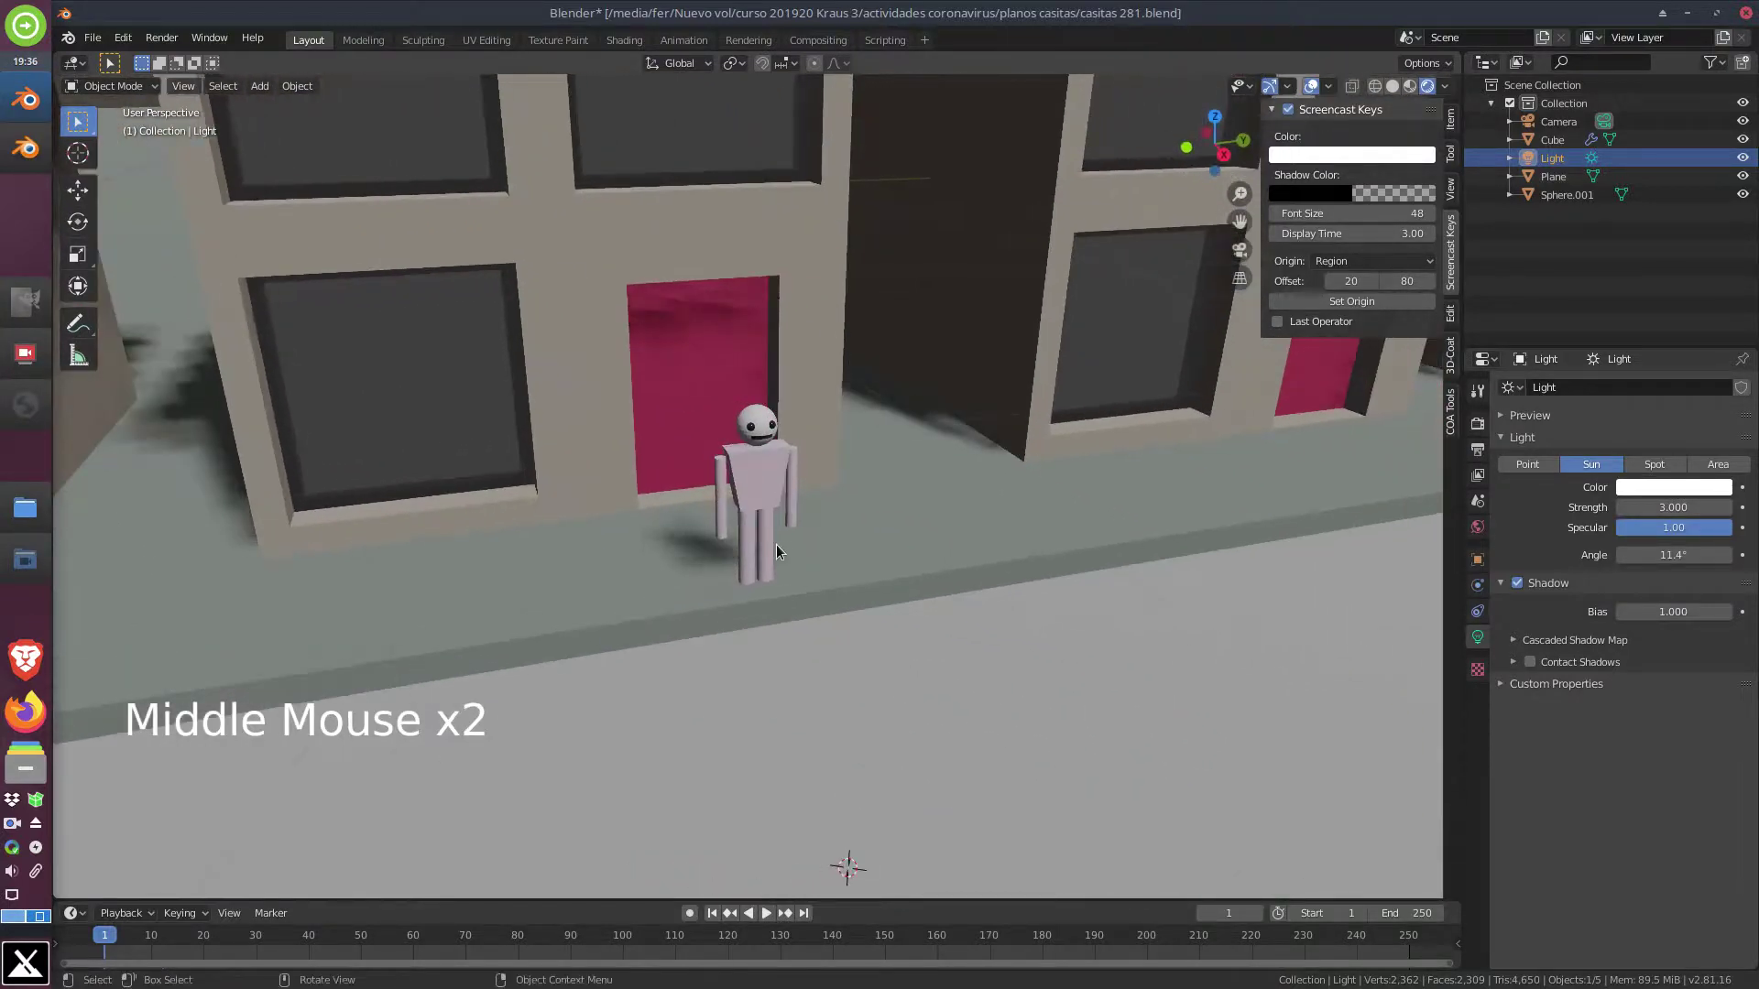
scroll(up, 3)
scroll(up, 3)
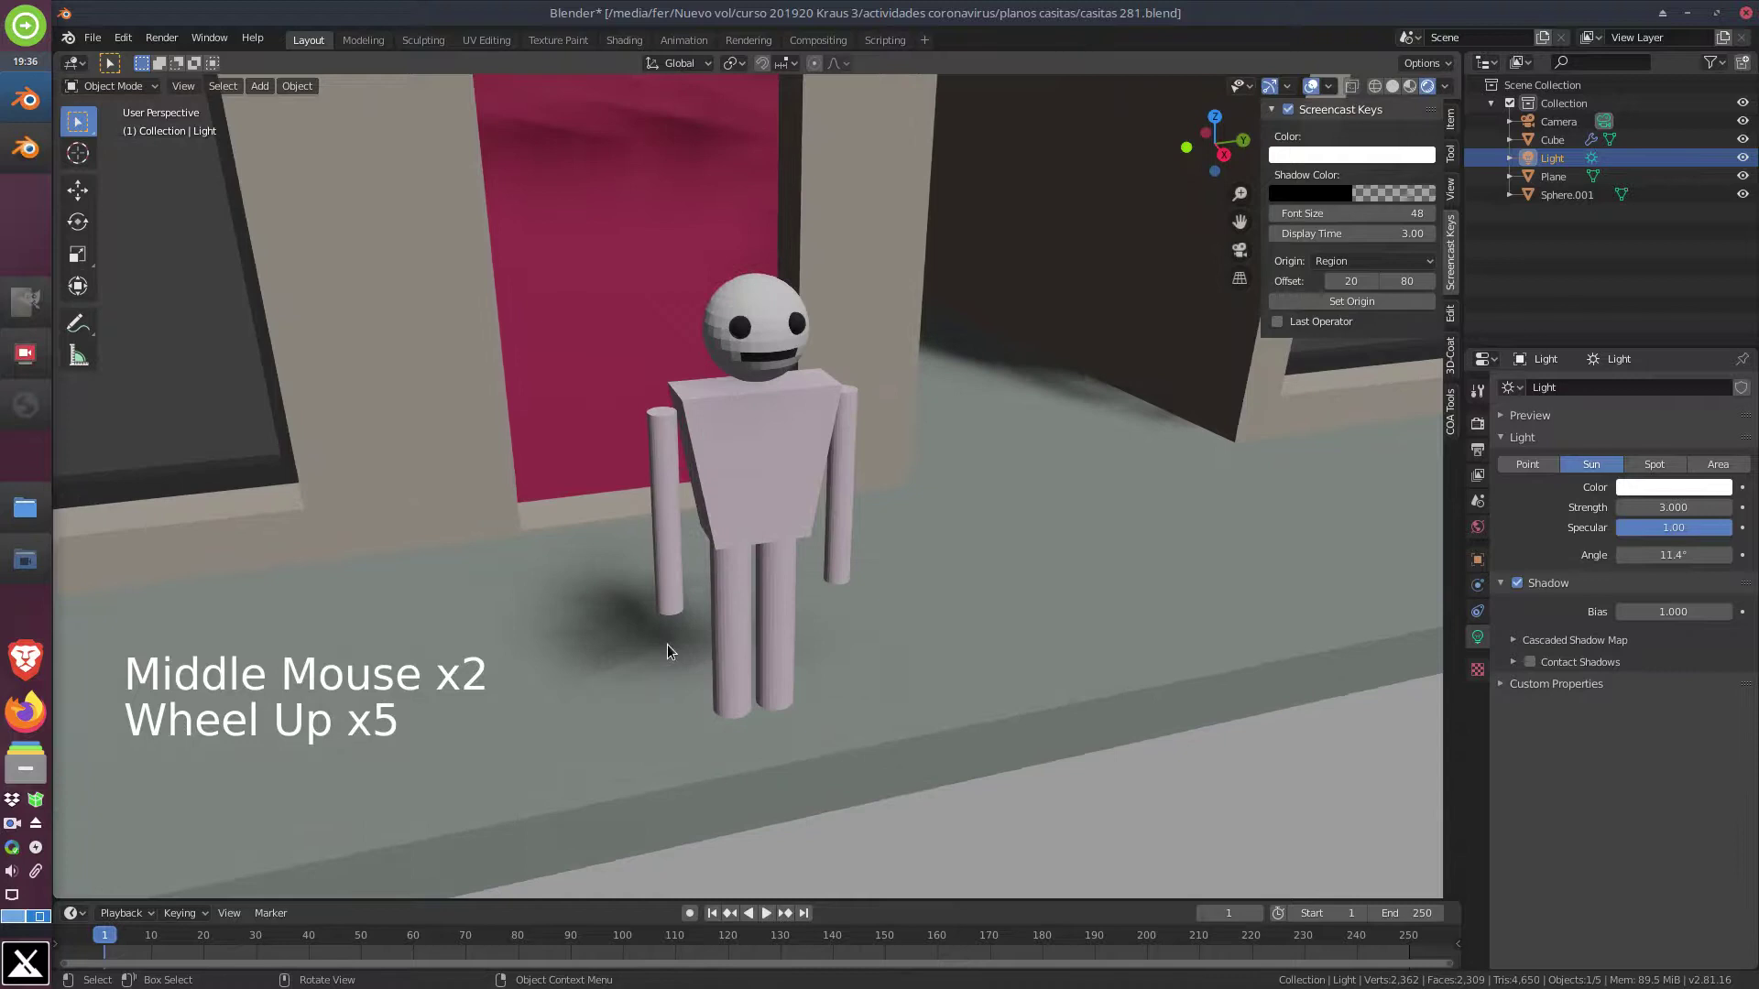
scroll(up, 3)
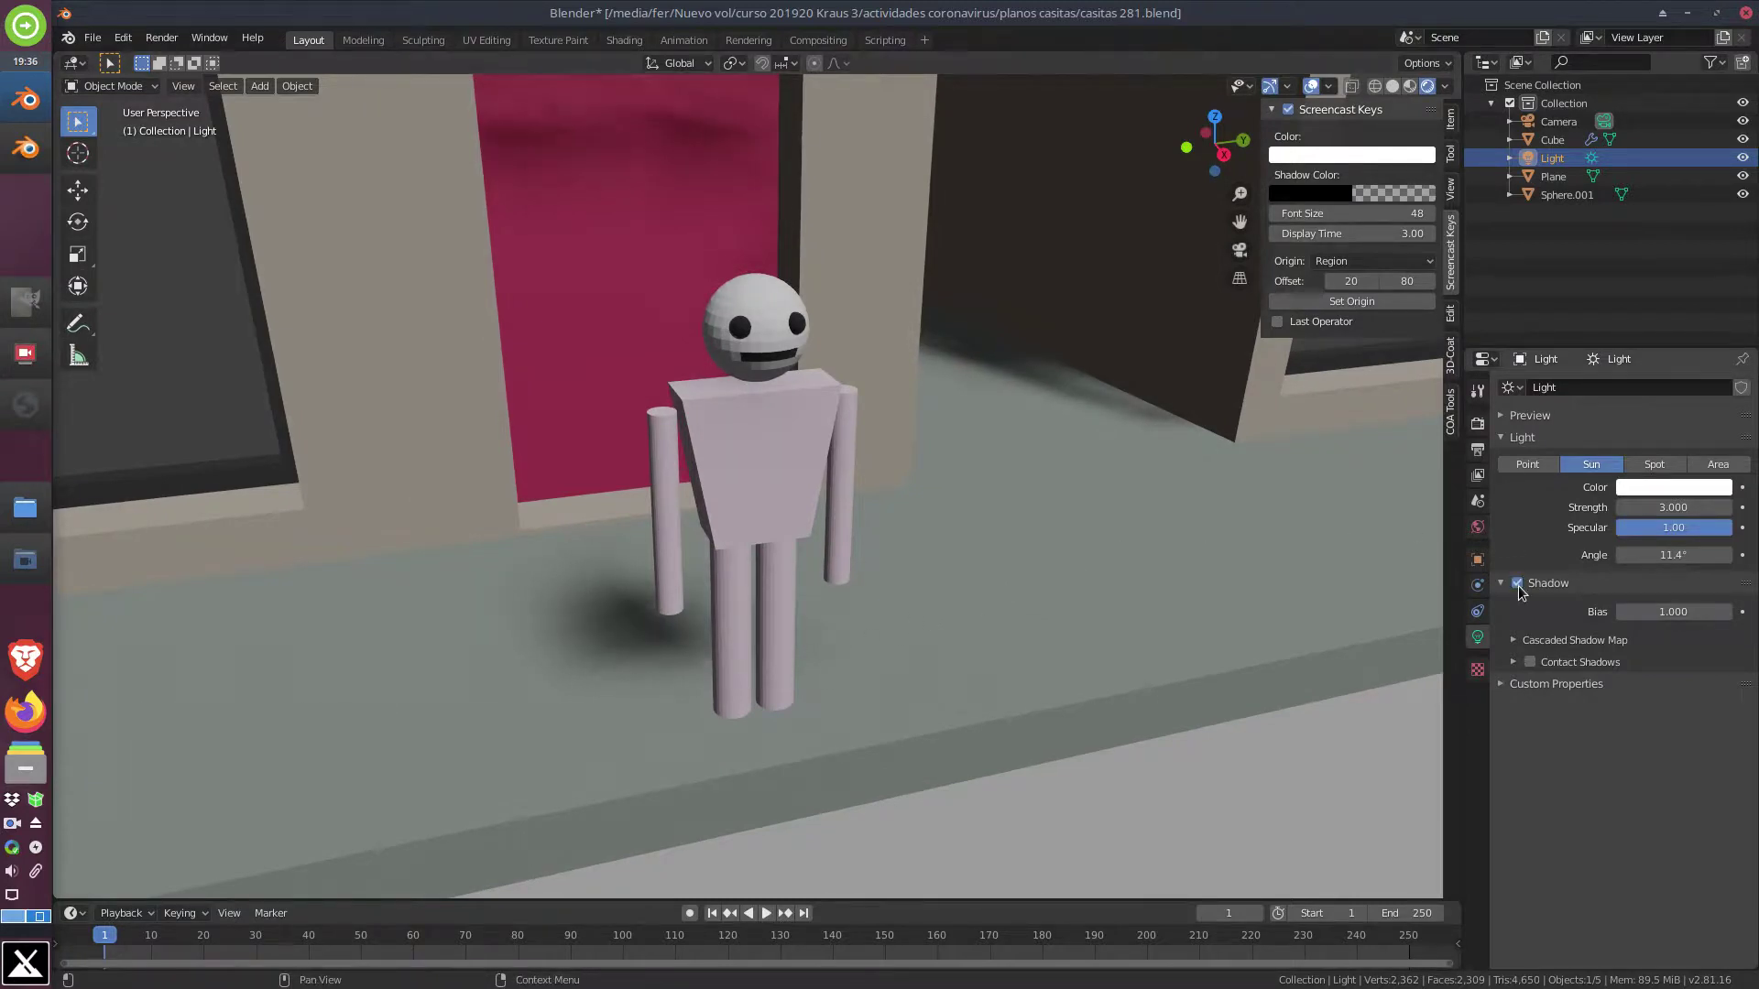
click(1525, 589)
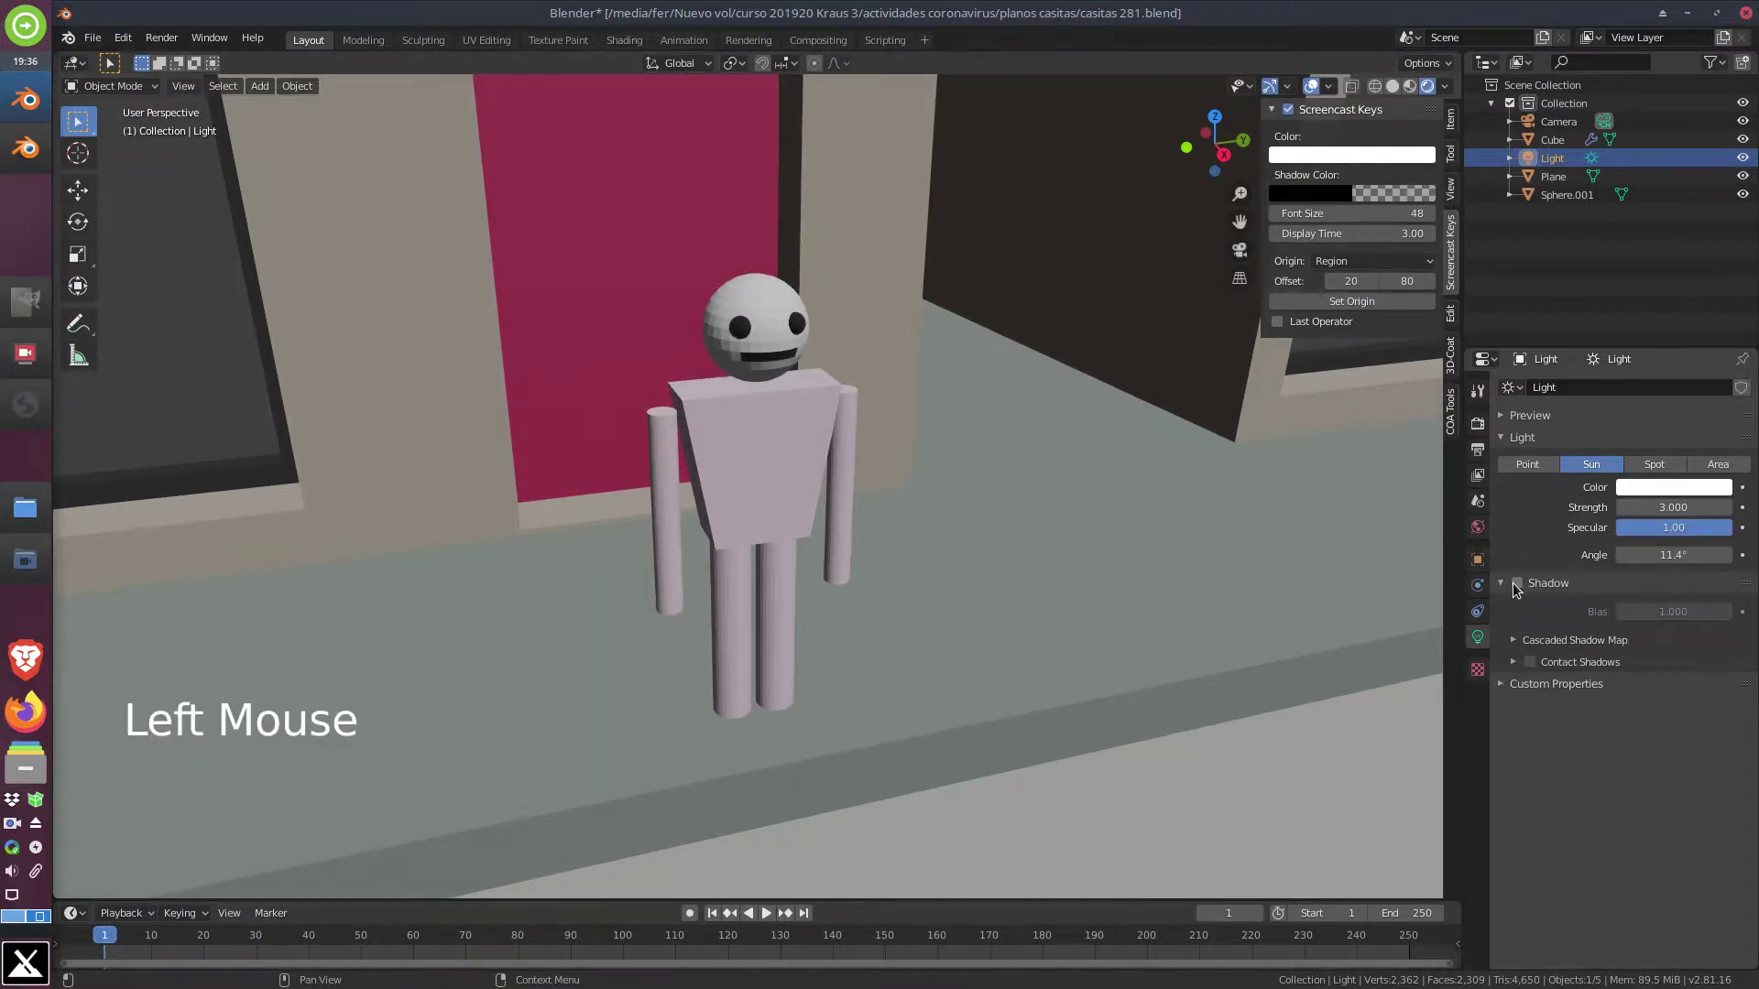
middle_click(661, 591)
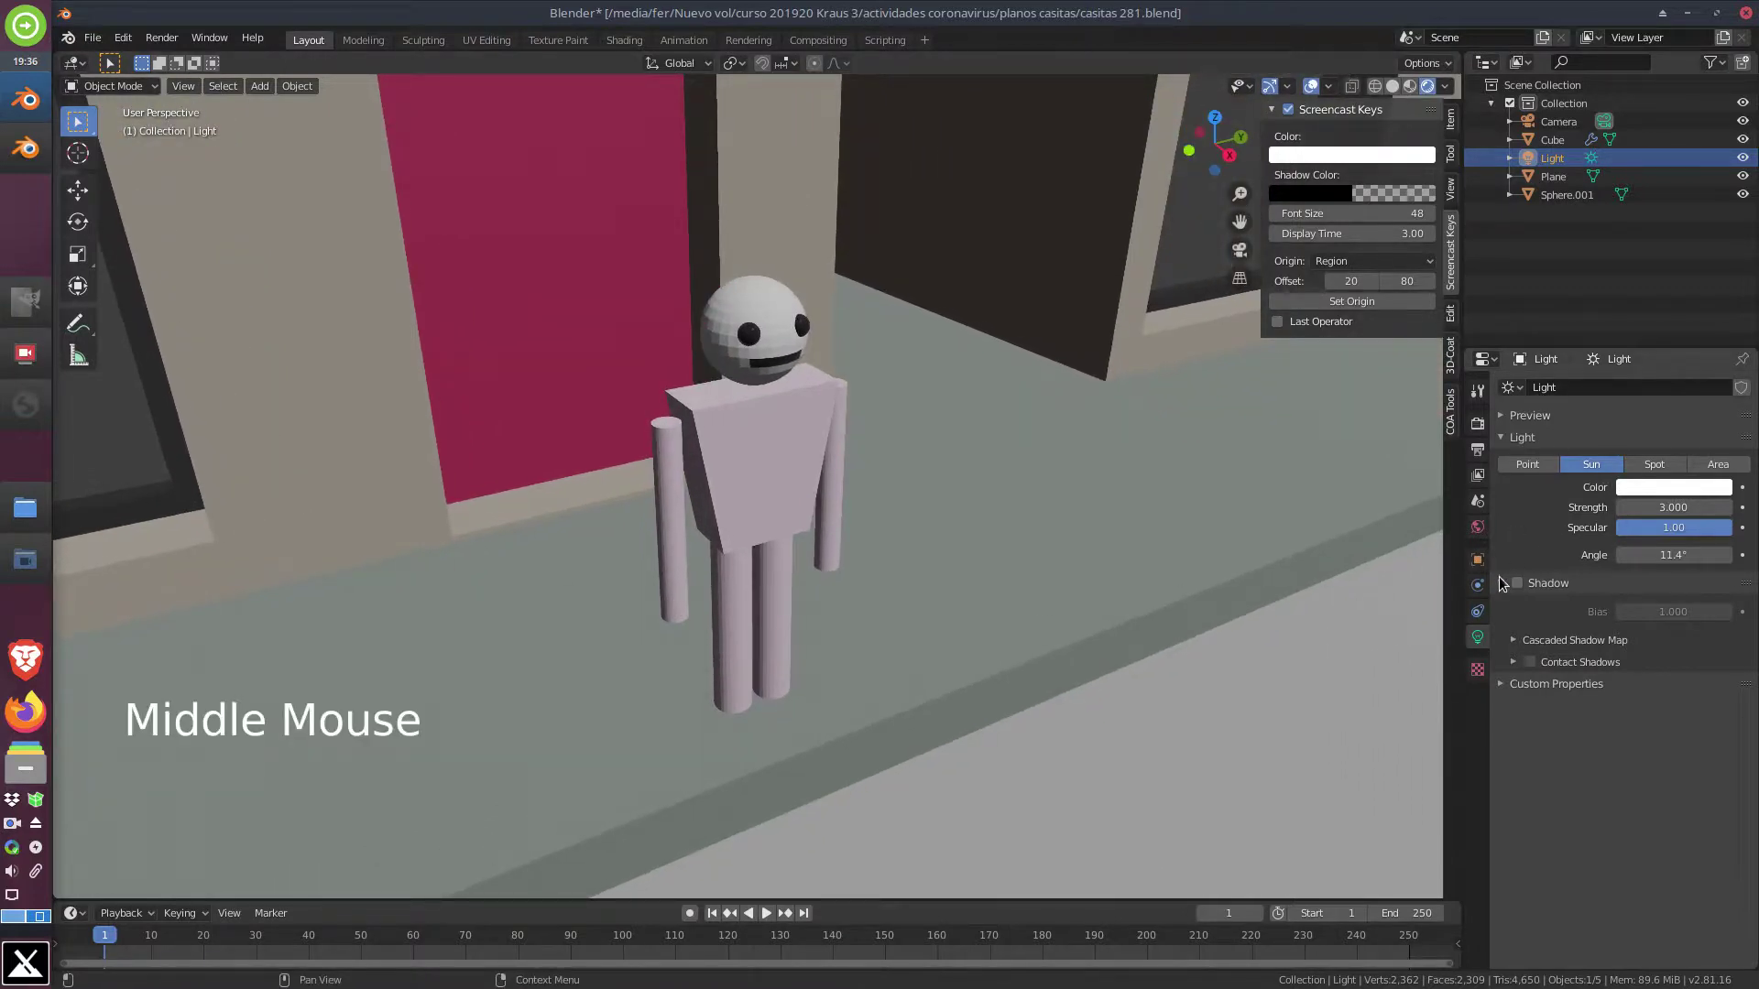
click(1502, 579)
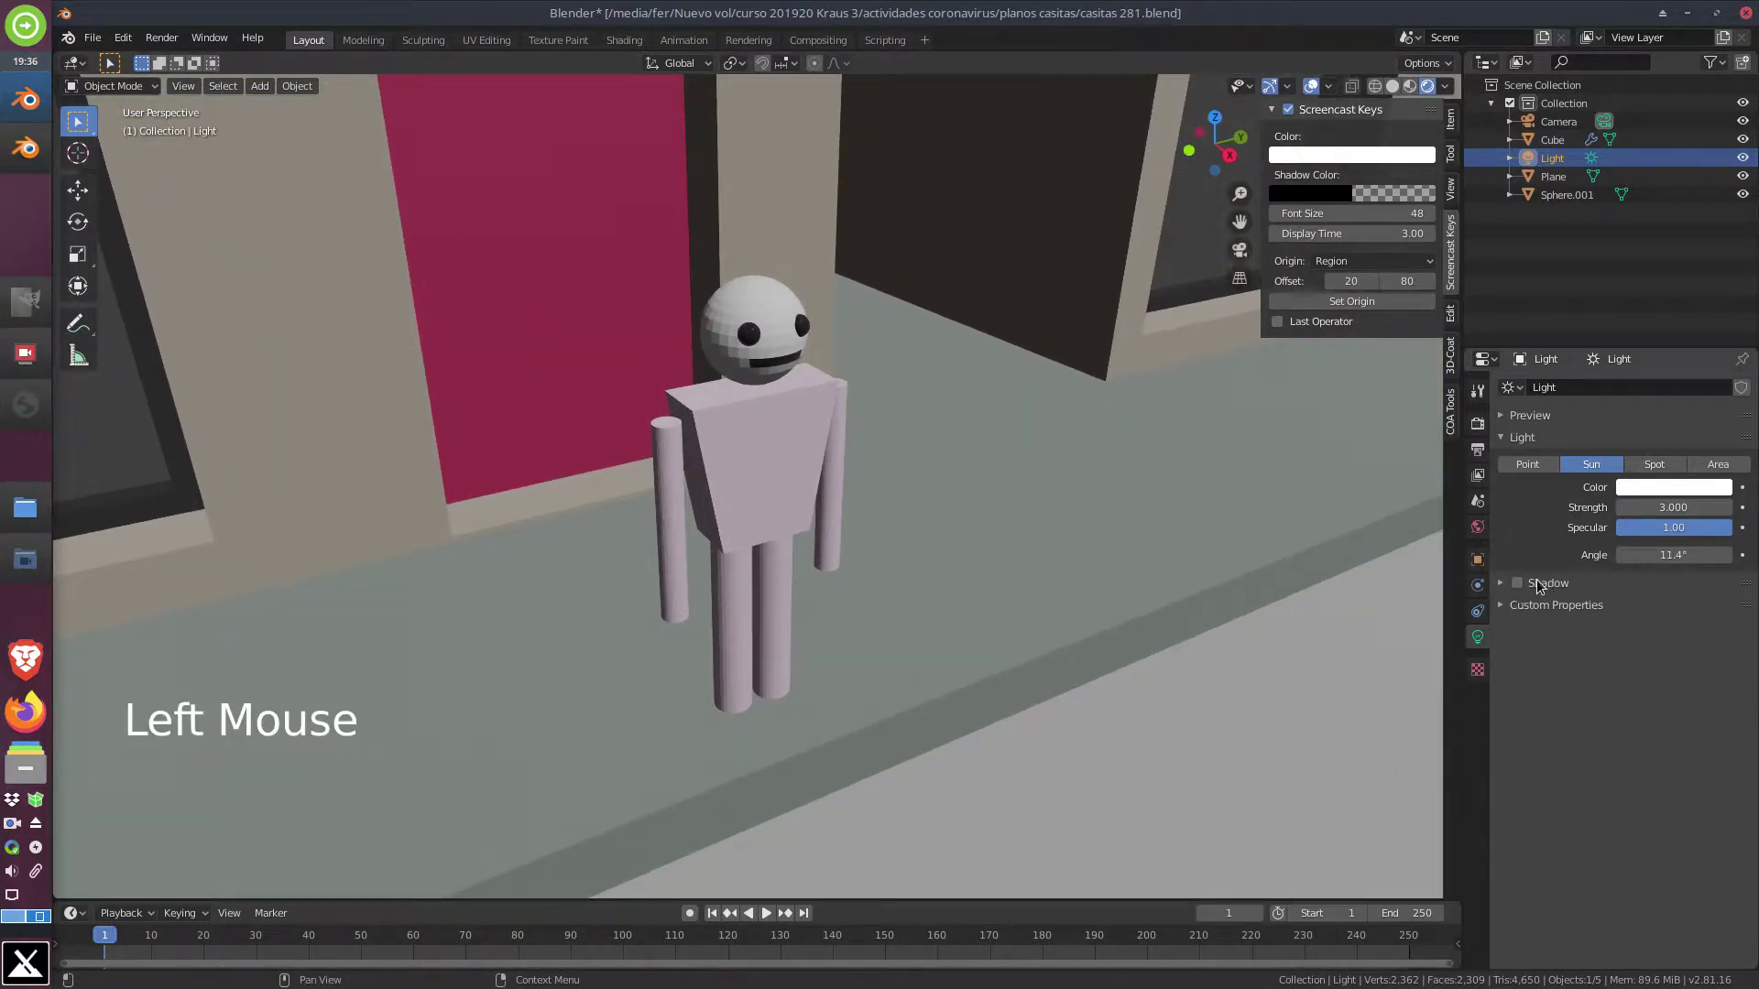
click(1525, 586)
click(1522, 586)
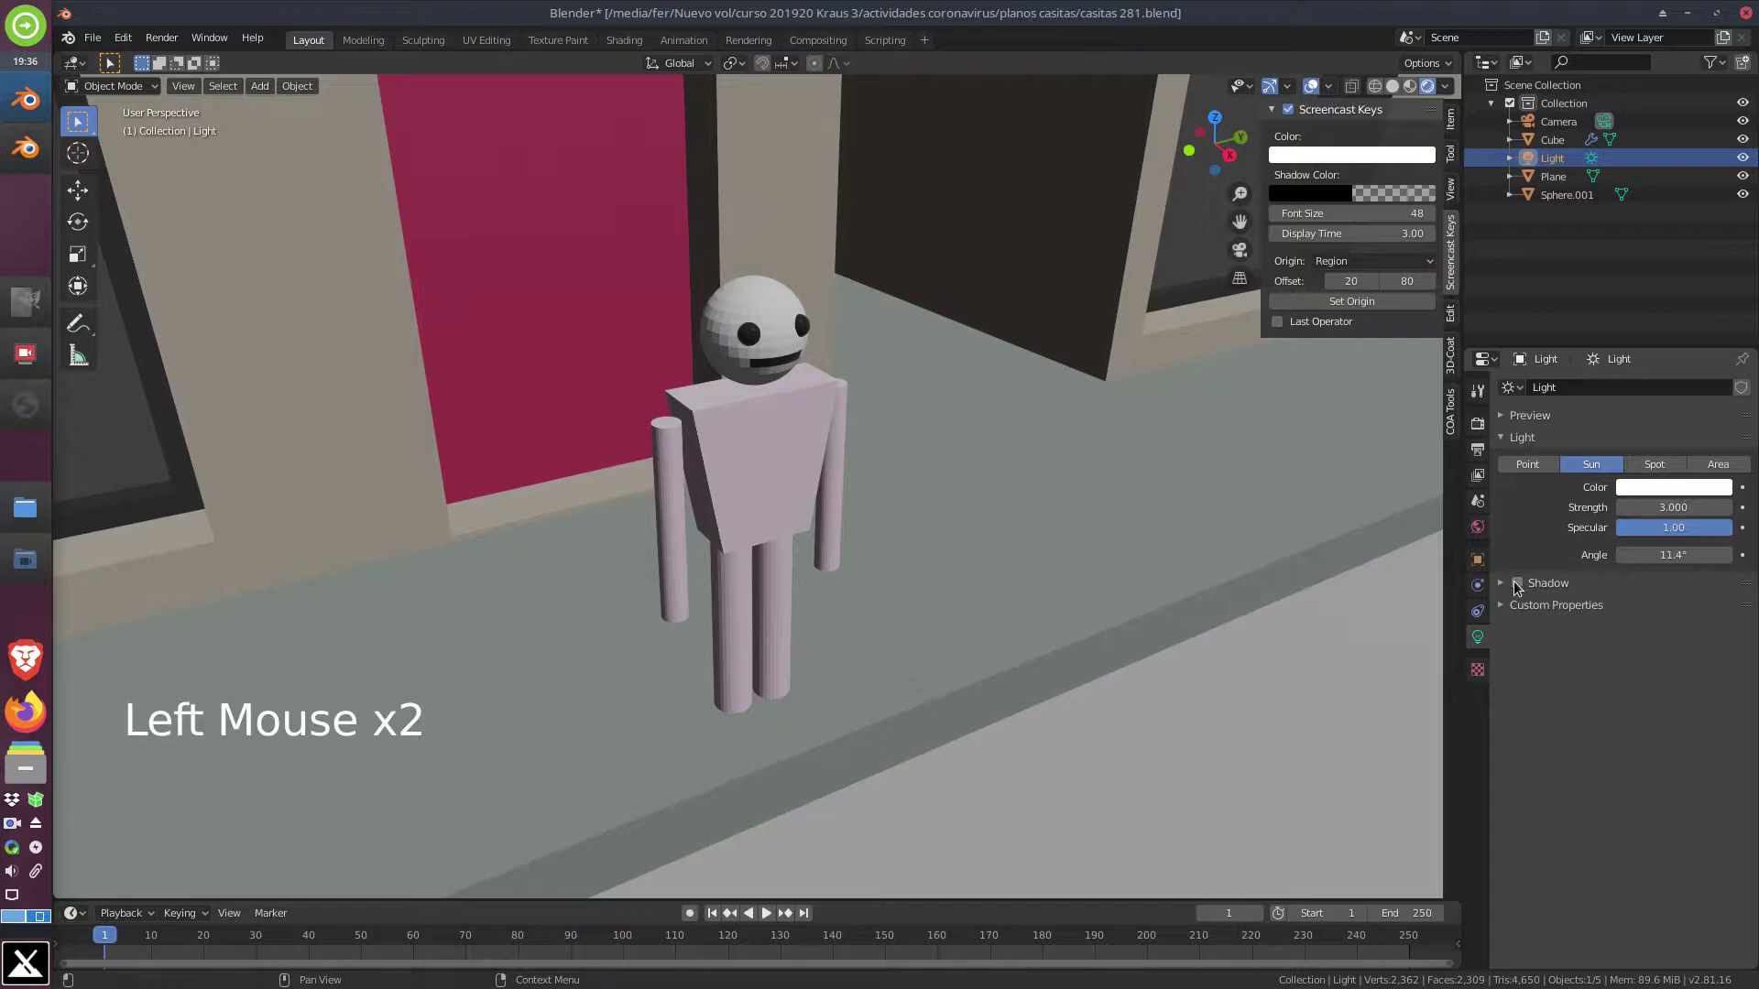
click(1519, 582)
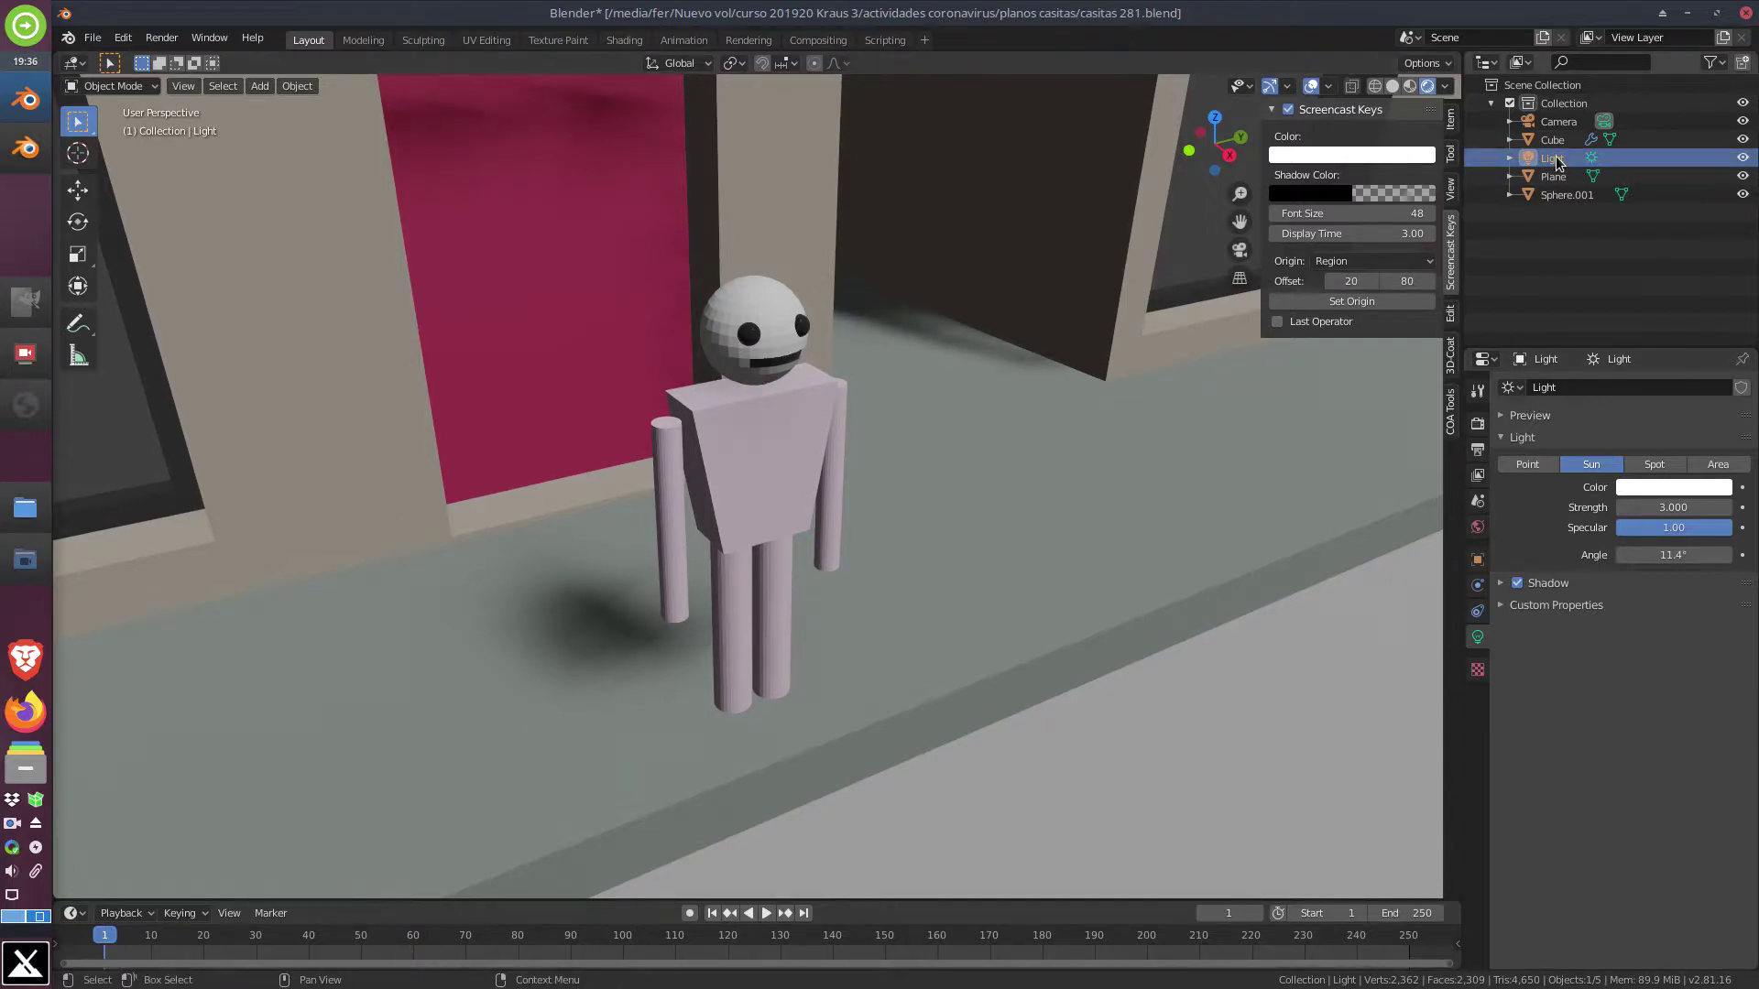
Rotate the sun from a top-down view so shadows fall across the street from a new direction
scroll(down, 3)
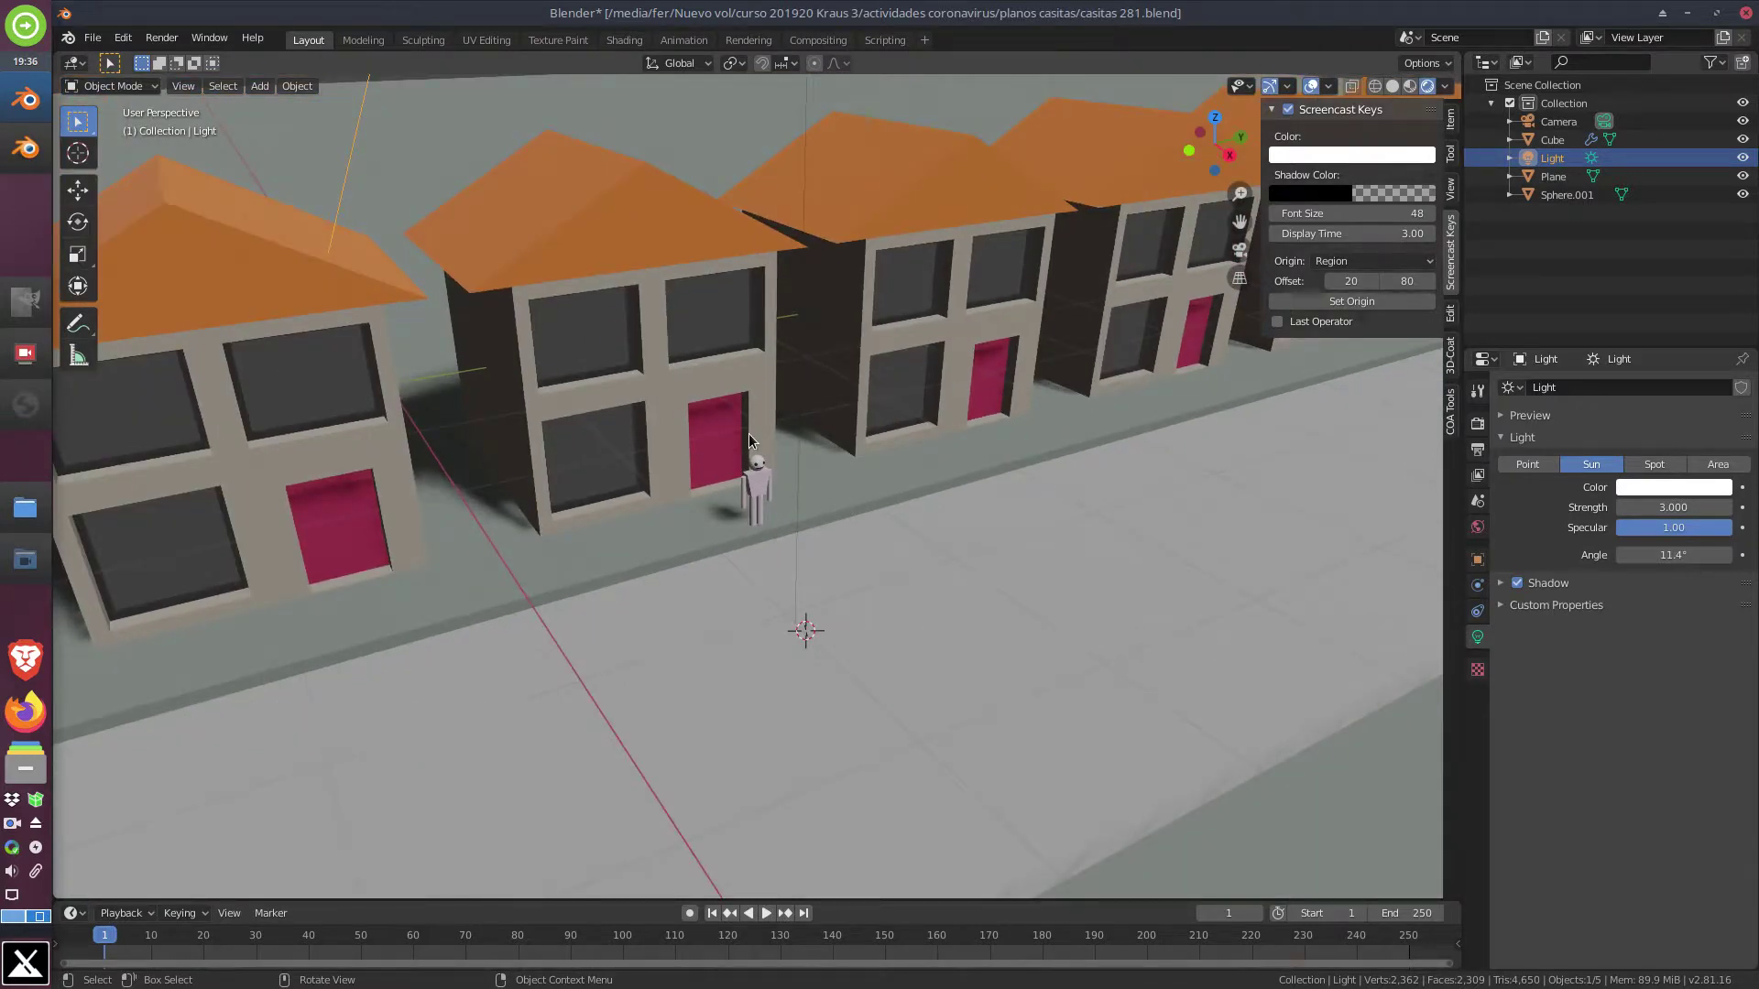
key(KP_7)
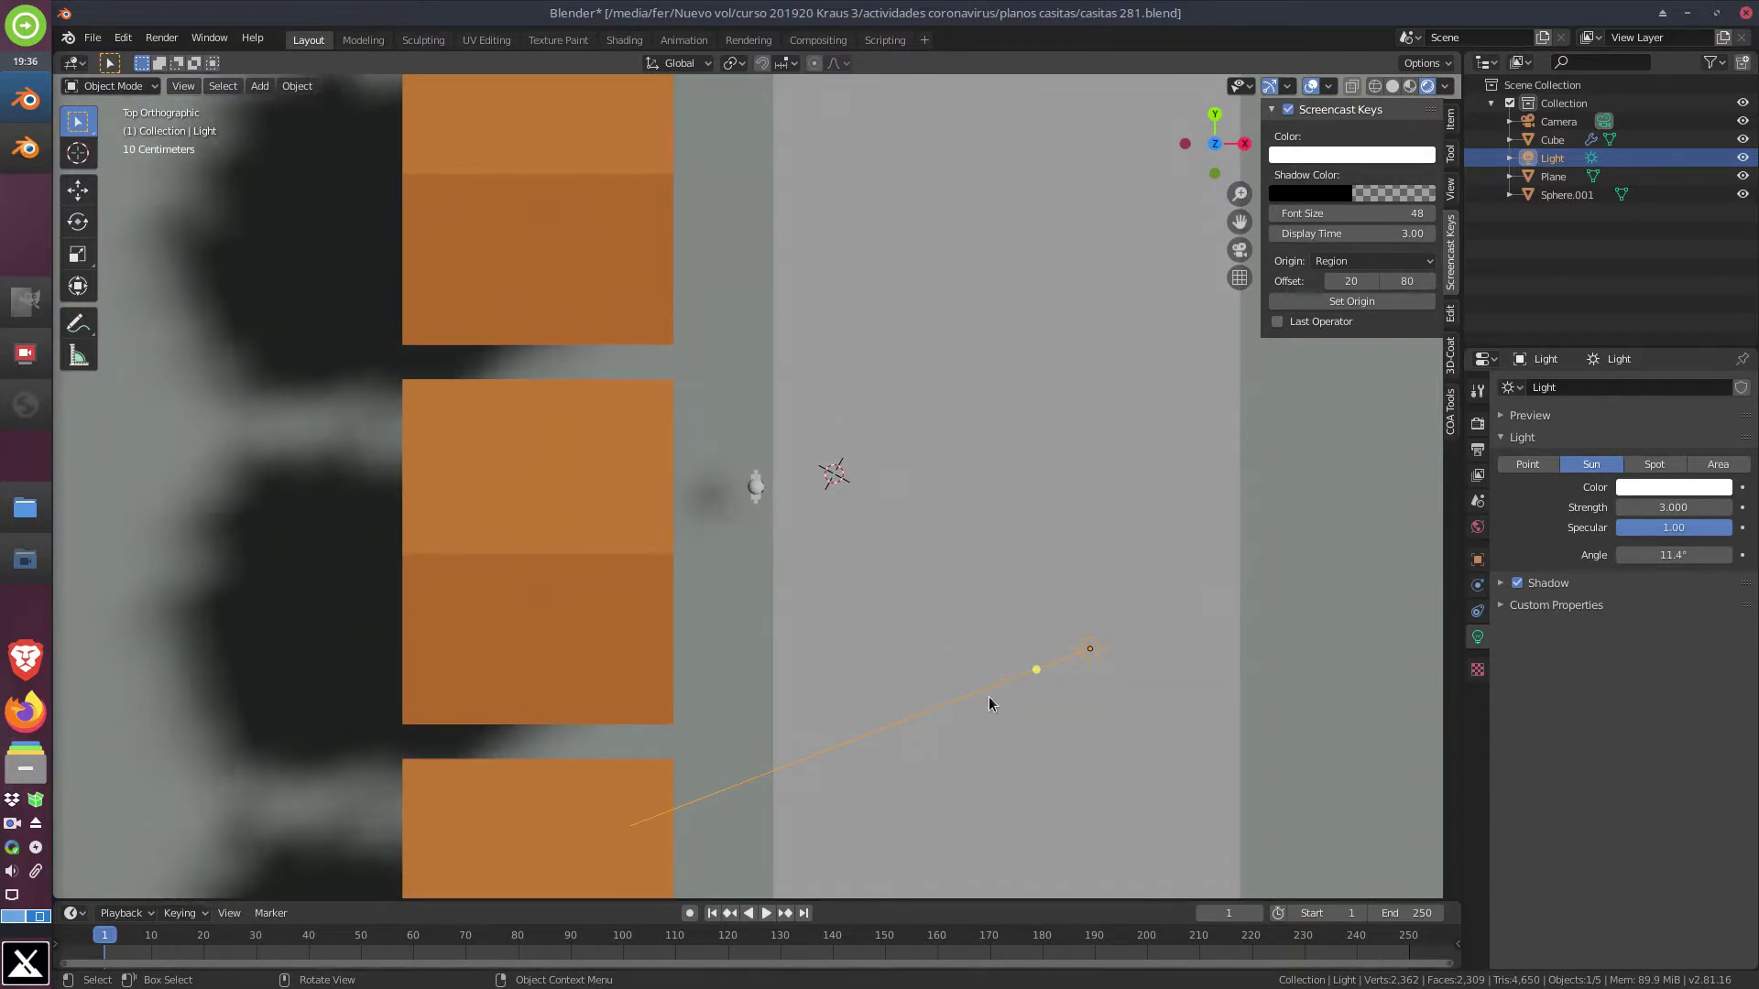
key(r)
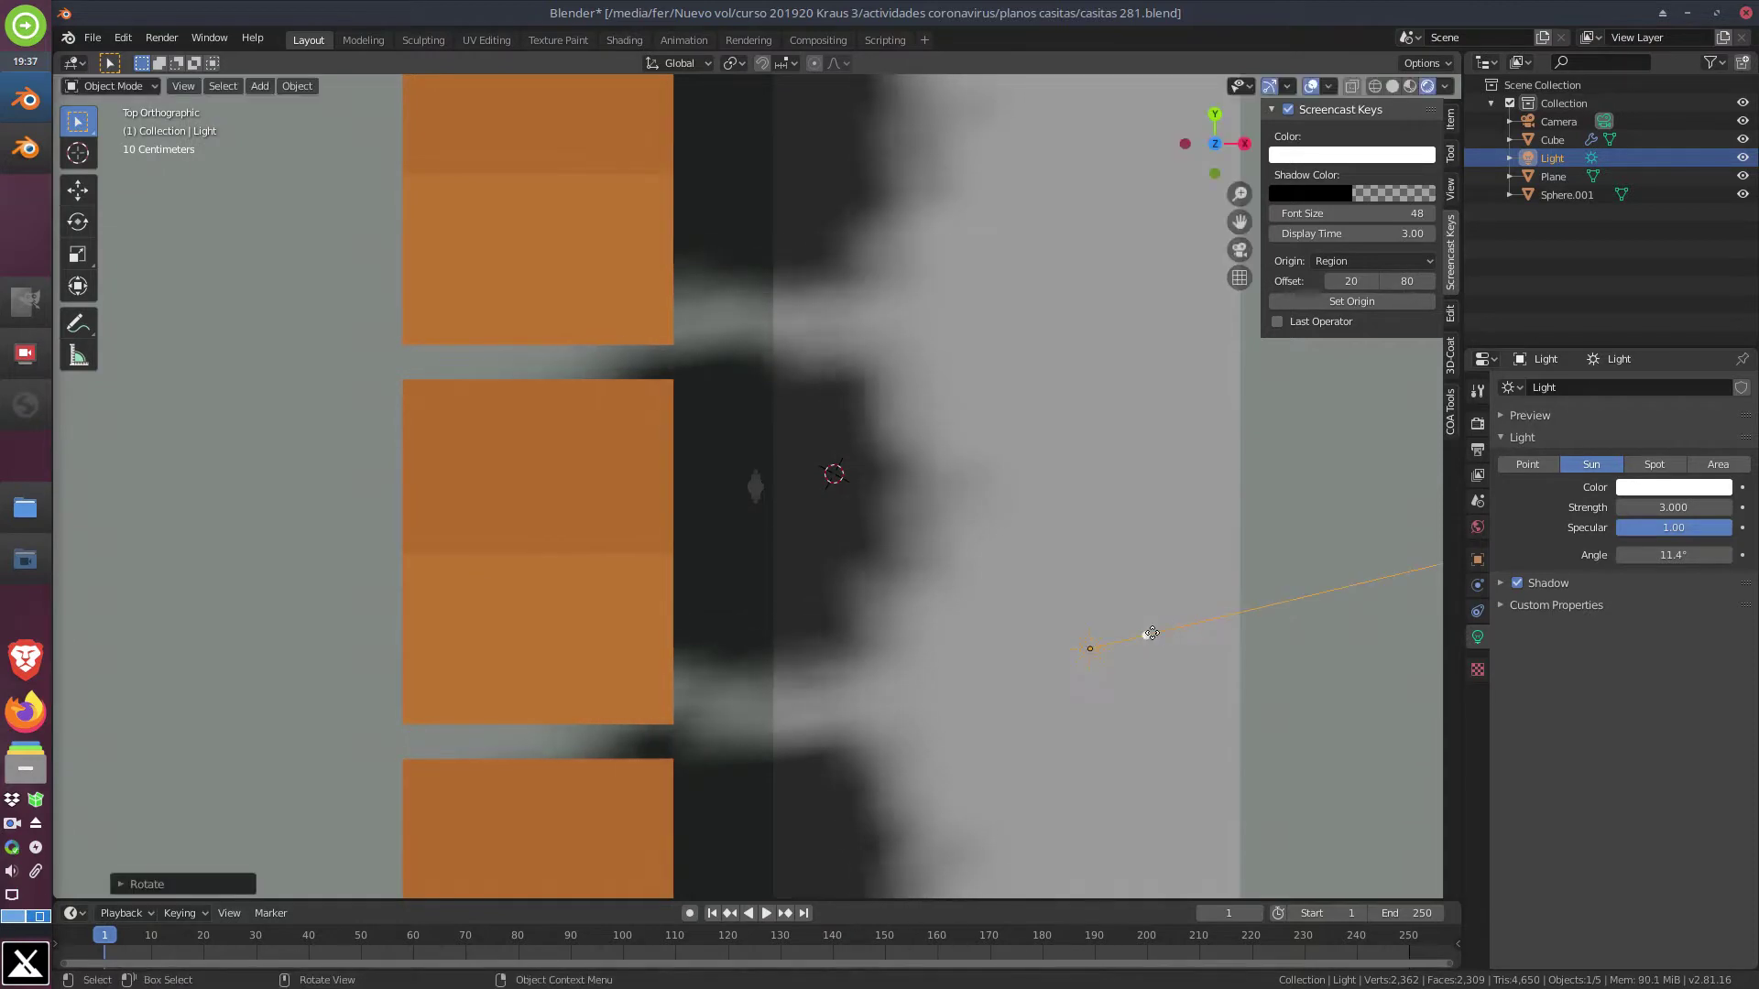
key(r)
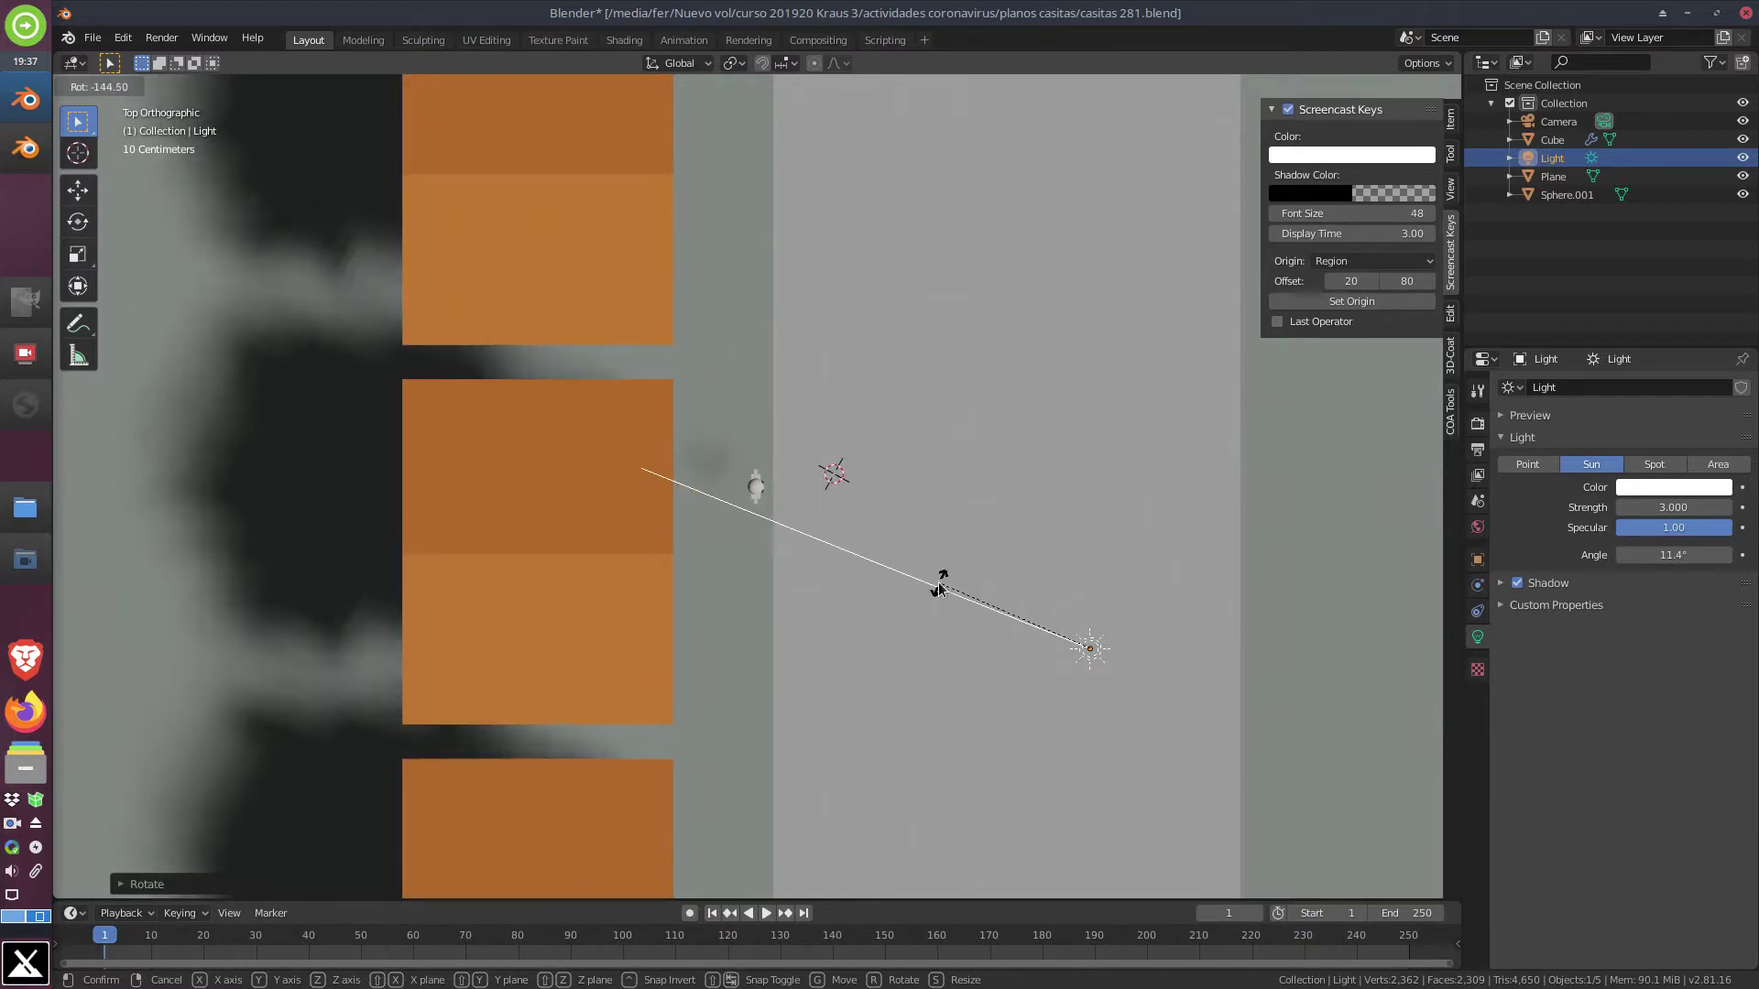
middle_click(927, 706)
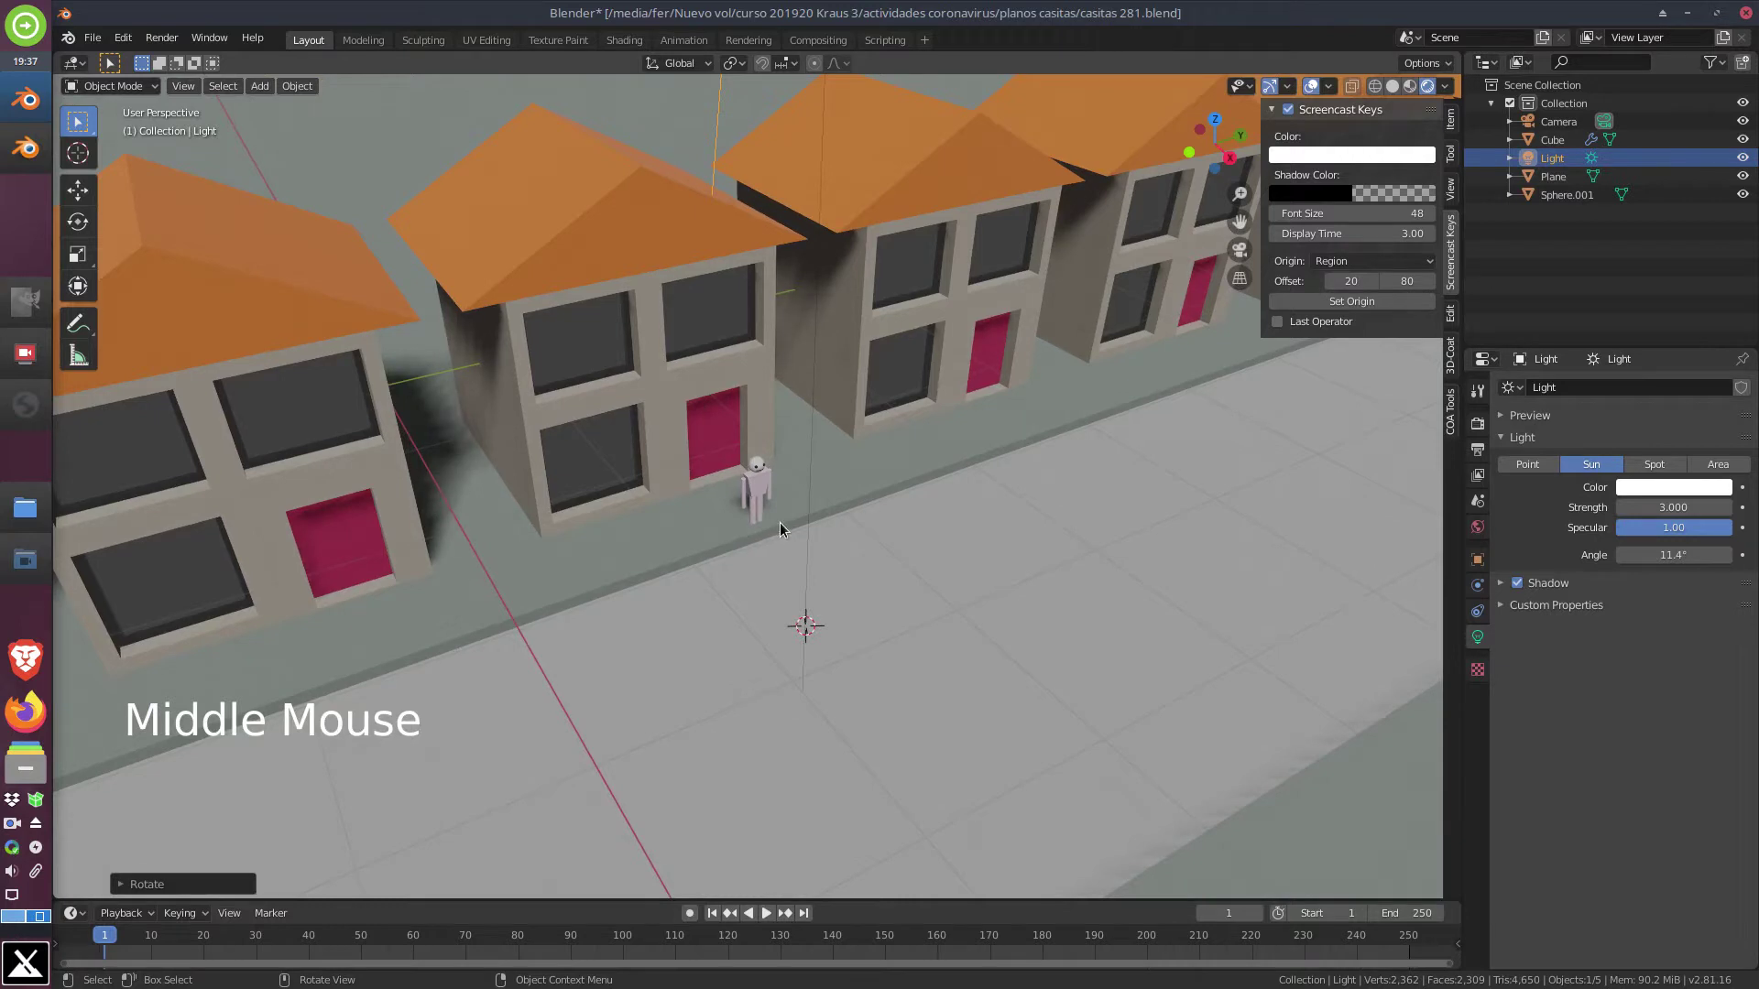
scroll(up, 3)
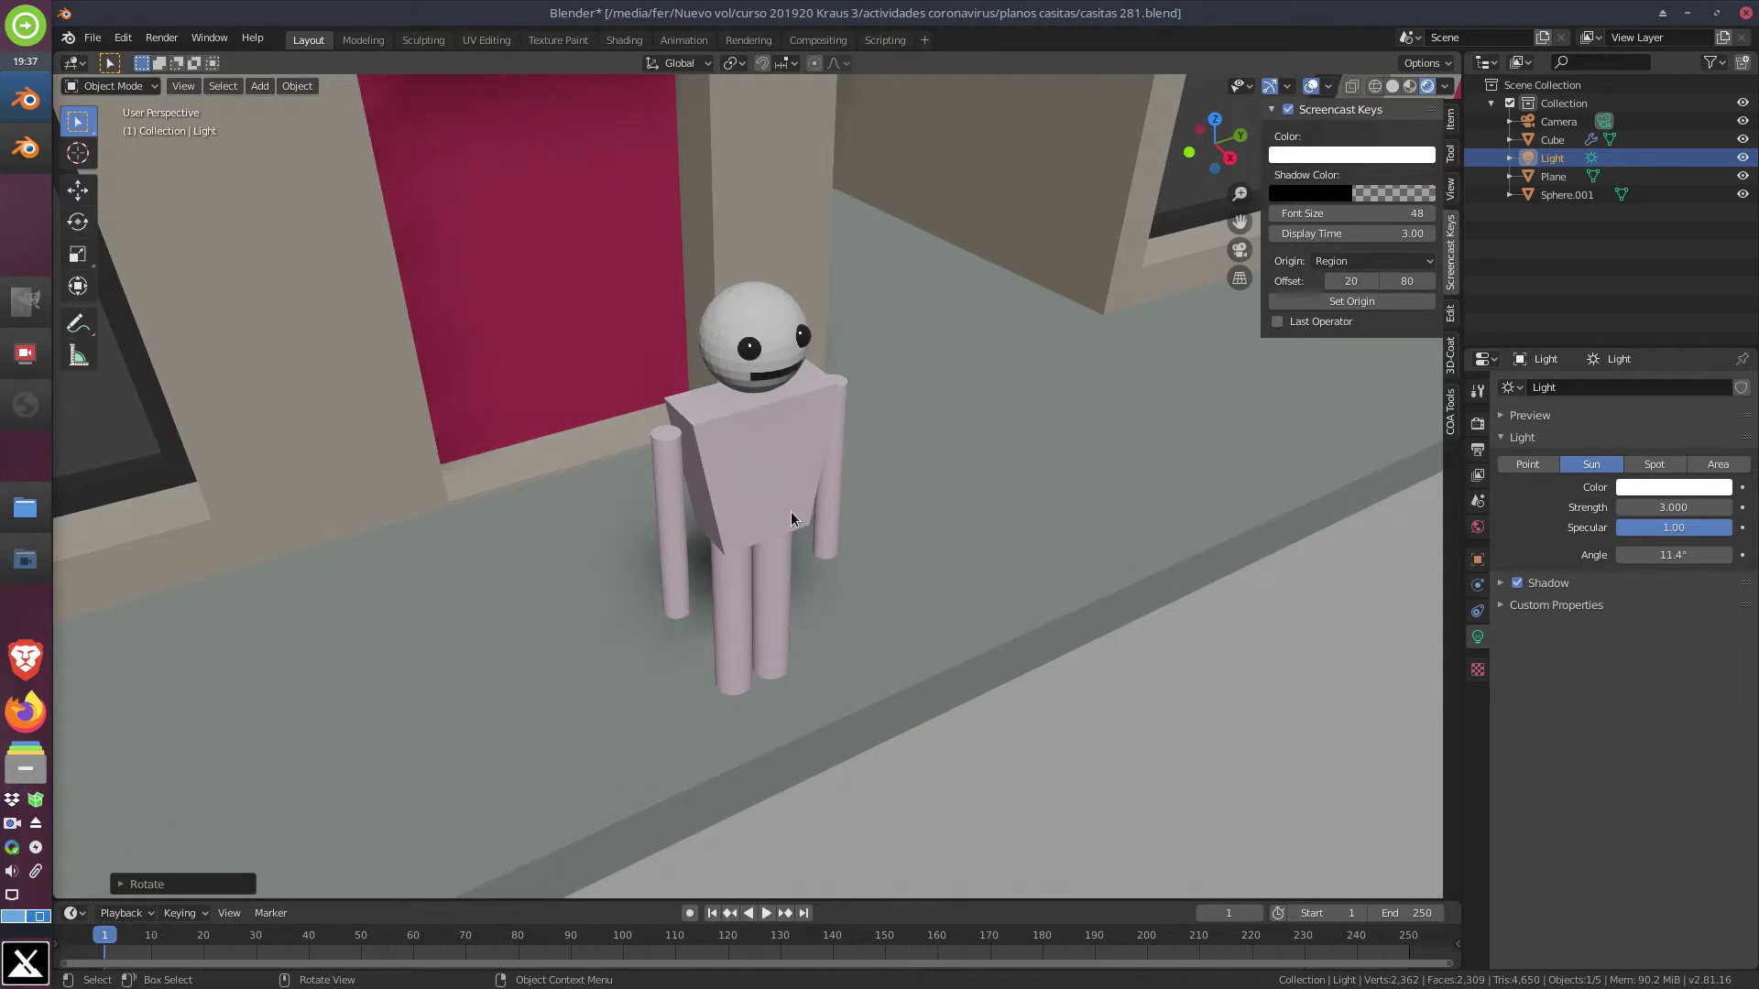
middle_click(983, 608)
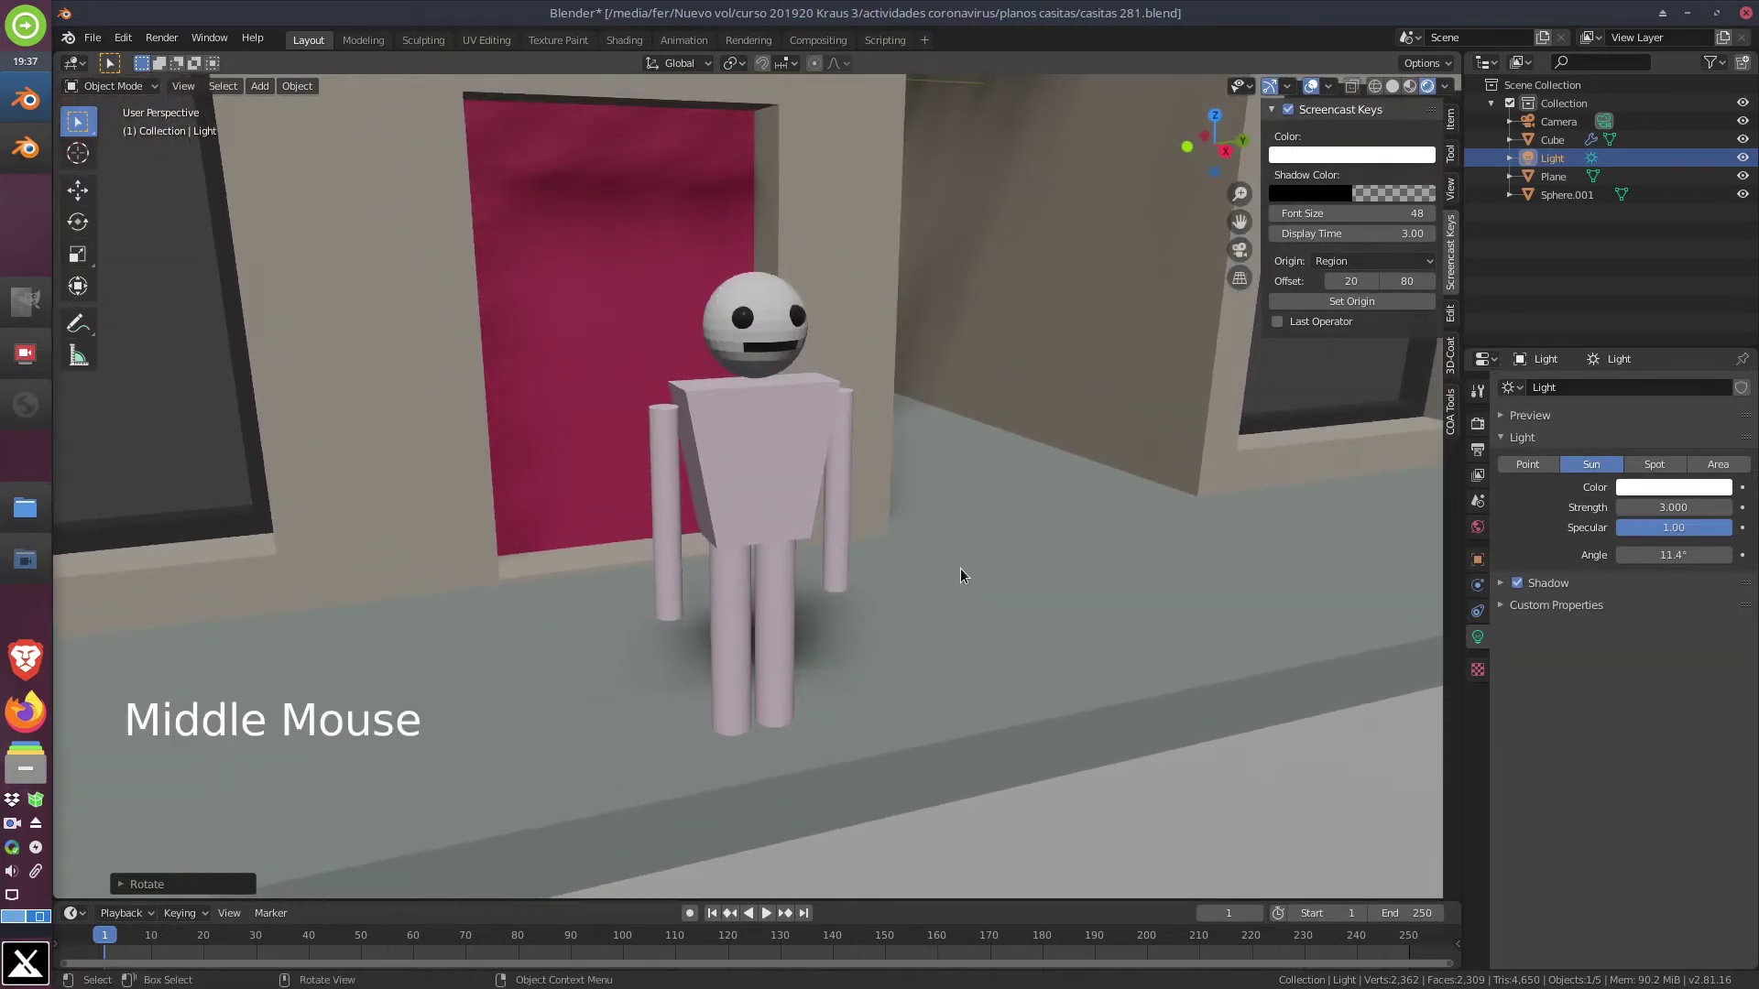